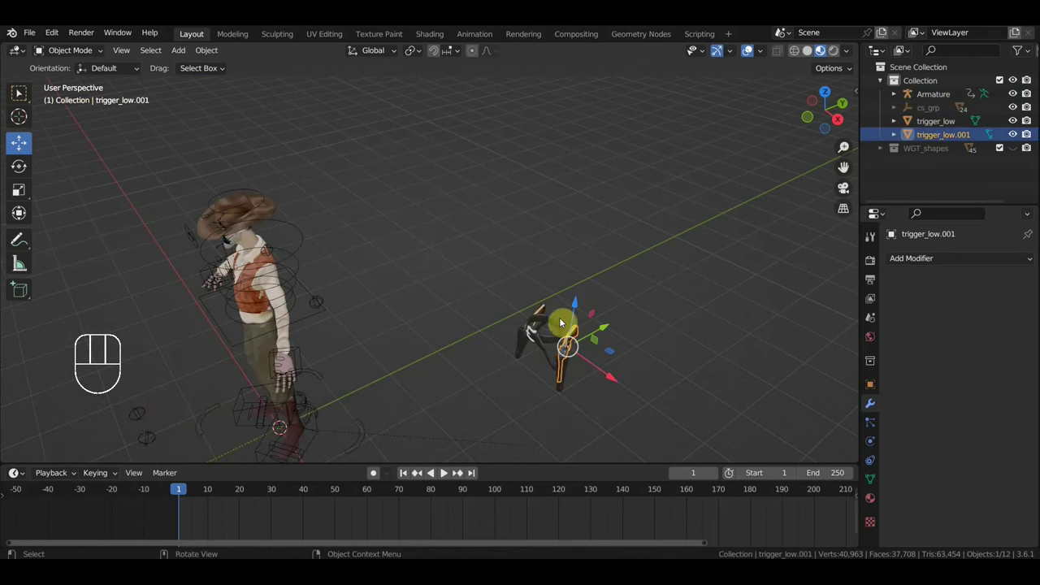
Step: Select trigger_low and trigger_low.001 together and view them from above
click(561, 318)
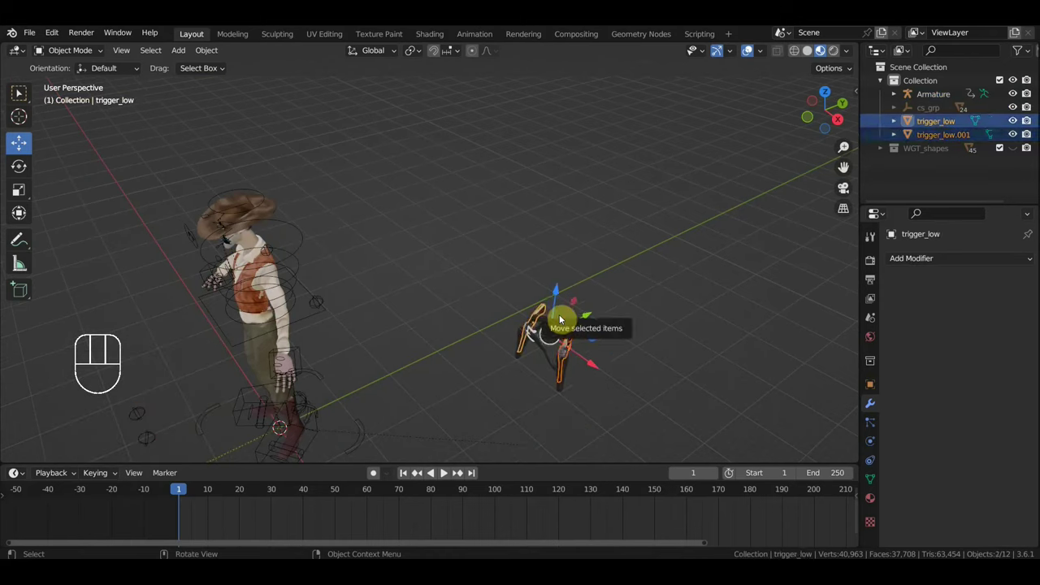
key(KP_7)
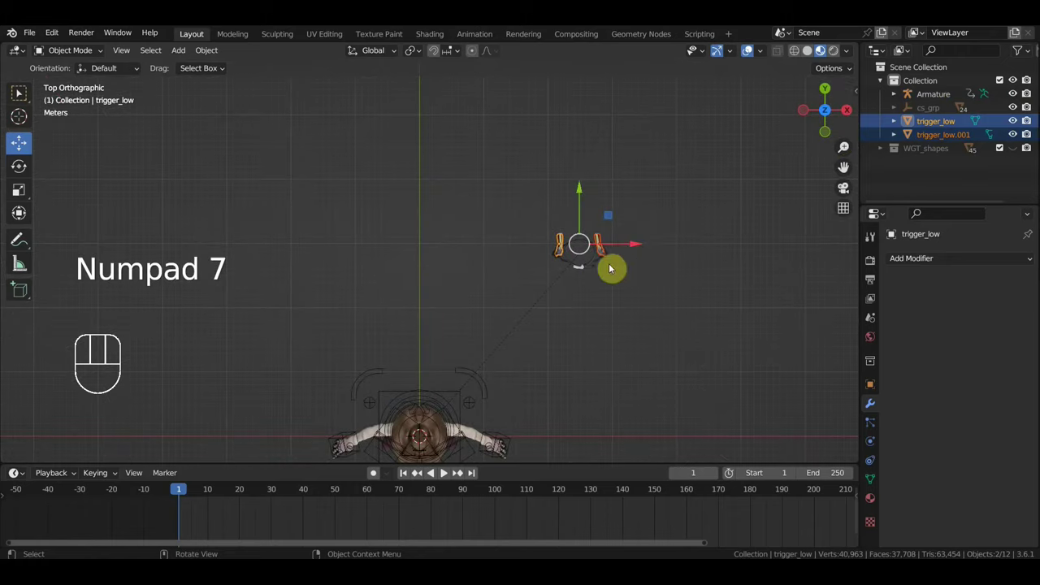
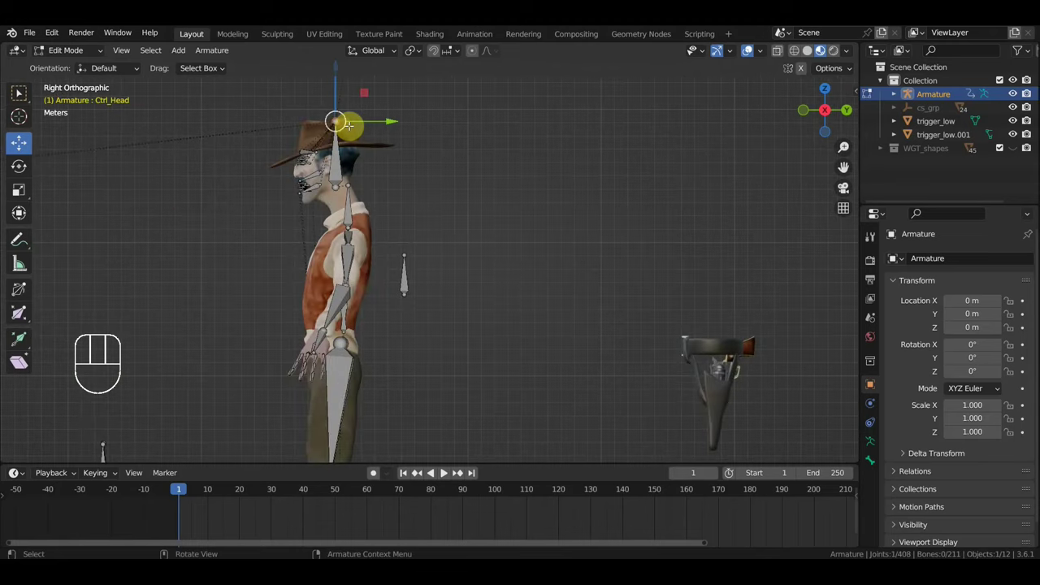
Step: Extrude new control bones near the trigger, clear a parent and scale one into place (Ctrl_Head.045)
key(e)
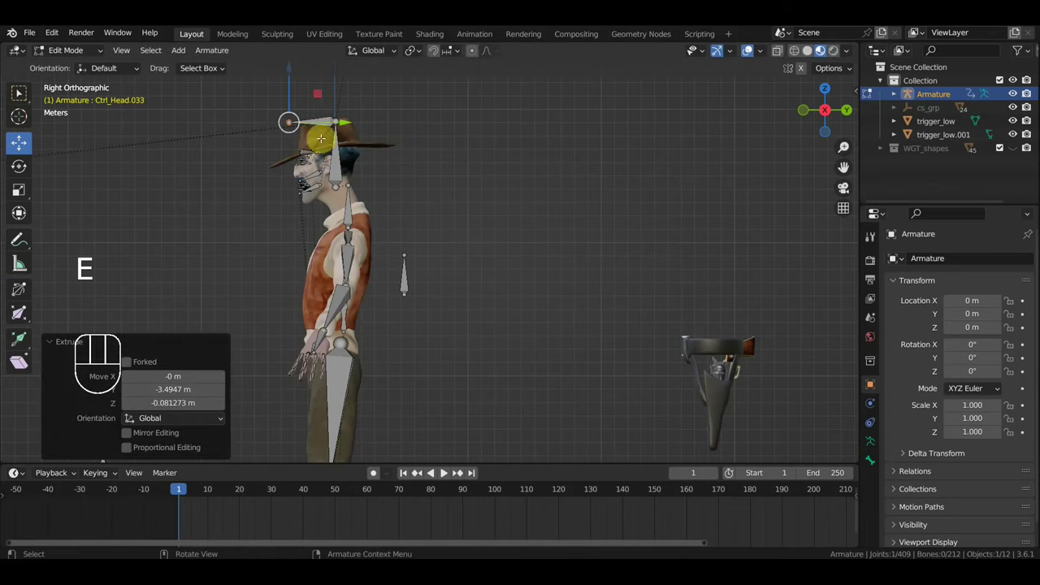
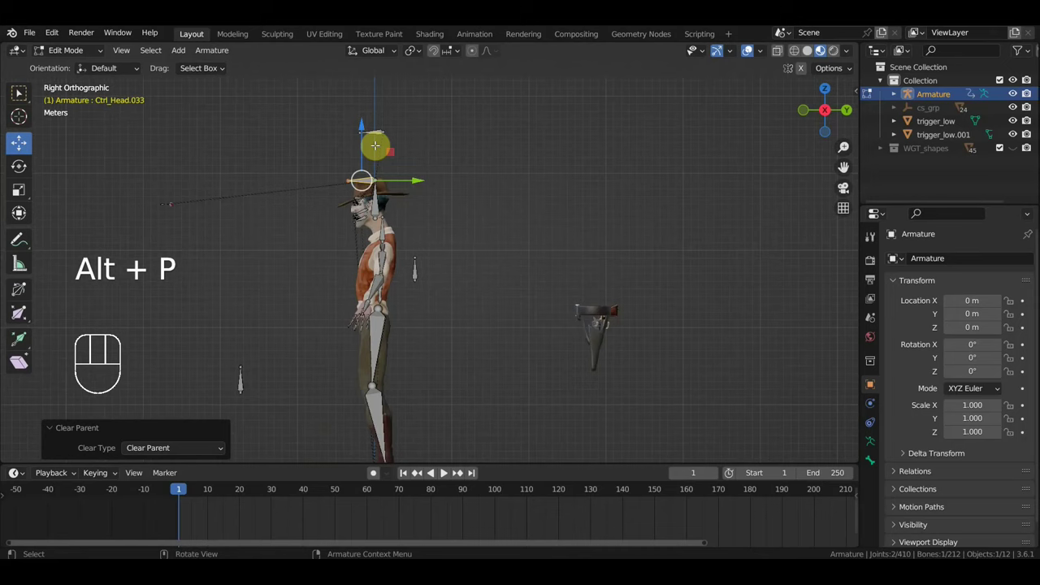
key(g)
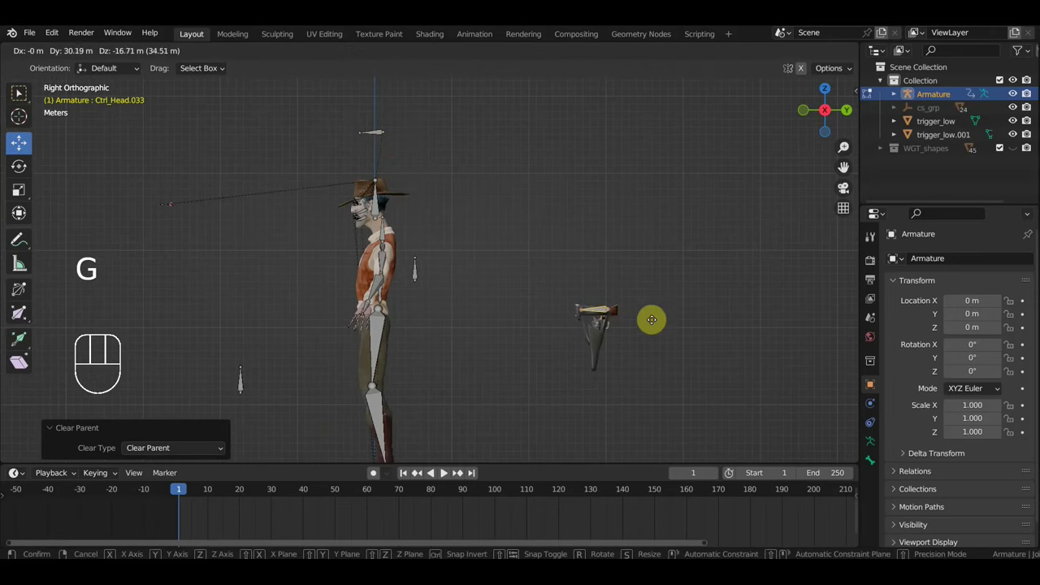
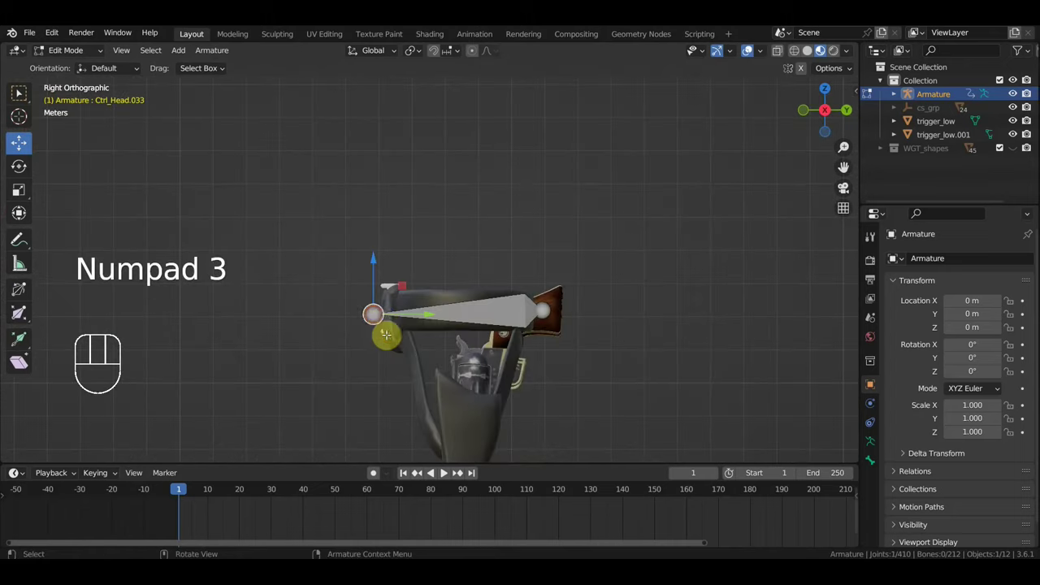
key(e)
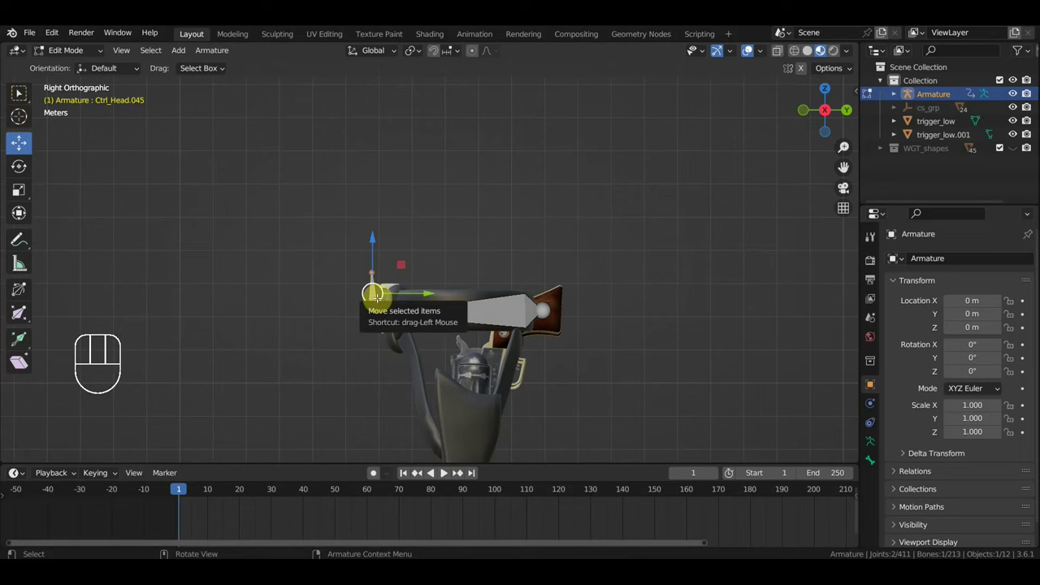
key(alt+p)
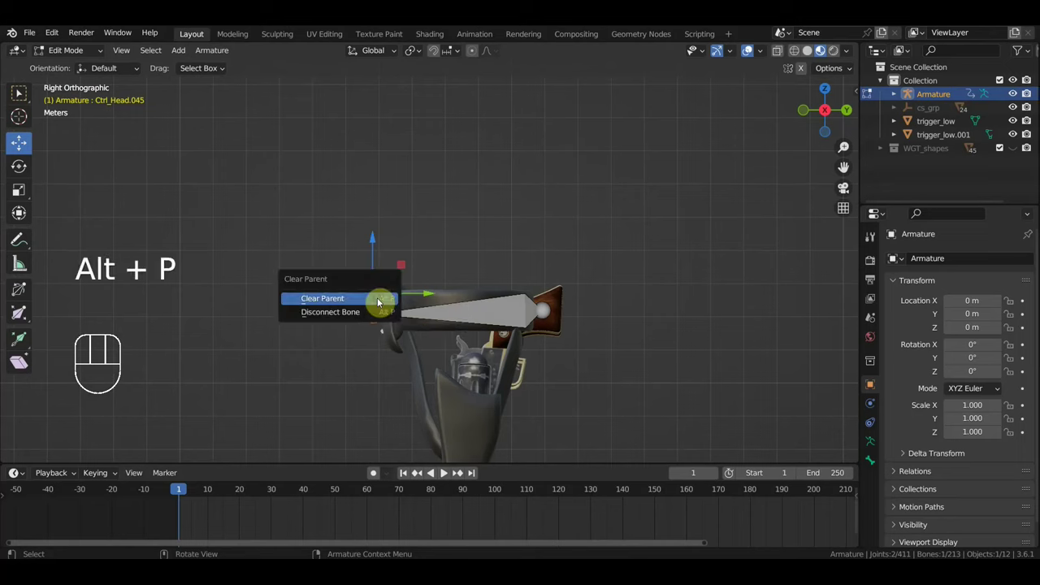
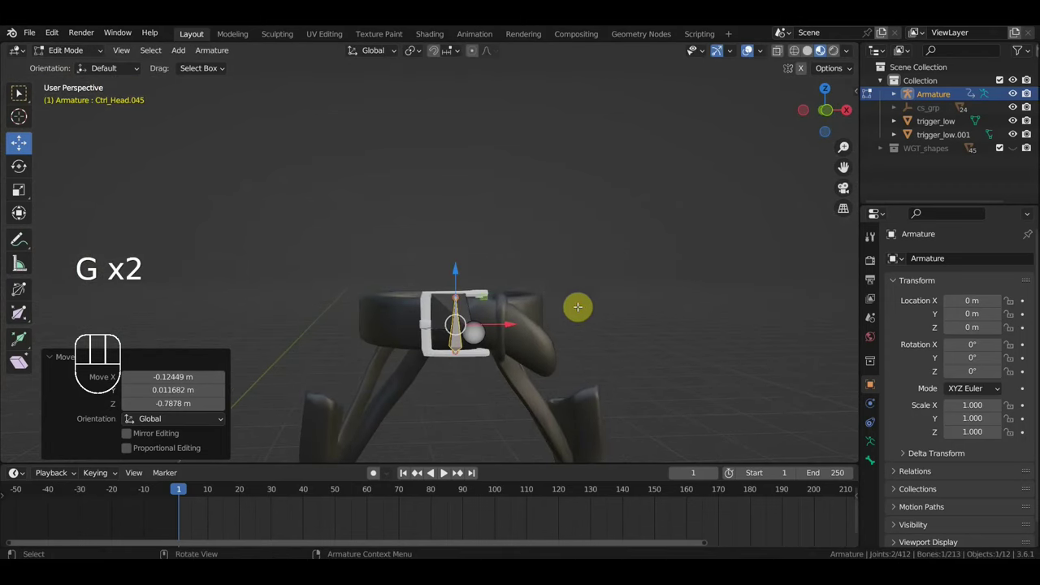
key(s)
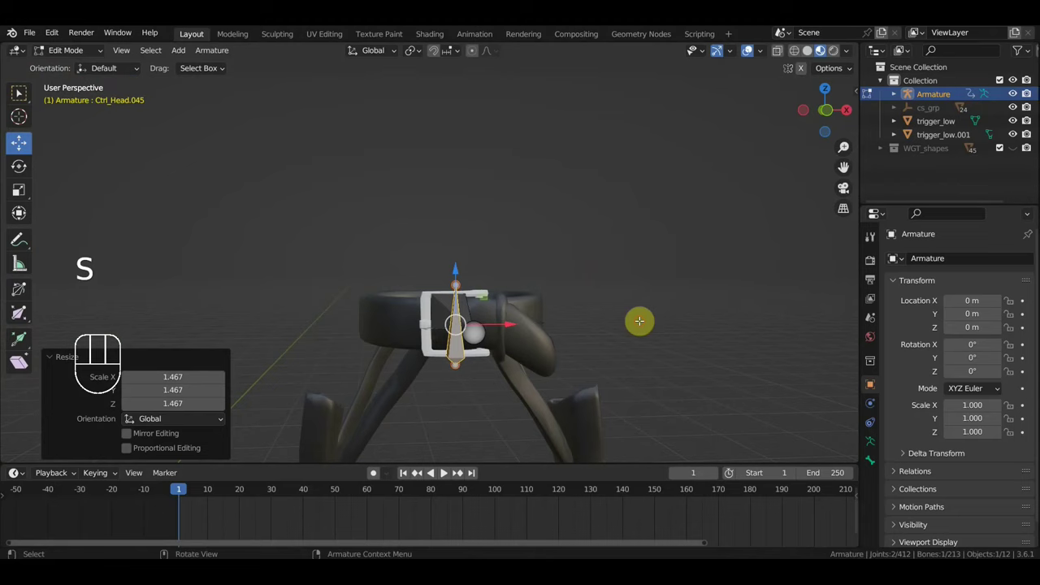
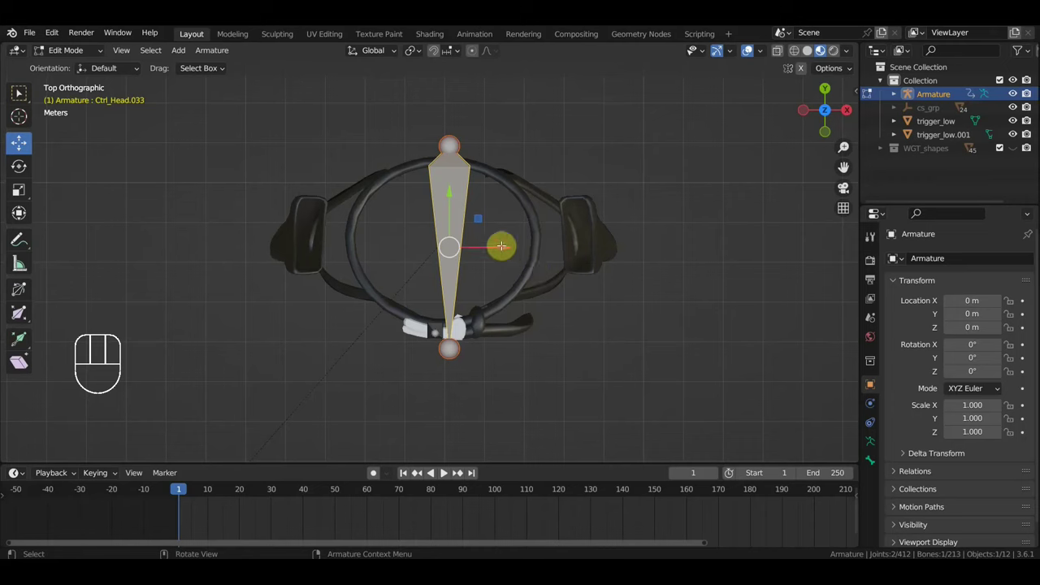
Step: Duplicate a bone onto the trigger's curve and clear its parent
key(shift+d)
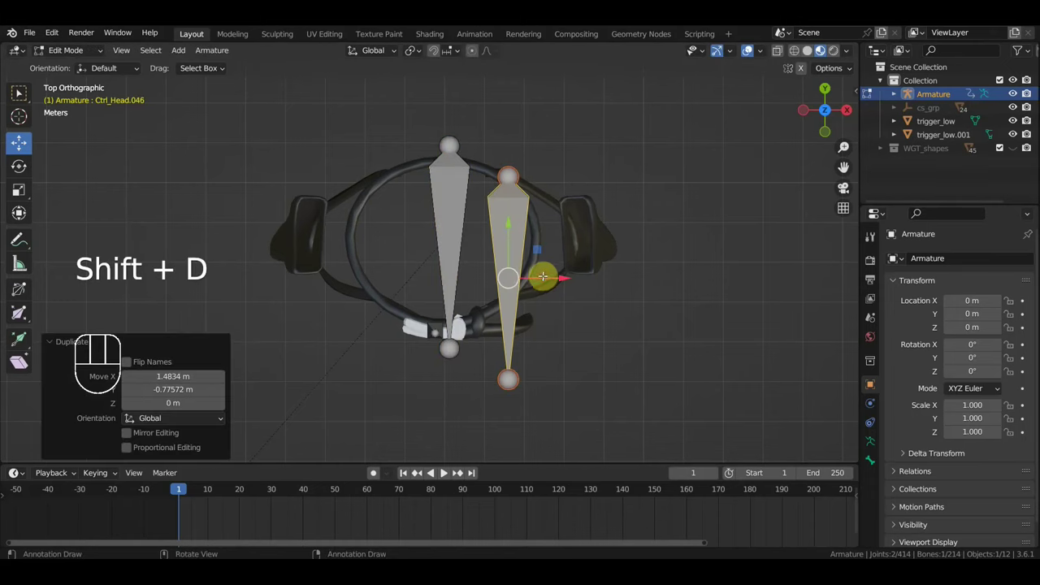
key(g)
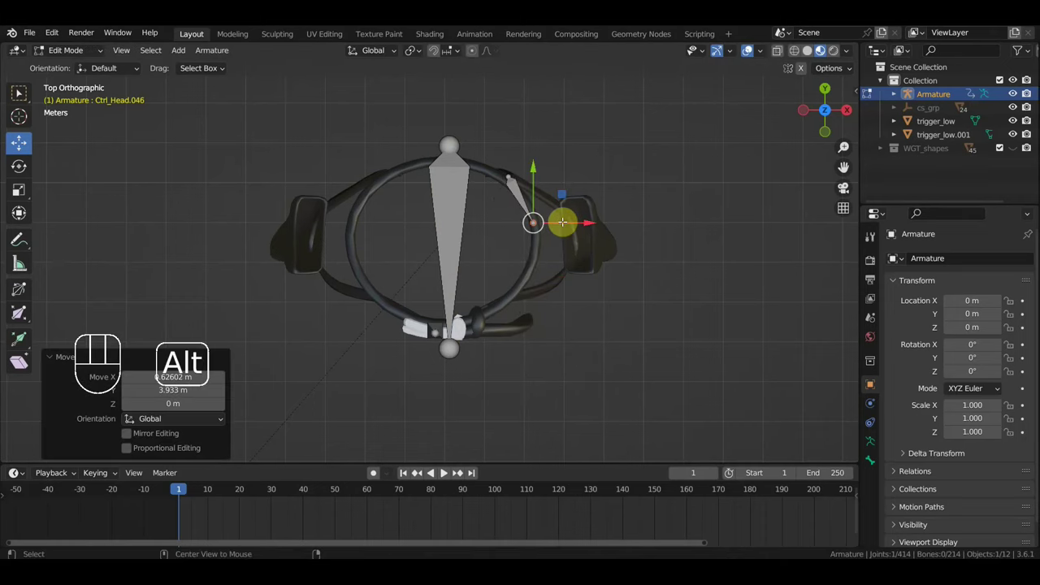
key(alt+p)
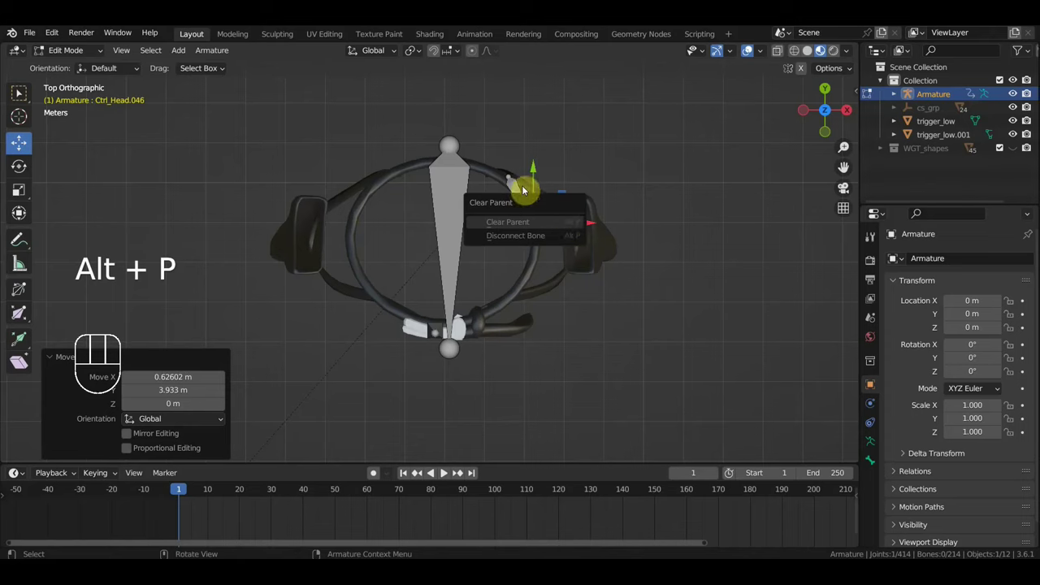
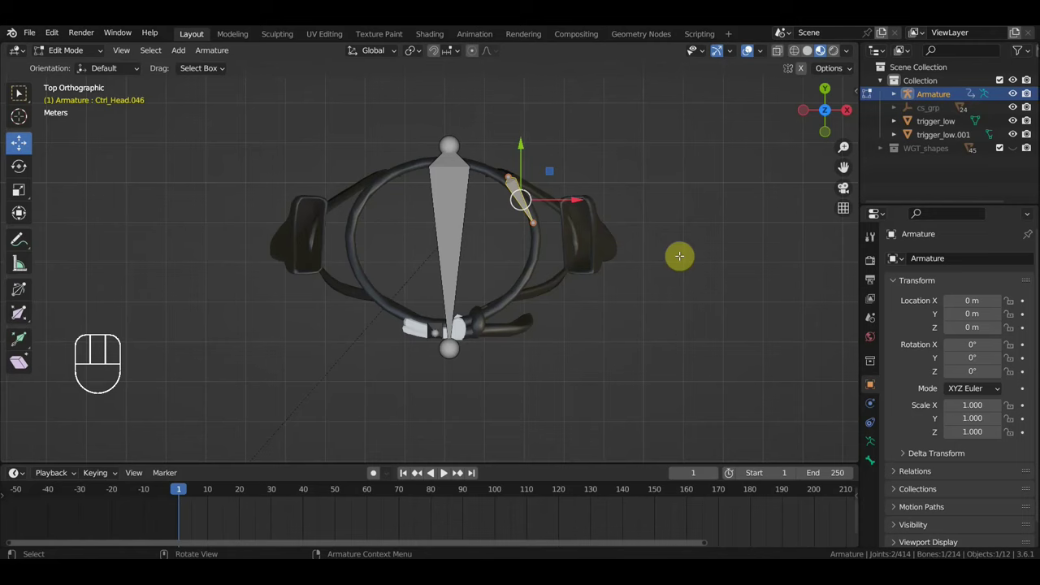
Step: Duplicate another bone up the curve (Ctrl_Head.046), position it and parent it into the chain
key(shift+d)
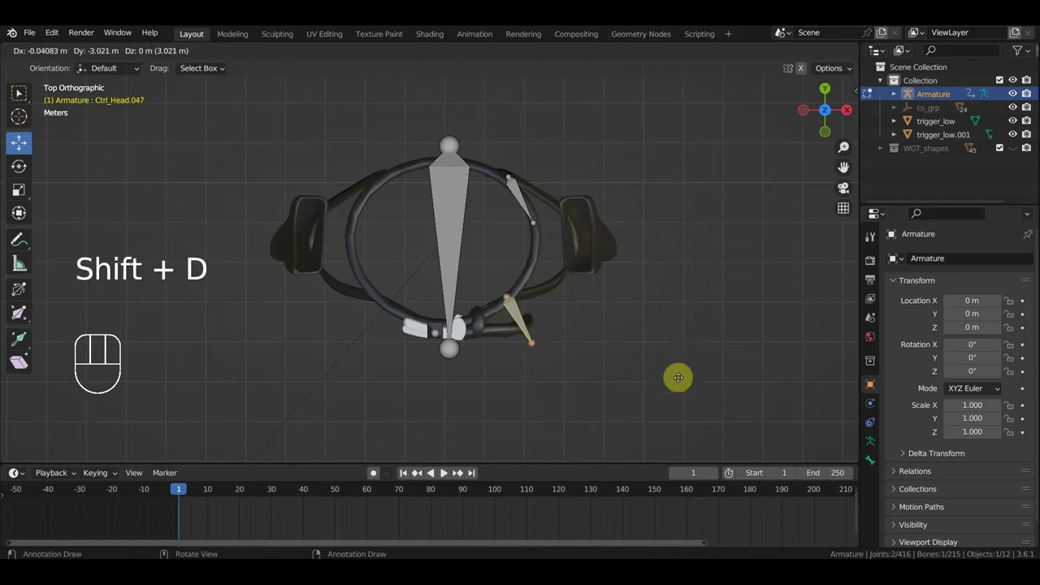
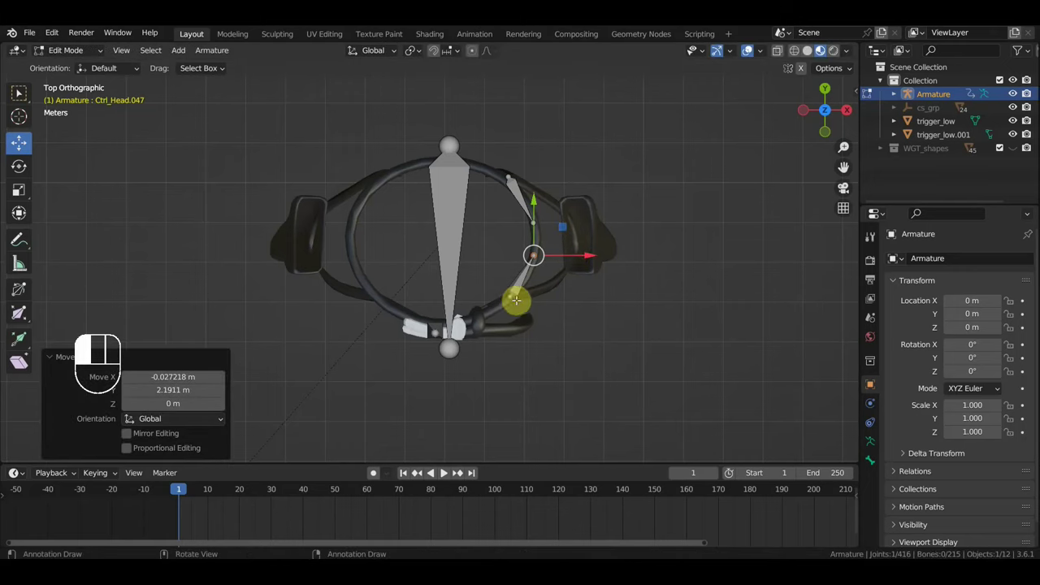
key(g)
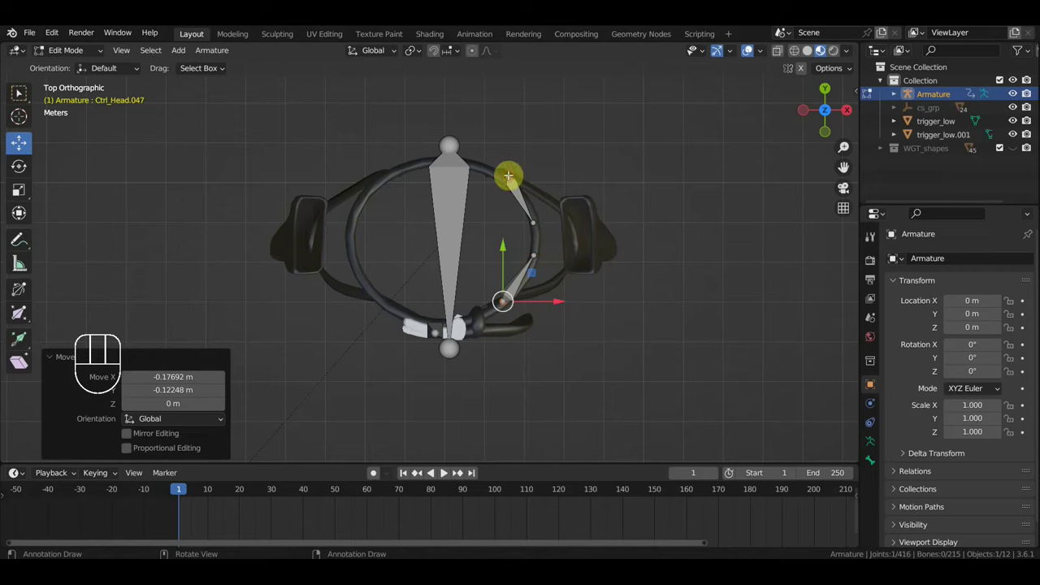
key(g)
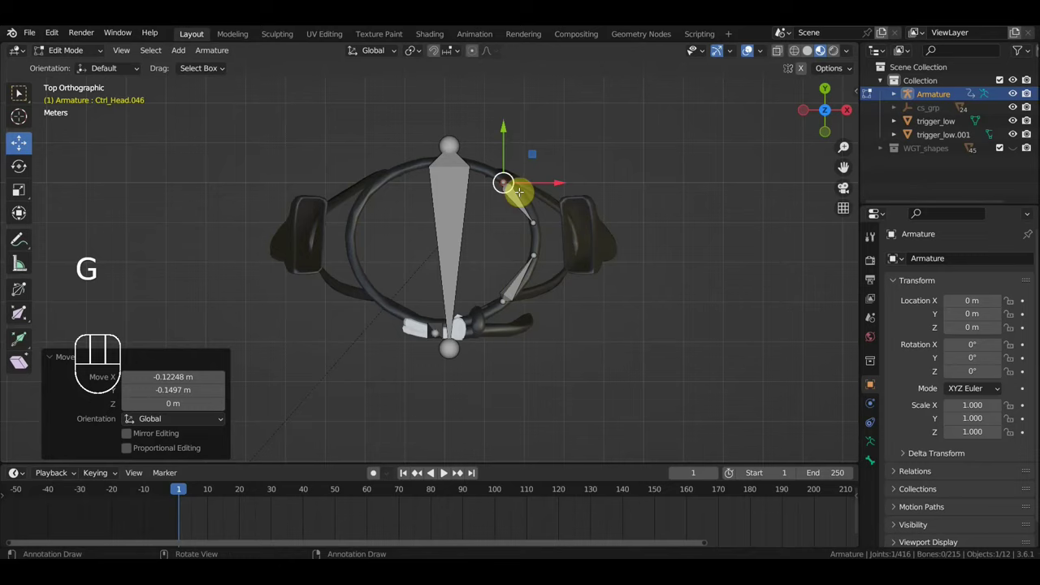
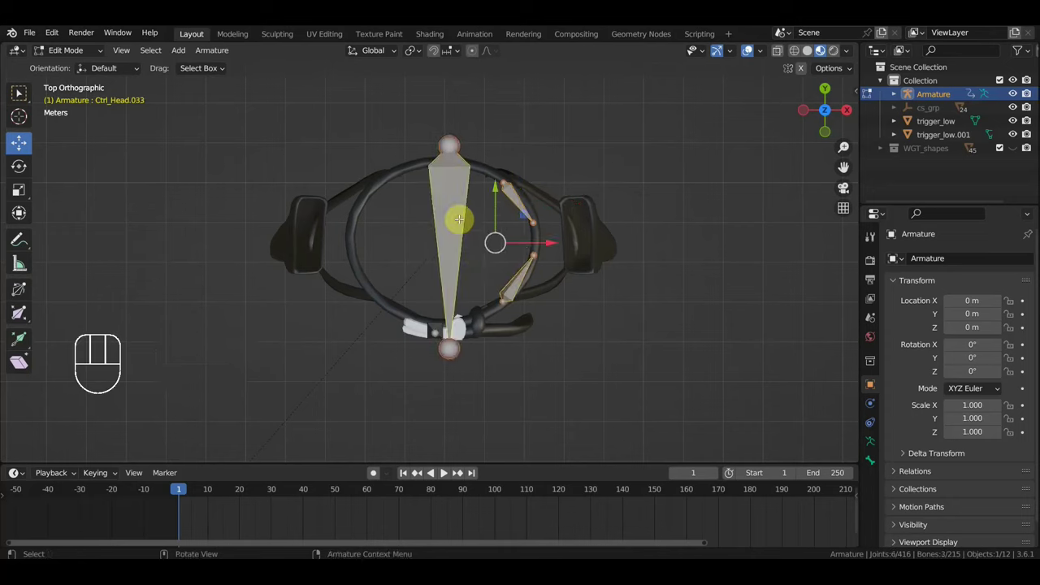
key(ctrl+p)
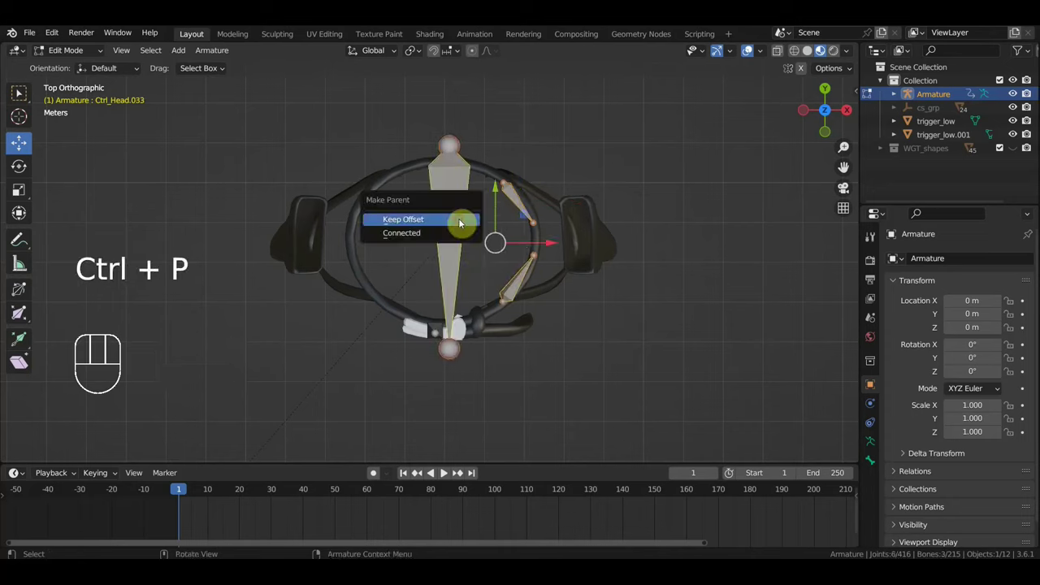
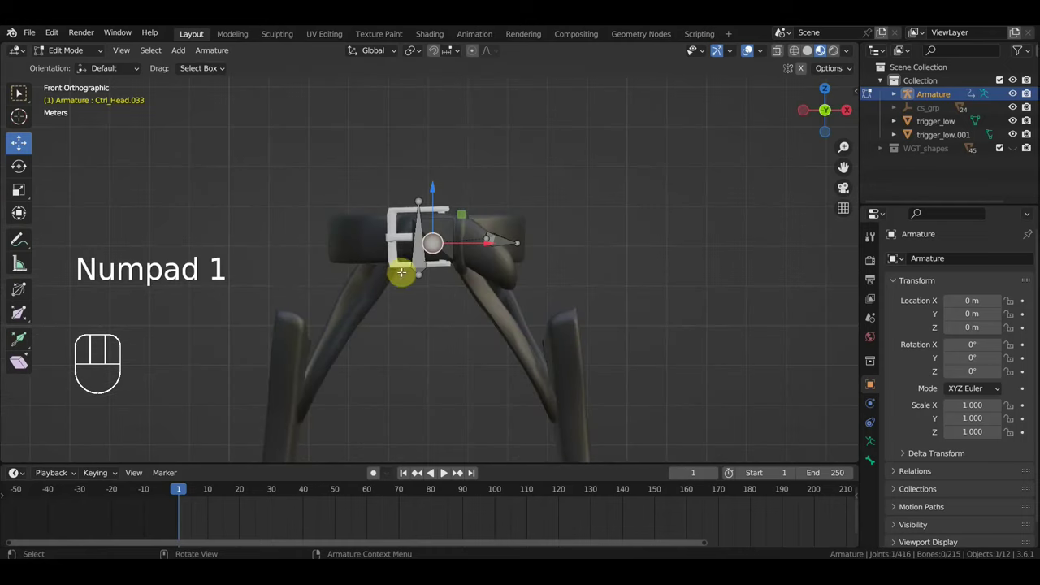
Step: Extrude a bone at the trigger, clear its parent and rotate it in front view
key(e)
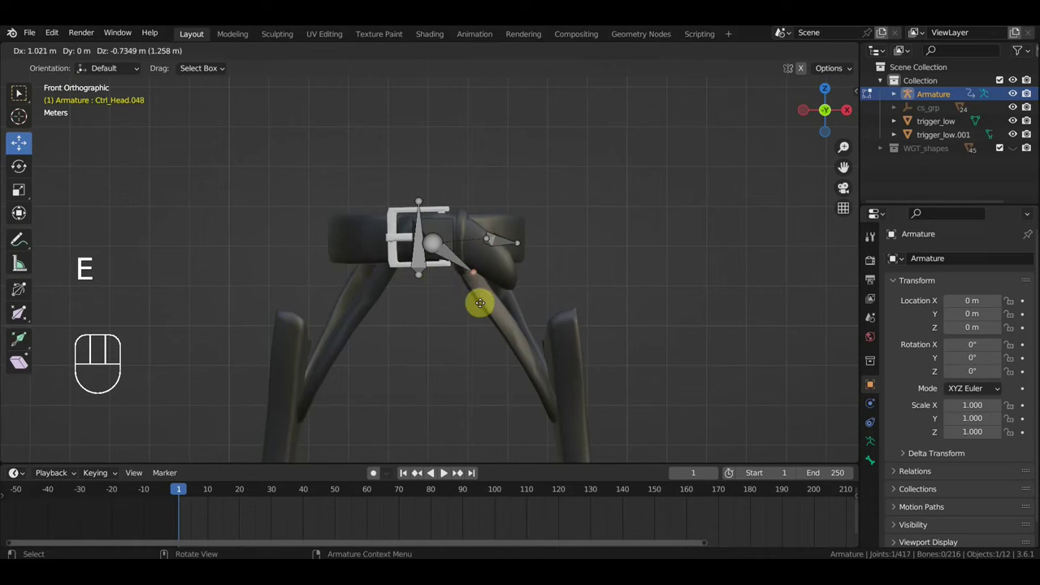
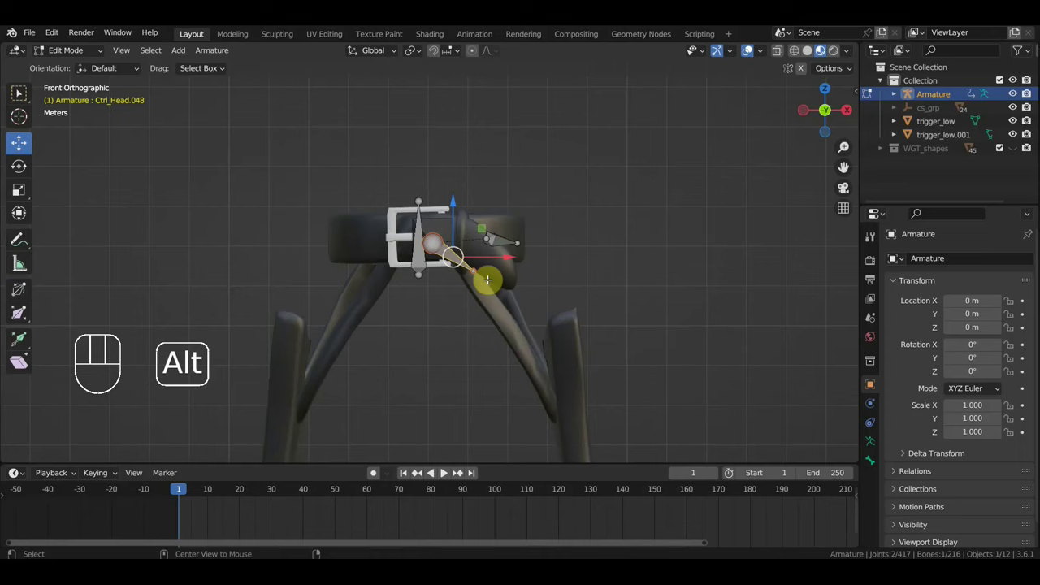
key(alt+p)
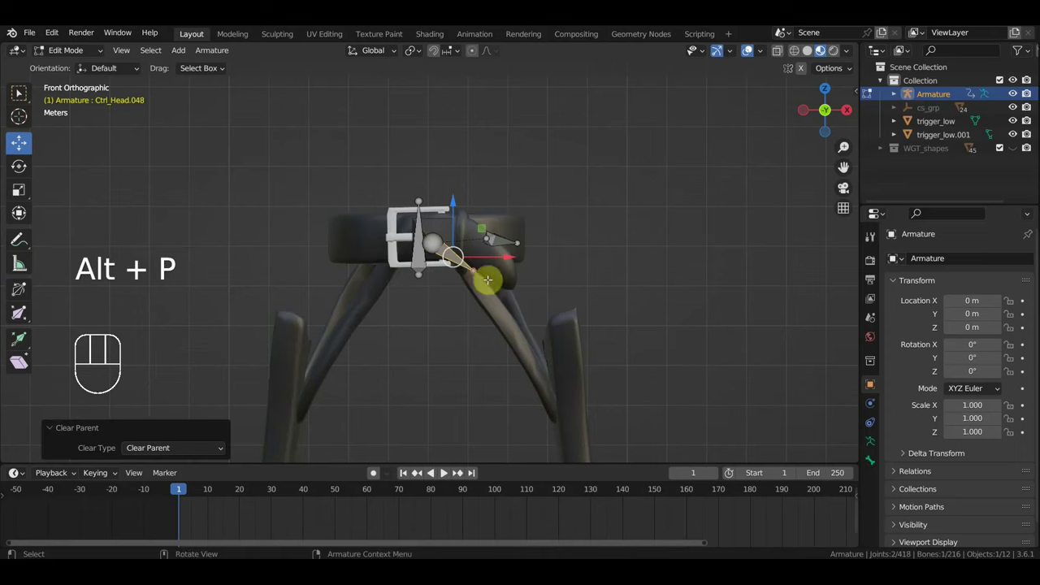
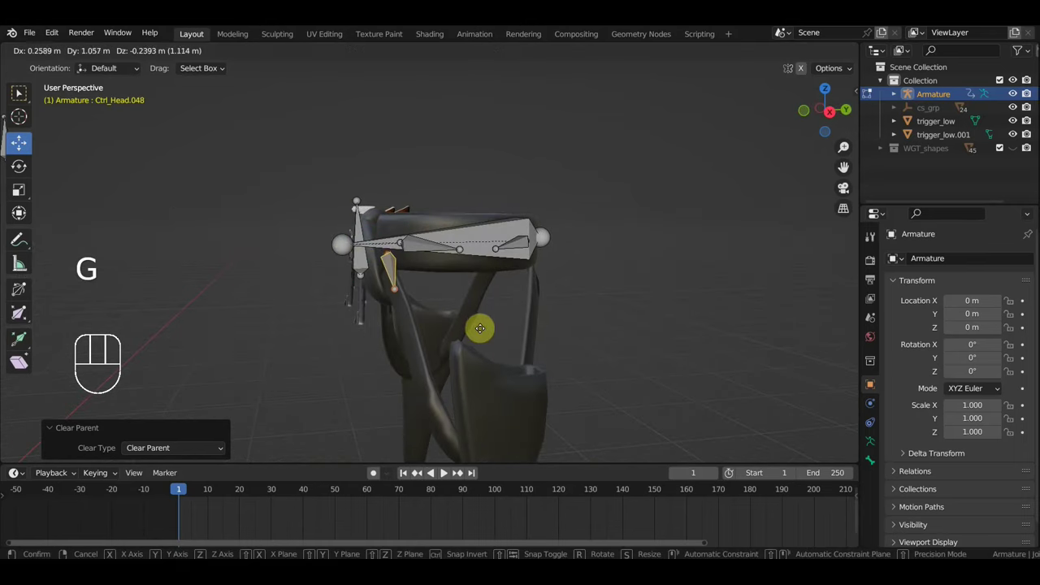
key(KP_1)
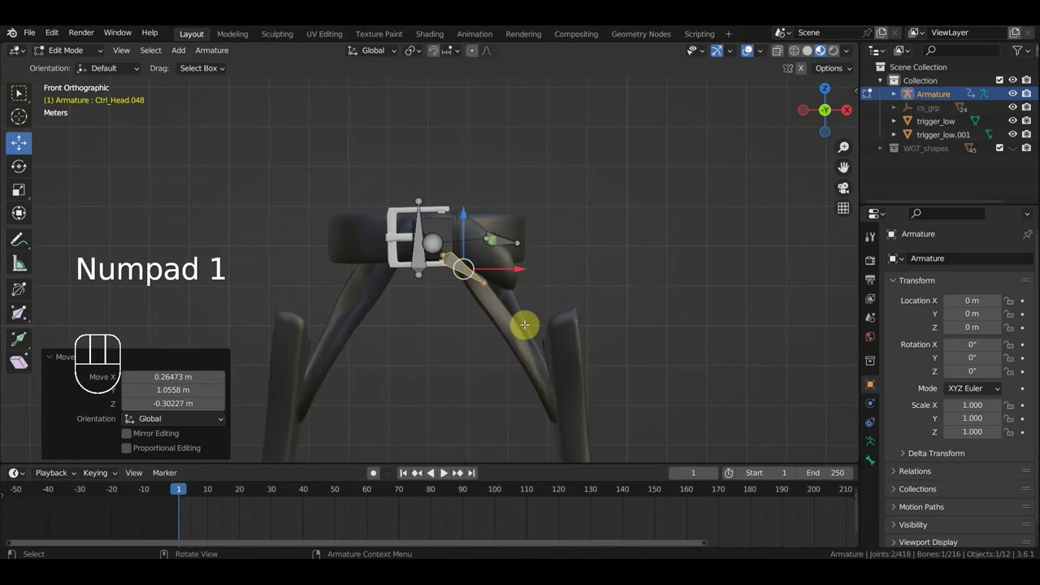
key(r)
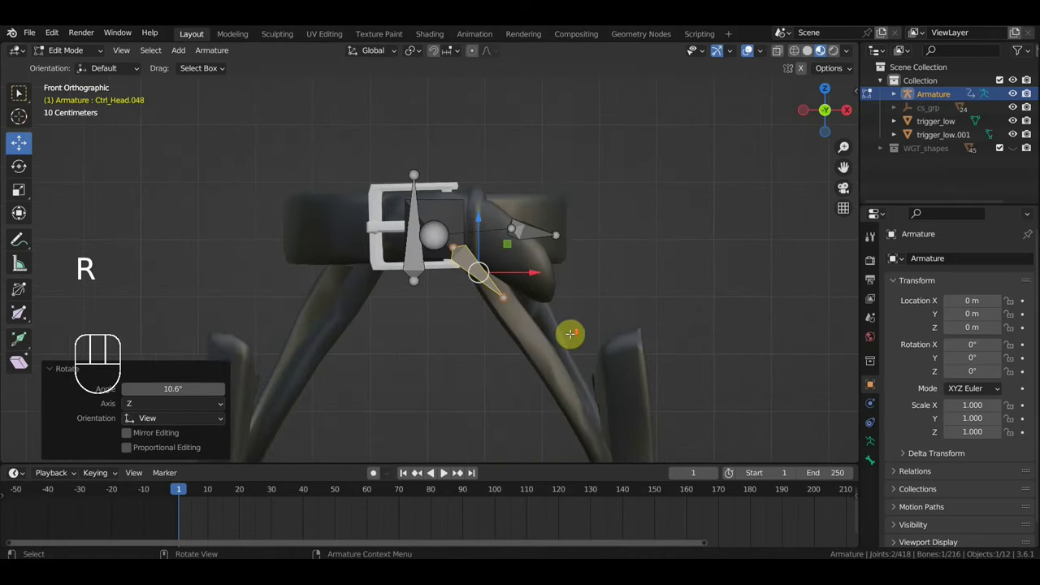
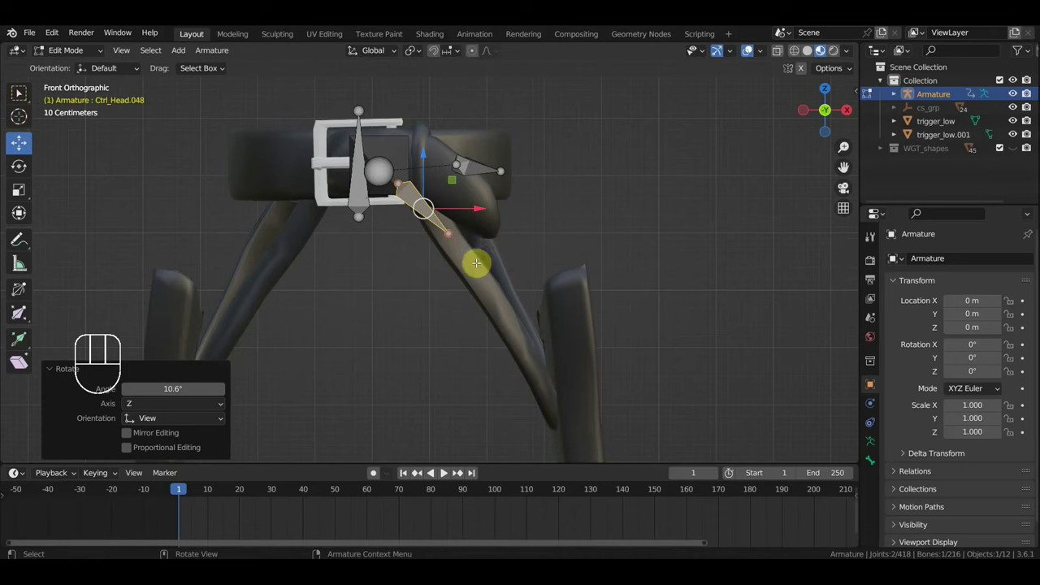
Step: Duplicate further bones down the trigger curve up to Ctrl_Head.050, moving their joints higher
key(shift+d)
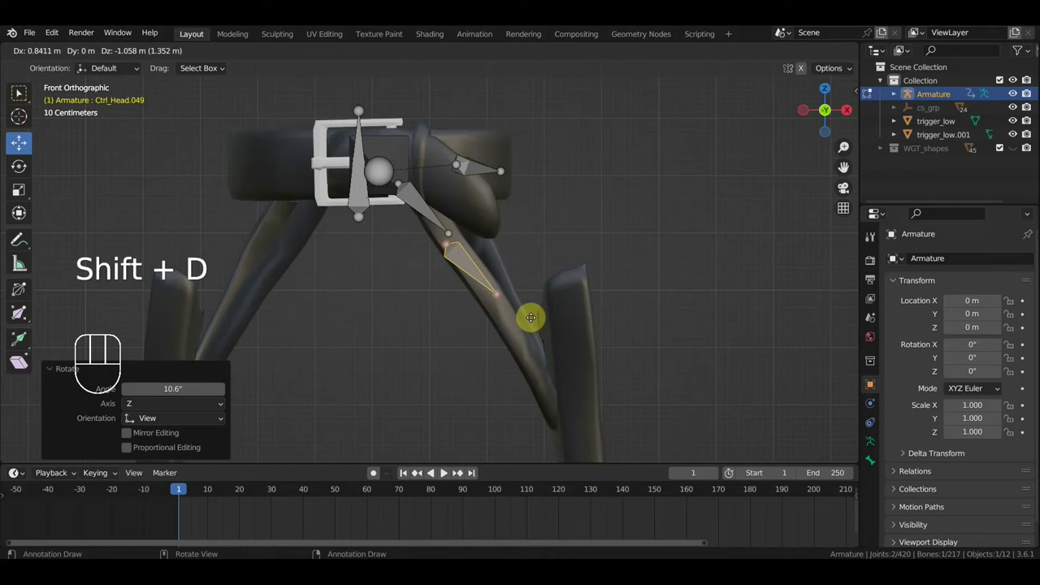
key(r)
key(g)
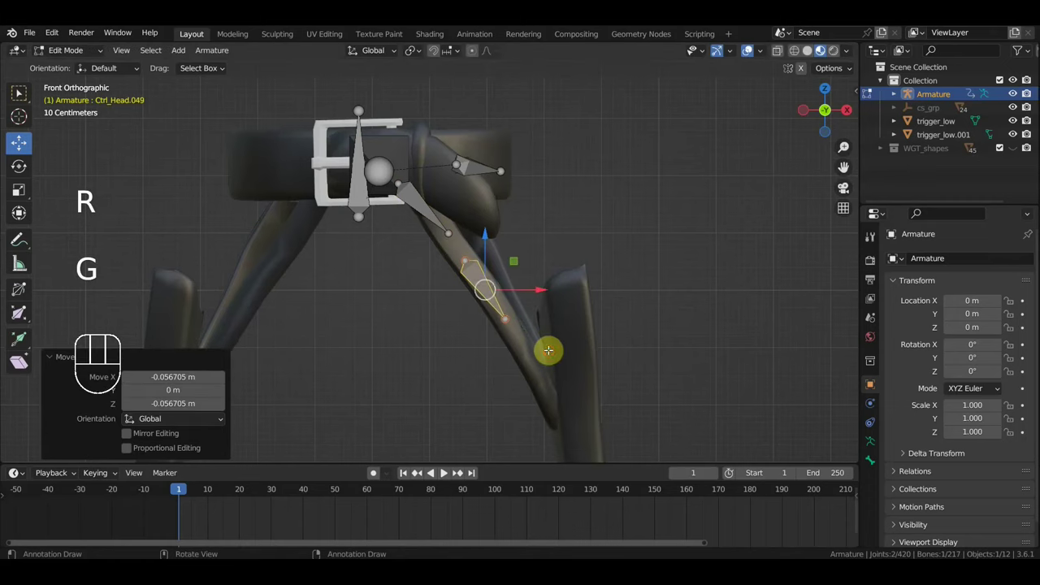
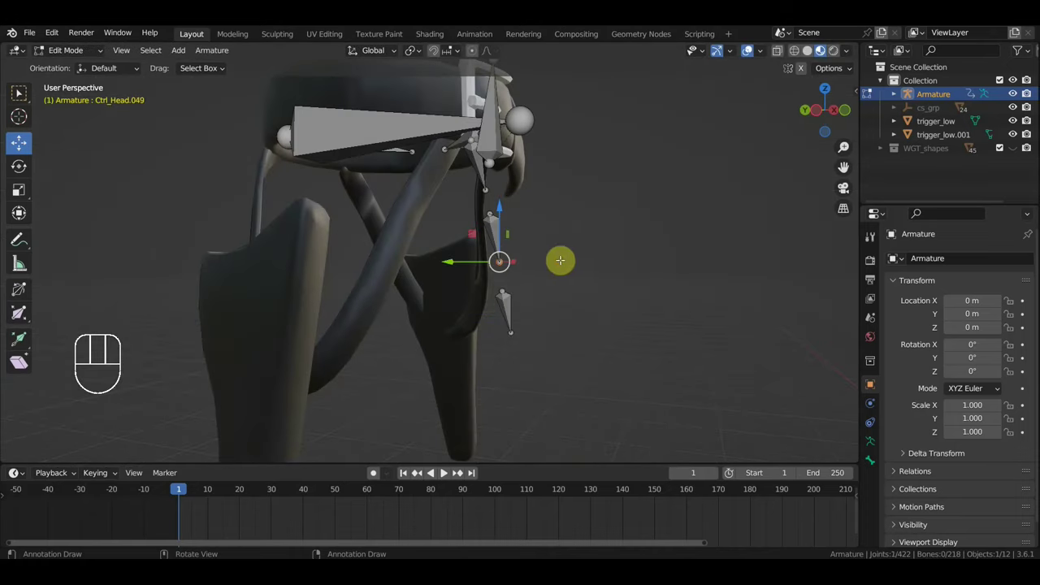
key(g)
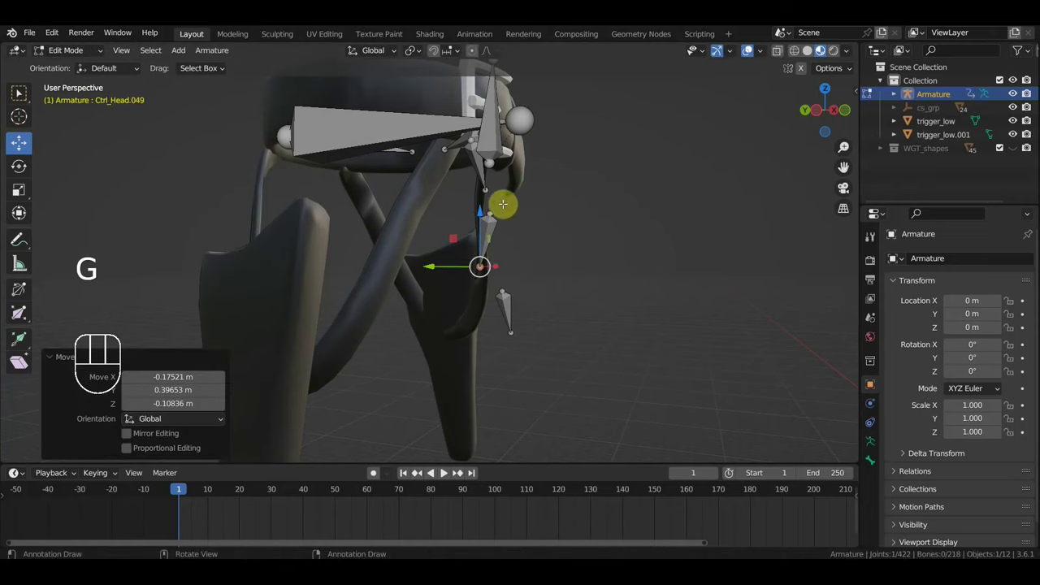
key(g)
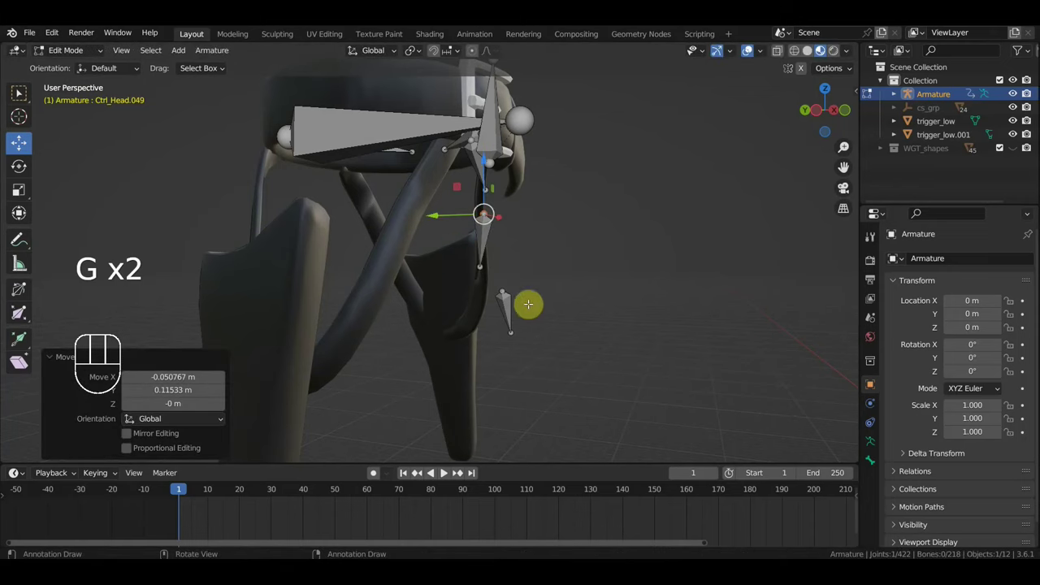
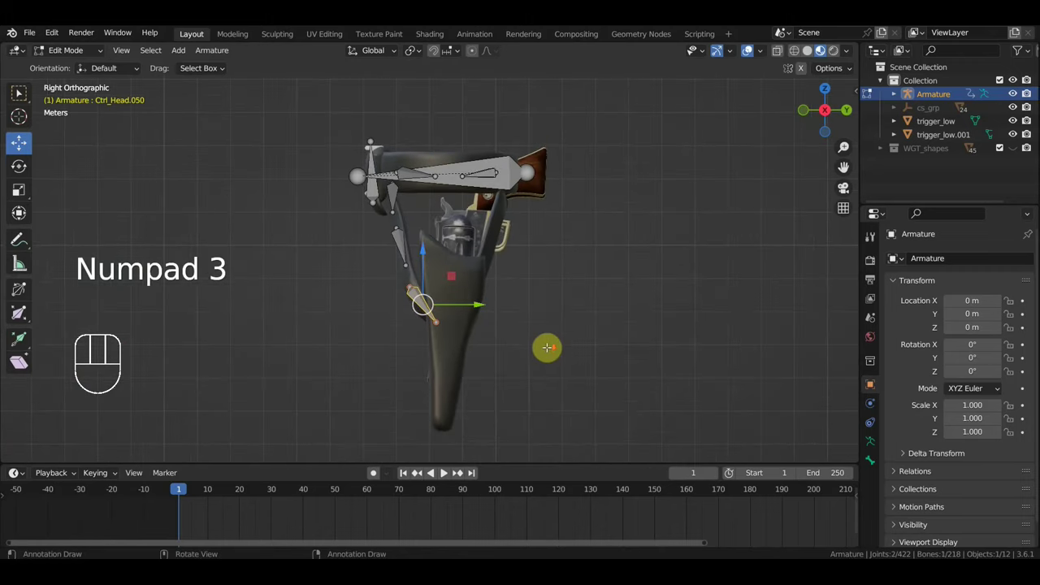
Step: Rotate, scale and pull Ctrl_Head.050's end joint down past the trigger tip
key(r)
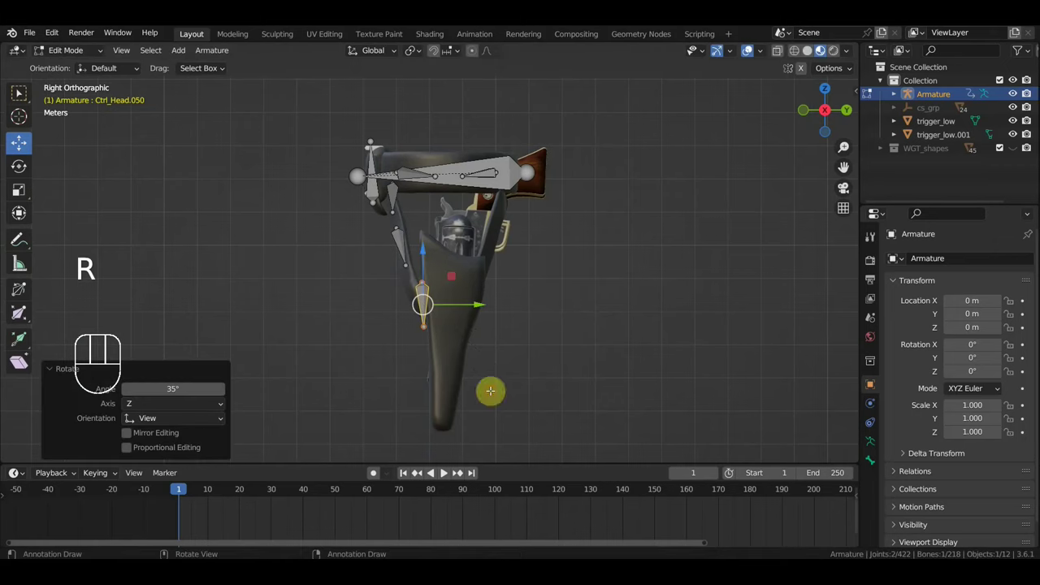
key(s)
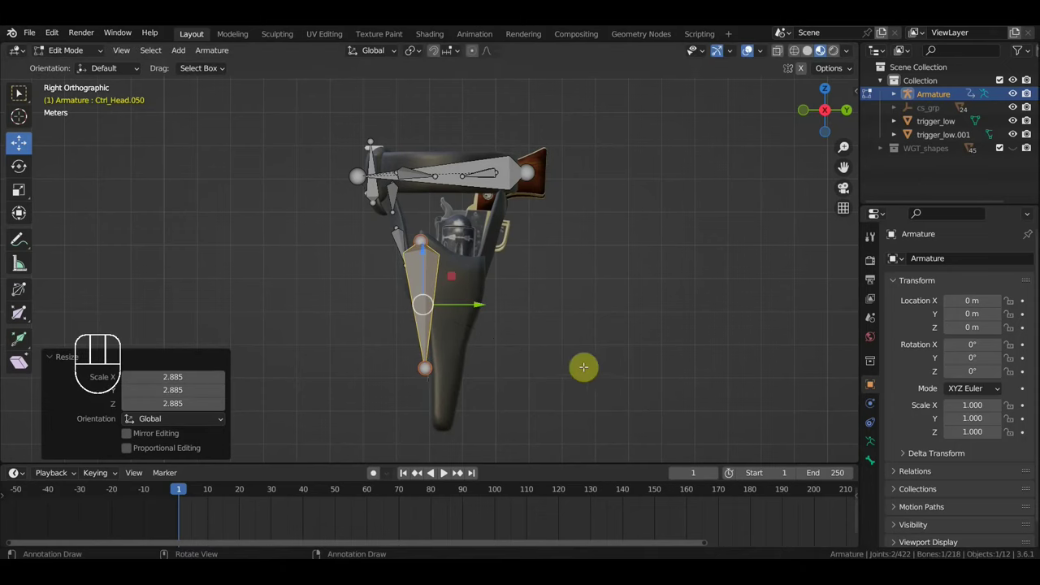
key(g)
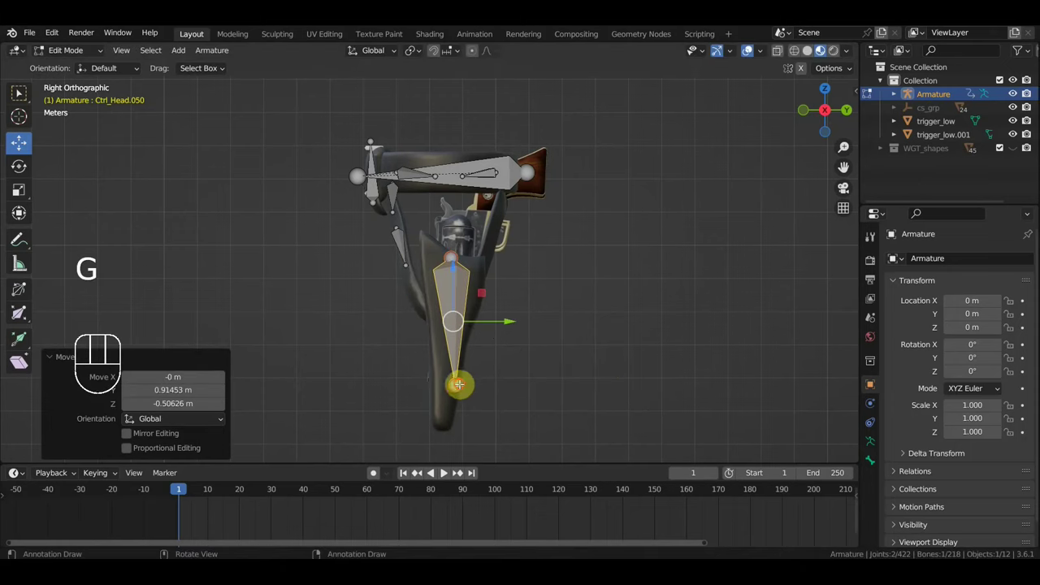
key(g)
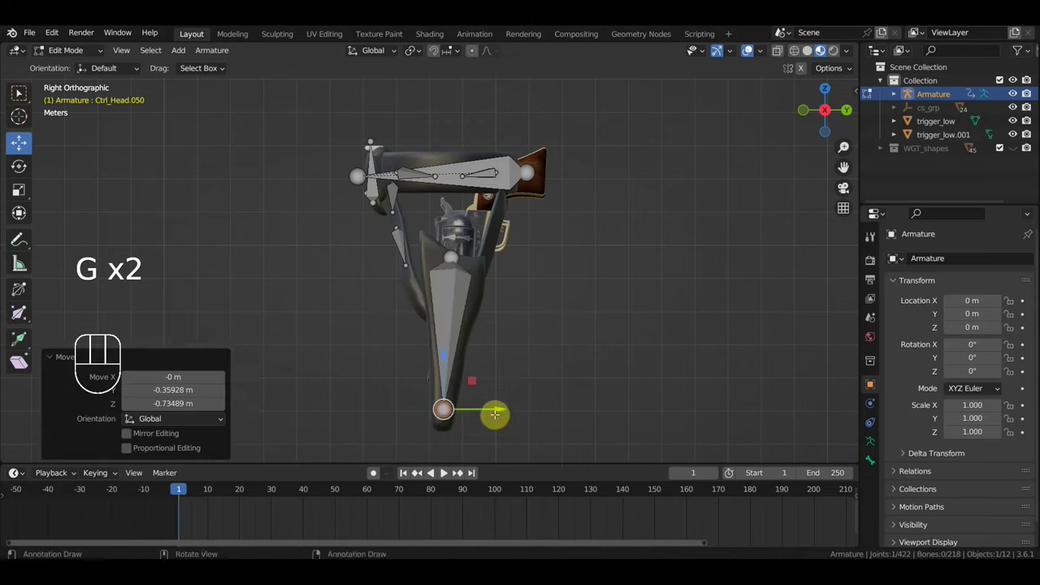
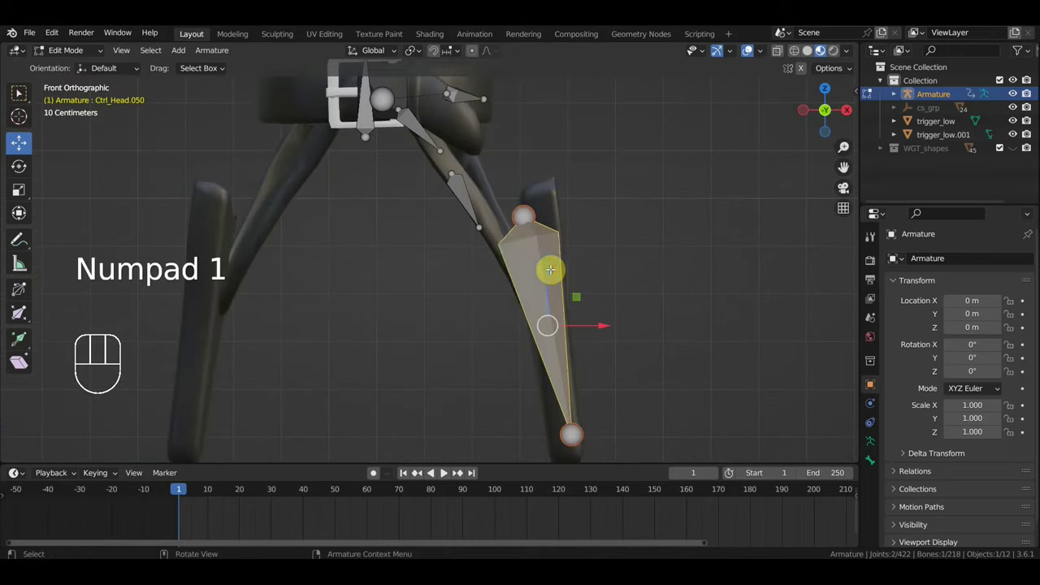
Step: Delete a stray bone, rotate the selected bone and extrude Ctrl_Head.051 downward
key(Delete)
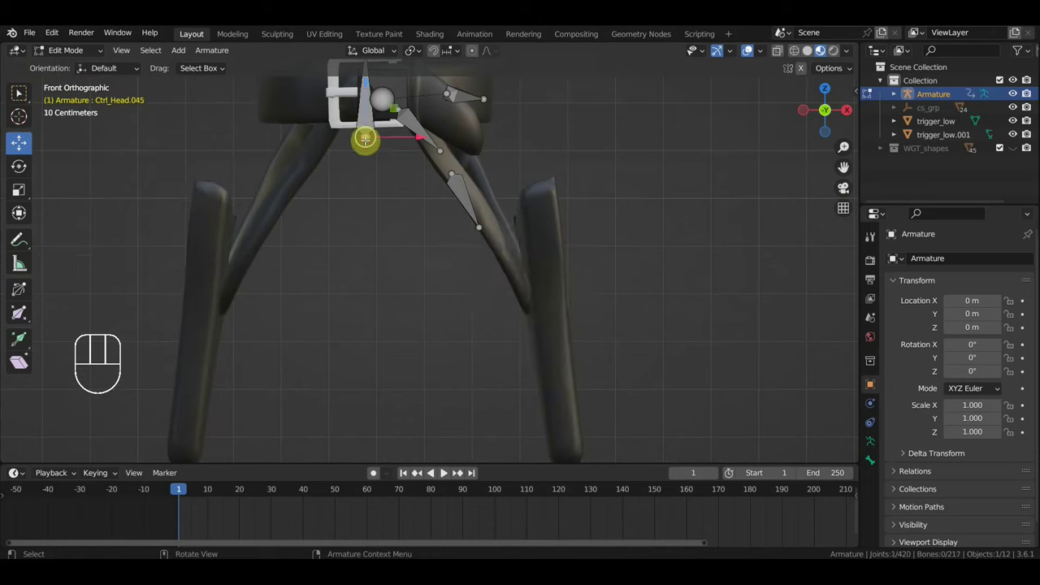
key(r)
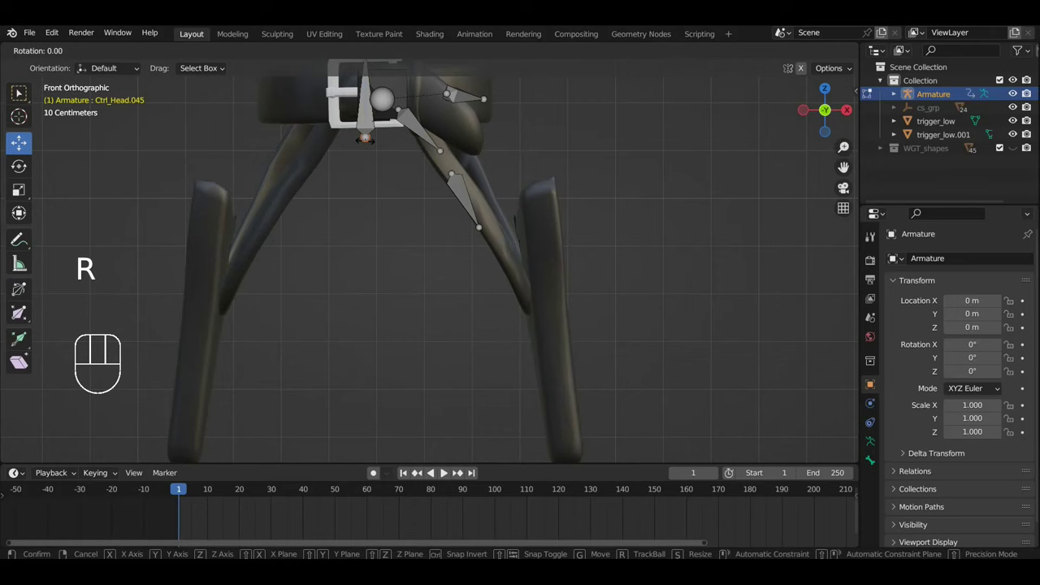
key(e)
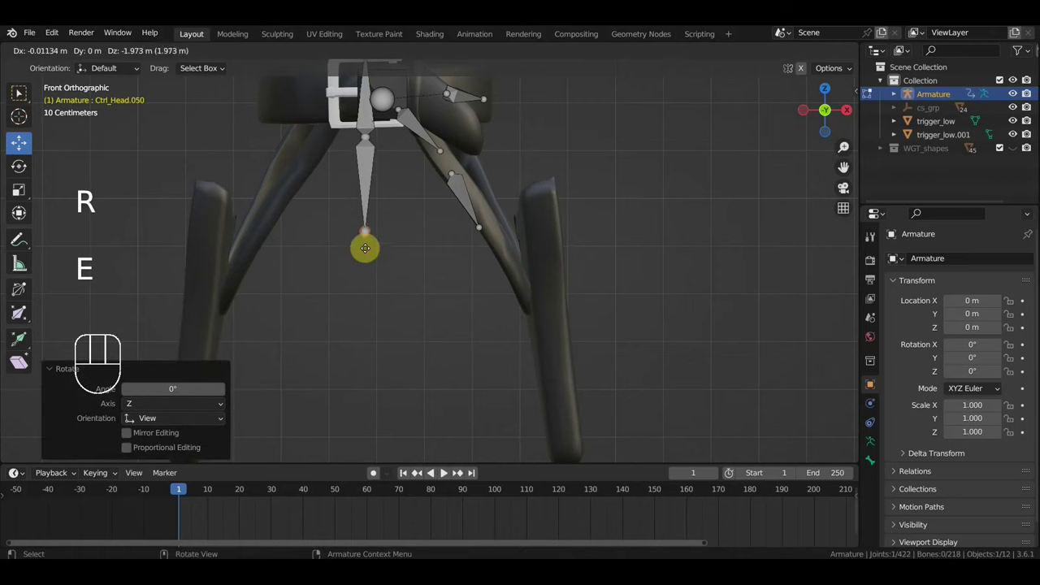
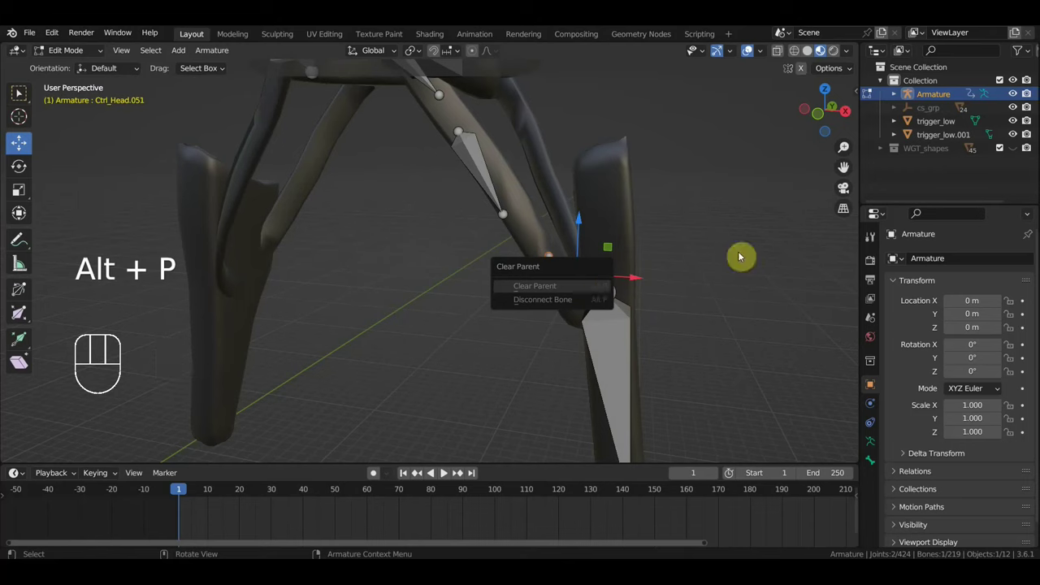
Step: Position Ctrl_Head.051's joints along the lower blade and parent it keeping offset
key(g)
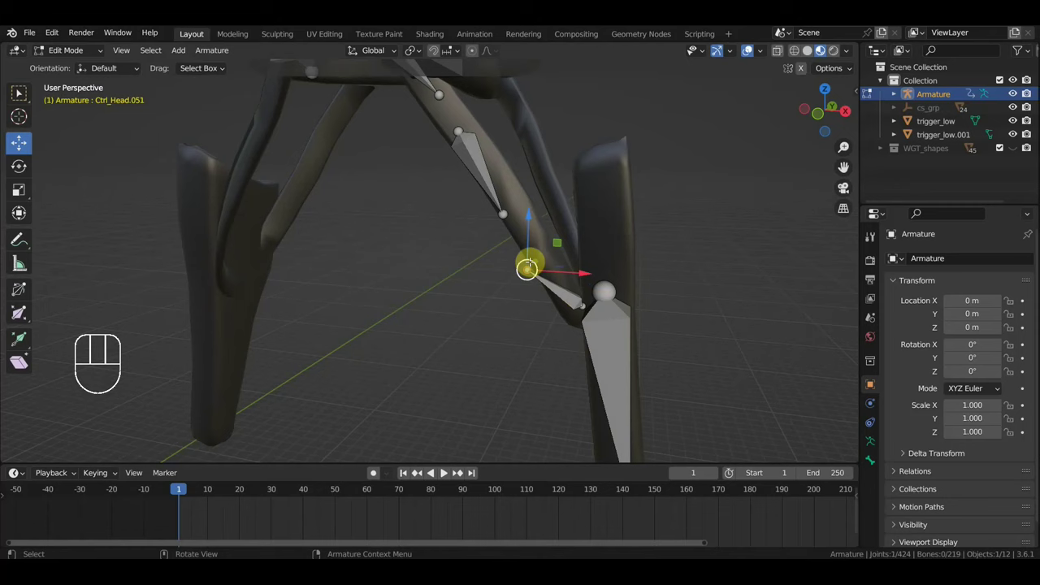
key(g)
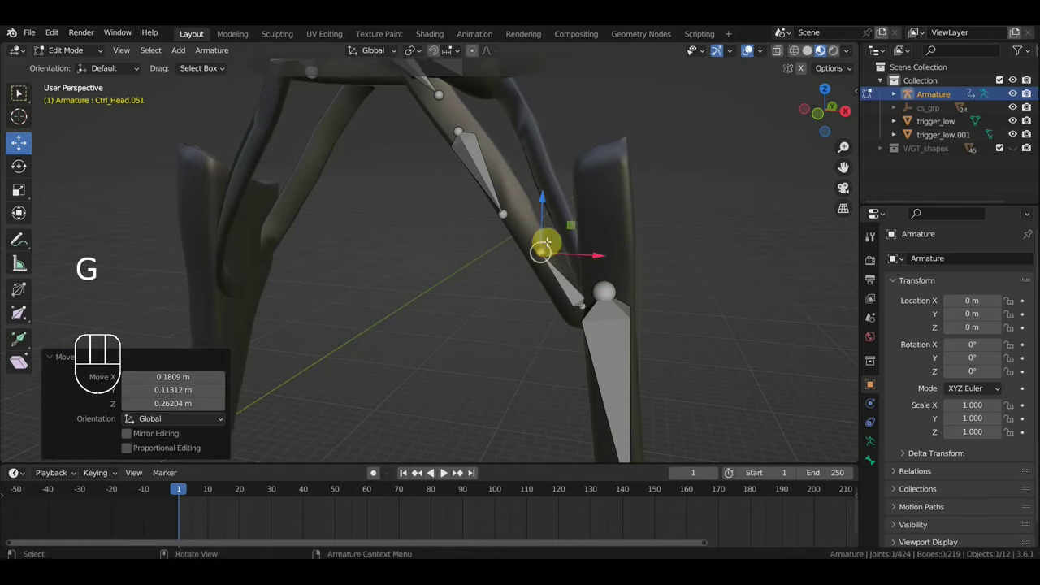
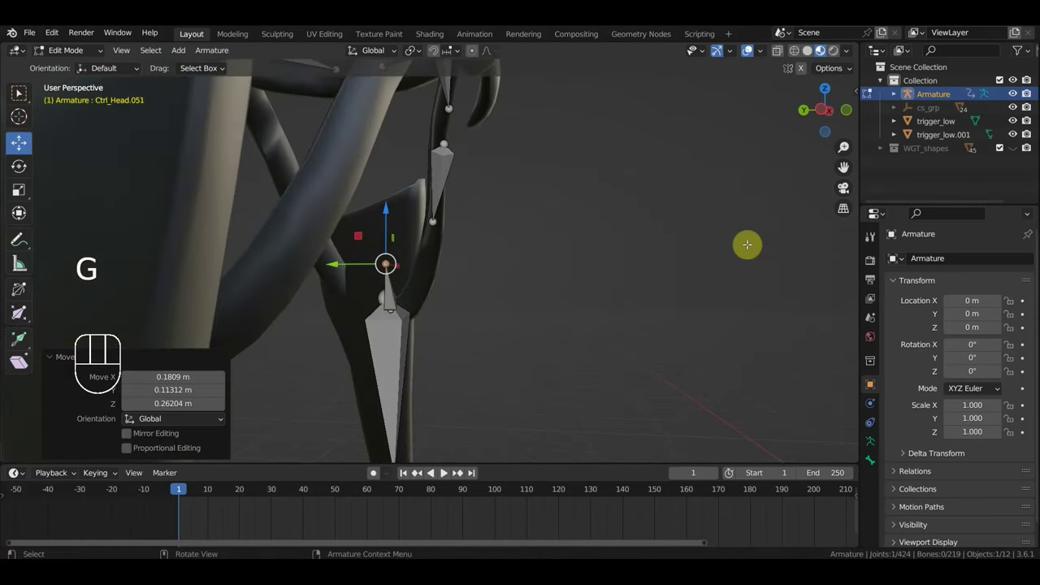
key(g)
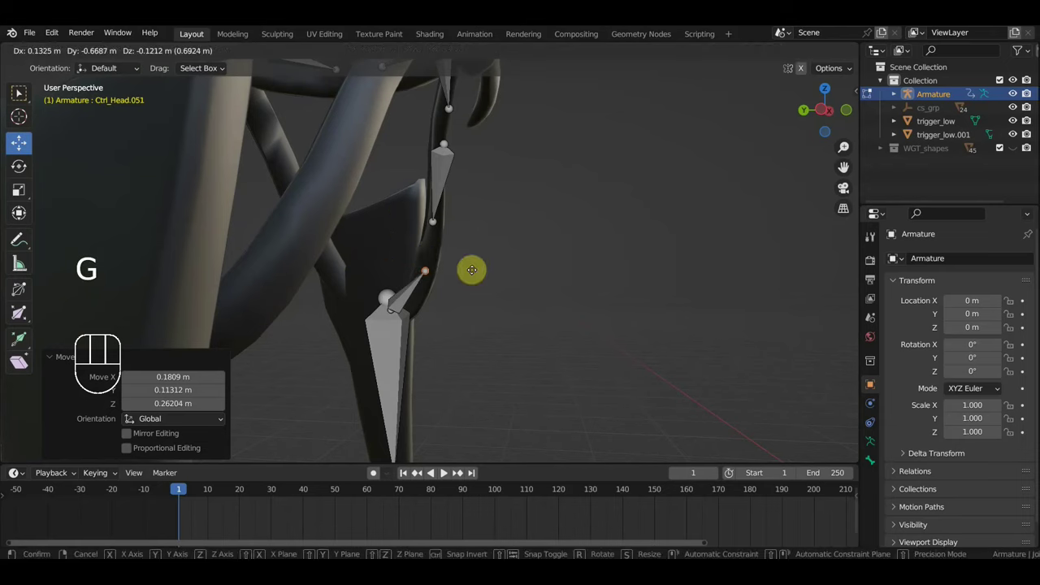
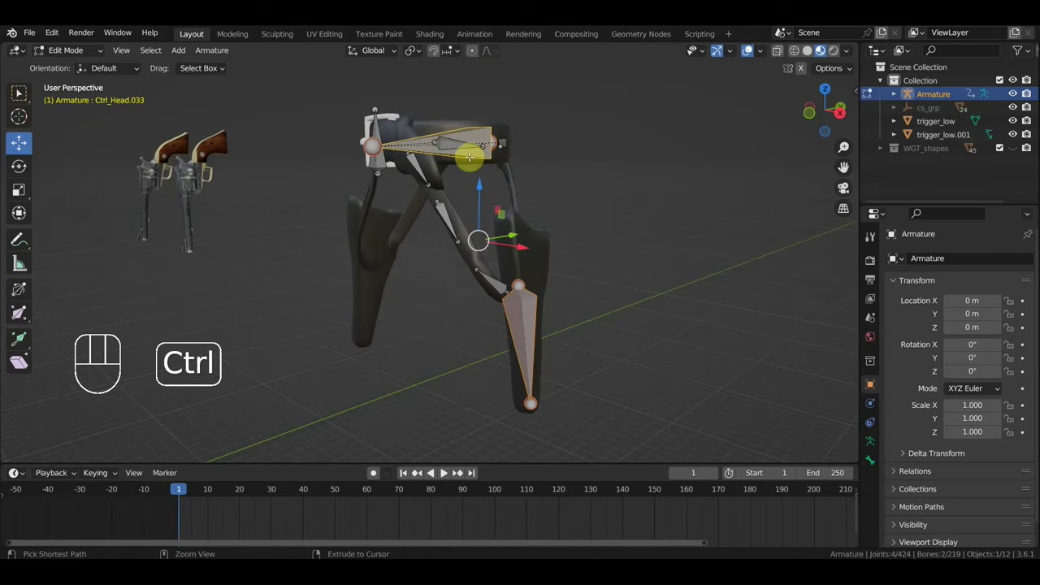
key(ctrl+p)
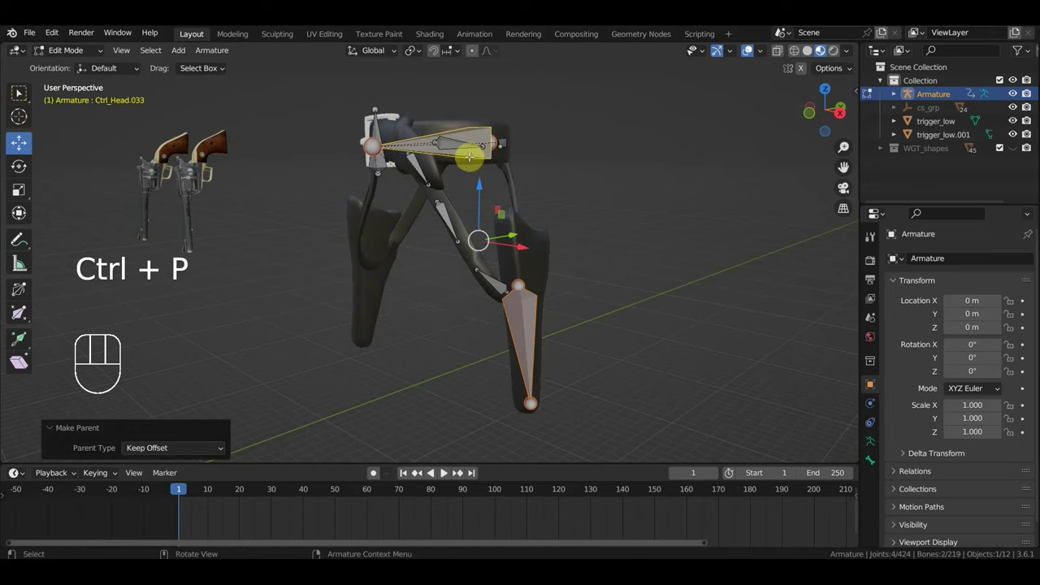
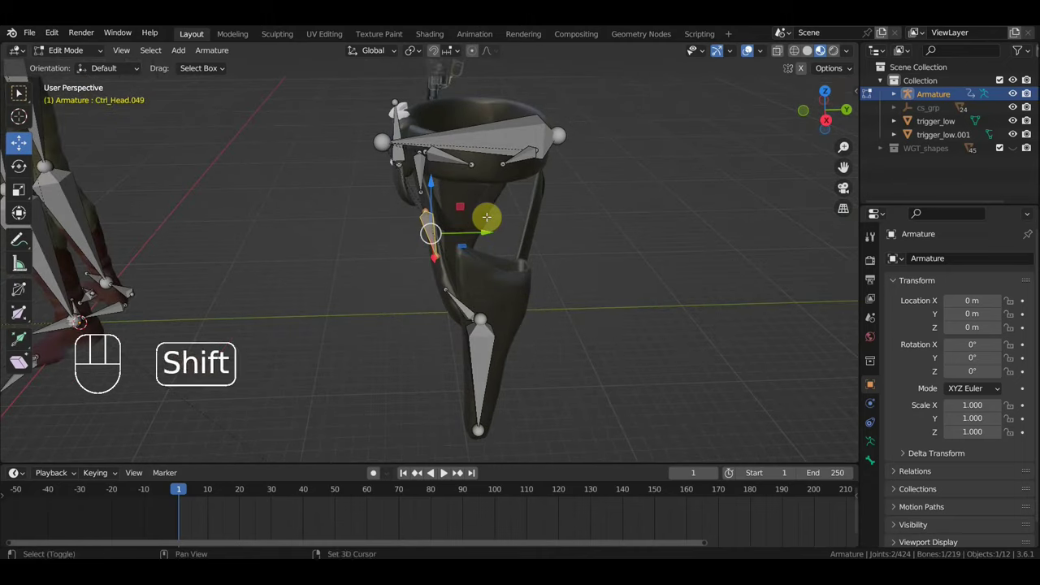
Step: Duplicate Ctrl_Head.052 at the upper lever, place it upright and undo the extra bone
key(shift+d)
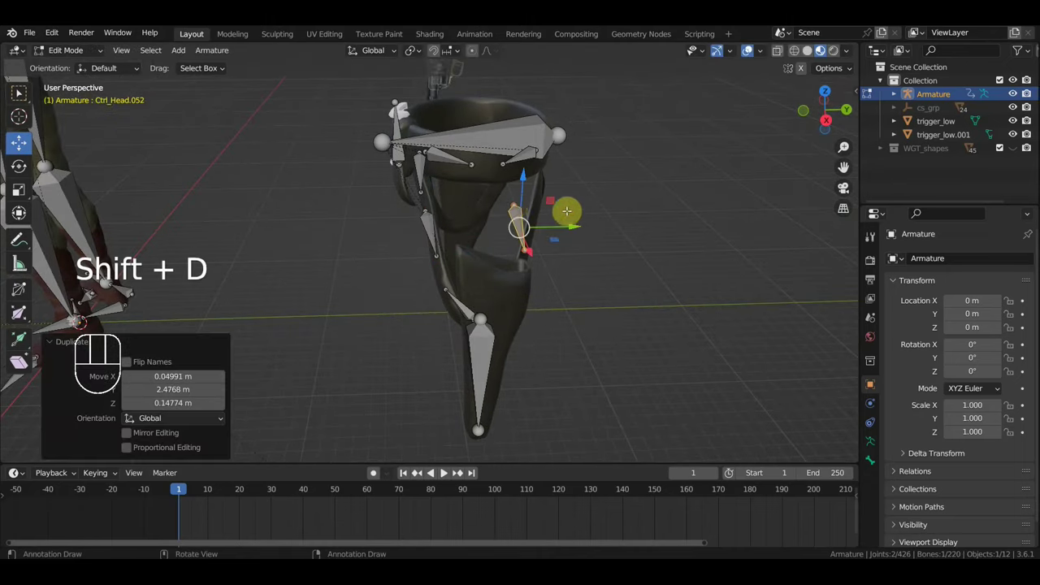
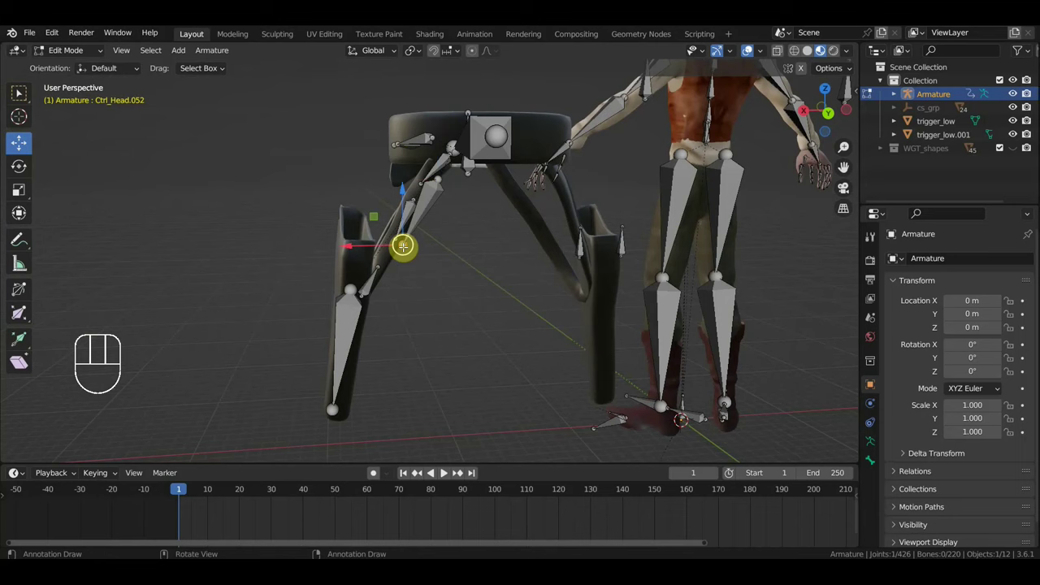
key(g)
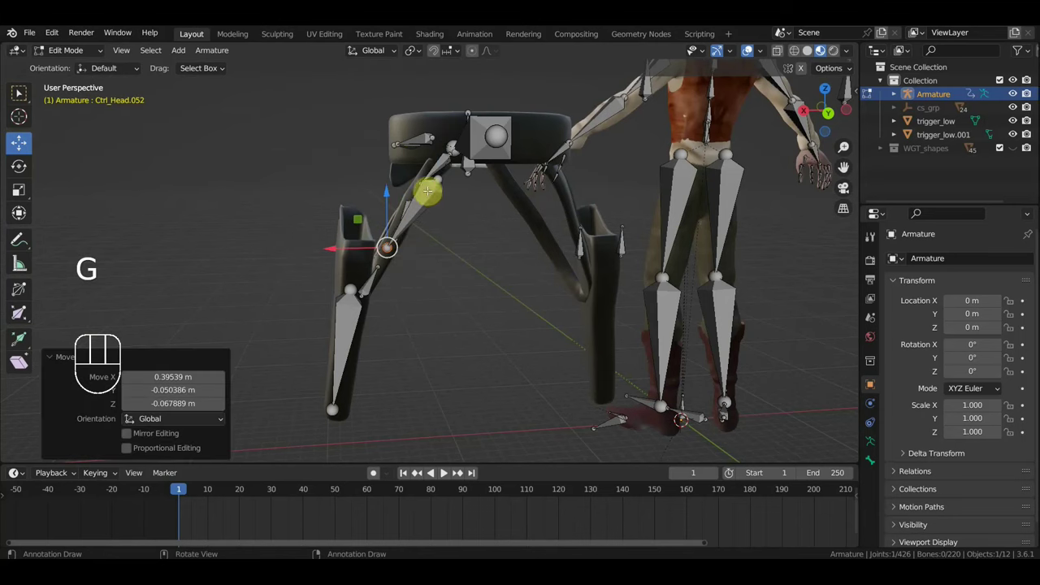
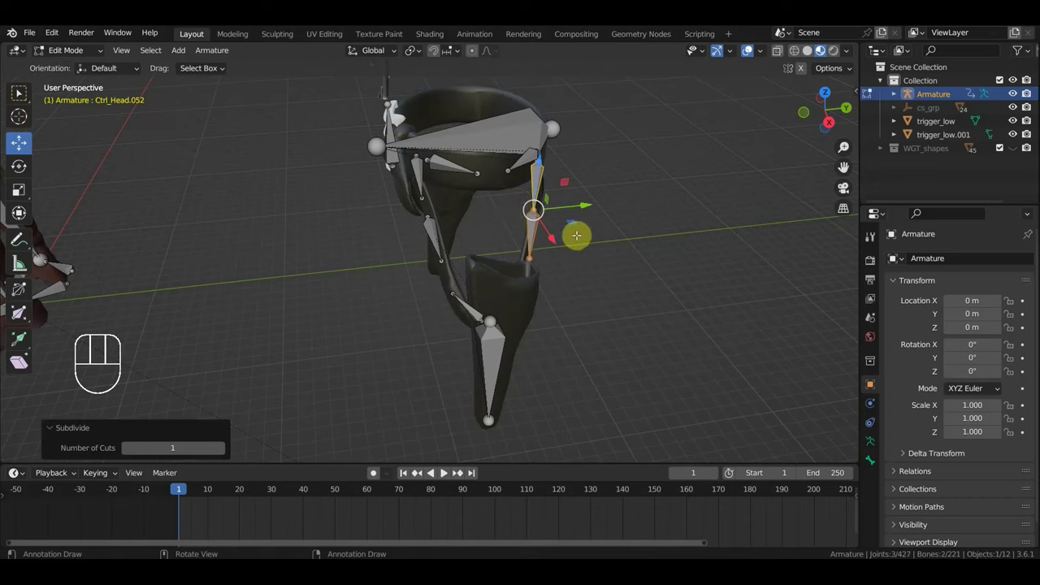
key(ctrl+z)
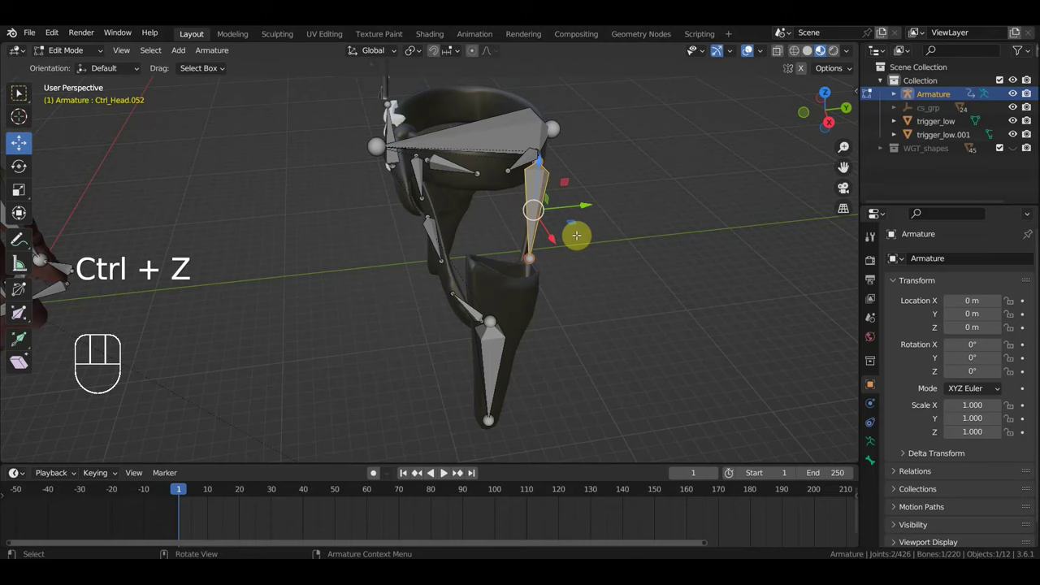
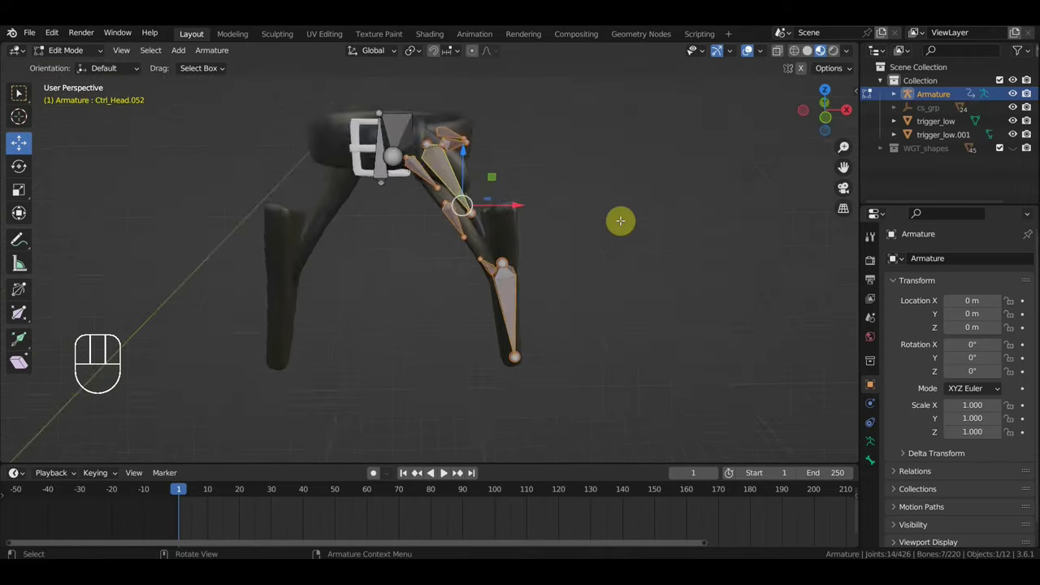
Step: In front view duplicate and extrude bones down the revolver grip up to Ctrl_Head.060, clearing a parent
key(KP_1)
key(shift+d)
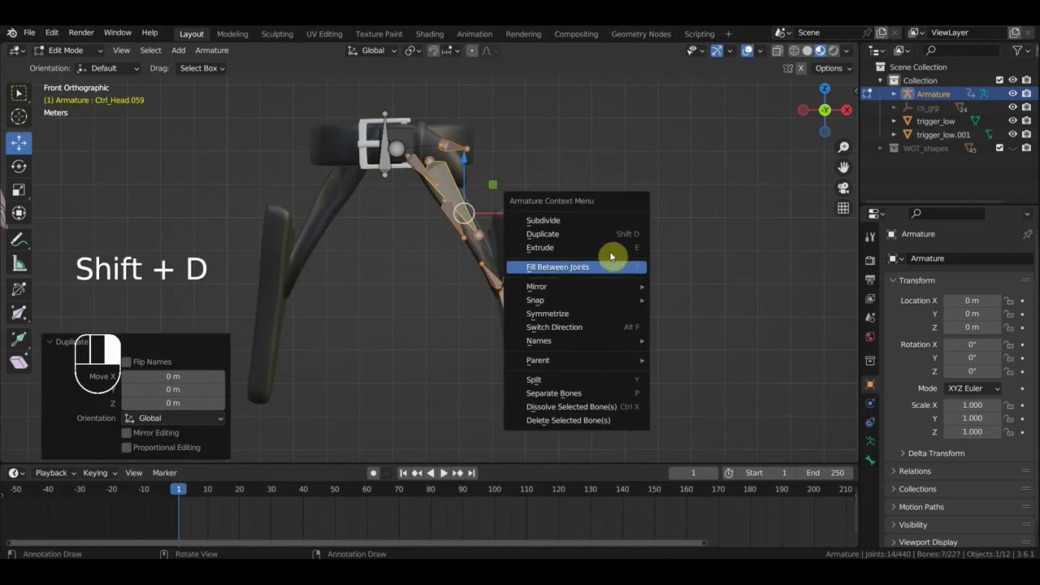
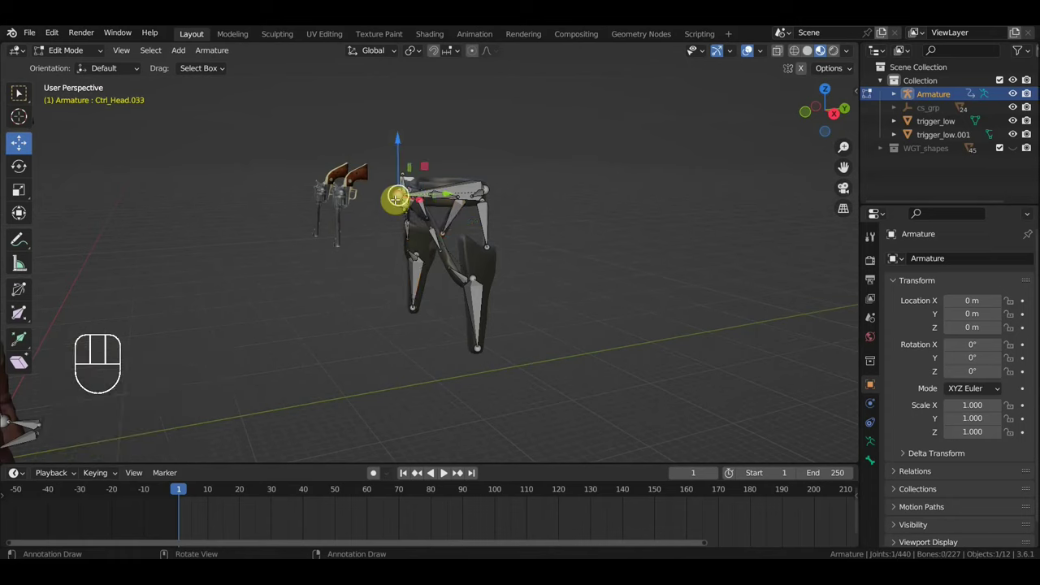
key(KP_1)
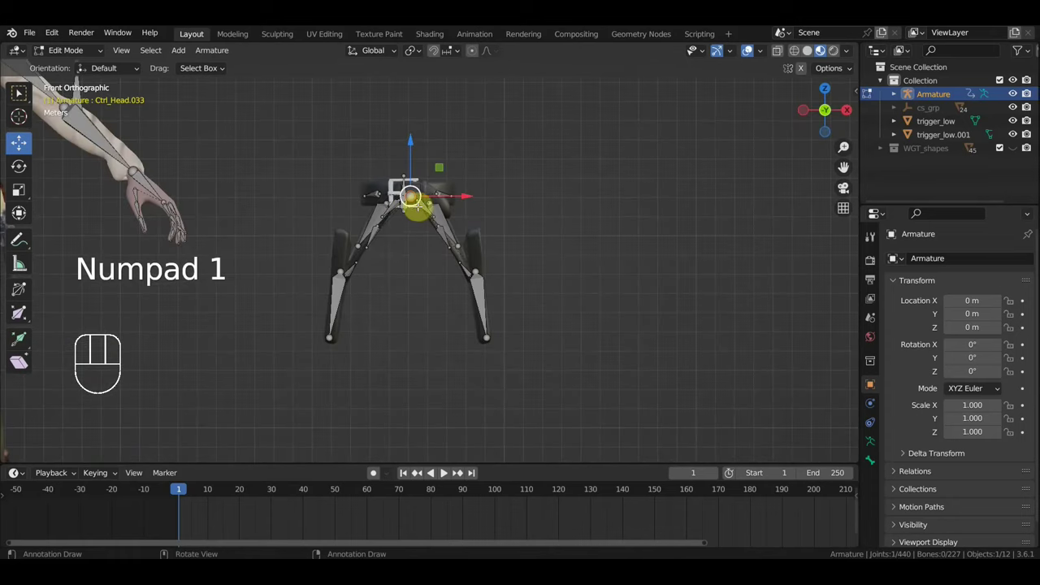
key(e)
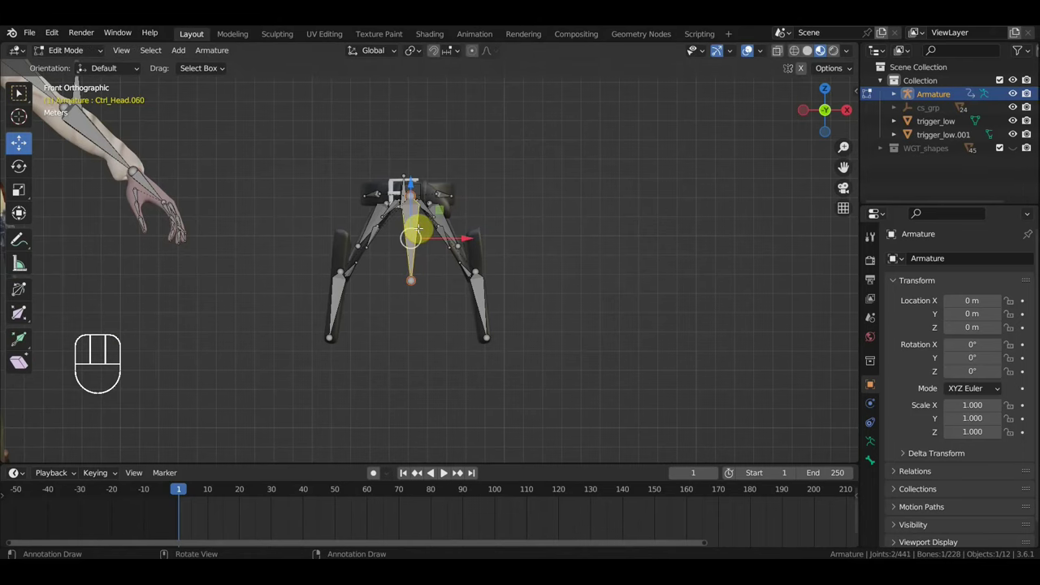
key(alt+p)
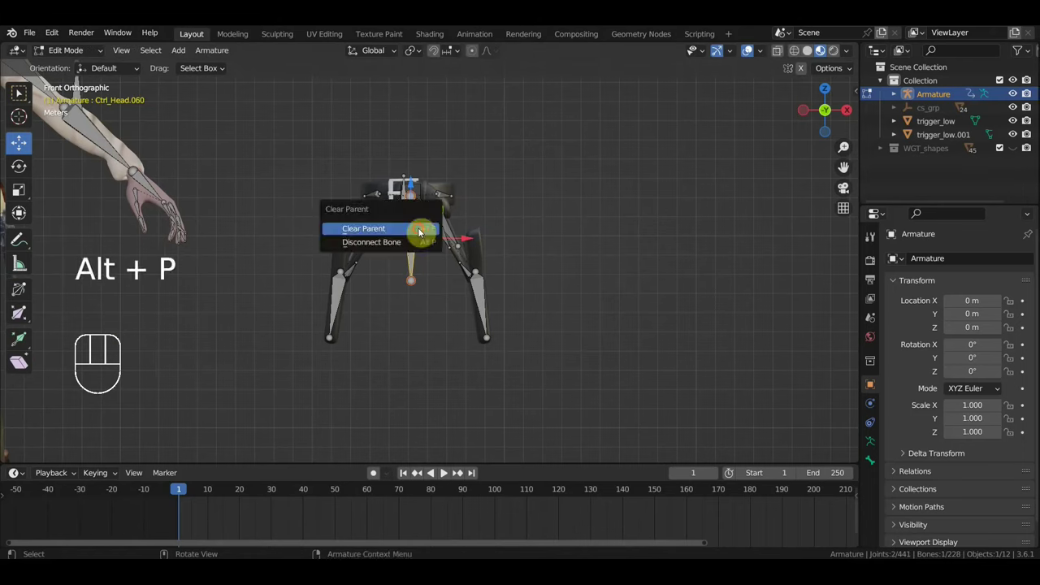
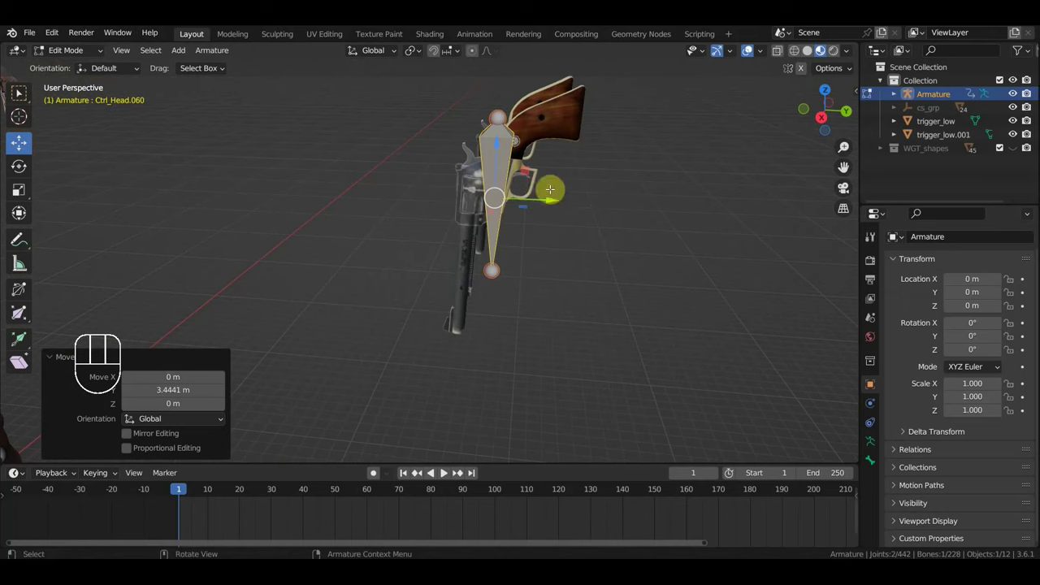
Step: Align the control bone on the revolver grip, then duplicate Ctrl_Head.061 onto the second revolver
key(r)
key(g)
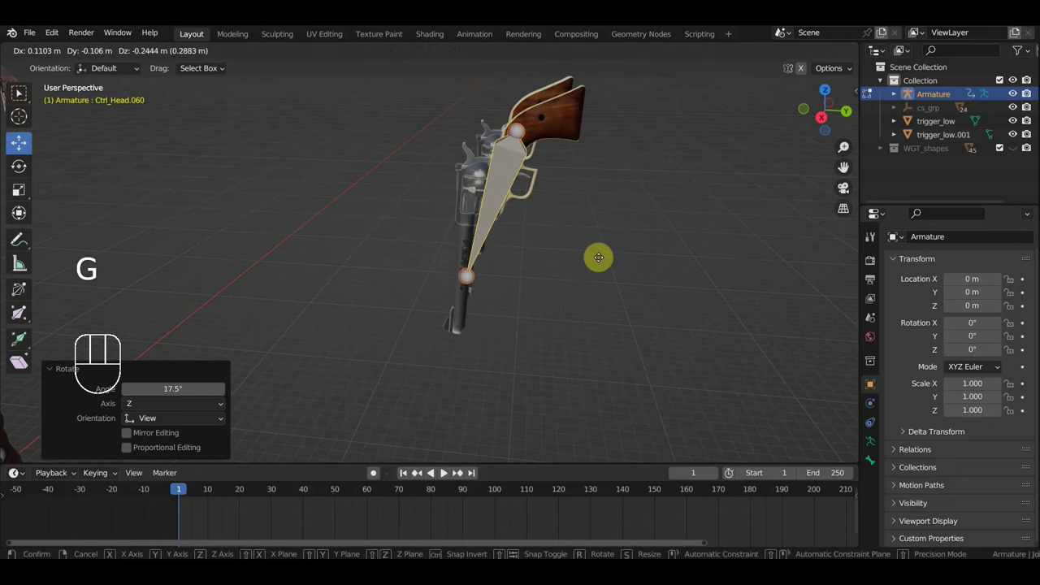
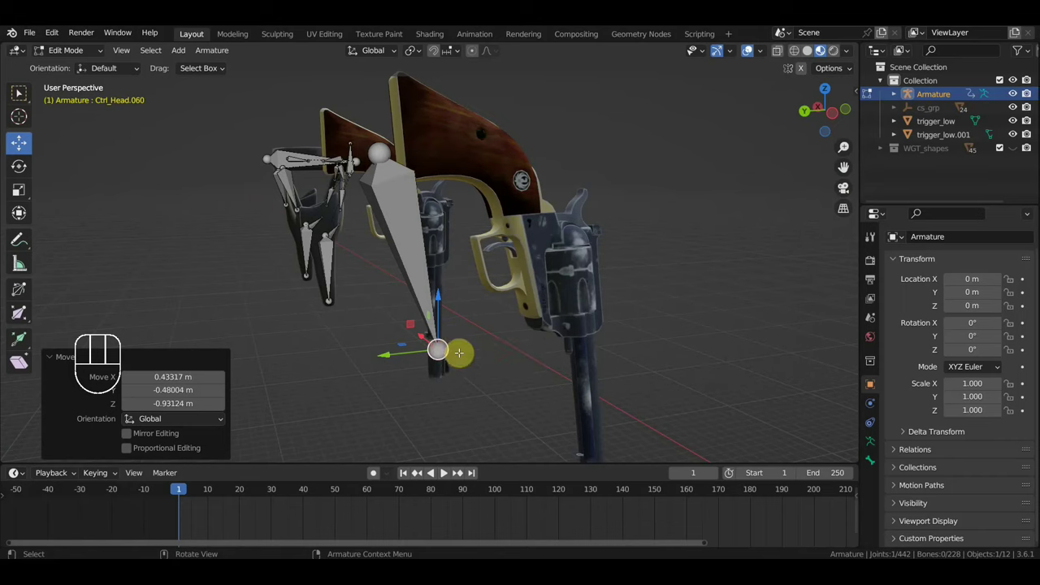
key(g)
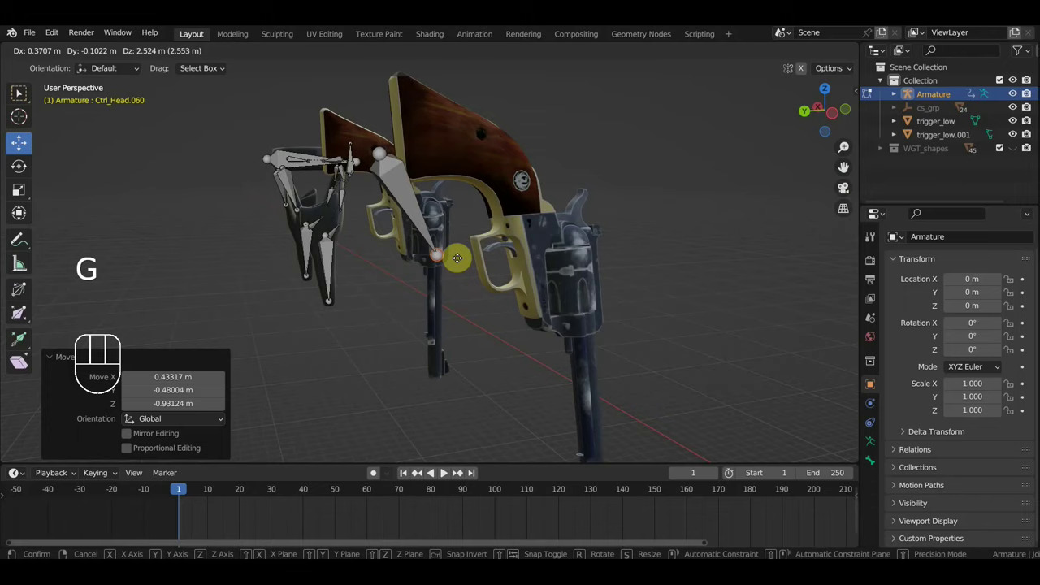
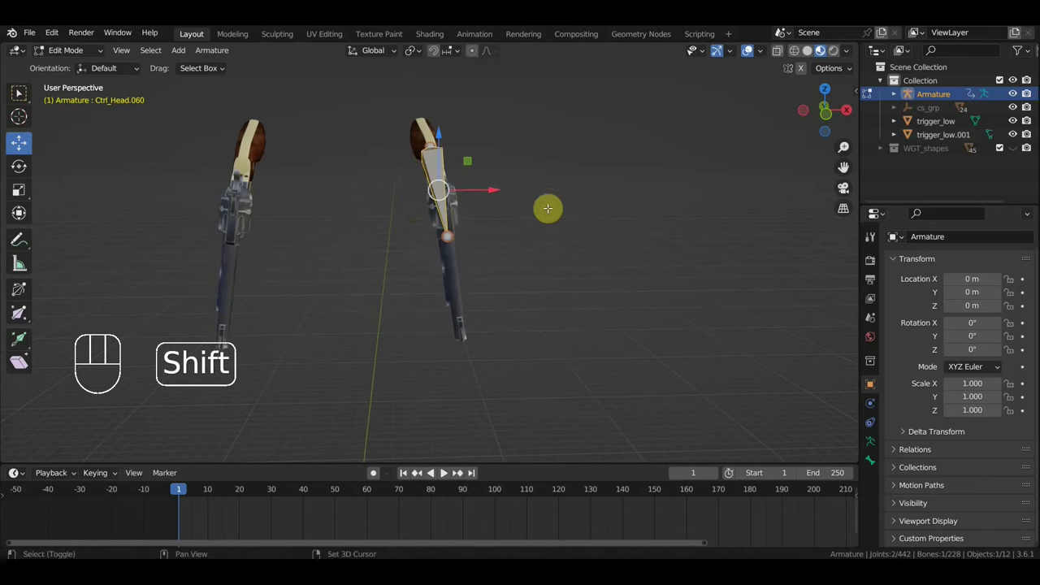
key(shift+d)
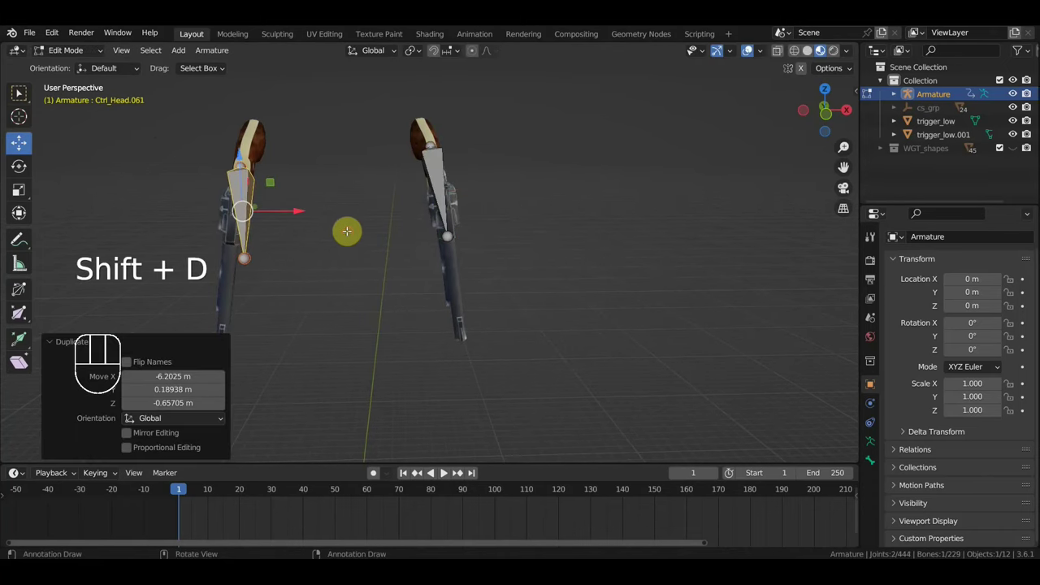
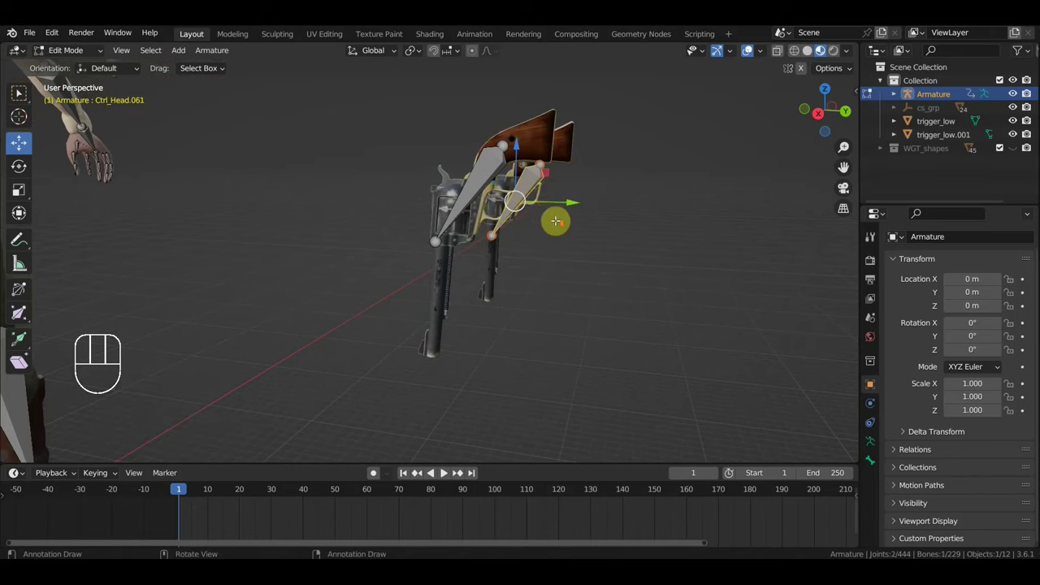
key(g)
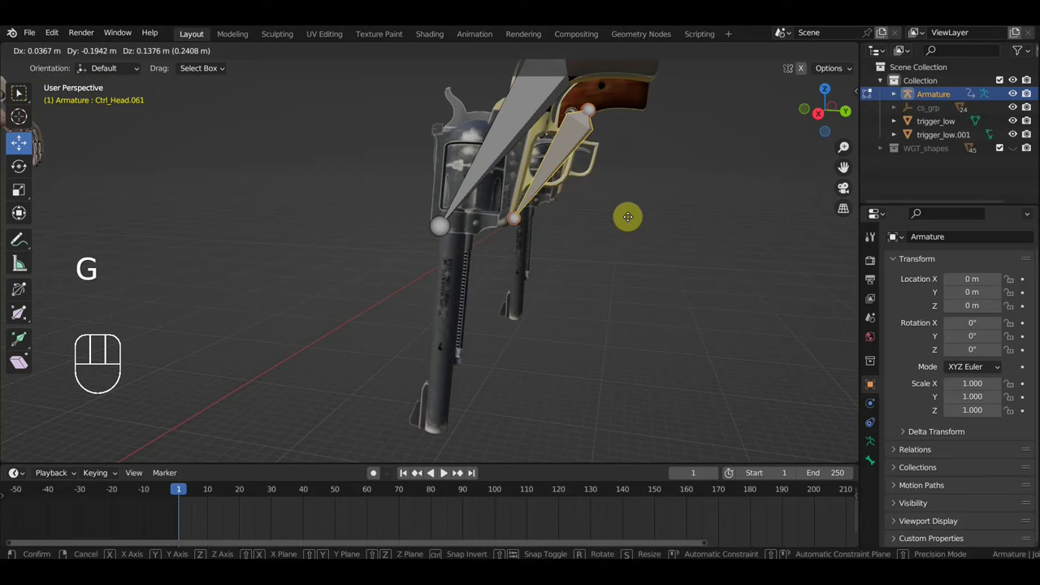
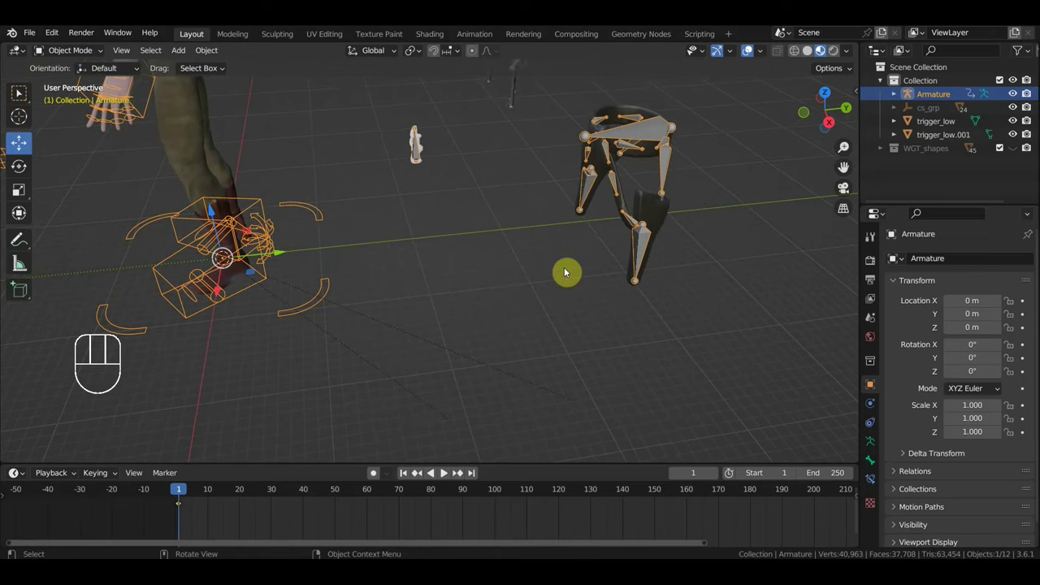
Step: Select a trigger mesh with the Armature and bring up the parenting options
drag(572, 270, 570, 281)
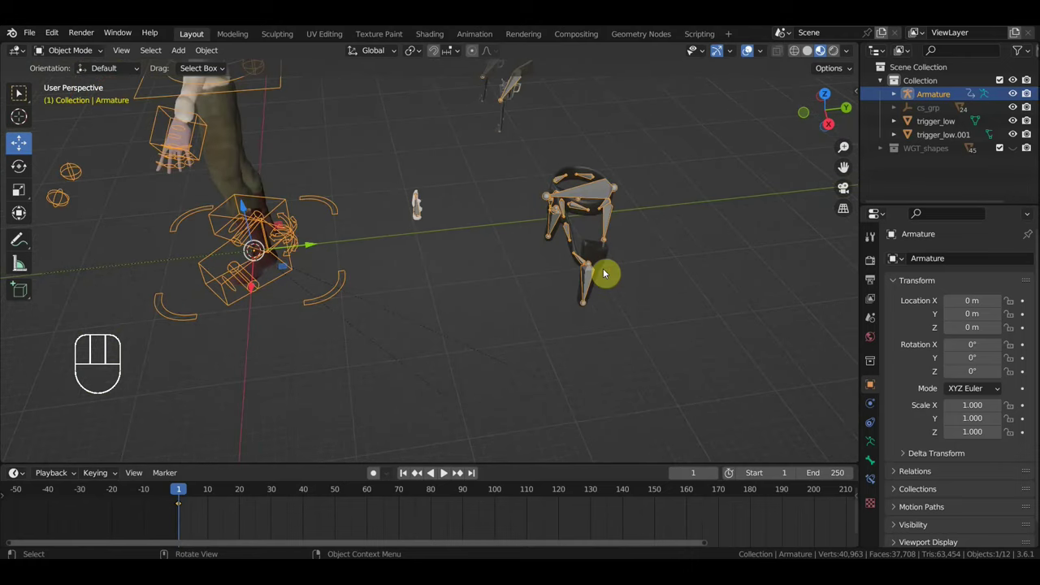
middle_click(524, 295)
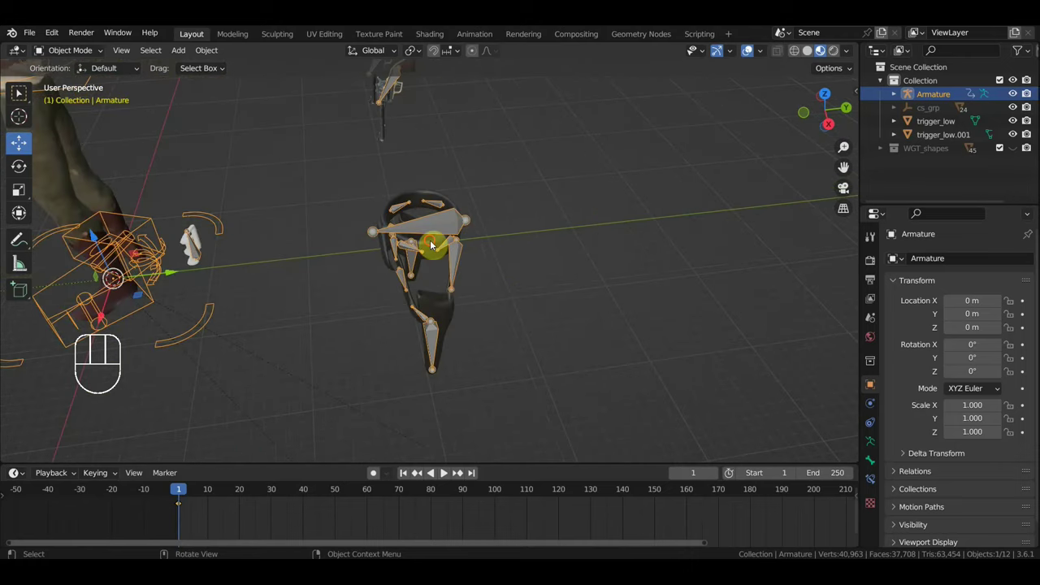
drag(471, 303, 503, 300)
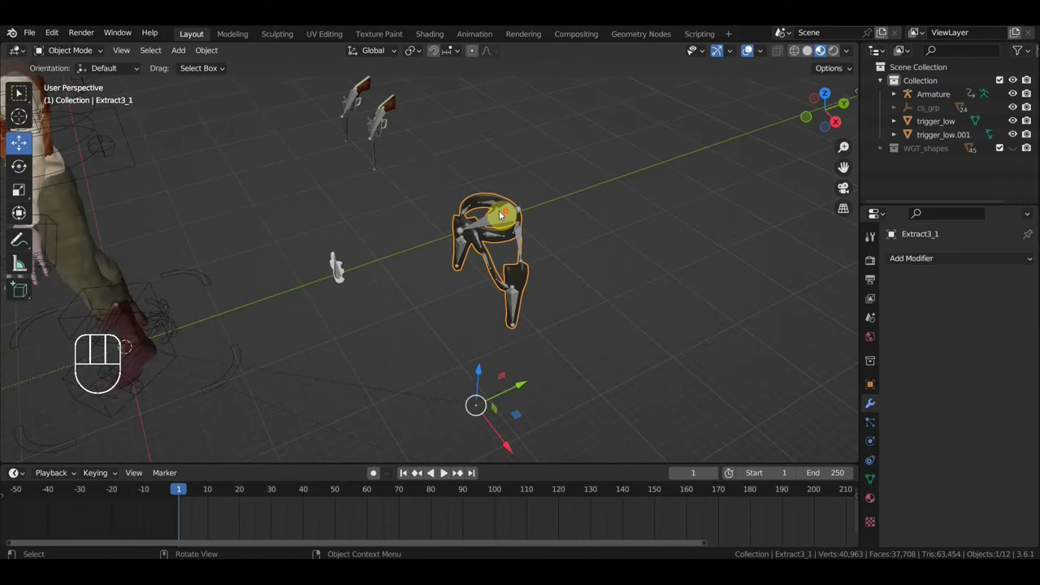
click(511, 217)
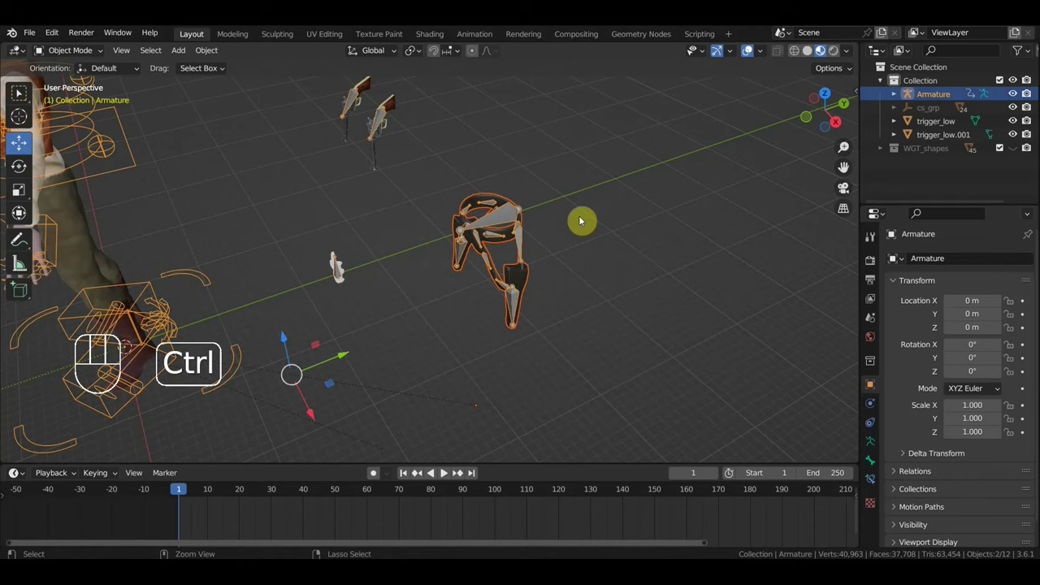
key(ctrl+p)
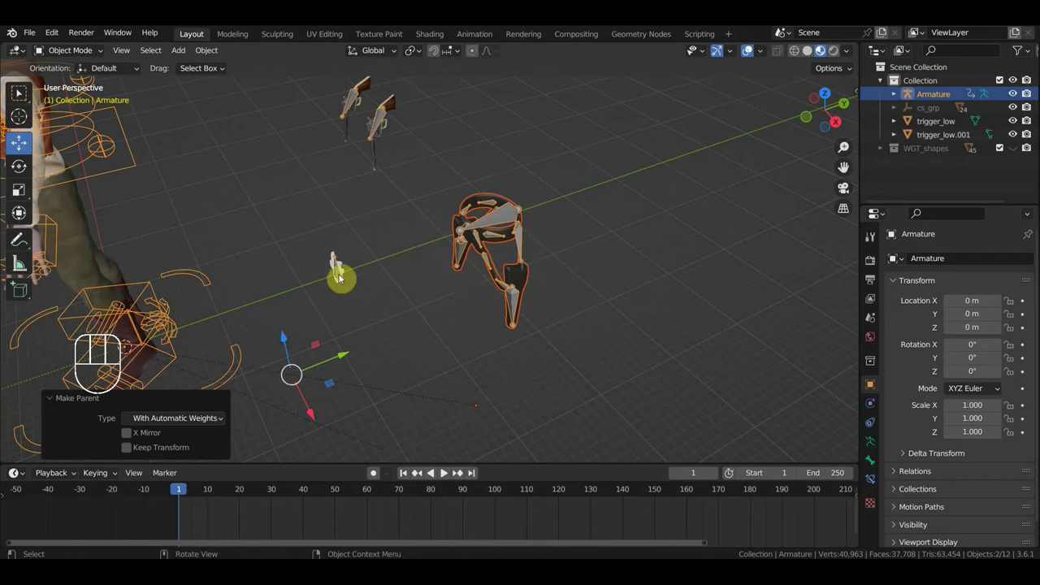
Step: Select the бляха object and then the horse armature
click(342, 273)
click(334, 264)
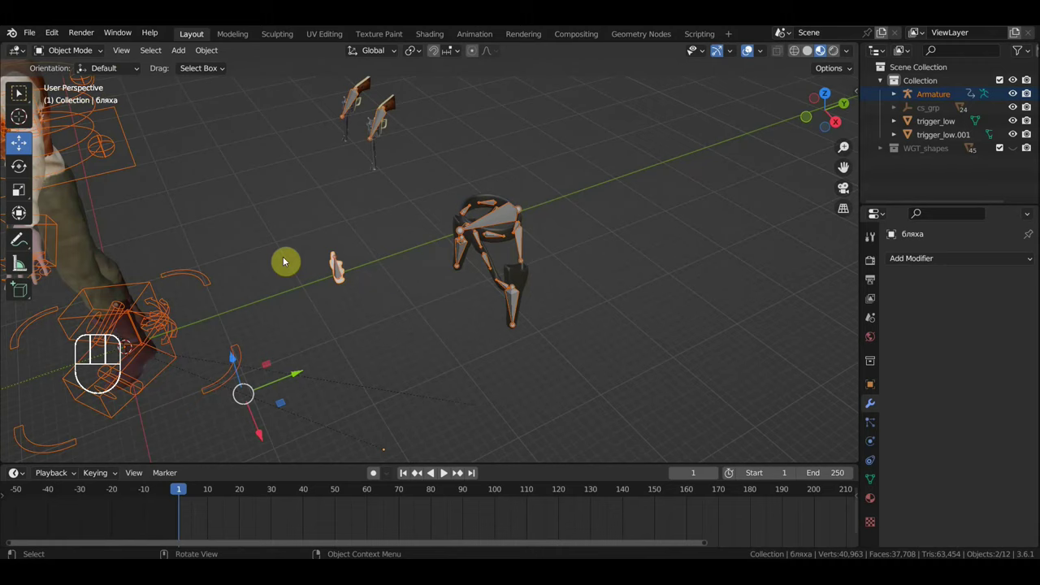
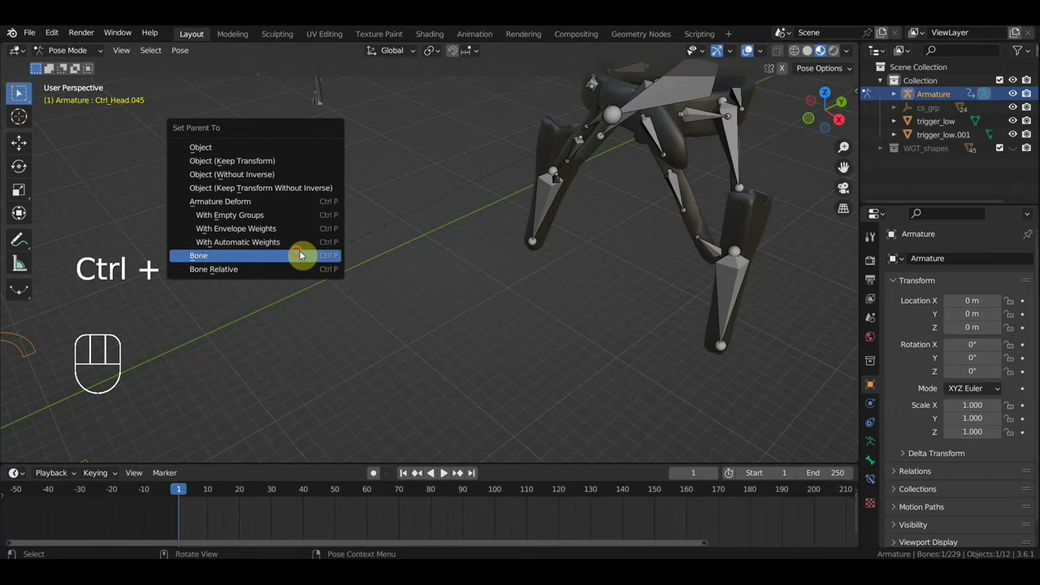
Step: Parent the second revolver mesh to its control bone with Ctrl+P > Bone, then return to Object Mode
middle_click(376, 256)
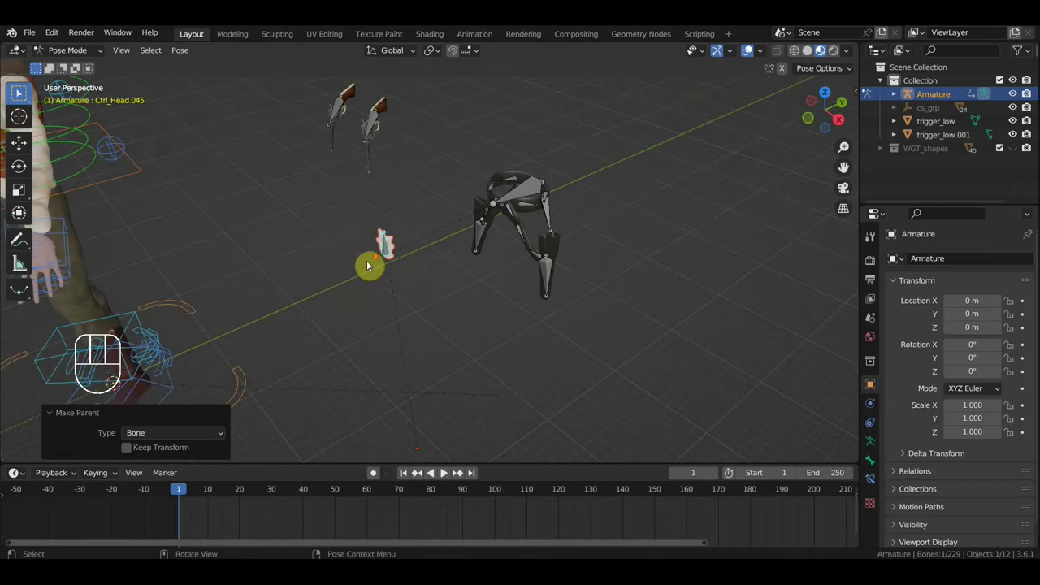
drag(72, 50, 321, 135)
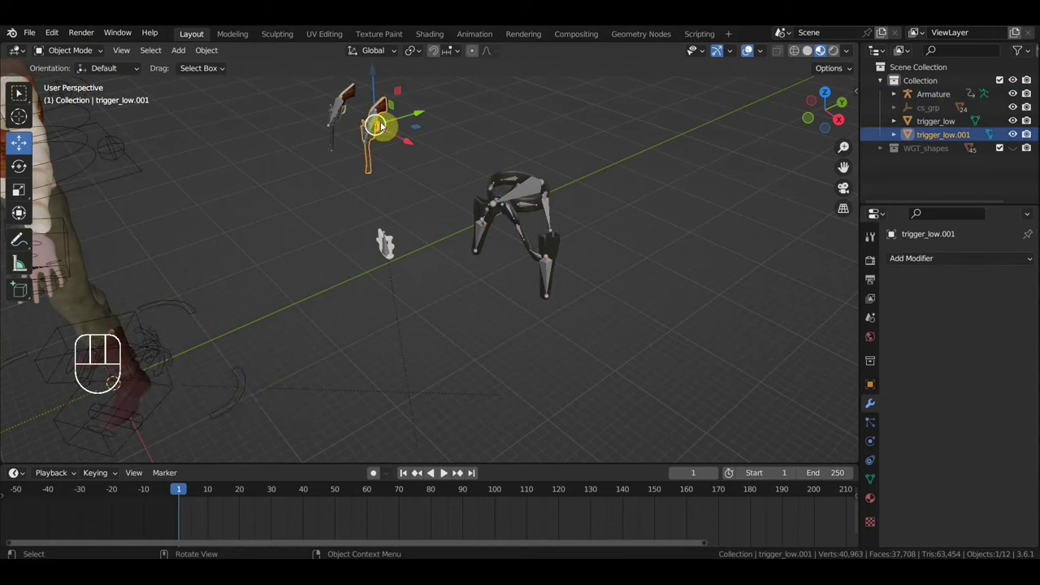
click(374, 130)
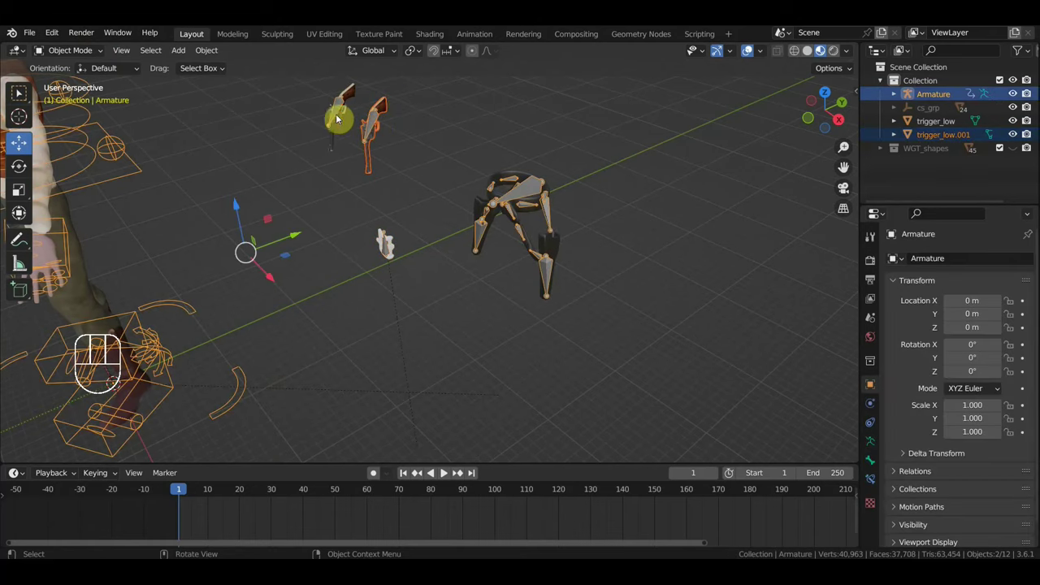
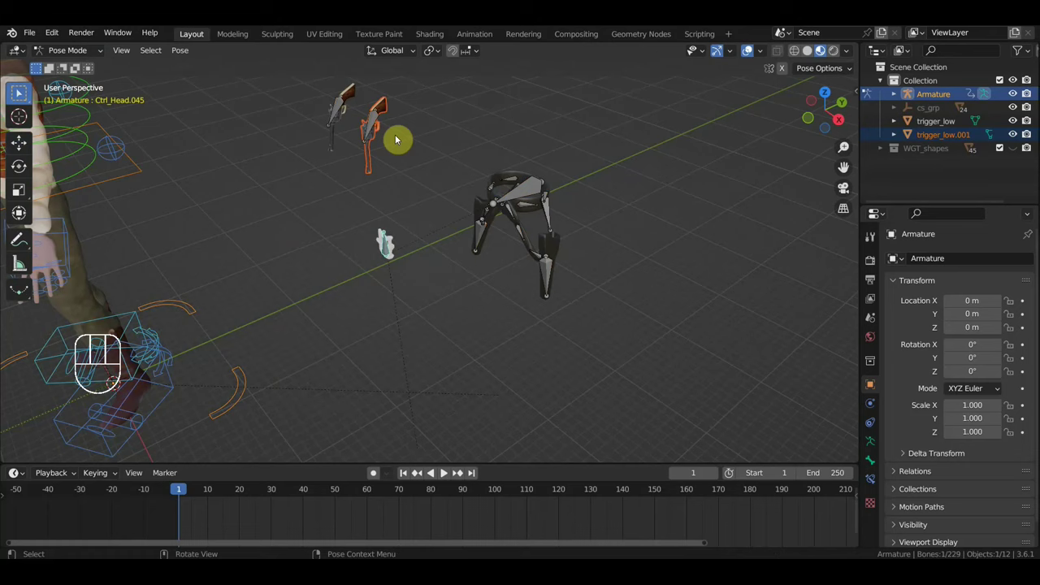
click(374, 122)
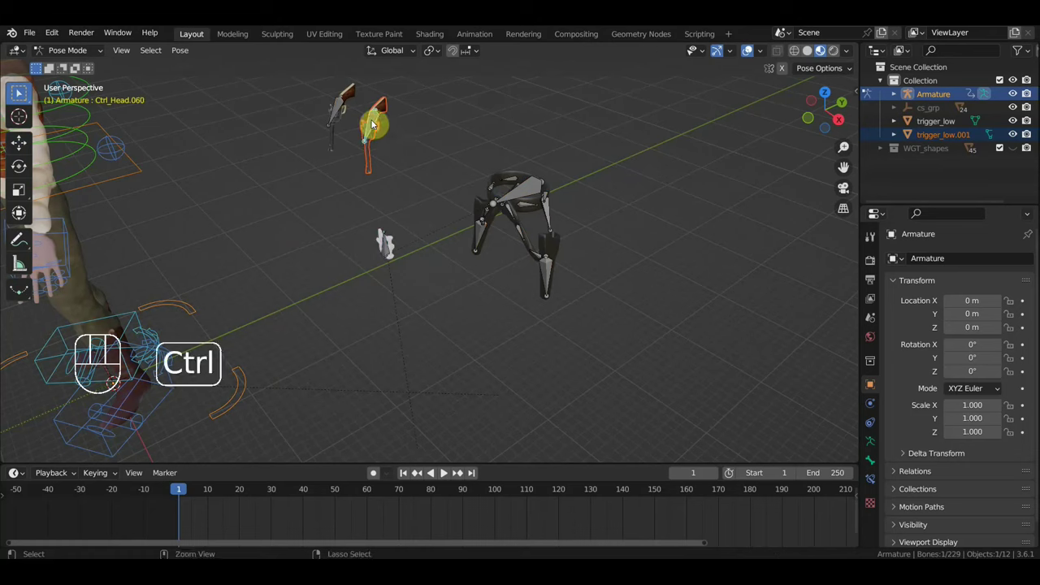
key(ctrl+p)
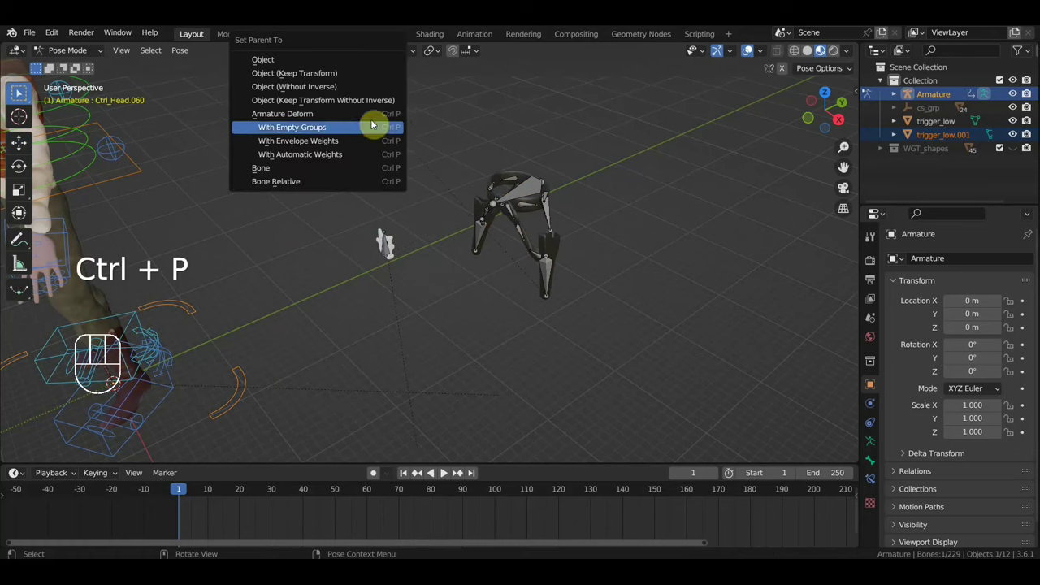
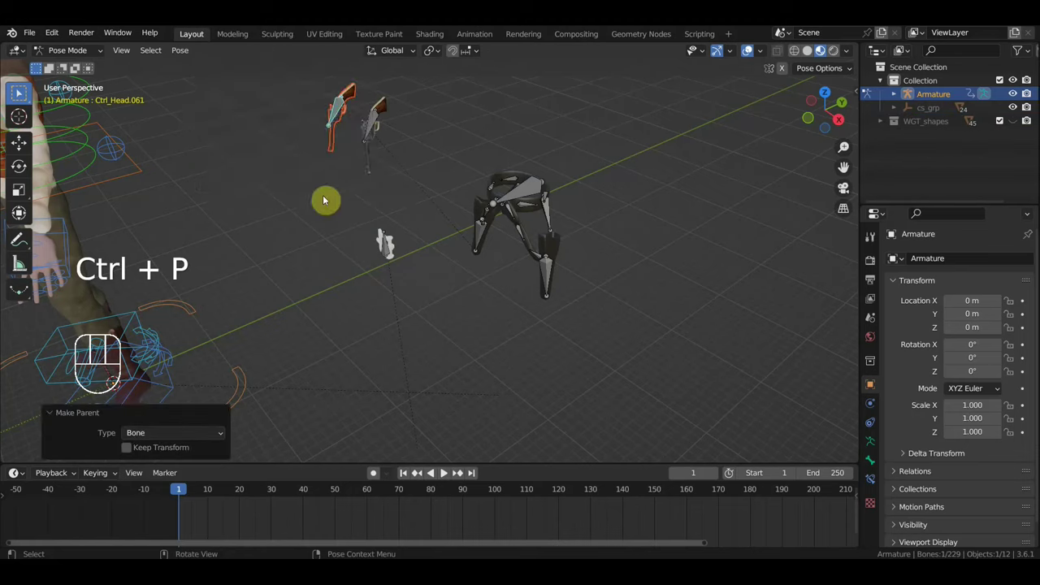
middle_click(350, 199)
click(19, 91)
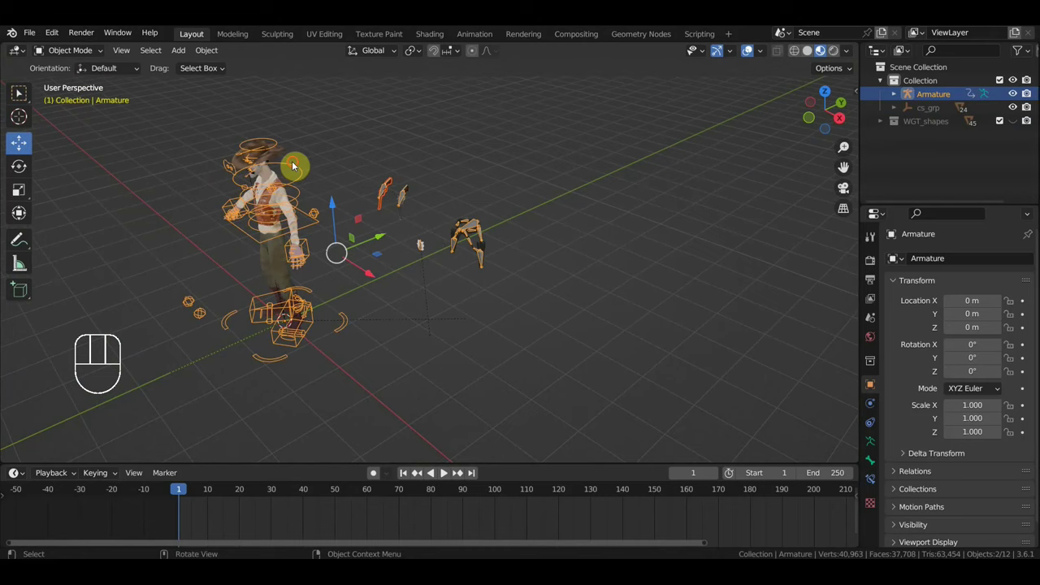
drag(76, 57, 224, 136)
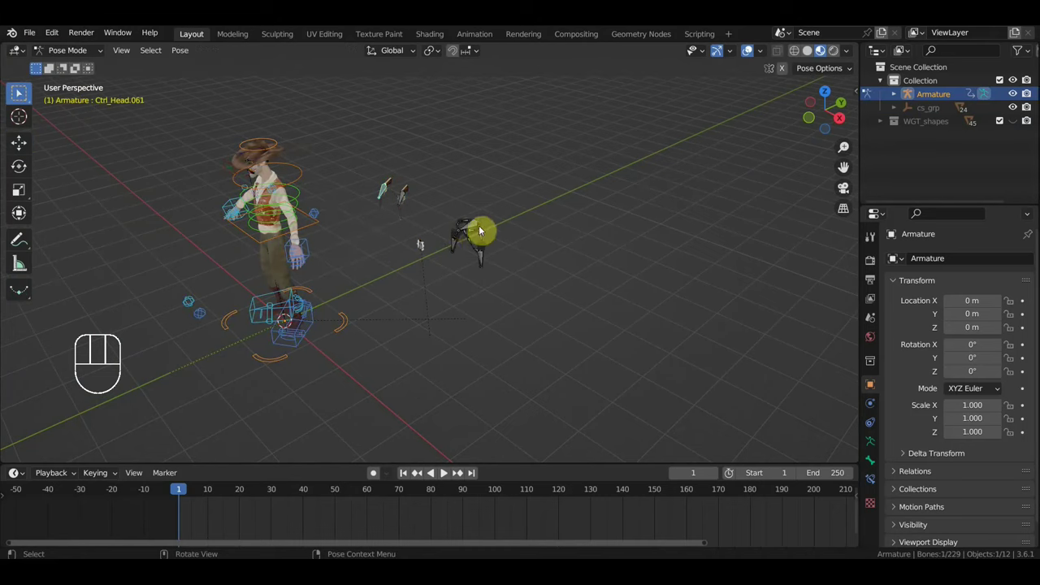
click(469, 230)
middle_click(430, 275)
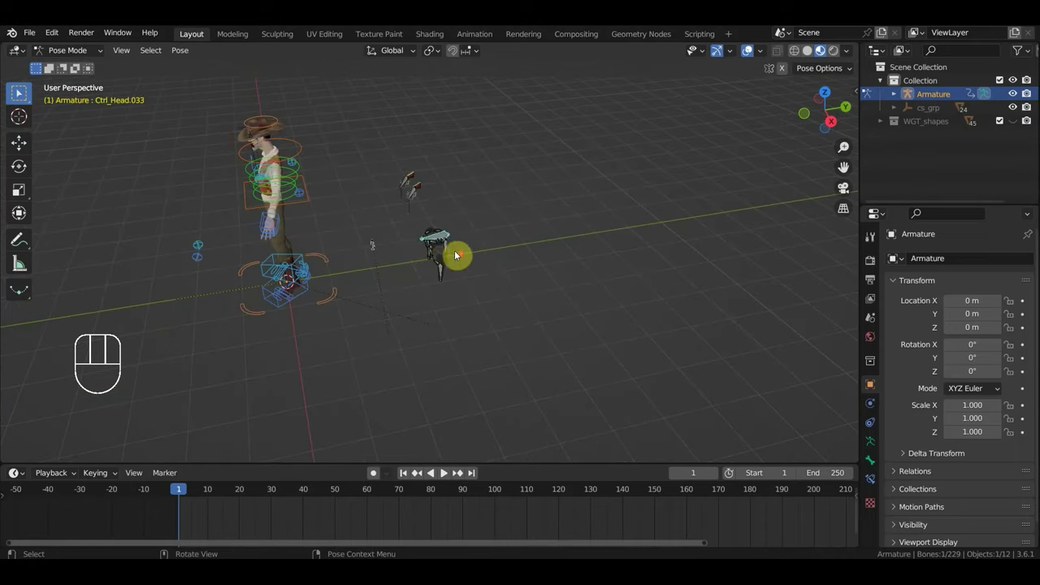
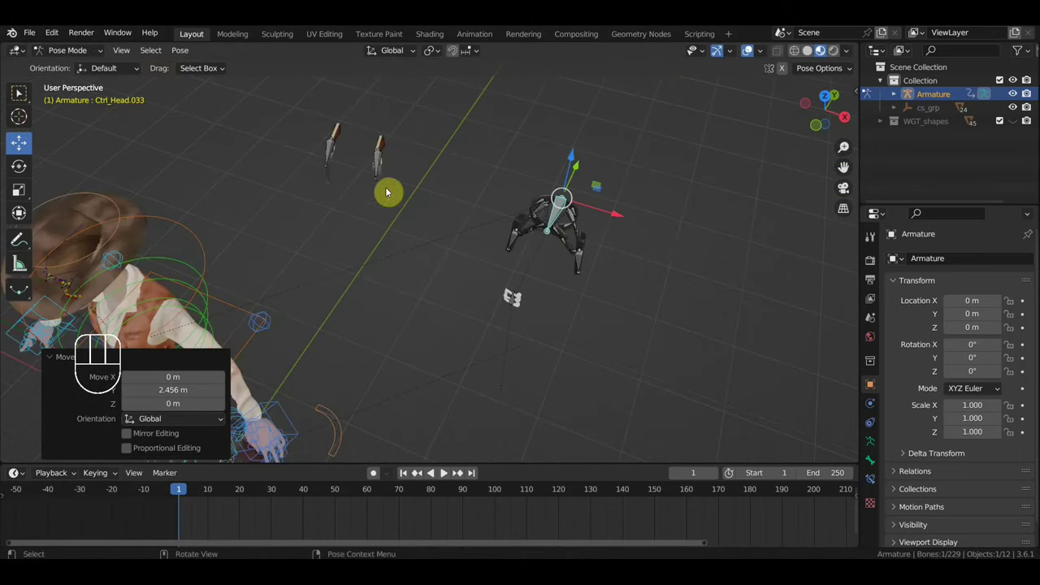
click(381, 170)
drag(423, 194, 398, 158)
drag(406, 159, 611, 278)
drag(611, 278, 508, 219)
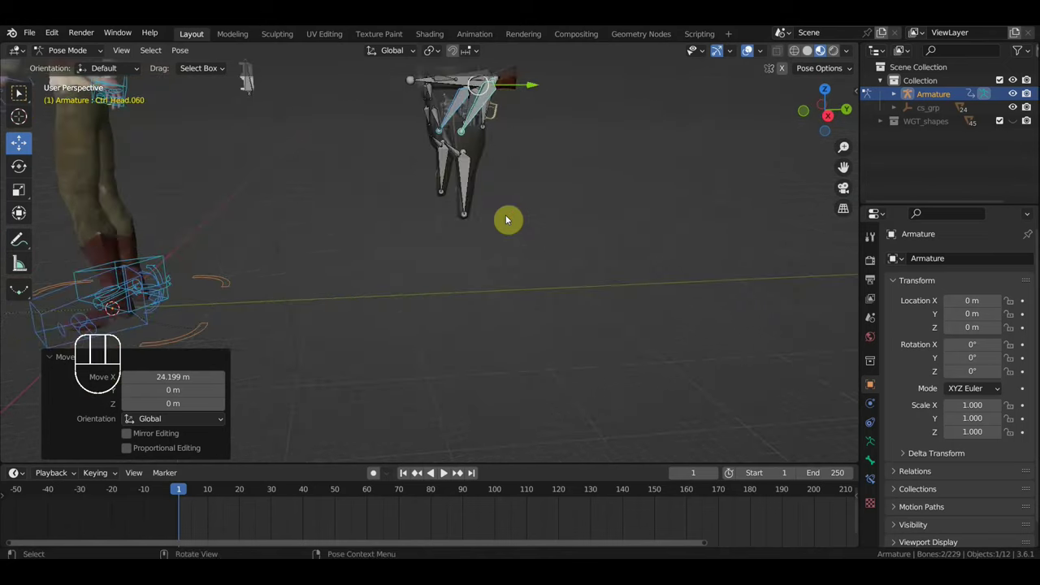
drag(511, 228, 481, 281)
scroll(down, 3)
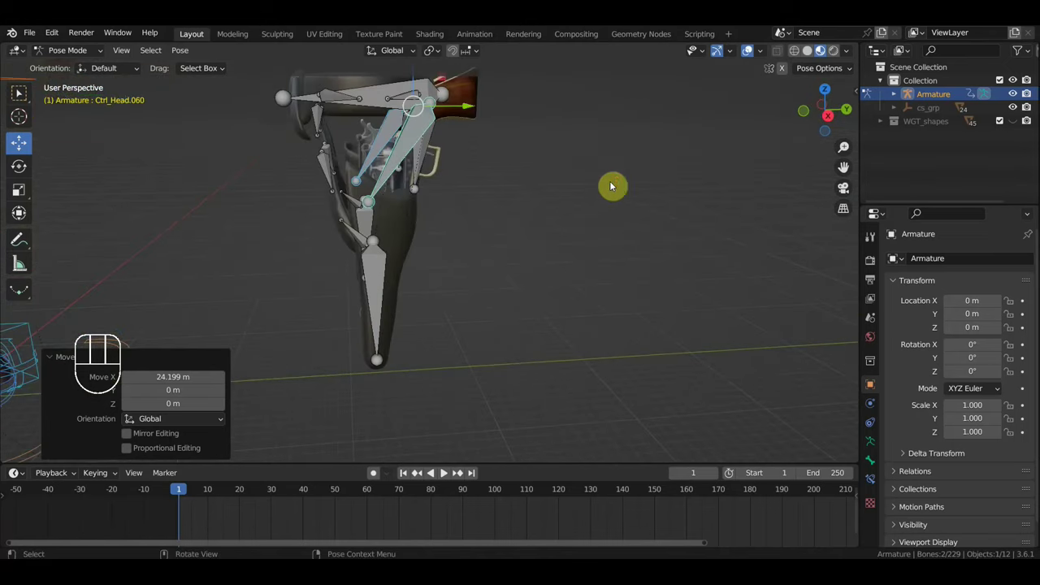
drag(623, 217, 651, 226)
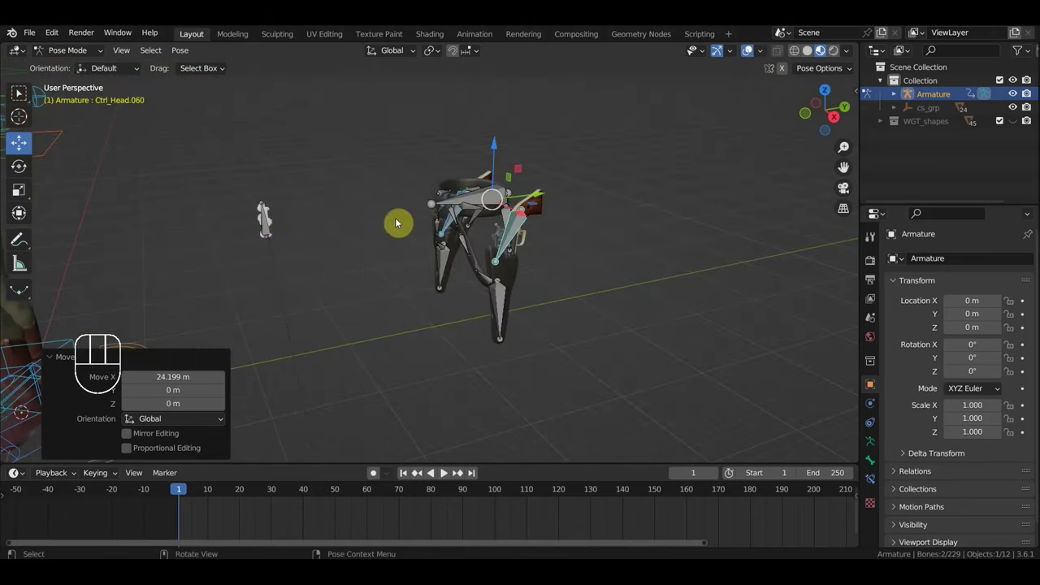
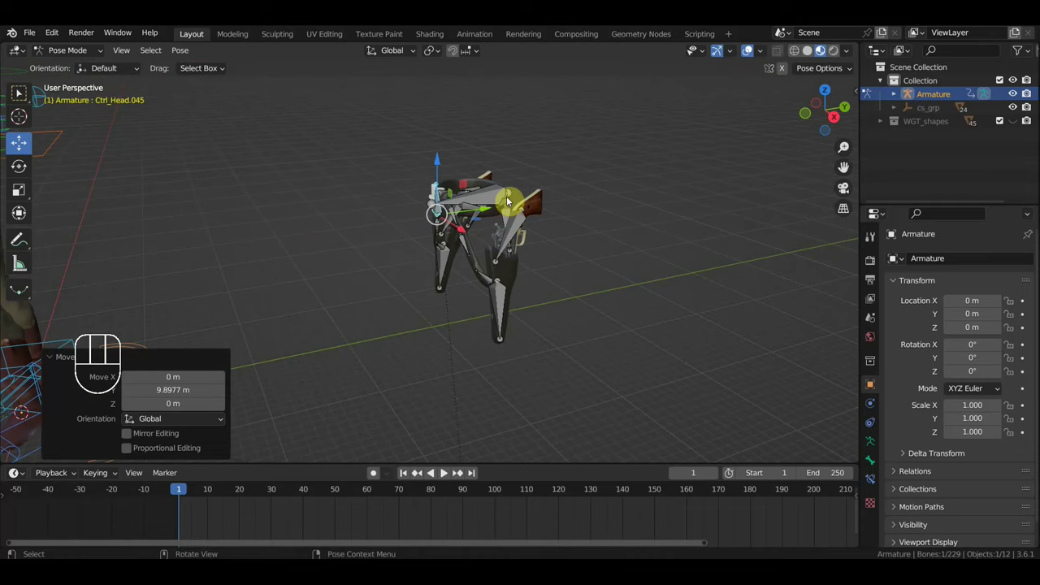
click(499, 194)
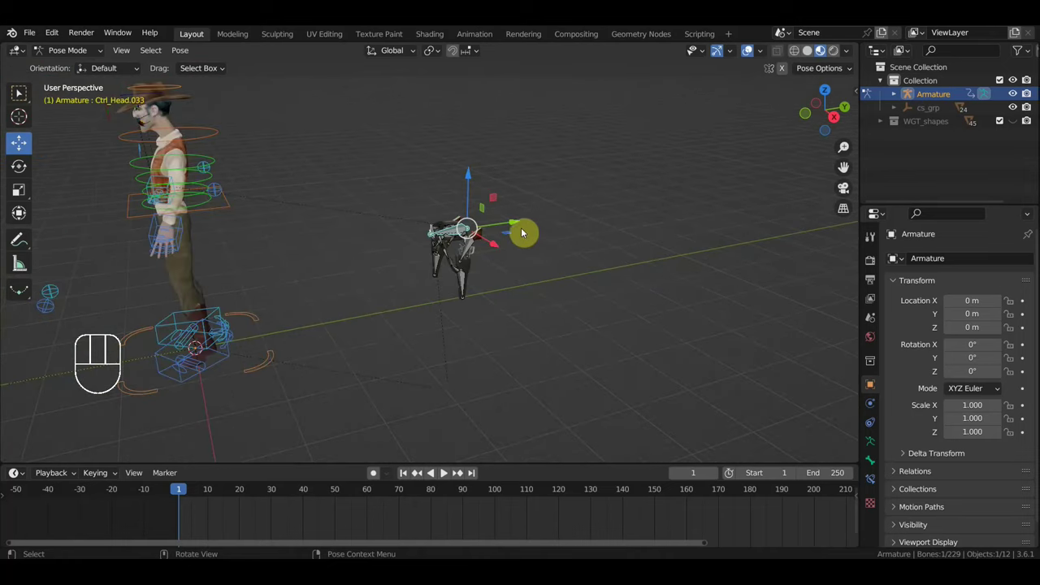
drag(577, 251, 491, 274)
drag(518, 230, 256, 289)
key(KP_1)
drag(588, 198, 422, 223)
key(space)
key(space)
click(181, 499)
drag(393, 337, 417, 375)
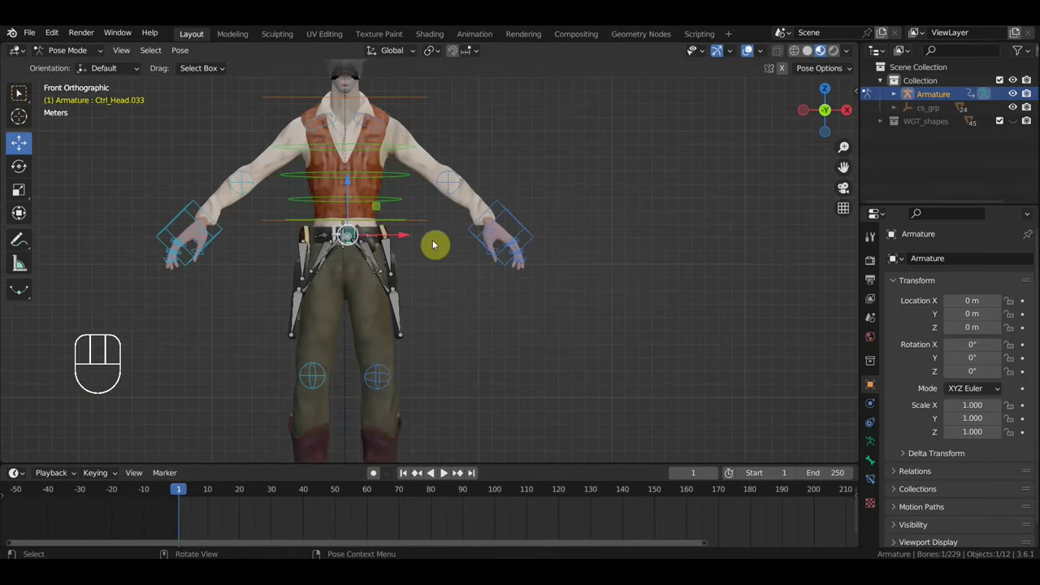
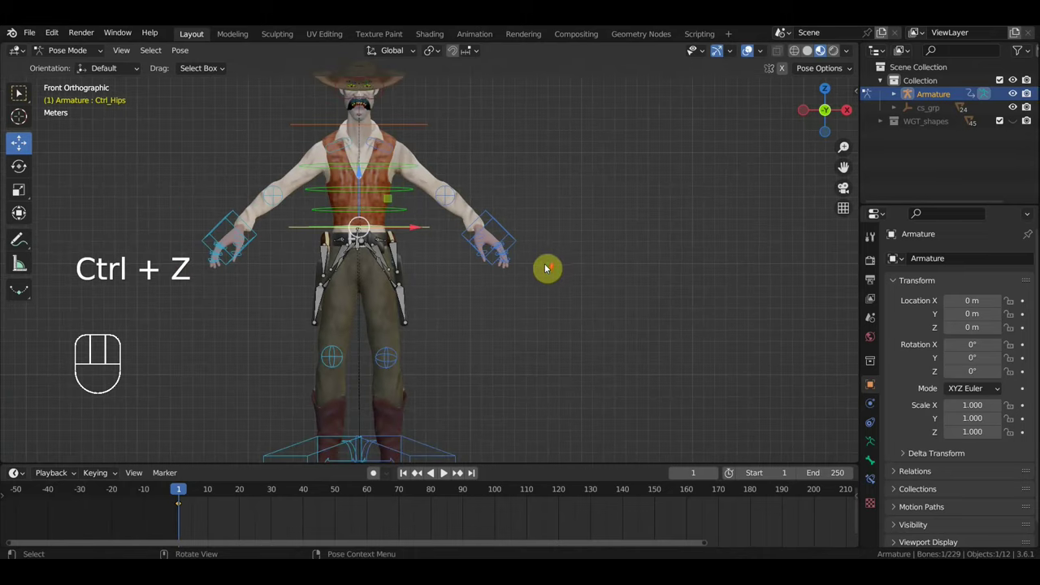
drag(553, 273, 583, 259)
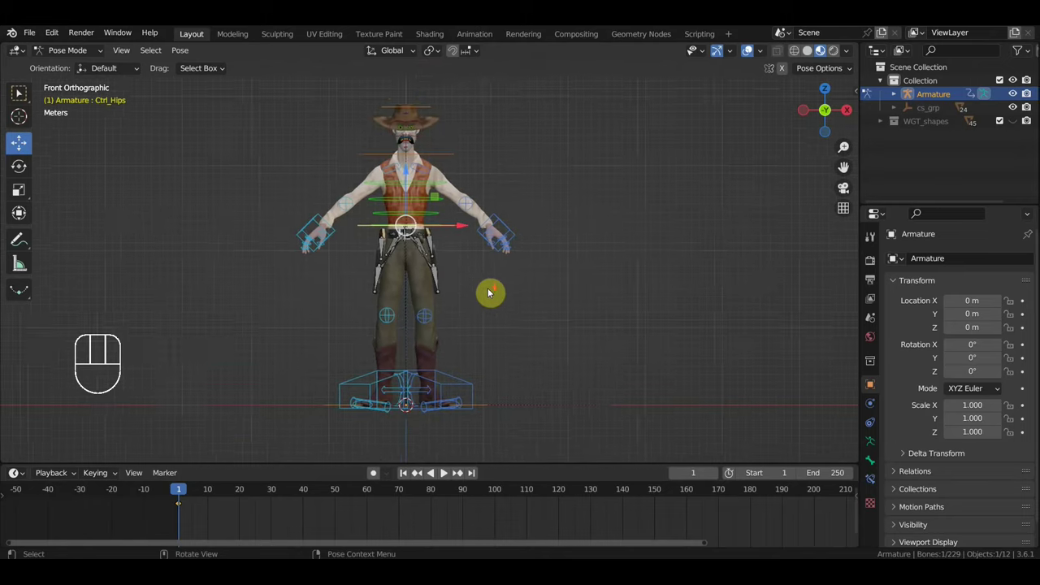
drag(496, 293, 509, 288)
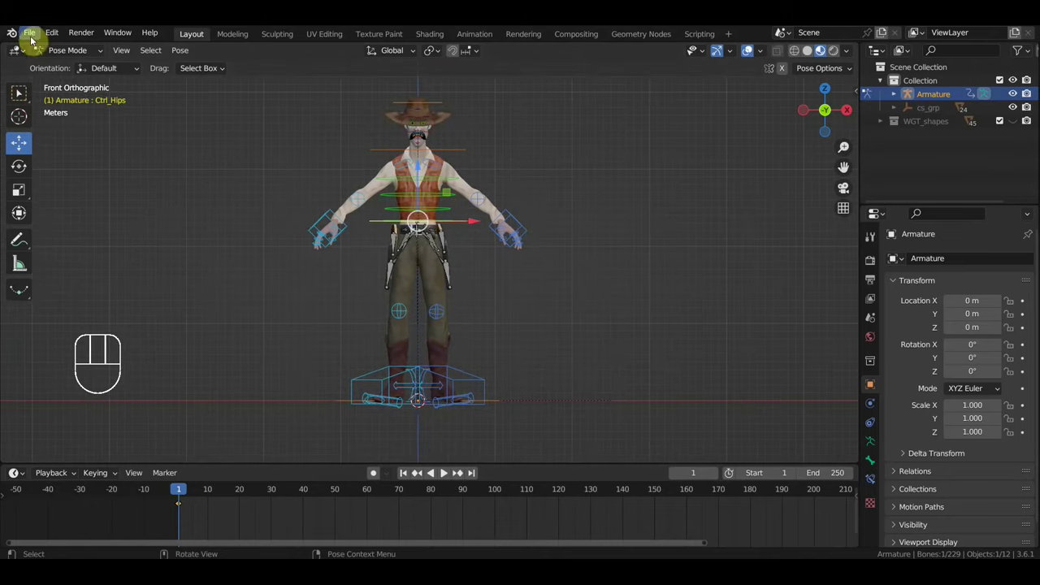
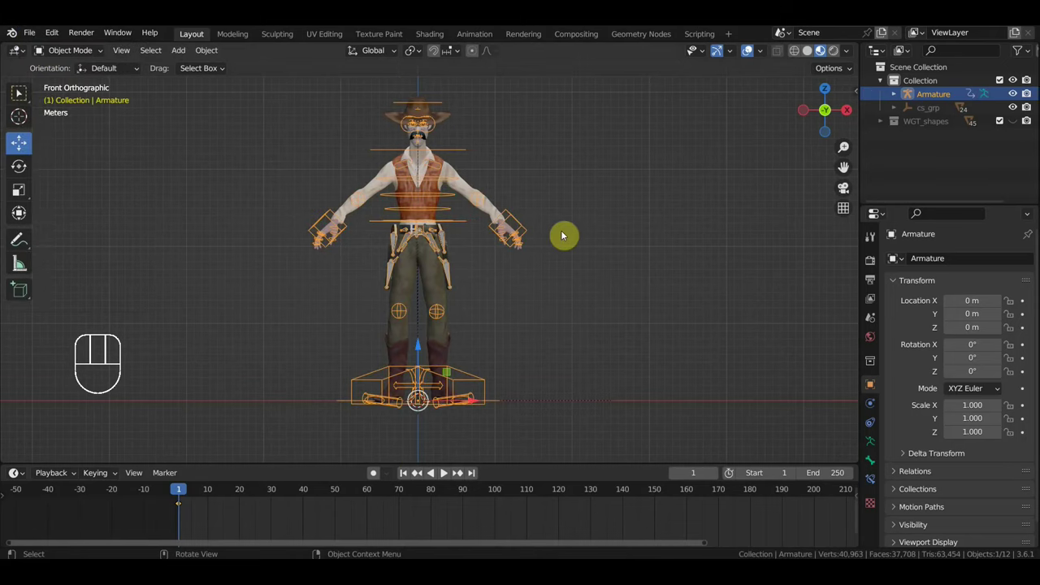
key(alt+h)
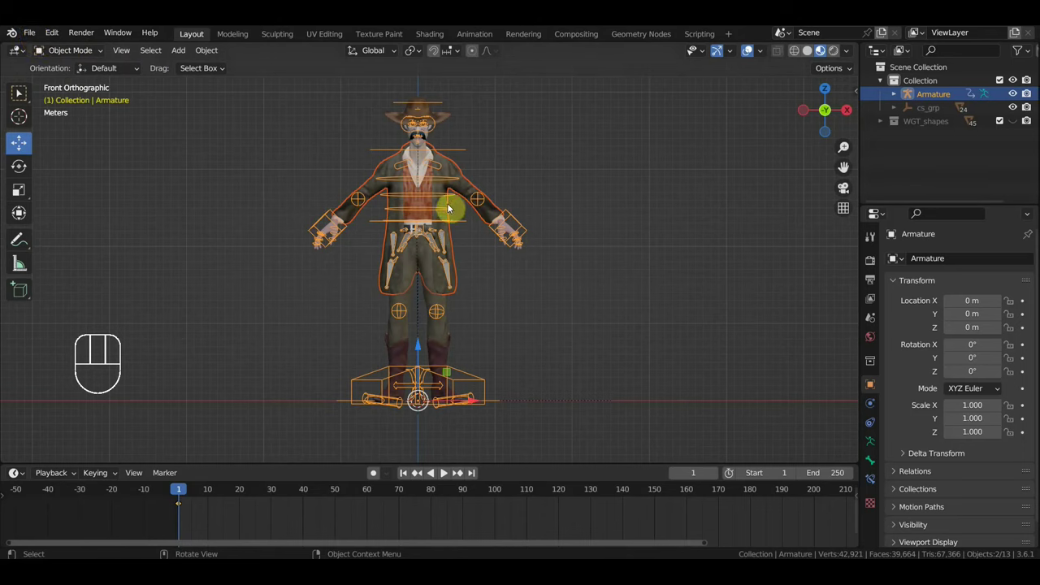
key(ctrl+z)
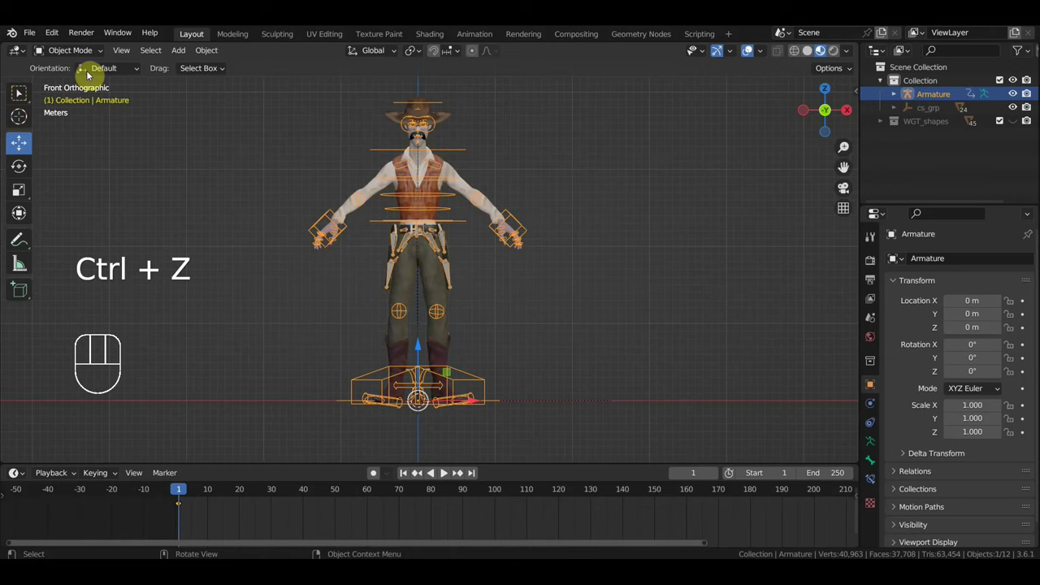
drag(68, 51, 337, 275)
middle_click(520, 319)
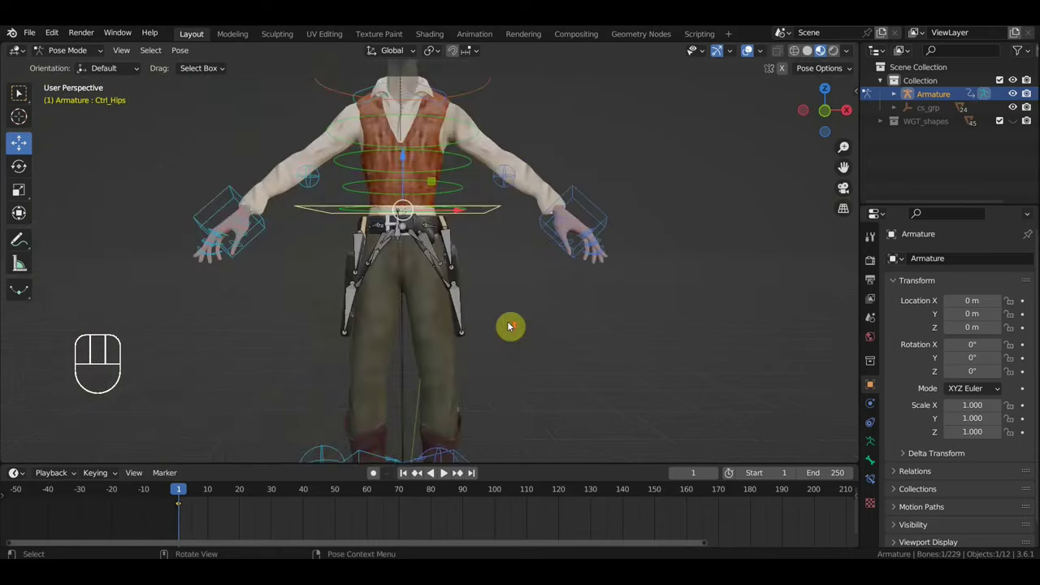
Step: Shift-select the finger and hand control bones on the rider's hand
click(430, 242)
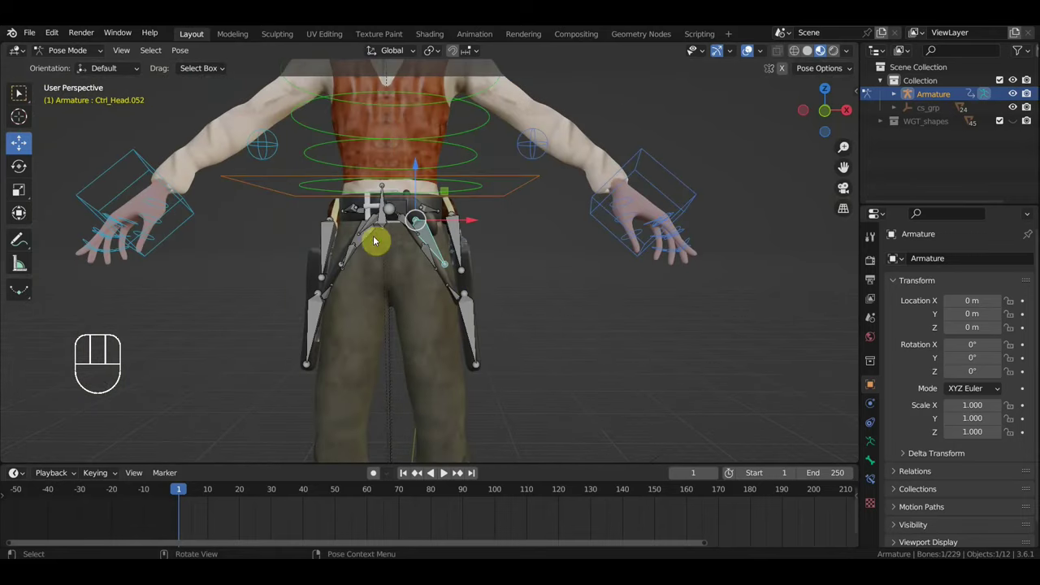
middle_click(384, 238)
click(398, 261)
click(391, 243)
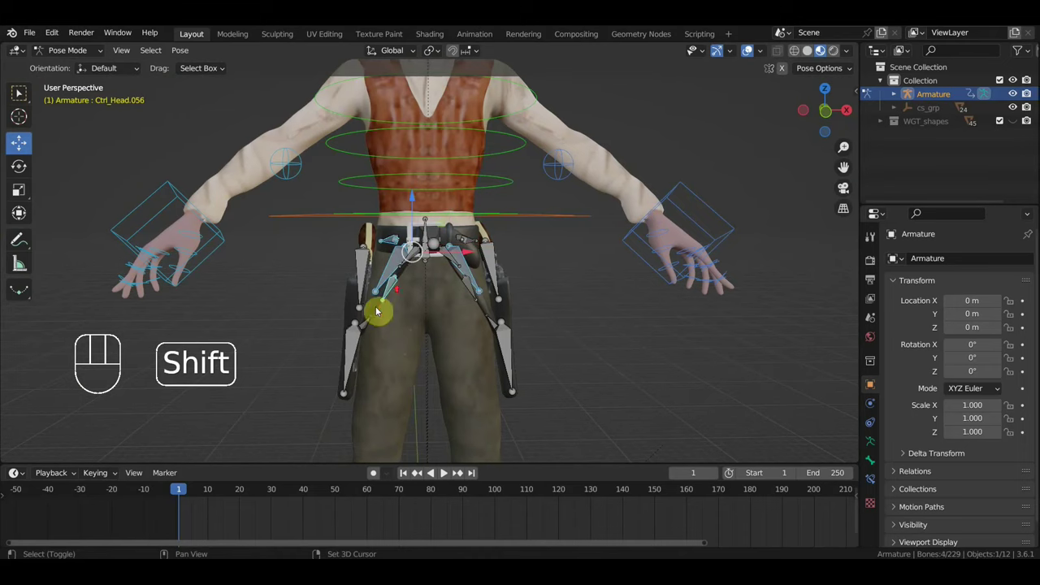
click(494, 325)
Step: Orbit along the arm to the elbow control and show the Rig Tools sidebar with N
middle_click(470, 339)
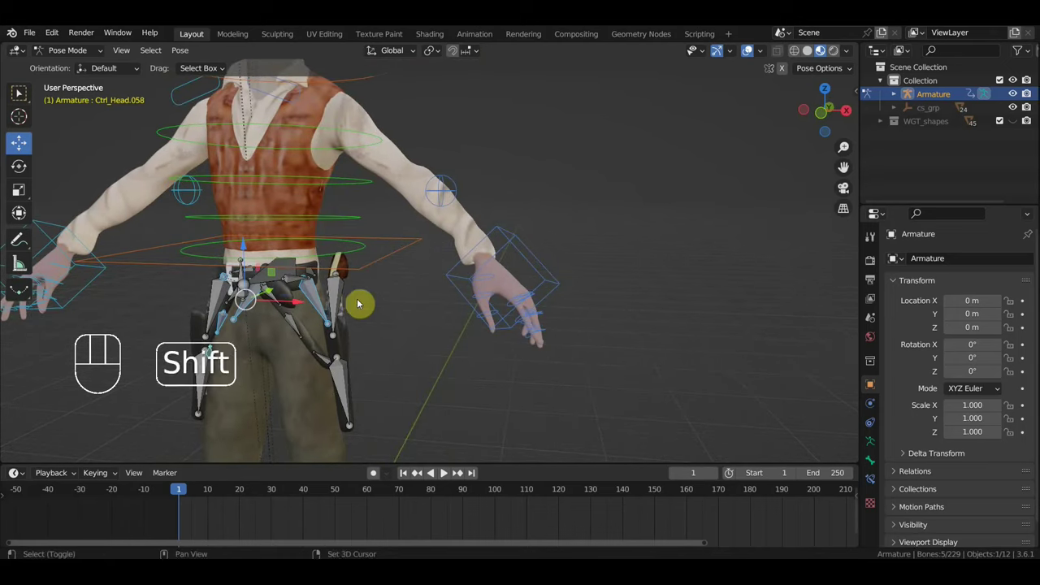
drag(331, 328, 256, 305)
drag(310, 306, 532, 356)
drag(486, 346, 359, 334)
drag(287, 341, 226, 341)
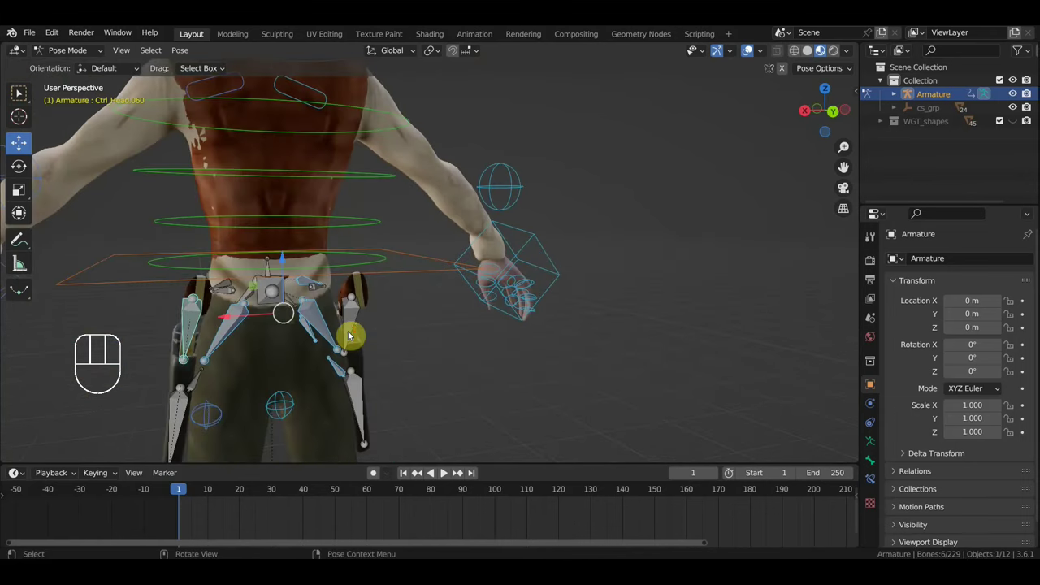
drag(321, 325, 380, 344)
drag(379, 344, 513, 334)
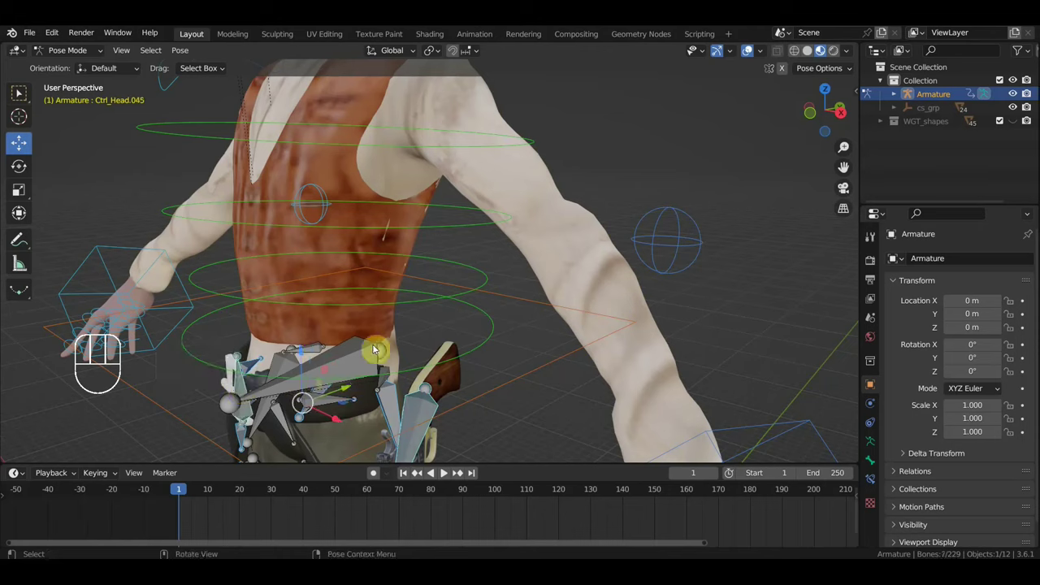
key(n)
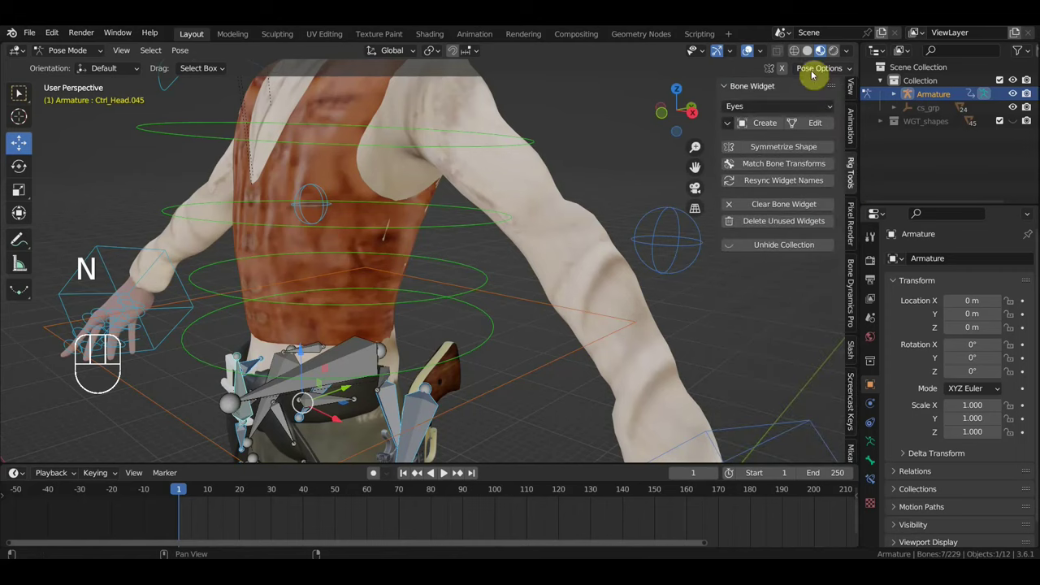
Step: Set the Bone Widget shape to Sphere for the seven selected arm and hand bones
drag(783, 115, 819, 141)
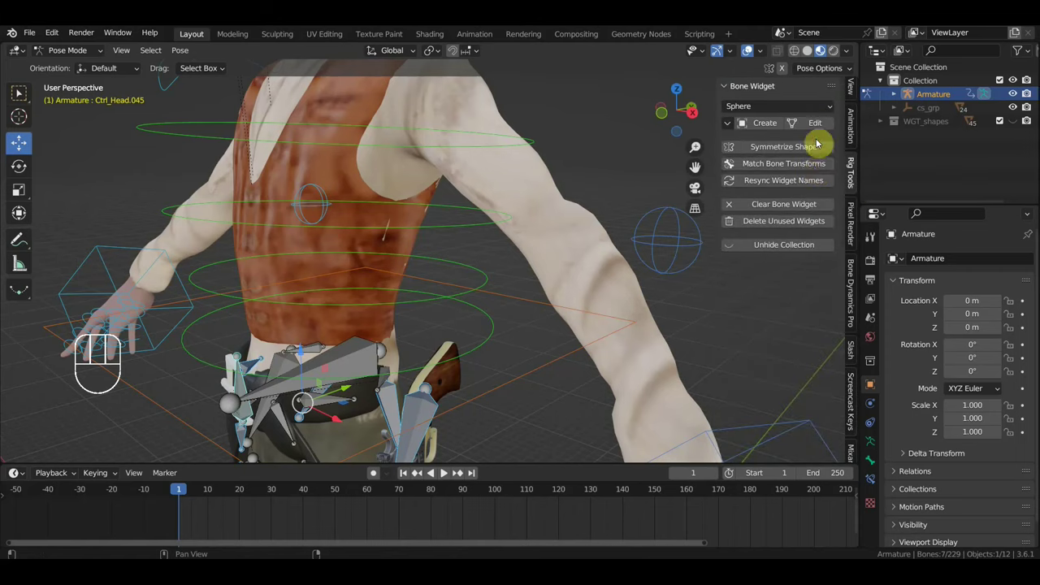
drag(768, 123, 567, 297)
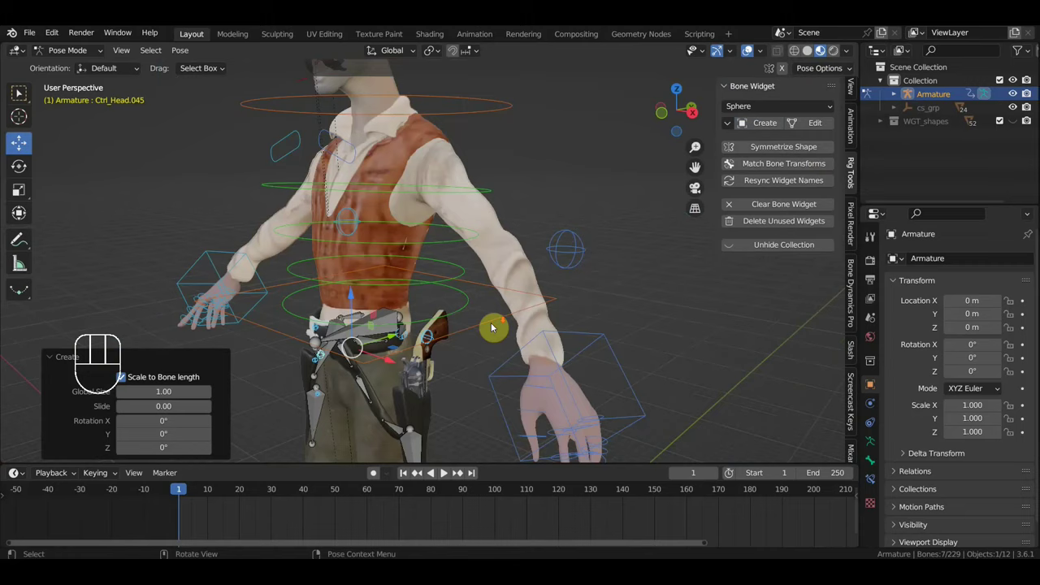
scroll(up, 3)
middle_click(492, 327)
scroll(down, 3)
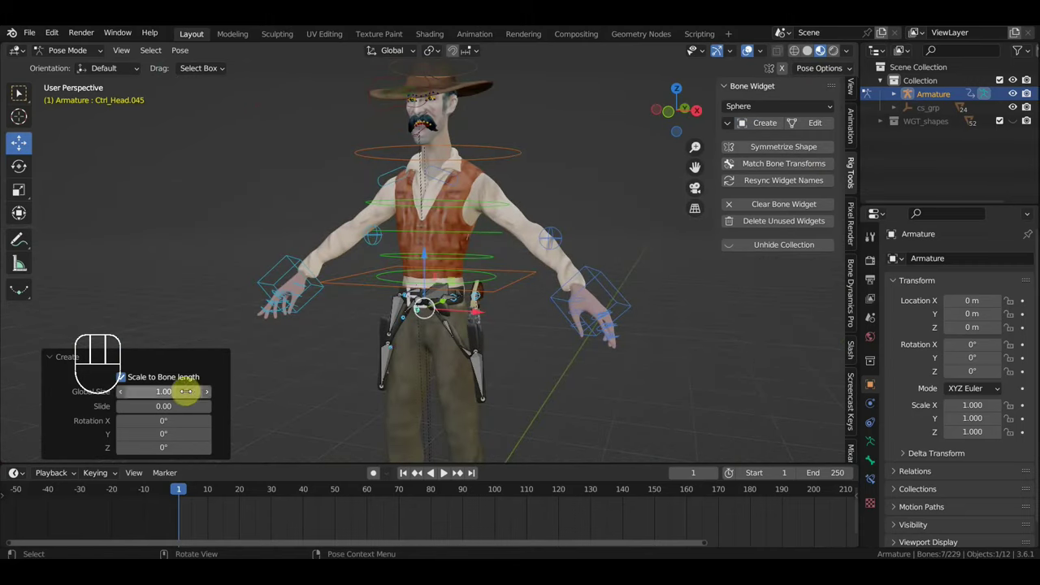
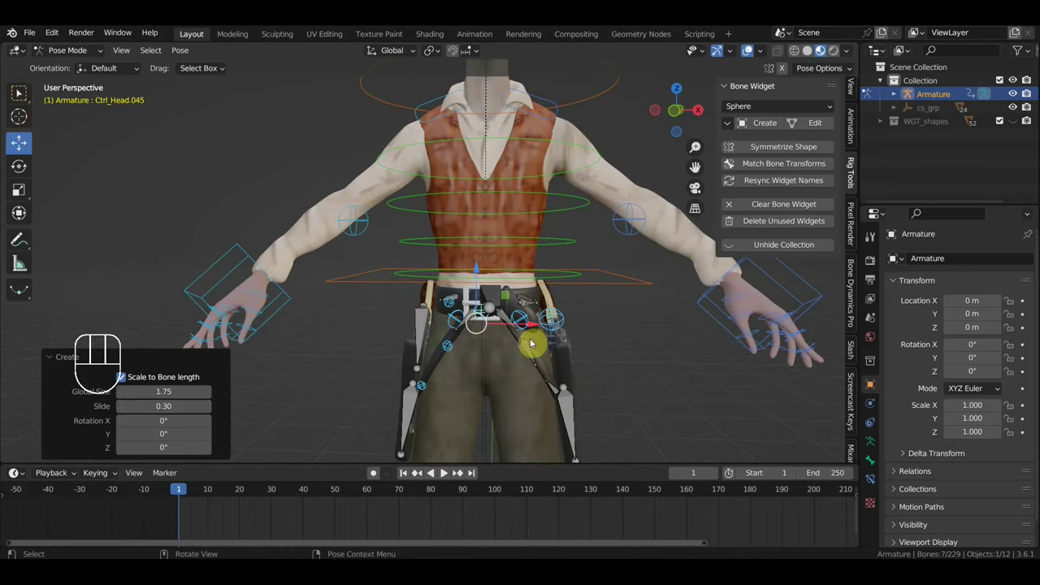
middle_click(516, 349)
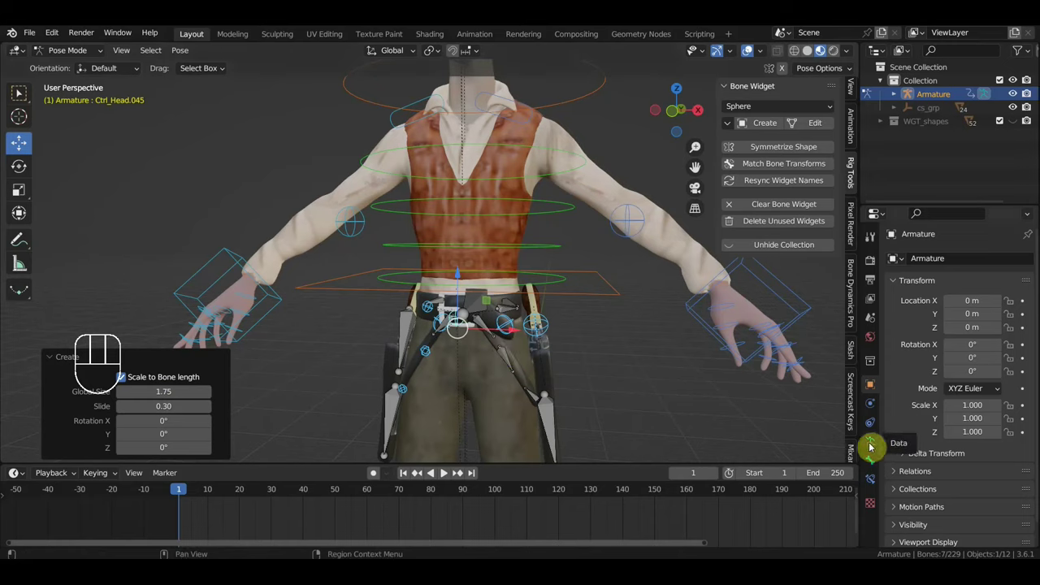
Step: Select the belt and holster control bones and assign them to yellow bone group Group.002
click(507, 359)
click(487, 331)
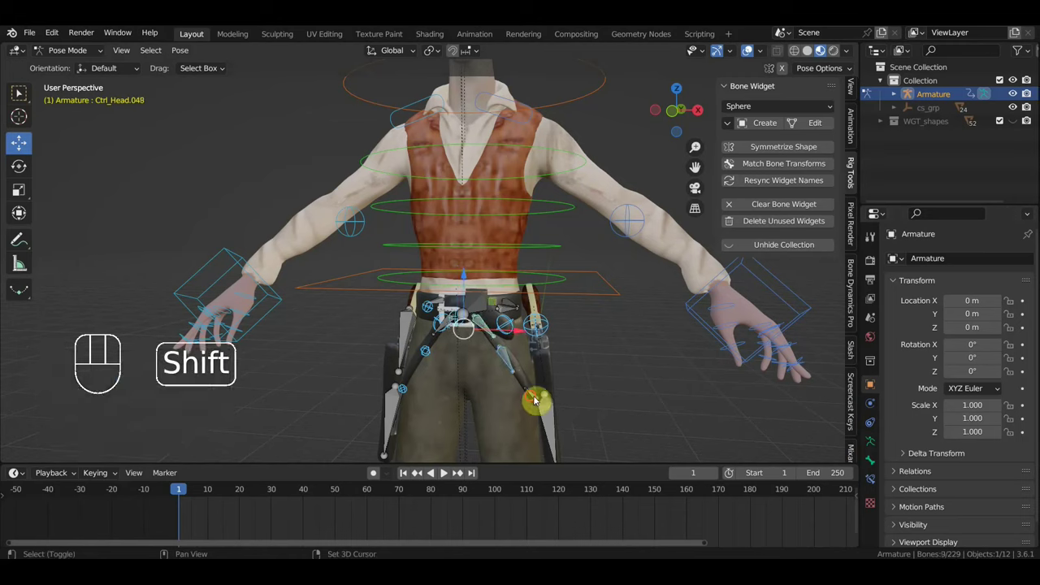
drag(760, 129, 641, 295)
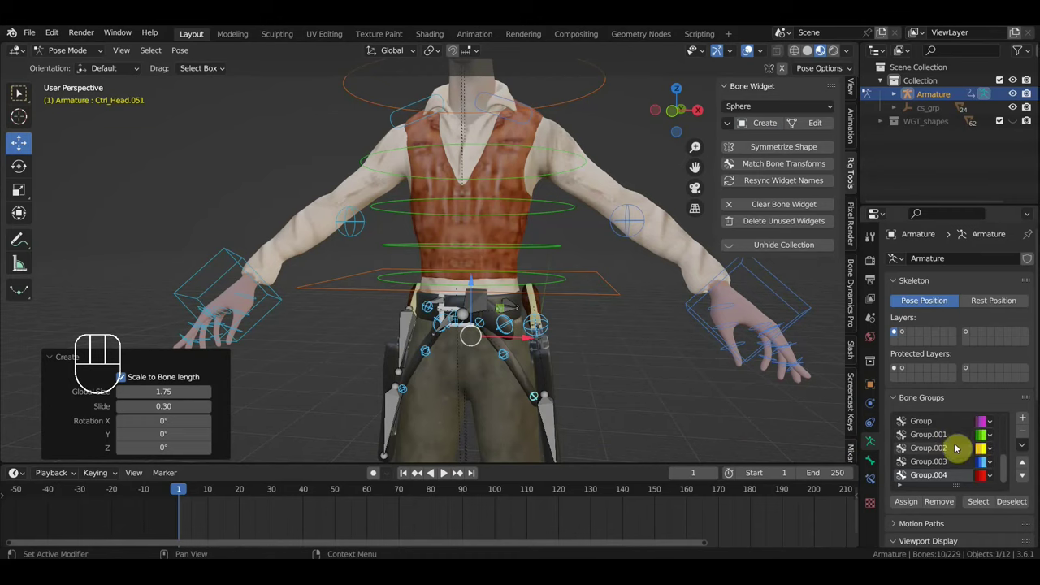
click(910, 505)
Step: Create sphere-shaped widgets for the selected belt and holster bones
drag(622, 383, 644, 382)
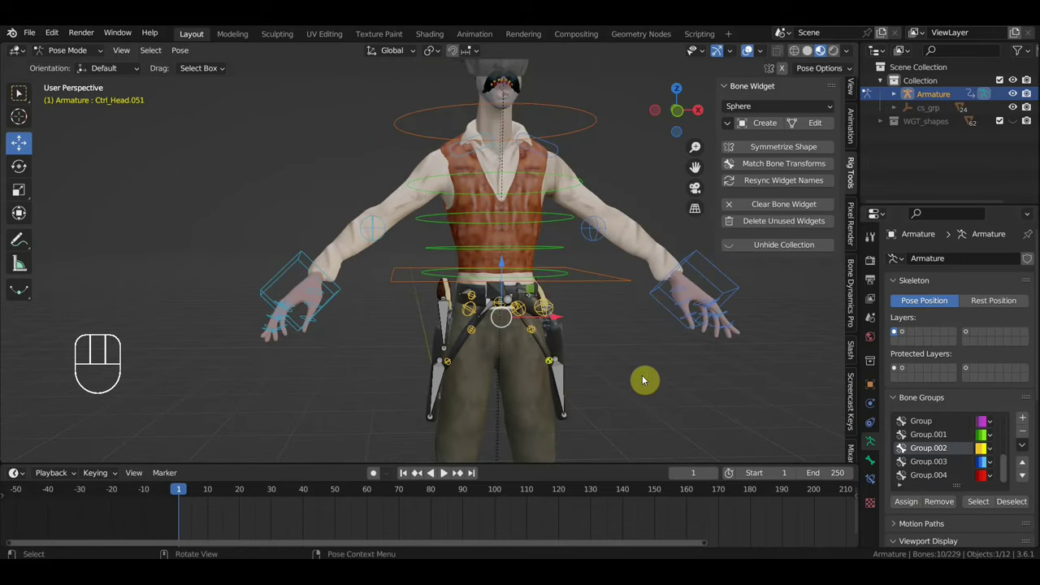
middle_click(642, 377)
drag(447, 316, 546, 320)
drag(565, 330, 516, 329)
click(508, 350)
drag(549, 355, 575, 348)
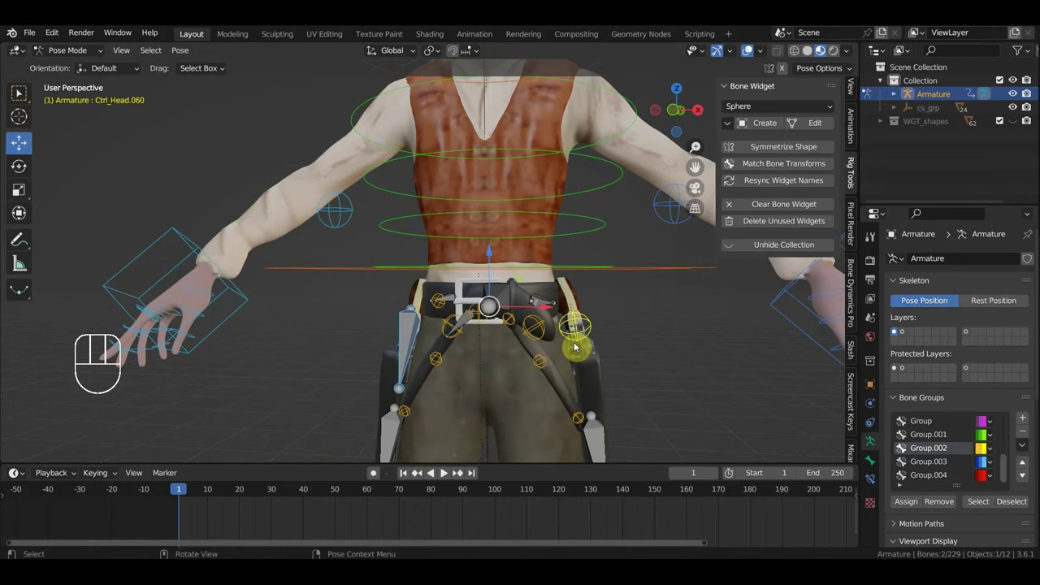
middle_click(575, 351)
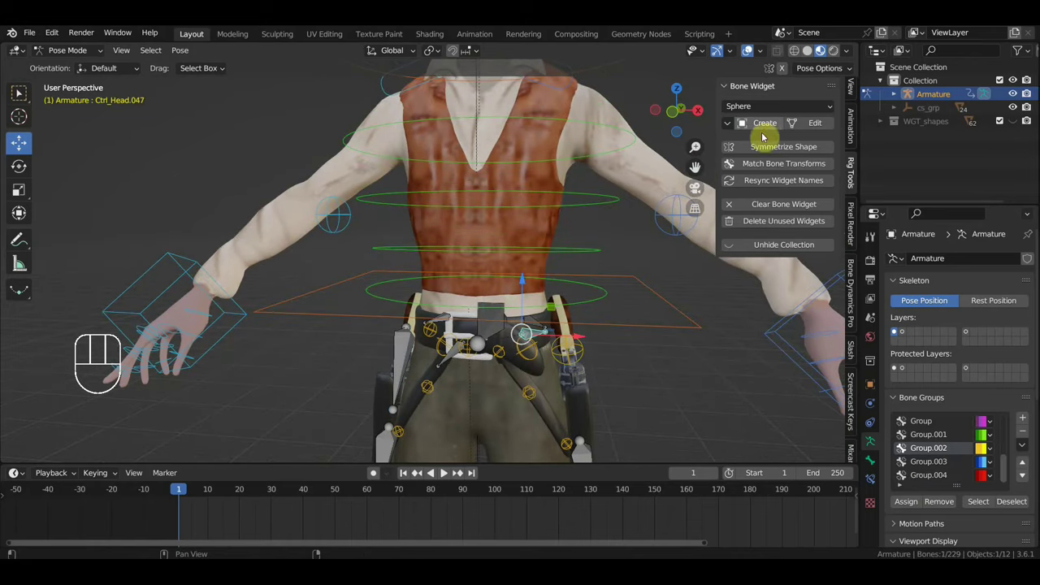
drag(765, 137, 746, 169)
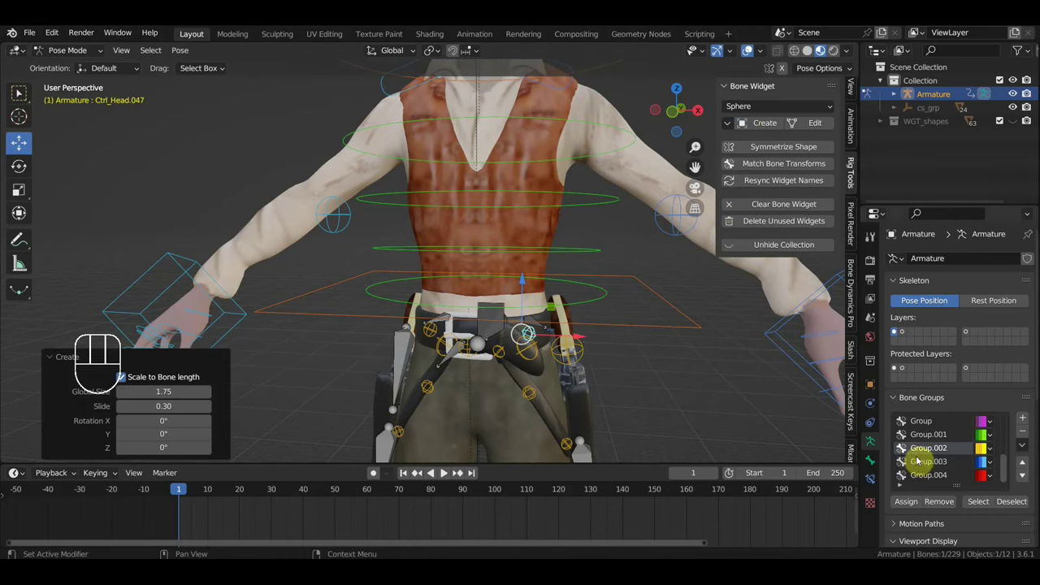
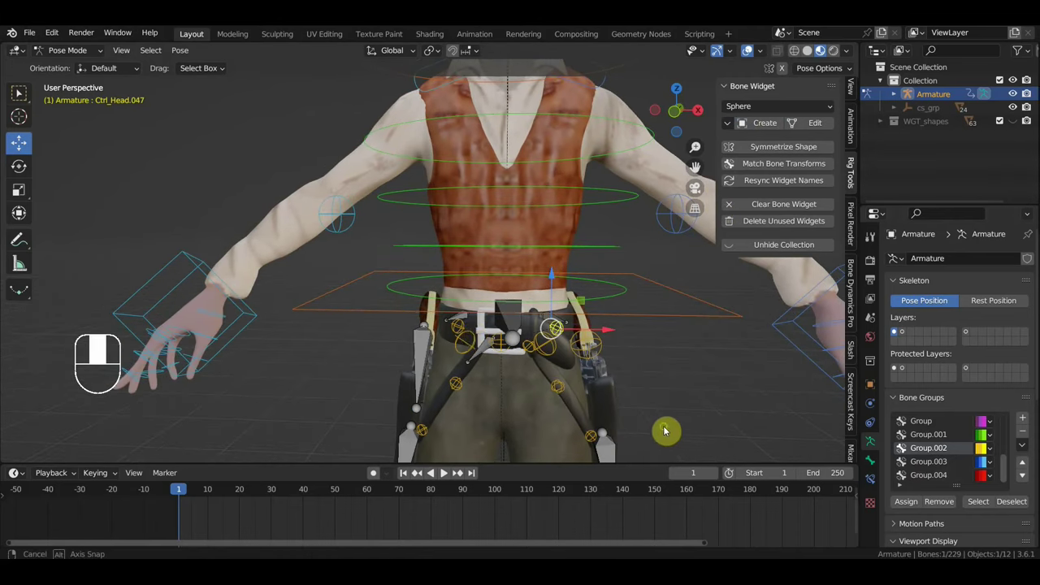
Step: Select belt bones and the thigh control bone and create Finger-shaped widgets for them
middle_click(484, 343)
click(481, 330)
click(502, 376)
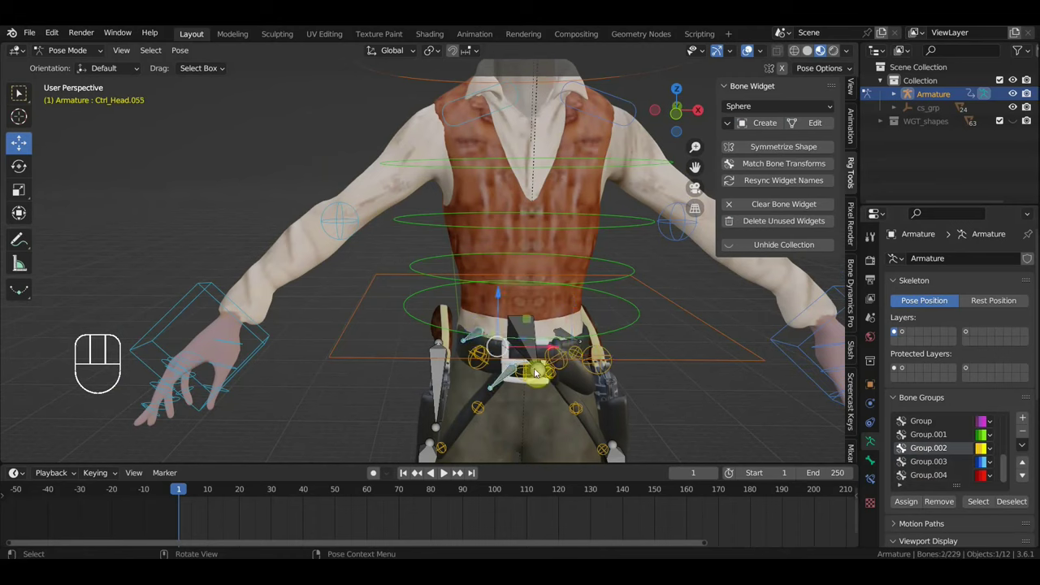
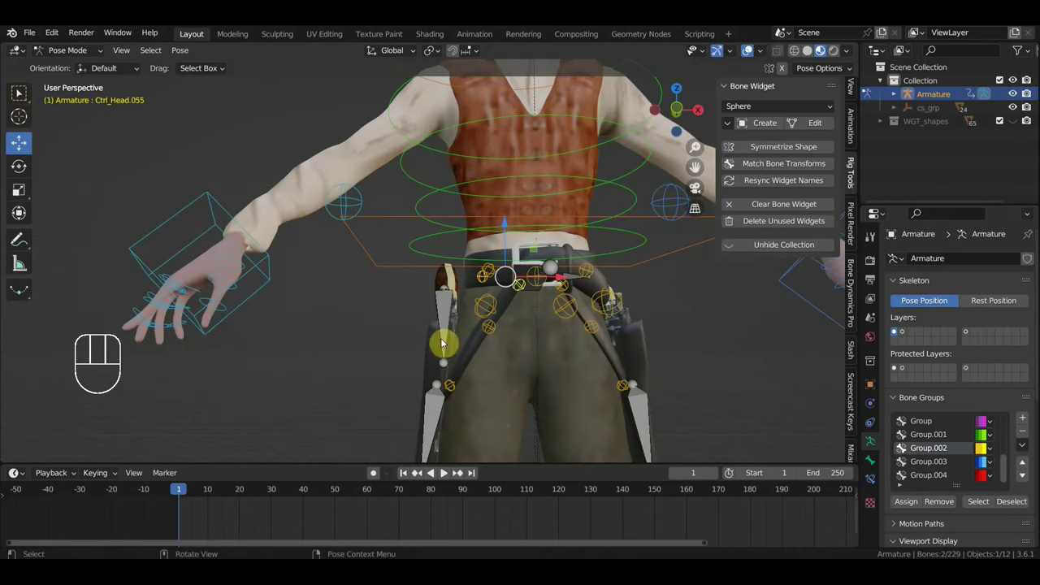
drag(424, 419, 502, 438)
click(642, 422)
middle_click(699, 413)
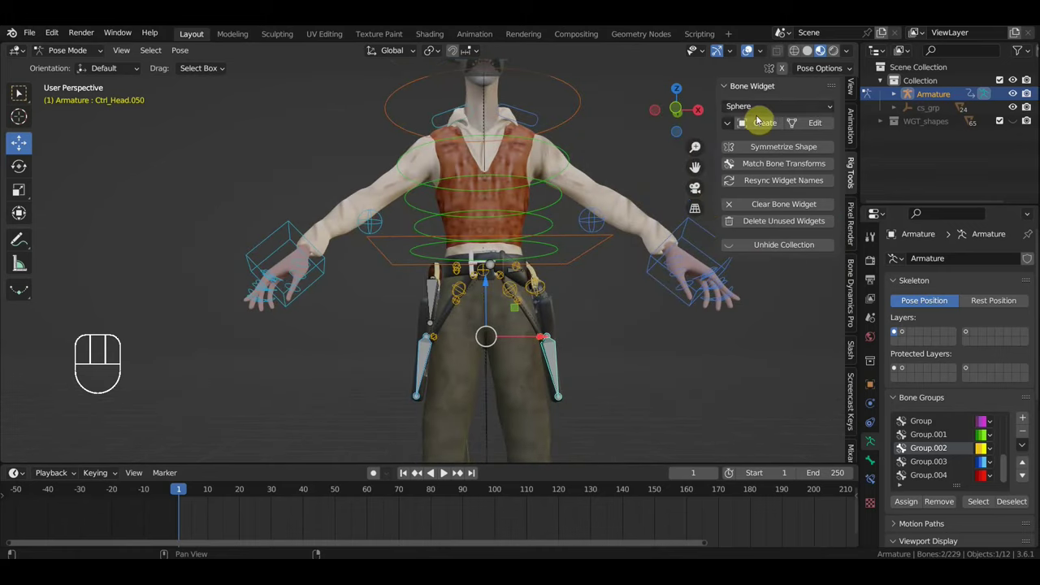
drag(769, 110, 751, 210)
click(768, 124)
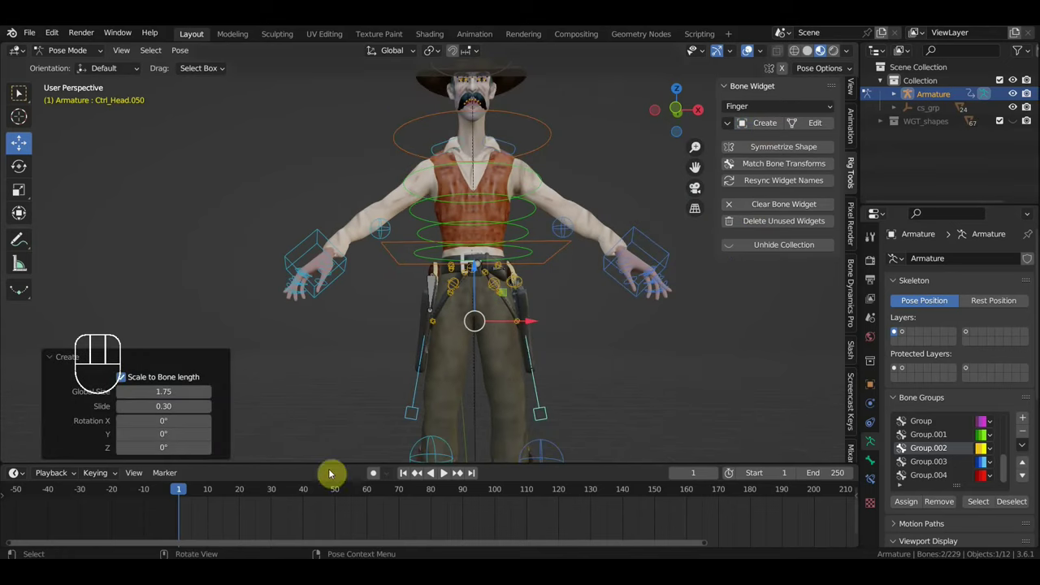
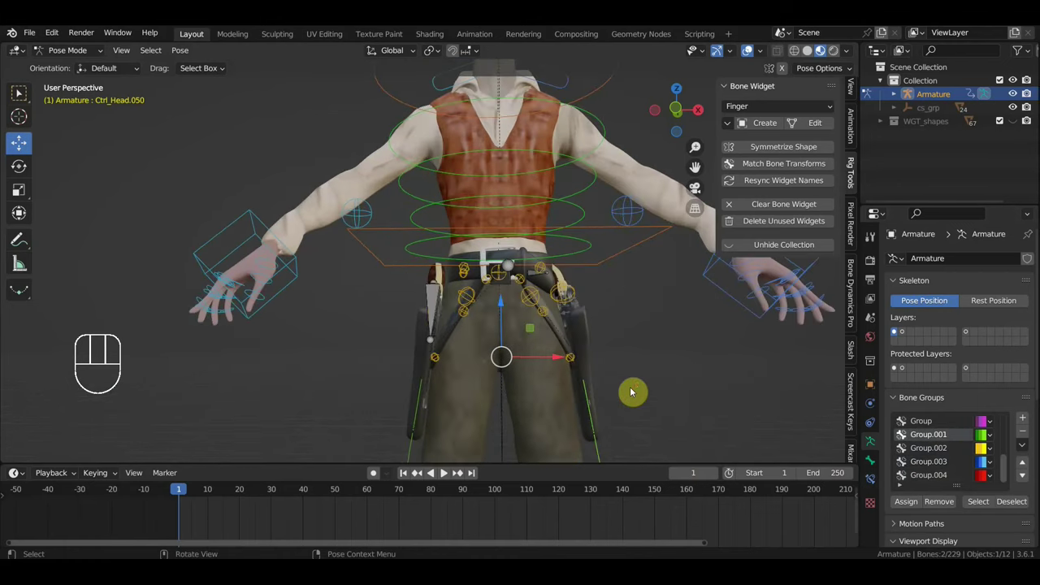
Step: Create a cube-shaped widget for the hip control bone
click(434, 311)
click(563, 279)
middle_click(598, 339)
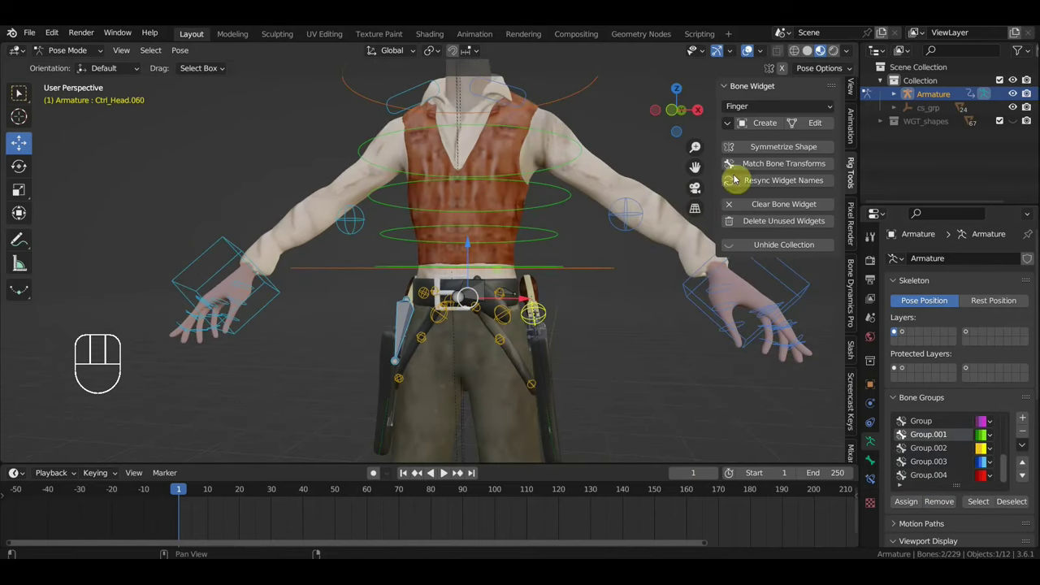
drag(774, 113, 753, 158)
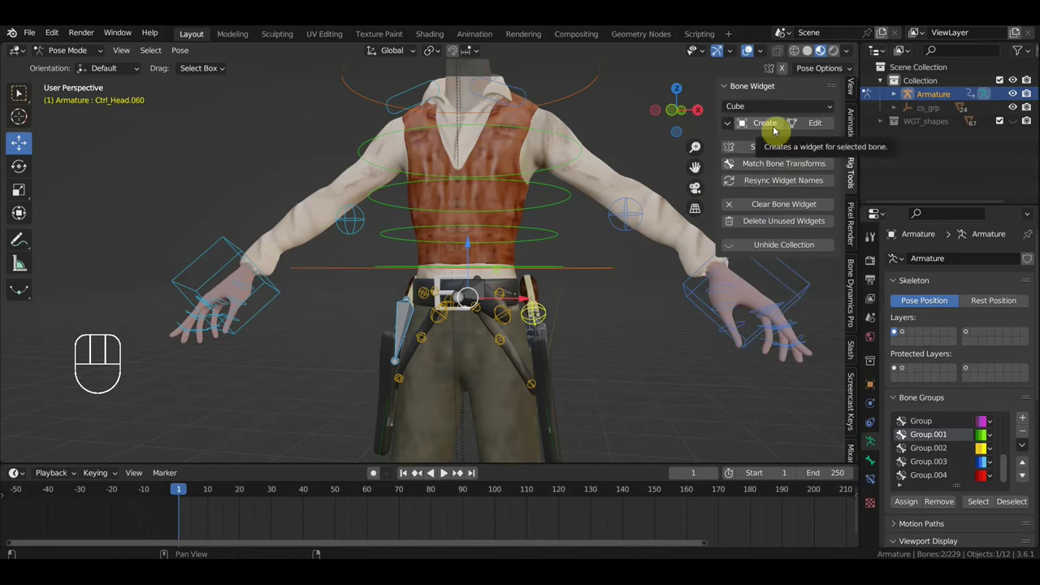
click(776, 128)
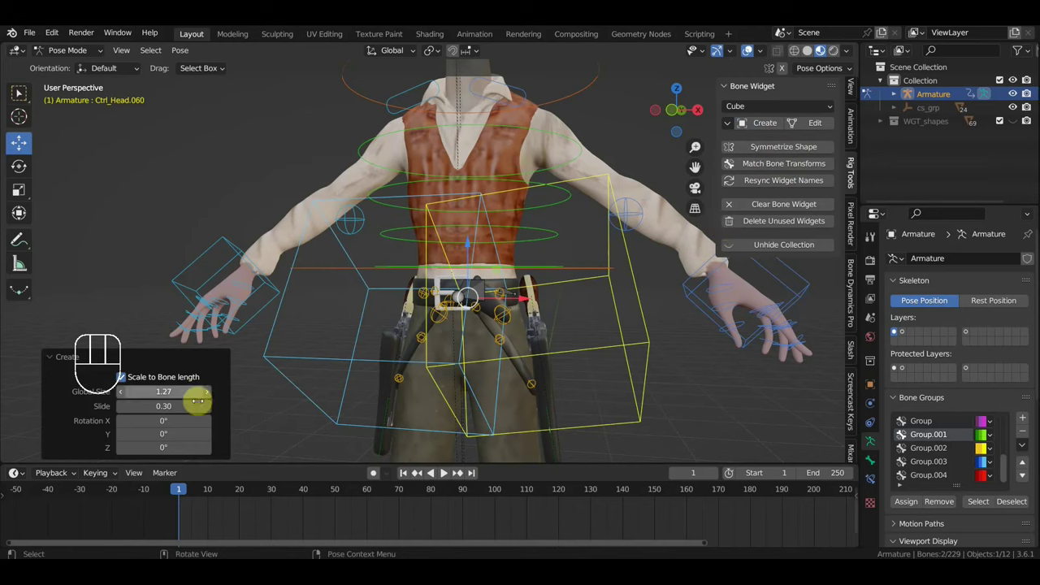
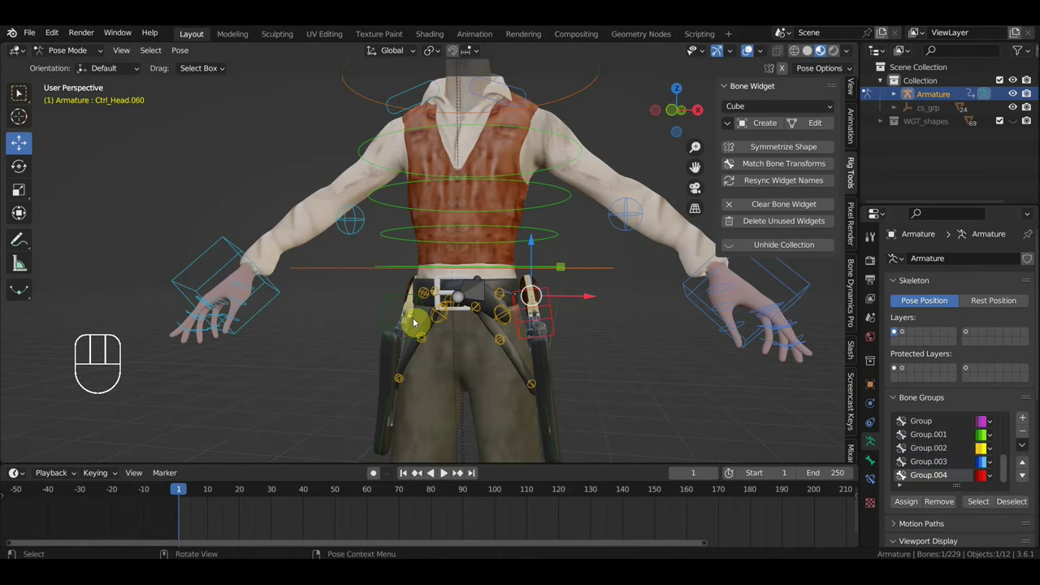
Step: Make the blue bone group active and view the rig from the front
click(393, 302)
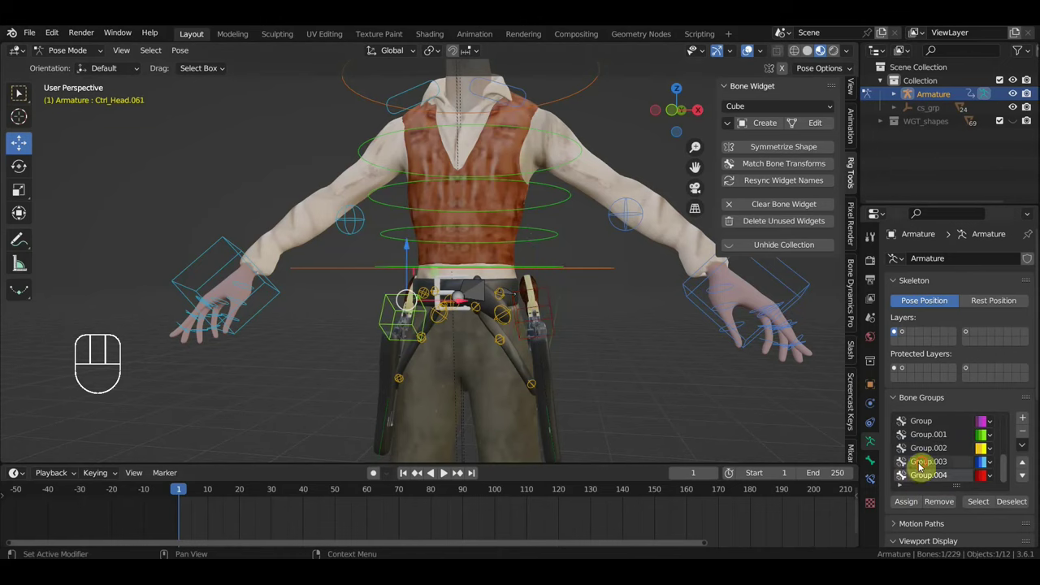
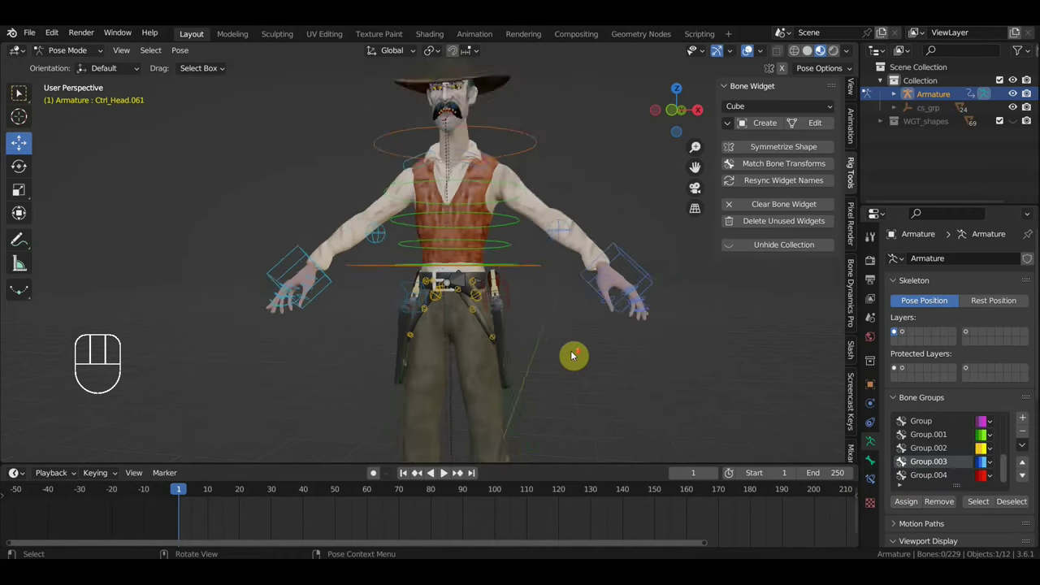
drag(581, 357, 607, 367)
key(KP_1)
drag(613, 360, 595, 333)
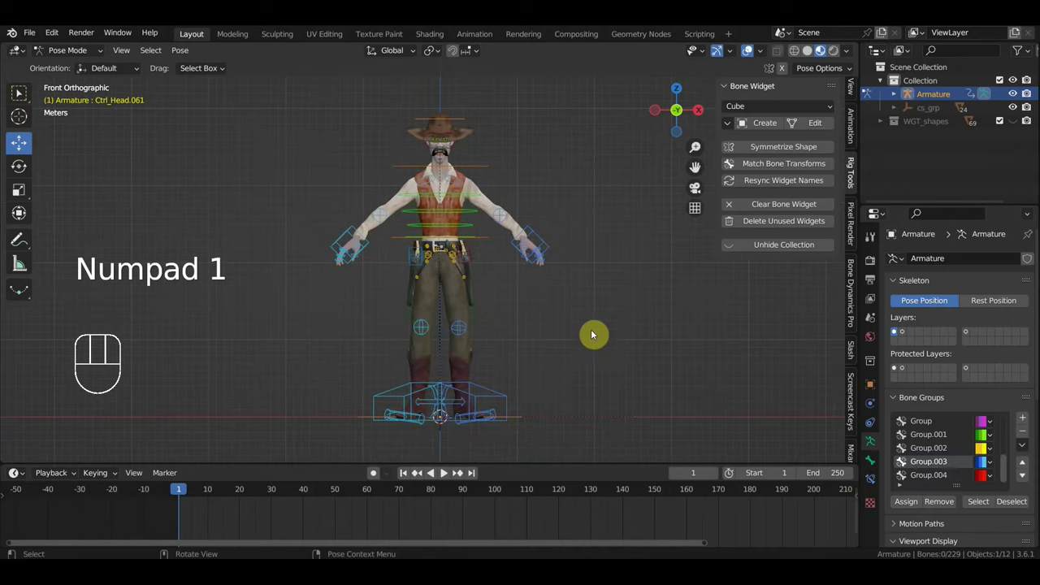
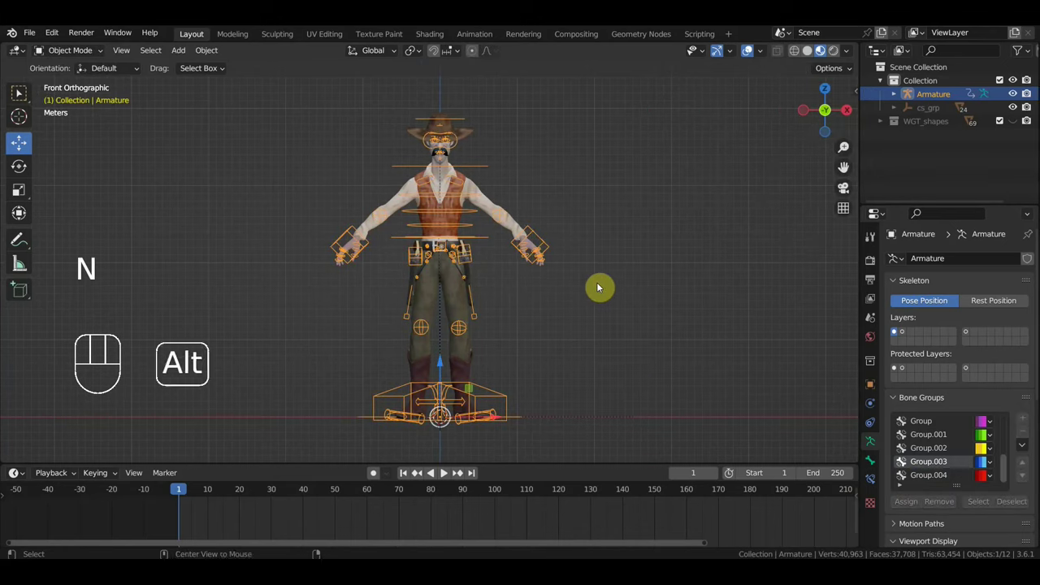
Step: Unhide everything with Alt+H and inspect the rider down to his boots
key(alt+h)
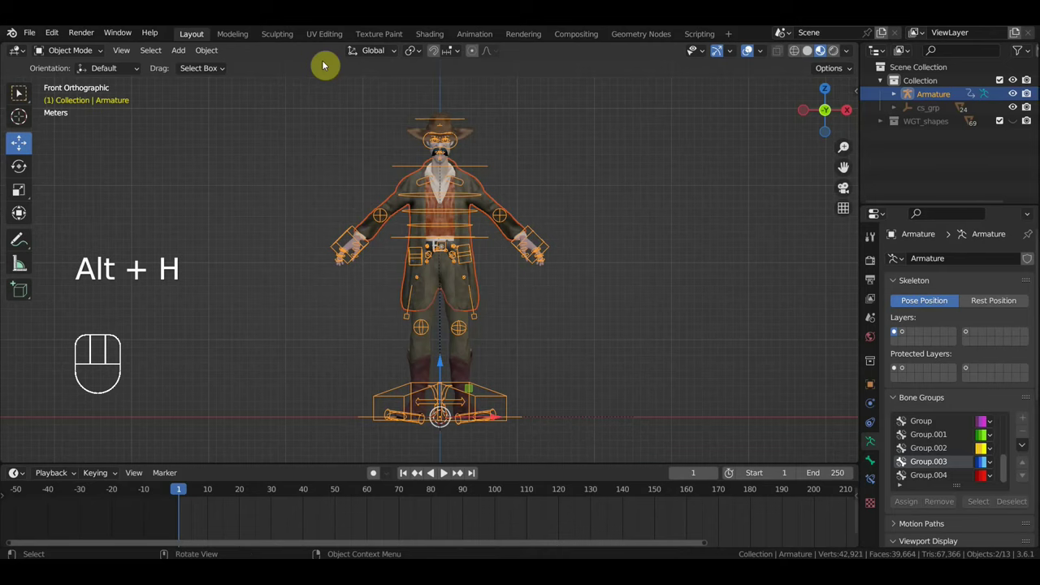
drag(38, 36, 61, 125)
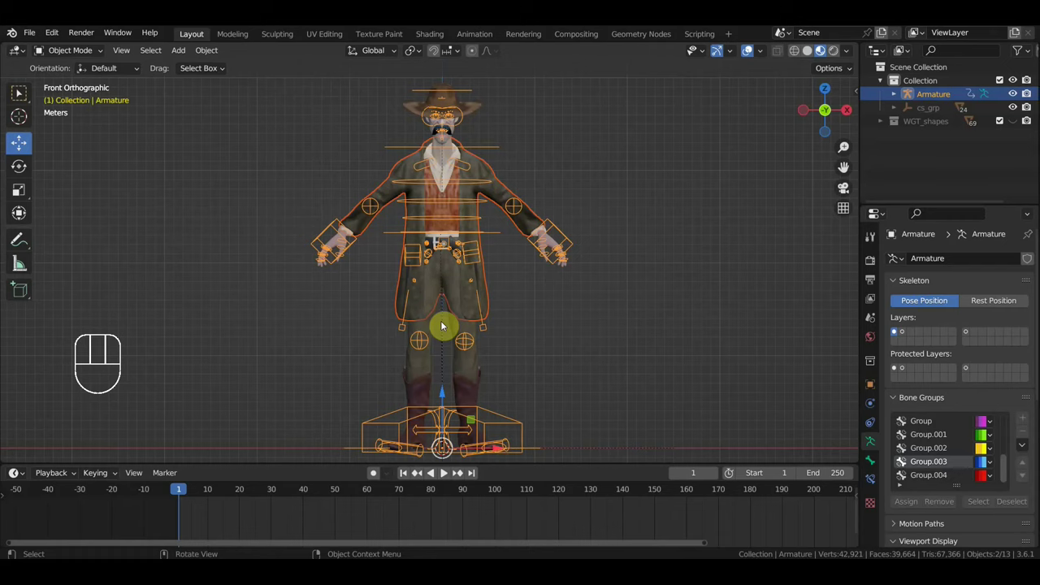
drag(562, 335, 542, 341)
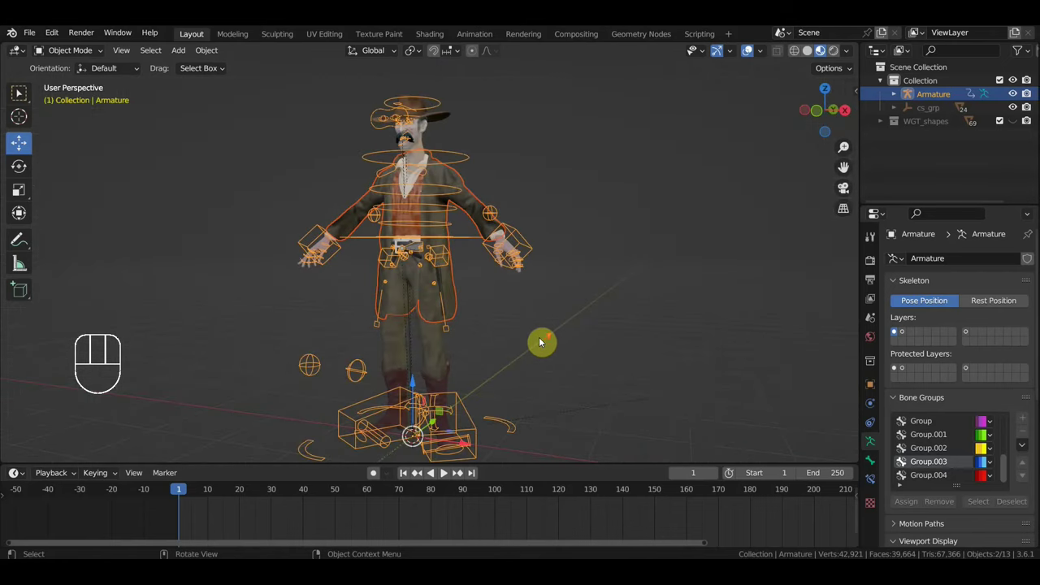
drag(549, 335, 576, 313)
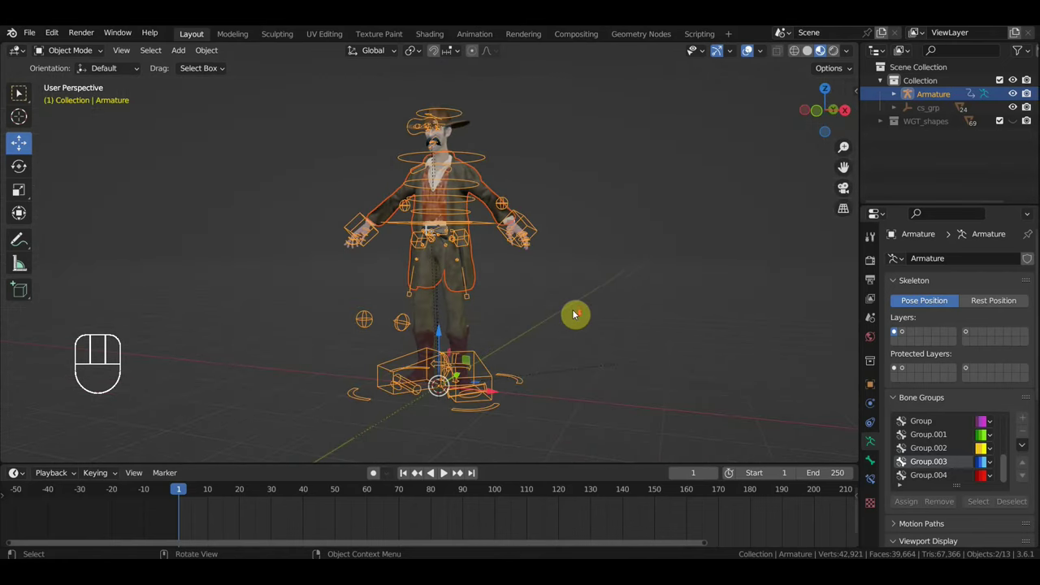
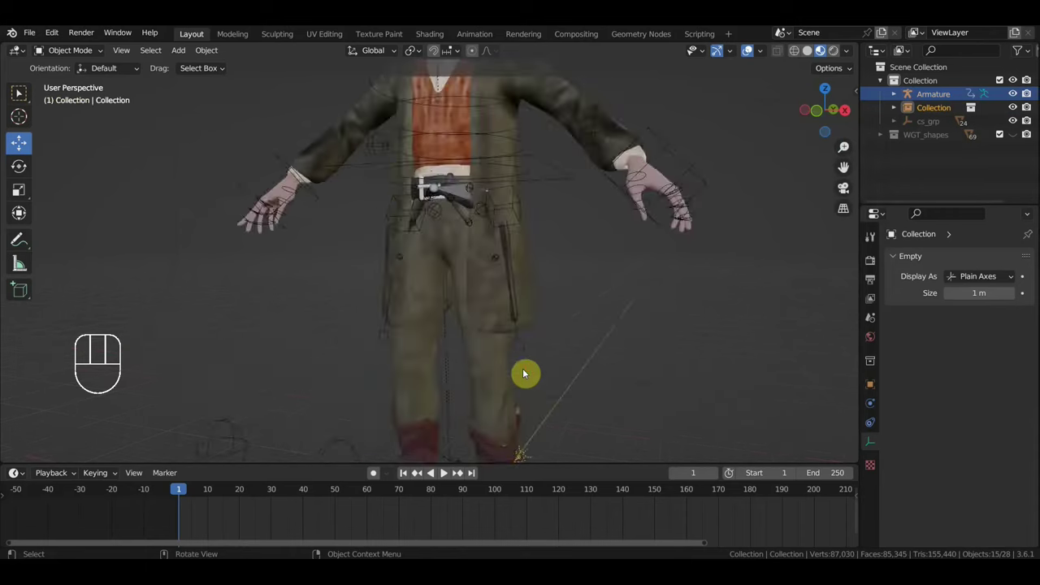
drag(531, 372, 533, 296)
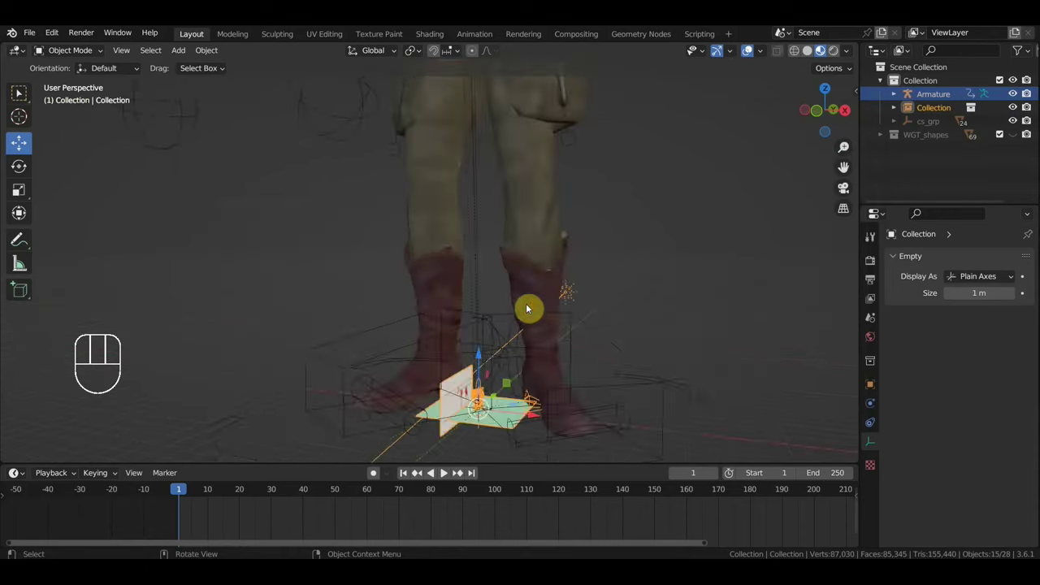
Step: Delete a stray object and open the galloping Horse Running scene from the File menu
drag(33, 38, 619, 315)
key(Delete)
drag(597, 307, 604, 332)
drag(34, 36, 66, 125)
drag(33, 37, 445, 244)
middle_click(18, 93)
click(18, 93)
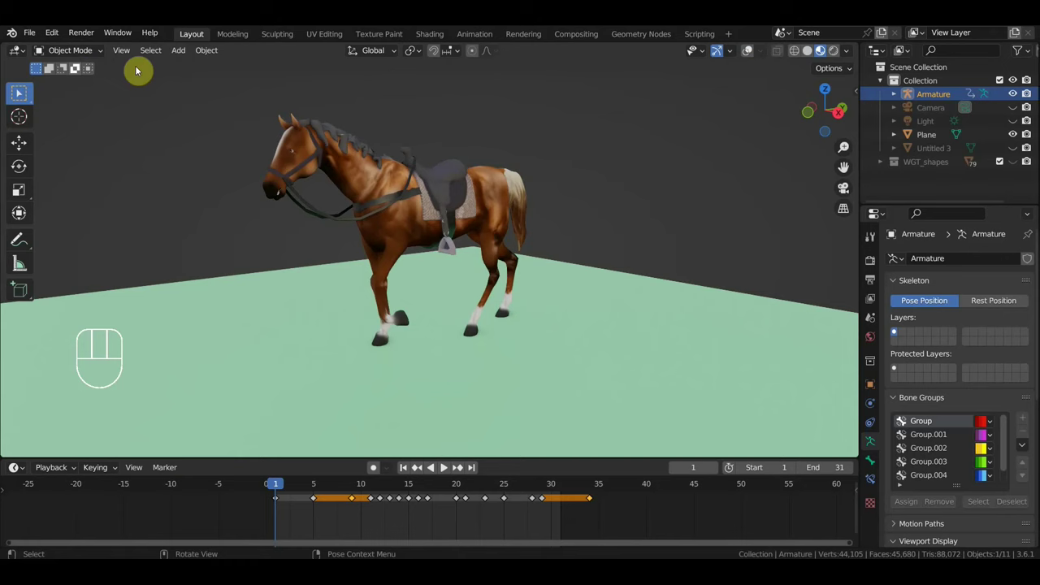
Step: Play the 31-frame gallop loop, orbiting around the horse, then stop playback
key(space)
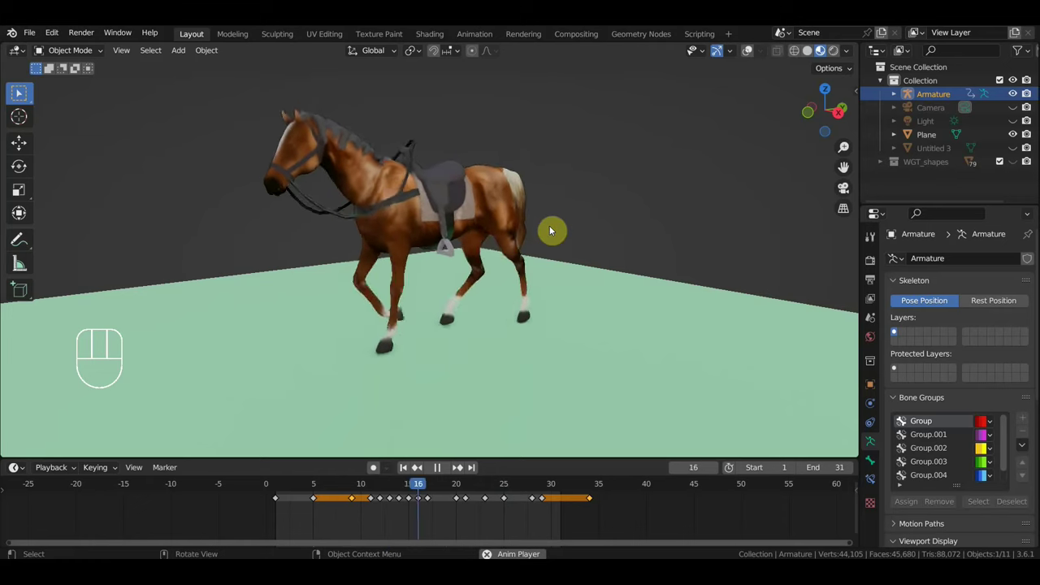
drag(480, 232, 484, 230)
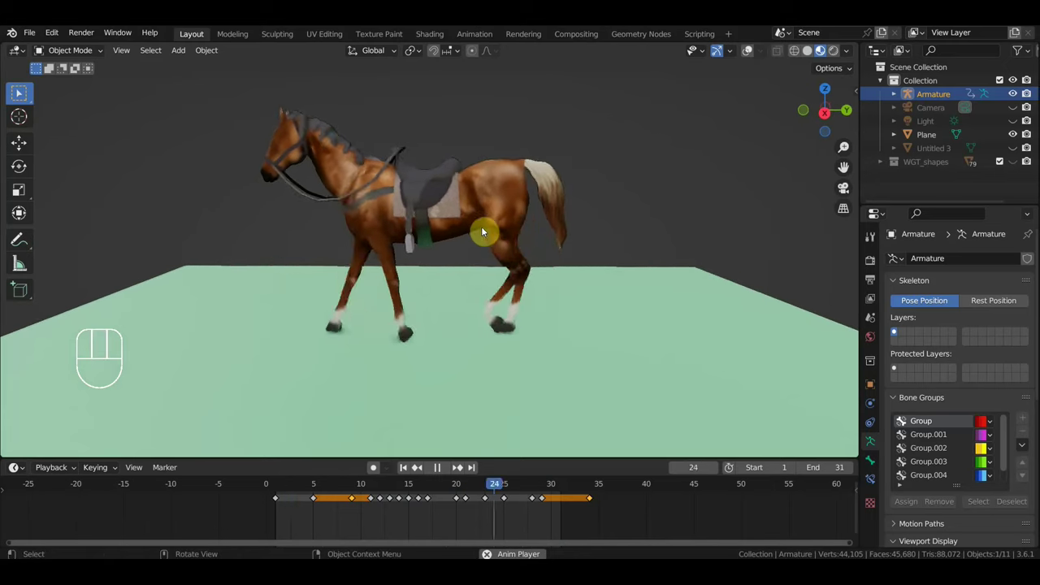
drag(464, 237, 587, 229)
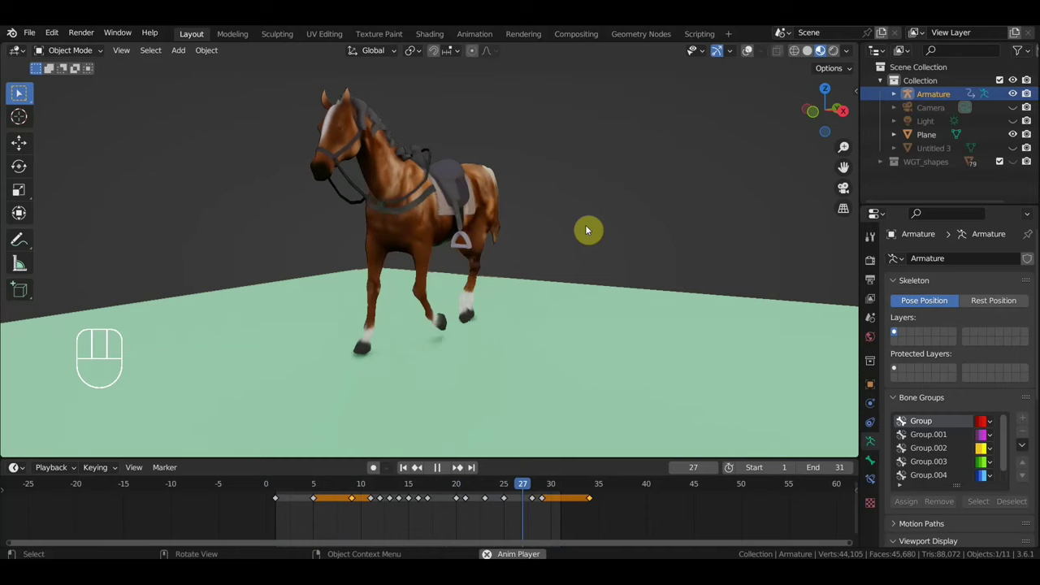
drag(542, 236, 434, 251)
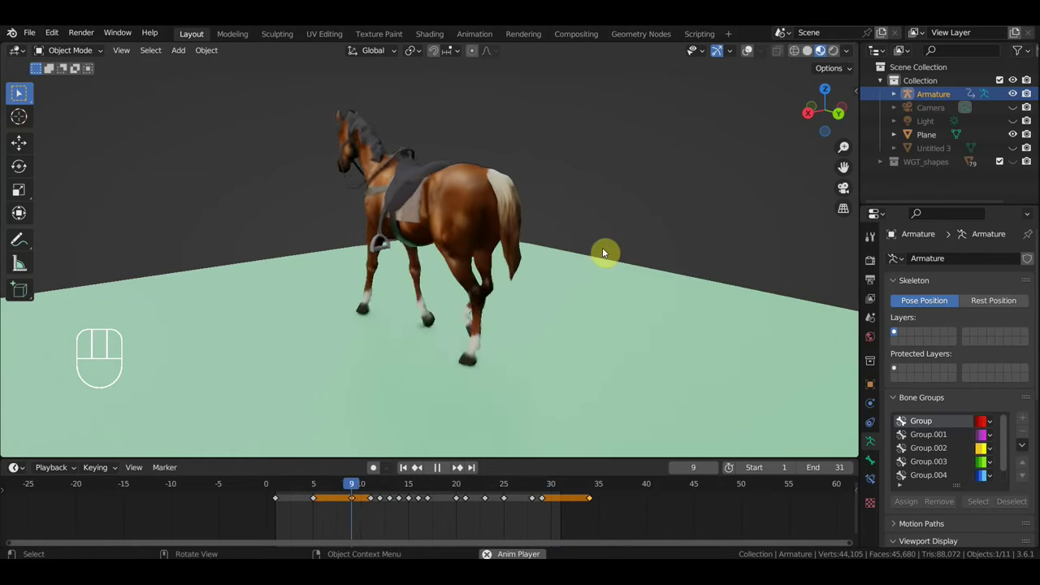
drag(628, 243, 672, 231)
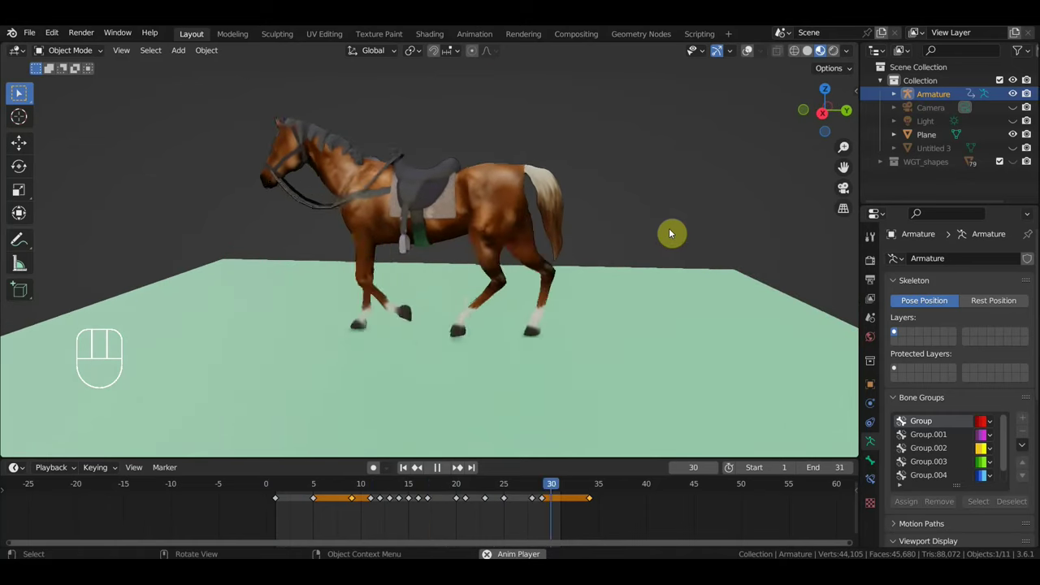
key(space)
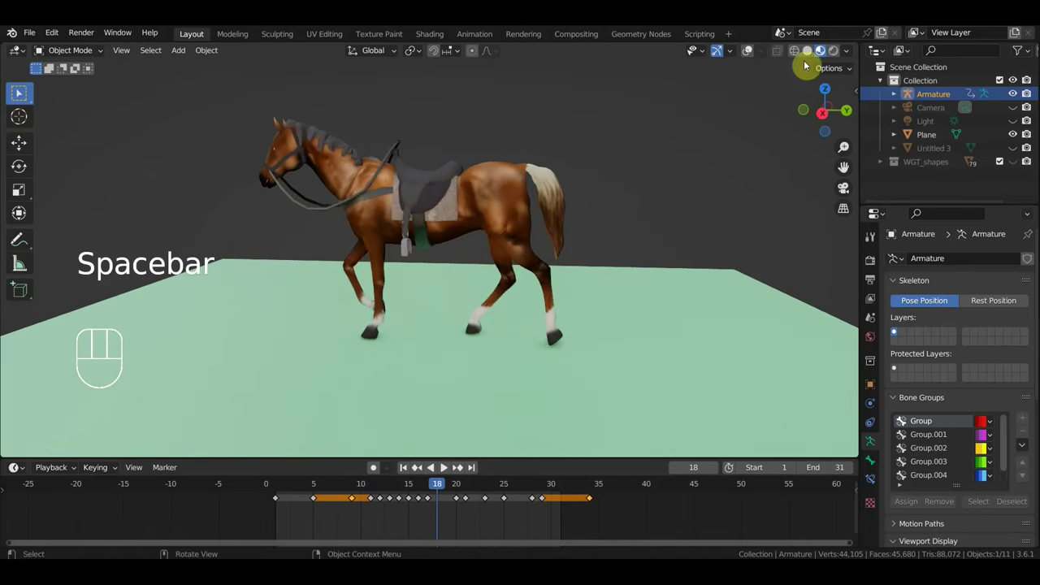
Step: Select the Camera and Light in the Outliner and delete them
drag(748, 53, 723, 87)
drag(546, 184, 589, 188)
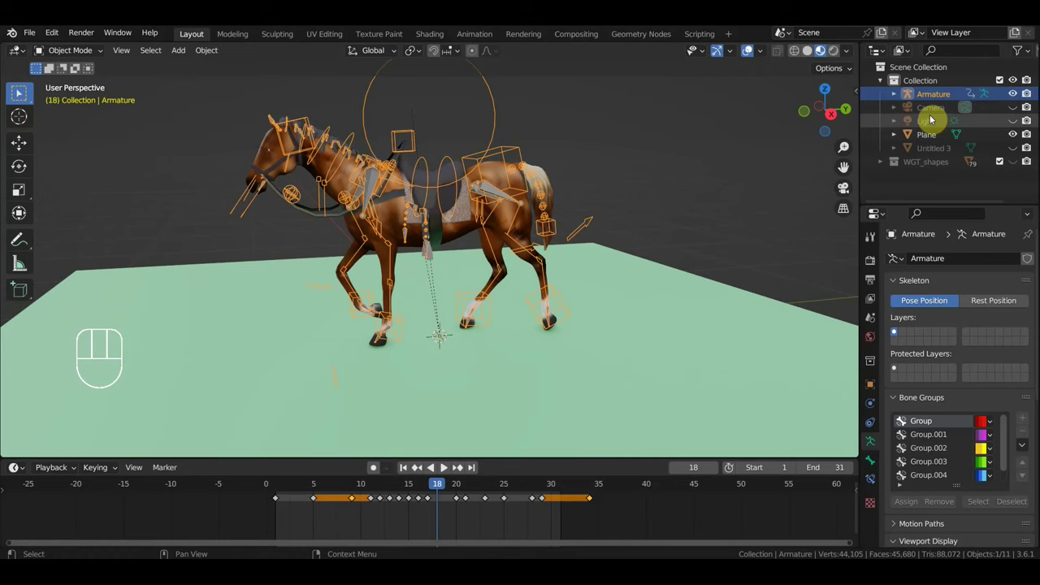
click(936, 113)
drag(1018, 108, 1017, 123)
click(1016, 122)
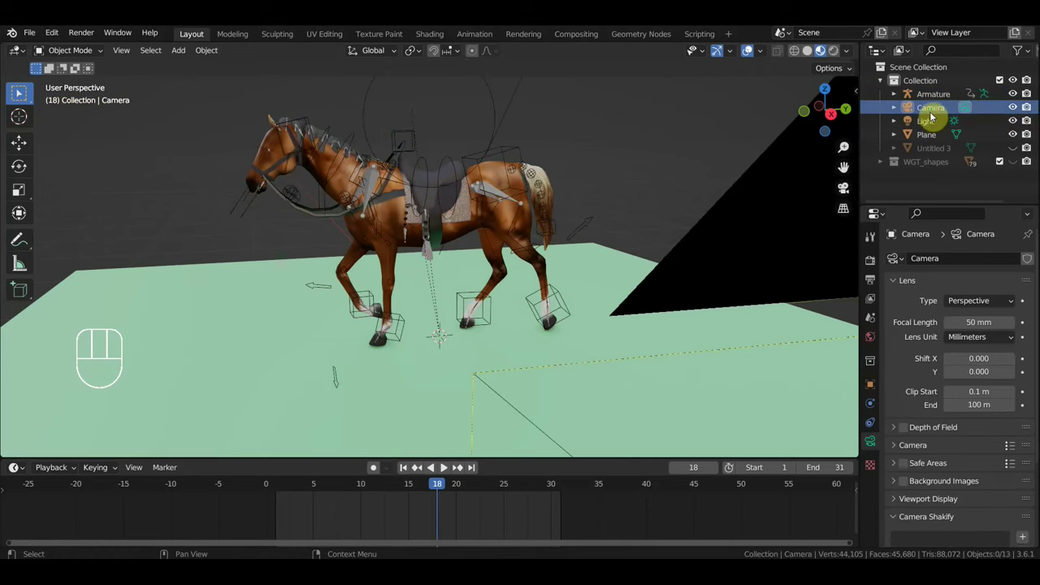
click(933, 115)
click(928, 130)
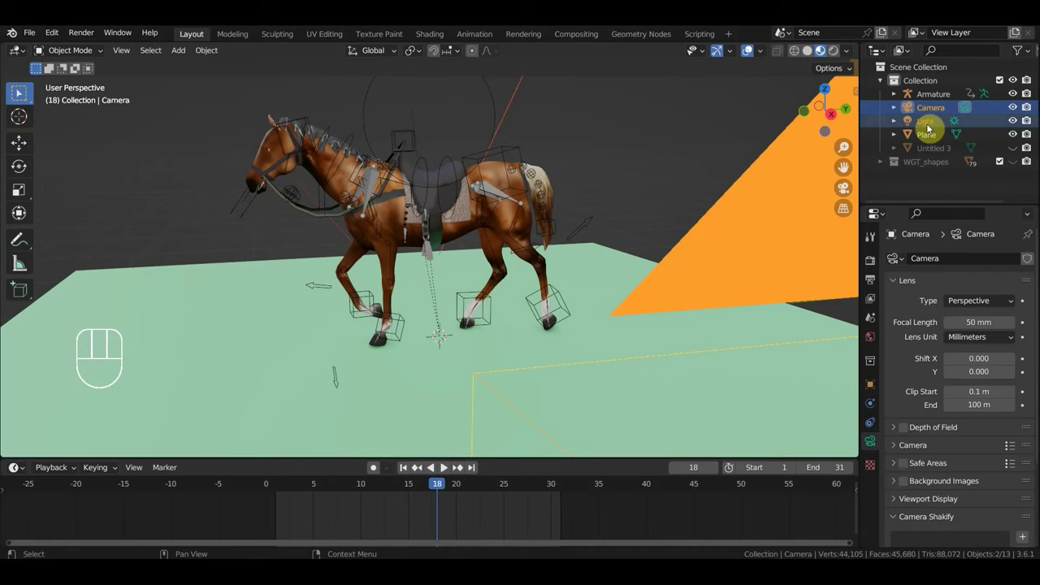
key(Delete)
Step: Unhide the Untitled 3 object and delete it
click(931, 116)
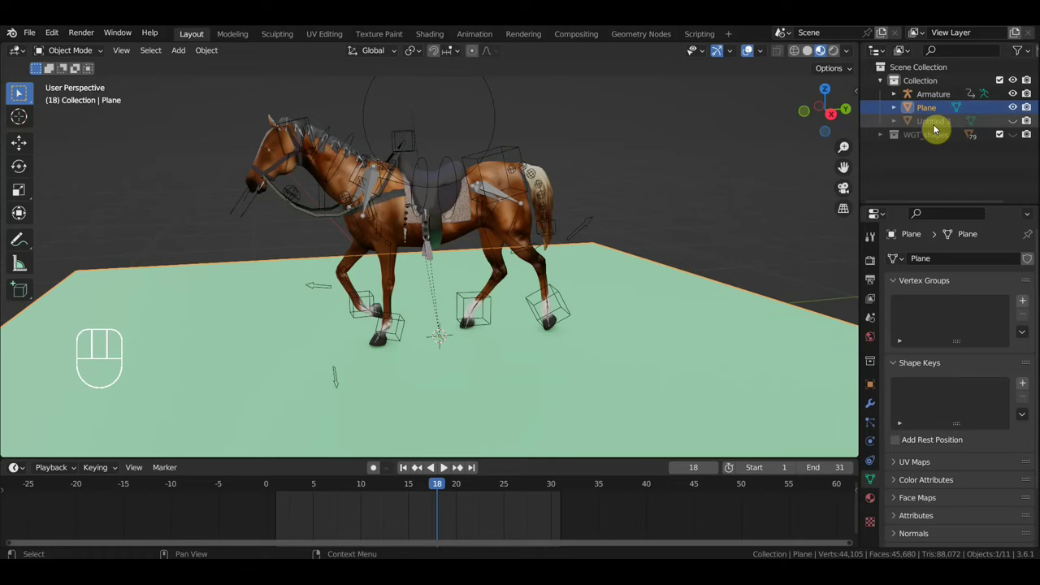
click(1019, 121)
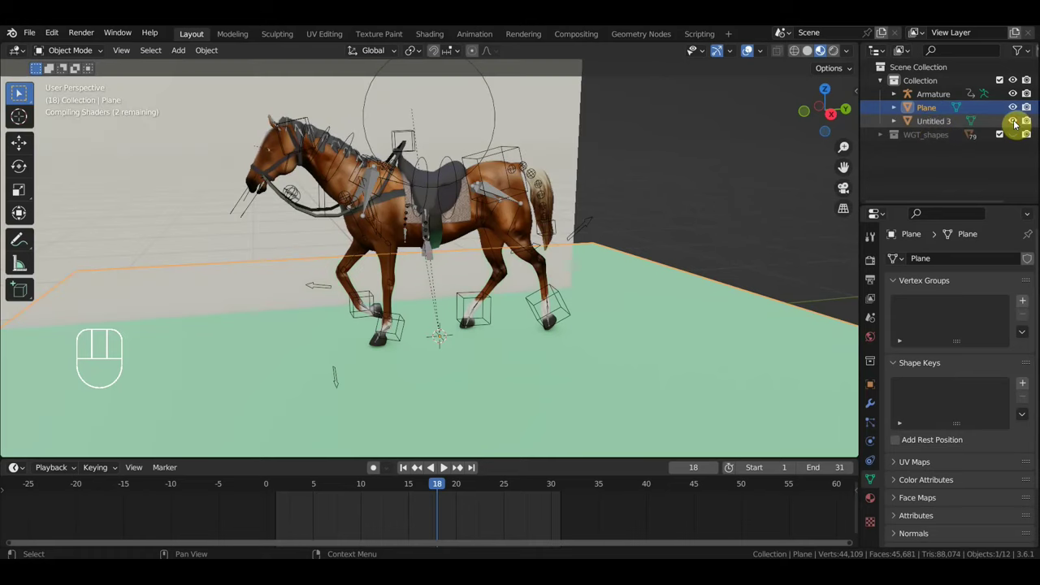
click(951, 125)
key(Delete)
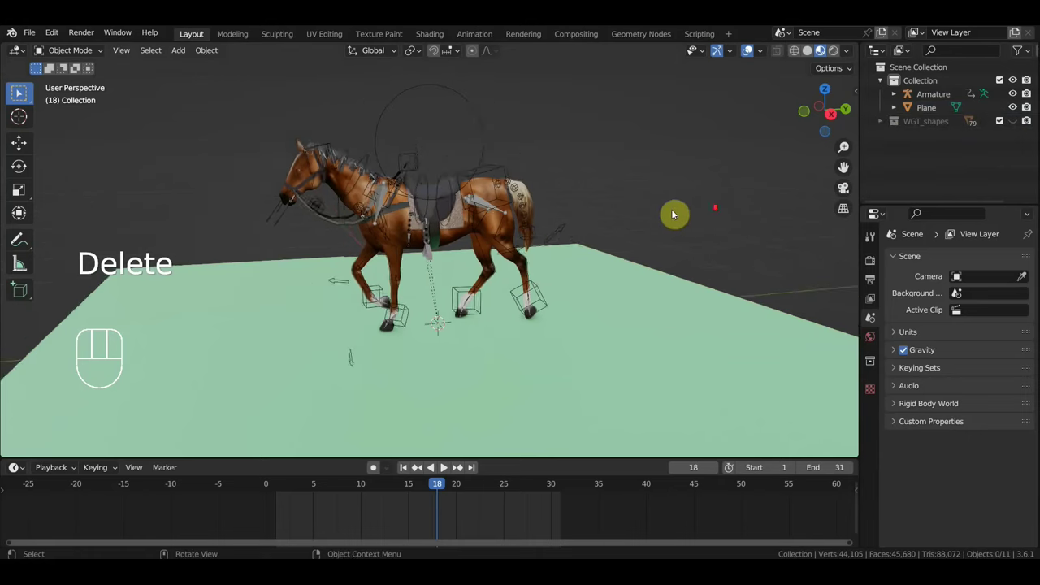
Step: Select the green ground Plane and delete it, leaving only the horse rig
drag(641, 223, 19, 91)
click(19, 91)
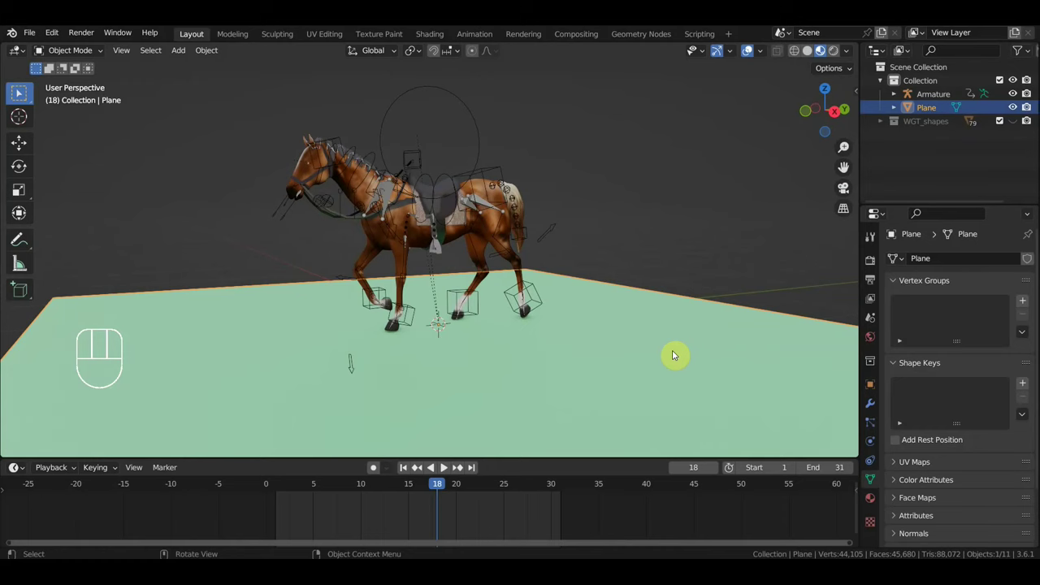
key(Delete)
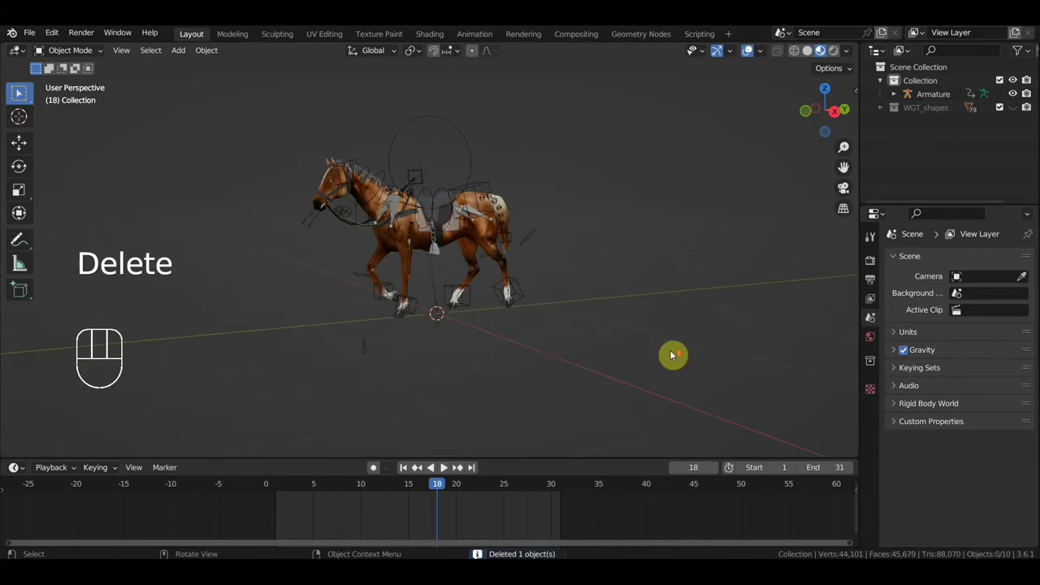
drag(559, 349, 599, 352)
drag(616, 348, 603, 346)
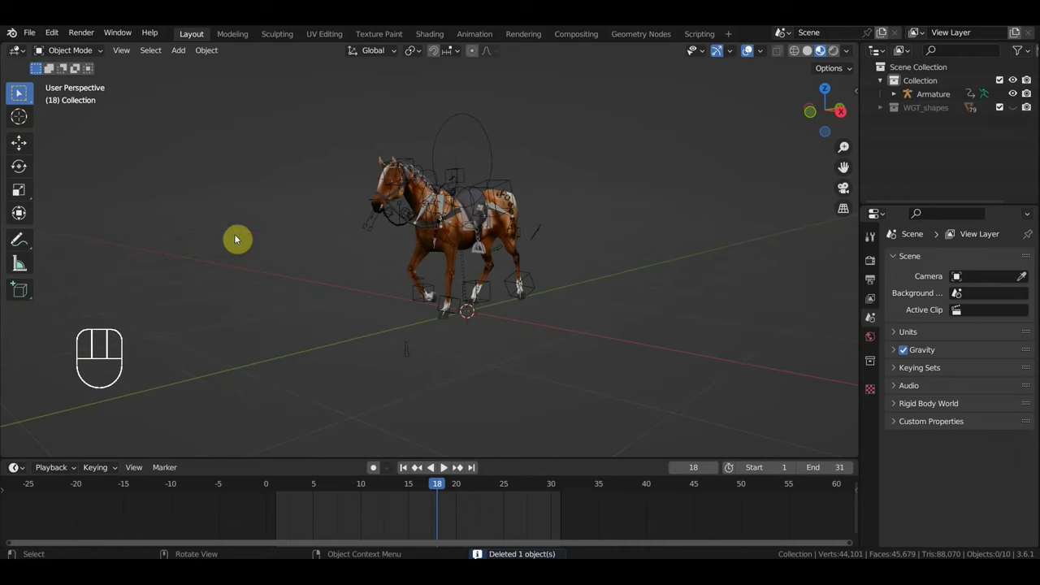
Step: Start File > Save As to save the cleaned horse scene in the Horse Running folder
drag(32, 32, 84, 141)
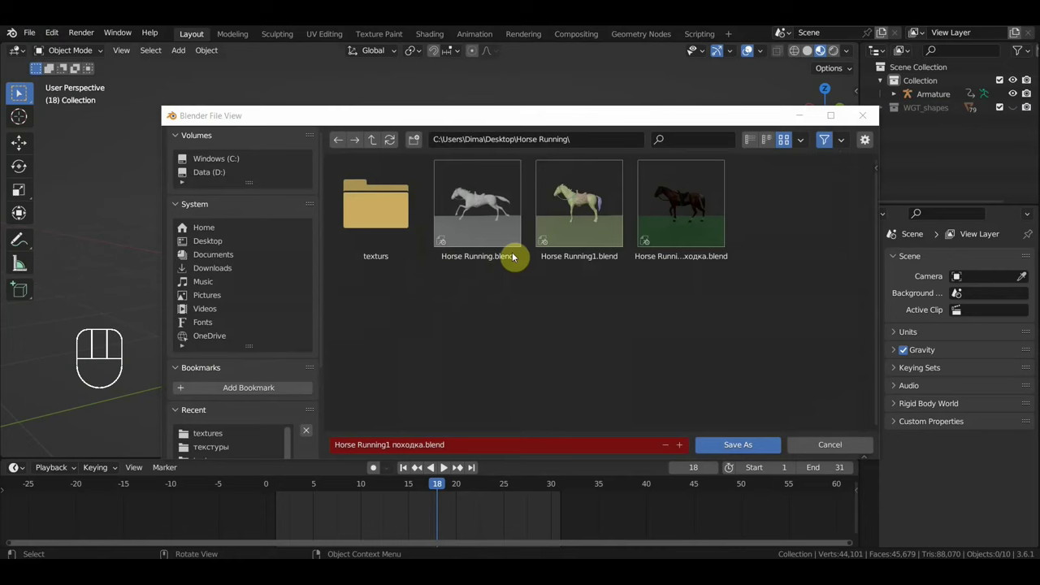
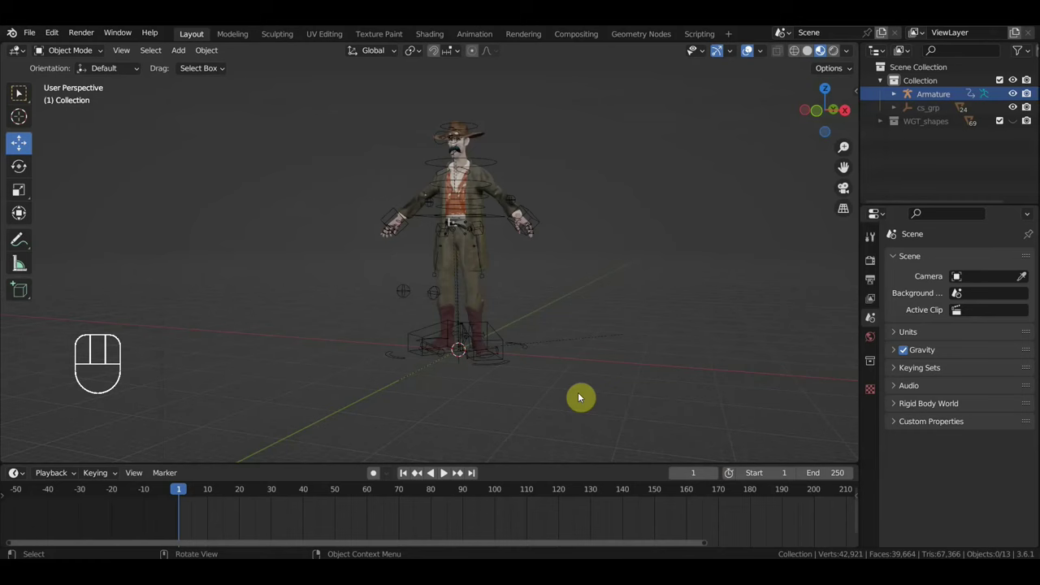
Step: Return to the rider scene via the File menu and select the cowboy mesh
drag(582, 319, 571, 256)
middle_click(569, 256)
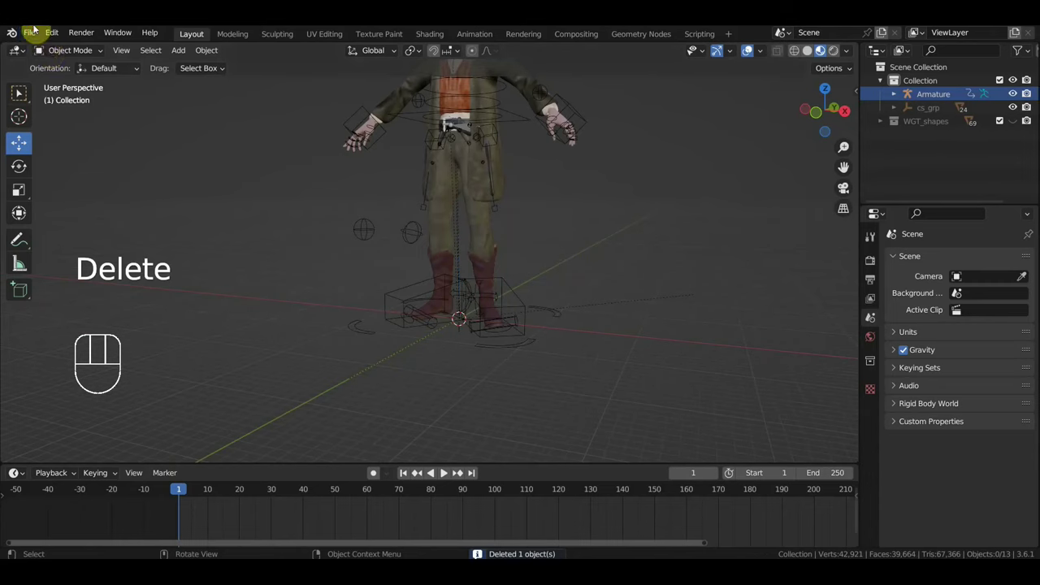
drag(35, 31, 70, 166)
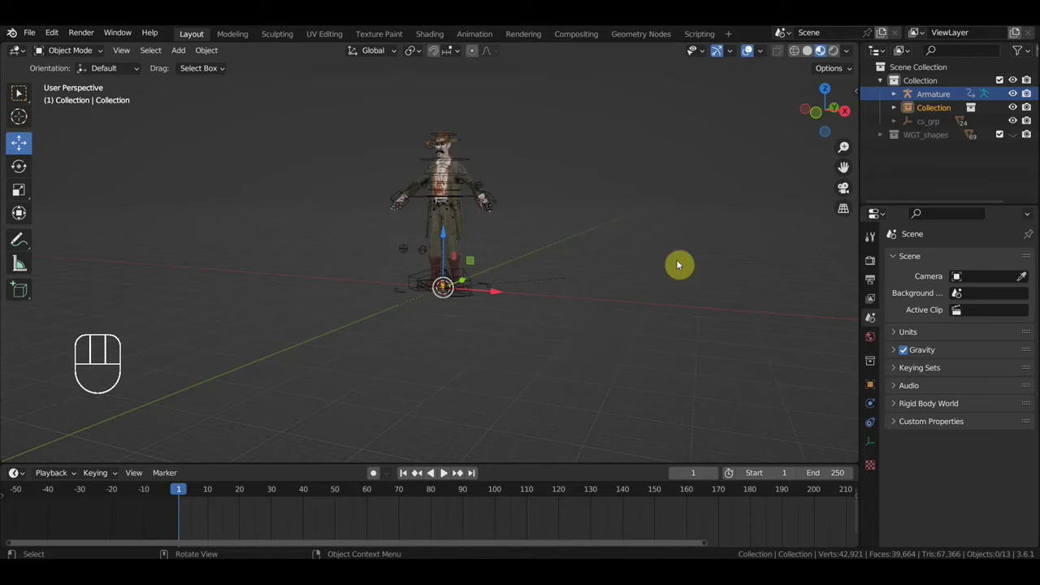
drag(618, 265, 630, 266)
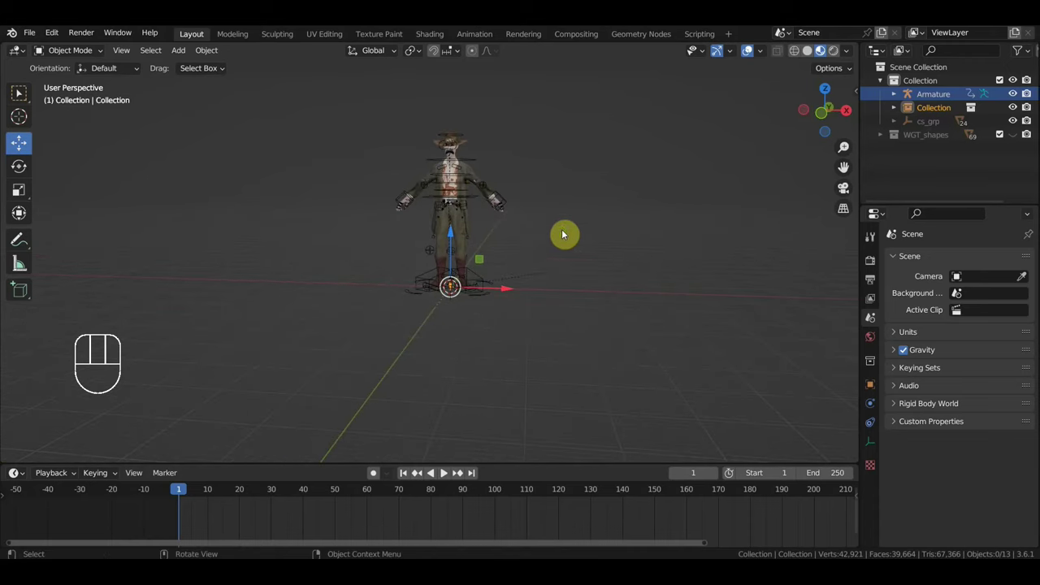
drag(479, 170, 494, 175)
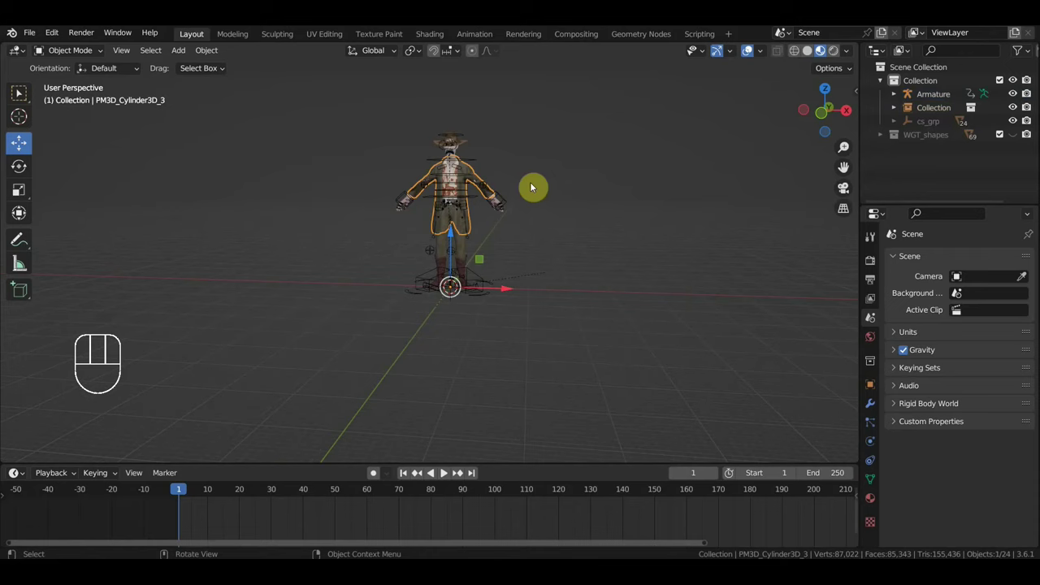
Step: Show the sidebar Item tab of transform values and inspect the rider's boots up close
key(n)
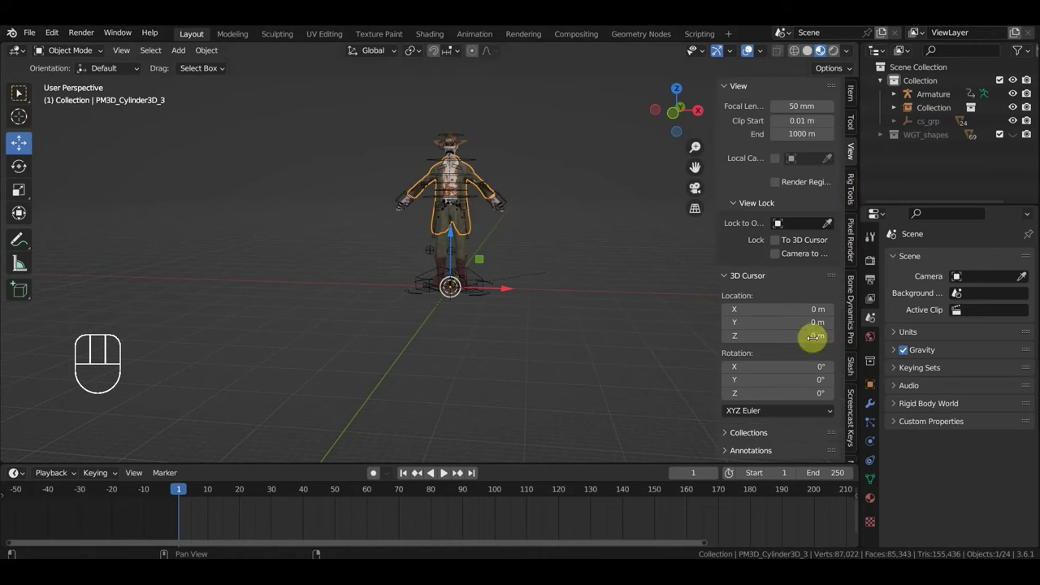
click(852, 100)
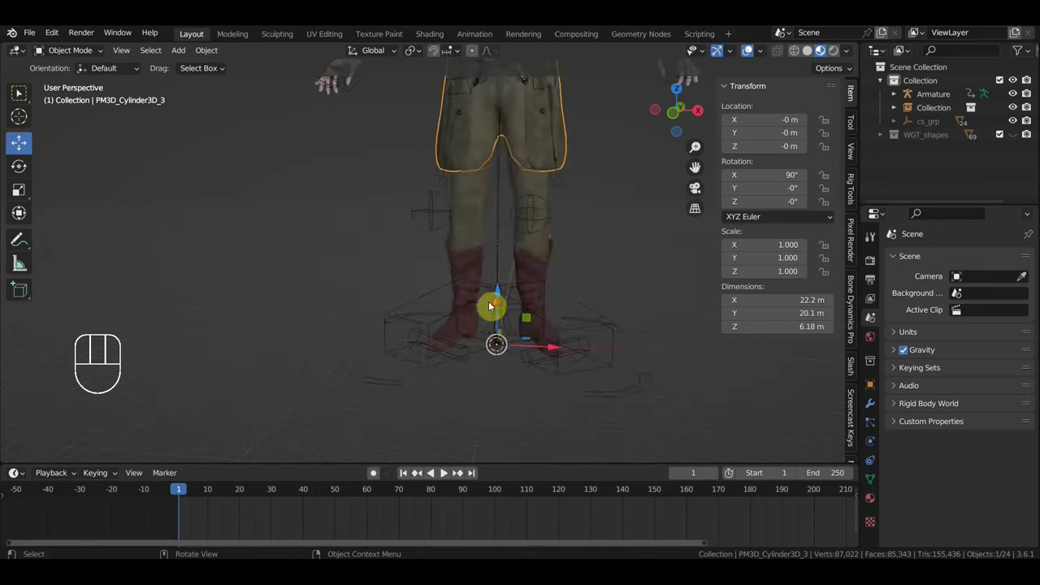
drag(537, 317, 482, 323)
drag(482, 318, 478, 216)
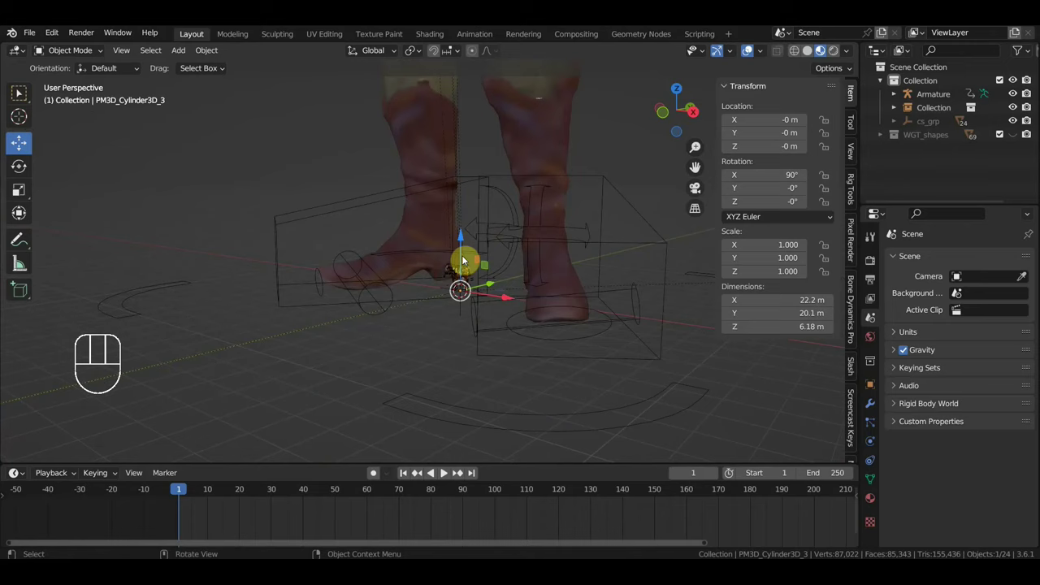
Step: Select the rig and frame the rider in Front Orthographic view
click(456, 269)
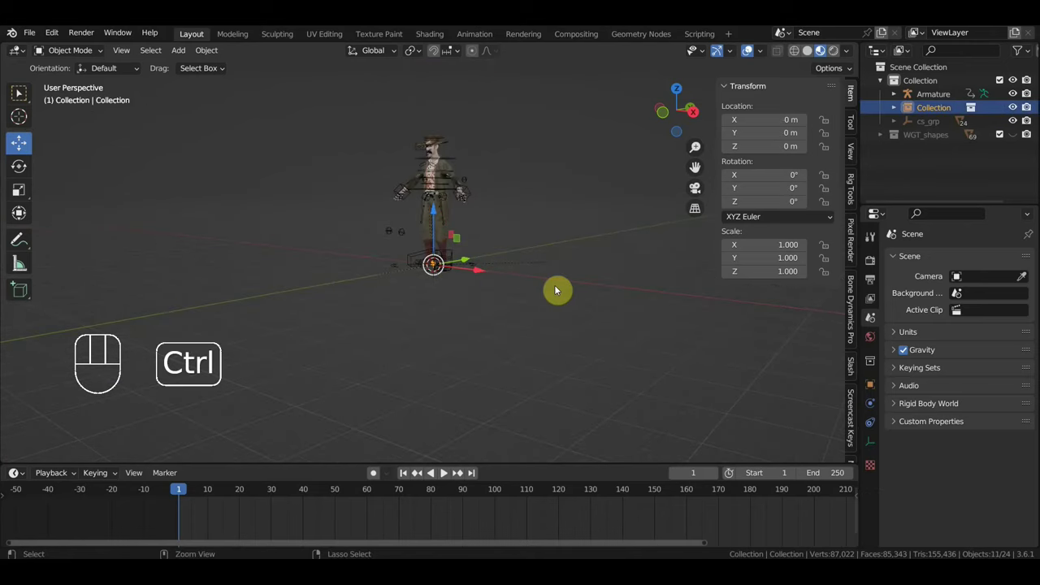
key(ctrl+i)
key(KP_1)
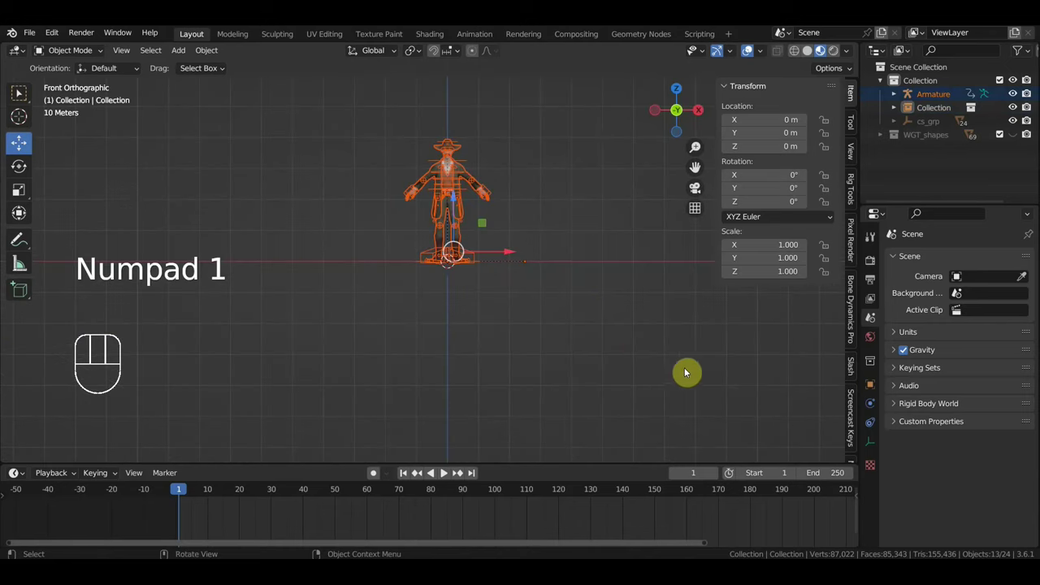
key(s)
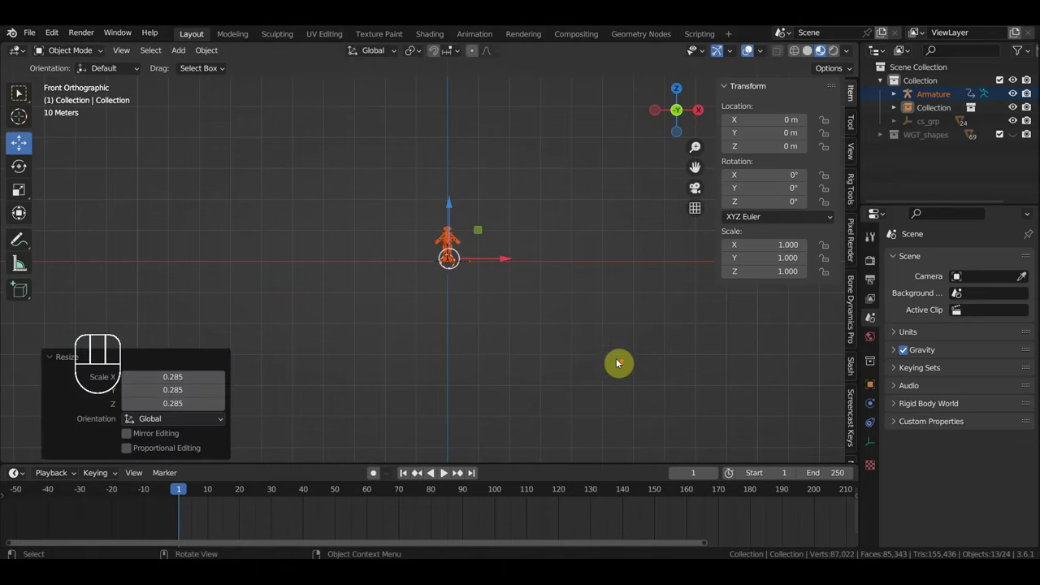
key(s)
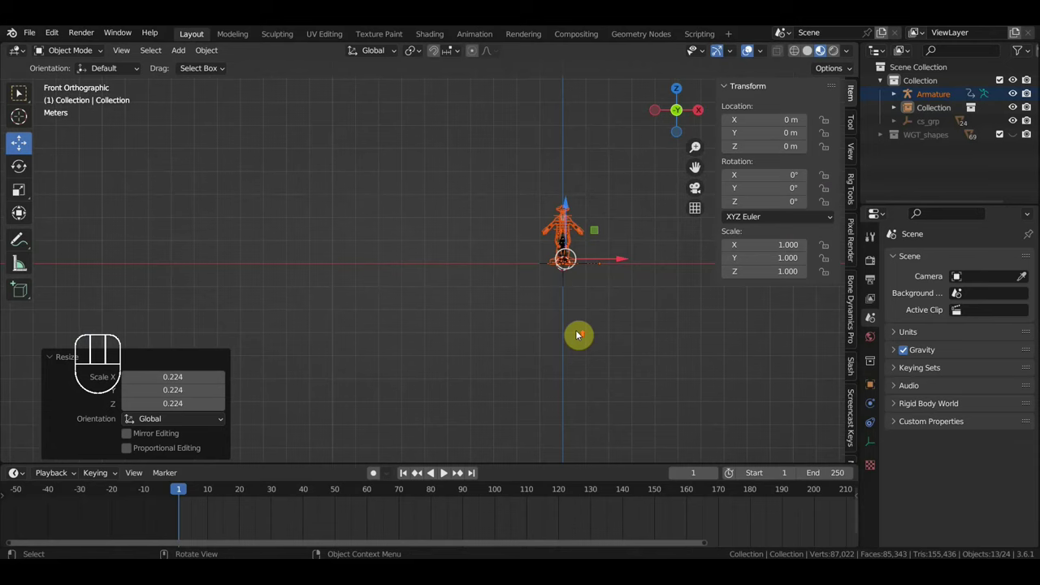
middle_click(606, 343)
scroll(up, 3)
scroll(down, 3)
drag(514, 324, 451, 415)
scroll(up, 3)
key(s)
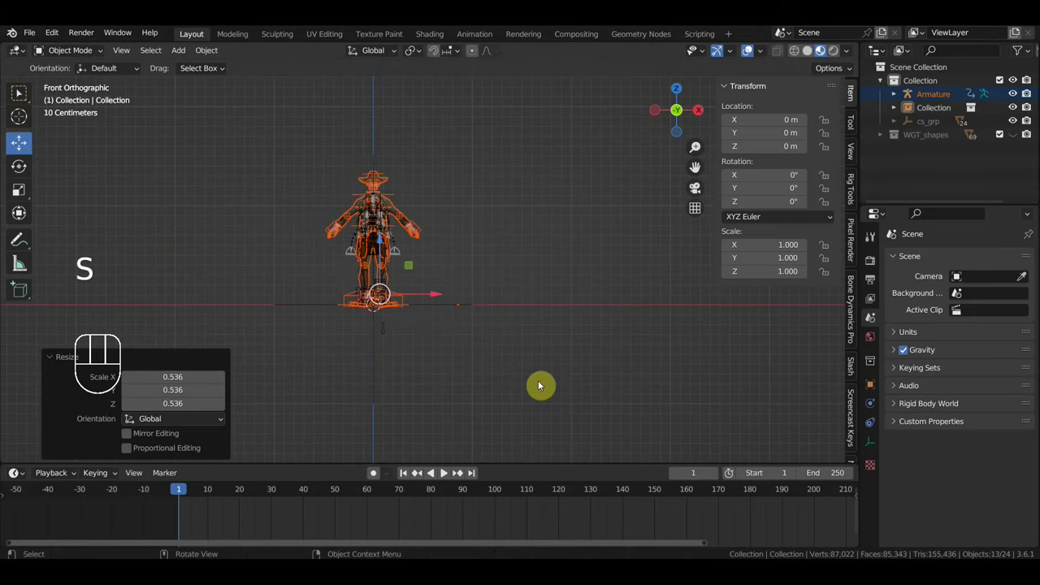
Step: In Right side view scale the rider down slightly to sit on the horse (Armature scale 0.032)
key(KP_3)
drag(369, 379, 574, 375)
drag(594, 375, 665, 385)
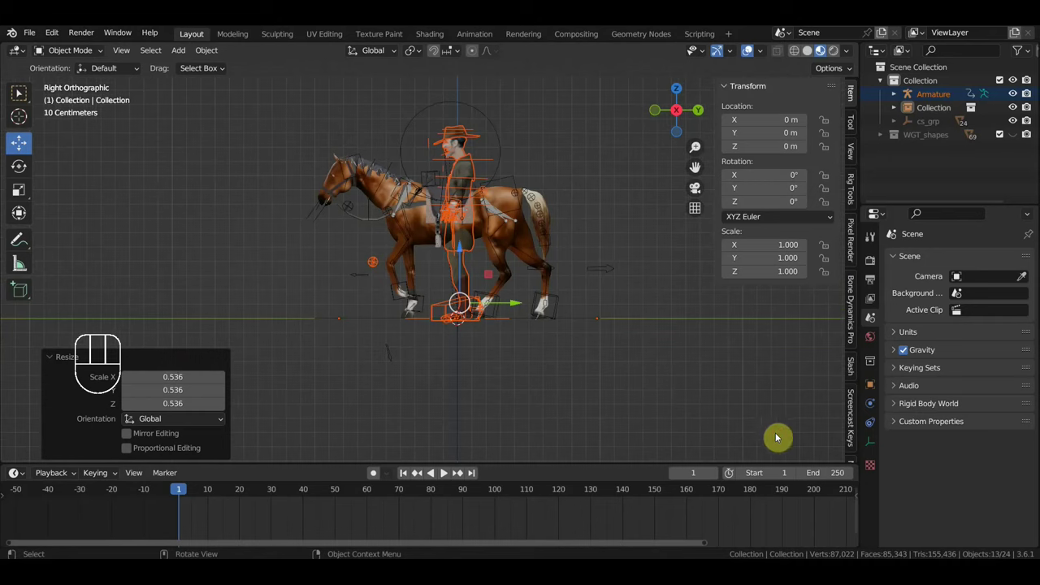
key(s)
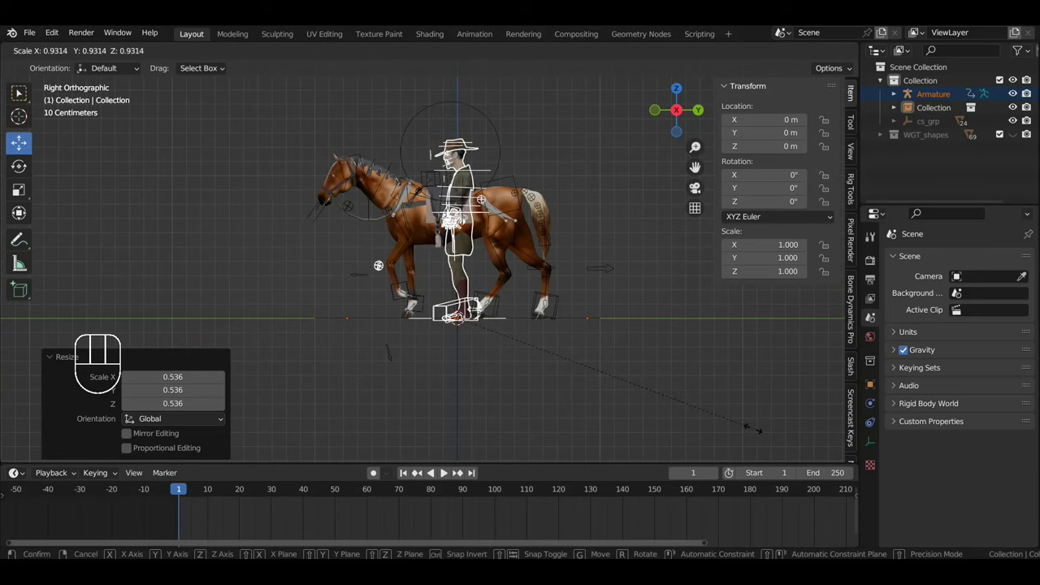
drag(638, 424, 629, 439)
key(KP_3)
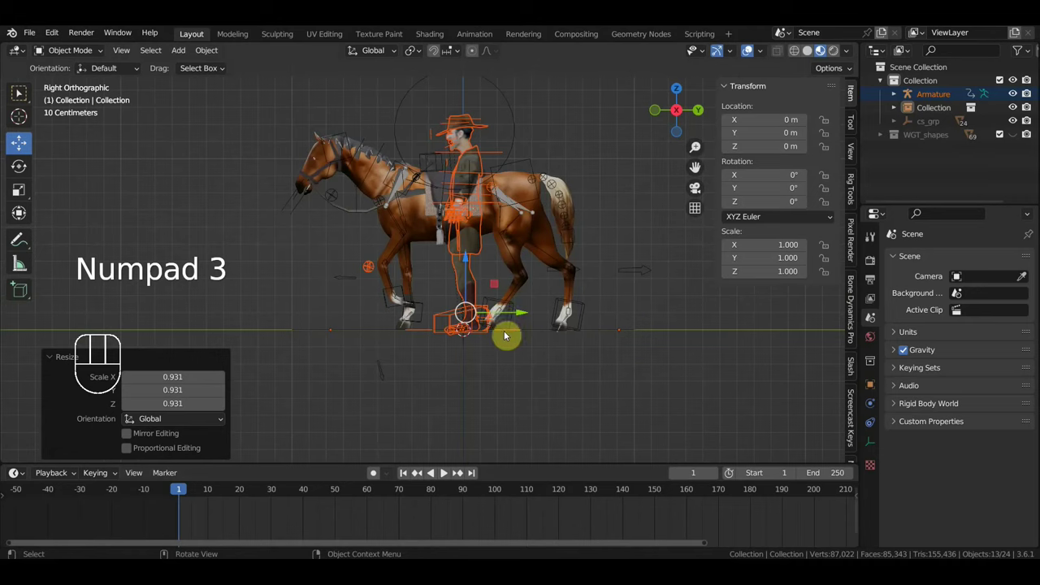
click(509, 334)
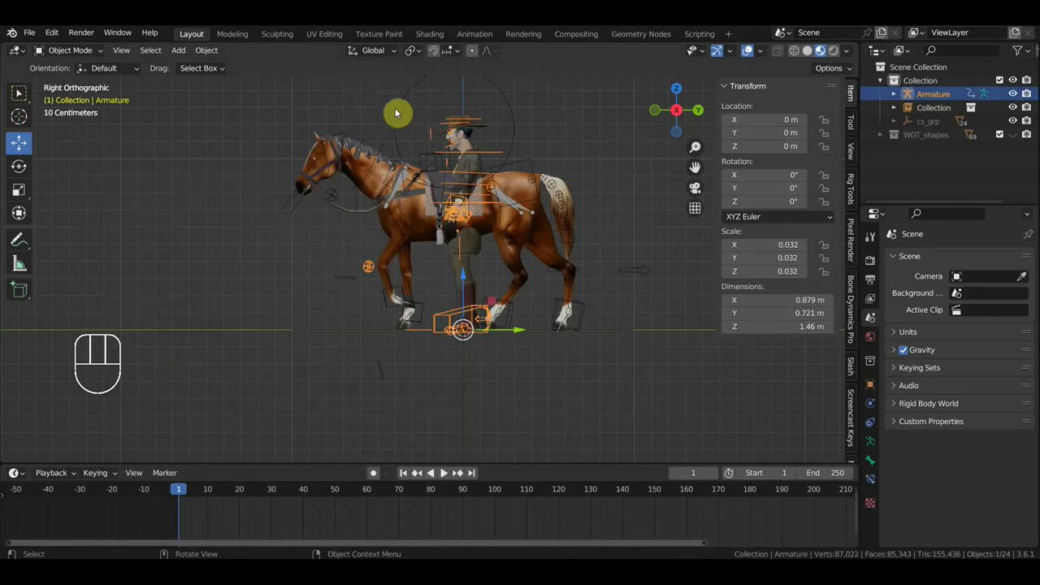
click(401, 113)
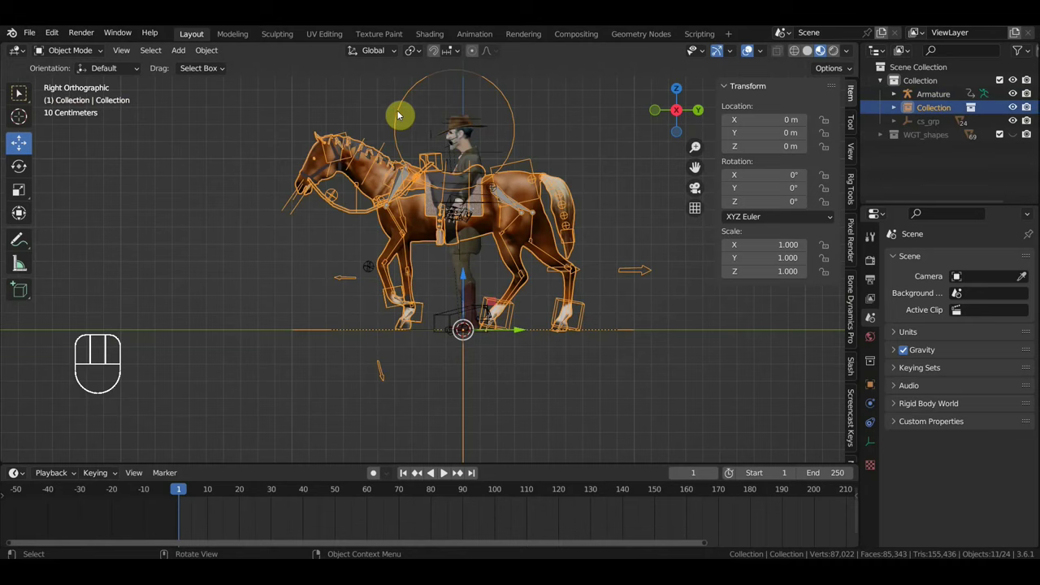
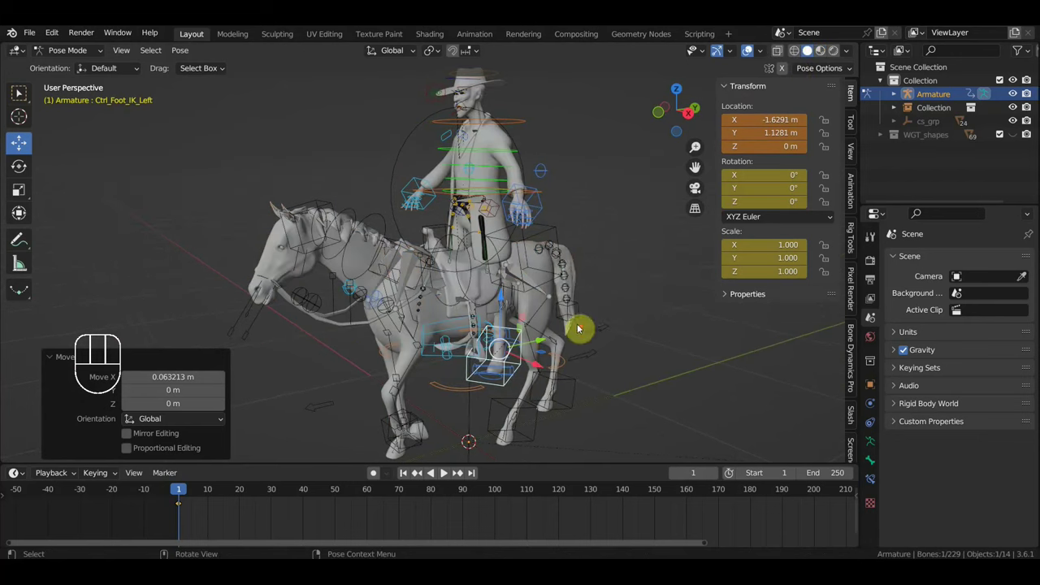
Step: Hide the side panel and nudge the rider's hip control into place with G
drag(550, 329, 524, 318)
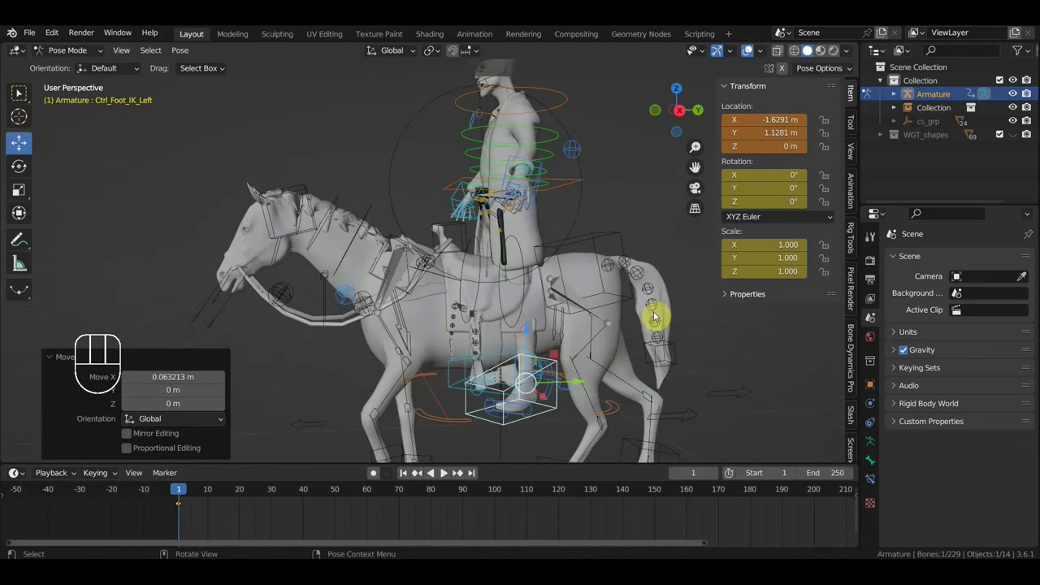
key(n)
drag(651, 320, 601, 333)
drag(607, 204, 626, 199)
key(g)
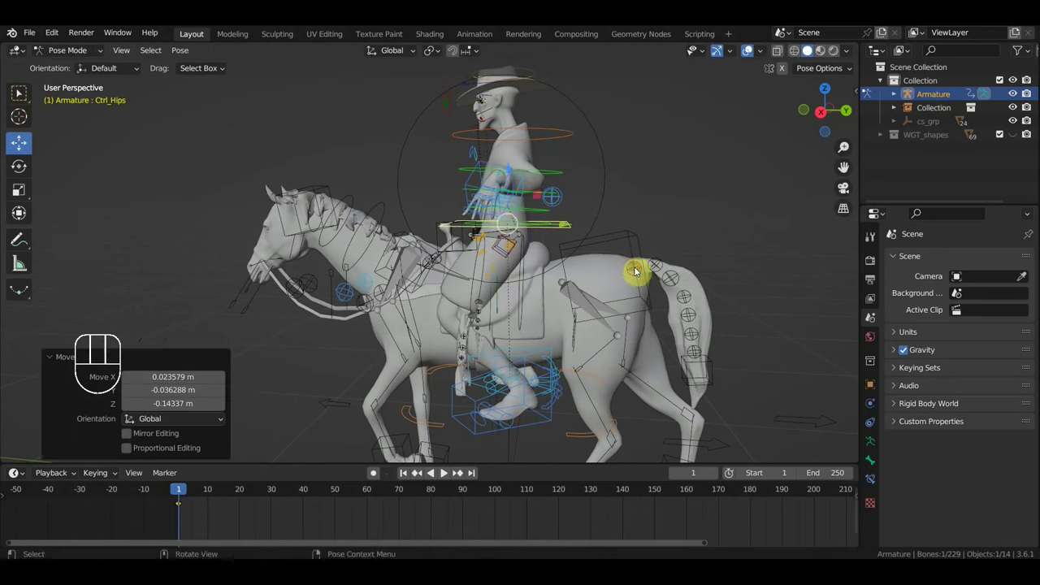
drag(608, 295, 660, 301)
drag(655, 301, 590, 311)
scroll(up, 3)
middle_click(538, 314)
Step: Select Ctrl_Foot_IK_Left at frame 1 and move it into position at the horse's flank
drag(471, 255, 427, 250)
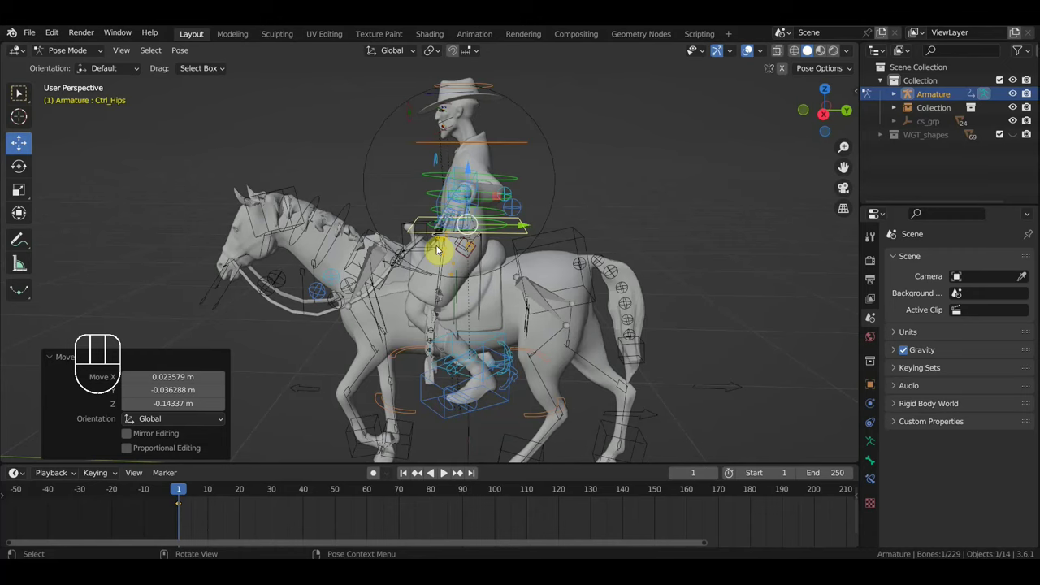
drag(486, 246, 489, 242)
scroll(up, 3)
drag(431, 305, 402, 302)
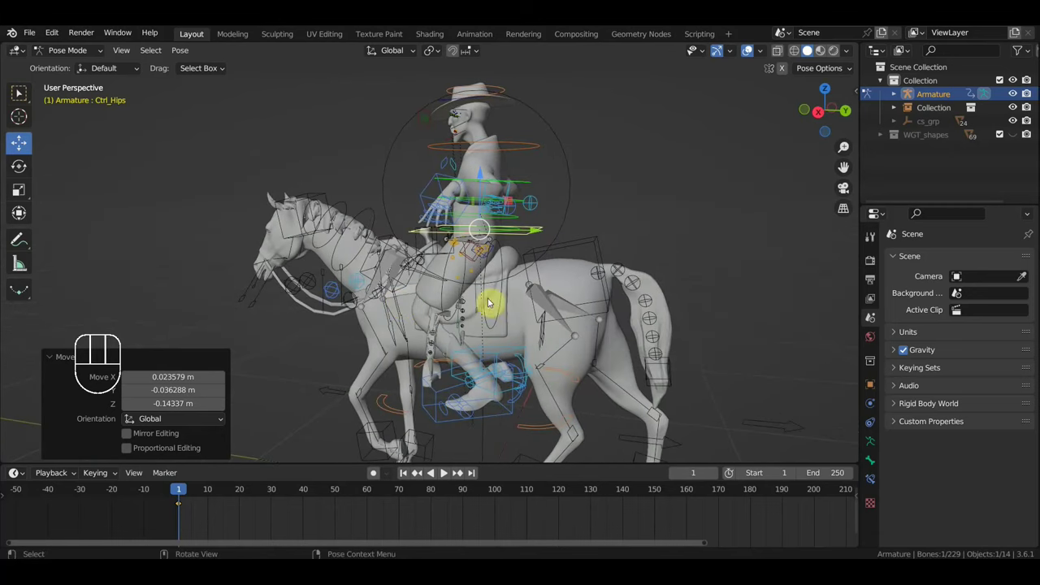
drag(529, 318, 495, 287)
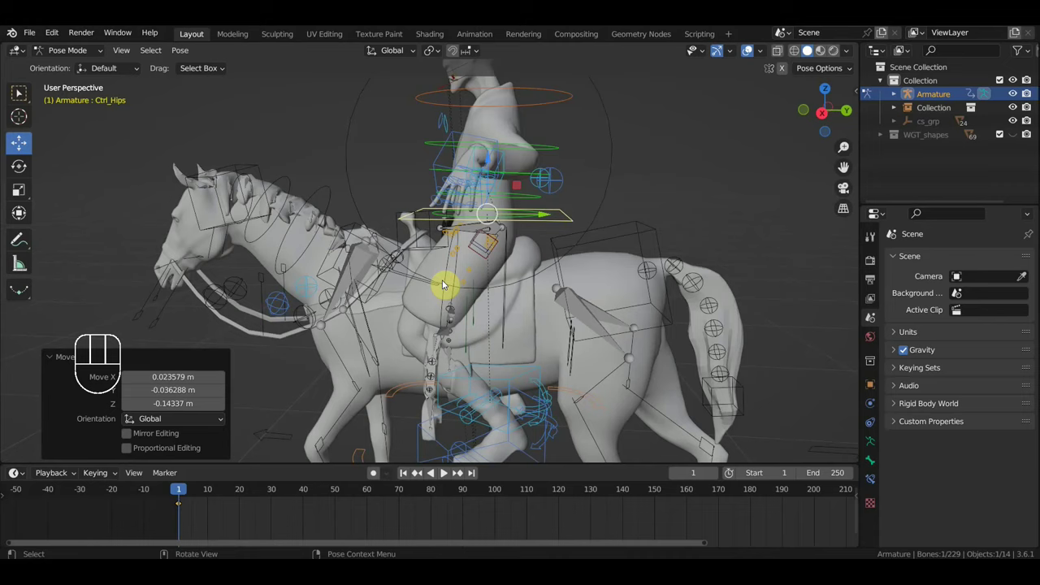
drag(482, 310, 479, 311)
drag(480, 312, 478, 300)
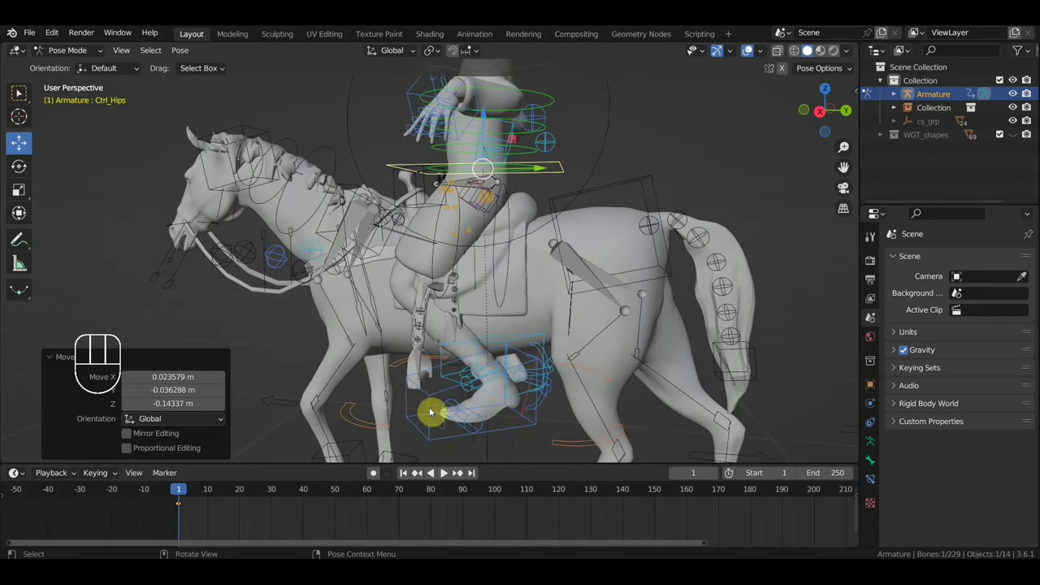
click(434, 398)
key(g)
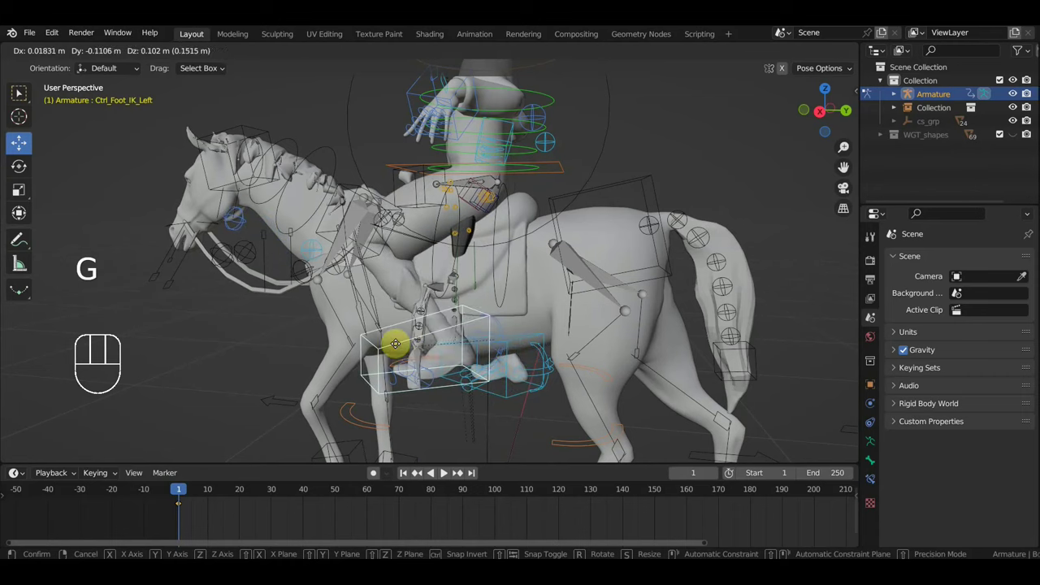
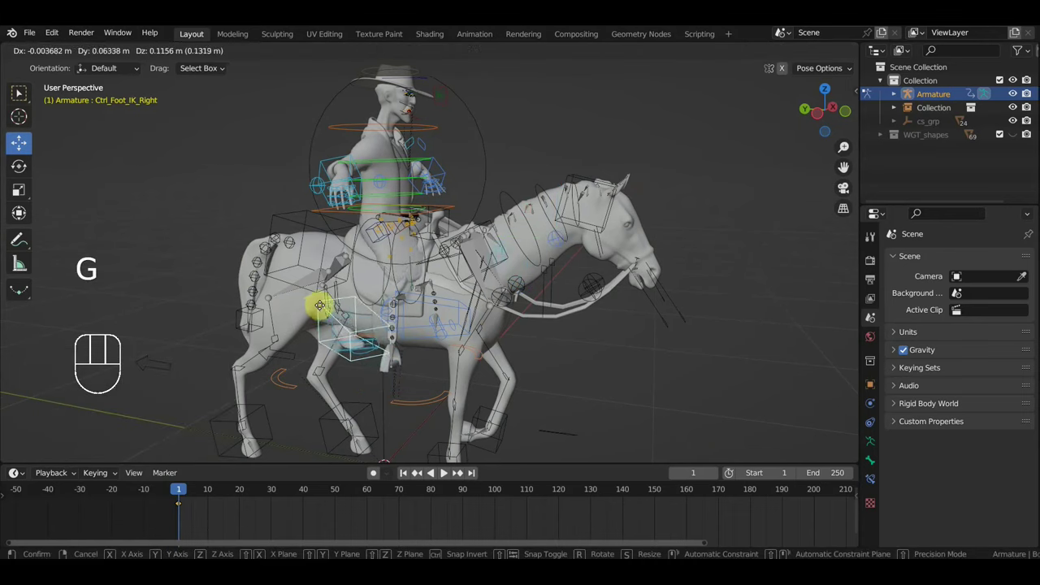
drag(454, 388, 382, 384)
key(g)
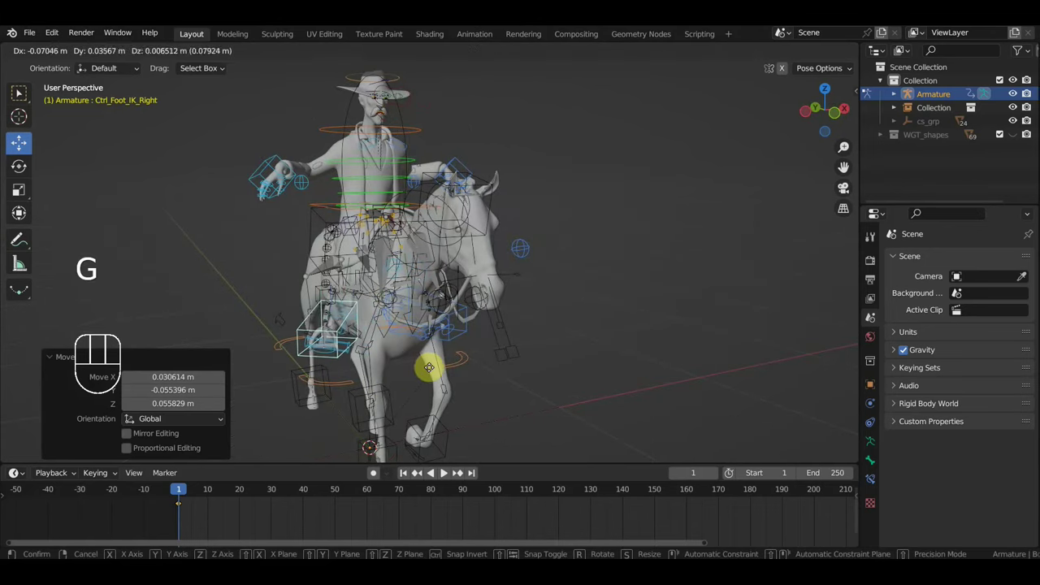
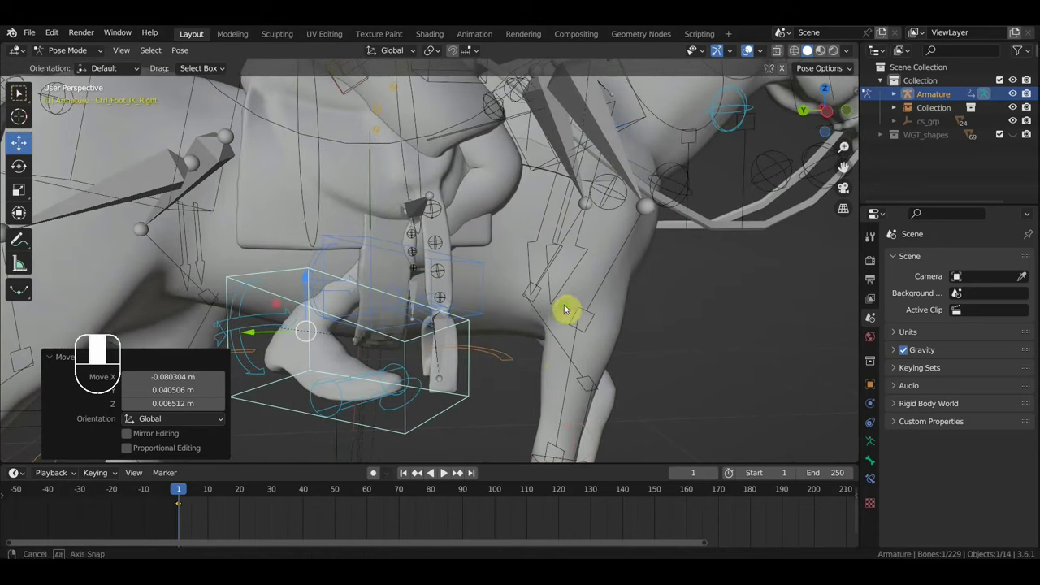
Step: Refine the left foot control from top view with further moves and a rotation
key(g)
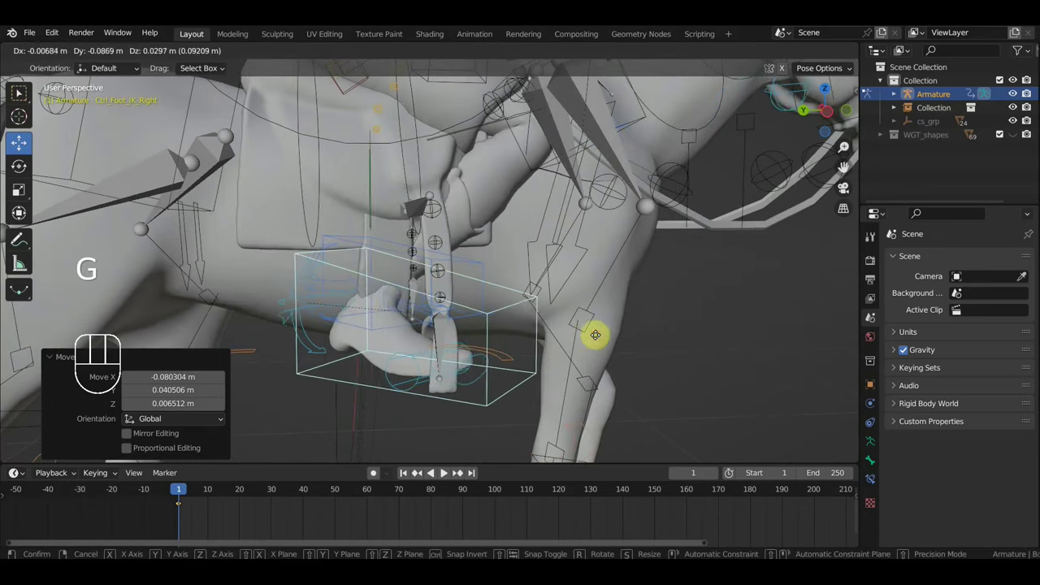
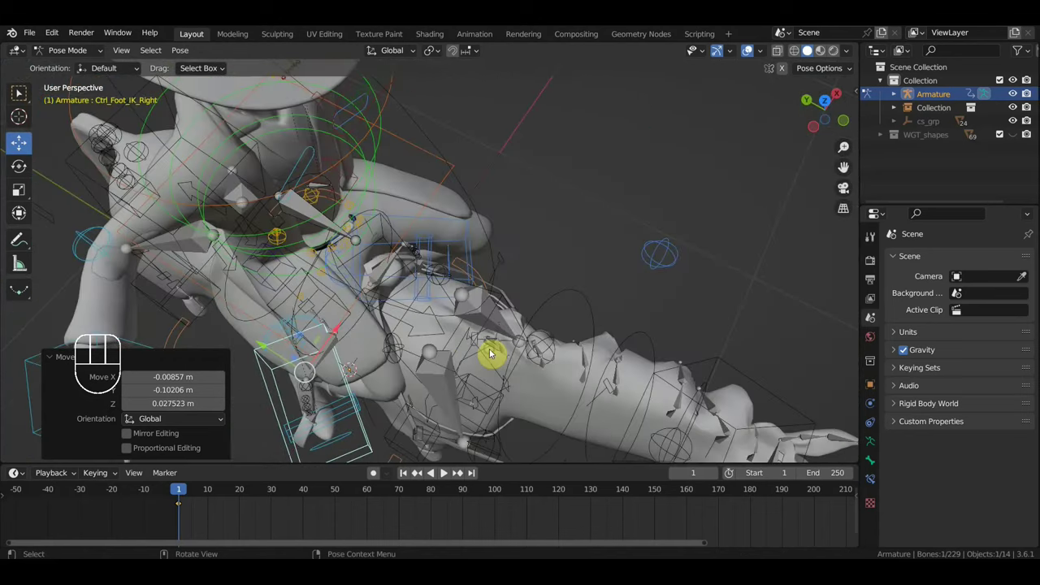
key(KP_7)
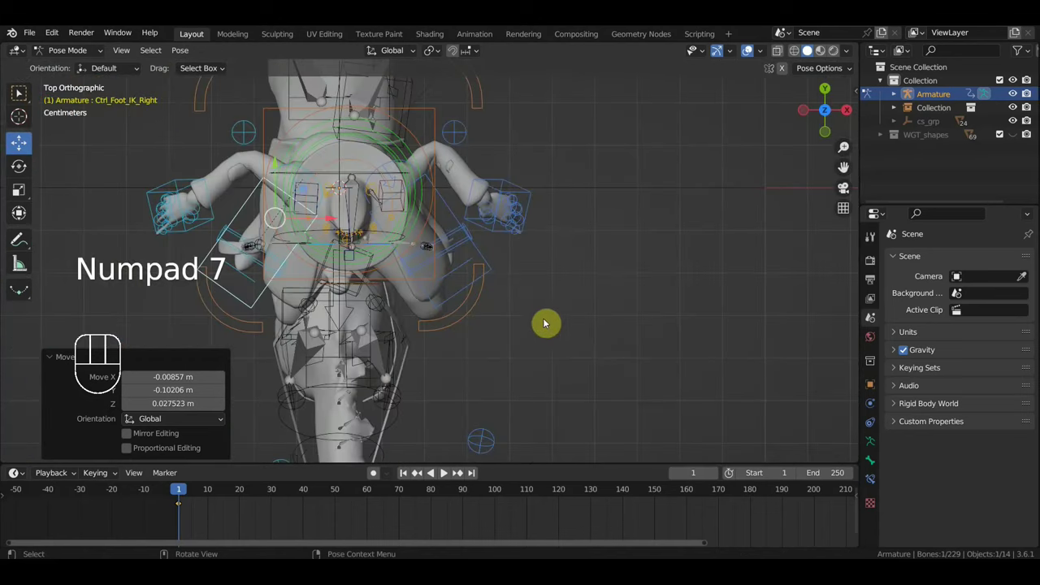
key(r)
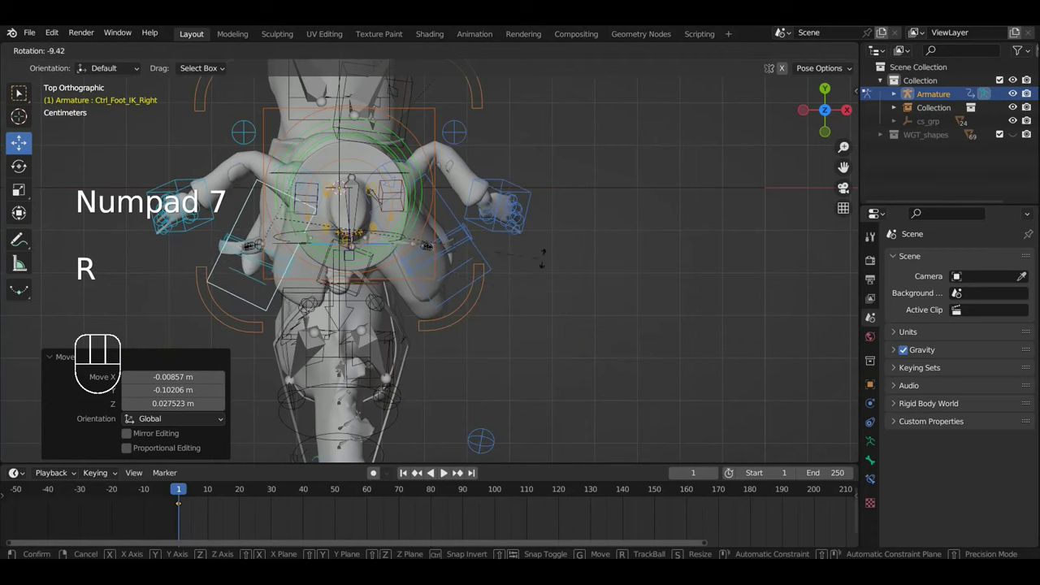
key(g)
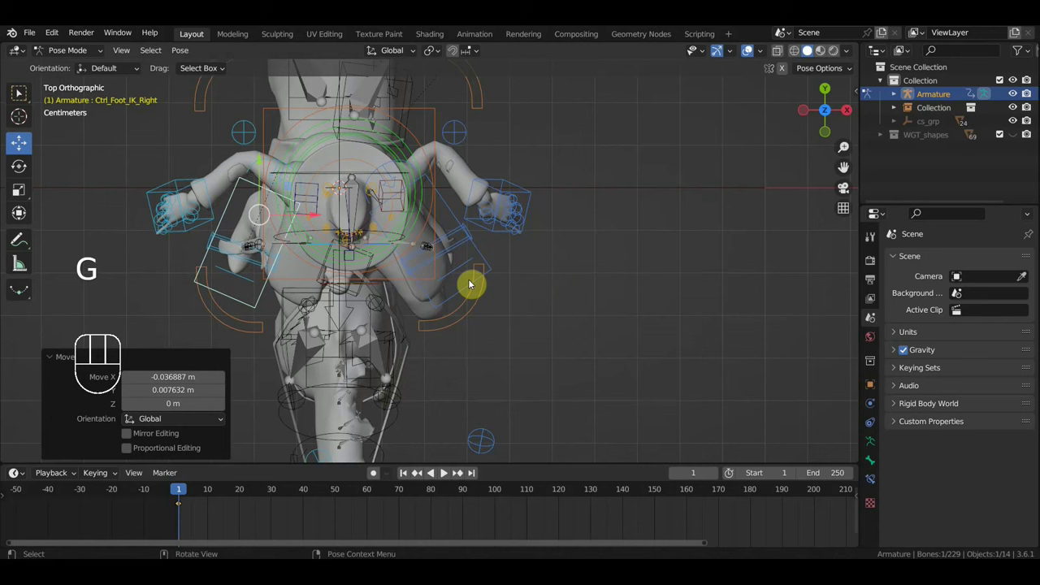
click(454, 214)
key(r)
drag(544, 339, 309, 243)
drag(535, 317, 544, 324)
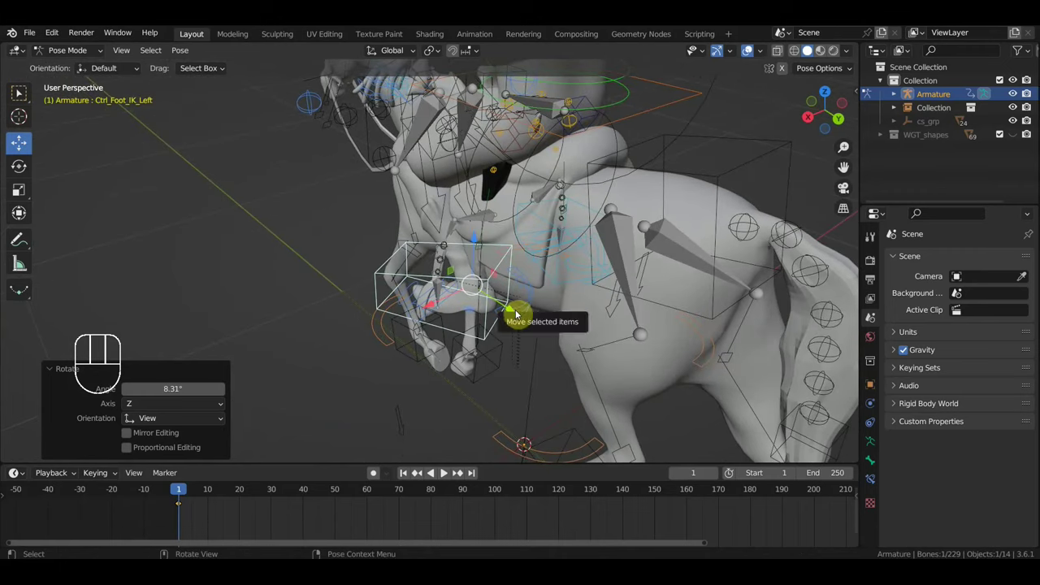
Step: Confirm the left foot's final position and bring Ctrl_Foot_IK_Right into view for posing
key(g)
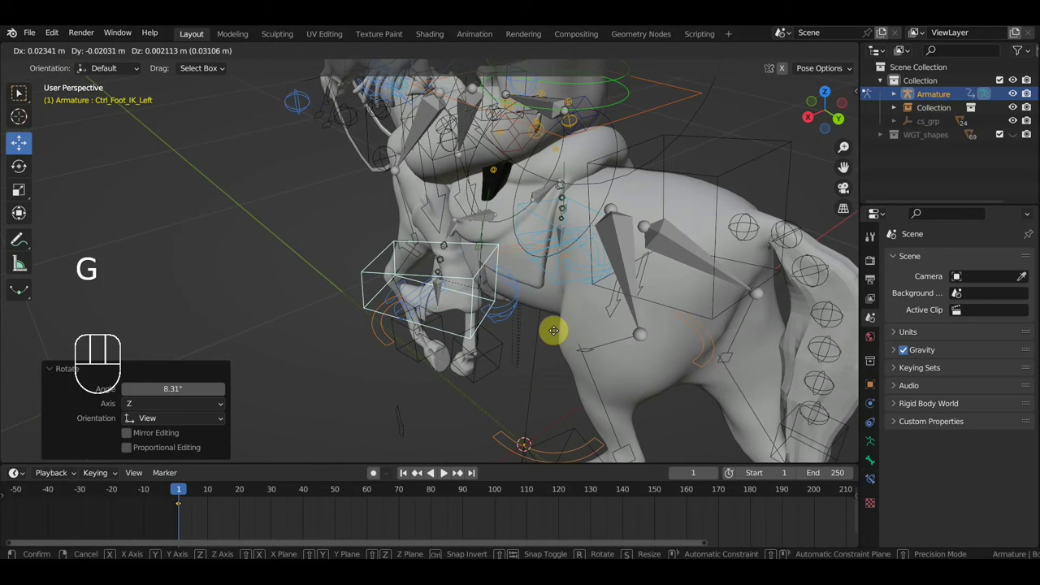
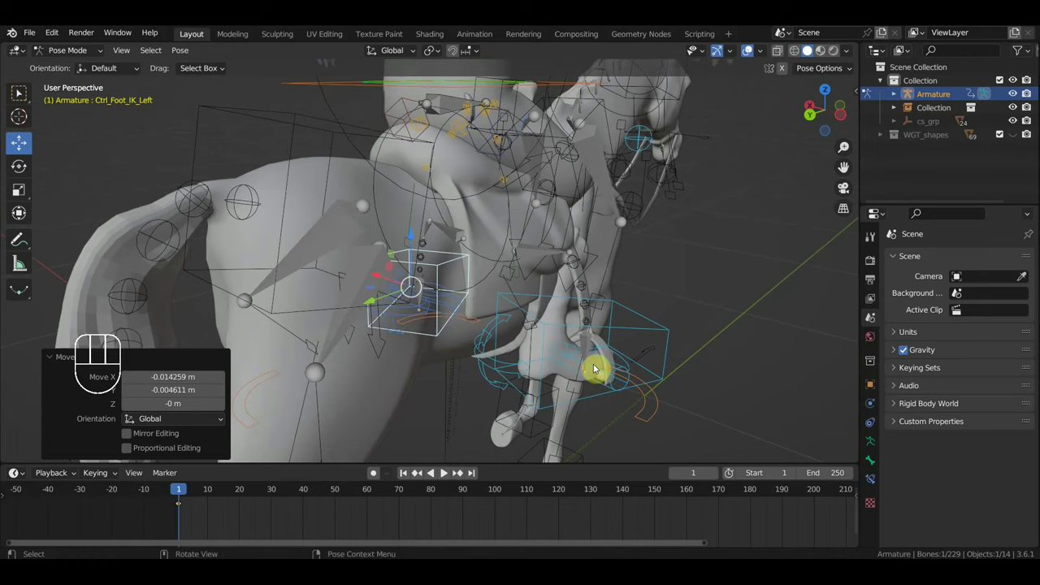
click(633, 334)
drag(680, 352, 624, 346)
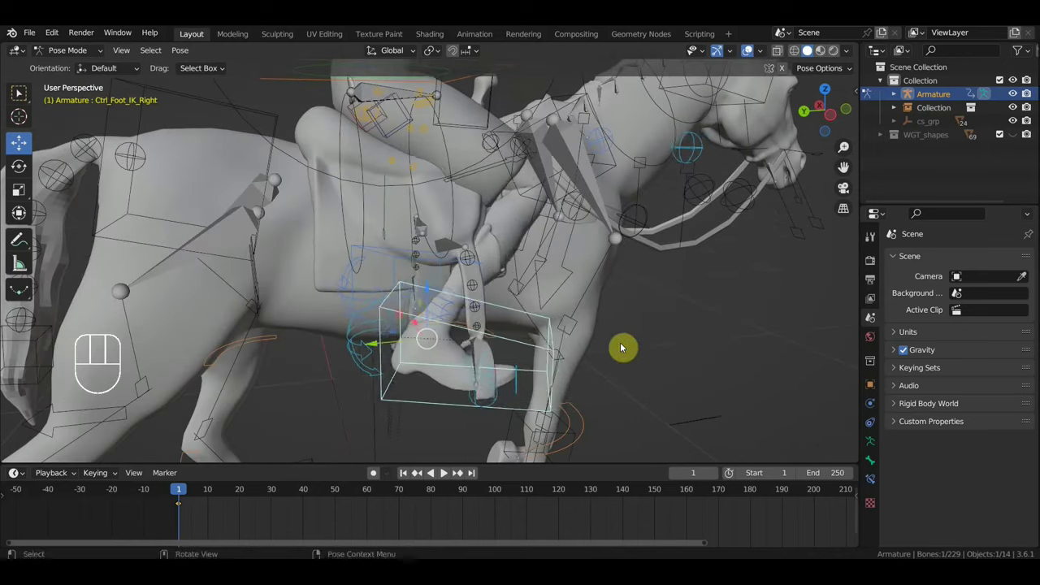
key(g)
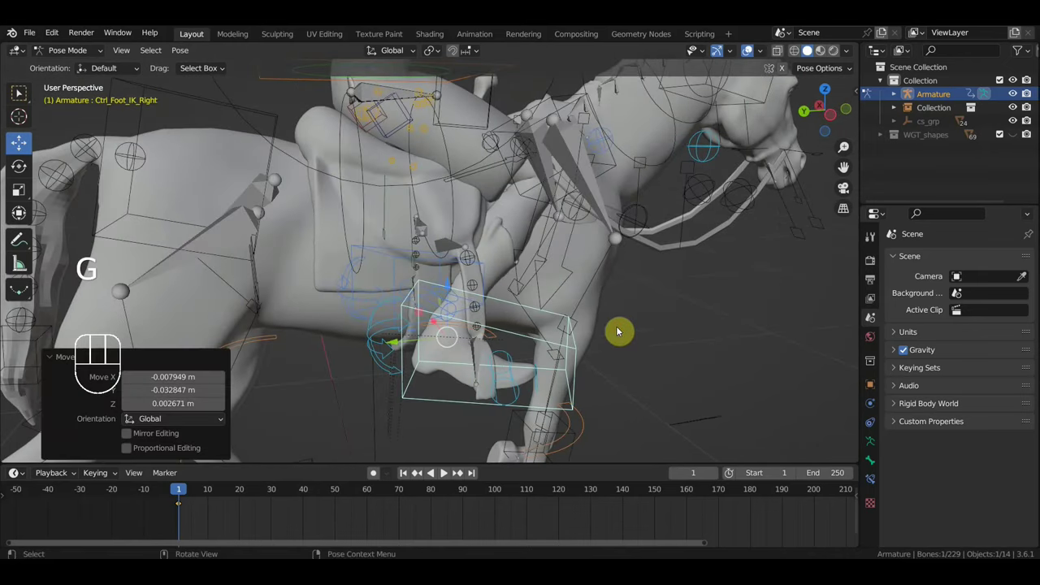
drag(510, 290, 477, 296)
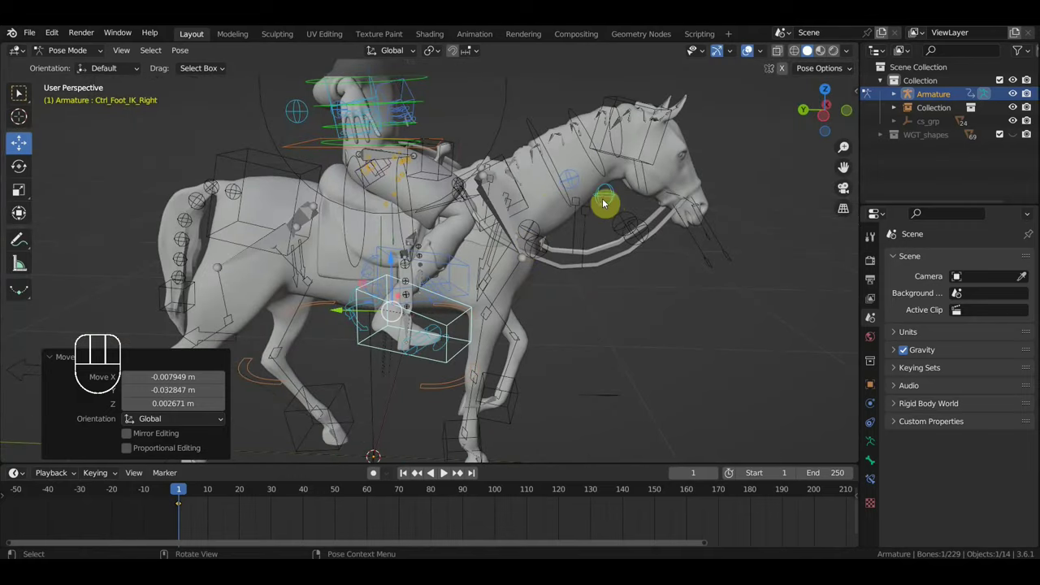
Step: Move Ctrl_LegPole_IK_Right to aim the right knee, then view the rig in Right Orthographic
click(605, 201)
middle_click(578, 238)
middle_click(603, 256)
key(g)
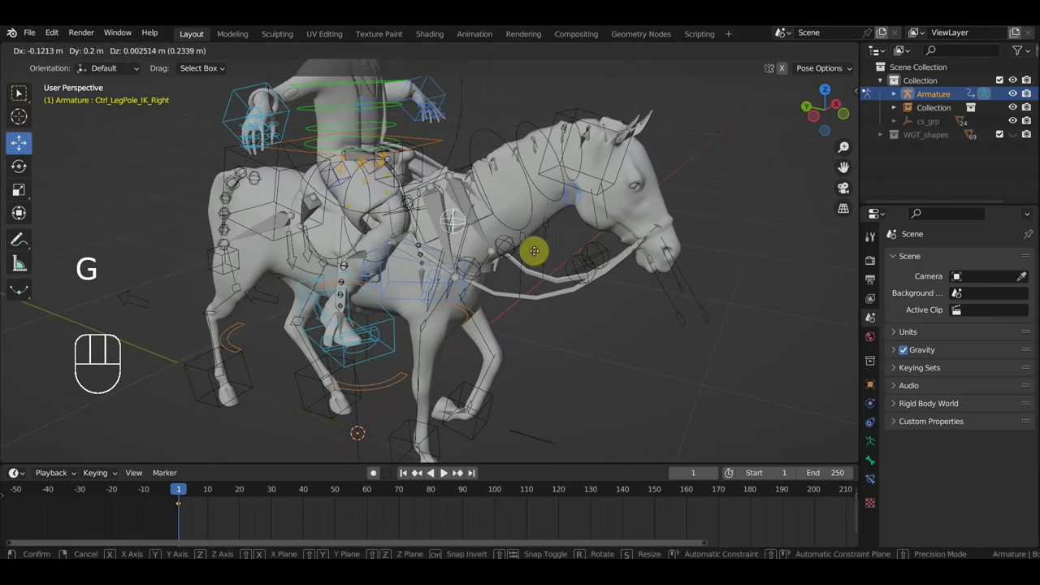
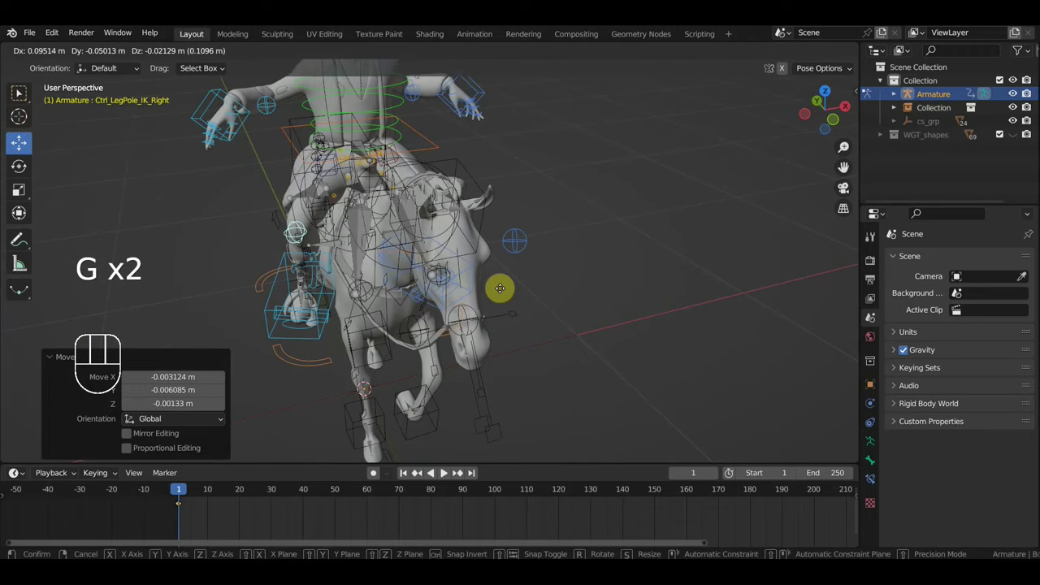
drag(515, 289, 601, 260)
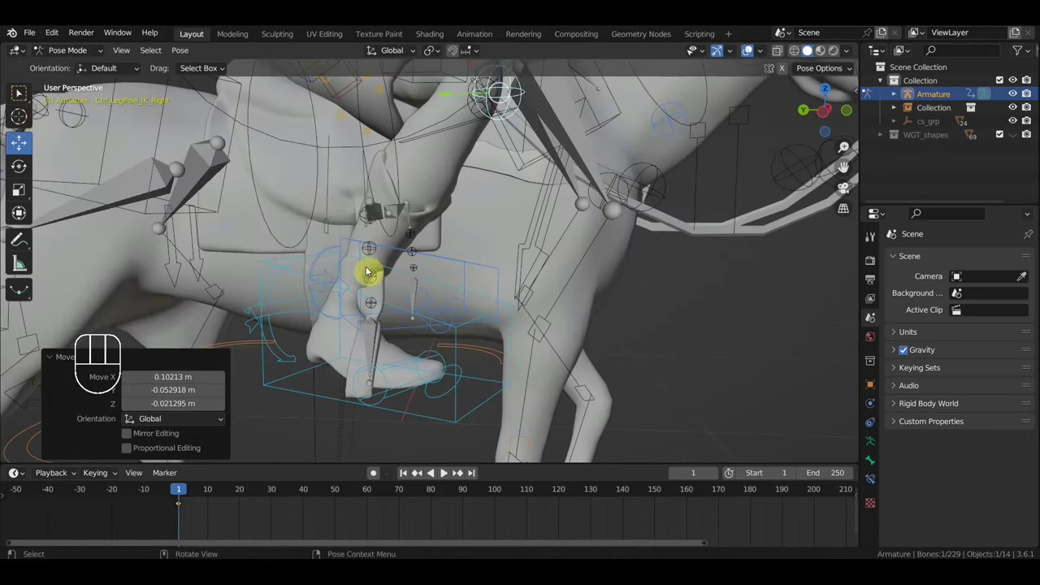
drag(400, 272, 292, 265)
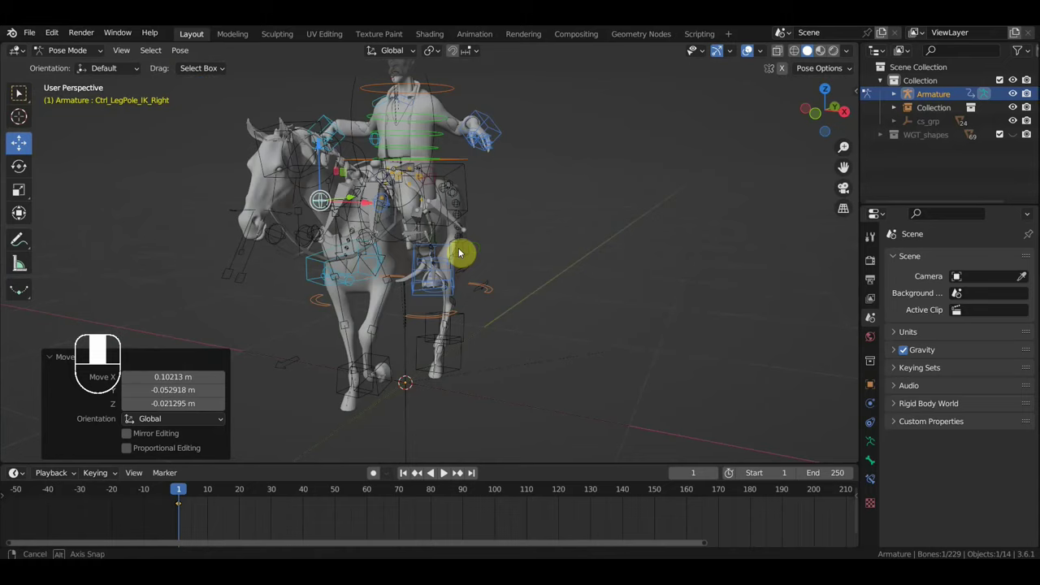
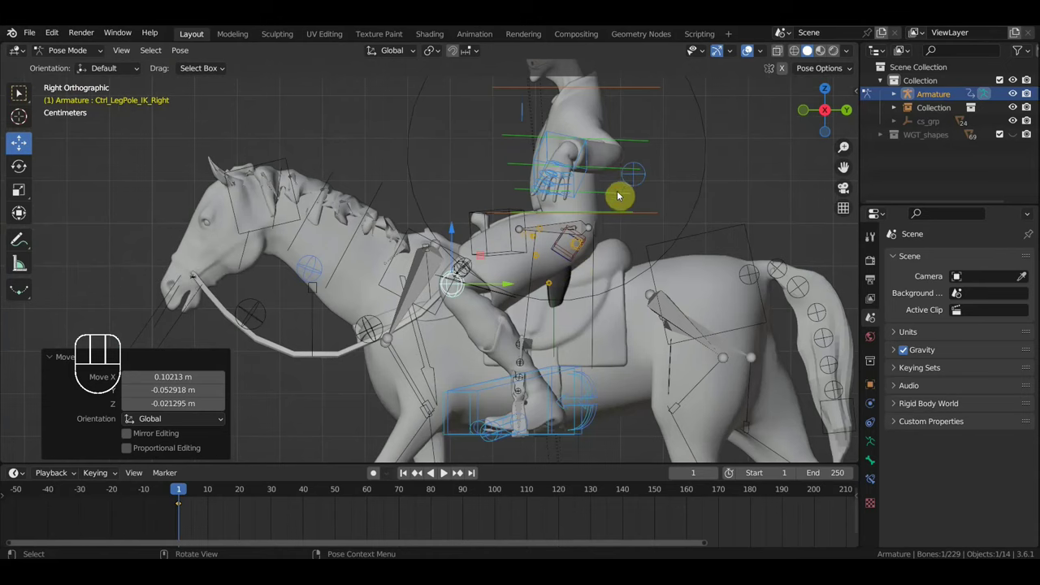
Step: Rotate Ctrl_Spine and Ctrl_Spine1 so the rider's upper body leans forward
click(617, 196)
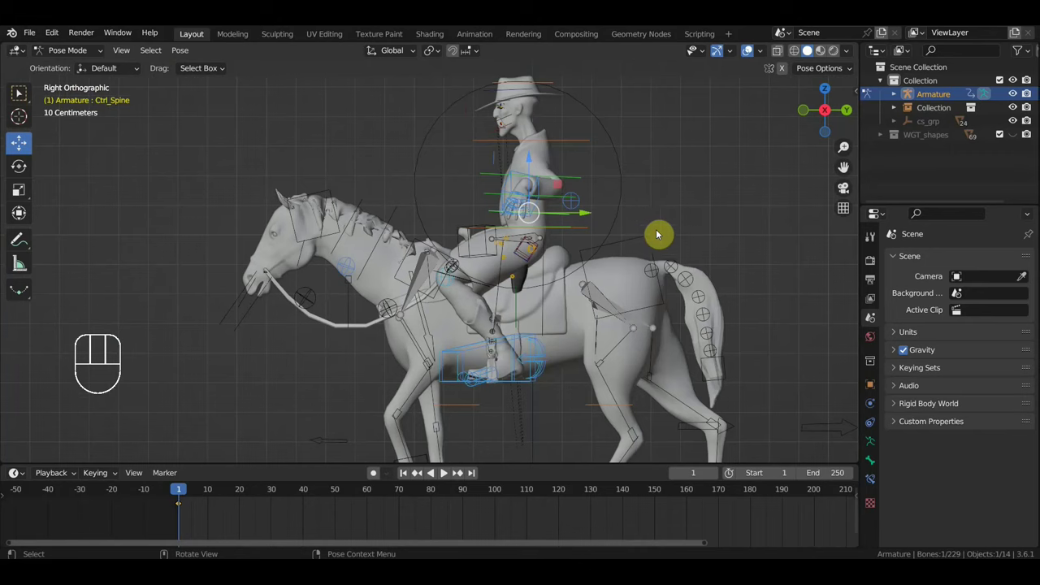
key(r)
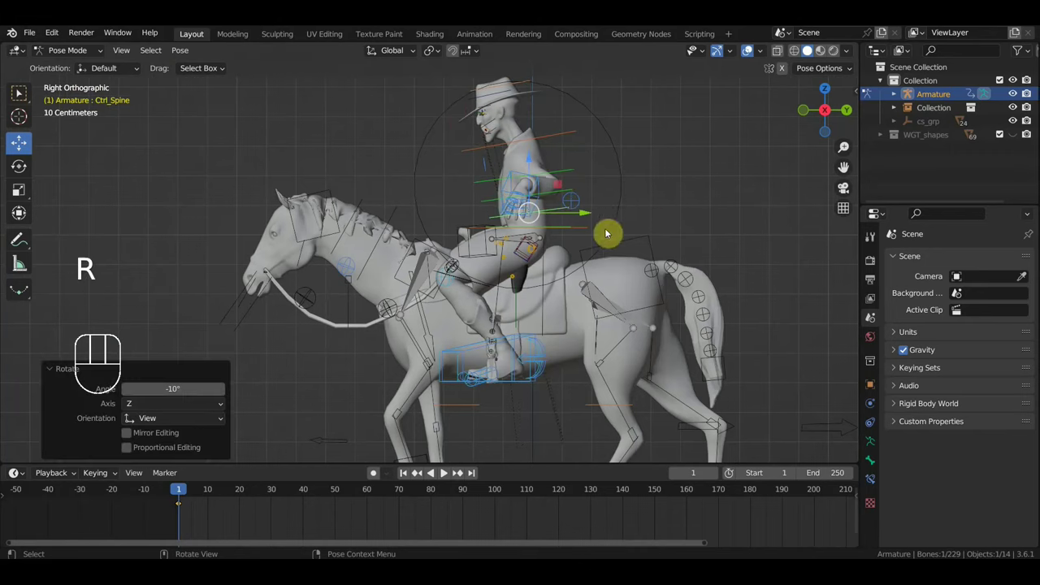
key(r)
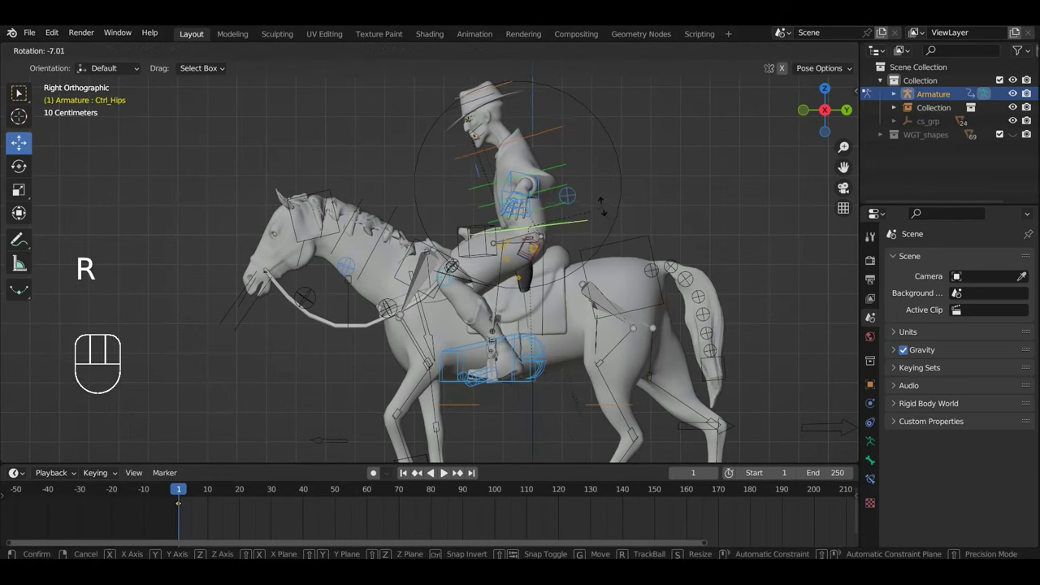
key(r)
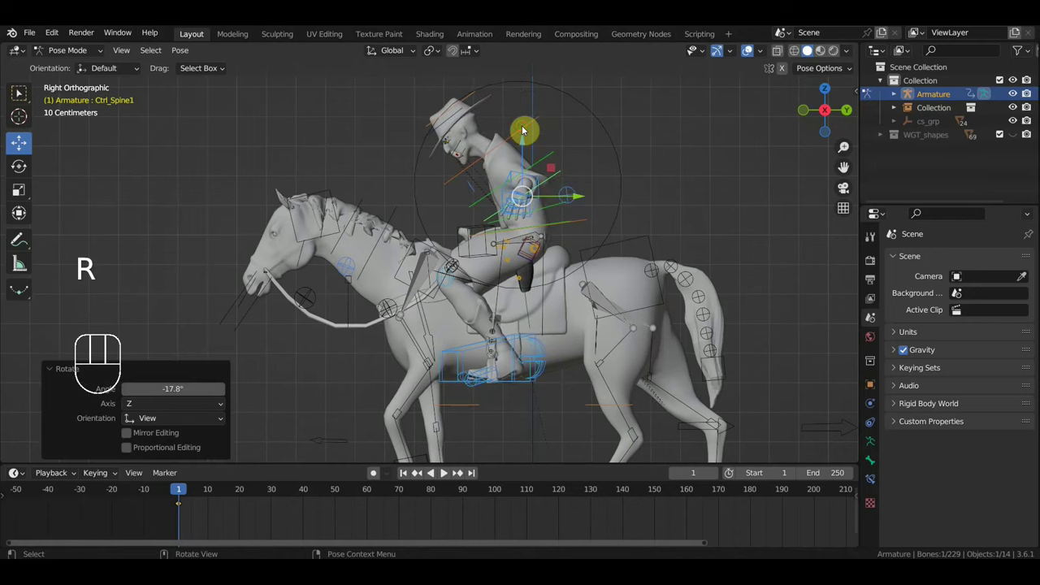
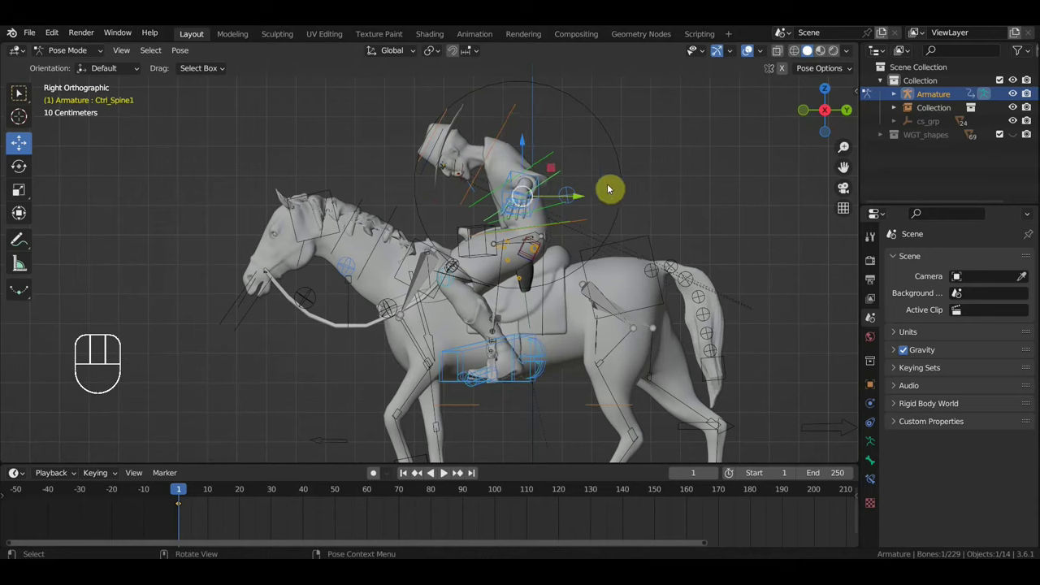
key(r)
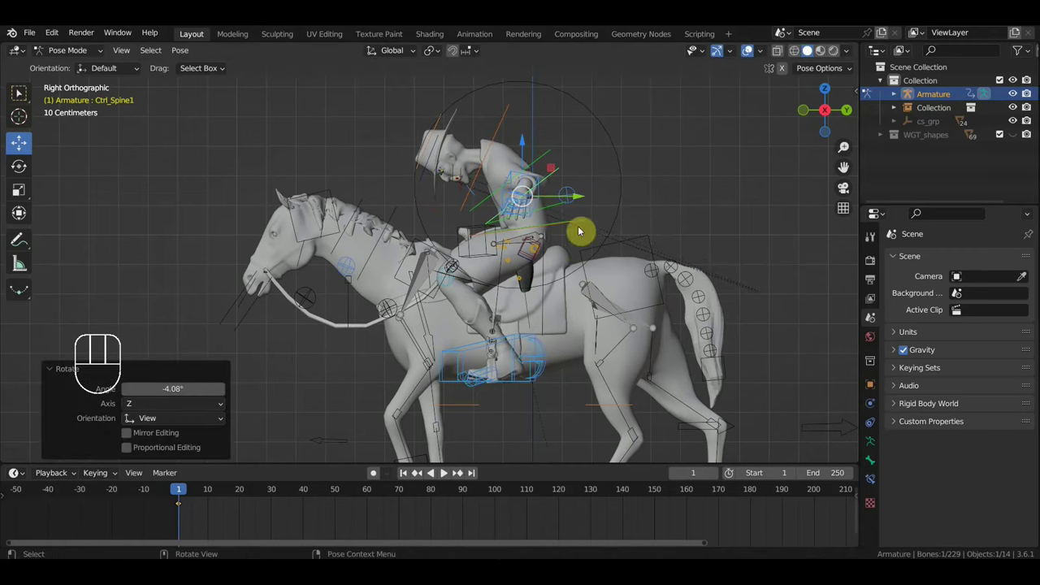
Step: Rotate and shift Ctrl_Hips to seat the rider into the lean
click(586, 222)
key(r)
click(556, 249)
click(564, 248)
middle_click(544, 268)
click(665, 215)
drag(677, 237, 678, 224)
key(r)
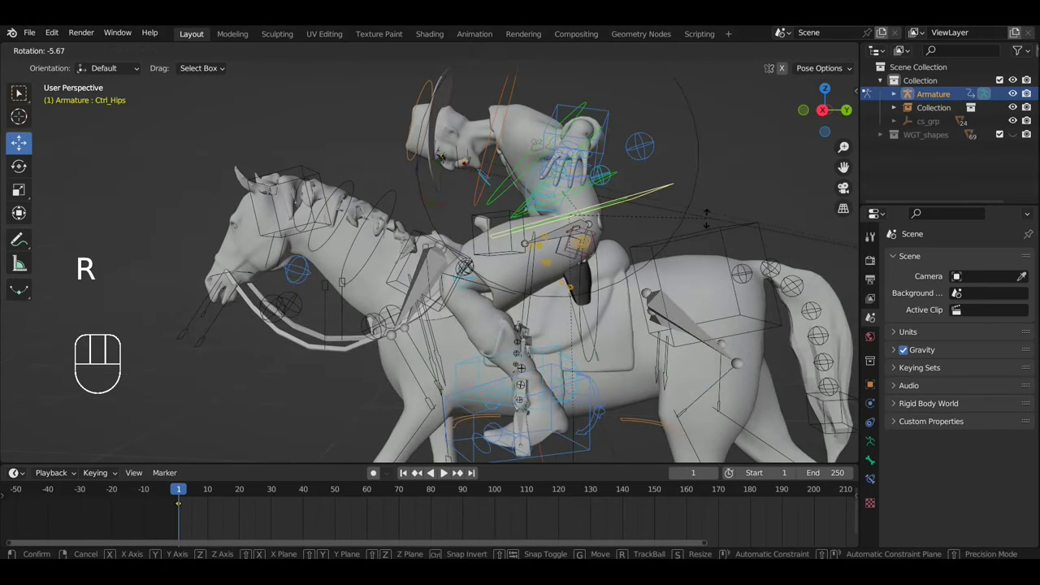
key(g)
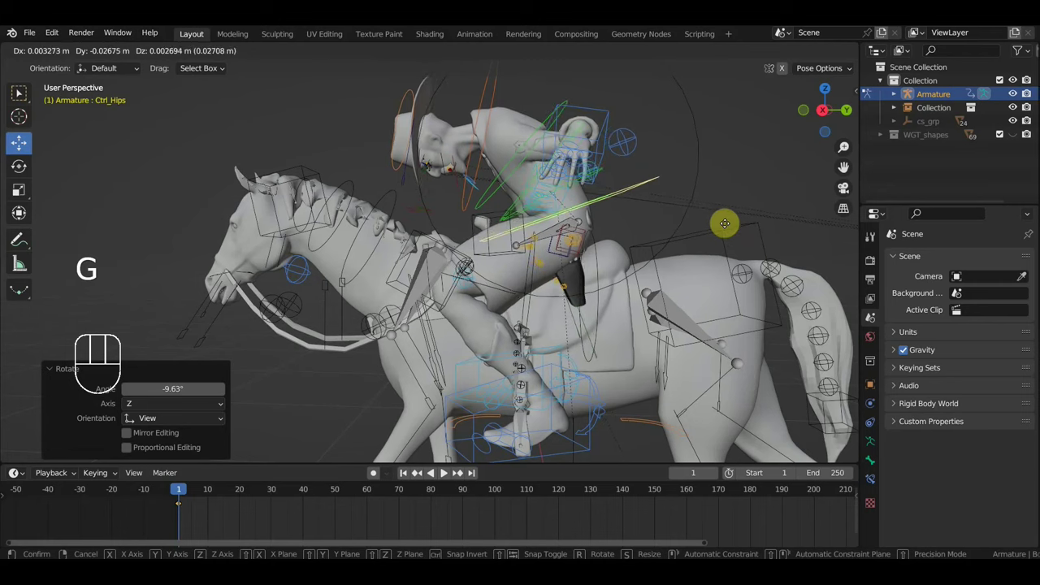
key(g)
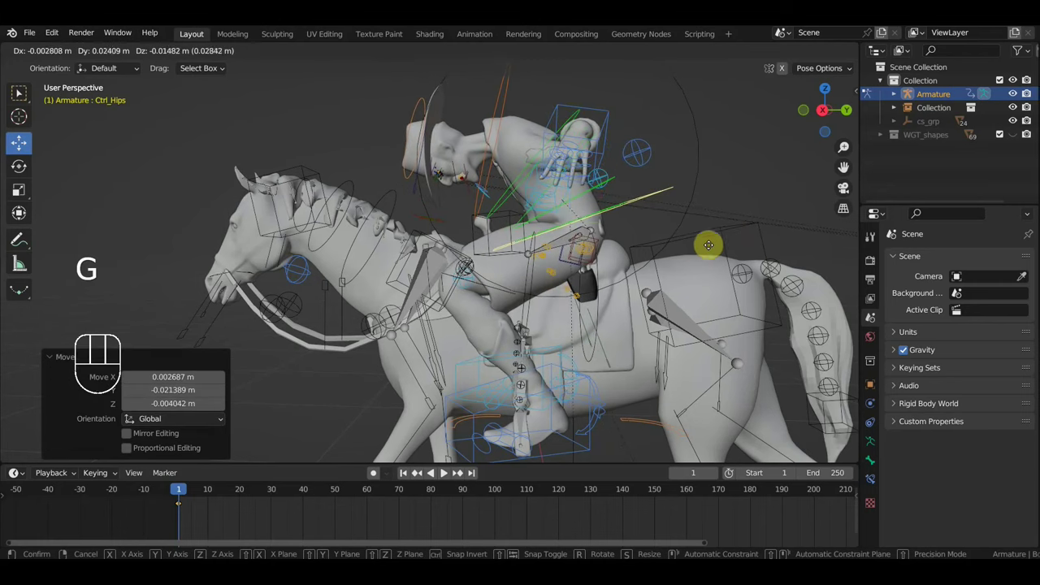
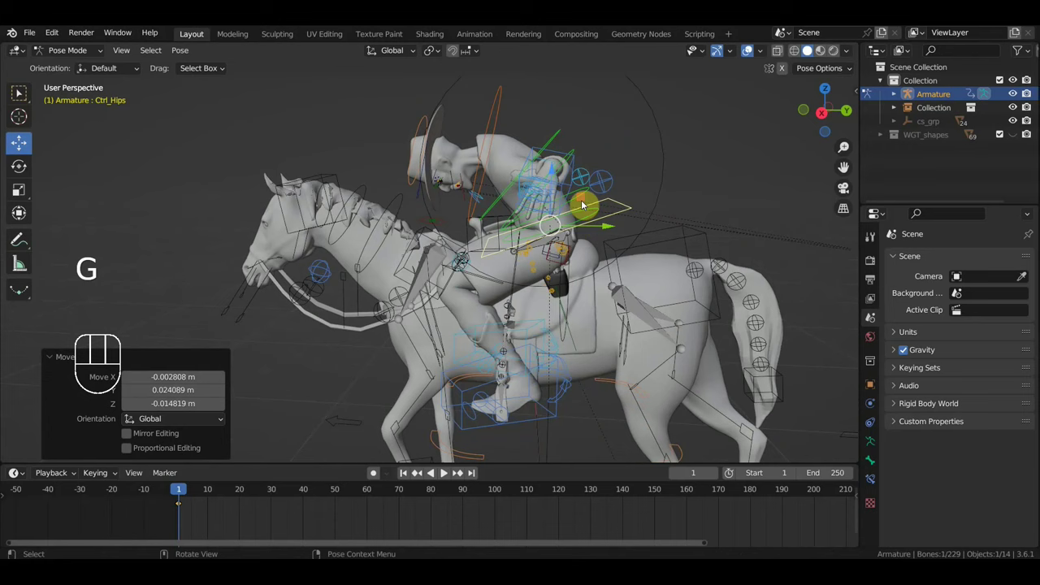
Step: Reposition Ctrl_Hand_IK_Left at the raised arm, then select Ctrl_Hand_IK_Right
click(564, 154)
drag(671, 191, 791, 185)
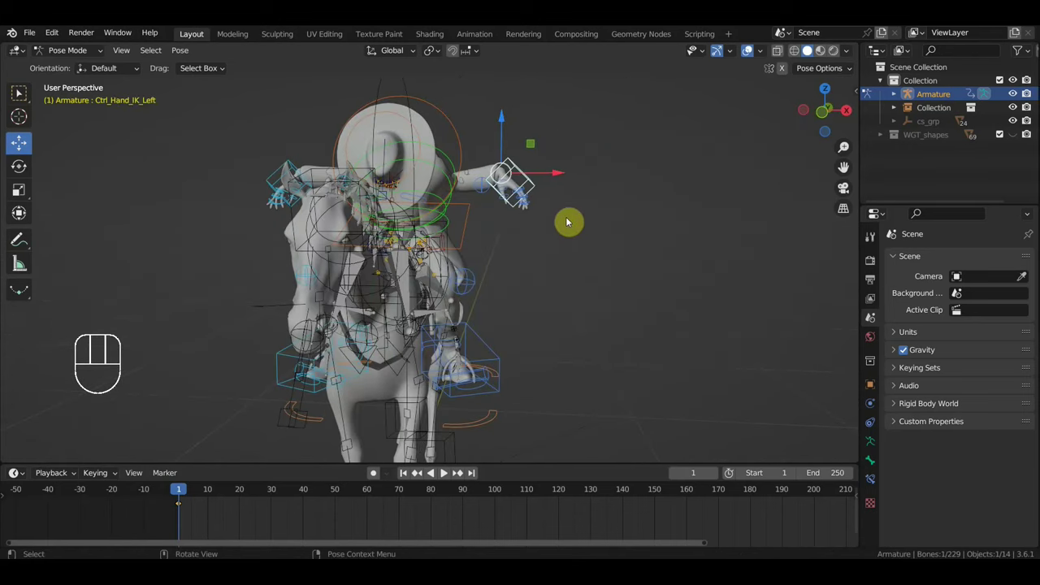
middle_click(608, 242)
key(g)
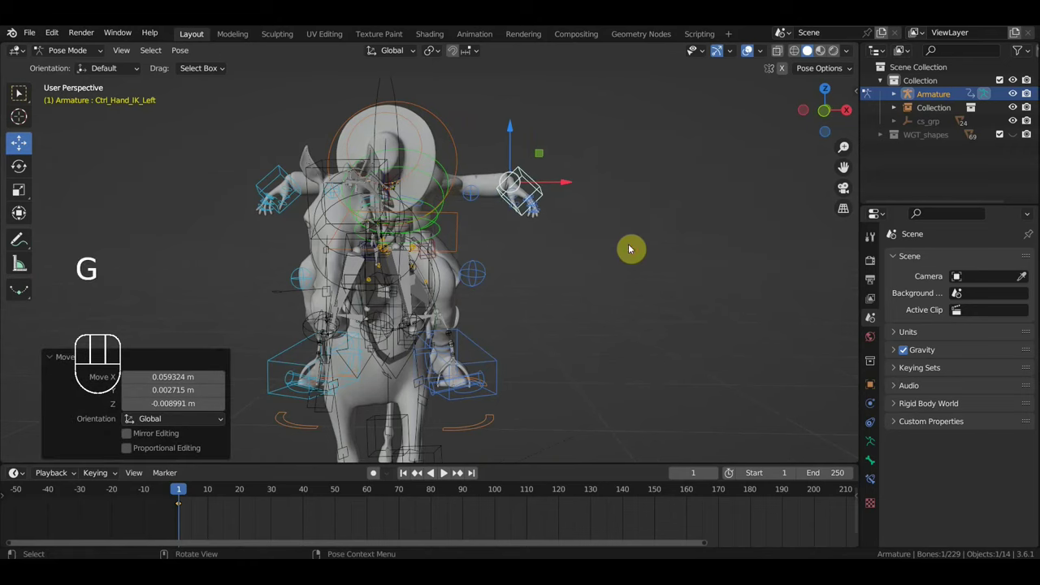
key(r)
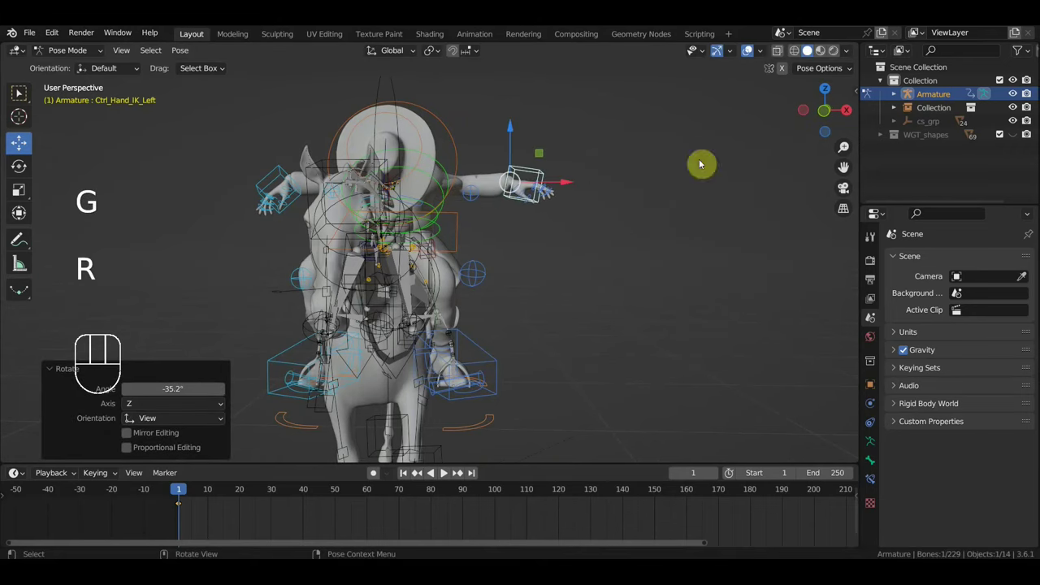
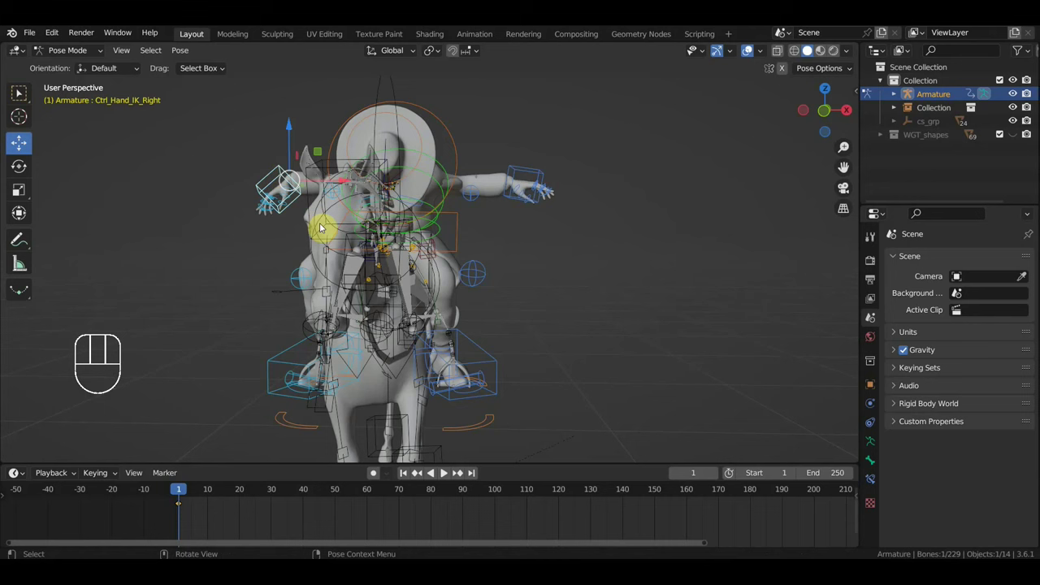
key(g)
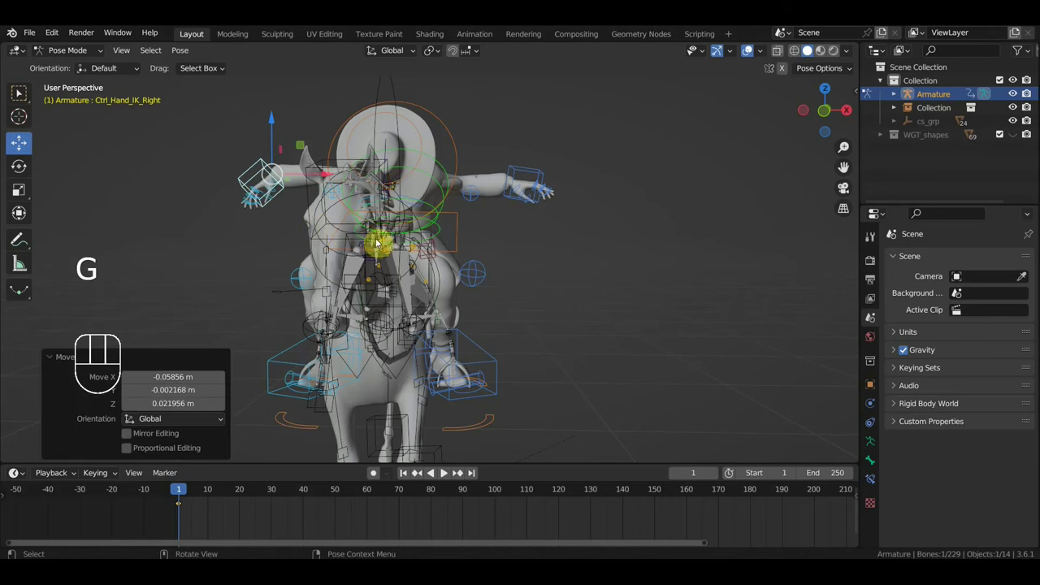
key(r)
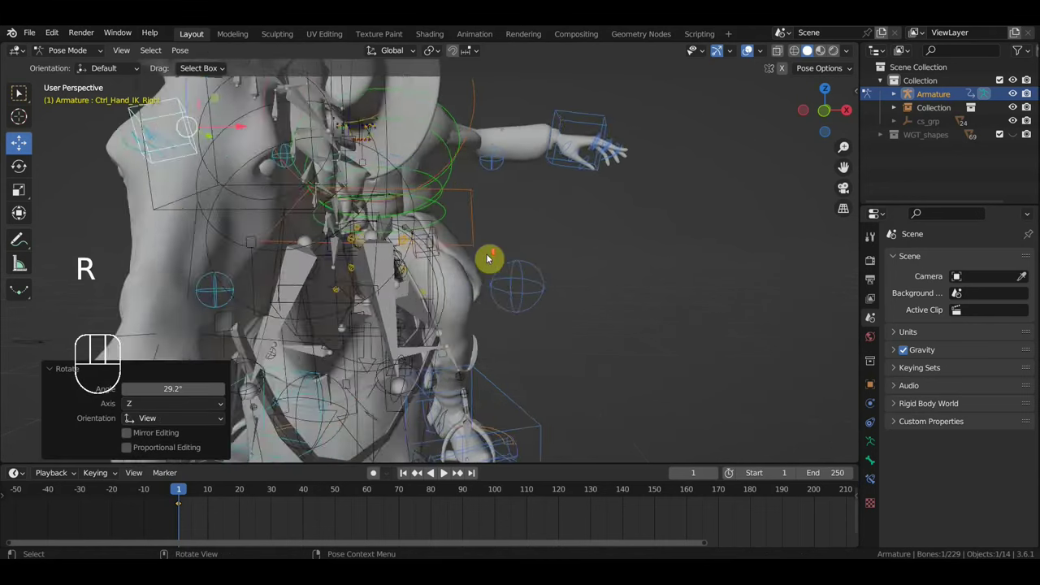
drag(525, 247, 264, 272)
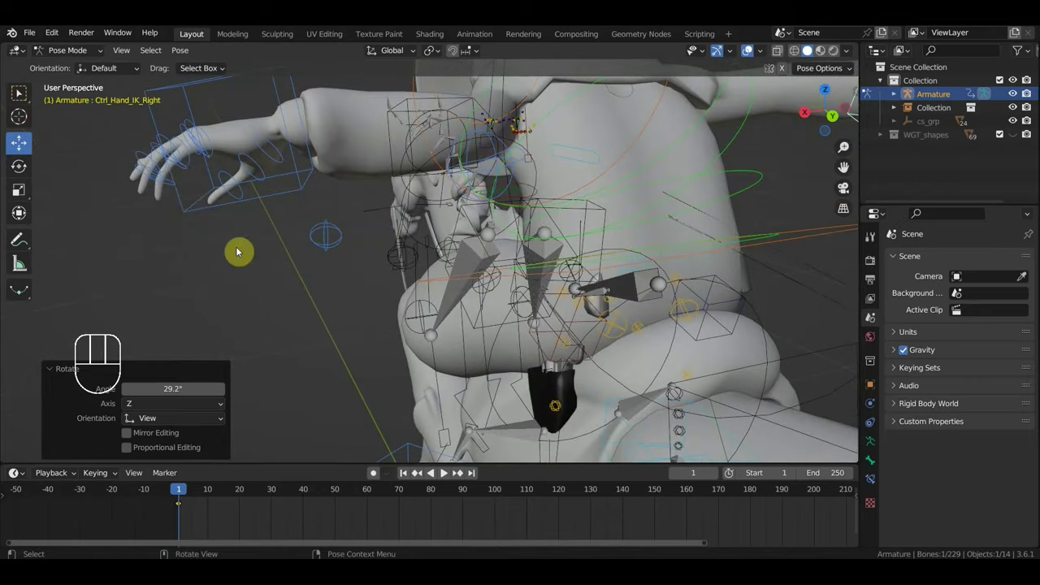
Step: Rotate the first left-hand finger control into a curl and inspect the hand up close
drag(185, 188, 214, 221)
click(213, 266)
click(202, 250)
drag(221, 247, 235, 254)
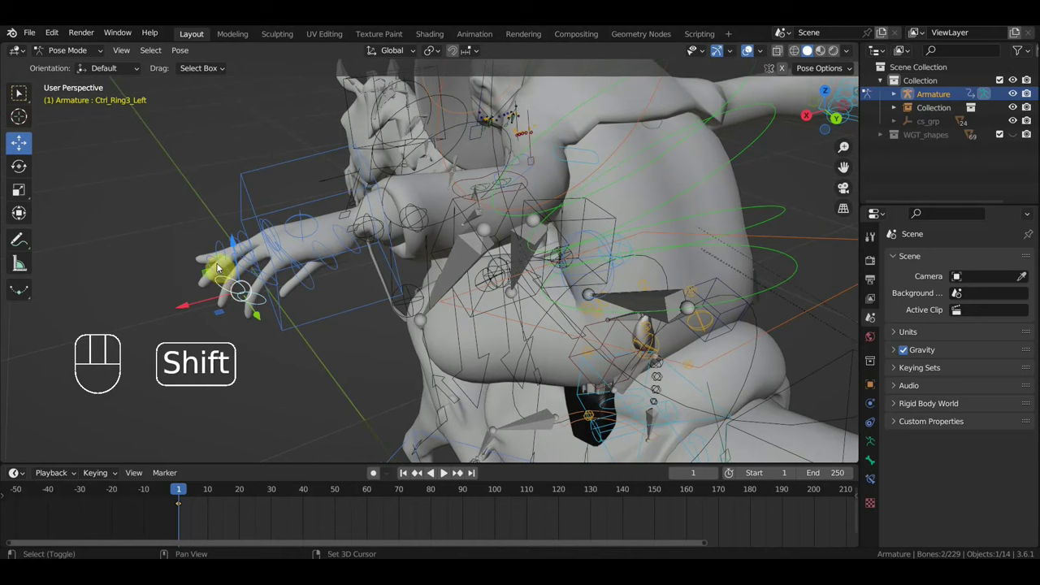
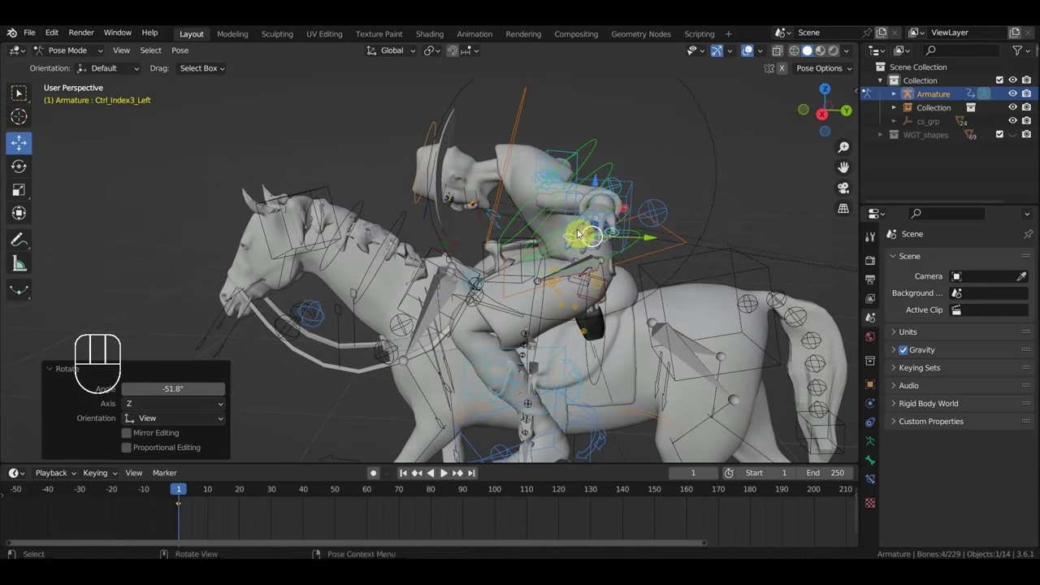
key(r)
drag(541, 280, 470, 275)
drag(507, 262, 566, 271)
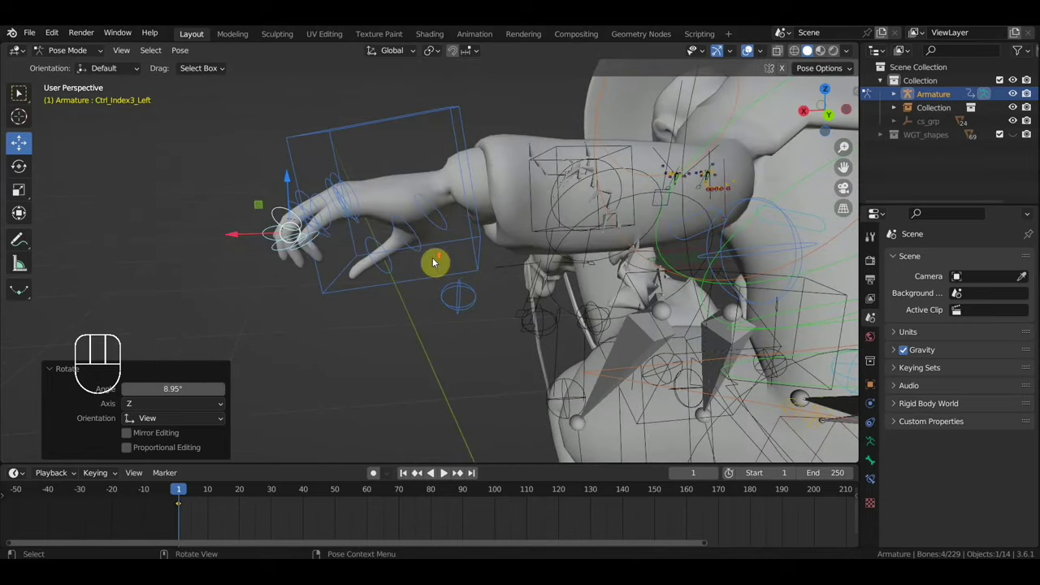
drag(338, 242, 344, 260)
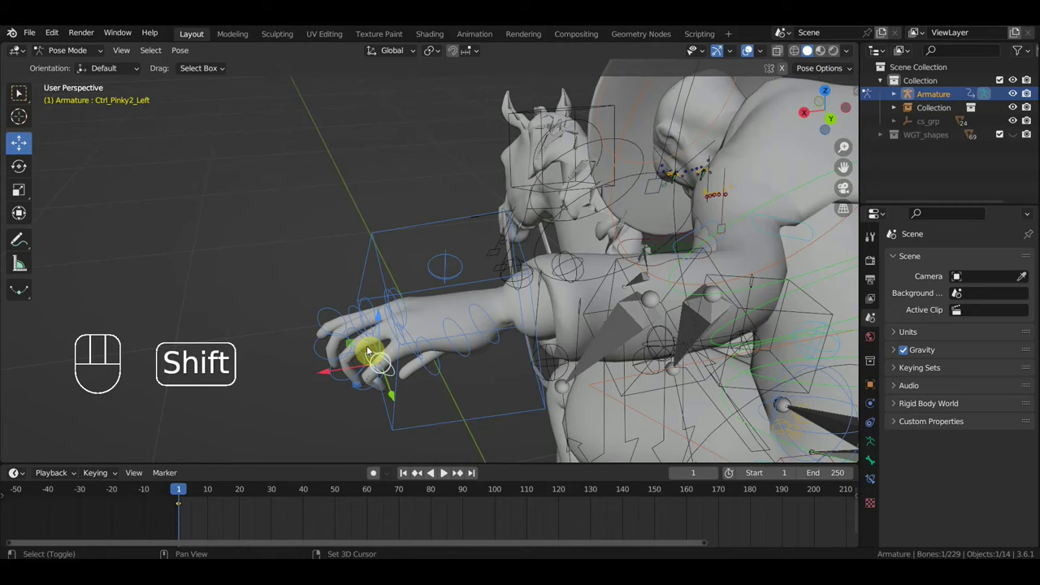
Step: Curl the left middle and ring finger controls from the front view
click(373, 347)
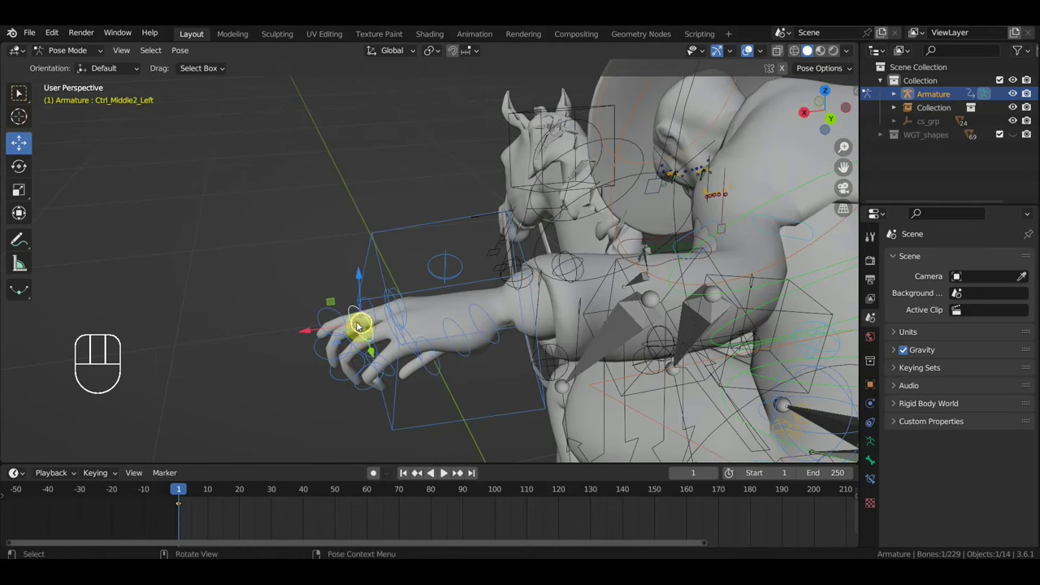
click(371, 354)
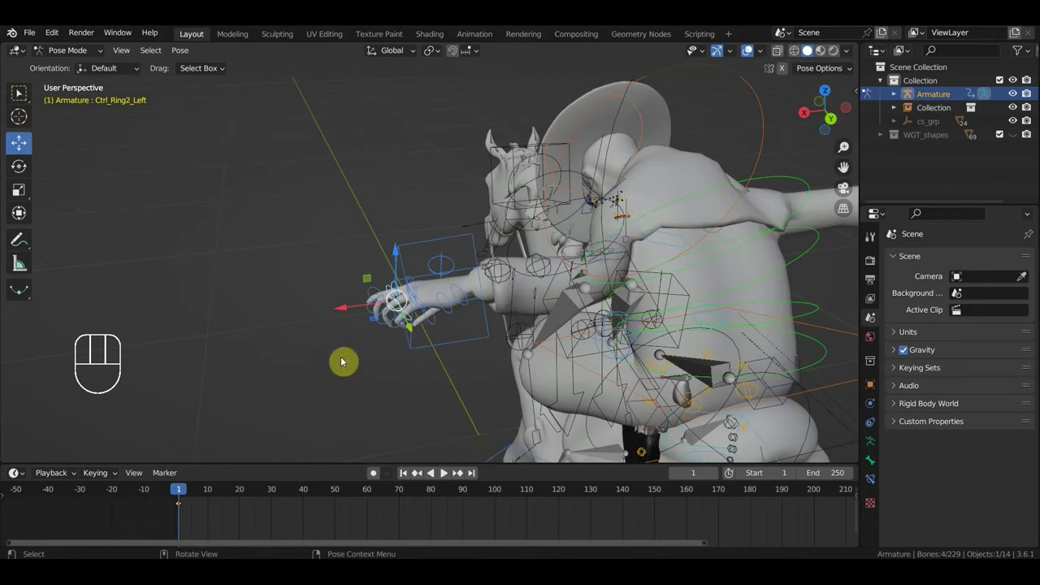
key(KP_3)
key(KP_1)
key(r)
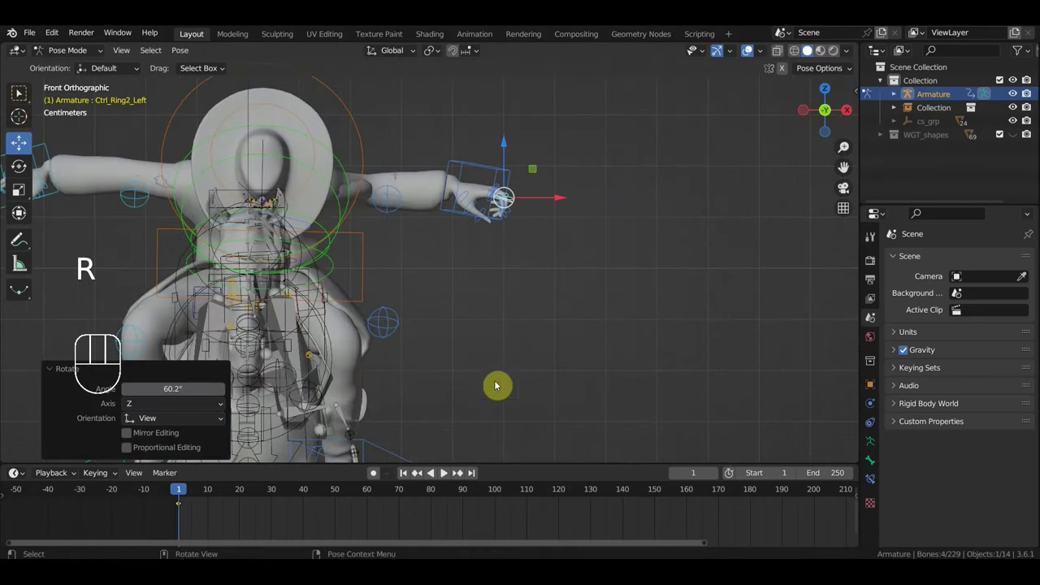
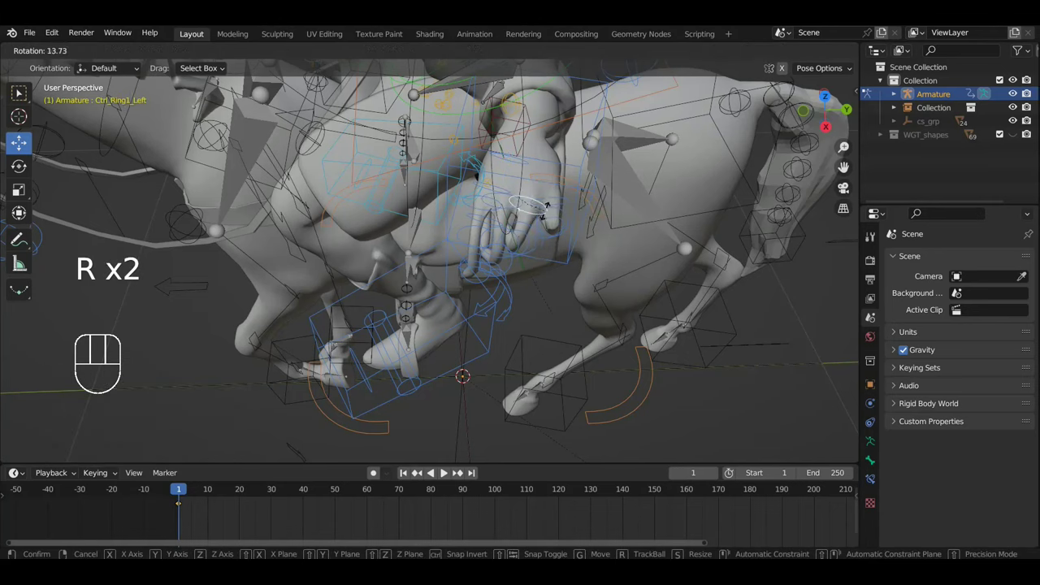
click(556, 197)
key(r)
Step: Curl the left index fingertip and thumb controls around the grip
drag(586, 196, 615, 221)
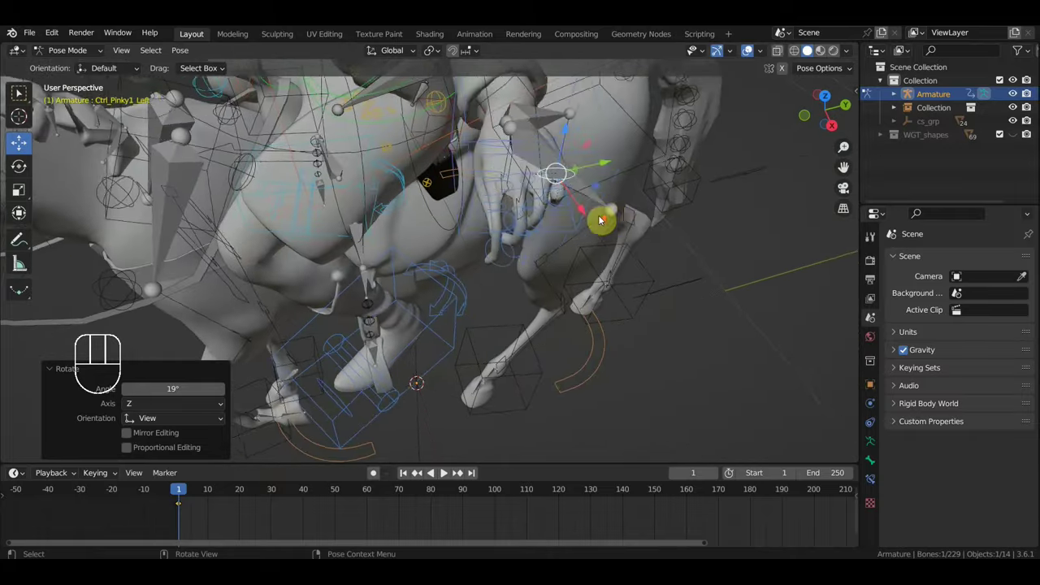
drag(572, 219, 542, 224)
drag(541, 217, 536, 151)
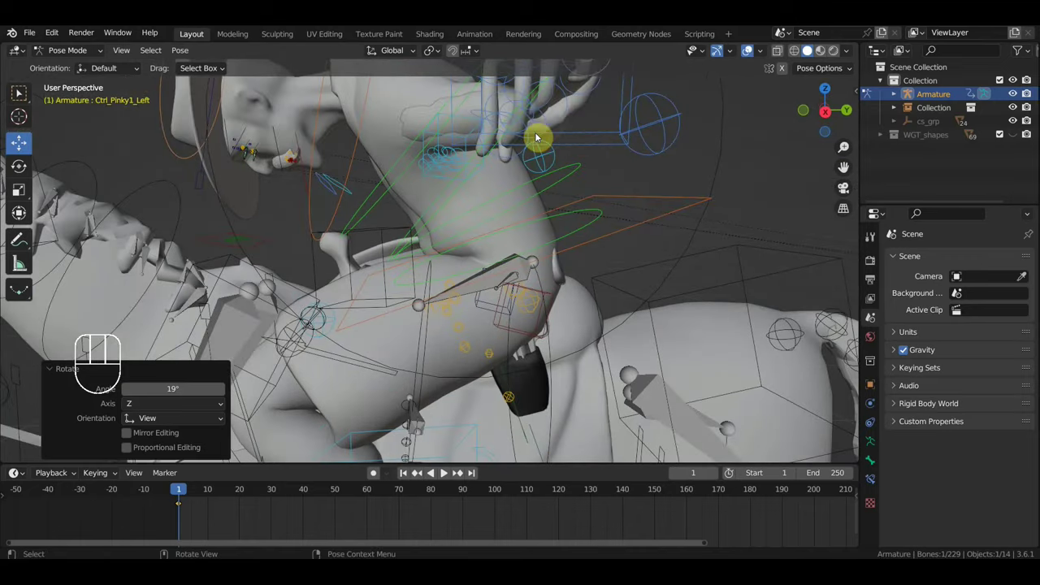
click(541, 133)
middle_click(569, 143)
key(r)
click(488, 120)
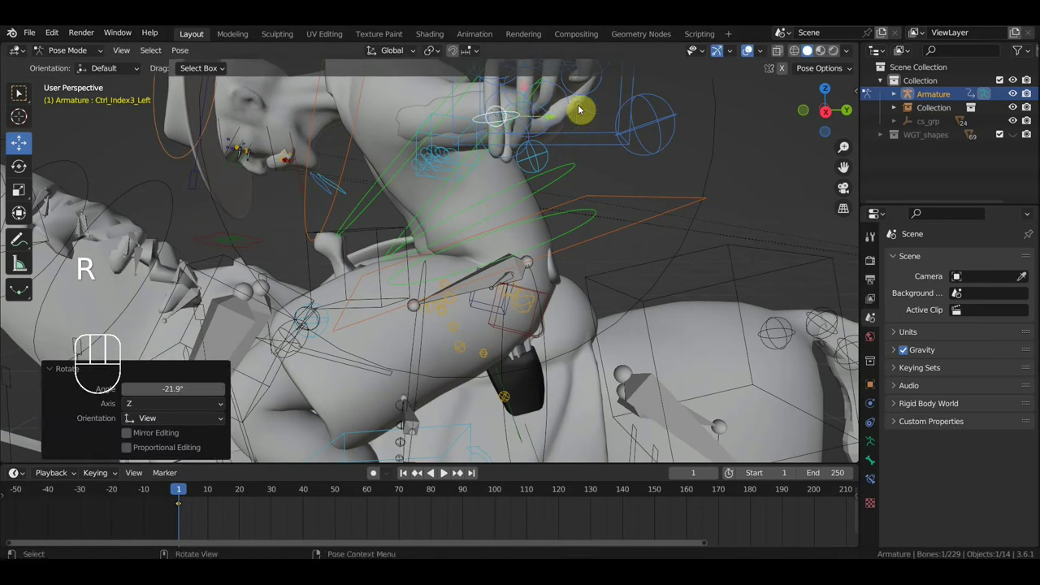
drag(568, 155, 651, 181)
click(420, 135)
key(r)
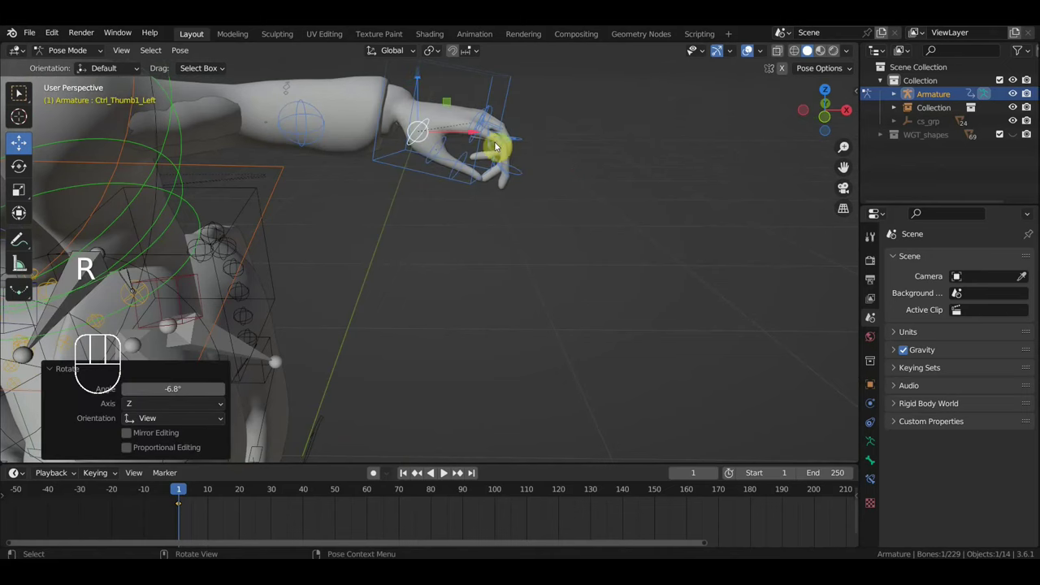
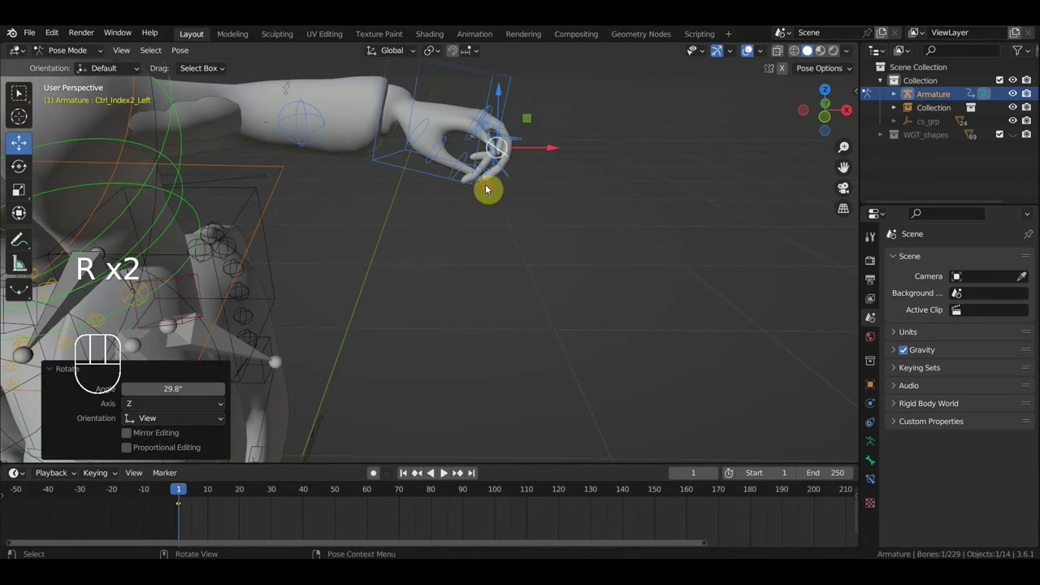
Step: Rotate the left index, middle and ring finger segments and bend the middle finger base
key(r)
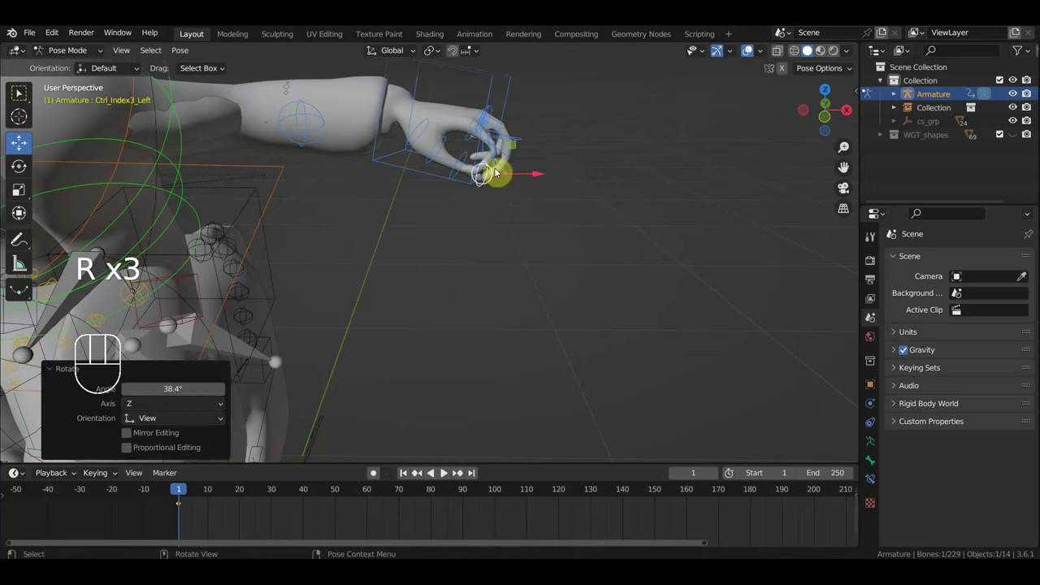
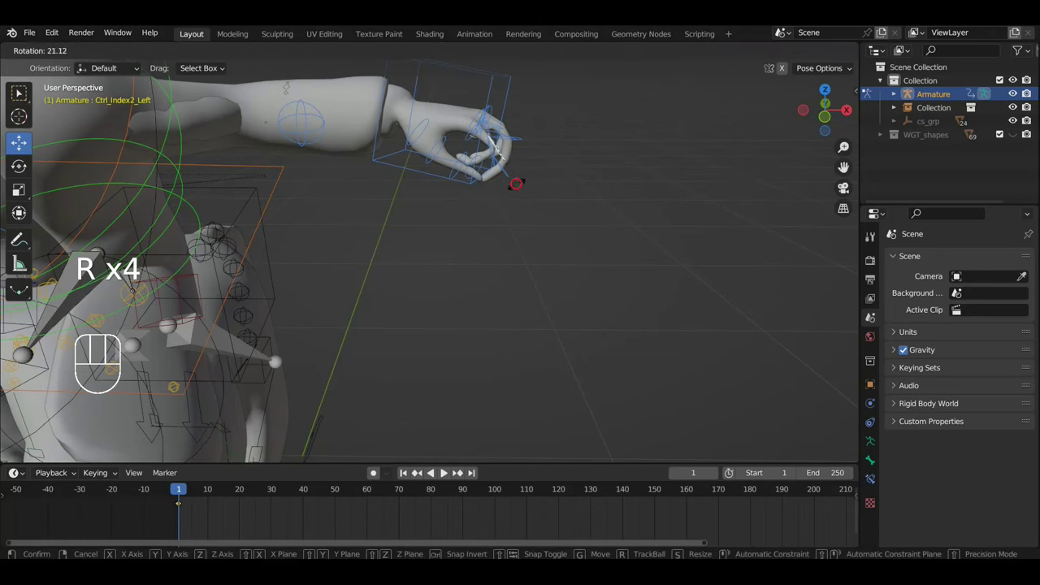
key(r)
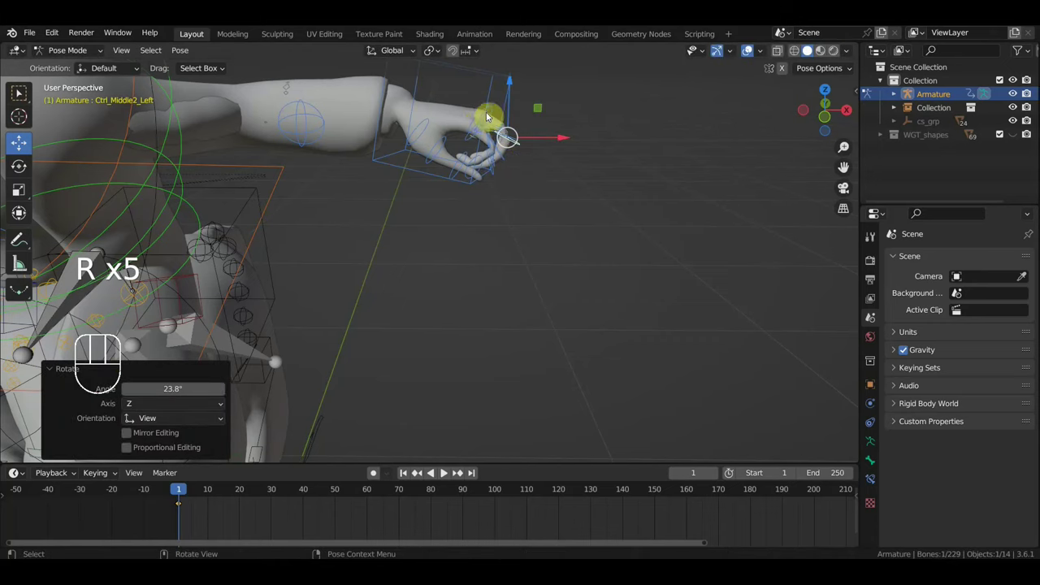
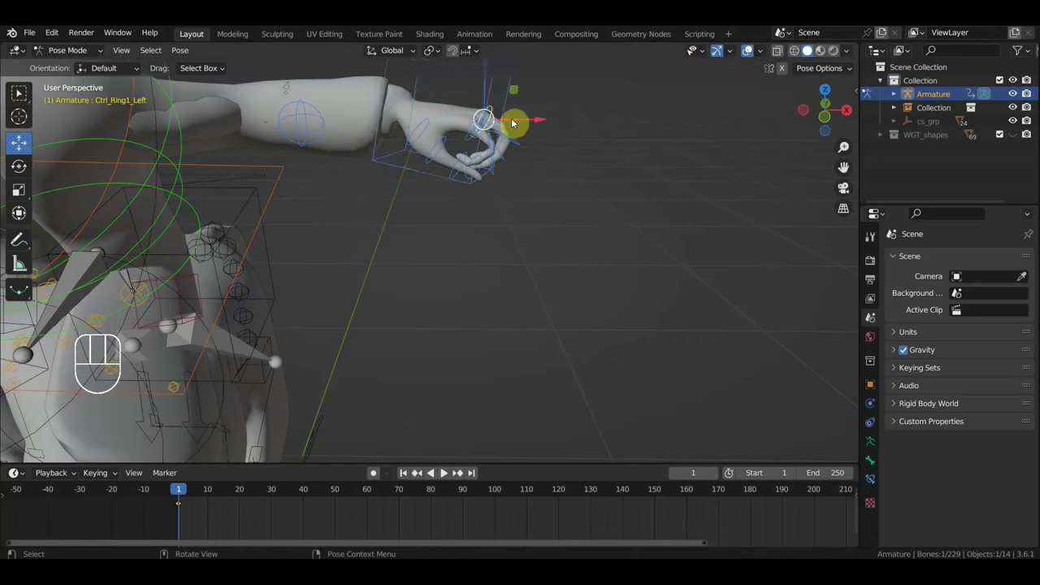
key(r)
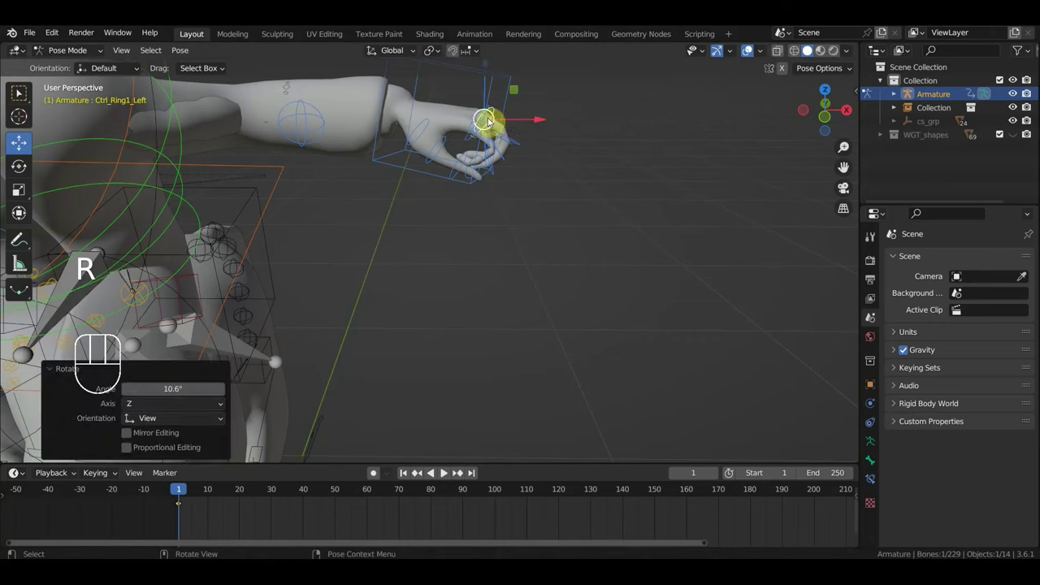
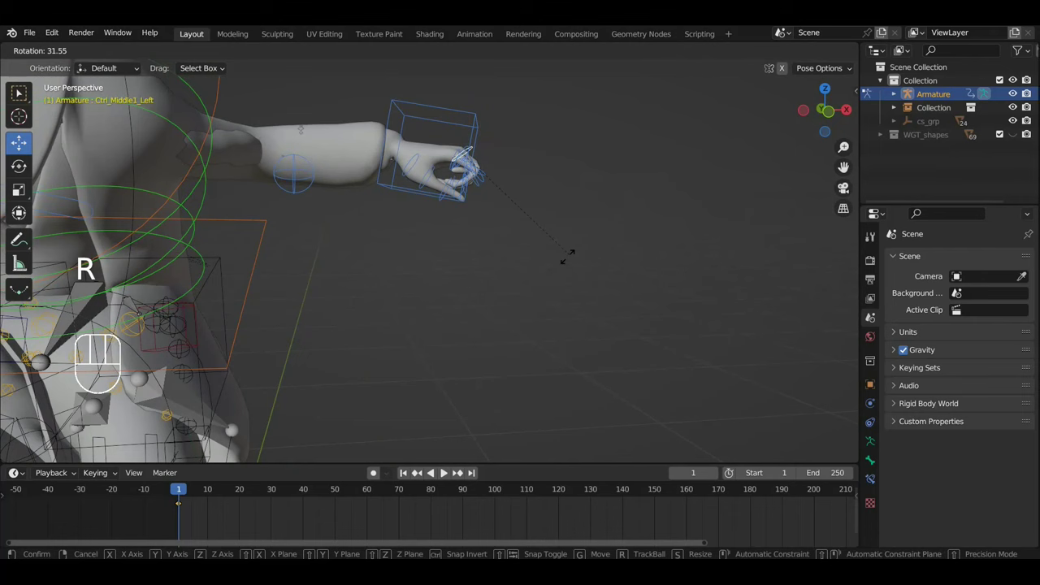
drag(521, 258, 512, 256)
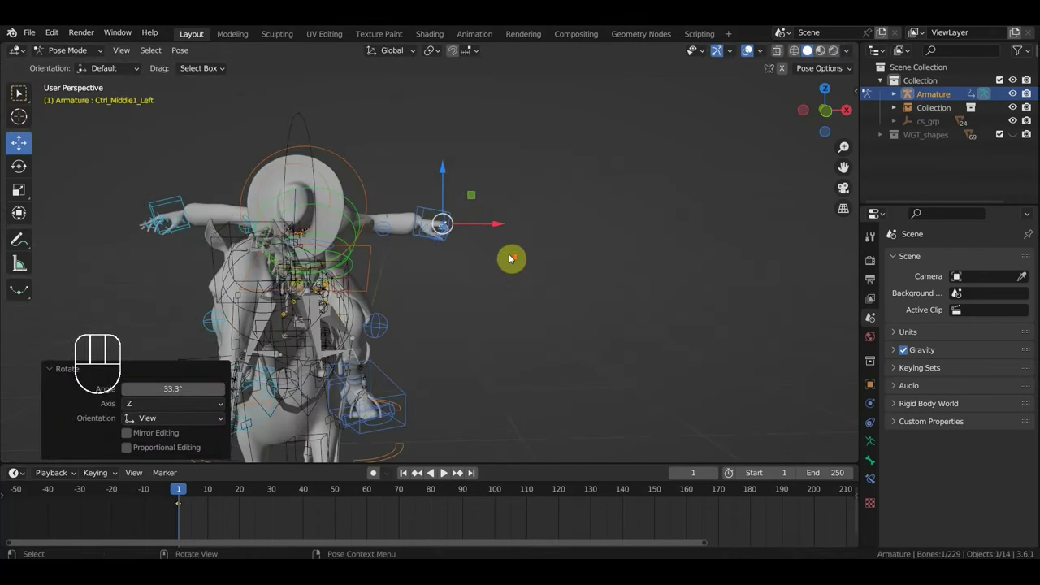
Step: Select four right-hand finger controls including Ctrl_Ring2_Right and frame them from the front
drag(489, 278, 637, 292)
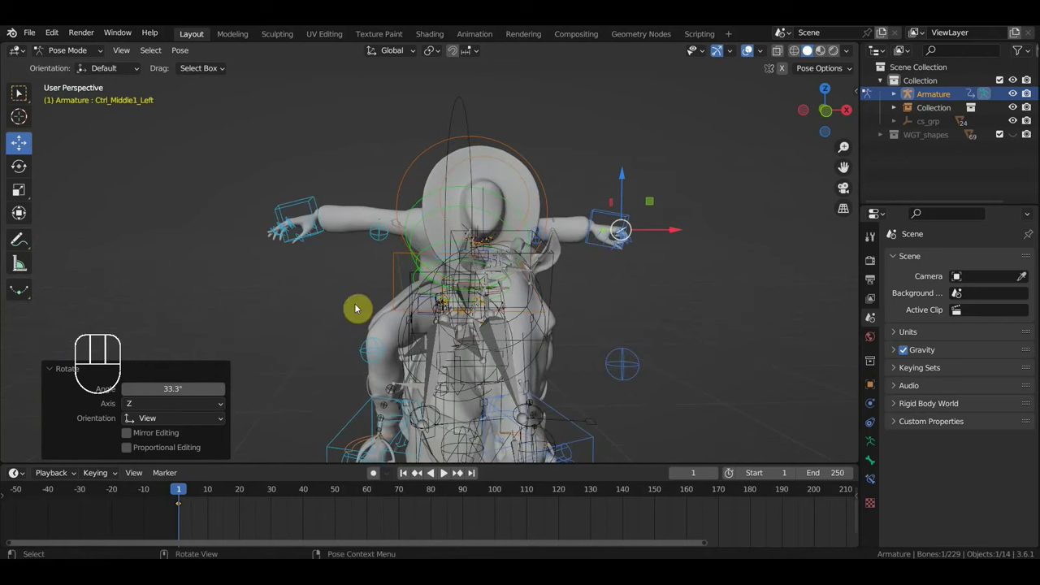
drag(402, 298, 419, 302)
drag(313, 295, 276, 293)
drag(297, 284, 448, 305)
drag(374, 277, 408, 296)
click(266, 232)
click(222, 214)
middle_click(253, 212)
click(216, 225)
click(224, 235)
key(KP_3)
key(KP_1)
Step: Rotate the right ring finger segment and nudge the right index base control
key(r)
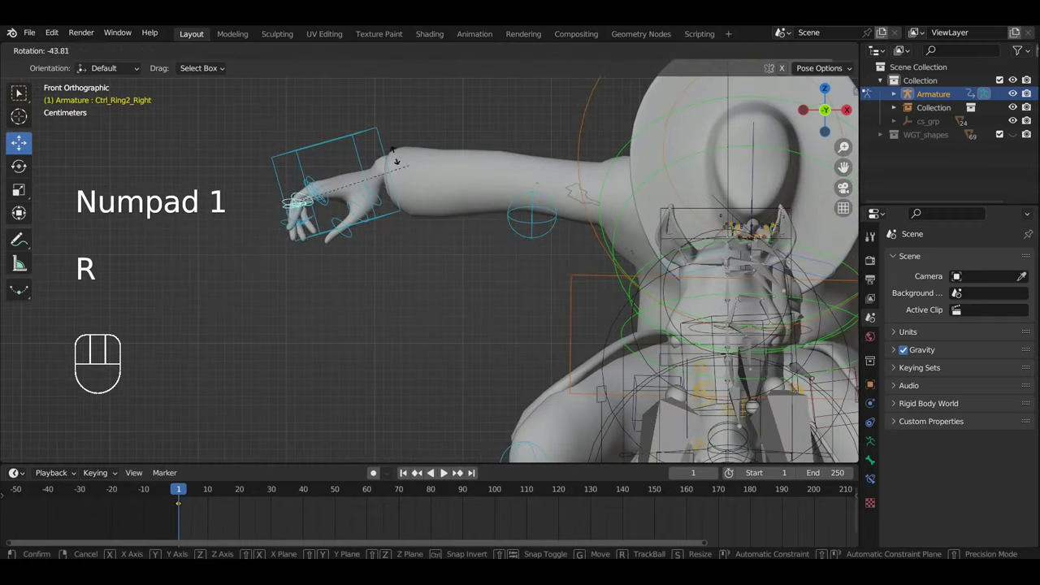
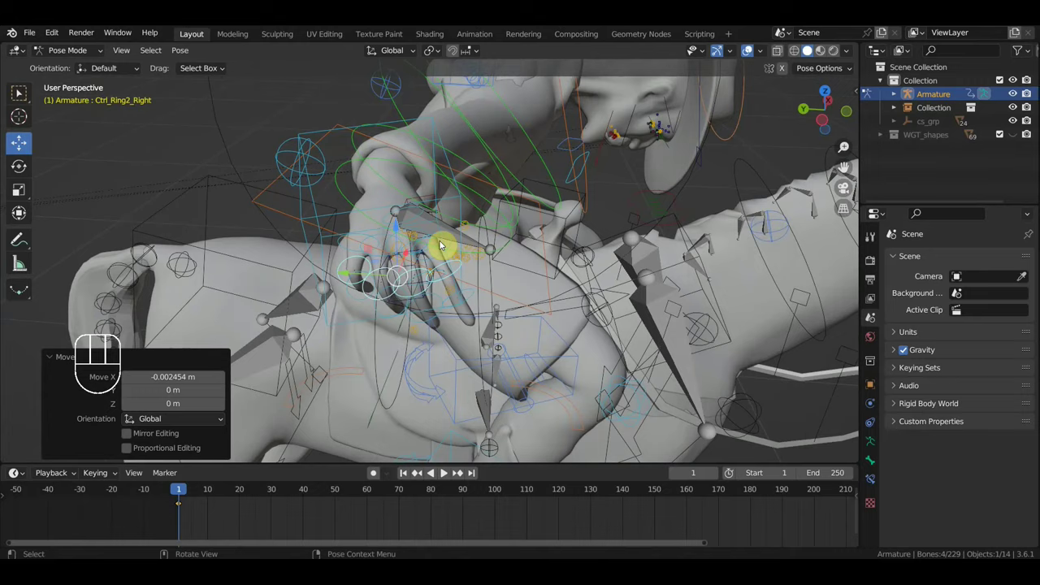
middle_click(407, 248)
click(405, 241)
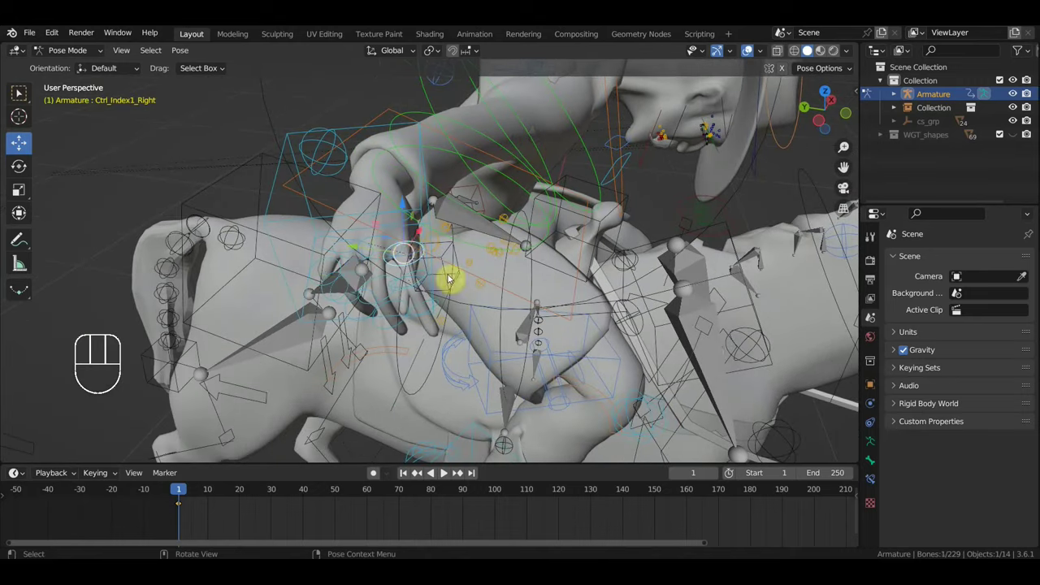
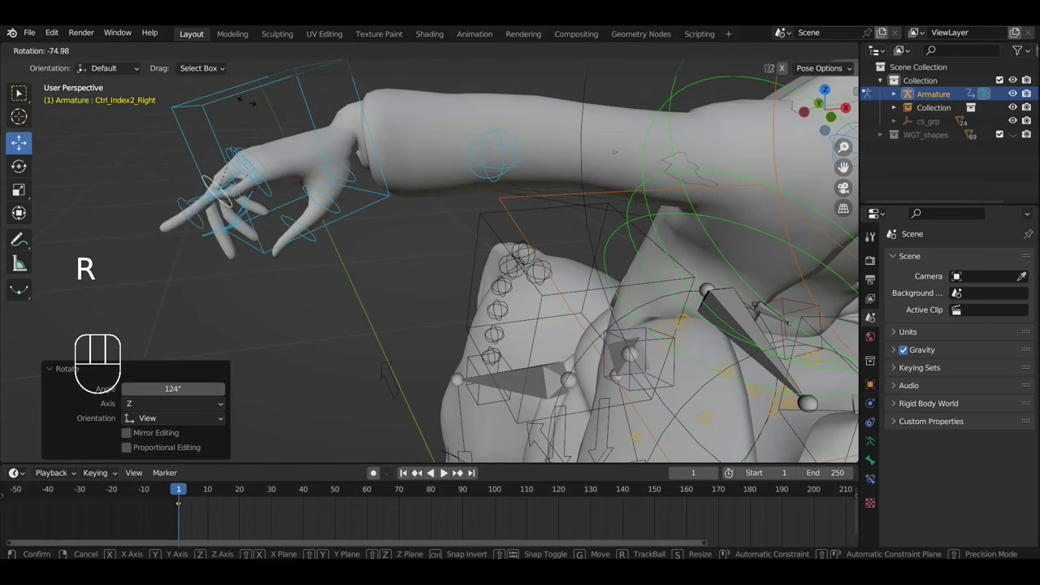
key(g)
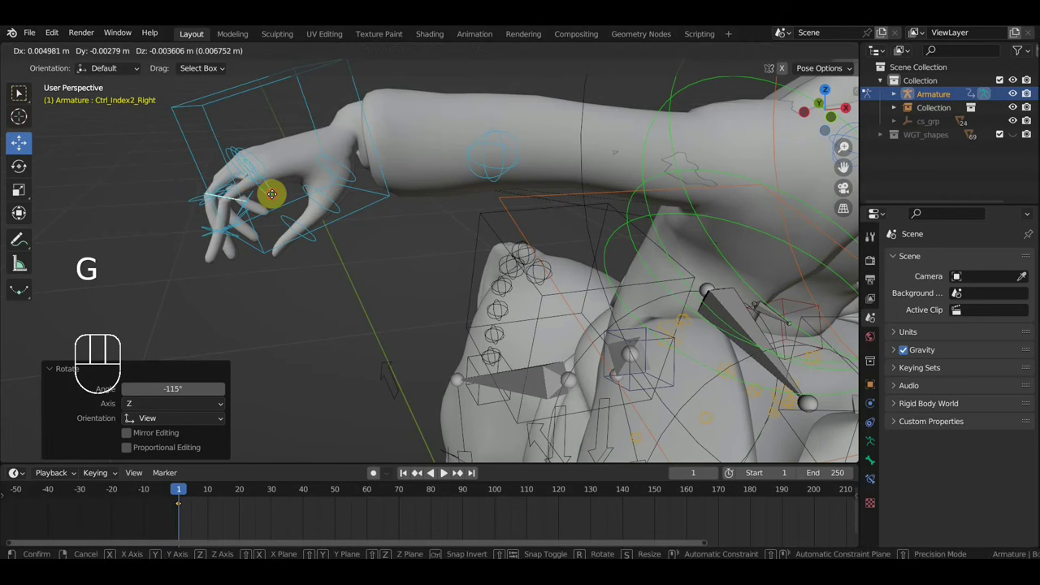
Step: Rotate the right index fingertip and outer finger controls to complete the curl
click(215, 229)
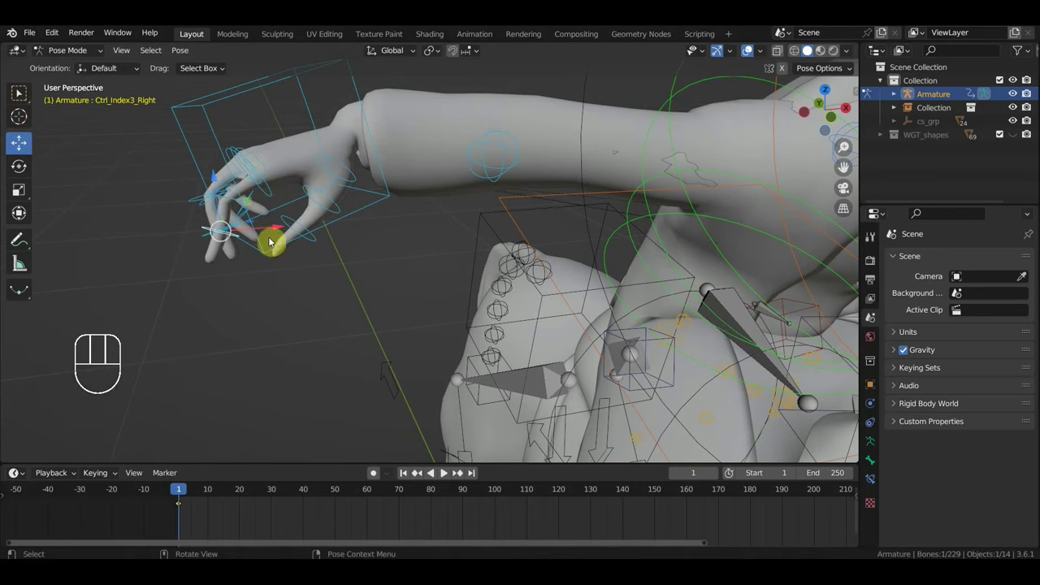
middle_click(334, 238)
key(r)
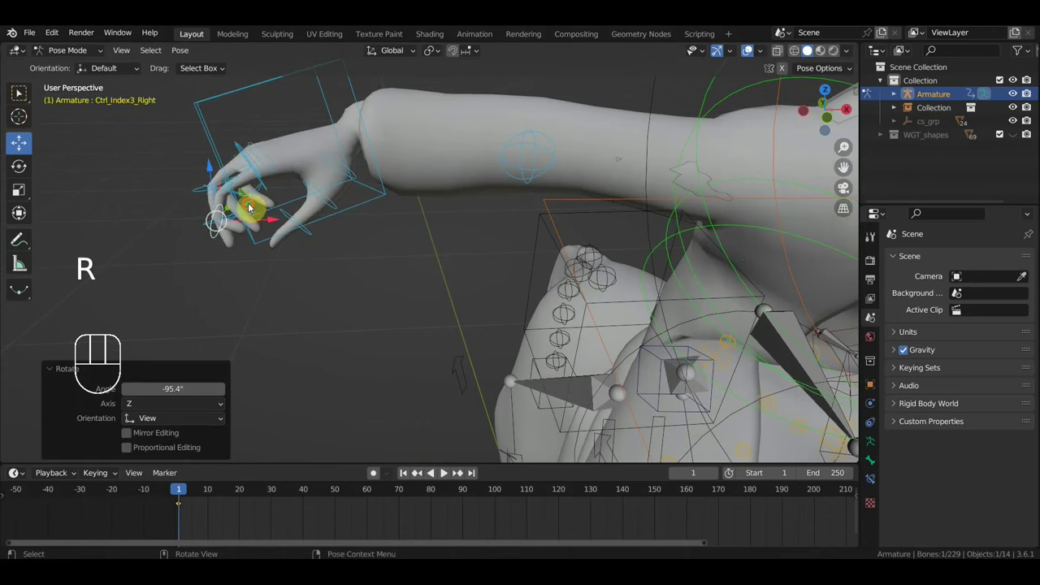
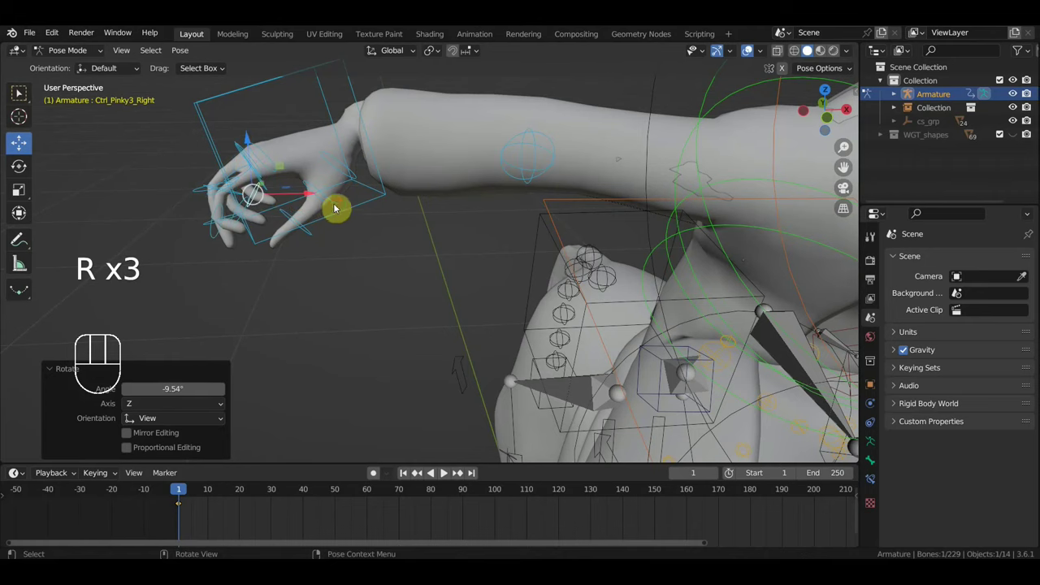
key(r)
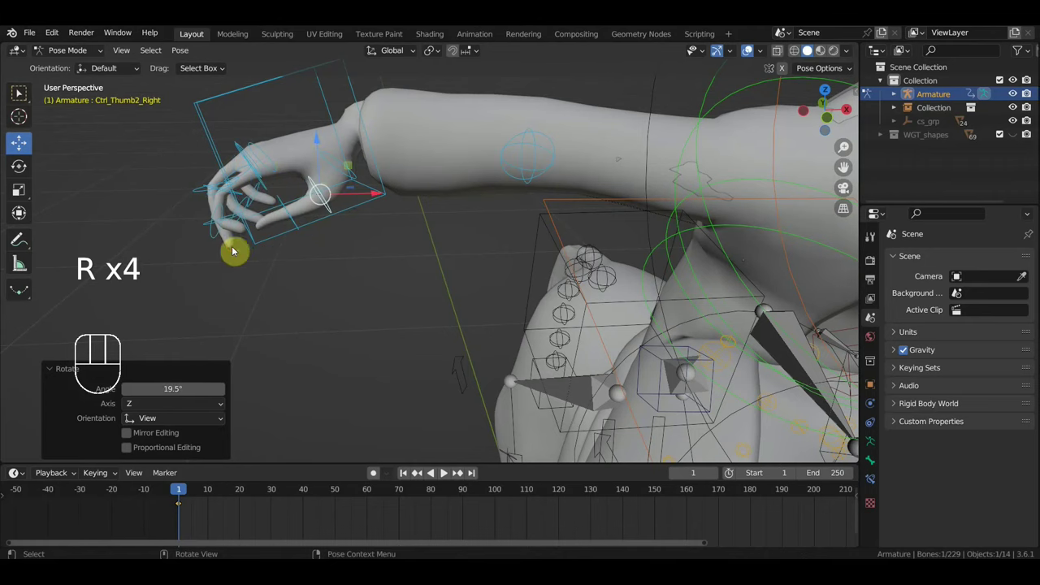
click(215, 235)
key(r)
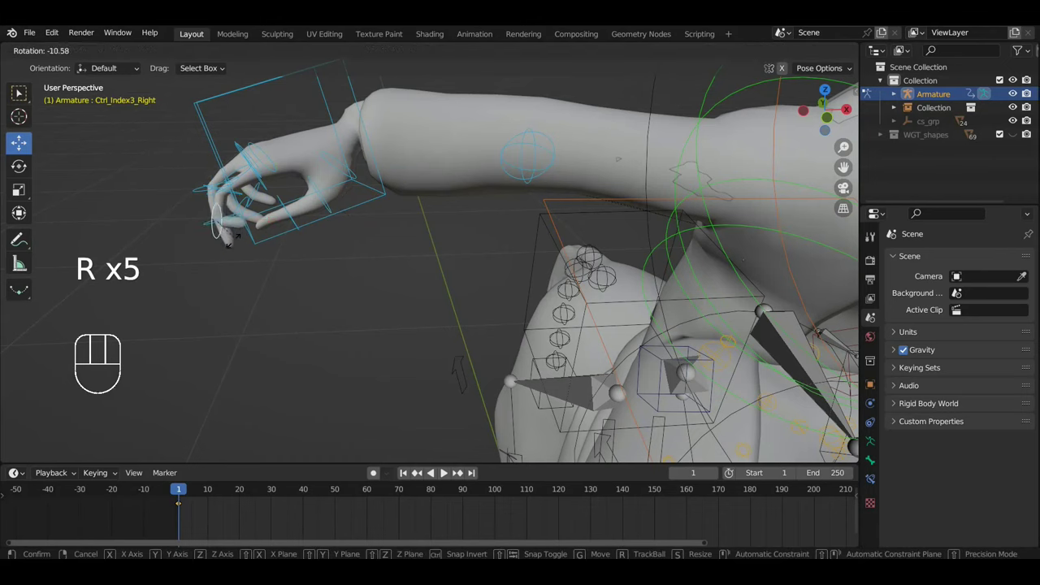
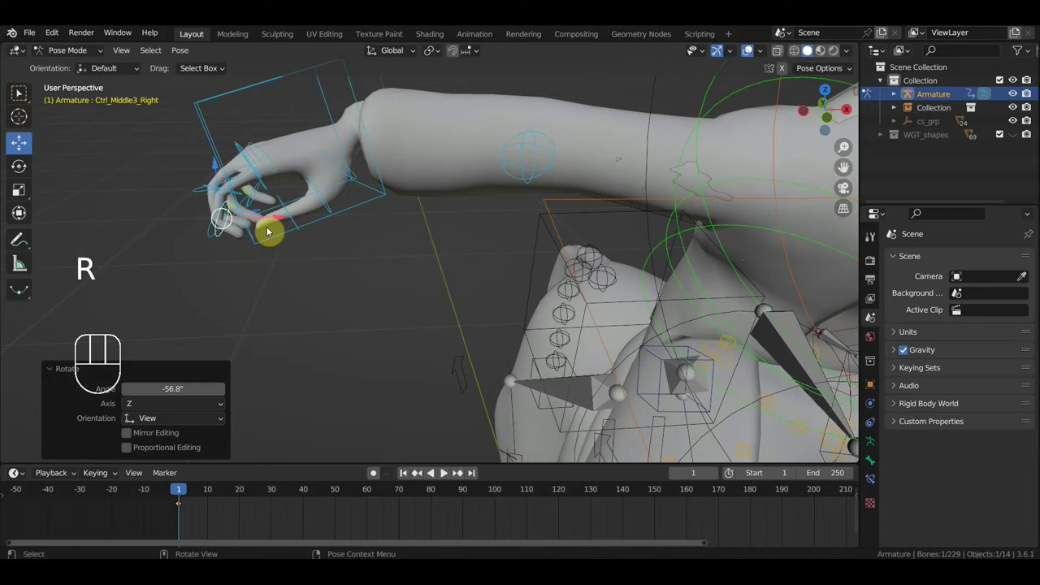
Step: Select all rig controls and insert Location & Rotation keyframes at frame 1
key(KP_1)
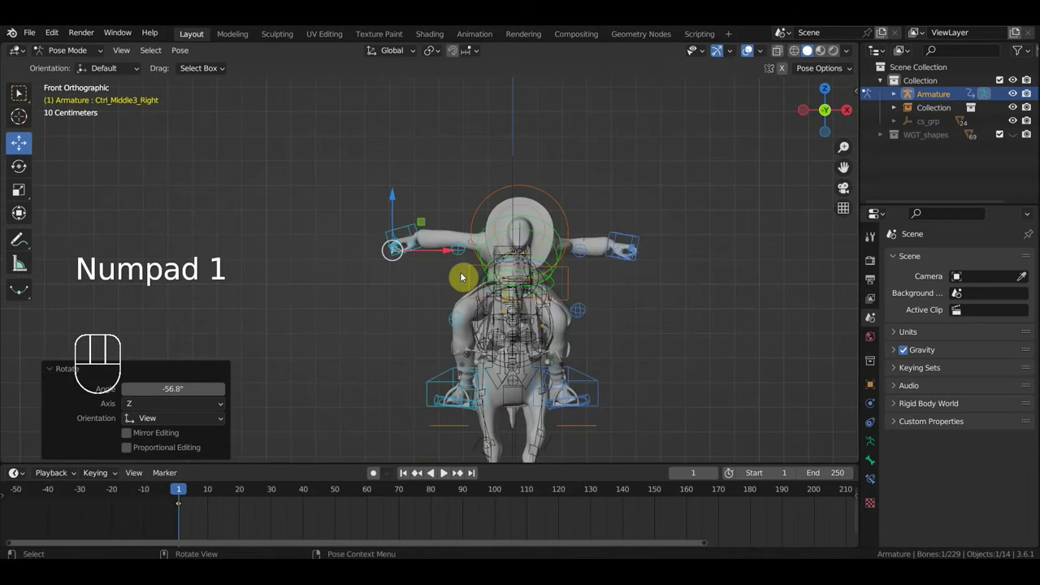
key(a)
key(i)
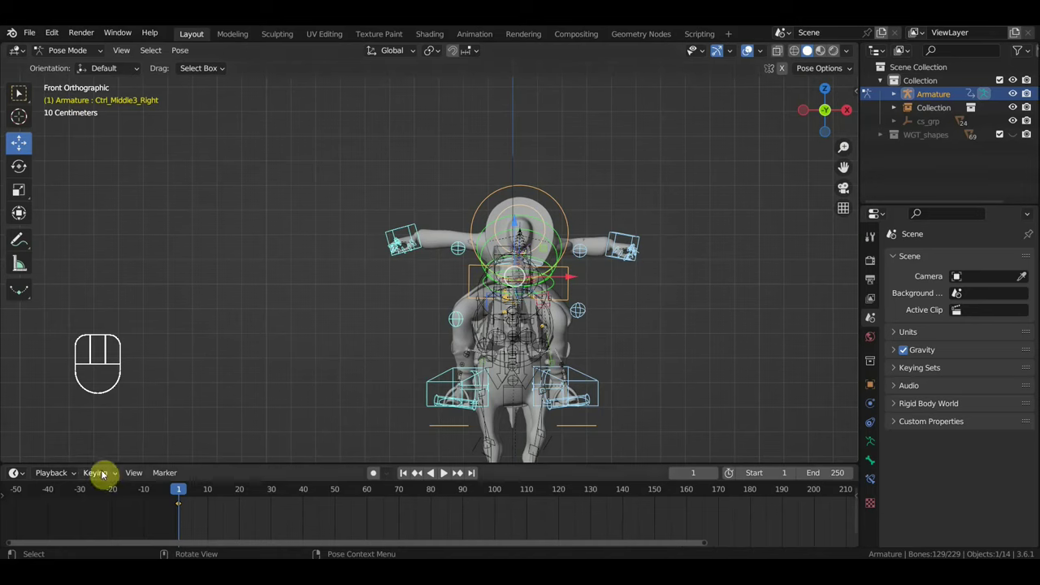
drag(115, 476, 303, 362)
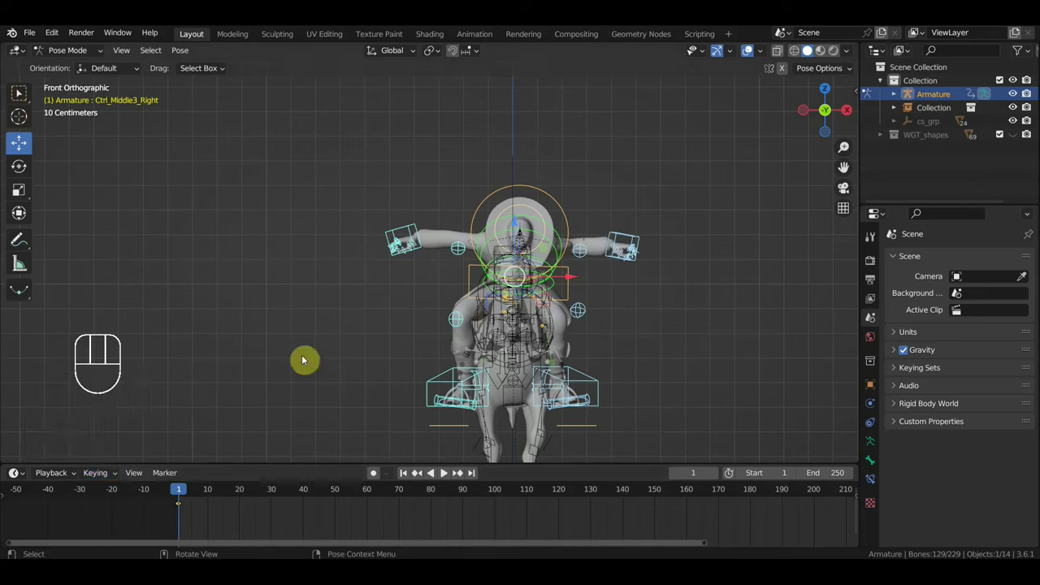
key(i)
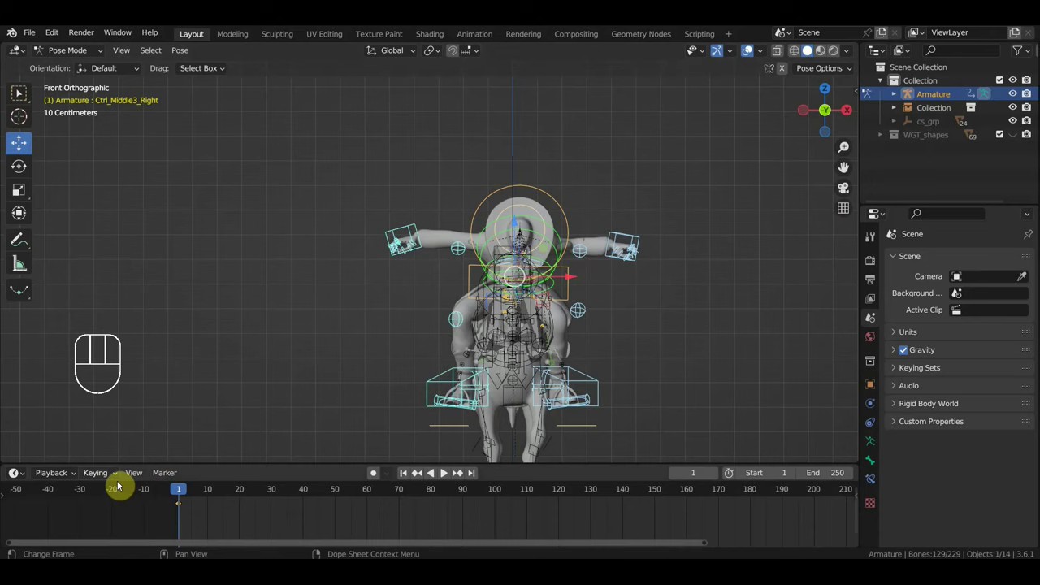
drag(115, 475, 285, 374)
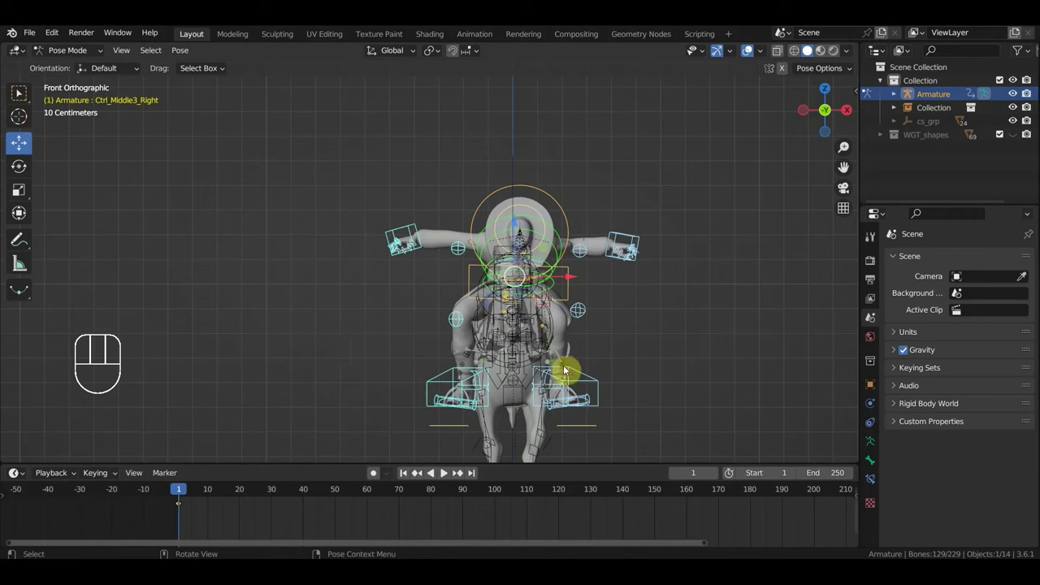
key(a)
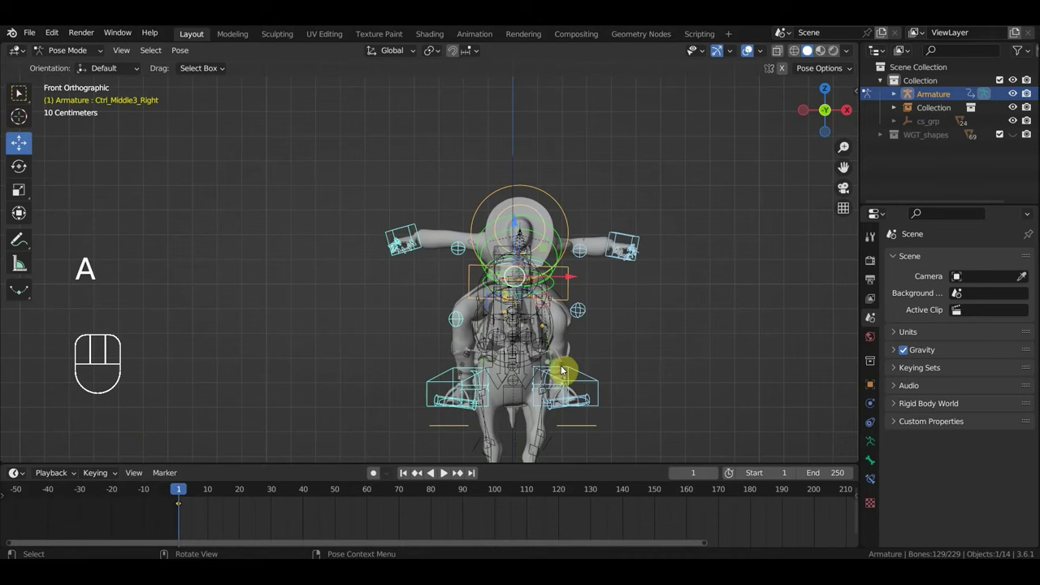
key(i)
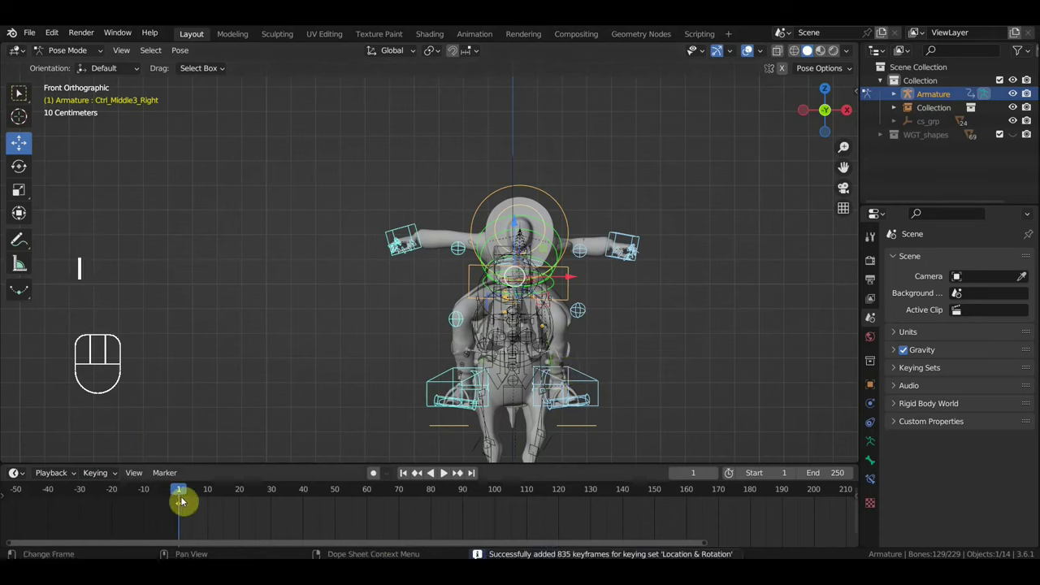
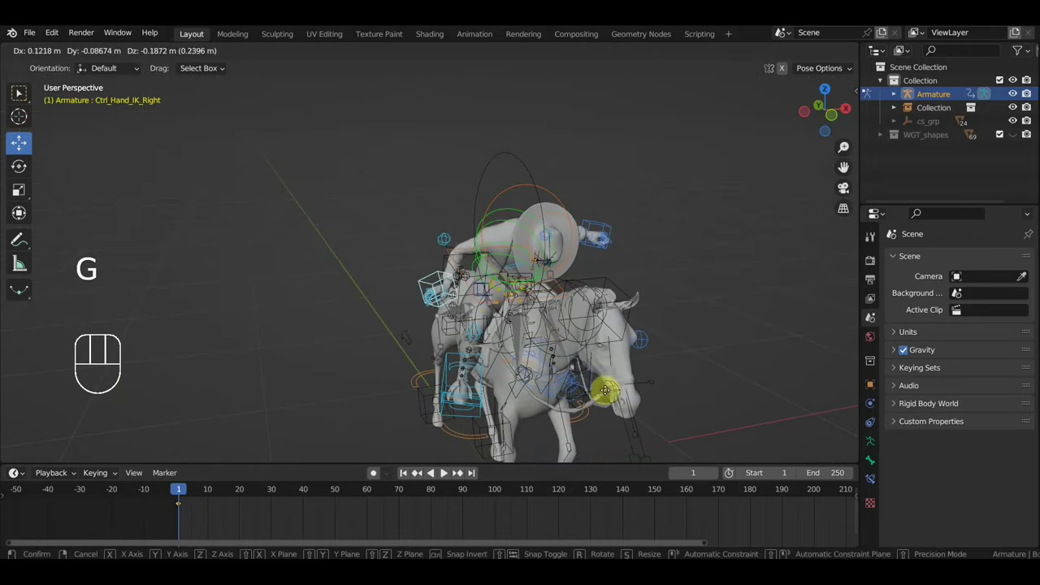
Step: Rotate and move Ctrl_Hand_IK_Right to repose the rider's right hand
key(r)
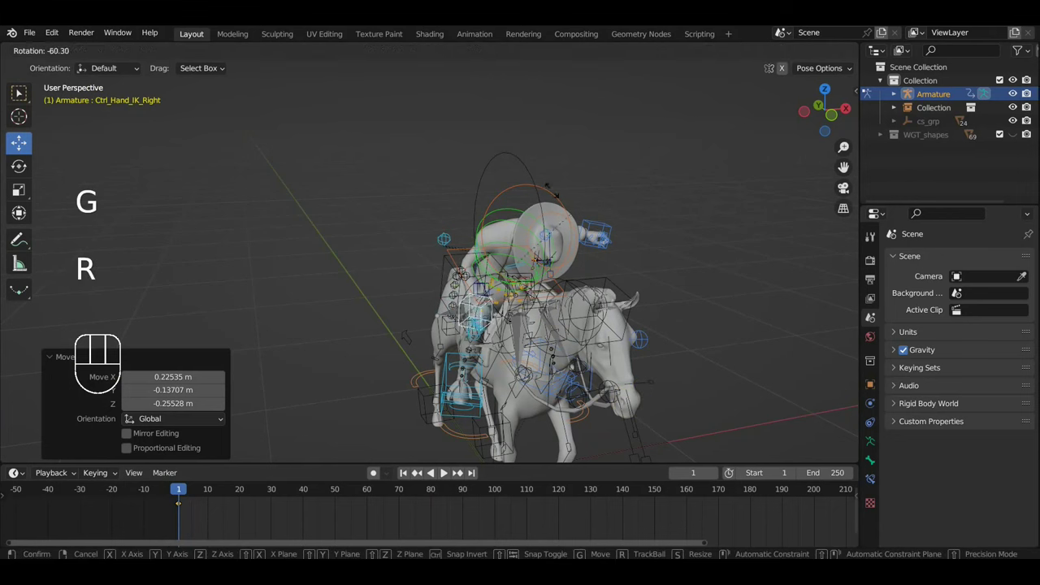
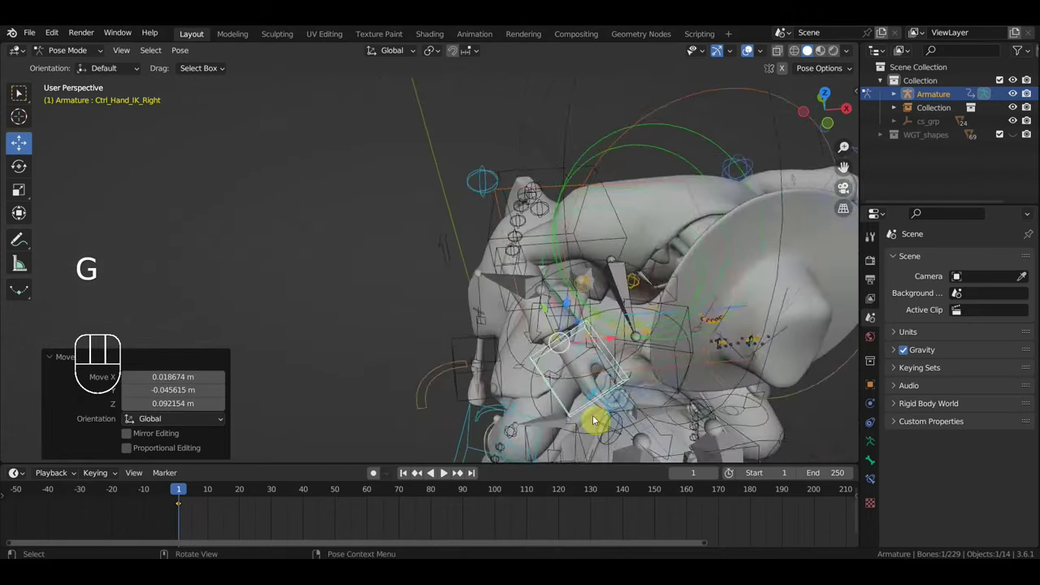
key(r)
drag(731, 328, 710, 287)
key(g)
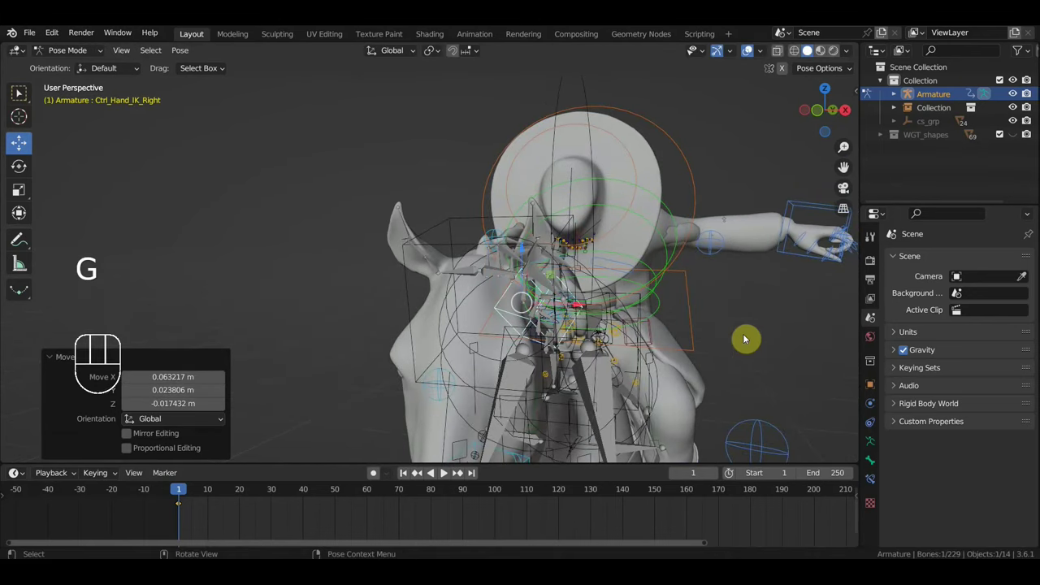
drag(720, 359, 642, 360)
key(g)
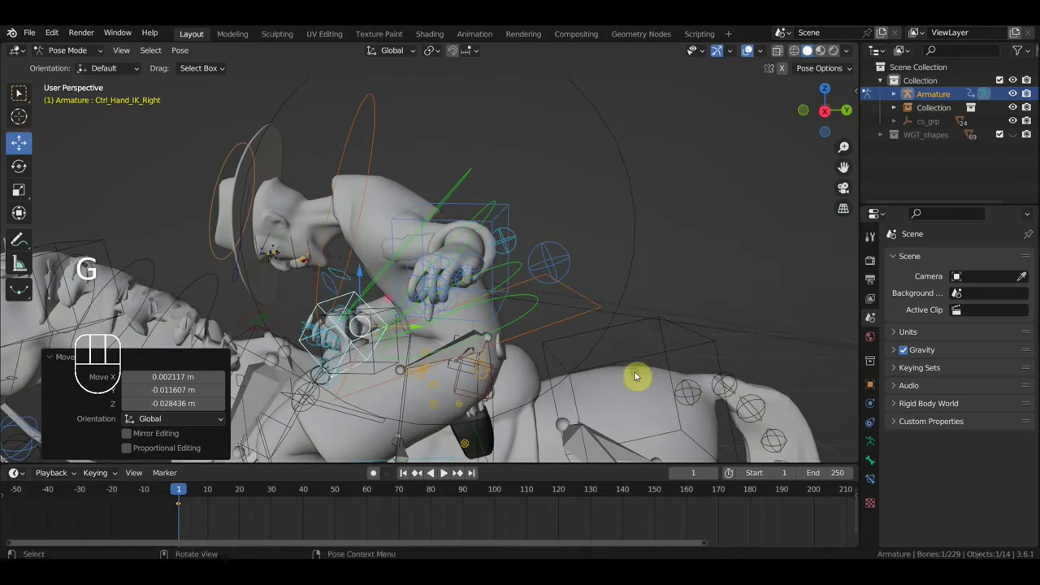
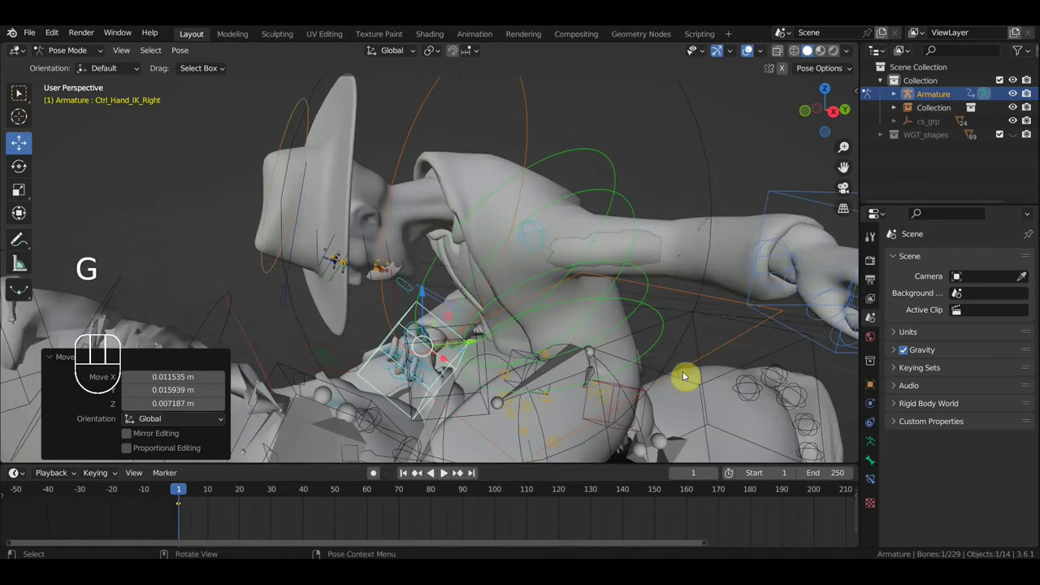
middle_click(659, 352)
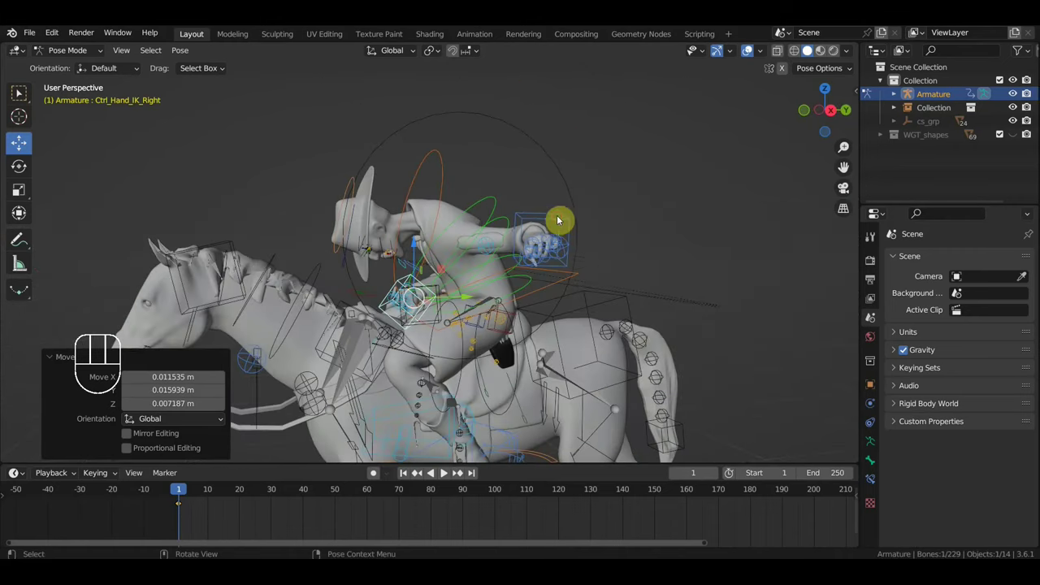
drag(639, 268, 705, 273)
key(g)
key(r)
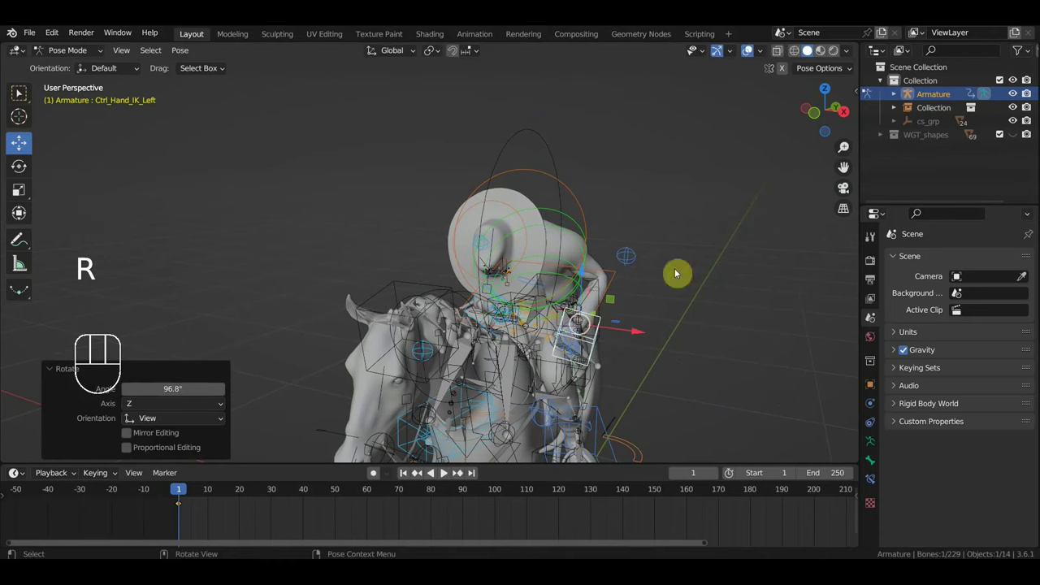
key(r)
key(g)
Step: Reposition and rotate Ctrl_Hand_IK_Left on the rider's left side
drag(677, 391, 603, 385)
key(g)
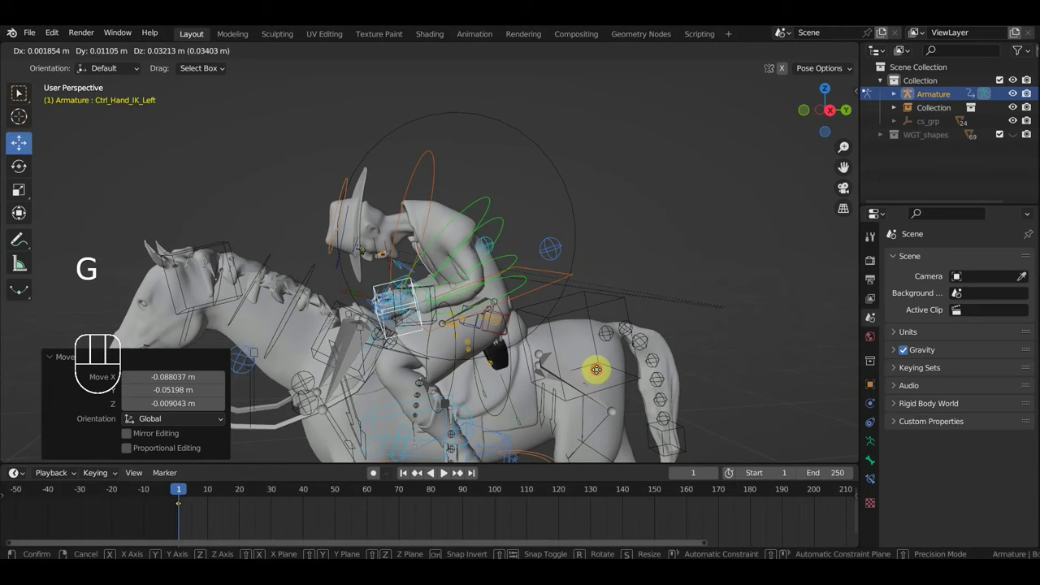
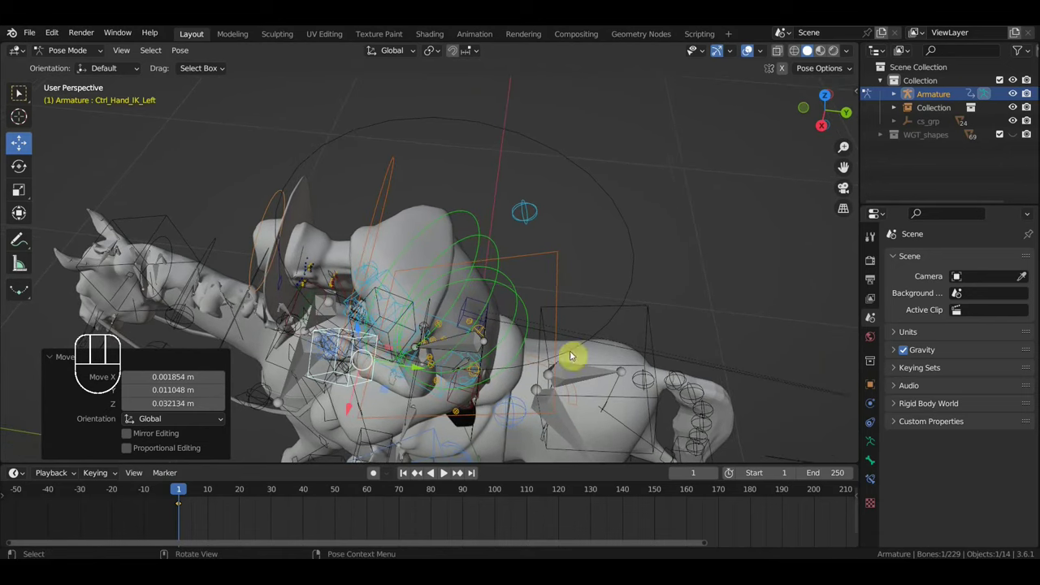
key(r)
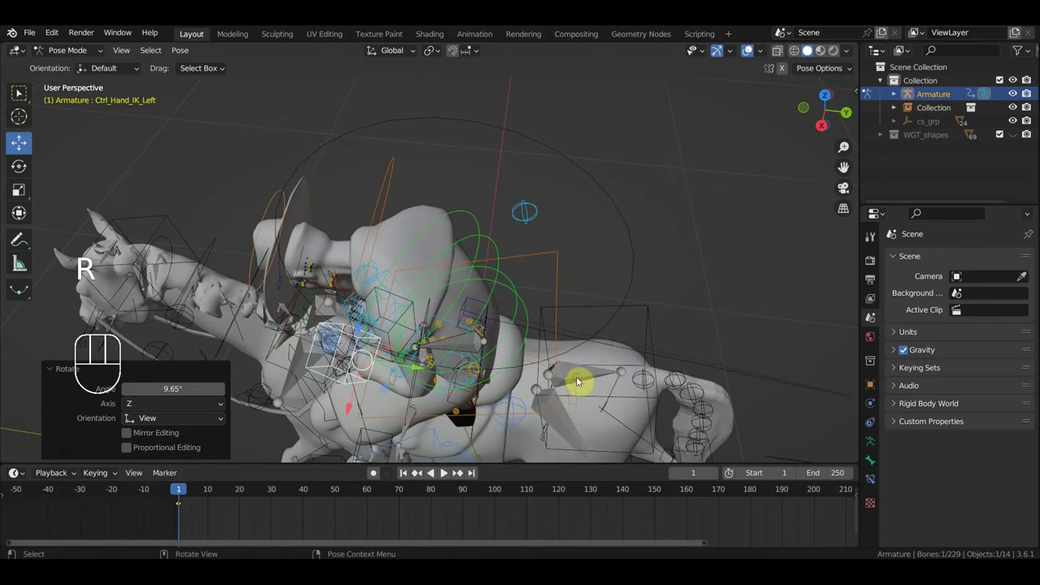
key(g)
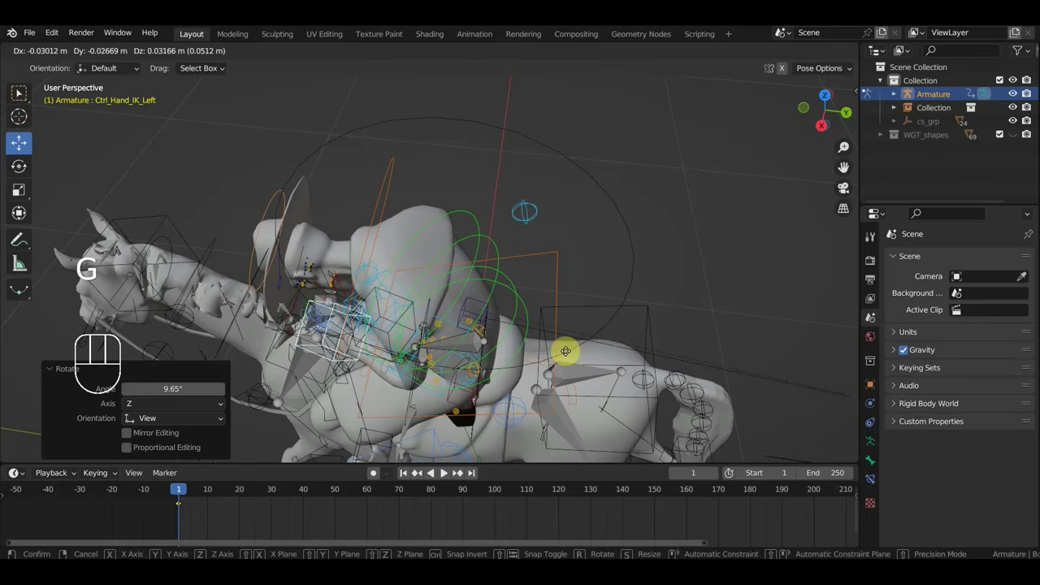
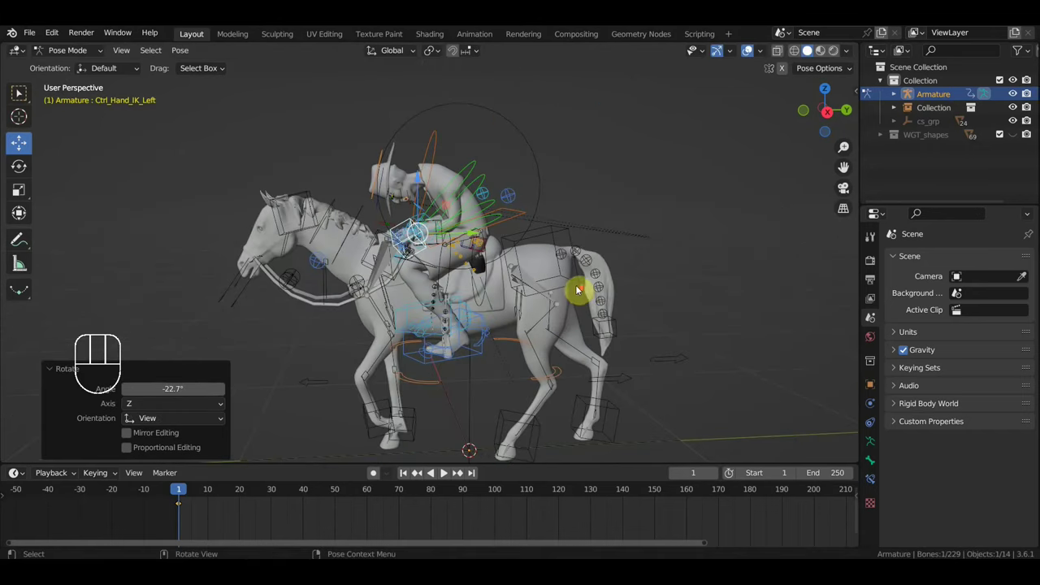
Step: Key all bones, play the gallop back, then scrub the timeline to frame 9
key(a)
key(i)
key(space)
key(space)
key(space)
key(space)
drag(600, 283, 631, 274)
drag(632, 274, 614, 275)
drag(602, 303, 575, 296)
drag(277, 493, 209, 510)
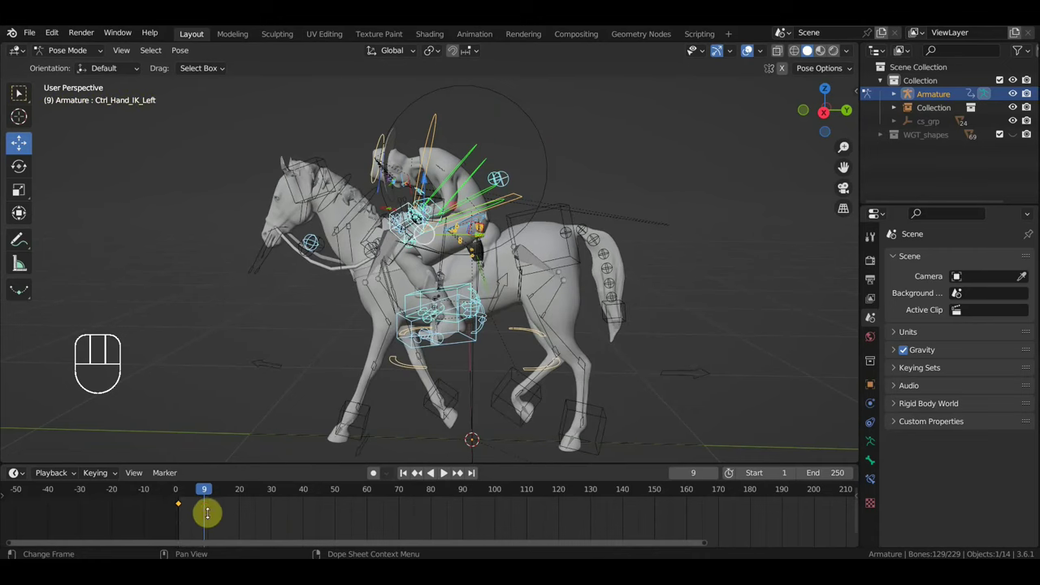
Step: Select Ctrl_Hips and key its Location & Rotation at frame 9
click(519, 200)
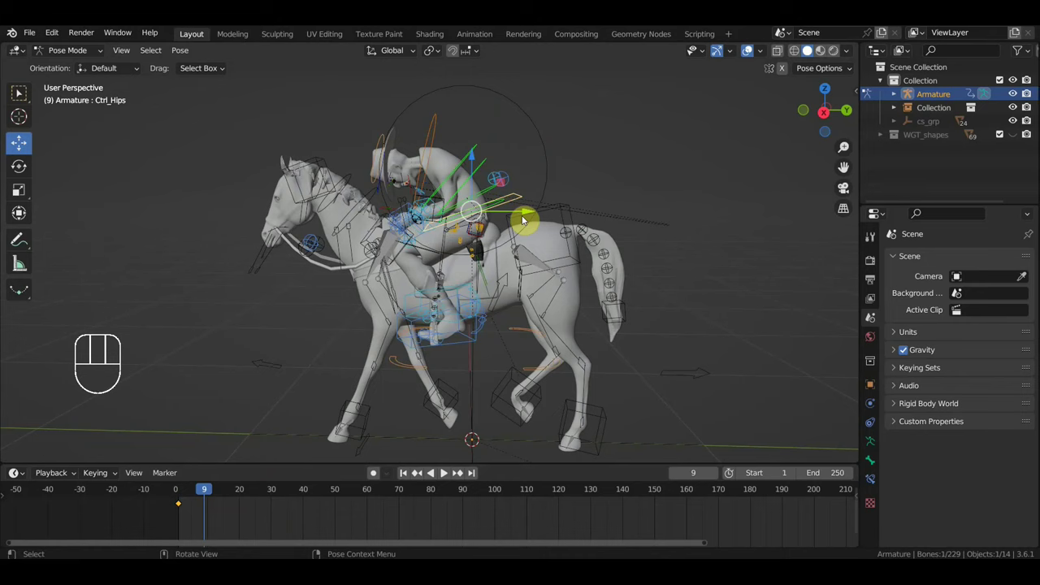
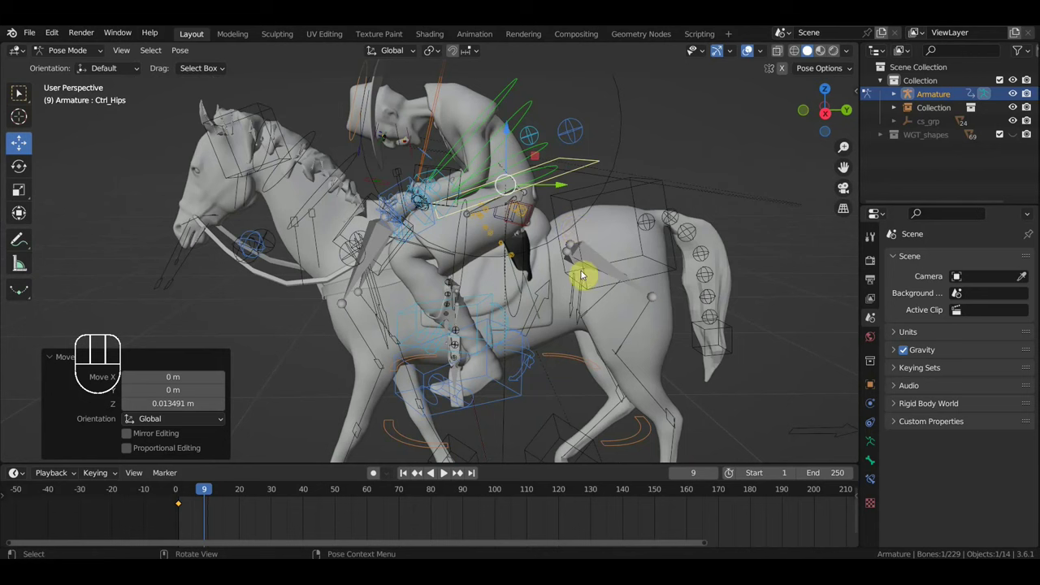
scroll(up, 3)
drag(550, 261, 537, 255)
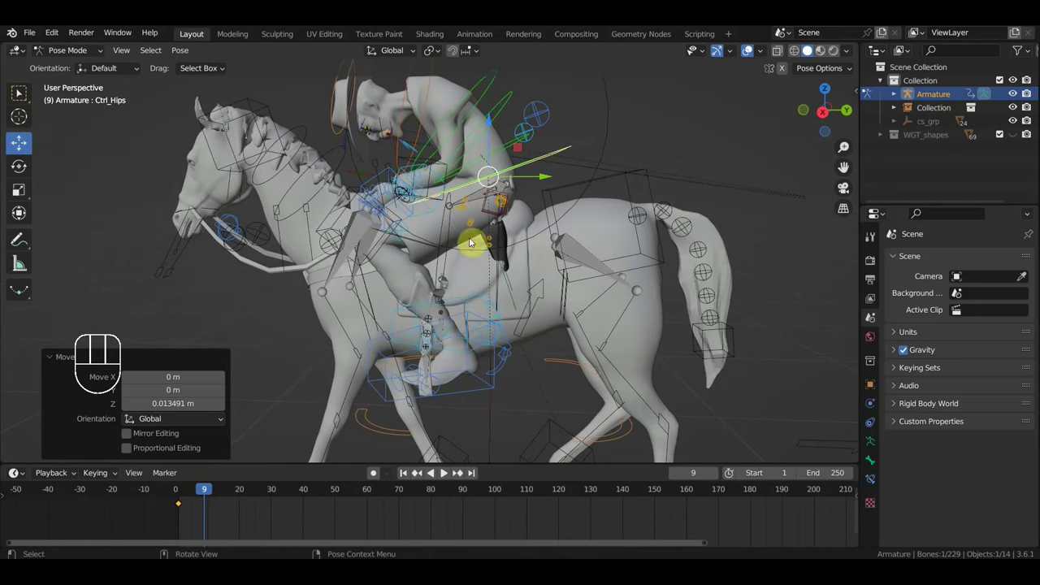
key(i)
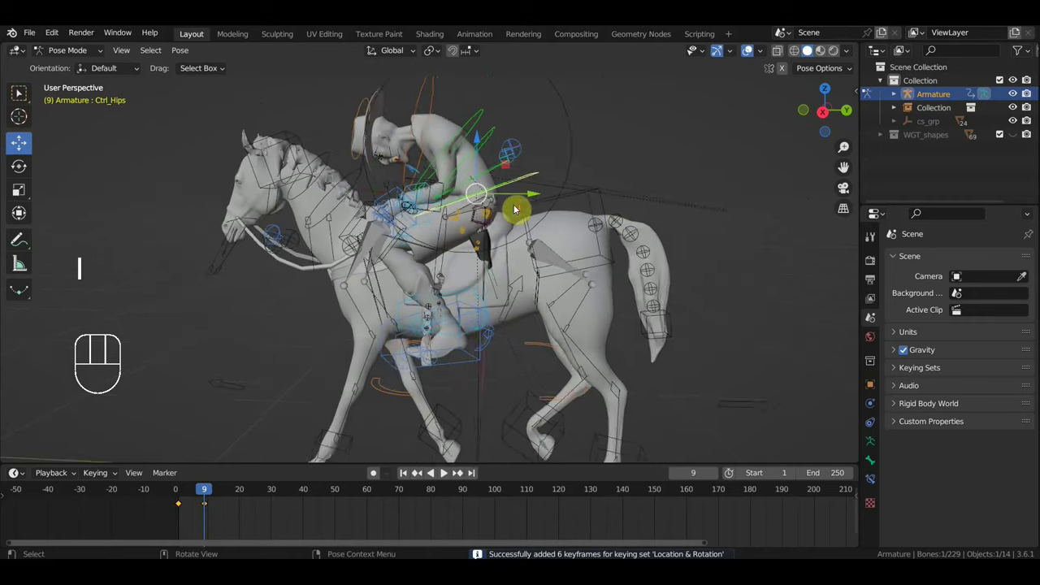
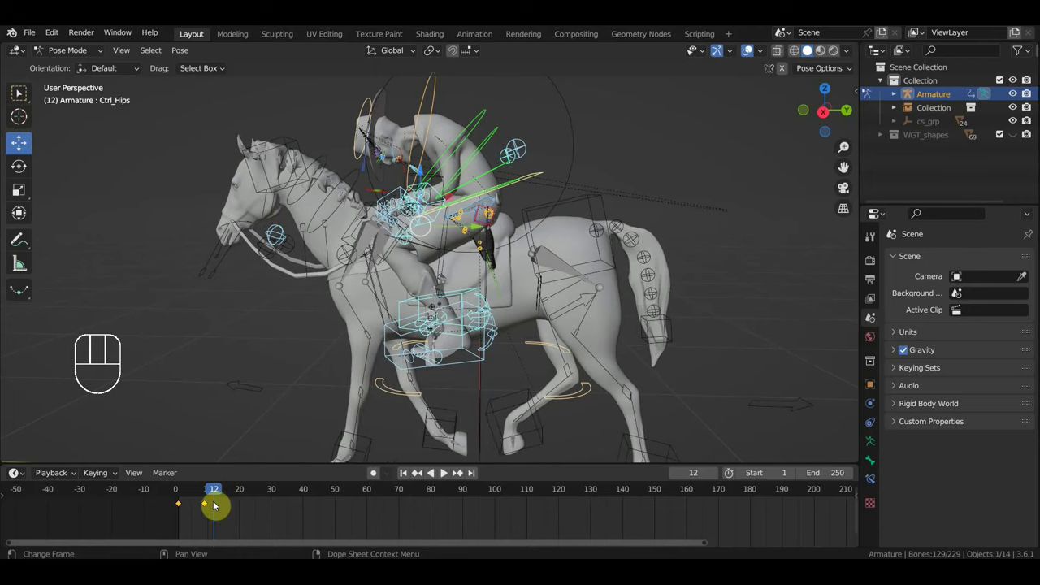
click(211, 497)
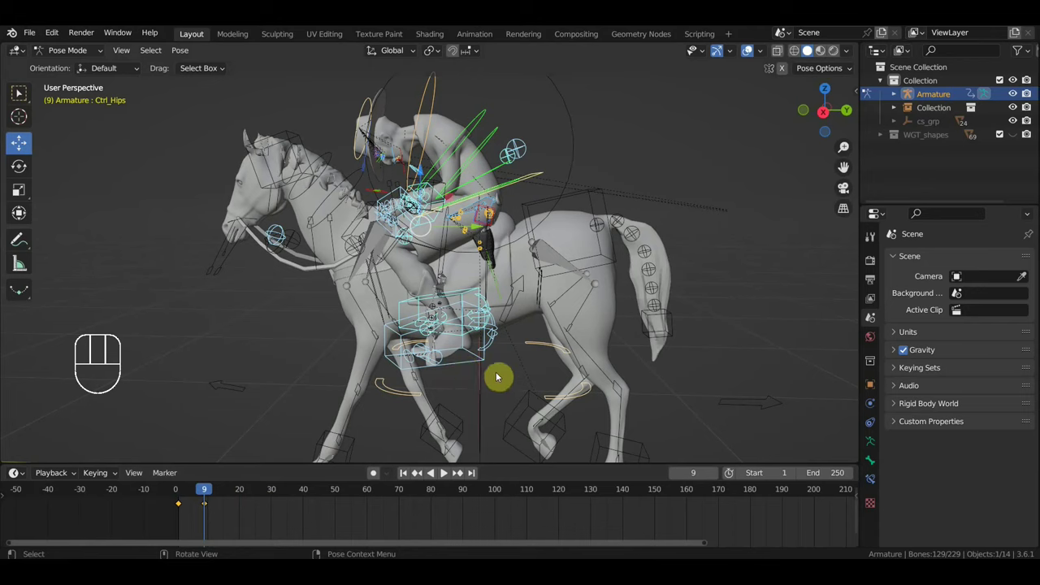
Step: Select the rider's foot IK controls and rotate the right foot into place
click(464, 362)
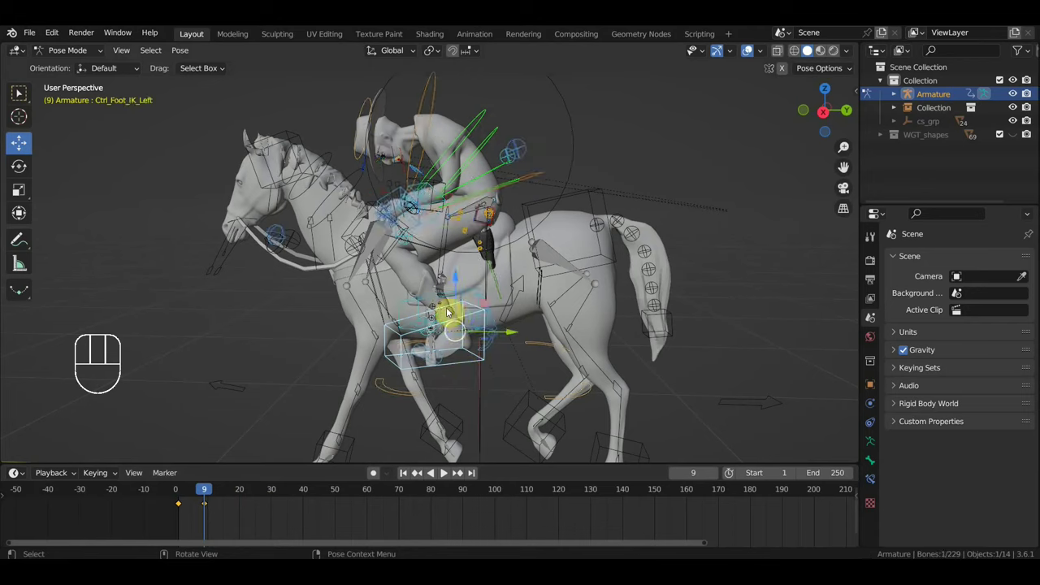
click(402, 306)
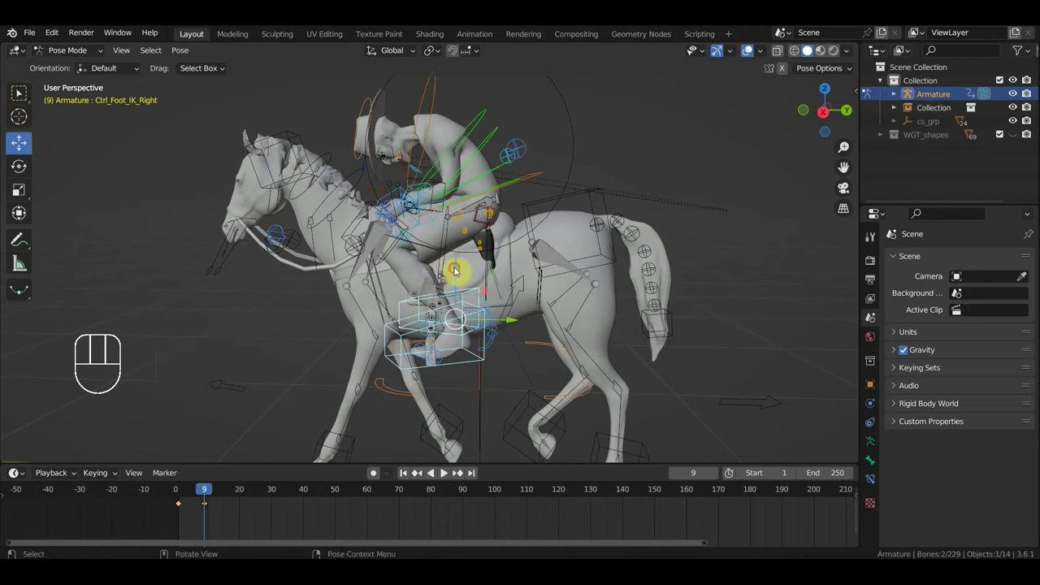
click(458, 270)
drag(457, 272, 461, 279)
key(r)
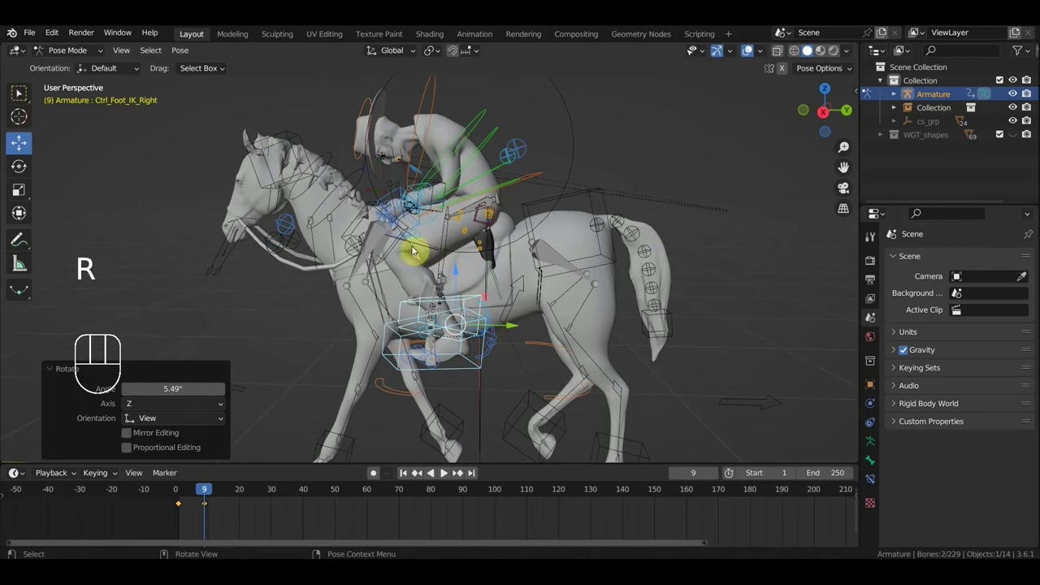
drag(427, 251, 458, 264)
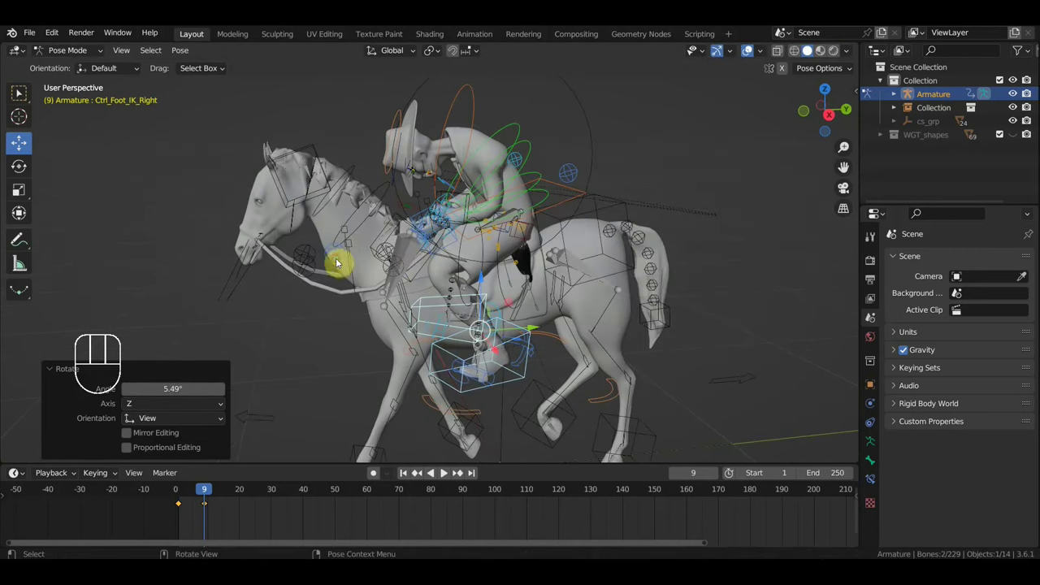
drag(377, 276, 415, 286)
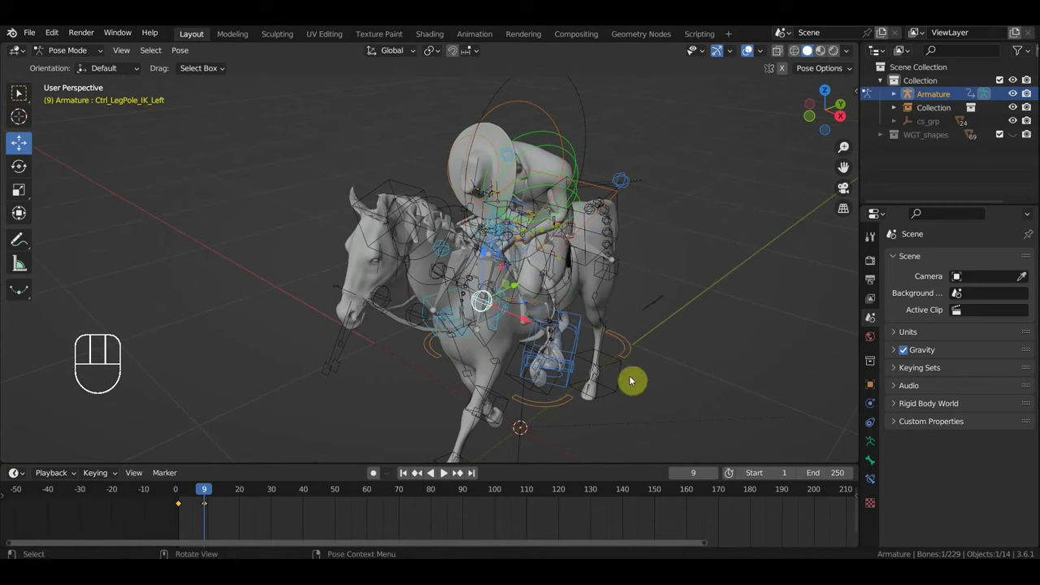
key(d)
Step: Move the rider's left leg pole control and return to the horse's side view
click(584, 378)
key(g)
drag(605, 383, 582, 378)
drag(457, 344, 411, 324)
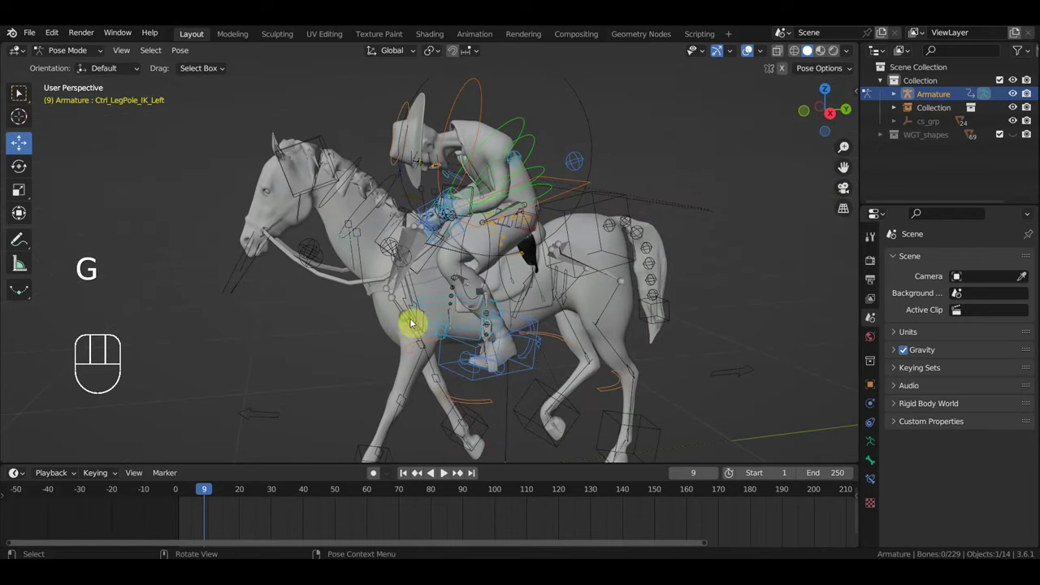
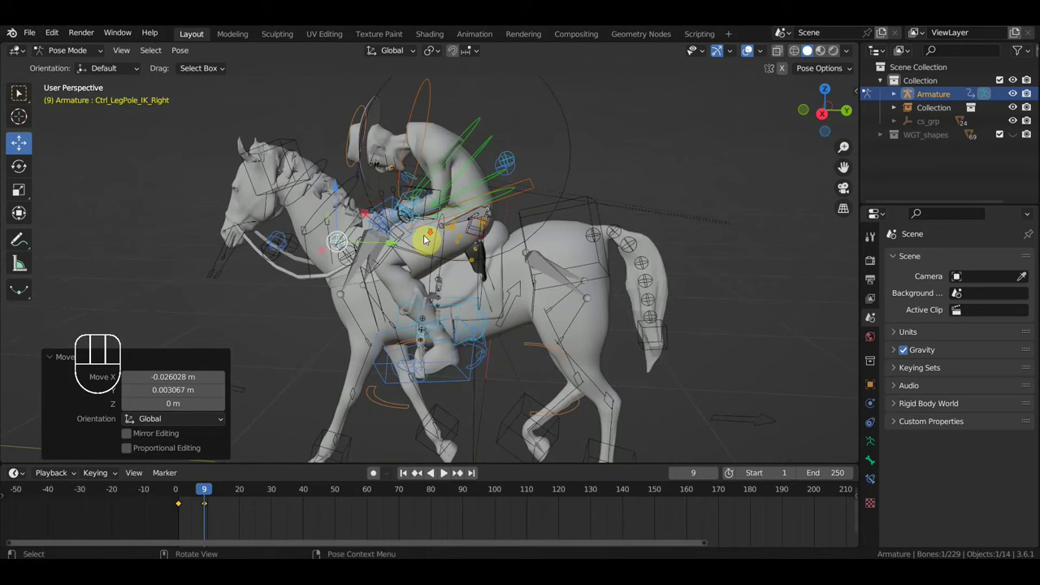
Step: From the right side view, tilt Ctrl_Spine2 at frame 9, then select Ctrl_Hips at frame 20
middle_click(474, 219)
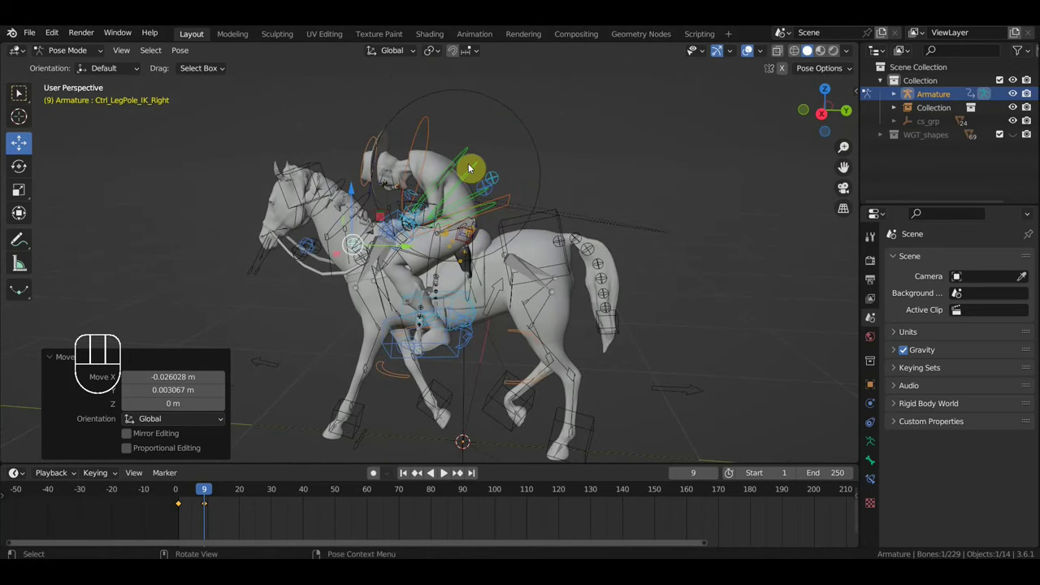
key(KP_3)
middle_click(504, 187)
click(500, 181)
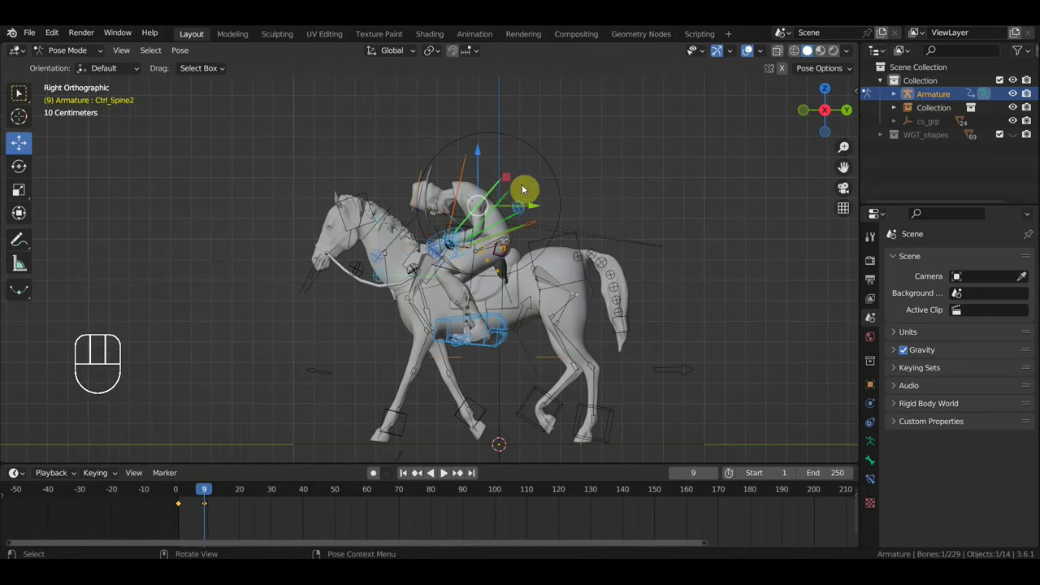
key(r)
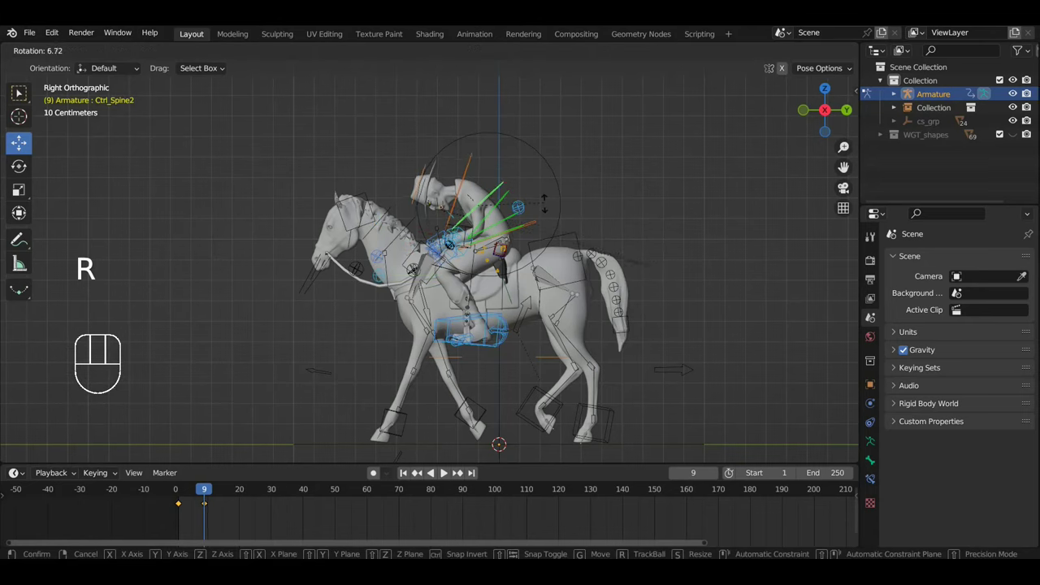
click(511, 199)
key(r)
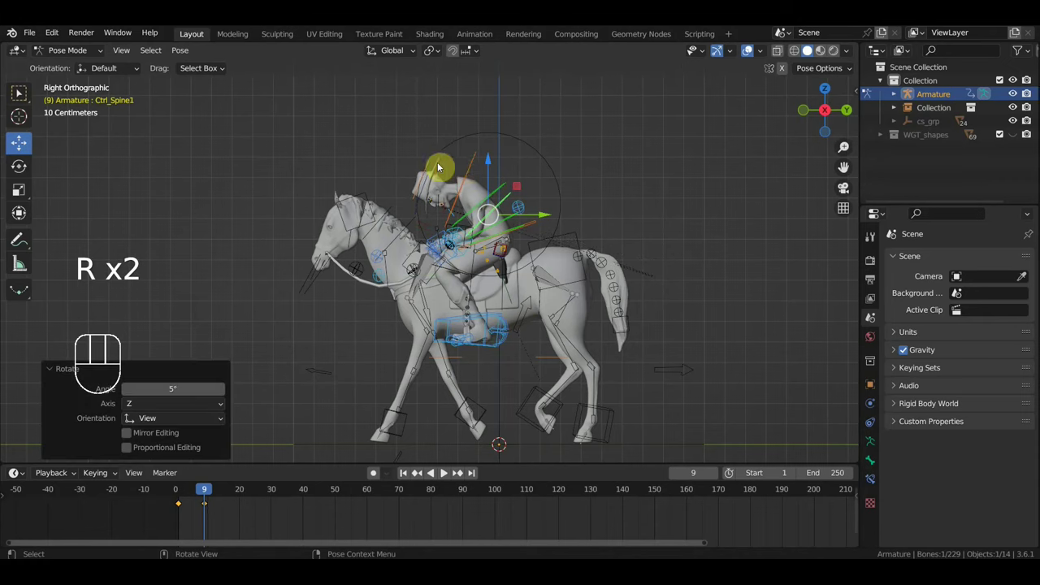
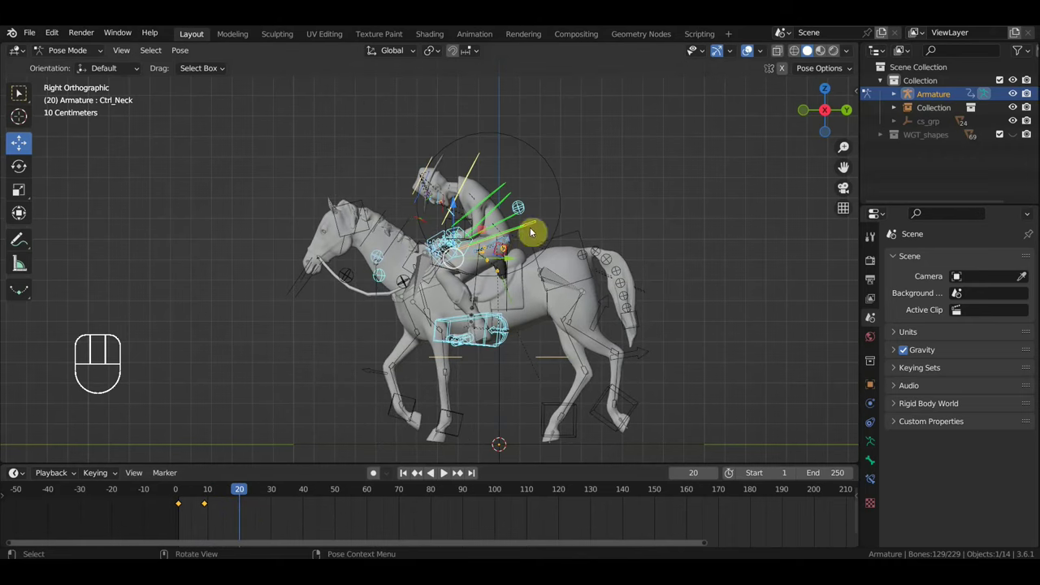
click(539, 229)
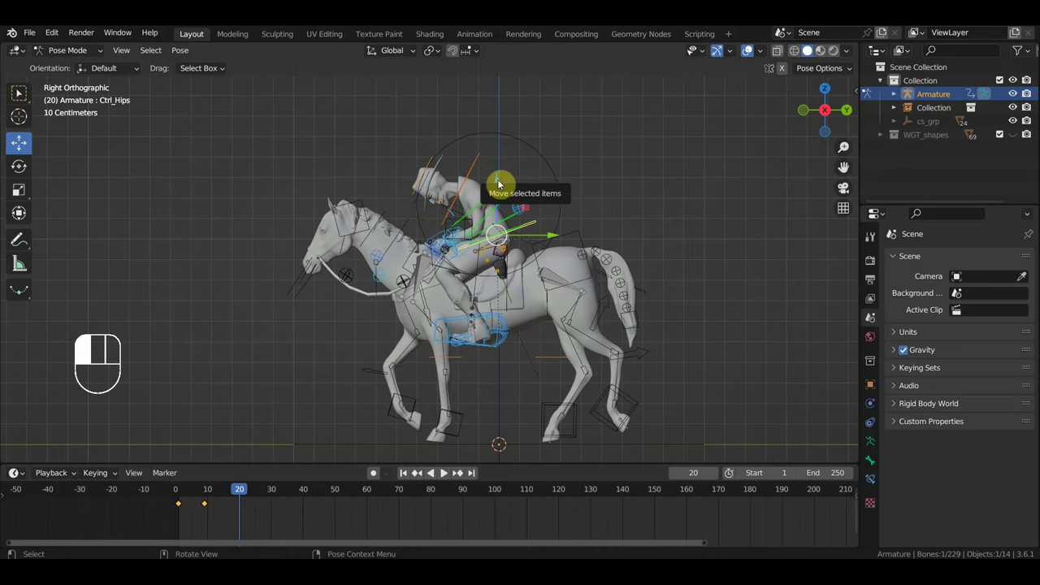
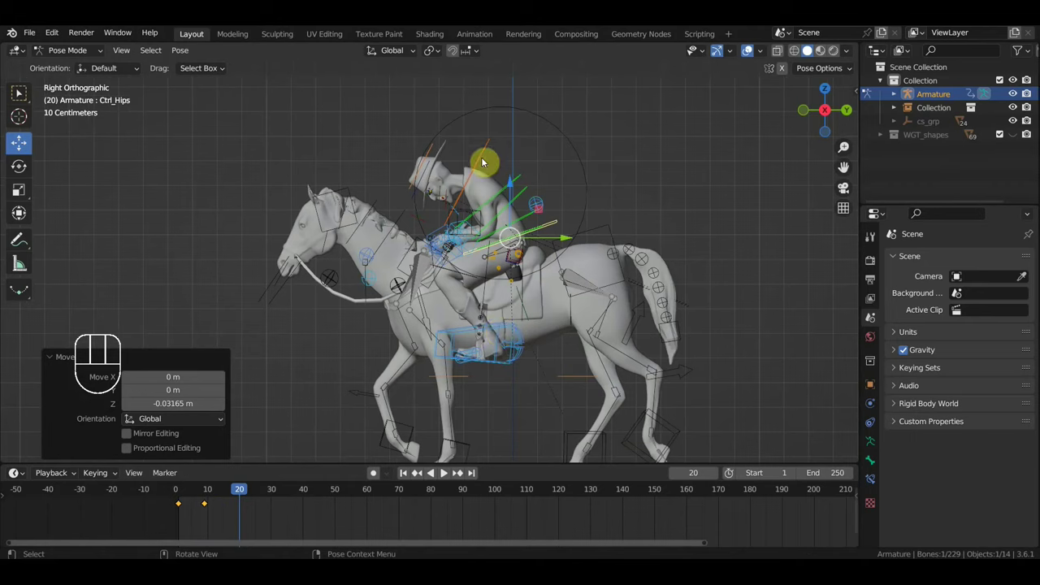
Step: Duplicate the rider's existing keyframes and move the copies to frame 19
click(196, 527)
drag(197, 527, 174, 499)
key(shift+d)
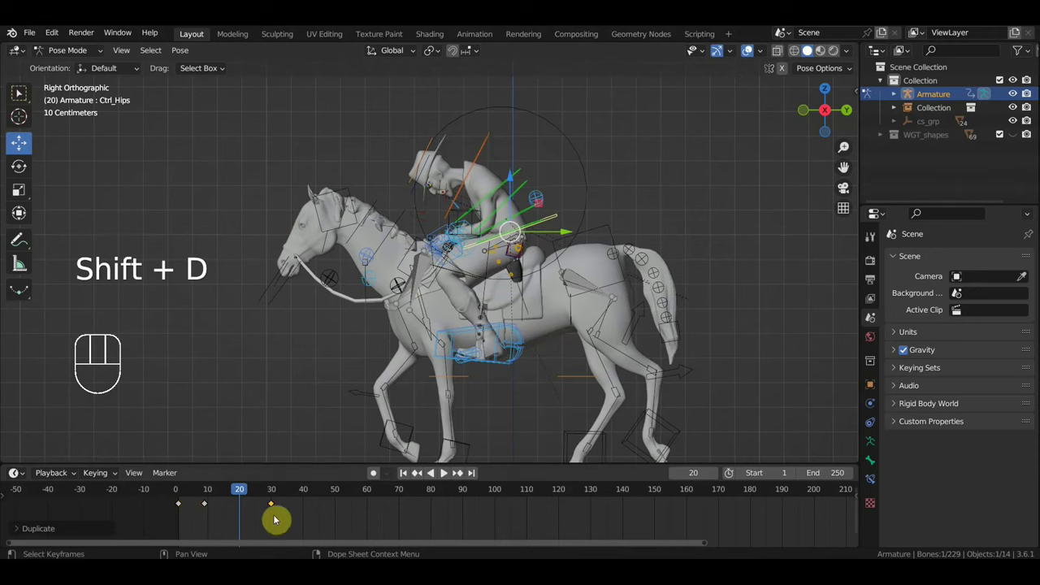
drag(205, 495, 237, 502)
drag(291, 522, 258, 497)
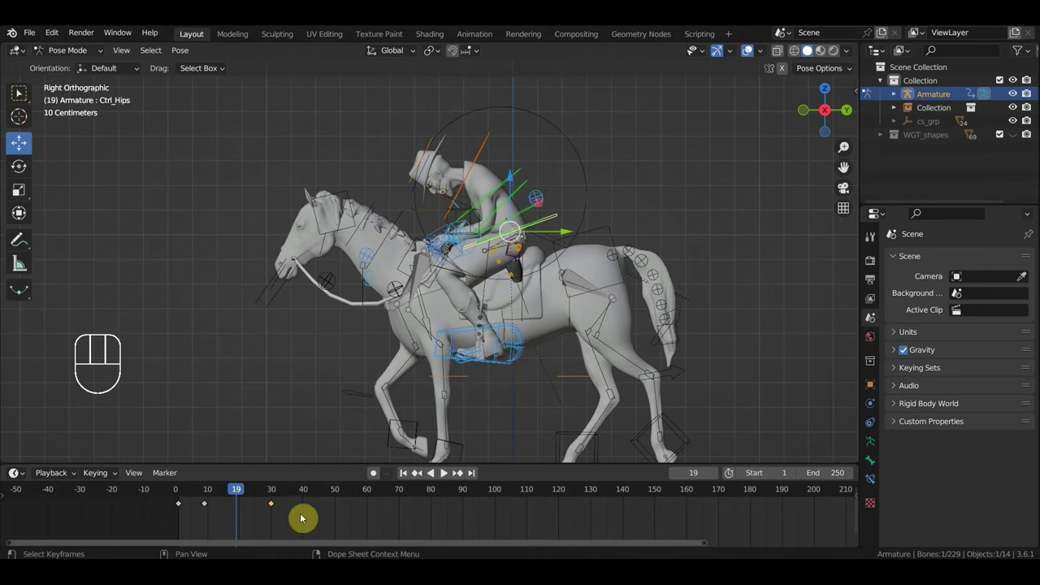
key(g)
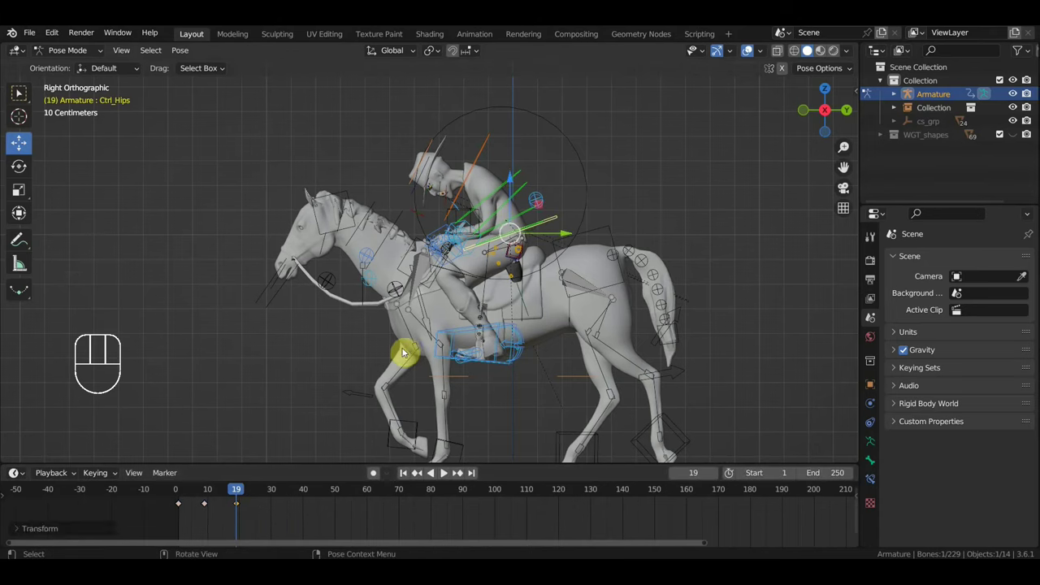
Step: Select all 129 rig bones and duplicate their first keyframe
key(a)
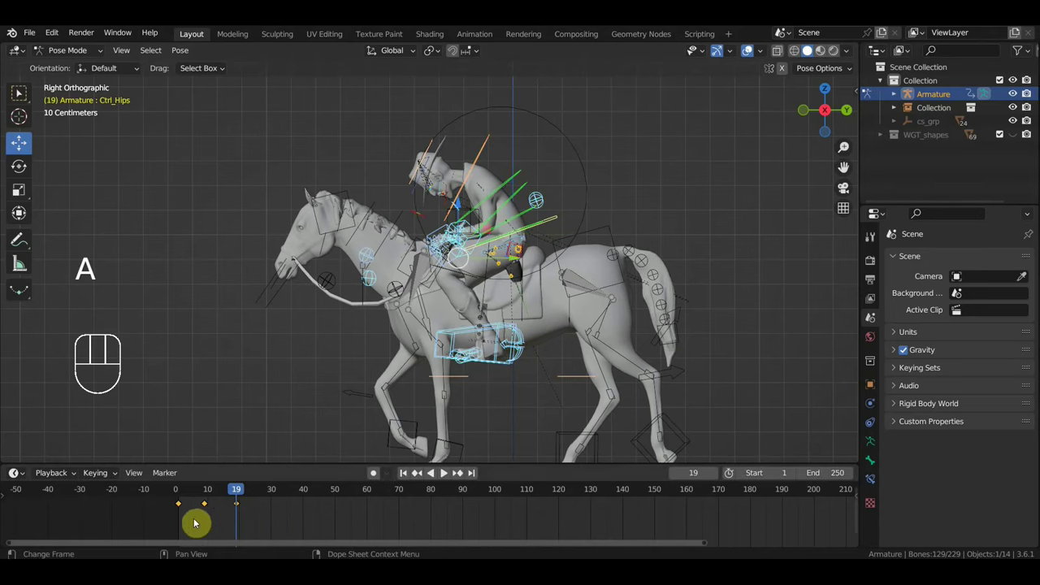
drag(184, 511, 176, 508)
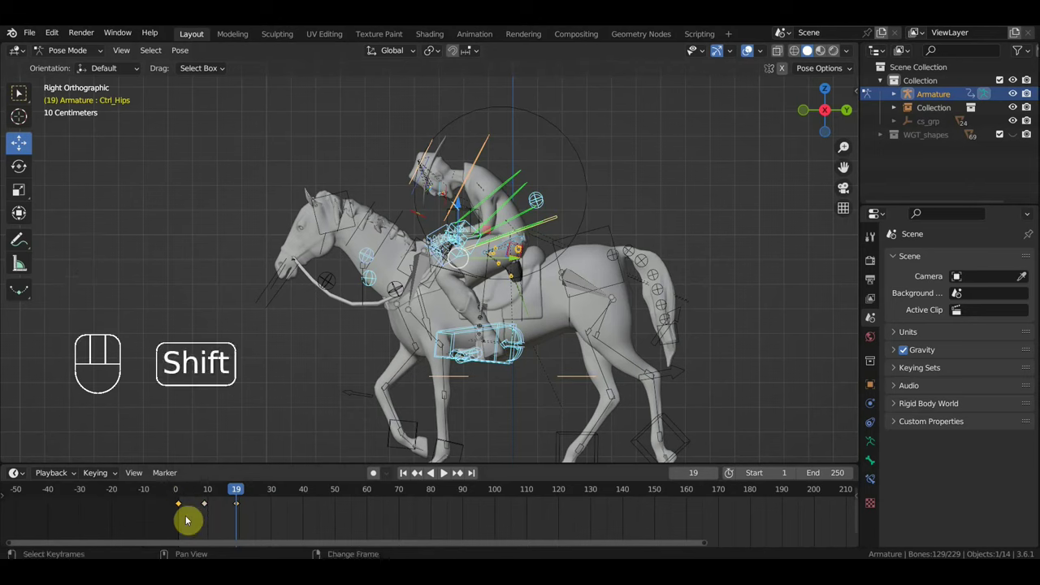
key(shift+d)
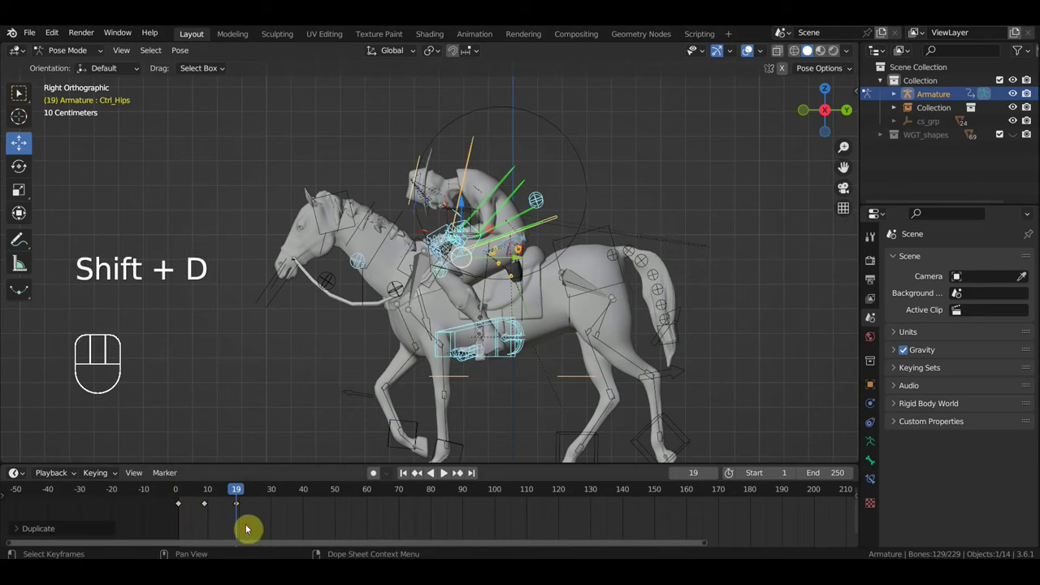
Step: At frame 26 repose the rider and insert Location & Rotation keys for the whole rig
drag(238, 490, 265, 508)
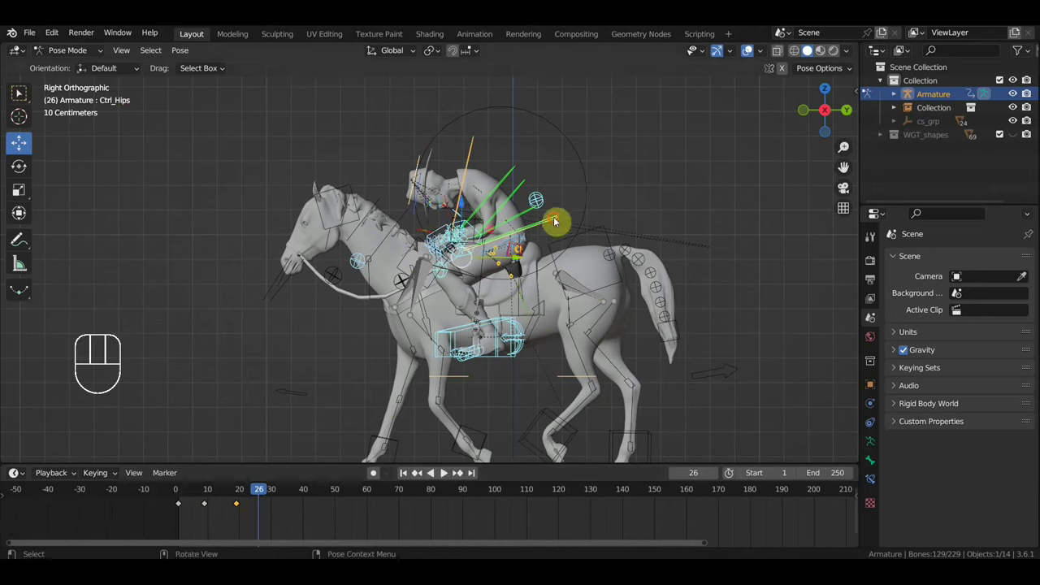
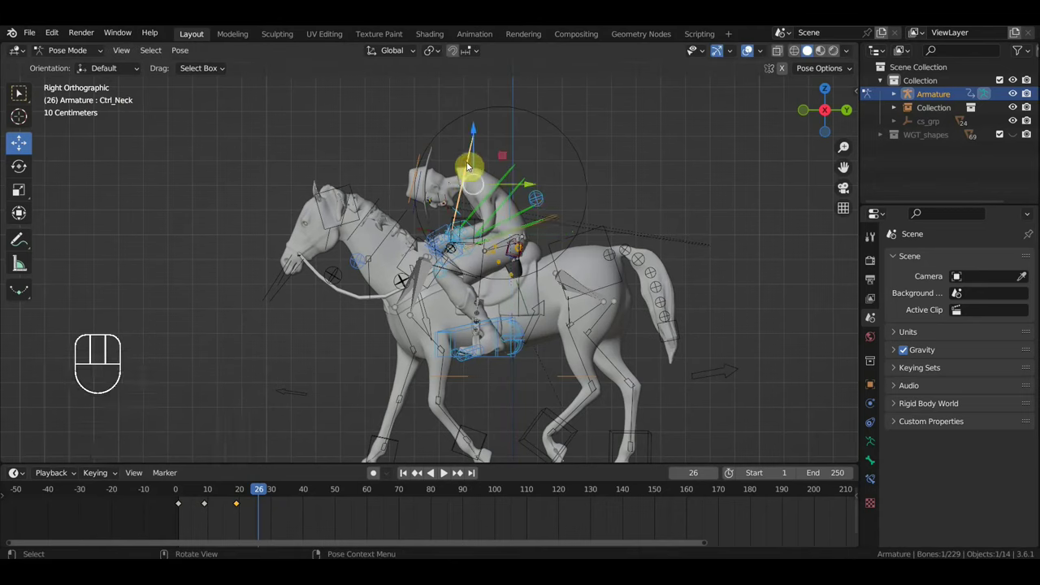
key(r)
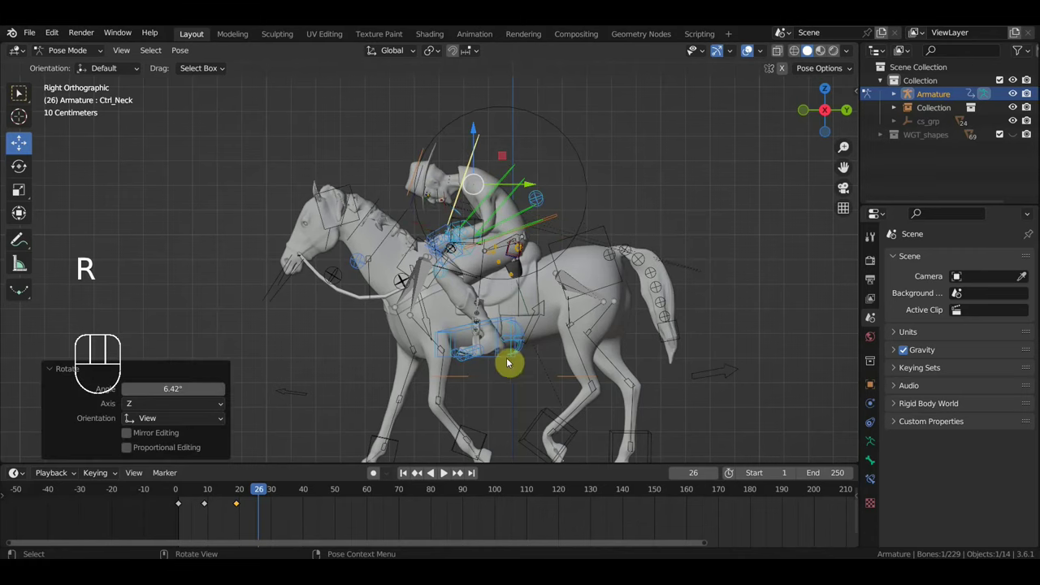
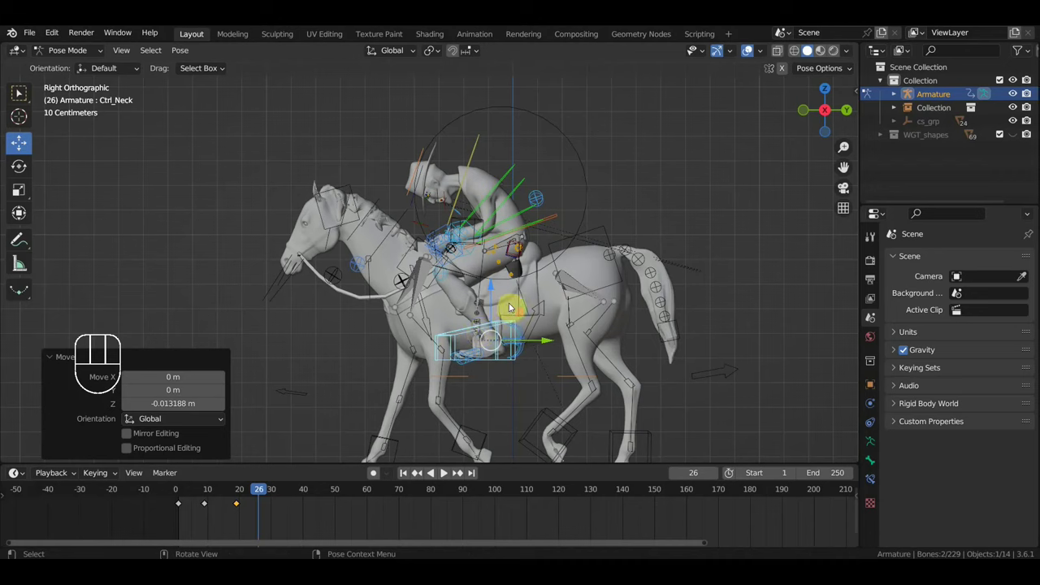
key(a)
key(i)
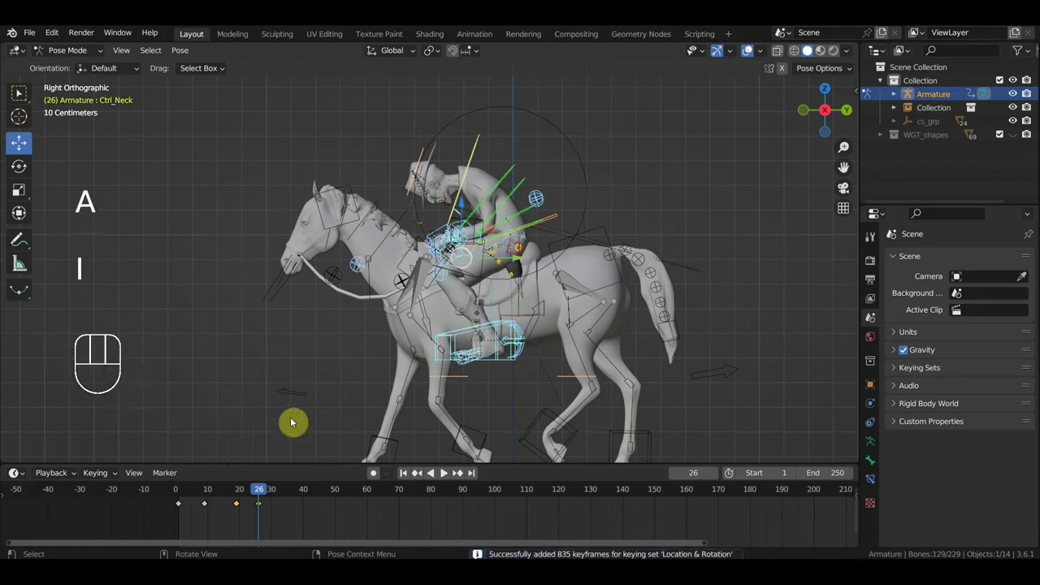
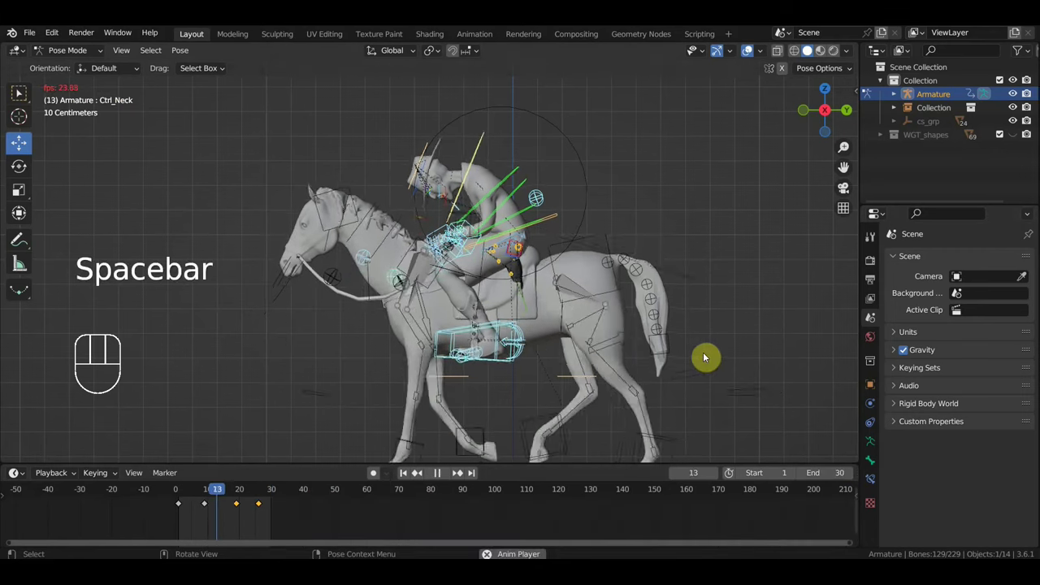
Step: In perspective view, duplicate the opening pose key to just past frame 30
middle_click(663, 392)
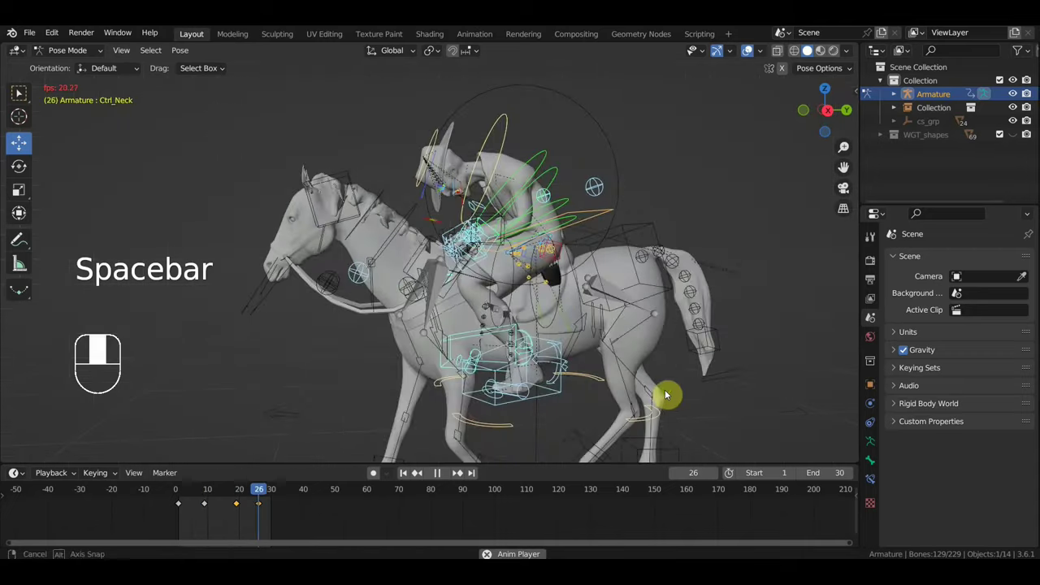
key(space)
drag(471, 391, 481, 351)
middle_click(410, 392)
click(262, 496)
click(177, 501)
key(shift+d)
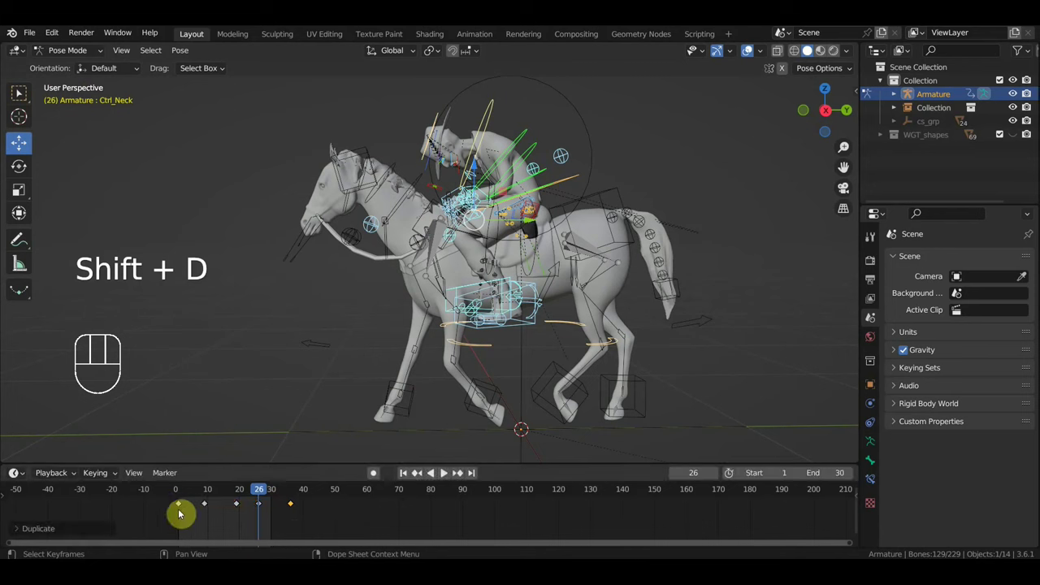
Step: Play and scrub the gallop loop to review the rider's motion
key(space)
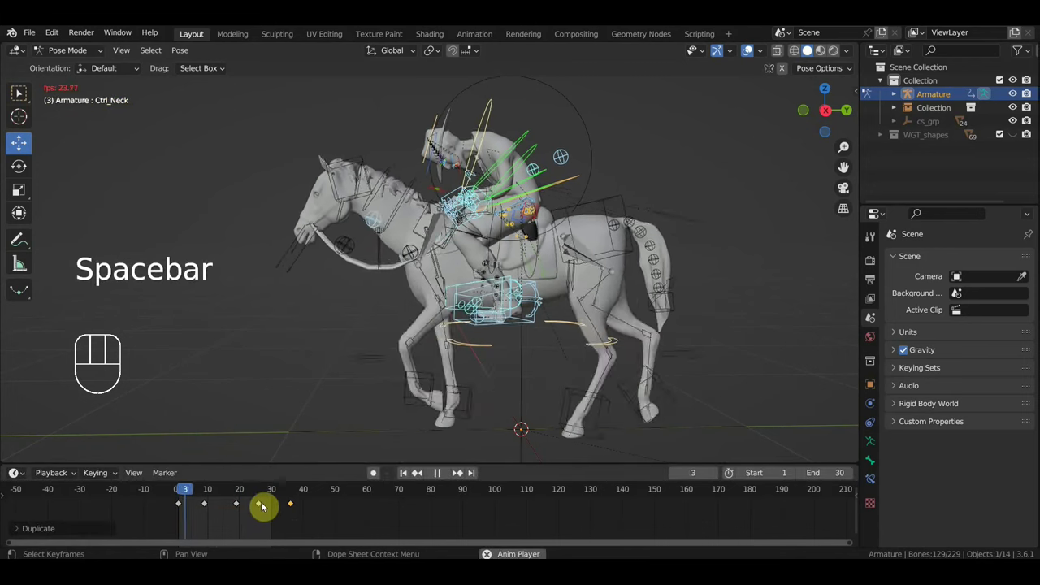
key(space)
drag(237, 499, 275, 510)
drag(268, 495, 208, 494)
key(space)
key(space)
key(space)
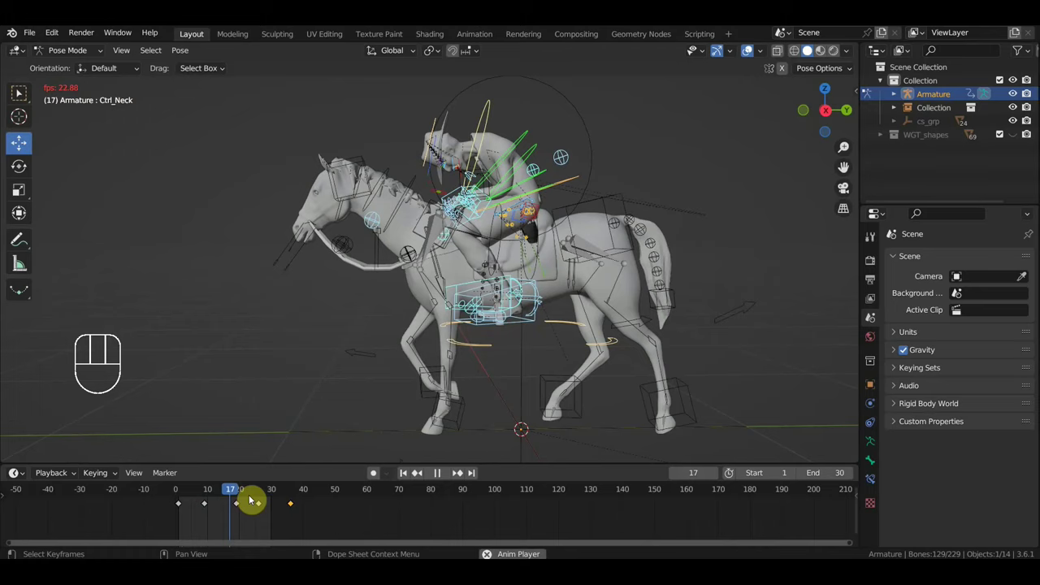
key(space)
Step: Delete the key at frame 26, check playback, then undo the deletion
click(266, 497)
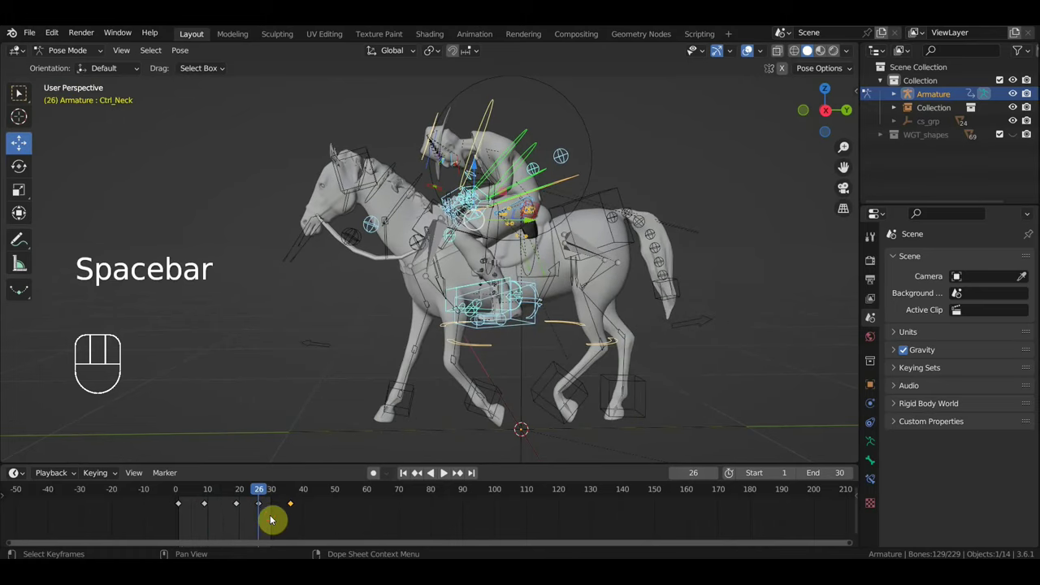
drag(273, 518, 259, 504)
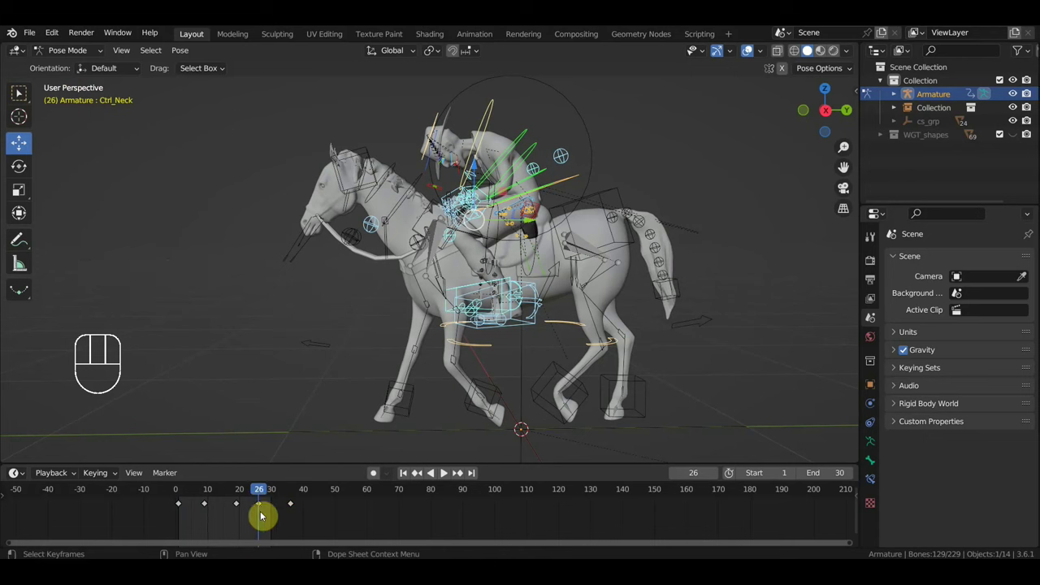
key(Delete)
key(space)
key(space)
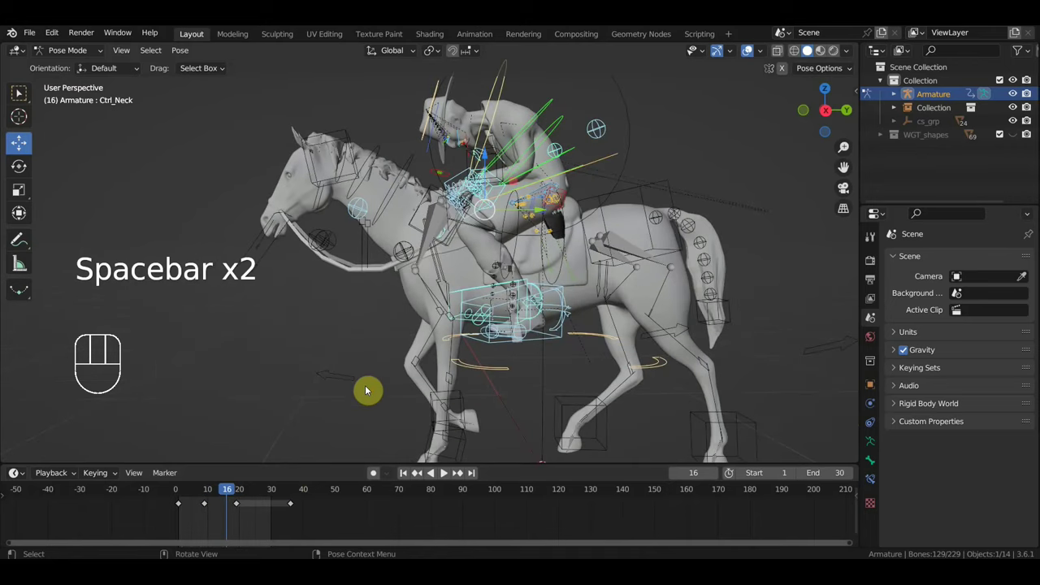
key(ctrl+z)
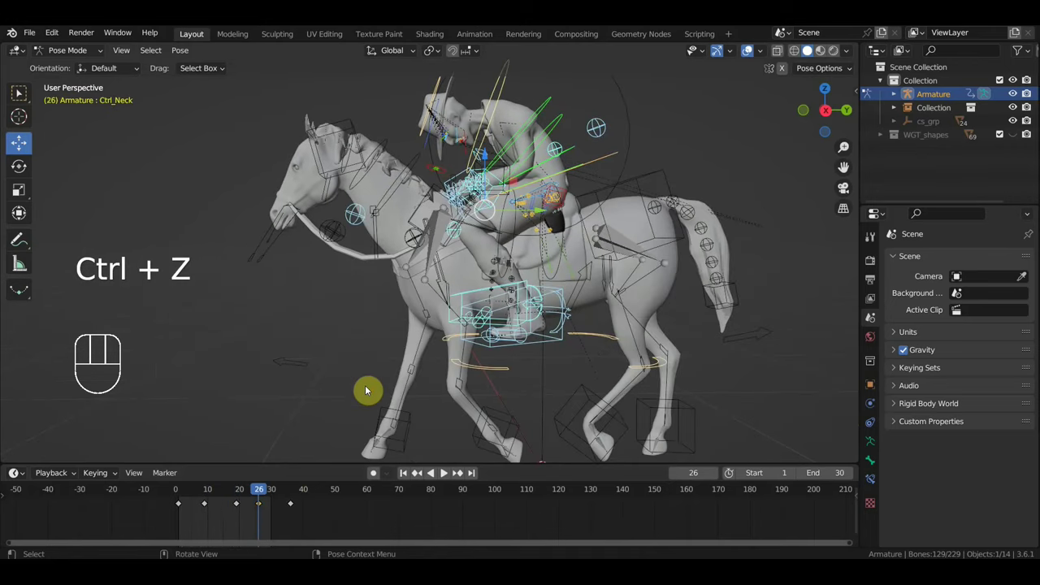
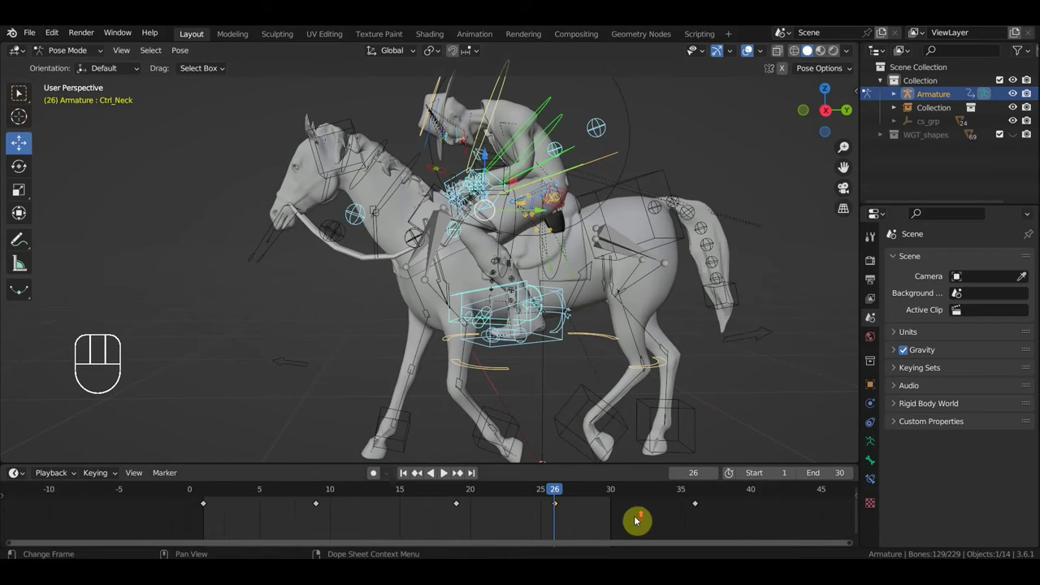
Step: Go to frame 14 and nudge the rider's Ctrl_Hips slightly
click(399, 501)
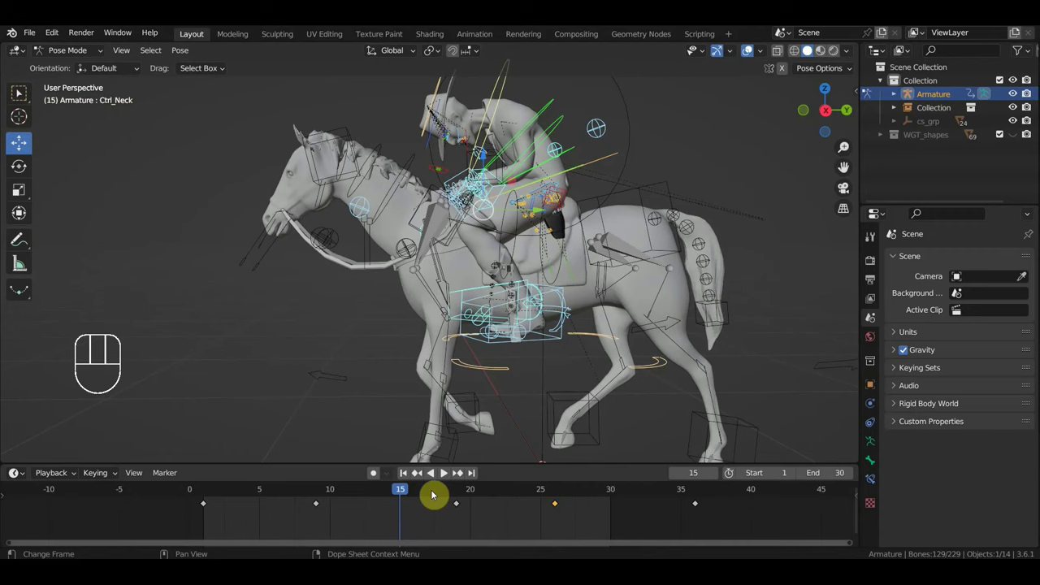
drag(369, 492, 386, 508)
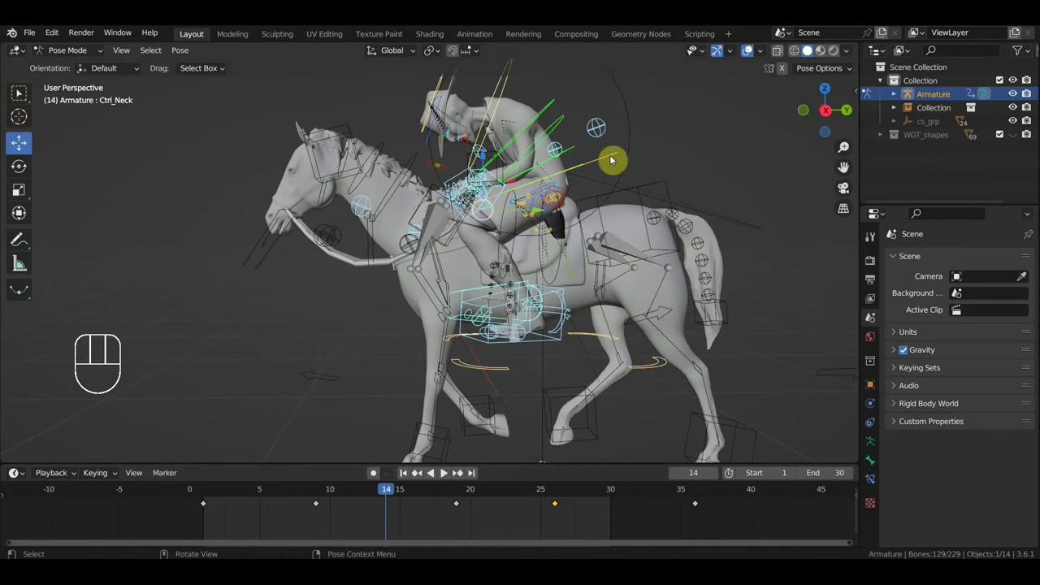
click(613, 155)
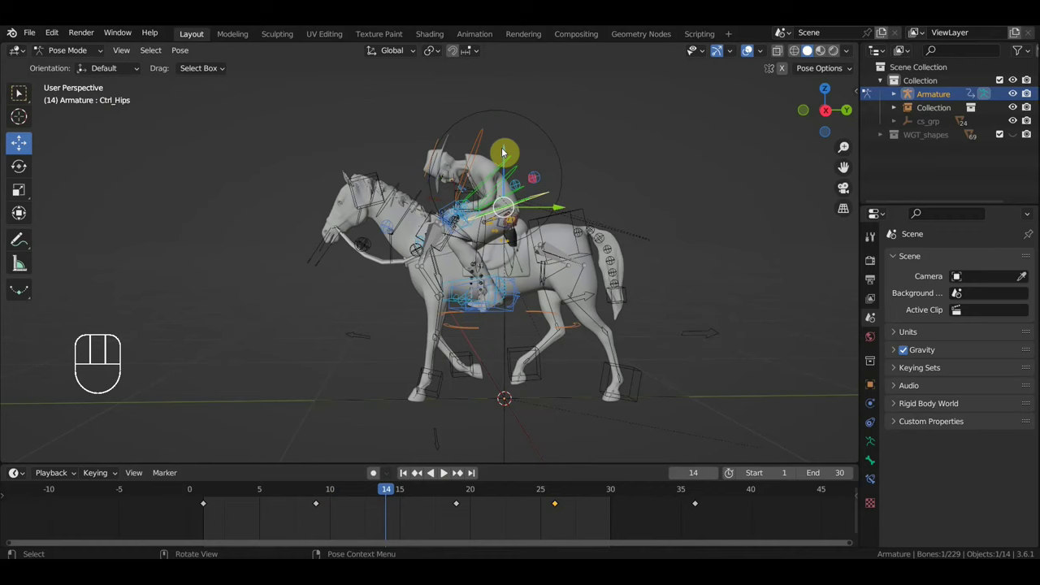
click(507, 156)
drag(508, 156, 510, 159)
Step: Select Ctrl_Neck and rotate it for the frame-14 pose
click(482, 147)
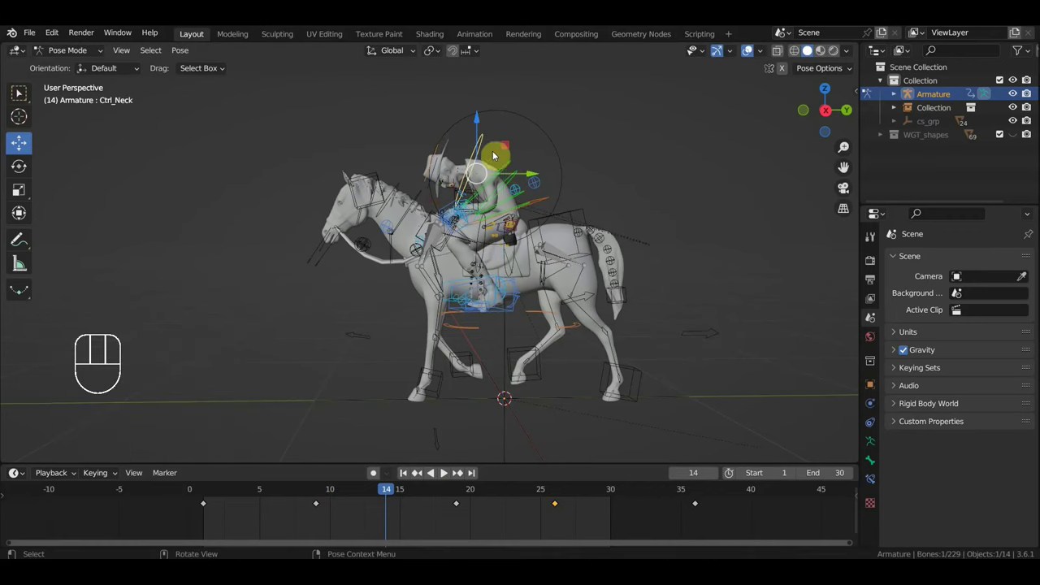
key(r)
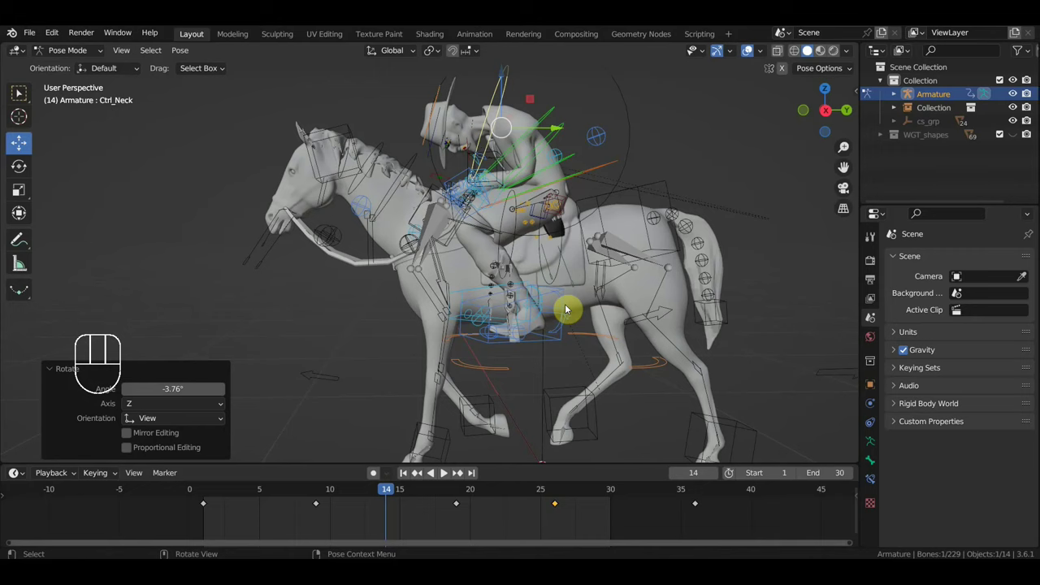
click(470, 292)
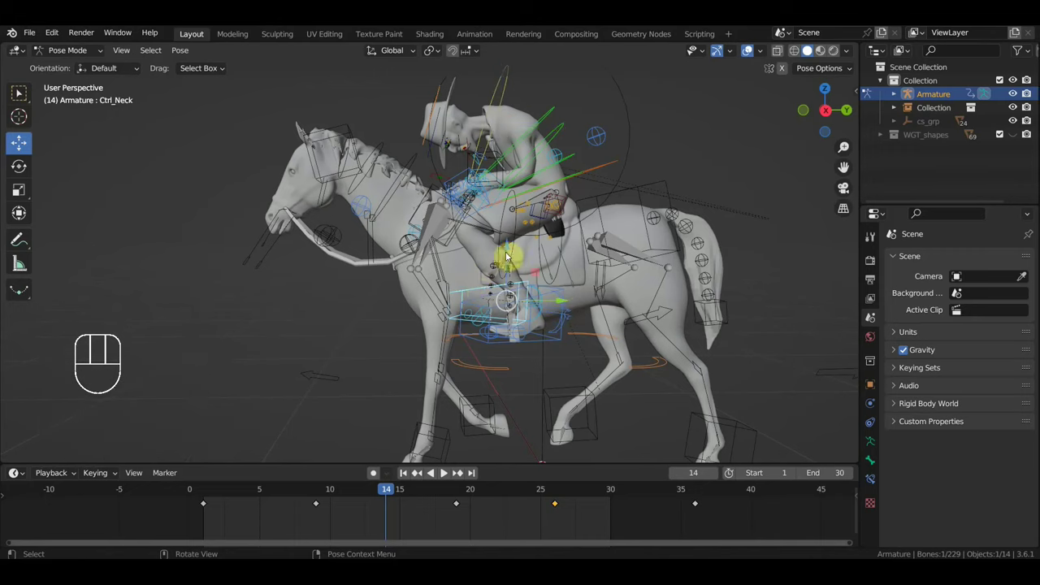
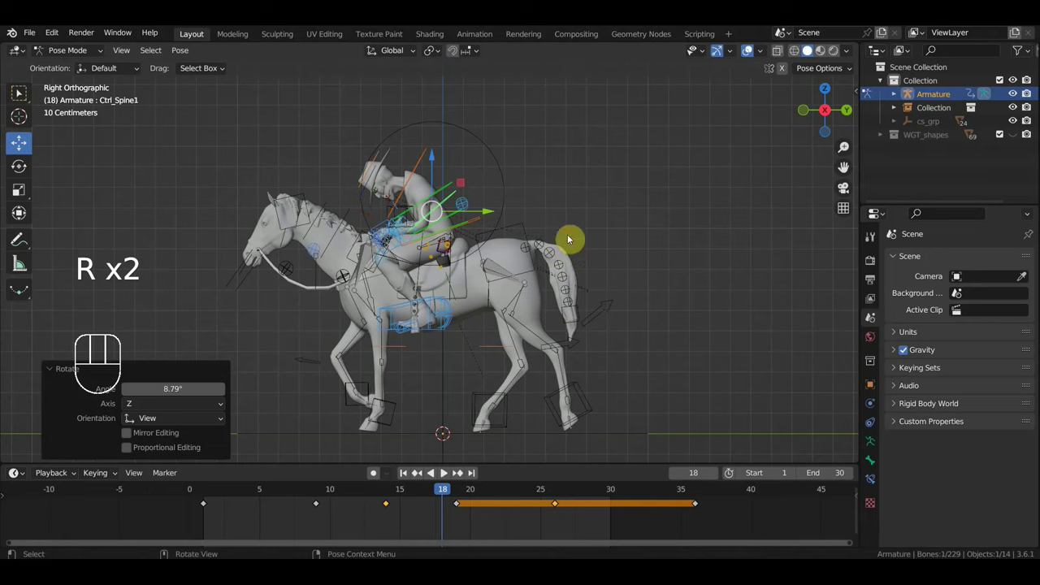
Step: Key the whole rig, then move the frame-19 key onto frame 18 and remove the leftover
key(a)
key(i)
drag(448, 494, 470, 511)
drag(477, 521, 463, 506)
key(Delete)
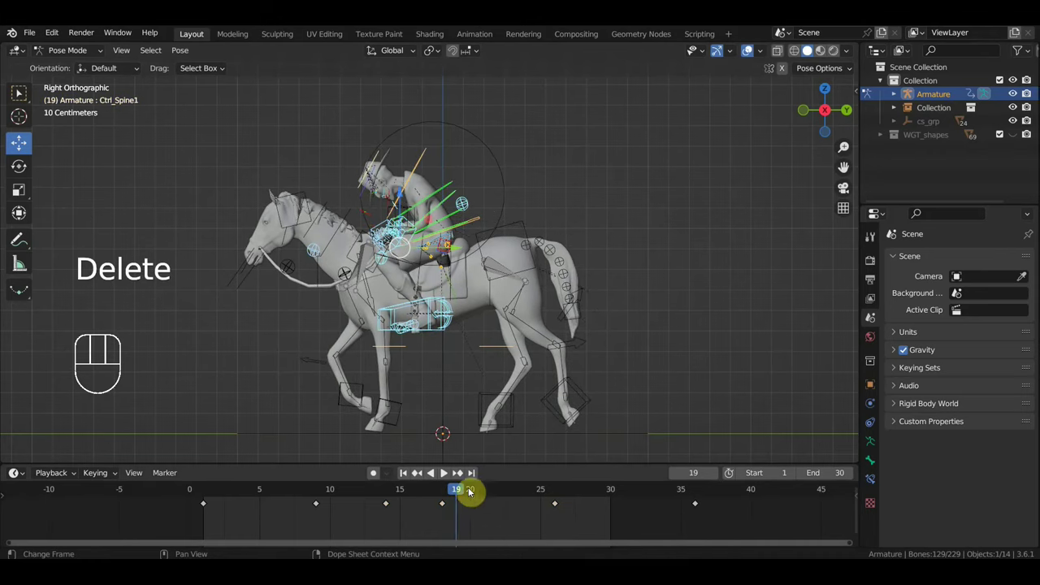
click(438, 496)
Step: Play the gallop back while orbiting, then scrub between frames 17 and 36
key(space)
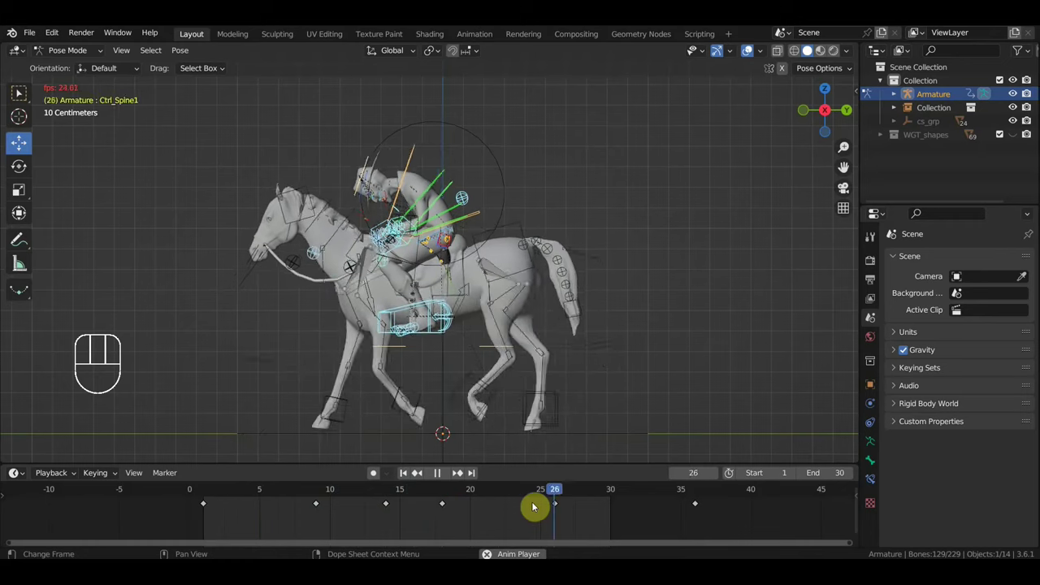
drag(610, 389, 644, 388)
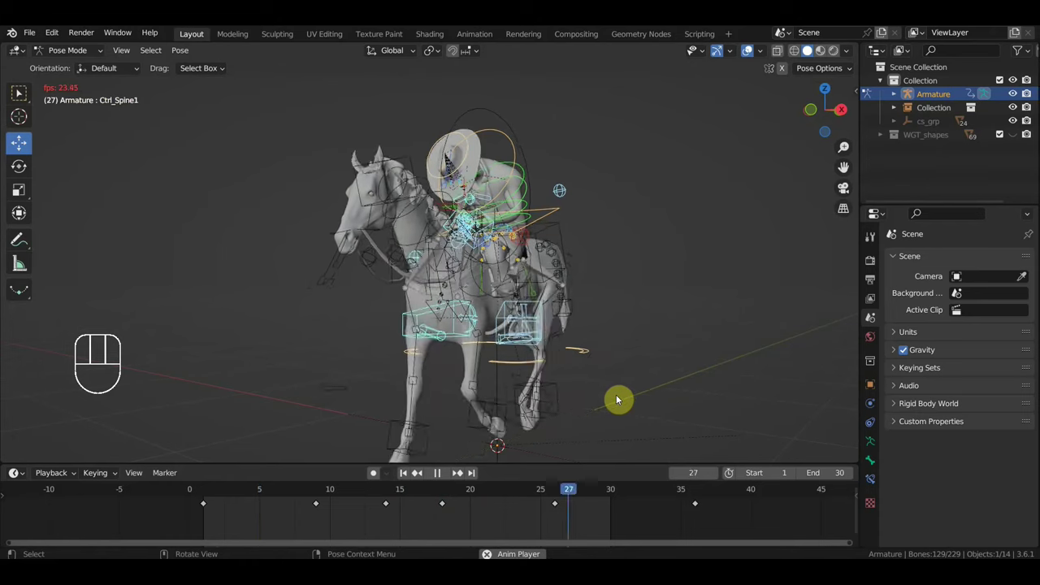
key(space)
drag(598, 392, 542, 448)
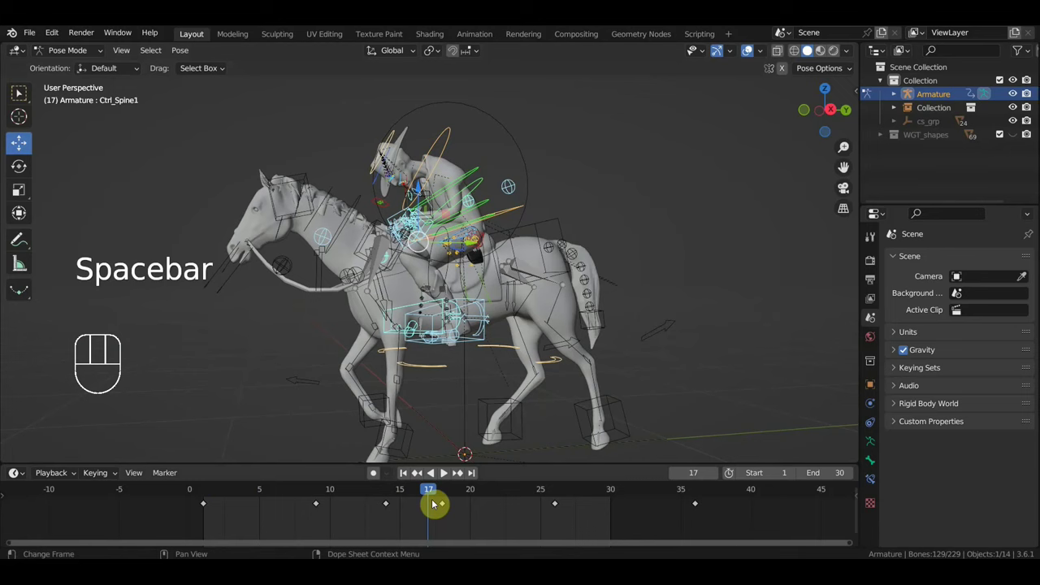
drag(451, 490, 710, 473)
drag(677, 401, 651, 401)
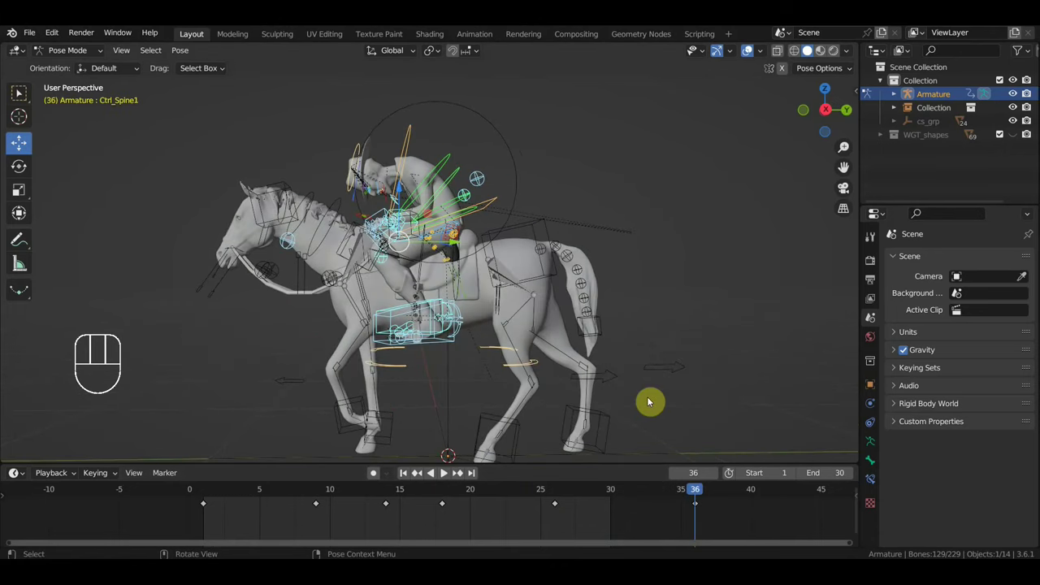
Step: In the right side view go to frame 1 and select the rider's hip control
key(KP_3)
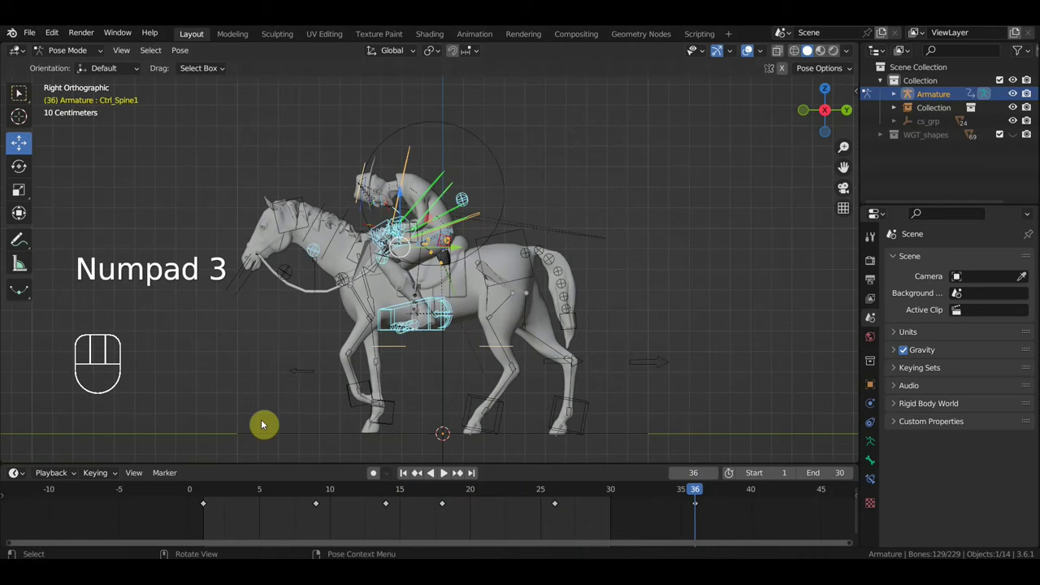
click(200, 495)
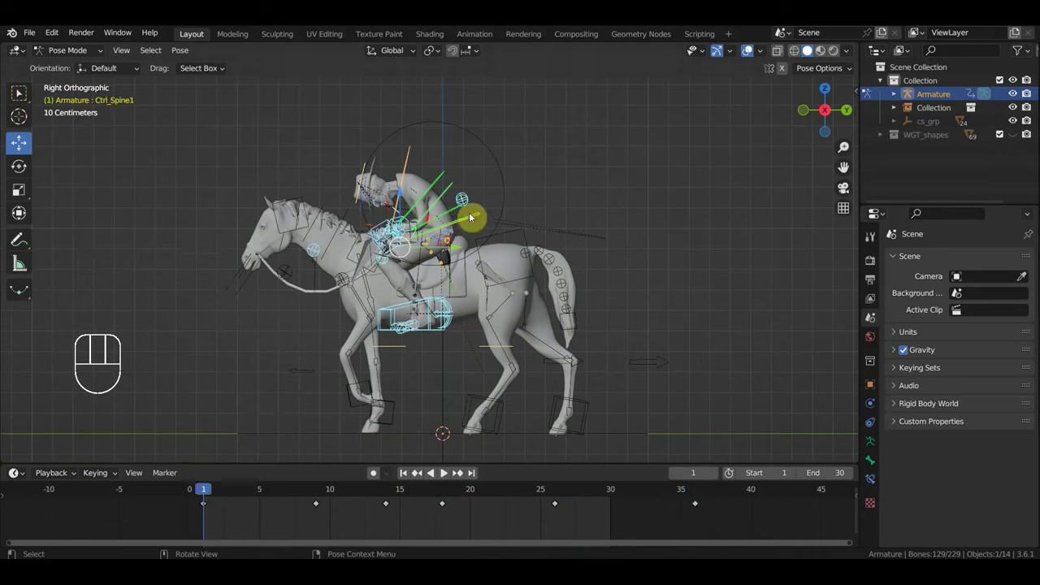
drag(204, 496, 204, 509)
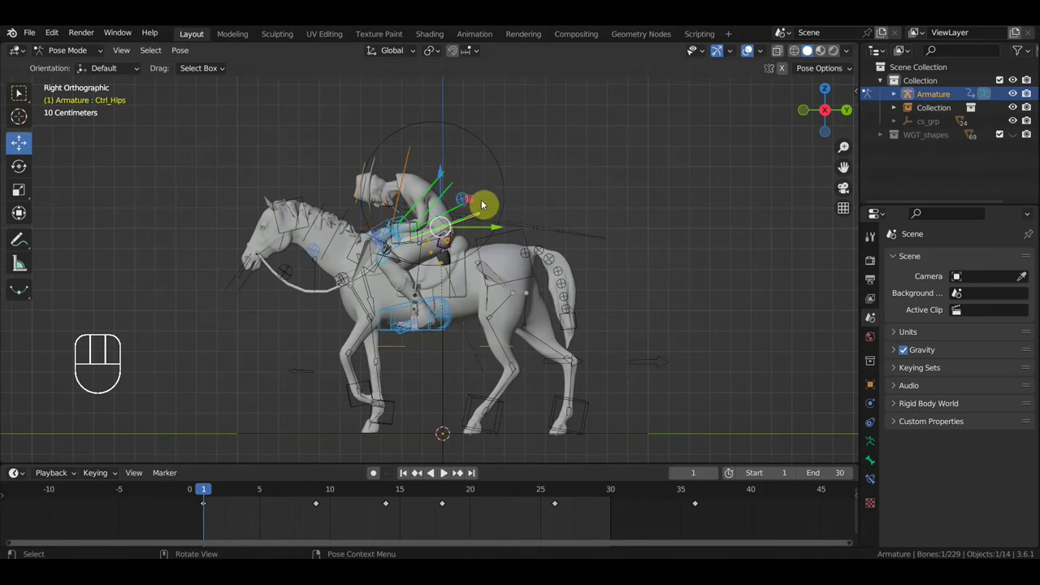
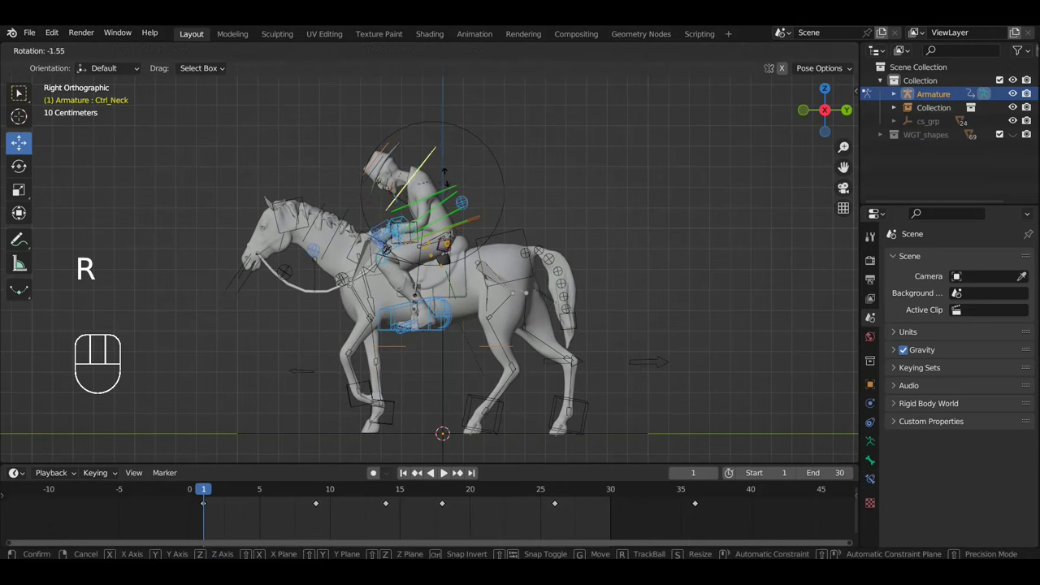
Step: Confirm the Ctrl_Neck rotation and key Location & Rotation for all bones at frame 1
key(r)
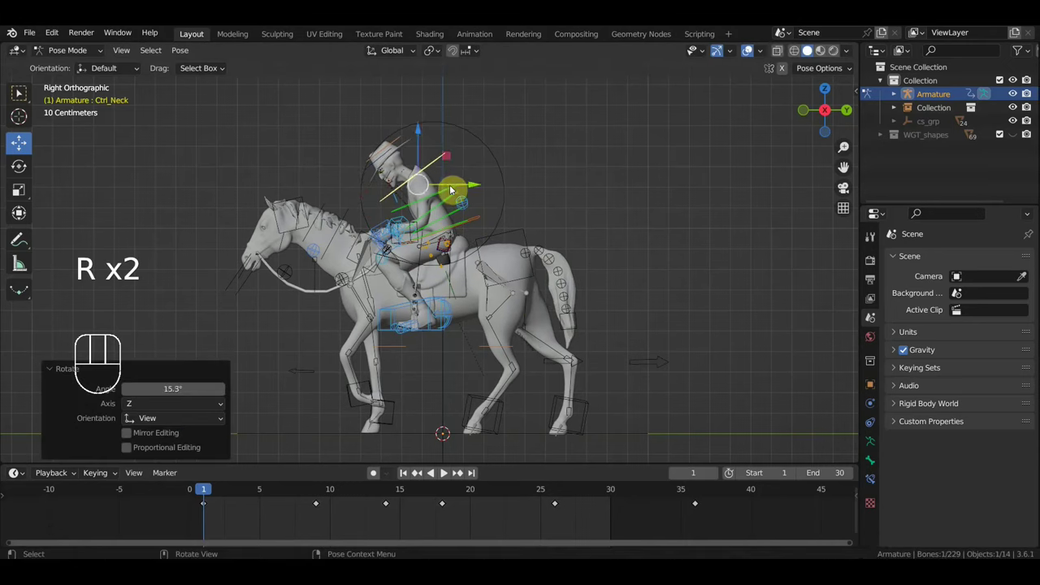
key(a)
key(i)
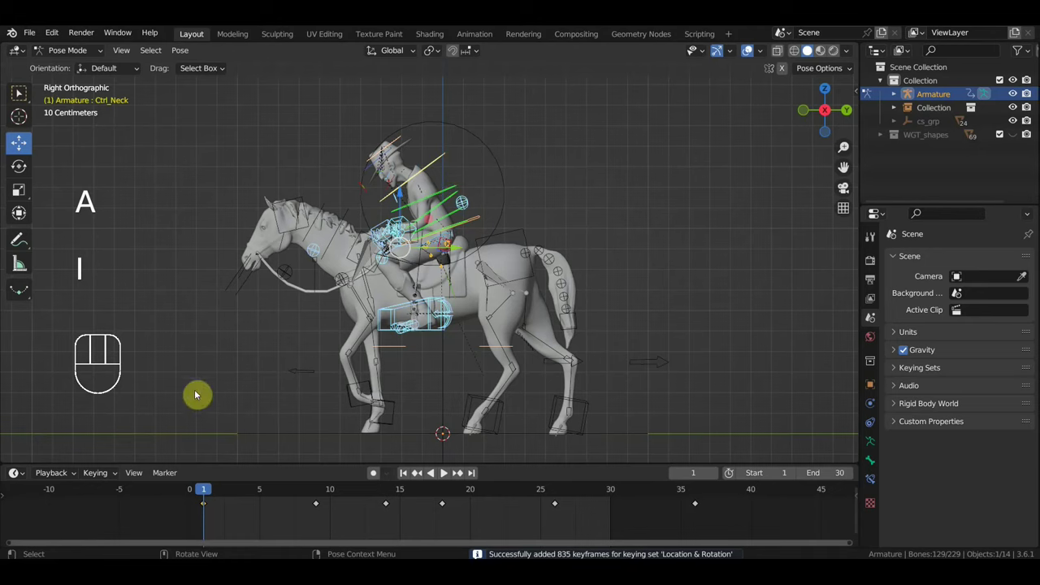
Step: Copy the frame-1 key to frame 33 and delete the old key at frame 36
click(193, 506)
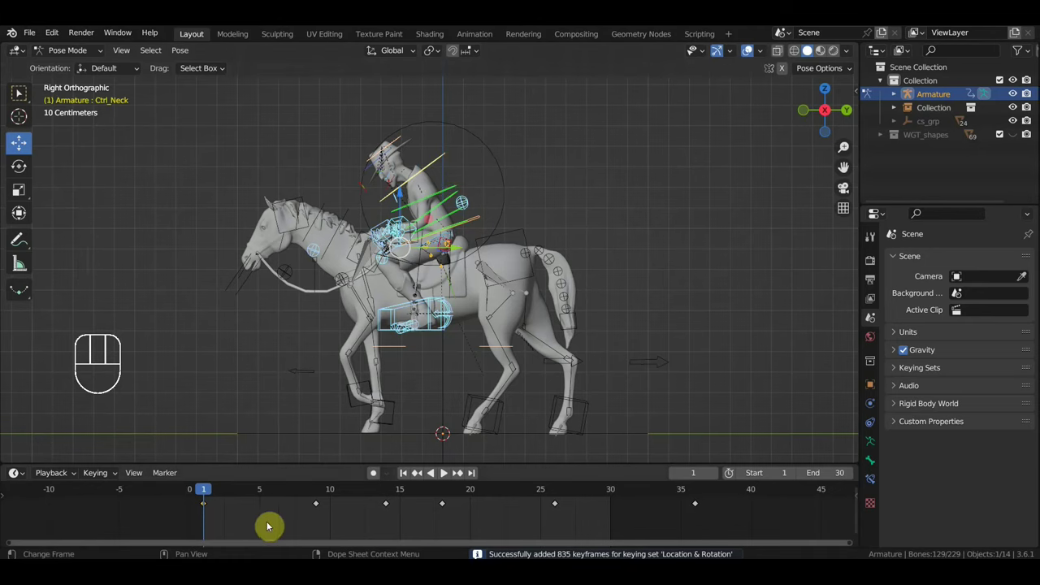
key(a)
key(shift+d)
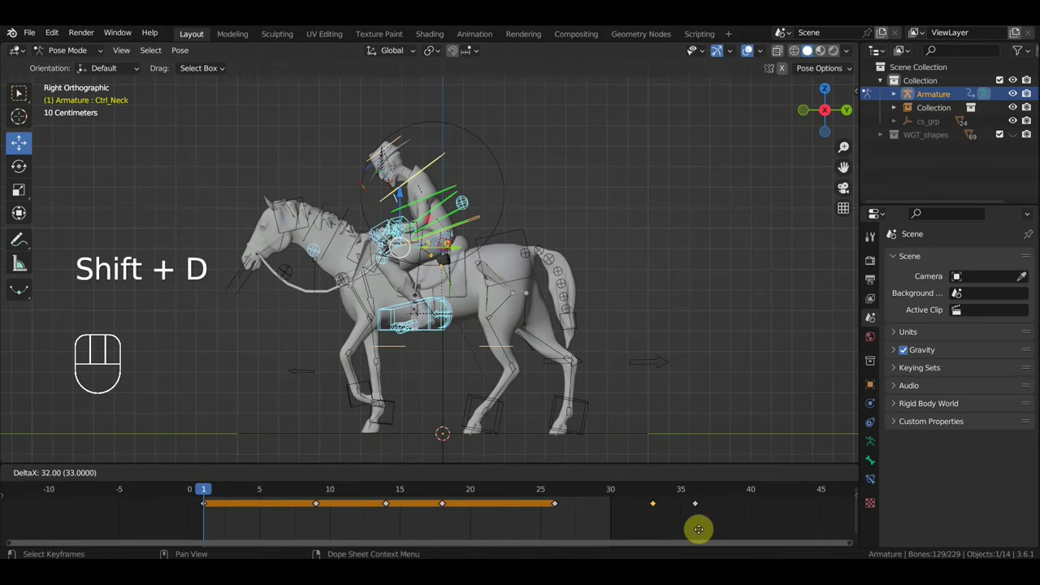
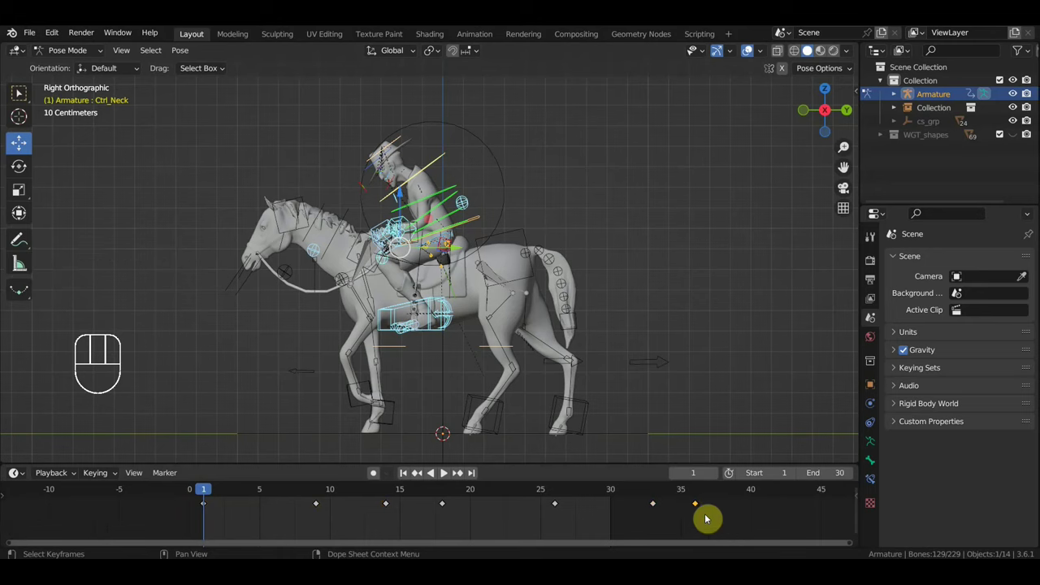
key(Delete)
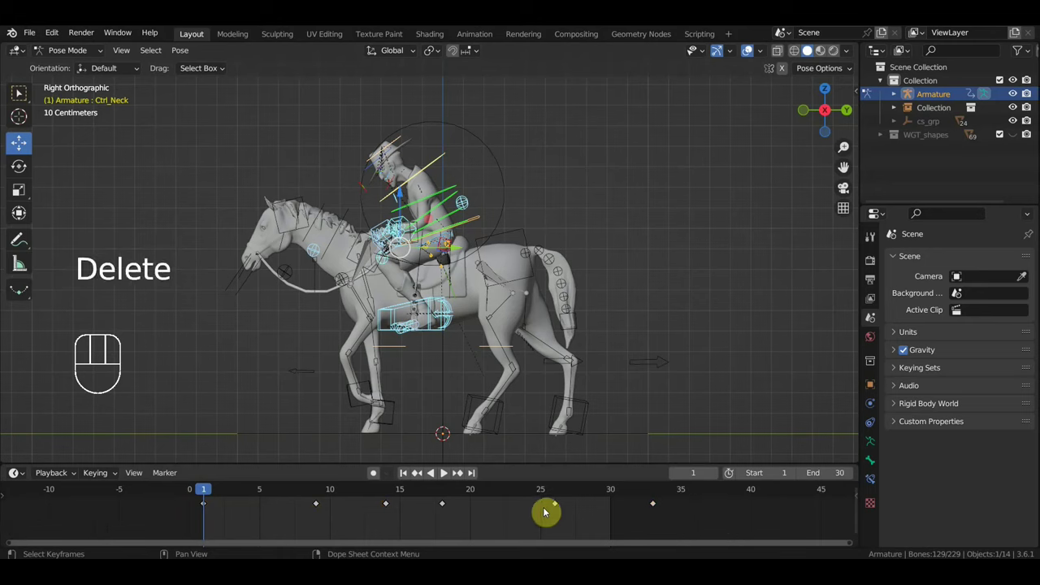
drag(216, 496, 658, 549)
Step: Replay the loop twice, scrub to frame 30 and frame the horse in right side view
key(space)
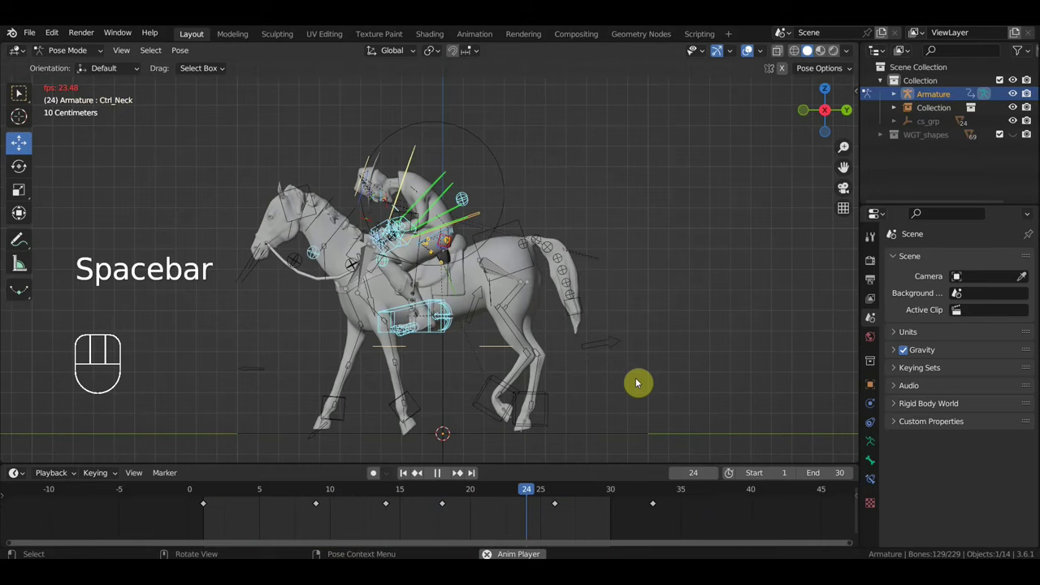
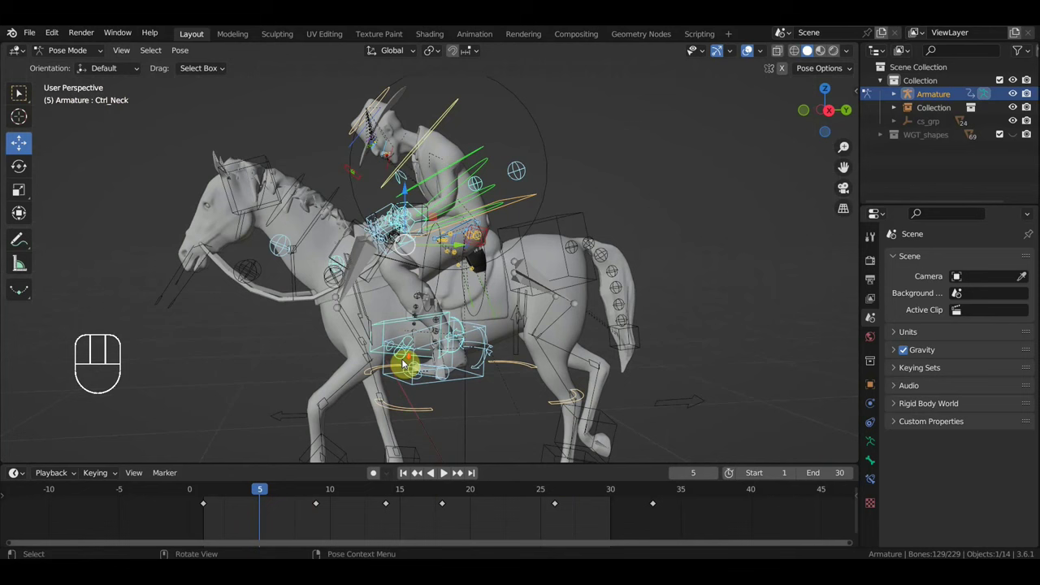
key(space)
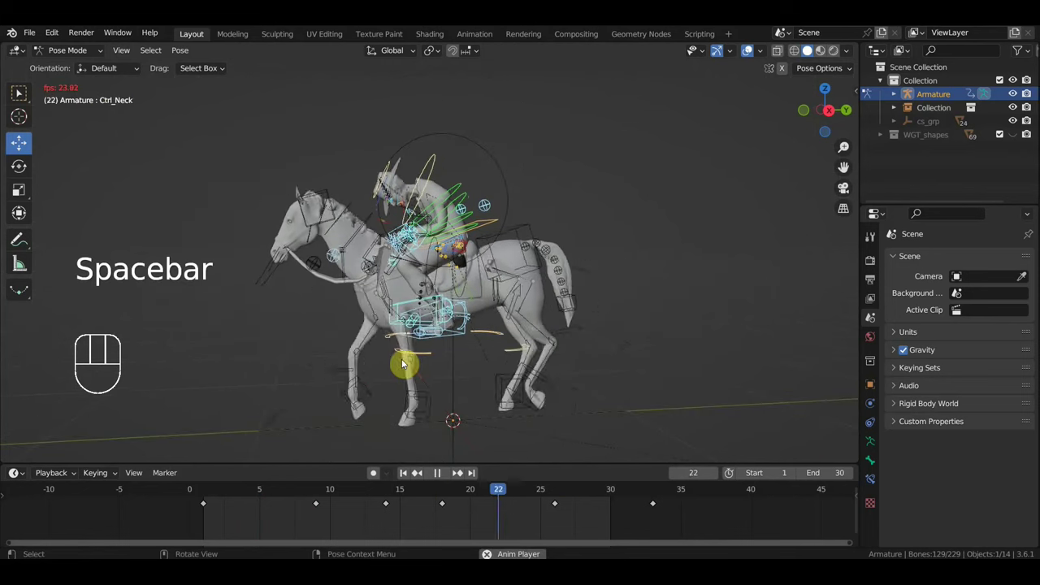
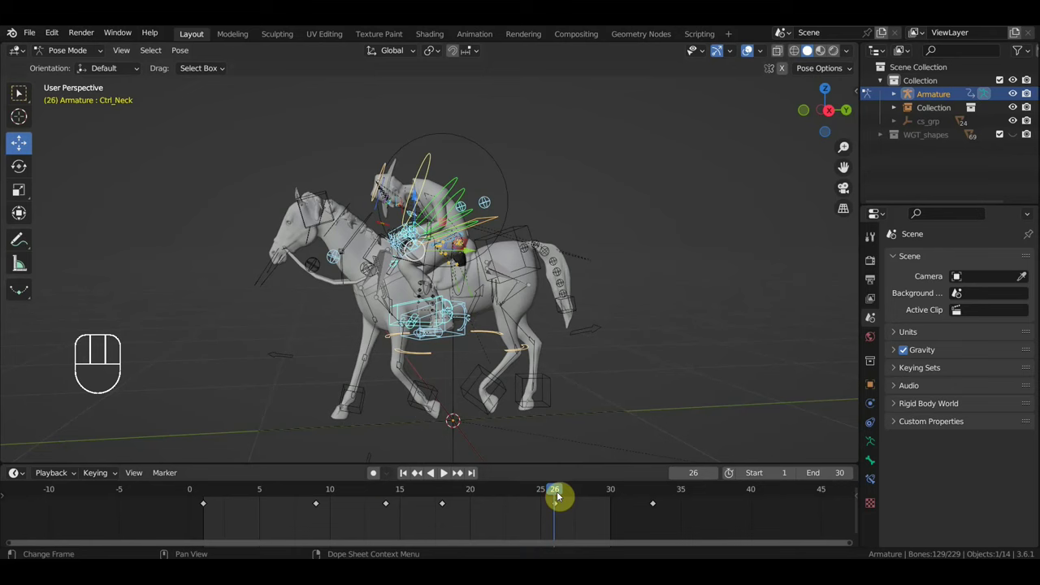
drag(561, 495, 609, 513)
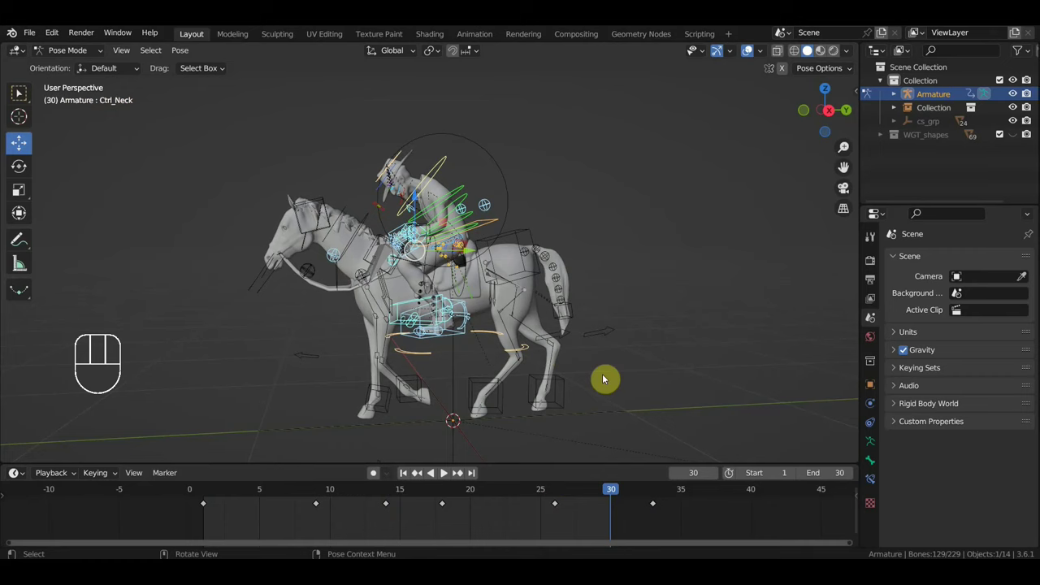
key(KP_3)
drag(625, 492, 569, 460)
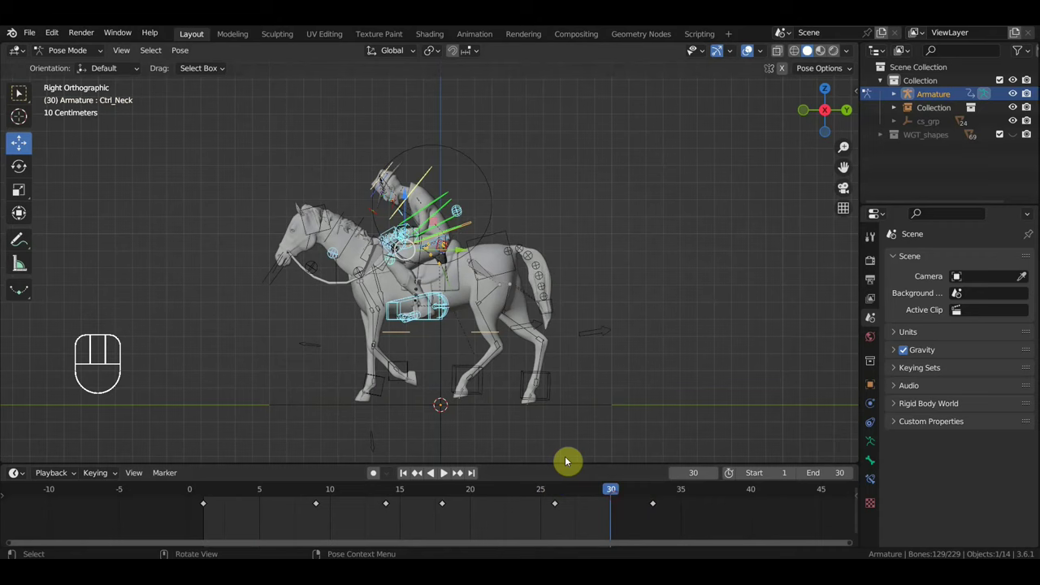
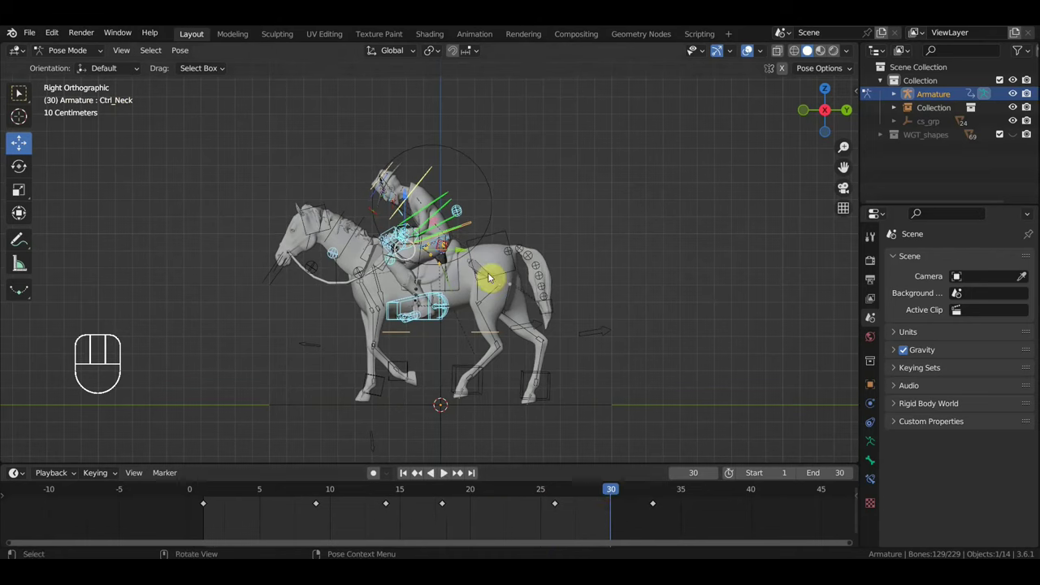
Step: Finish the Ctrl_Spine2 rotation and key all bones at frame 30, then play back
key(r)
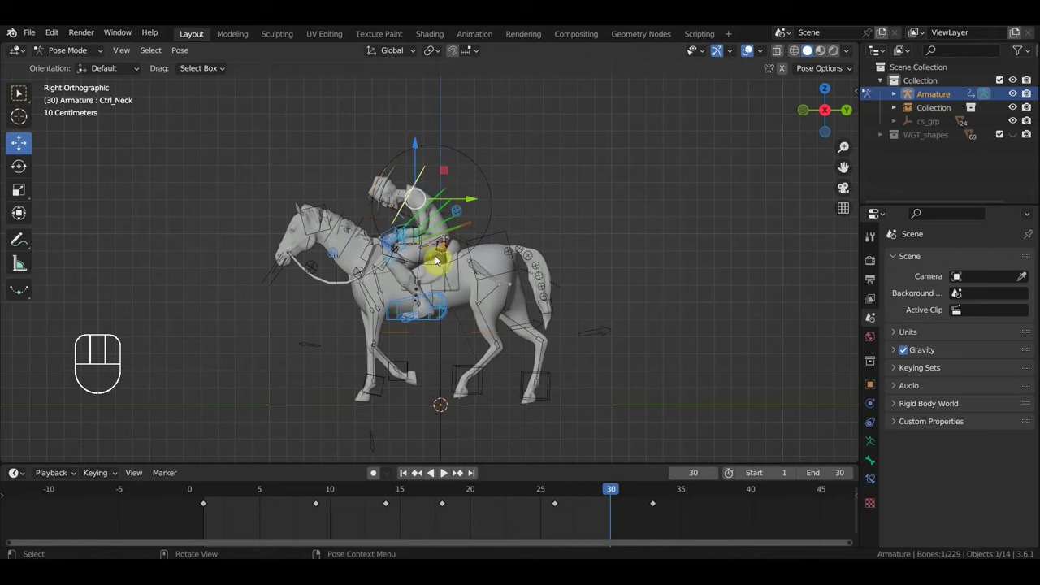
key(r)
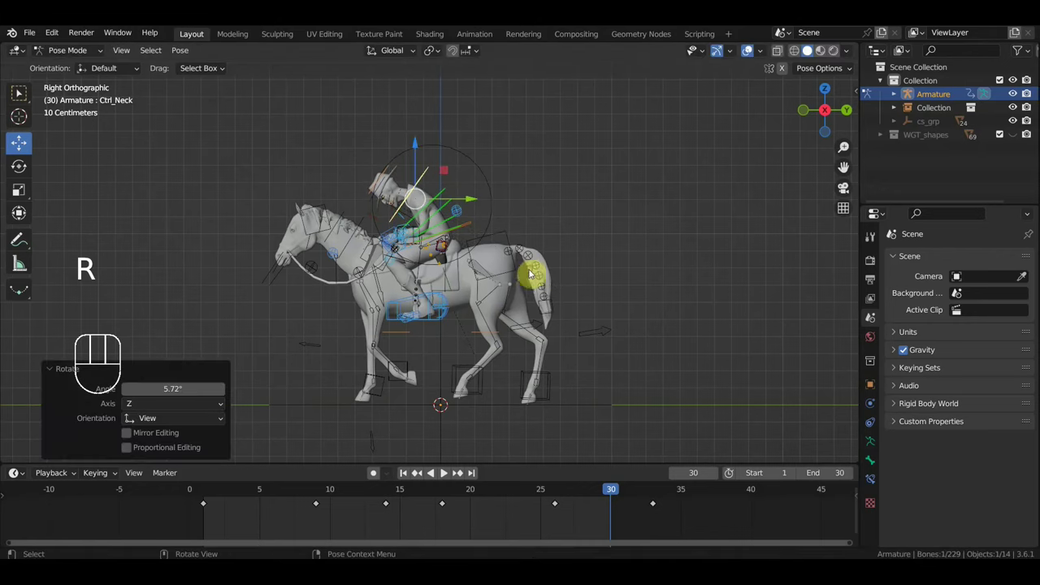
key(a)
key(i)
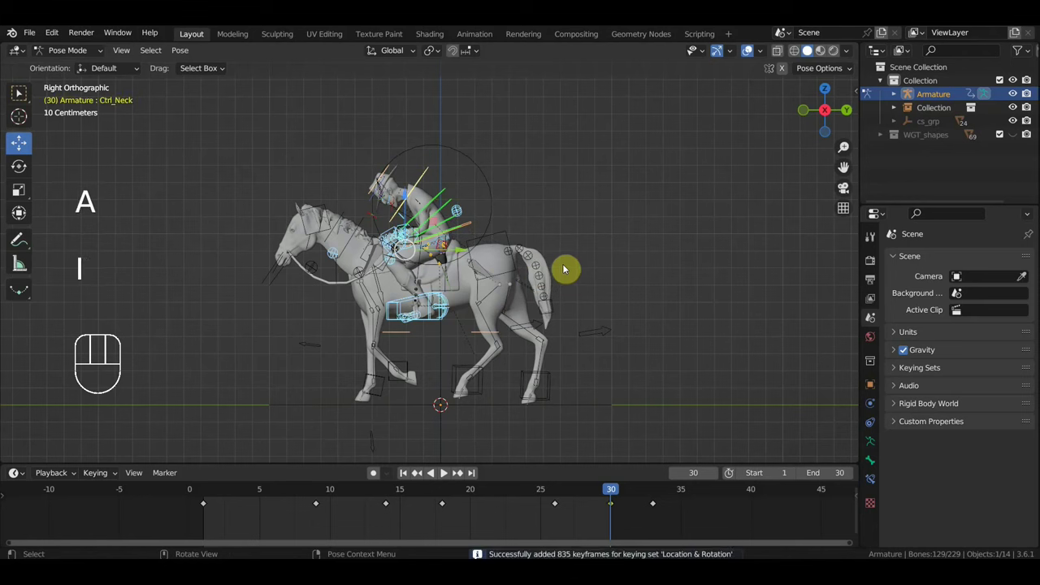
key(space)
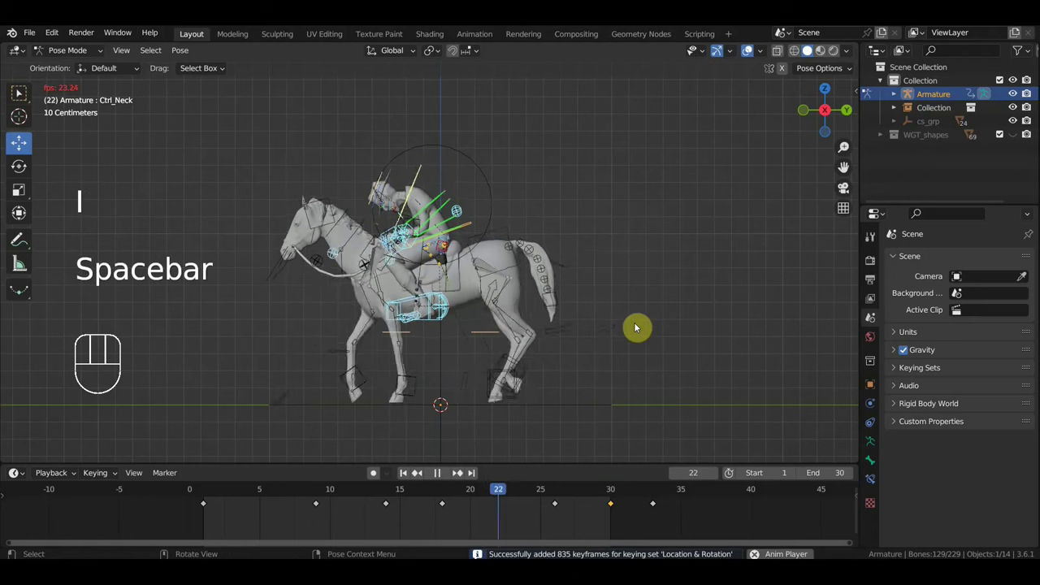
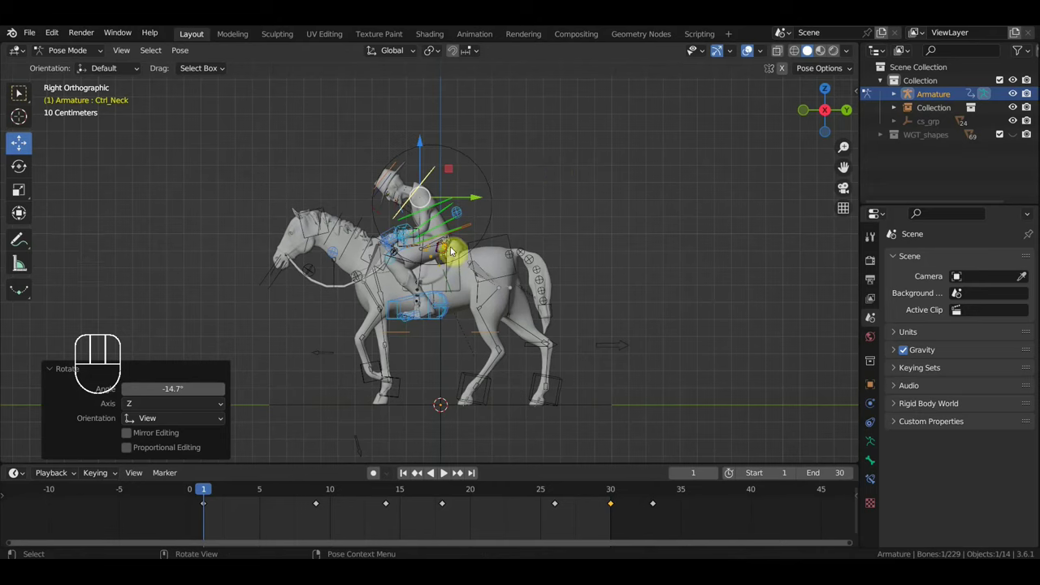
Step: Key the neck at frame 1, copy the frame-1 key to 33, replay, and select the horse control
key(i)
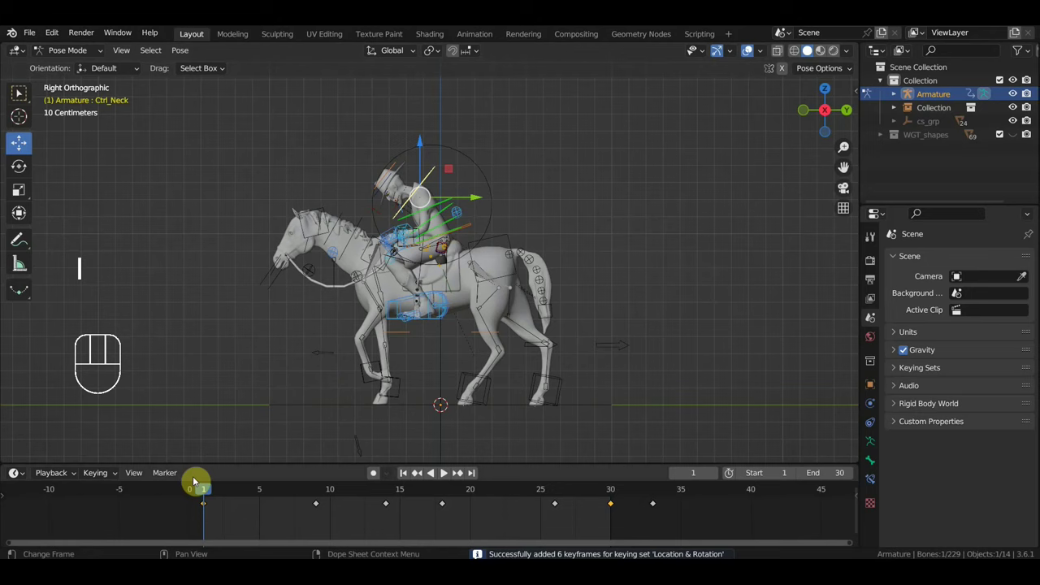
click(203, 515)
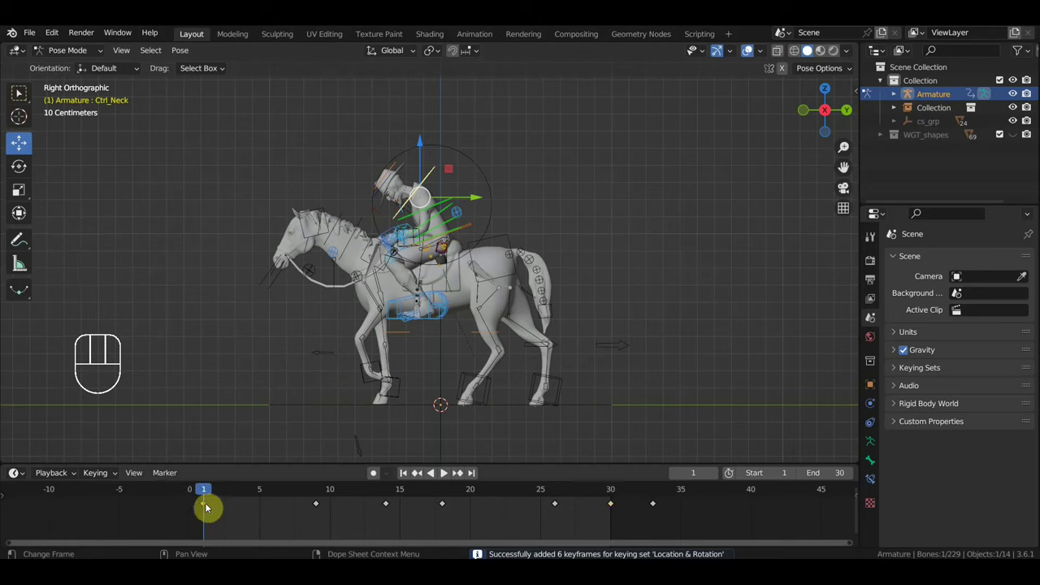
click(205, 509)
key(shift+d)
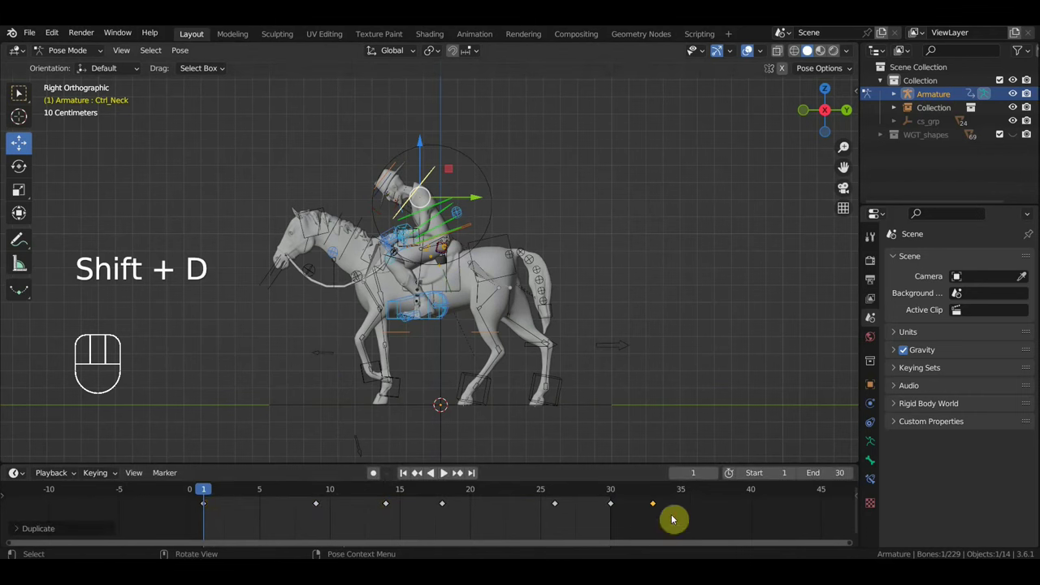
key(space)
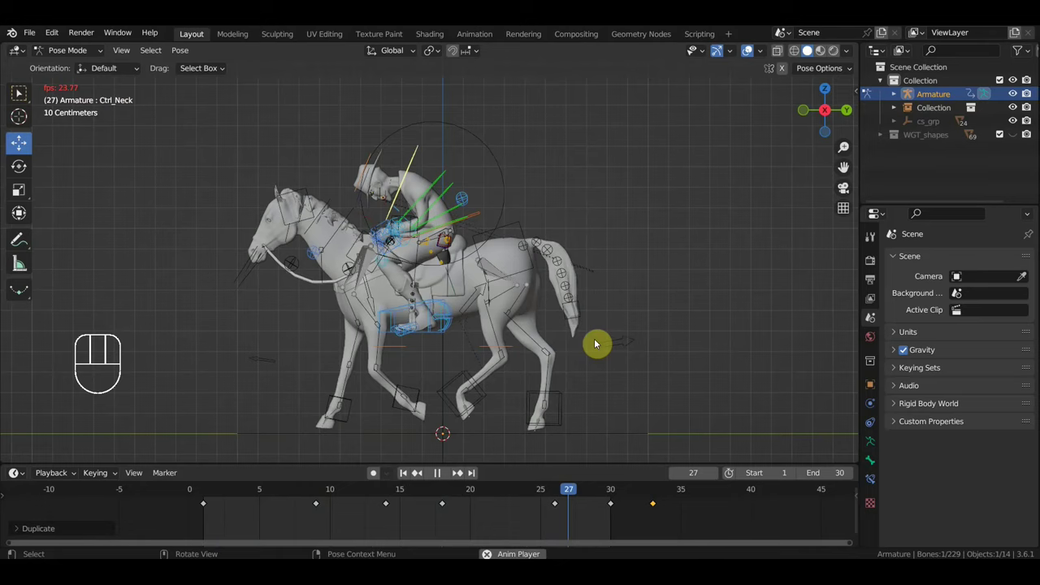
key(space)
click(616, 492)
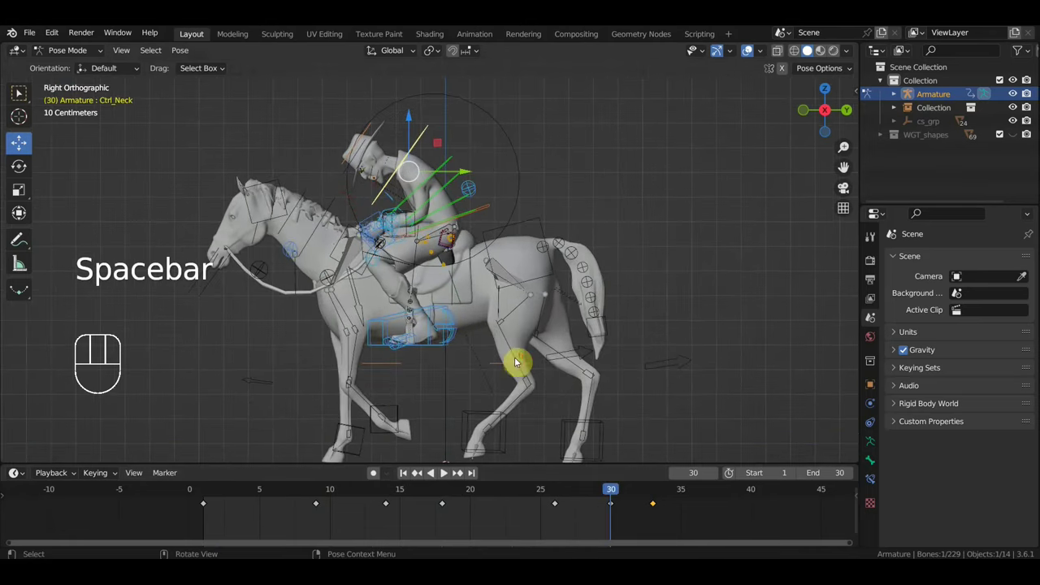
drag(621, 493, 617, 513)
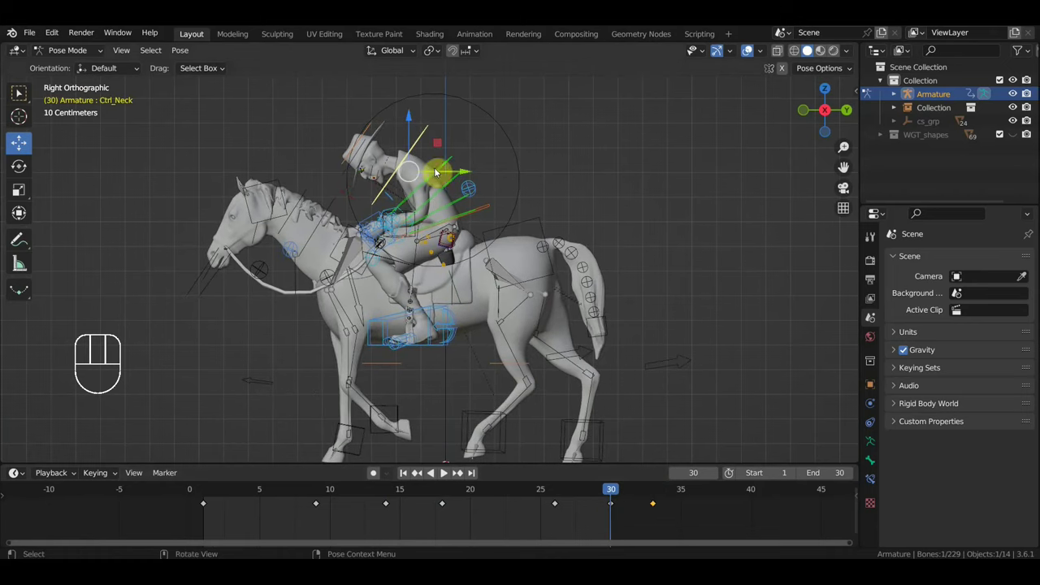
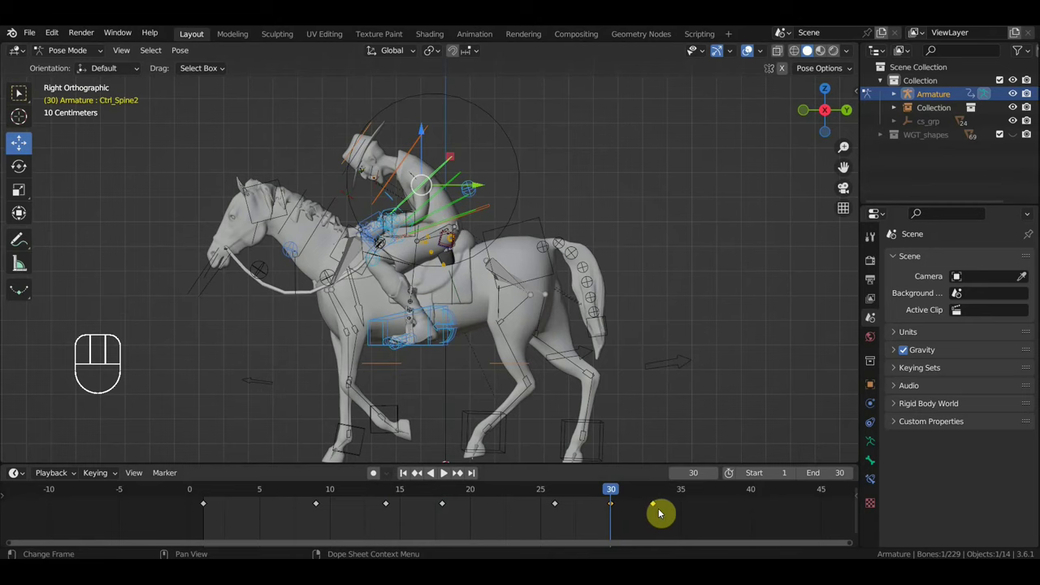
Step: Duplicate the frame 33 key onto frame 30 and play the gallop to check the loop
key(shift+d)
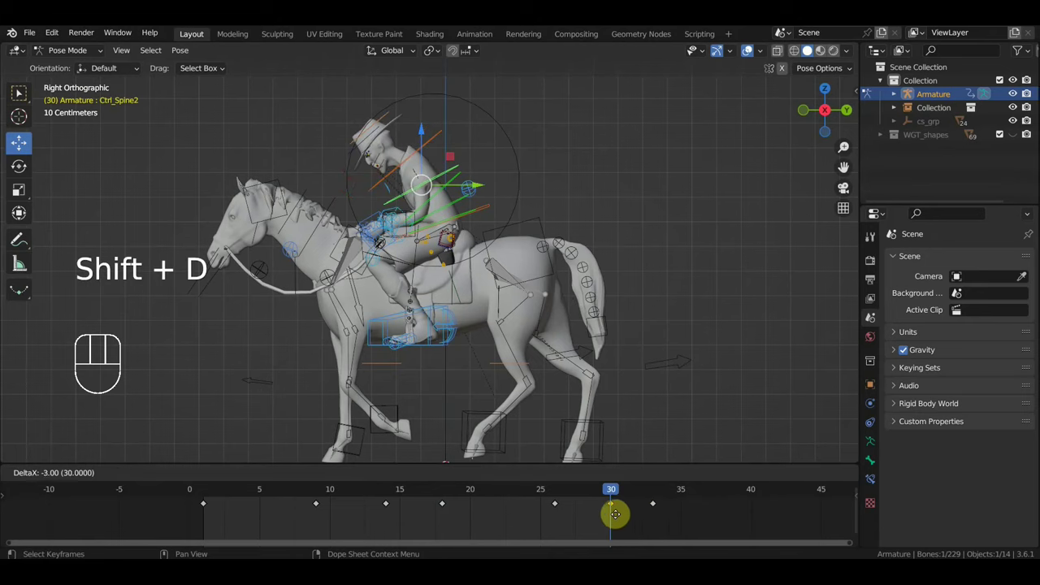
drag(626, 496, 645, 503)
key(space)
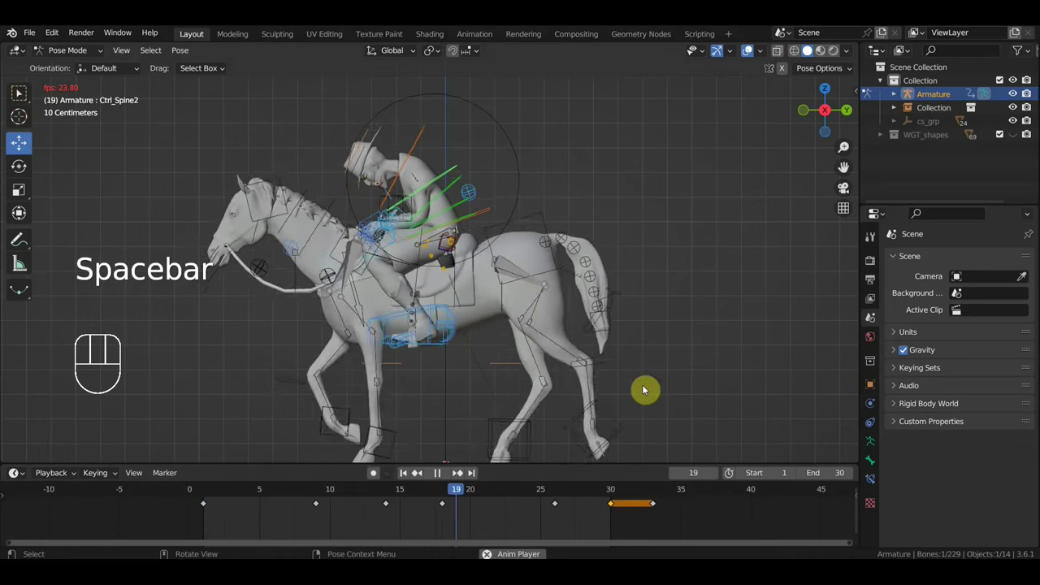
key(space)
click(656, 493)
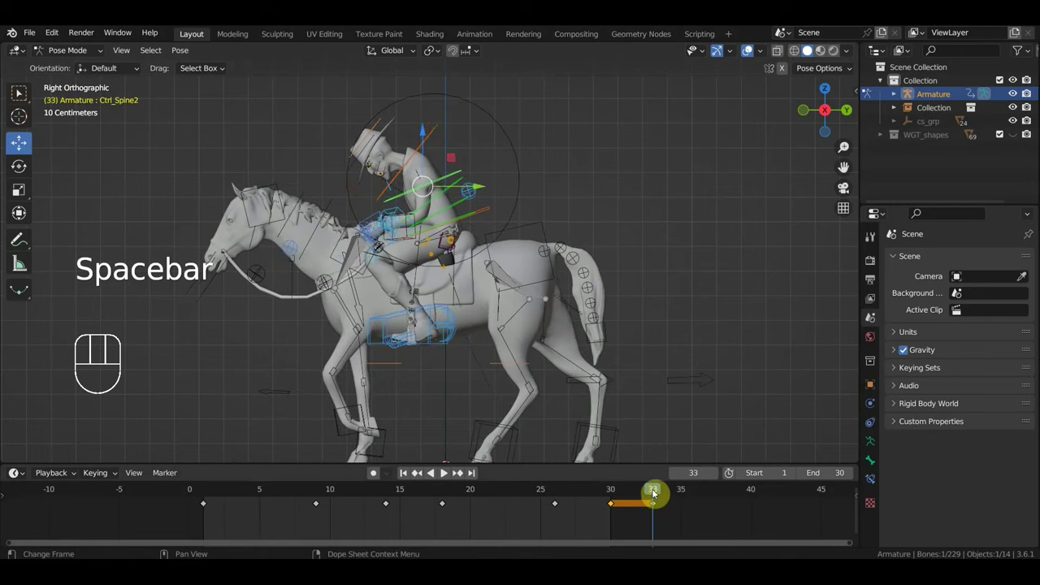
drag(652, 494, 617, 508)
Step: Rotate a rider control, insert Location & Rotation keys, and replay the loop
click(432, 136)
key(r)
key(i)
drag(622, 490, 646, 504)
key(space)
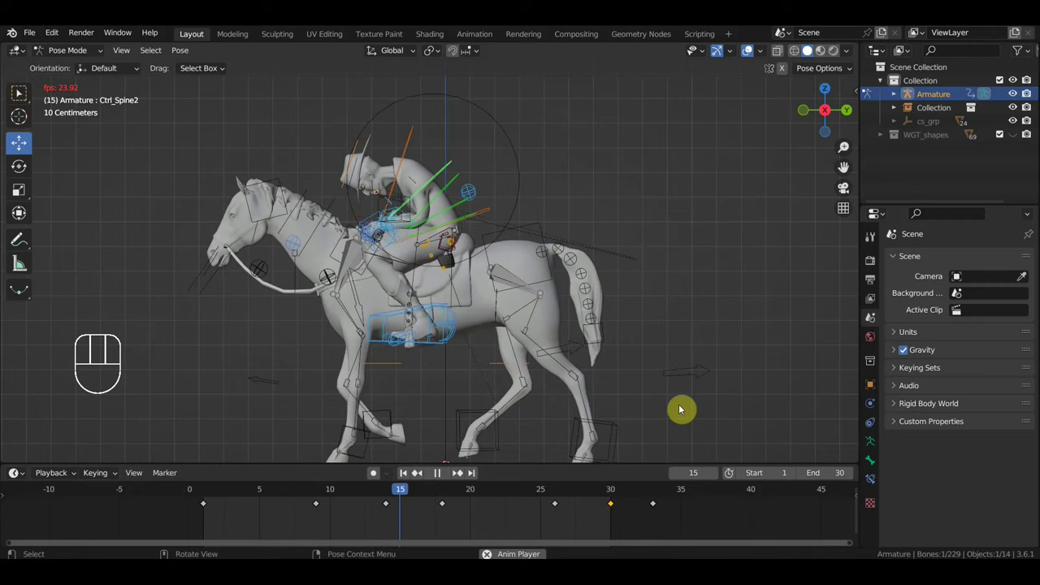
key(space)
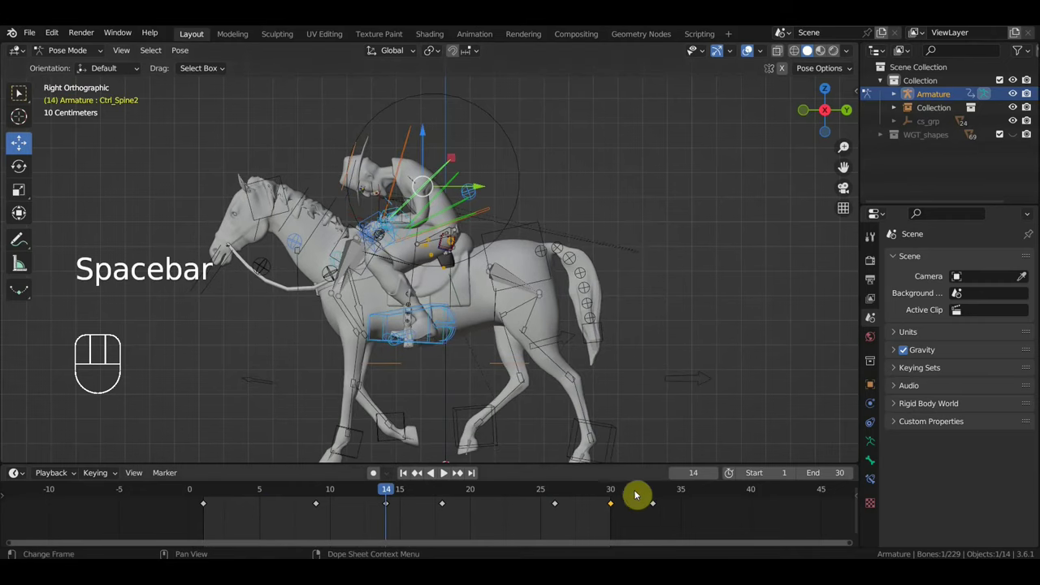
Step: Scrub the end of the loop and leave the playhead at frame 32
click(635, 493)
drag(640, 493, 649, 518)
click(653, 493)
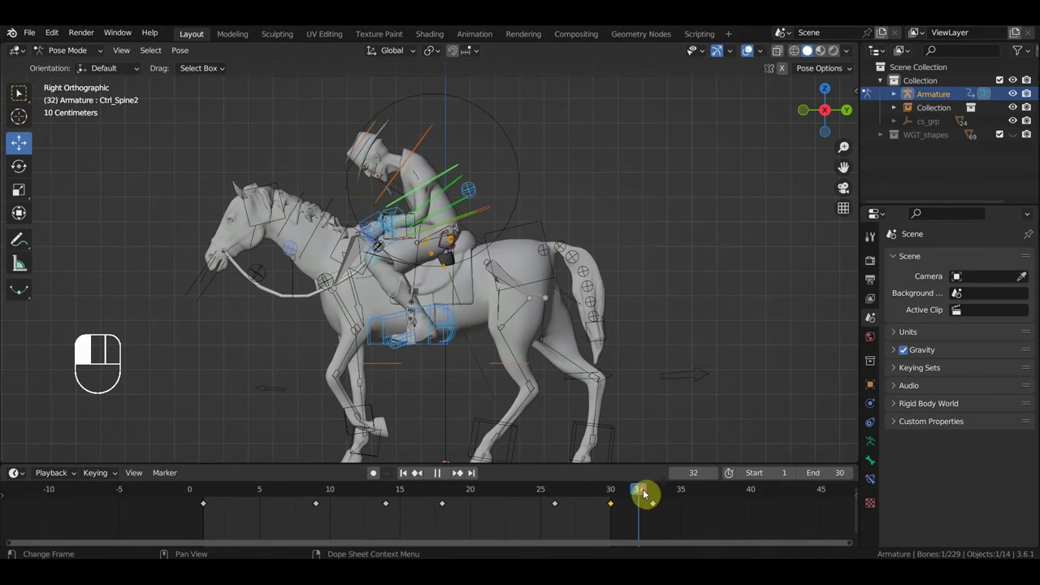
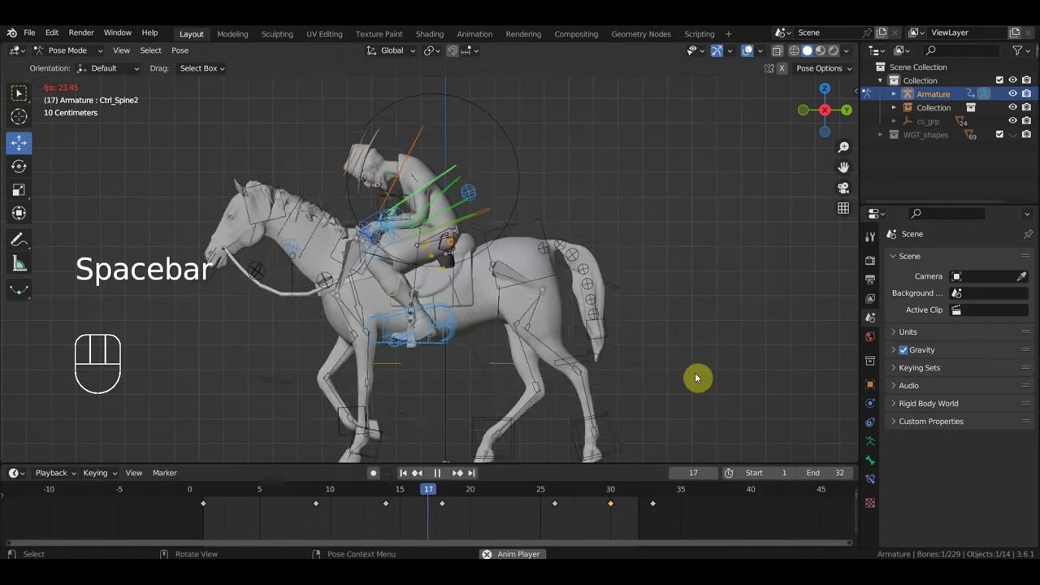
Step: Stop playback and orbit the view to frame the rider on the horse
drag(603, 379, 615, 379)
drag(662, 370, 707, 370)
drag(628, 365, 738, 360)
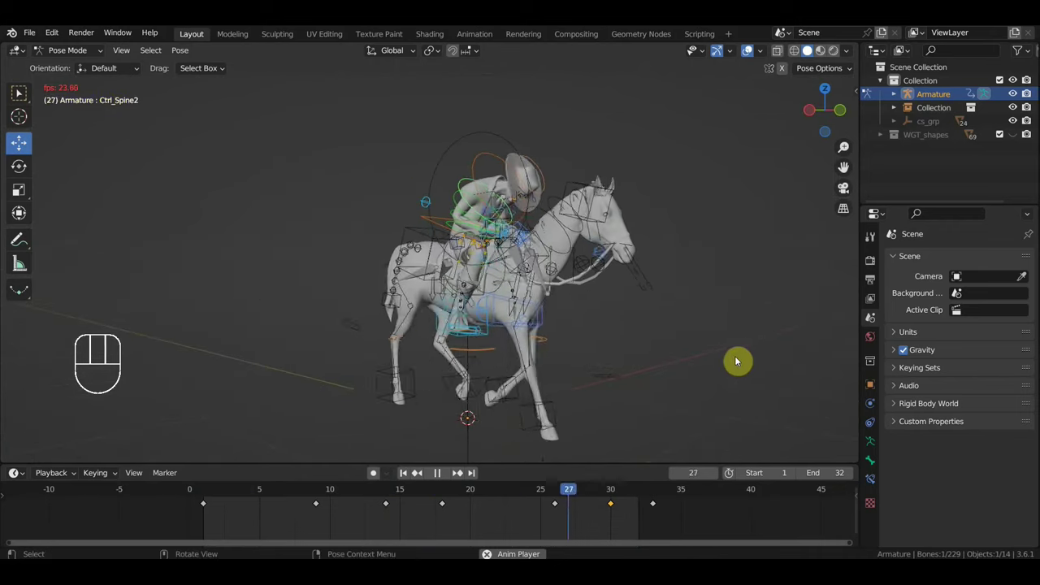
drag(690, 365, 666, 369)
key(space)
drag(588, 366, 749, 387)
middle_click(557, 354)
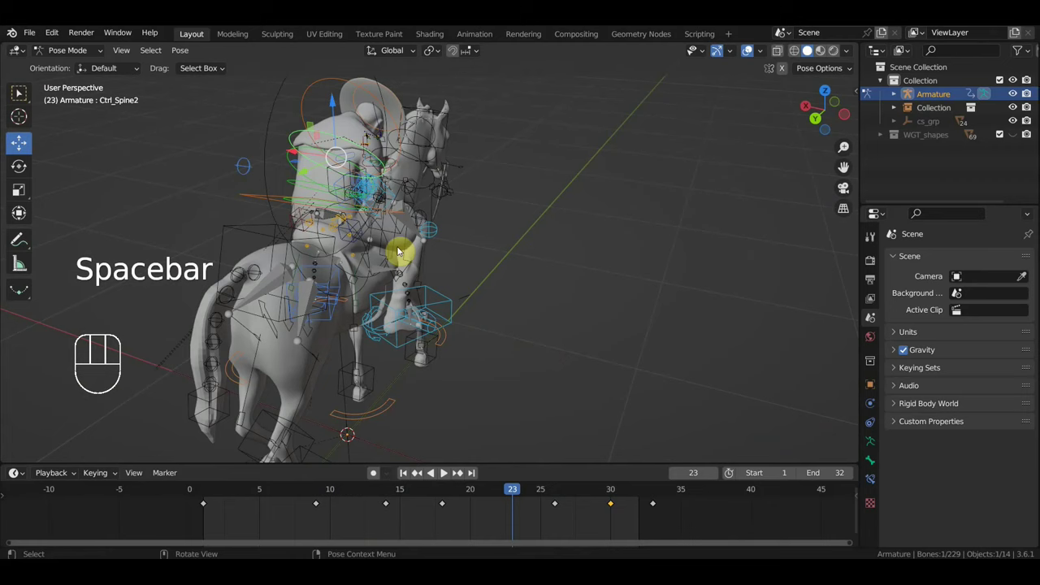
Step: Select a rider control, nudge it with G, and jump back to frame 1
click(243, 179)
drag(306, 215, 397, 233)
key(g)
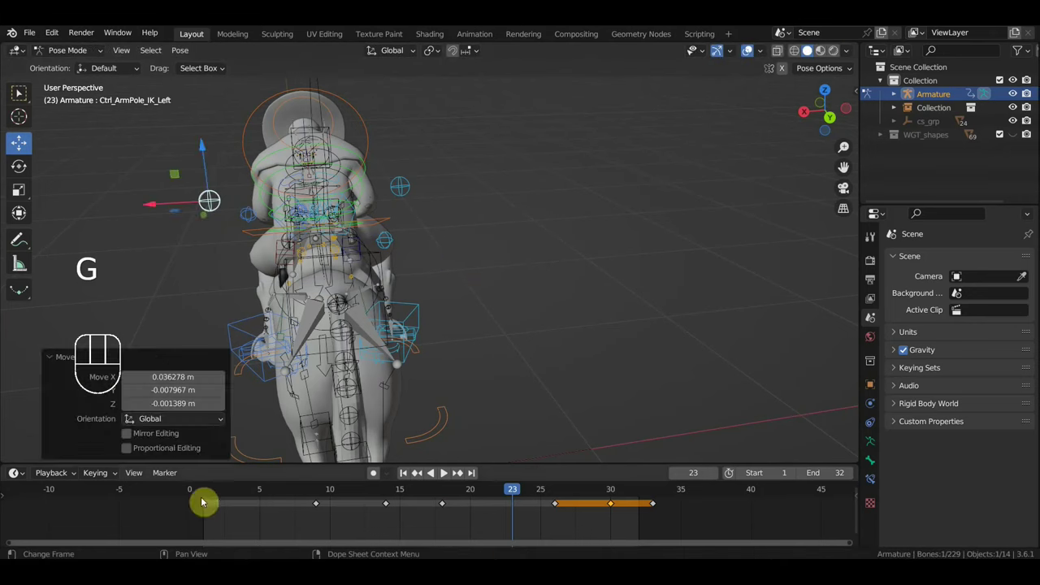
click(206, 498)
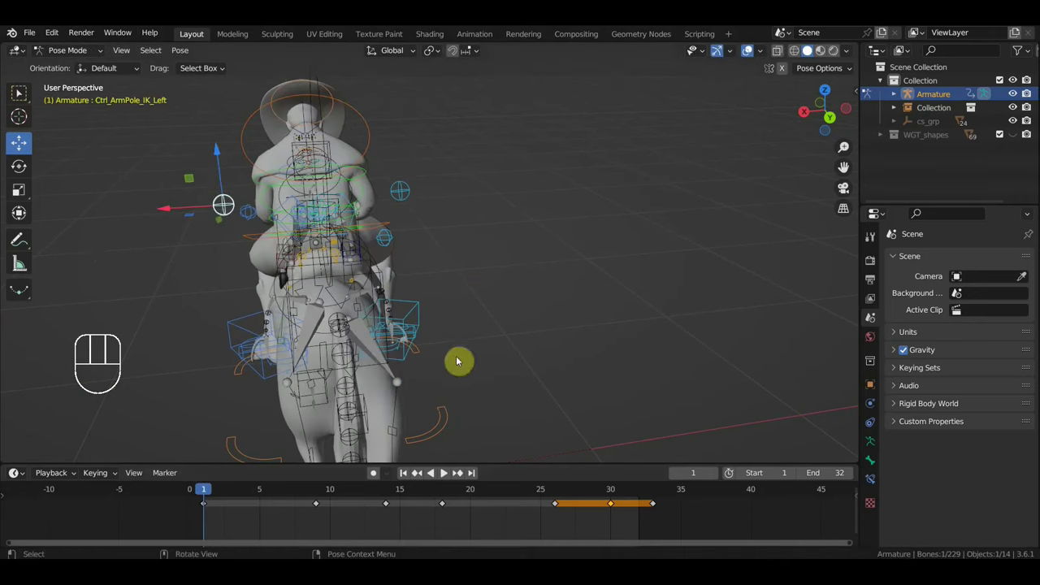
drag(220, 492, 323, 520)
key(g)
Step: Move to frame 9 and make the rider's Ctrl_Shoulder_Right control active
click(418, 204)
key(g)
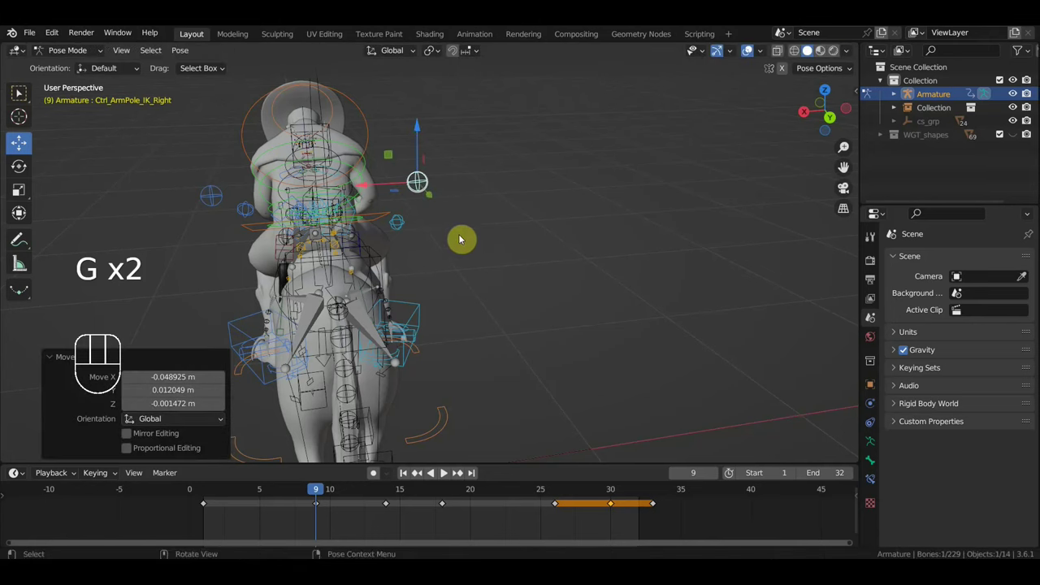
drag(468, 250, 193, 221)
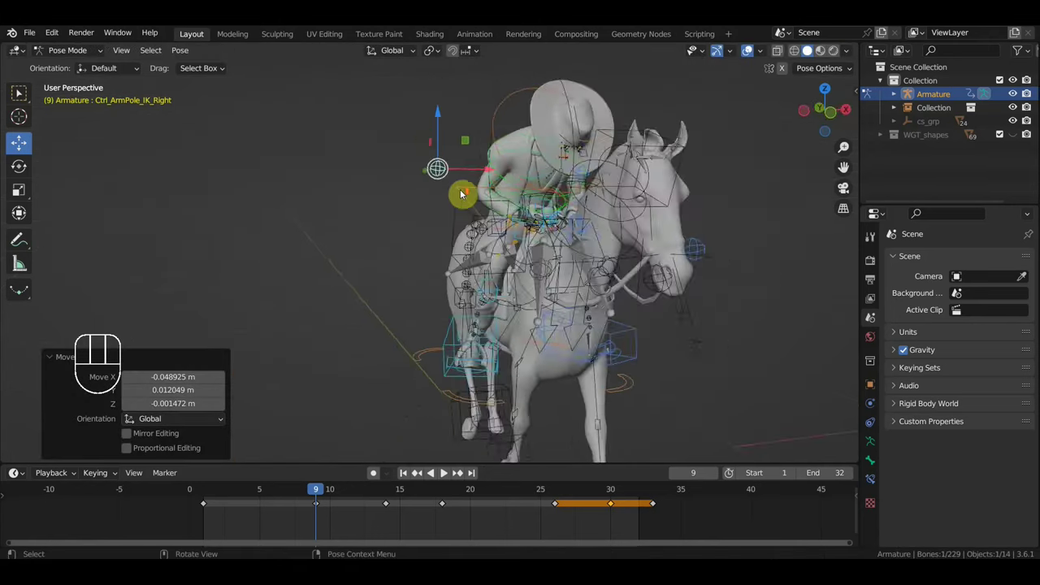
middle_click(562, 134)
scroll(up, 3)
click(594, 130)
middle_click(632, 172)
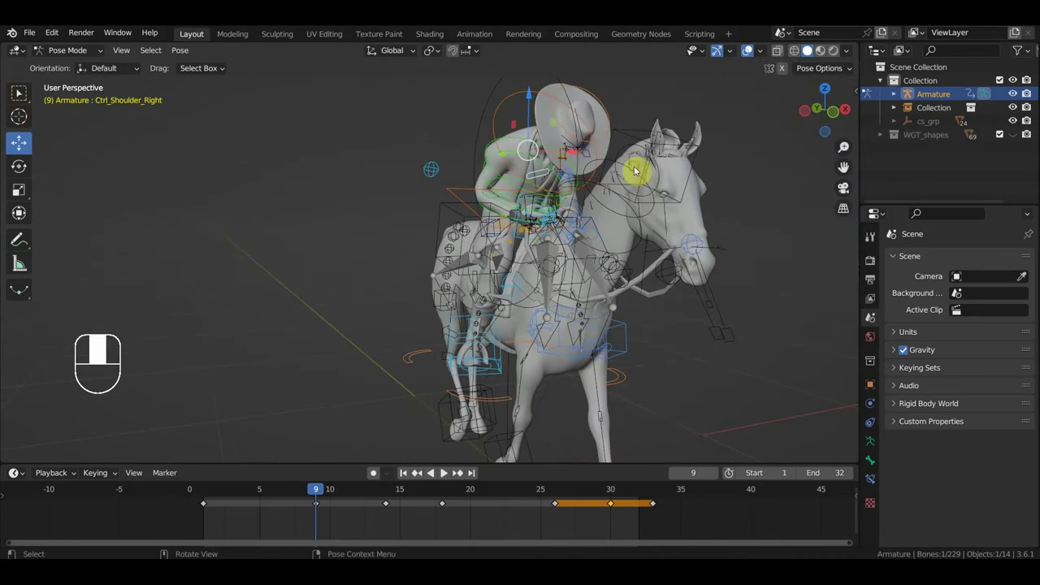
Step: Rotate both shoulder controls at frame 9 and key Location & Rotation for all 835 rig bones
key(r)
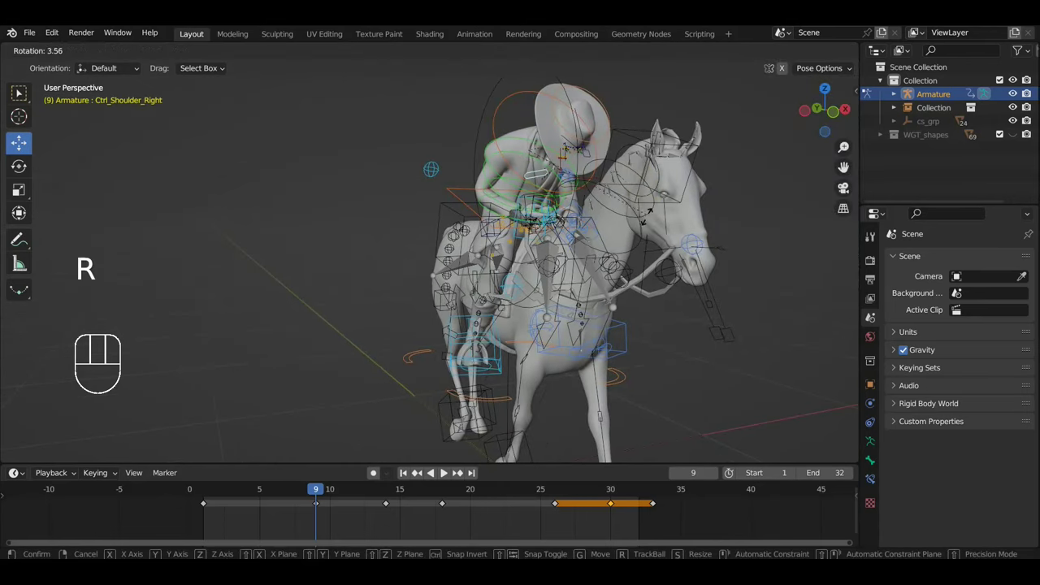
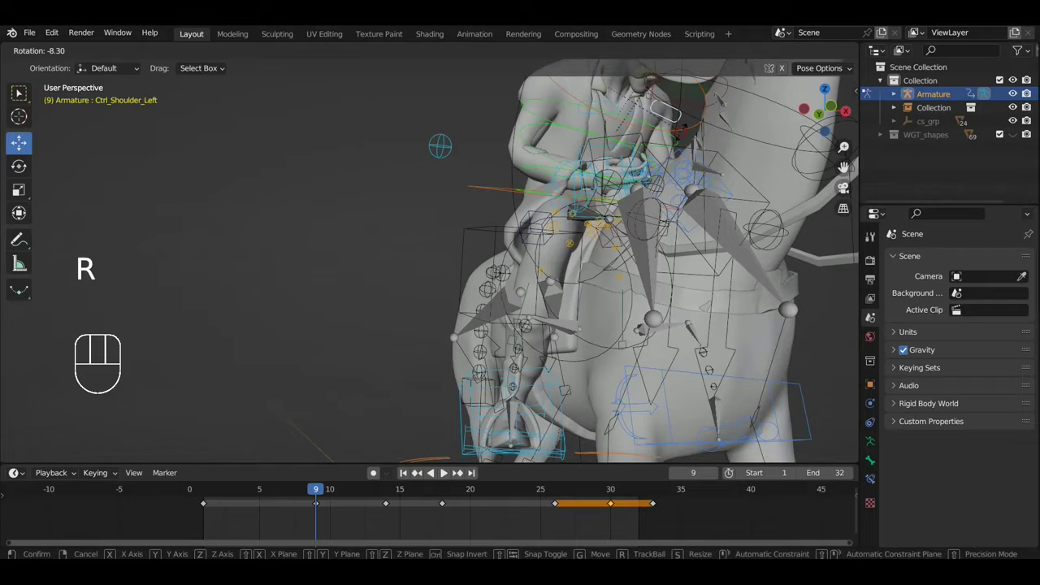
drag(641, 174, 498, 196)
drag(611, 198, 627, 197)
key(a)
key(i)
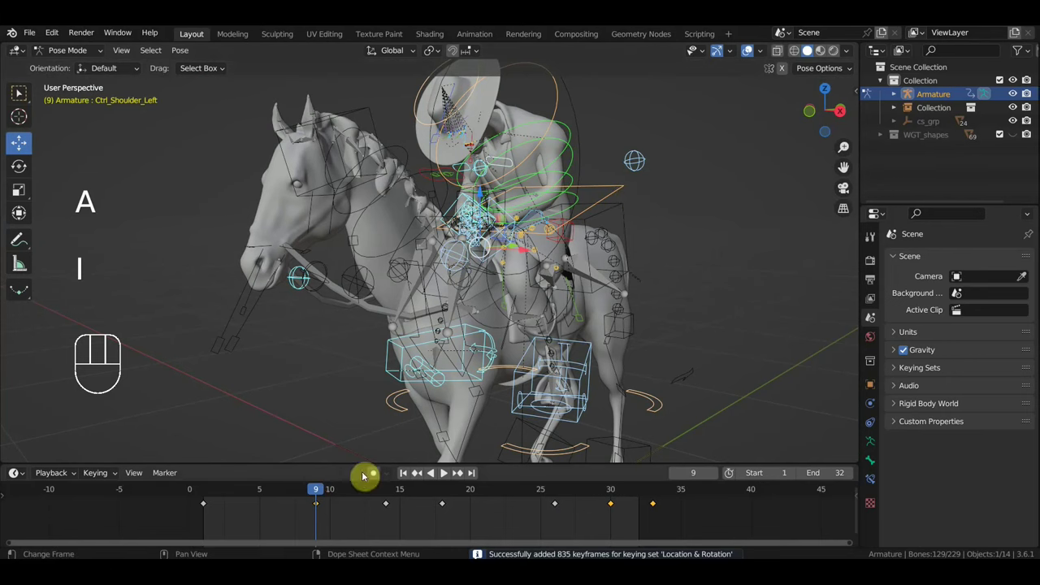
Step: Scrub the gallop around frame 14 and orbit to view the rider from the side
drag(321, 497, 392, 528)
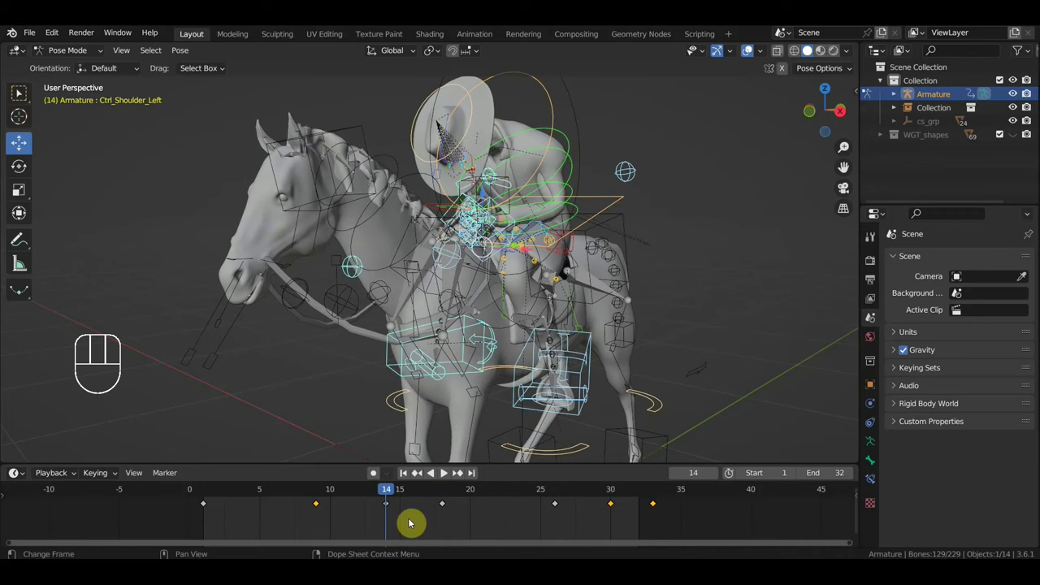
drag(619, 360, 542, 356)
middle_click(541, 356)
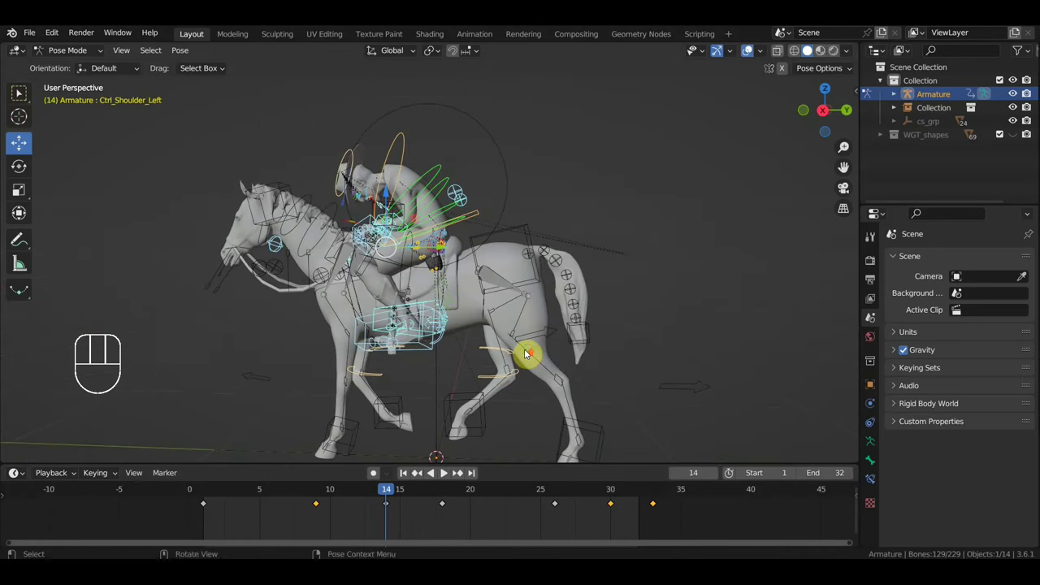
drag(563, 347, 575, 342)
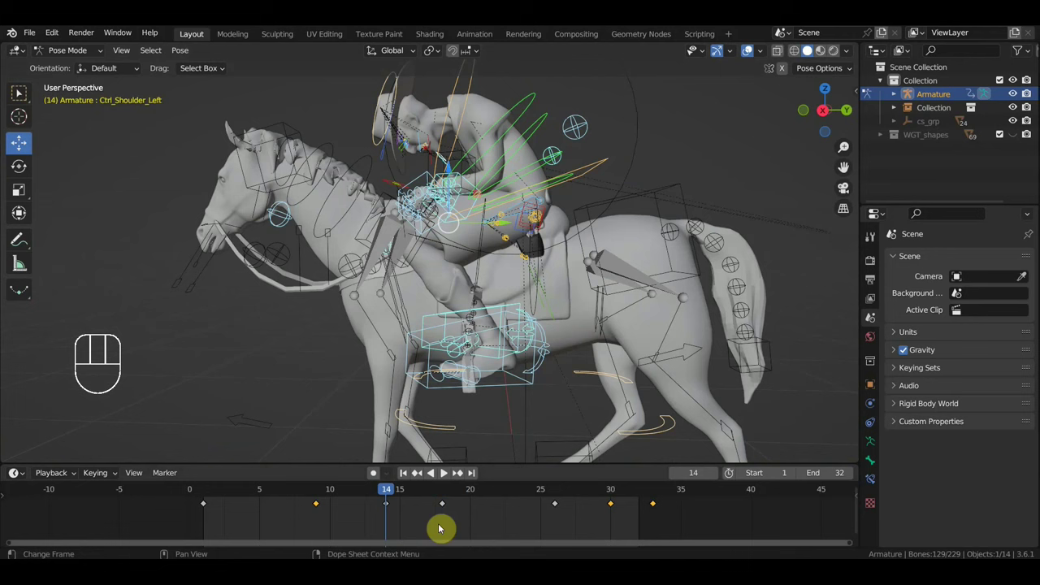
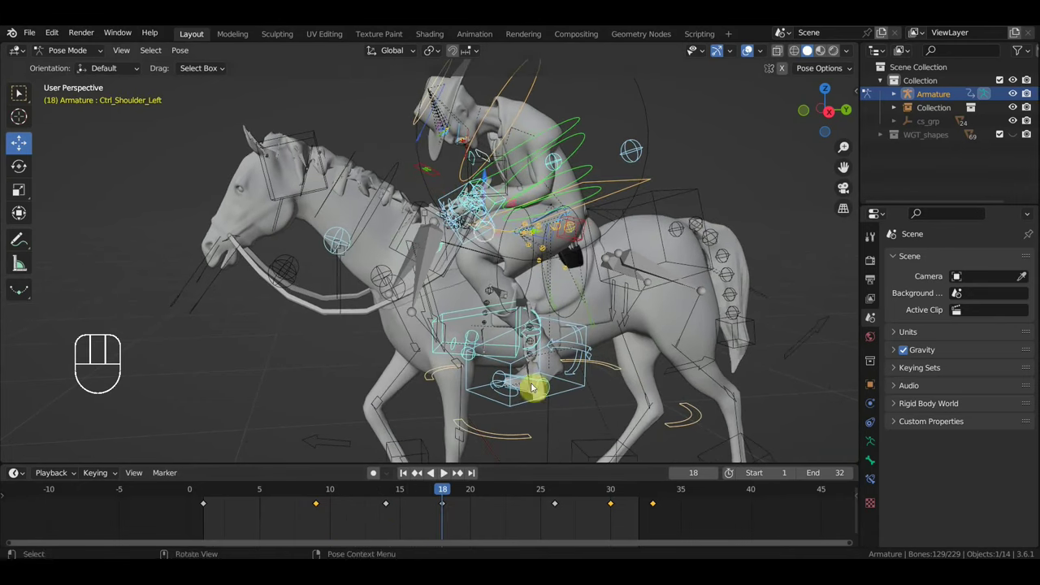
middle_click(596, 332)
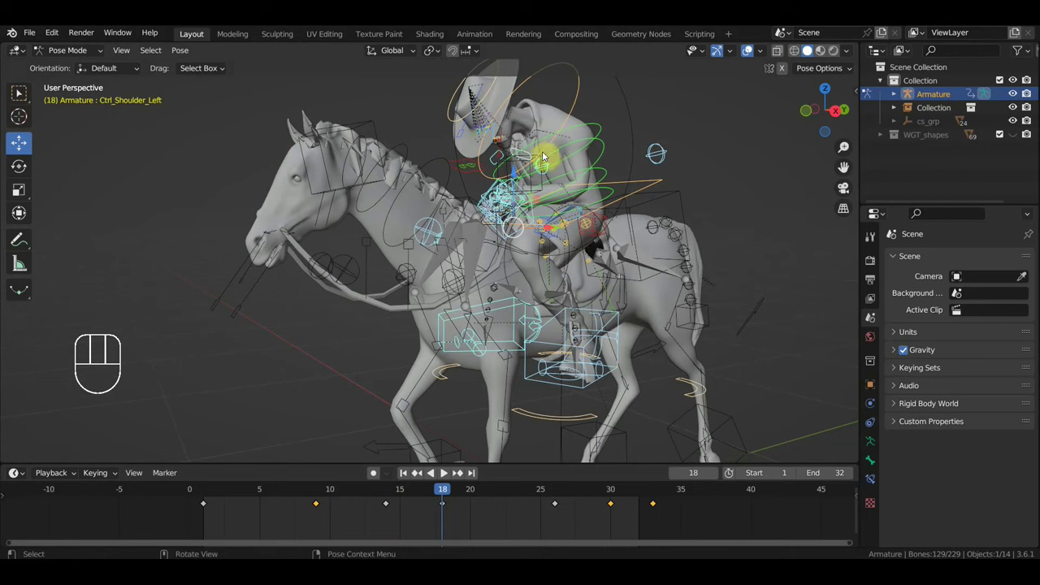
drag(627, 195, 655, 189)
Step: Undo a stray rotation, then start rotating Ctrl_Shoulder_Left at frame 18
key(r)
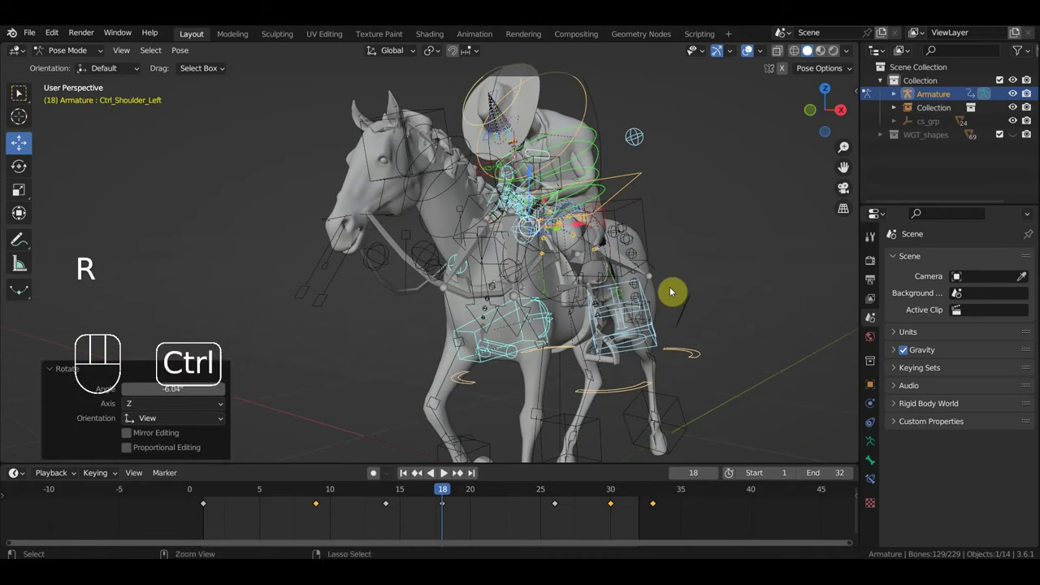
key(ctrl+z)
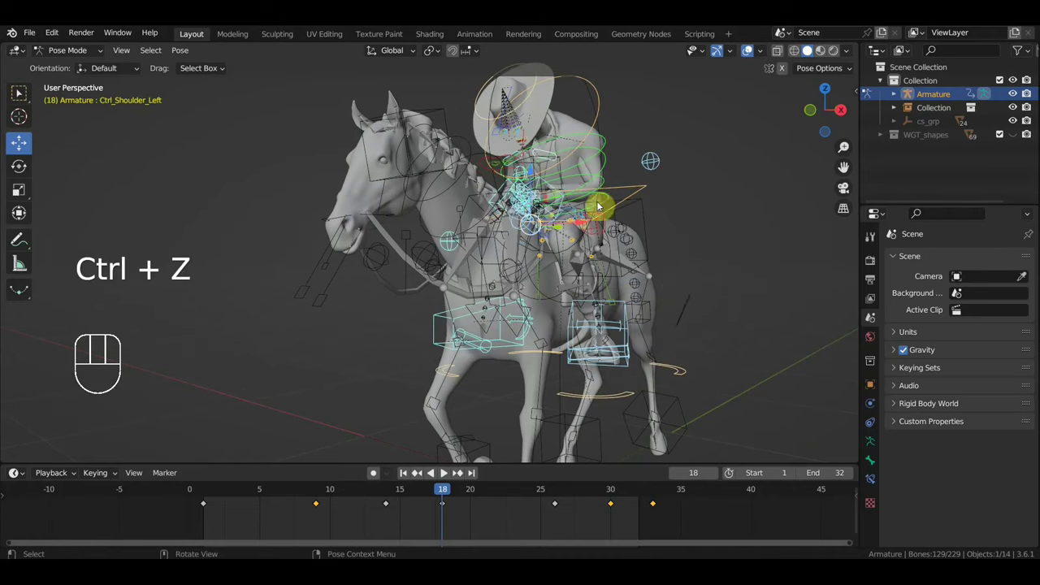
click(551, 152)
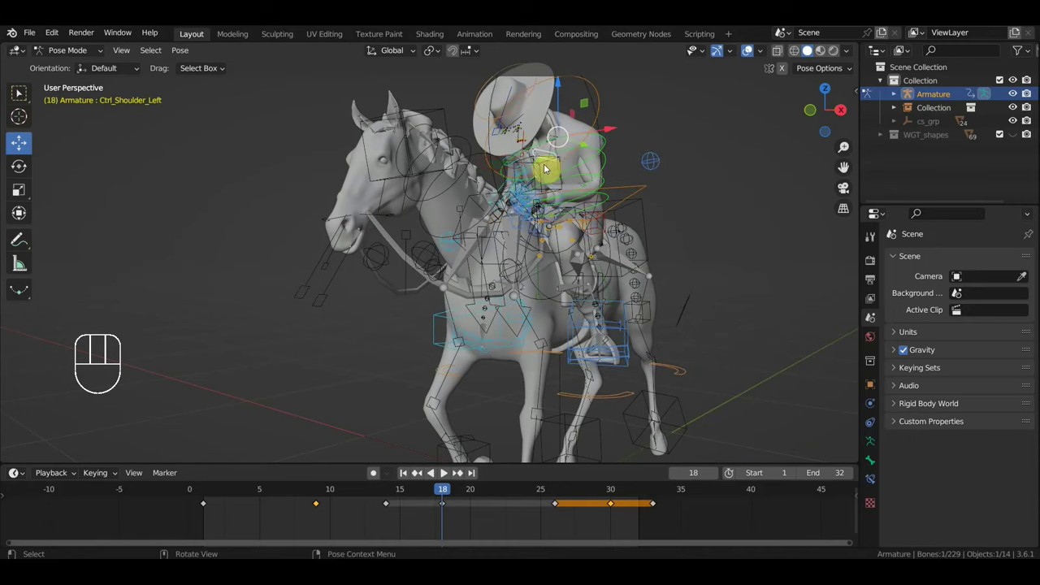
key(r)
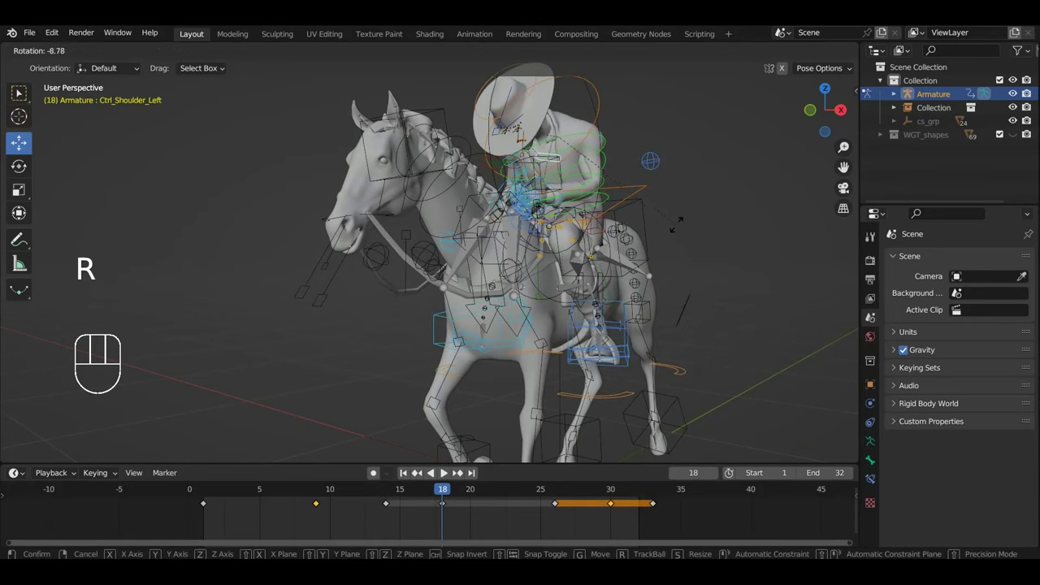
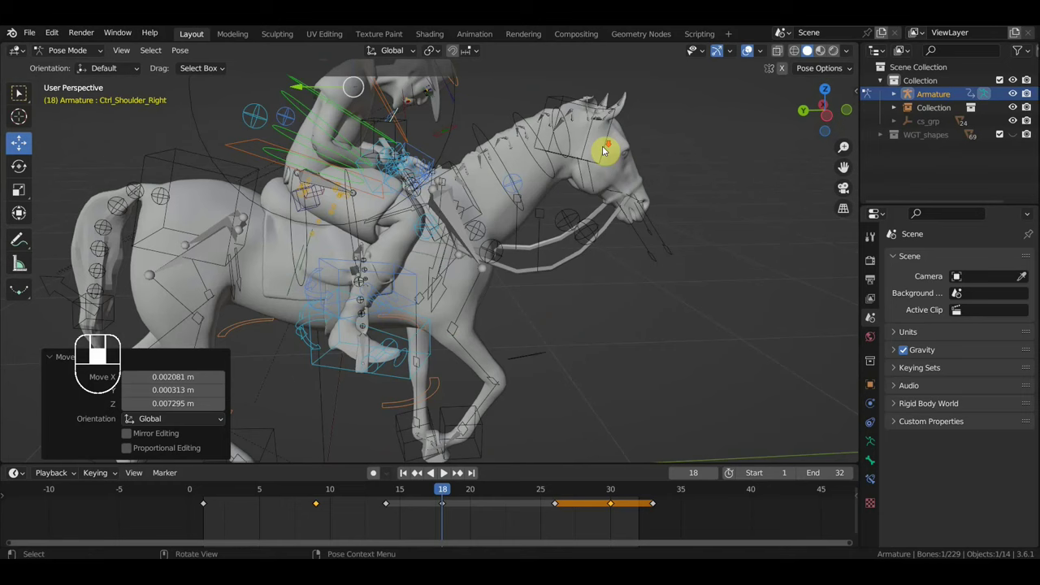
Step: Reposition the rider's Ctrl_ArmPole_IK_Right control behind the rider
key(g)
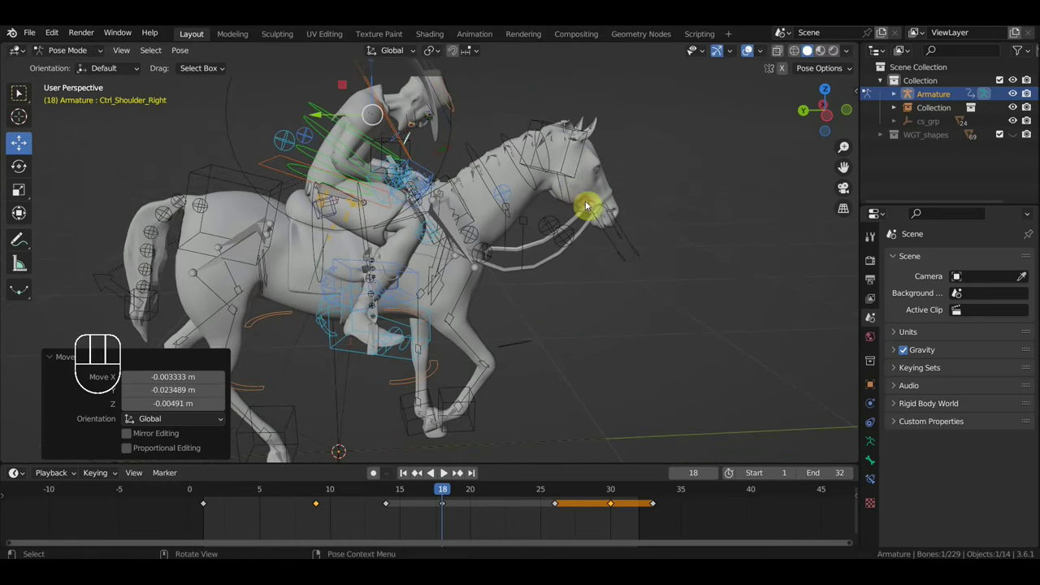
drag(464, 233, 466, 223)
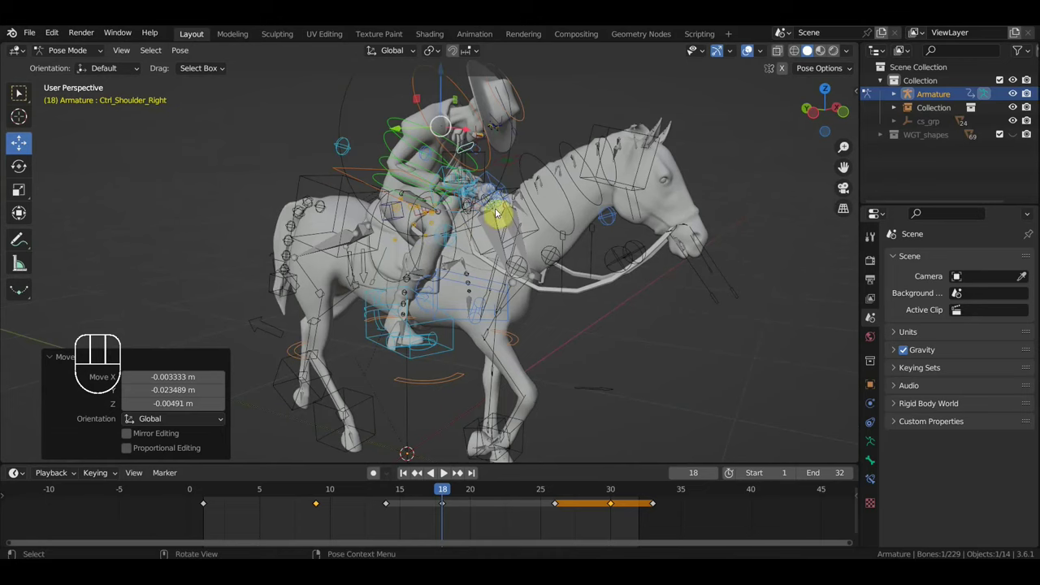
drag(499, 270, 548, 271)
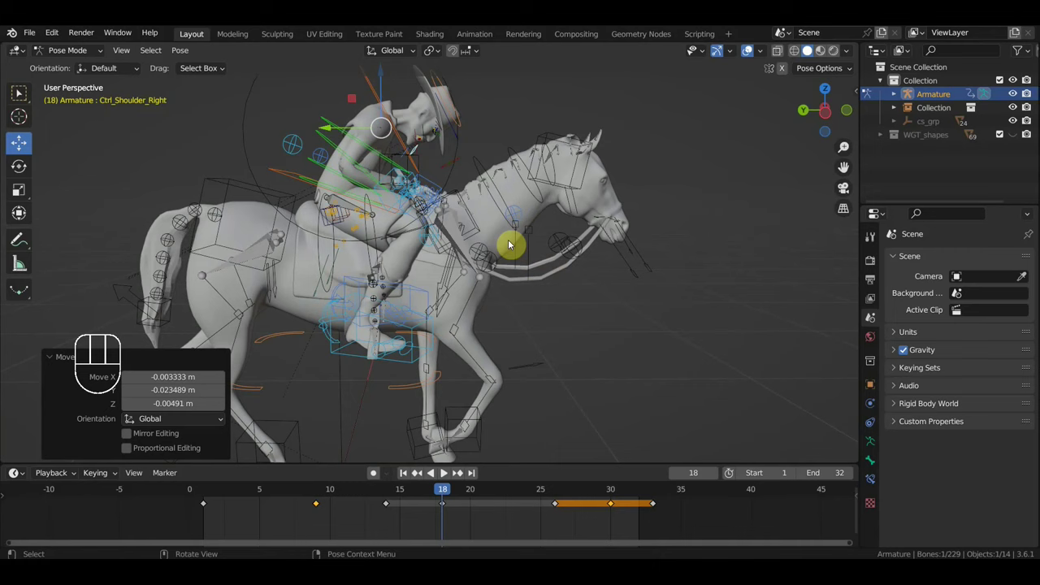
drag(462, 208, 521, 210)
scroll(up, 3)
middle_click(494, 195)
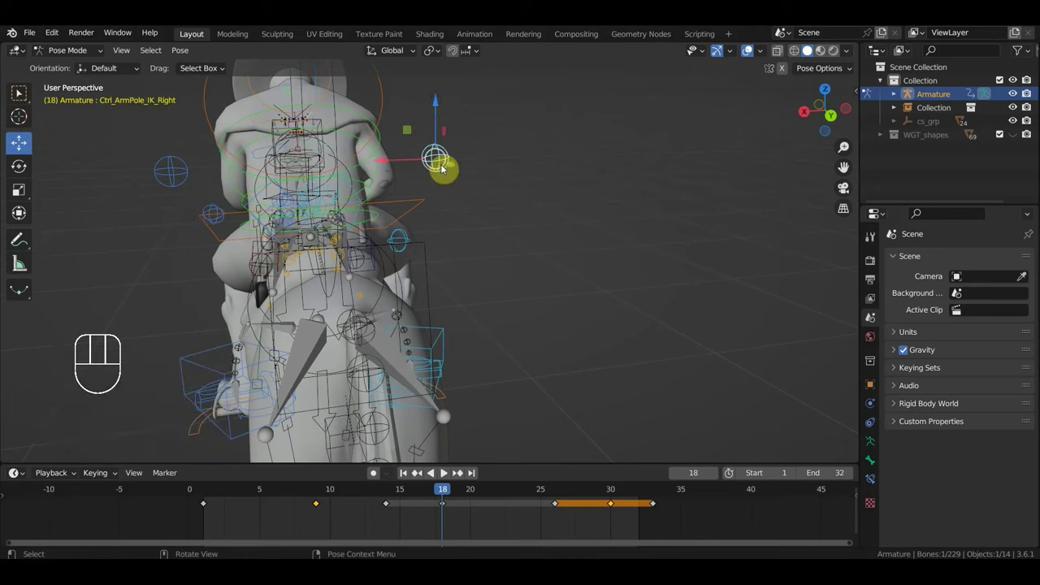
key(g)
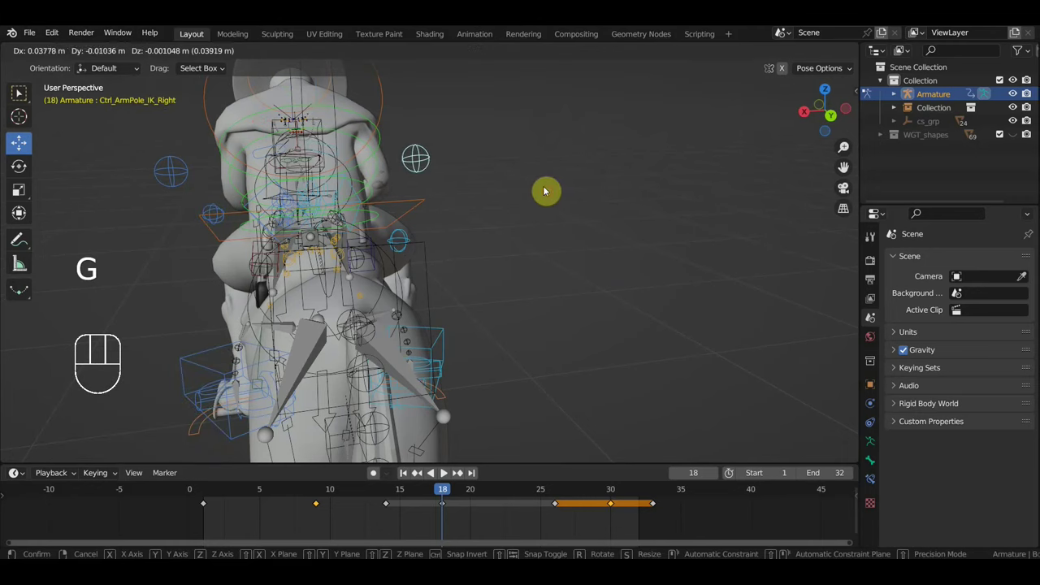
drag(175, 182, 210, 186)
key(g)
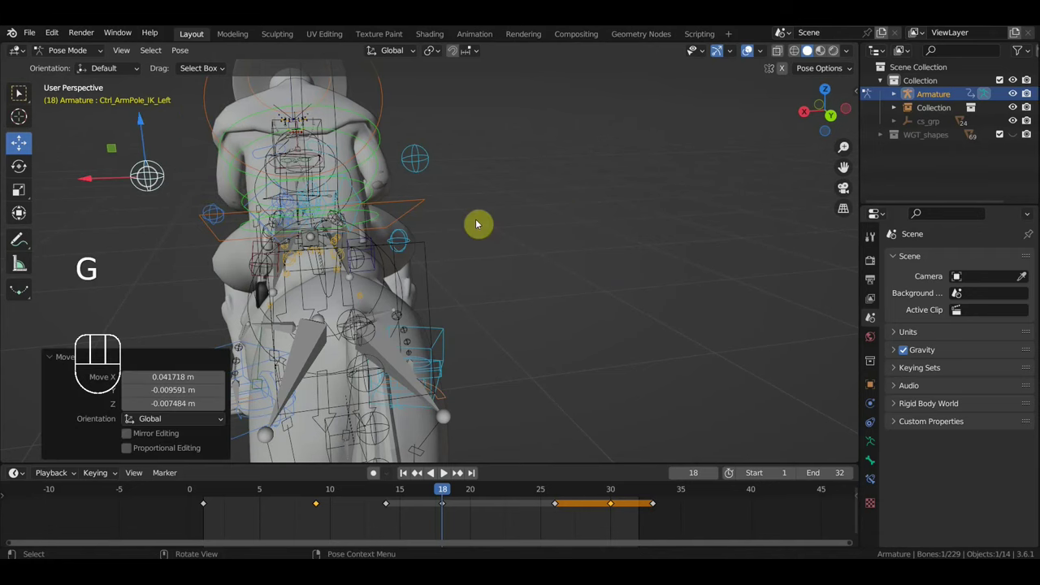
Step: Key Location & Rotation for the whole rig at frame 18 and play the gallop
key(a)
key(i)
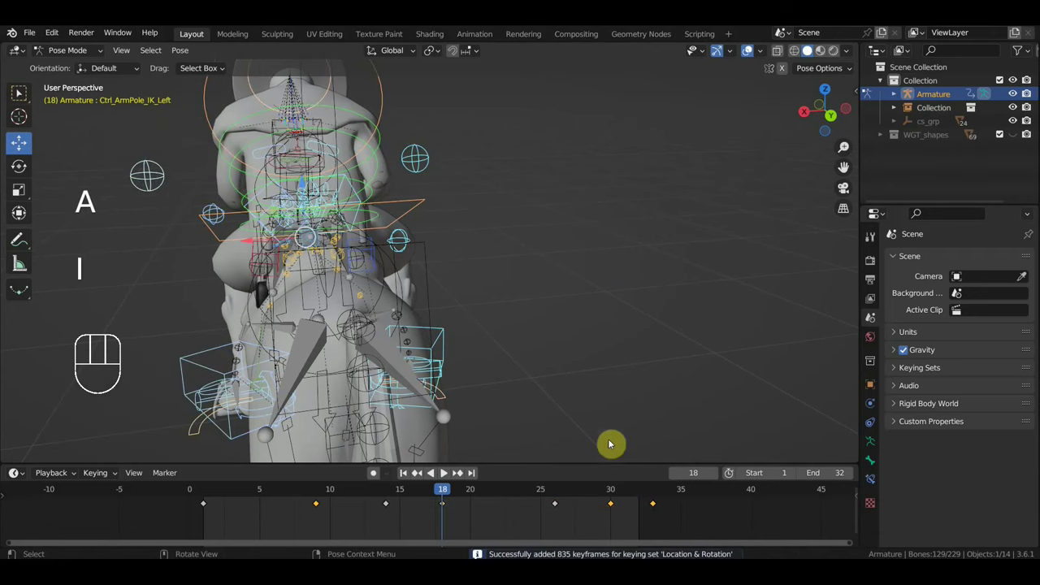
key(space)
drag(600, 384, 702, 364)
drag(693, 350, 725, 349)
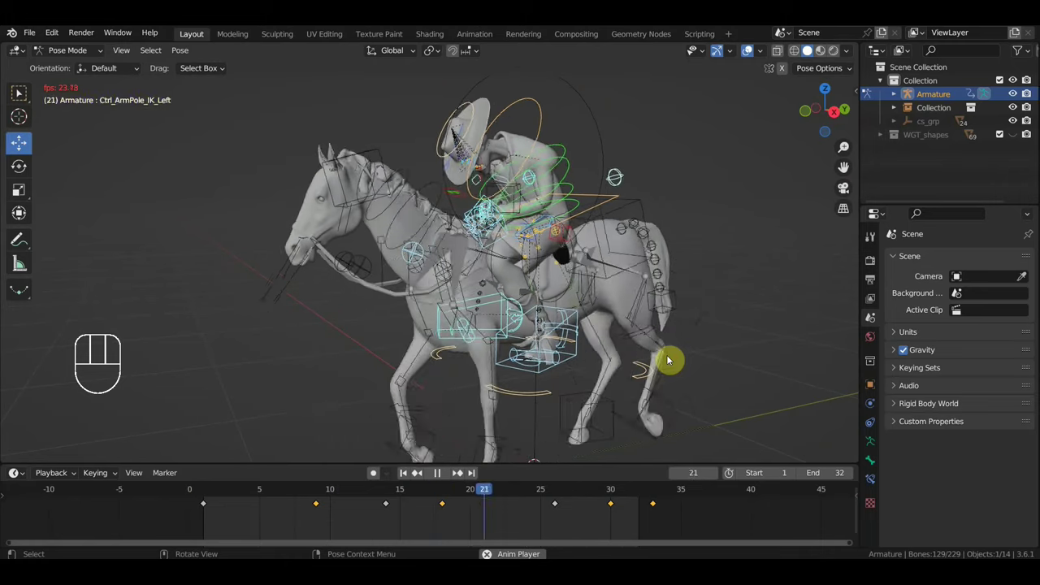
Step: Stop the gallop at frame 9 and switch to Right Orthographic view of horse and rider
key(space)
middle_click(662, 399)
drag(207, 491, 325, 522)
drag(717, 344, 688, 340)
key(KP_3)
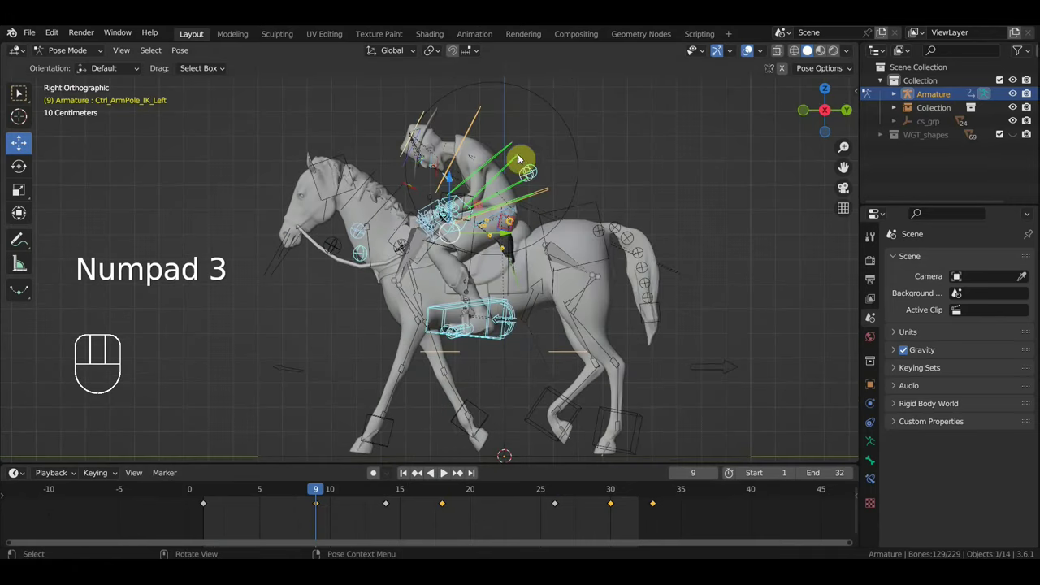
Step: Rotate and key Ctrl_Spine1 at frame 9, then play the gallop through and stop
click(514, 161)
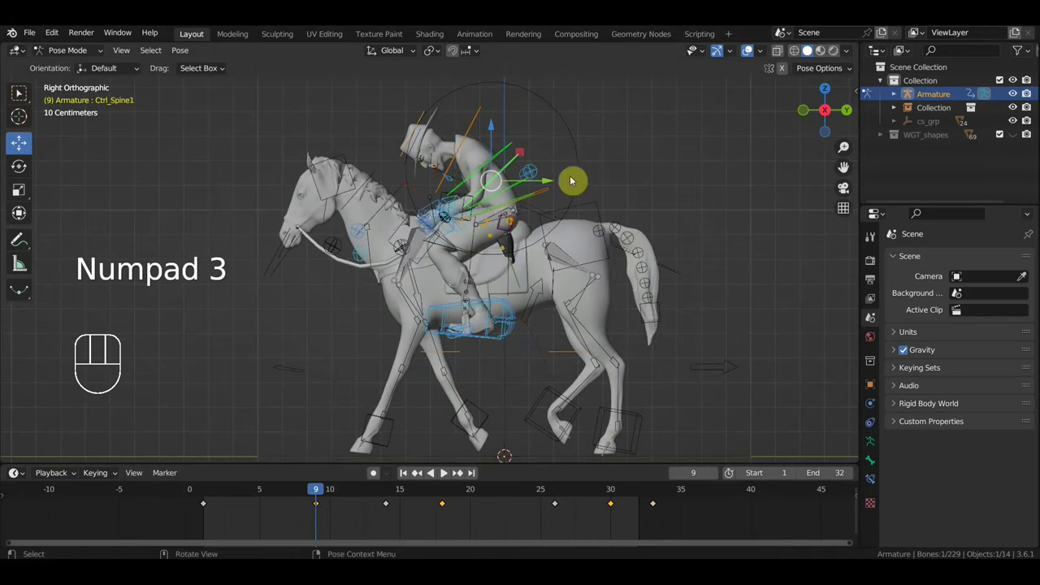
key(r)
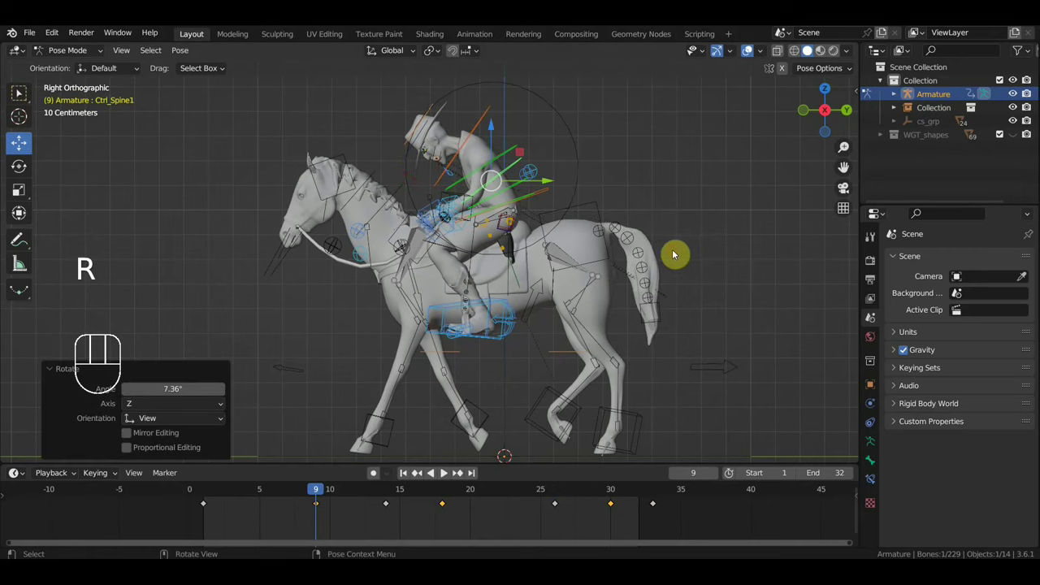
key(i)
key(space)
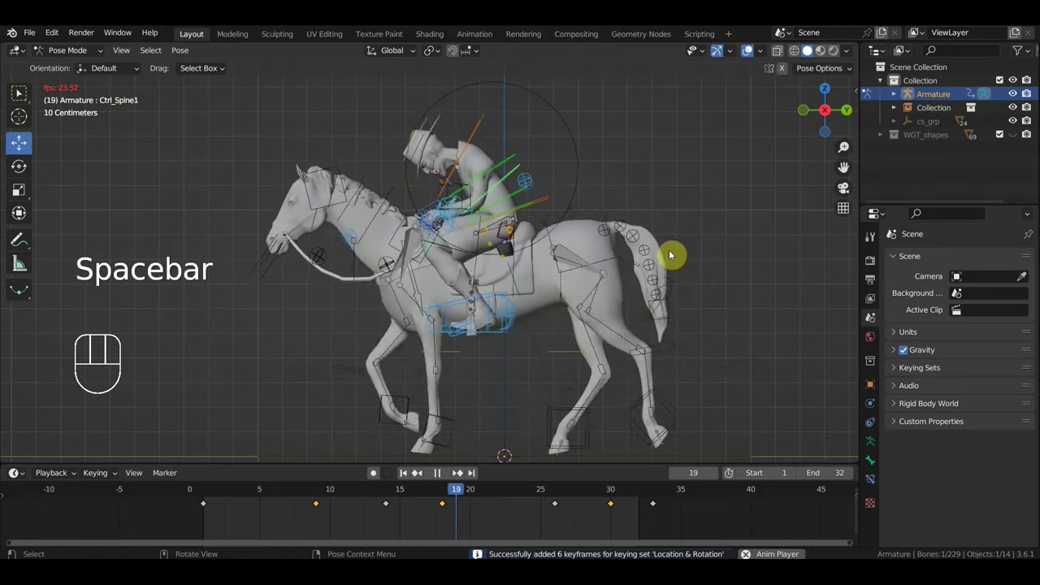
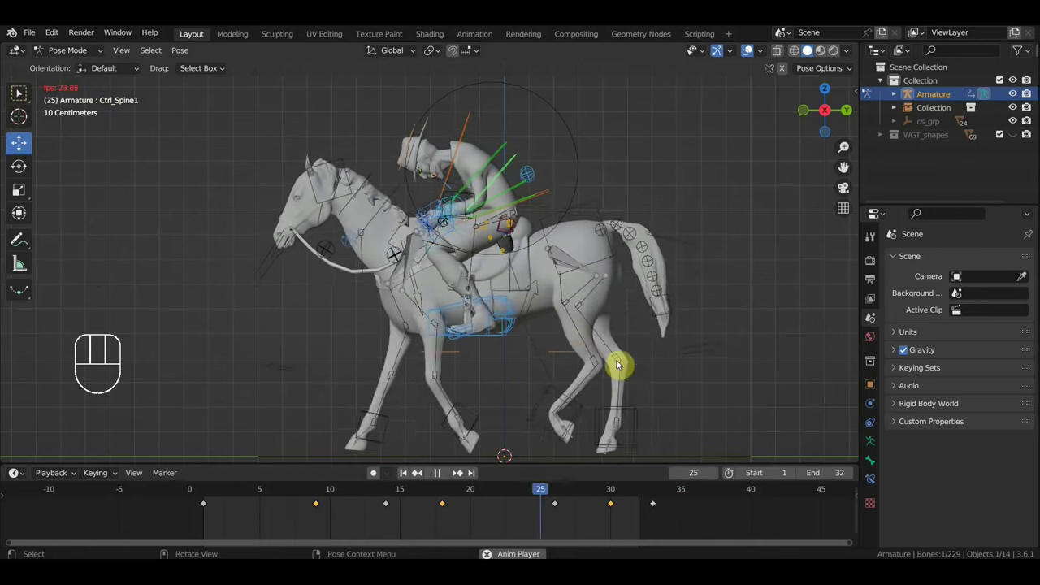
key(space)
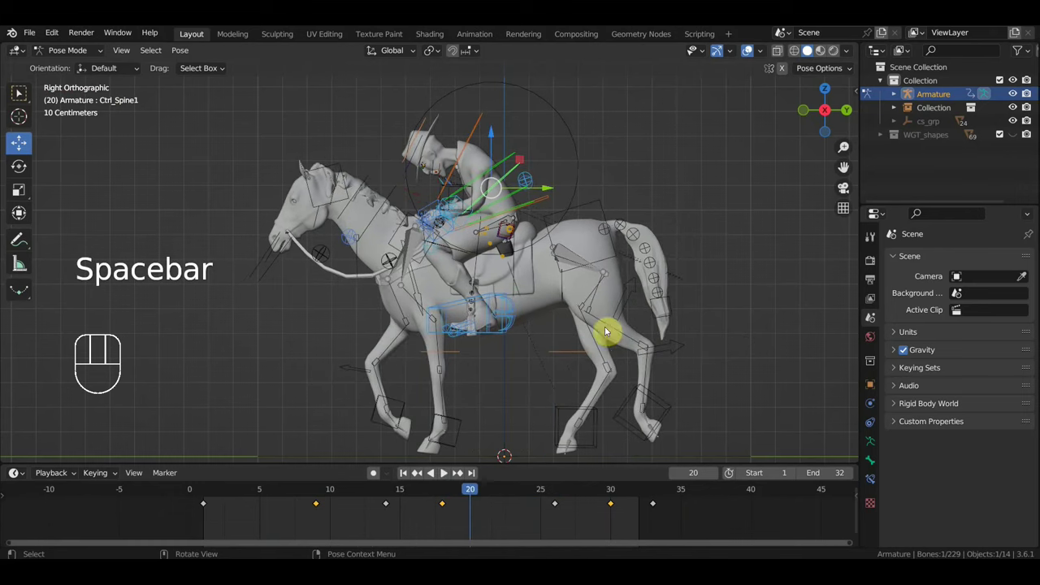
Step: Rotate the rider's Ctrl_Spine at frame 14 and key all 835 rig bones
drag(432, 494, 424, 496)
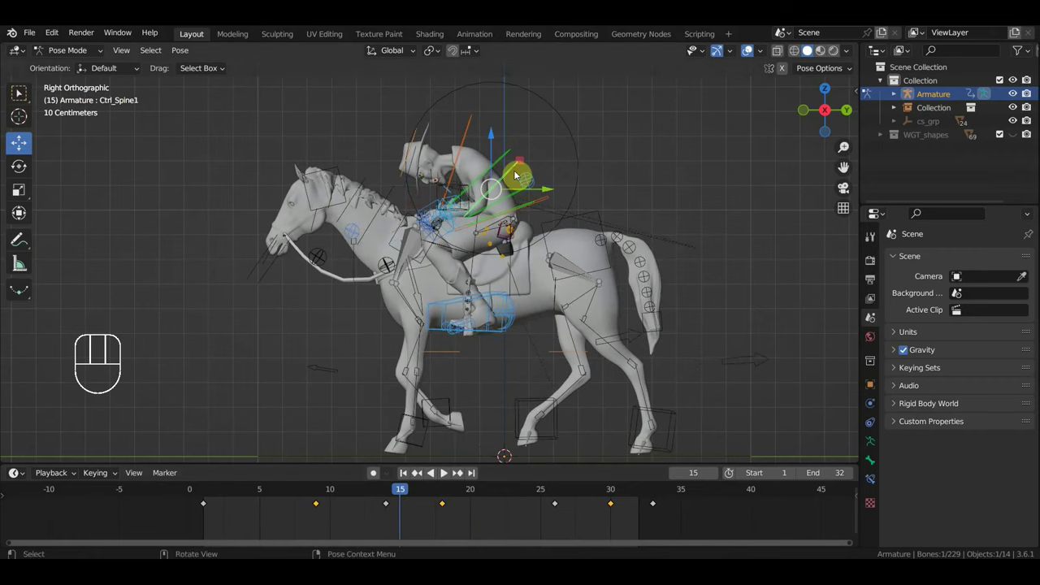
click(517, 173)
key(r)
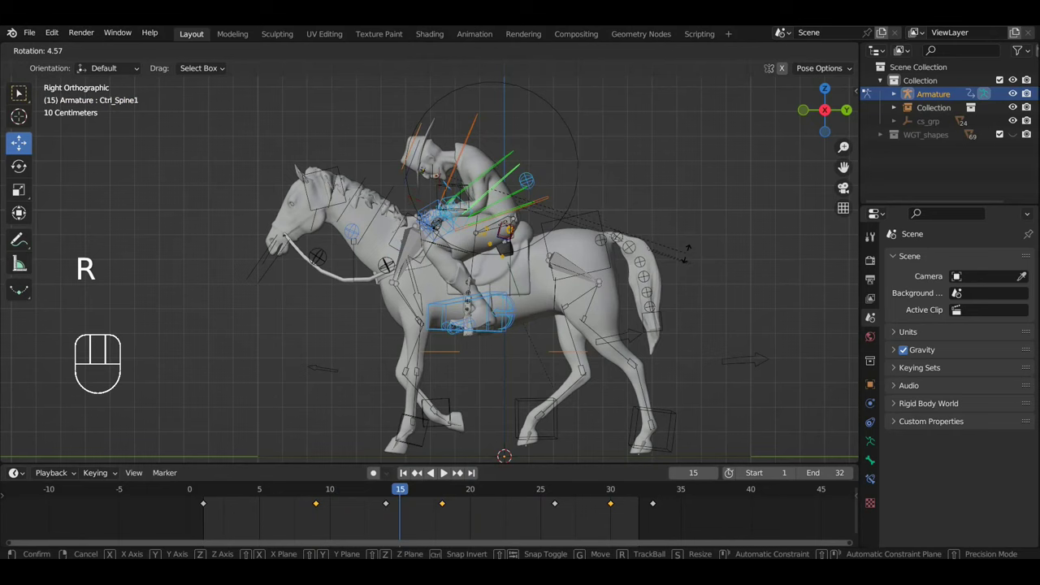
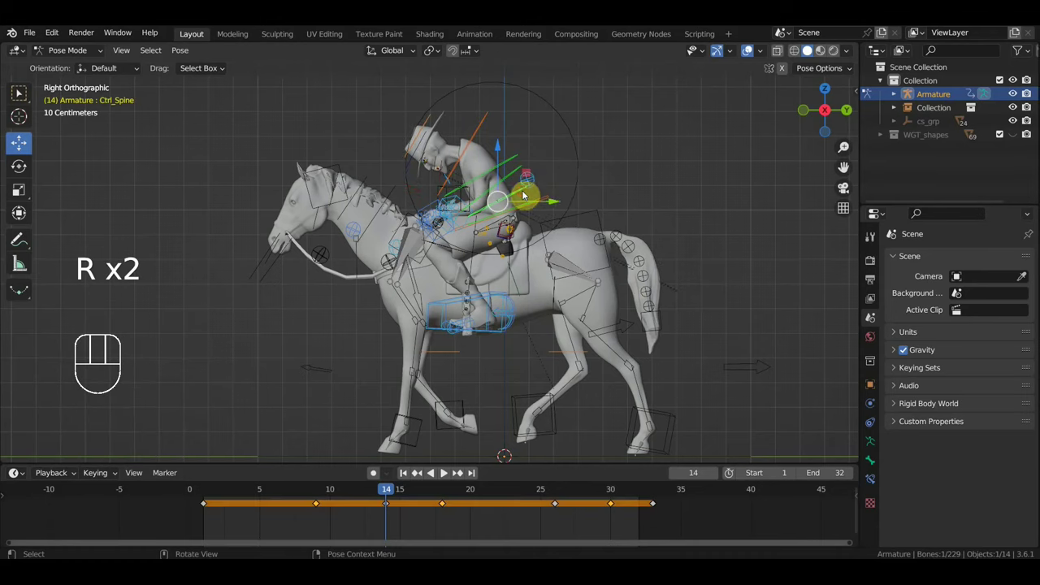
key(a)
key(i)
Step: Replay the gallop loop while orbiting around the horse
key(space)
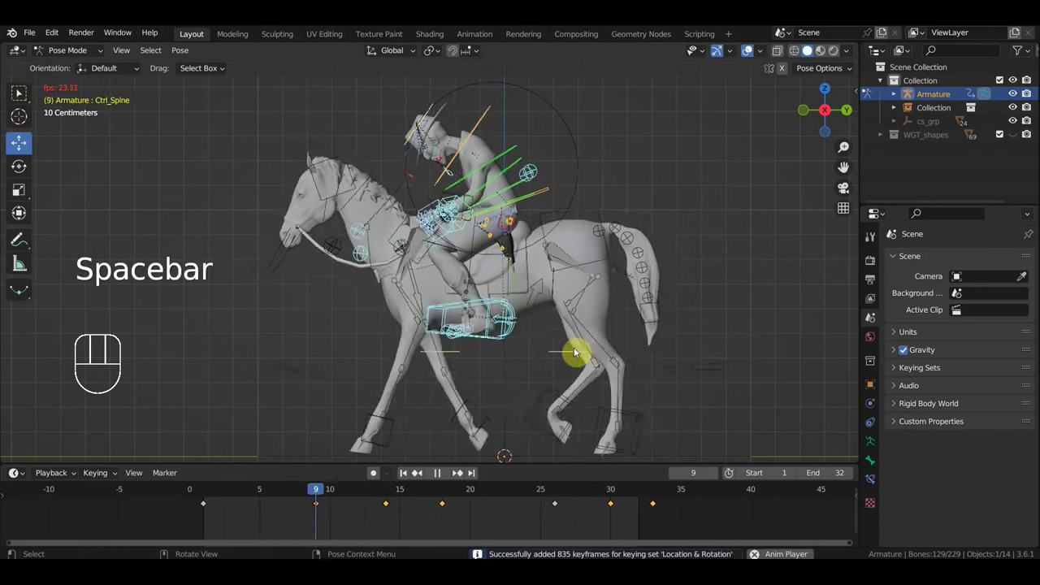
drag(578, 350, 631, 362)
drag(666, 359, 671, 352)
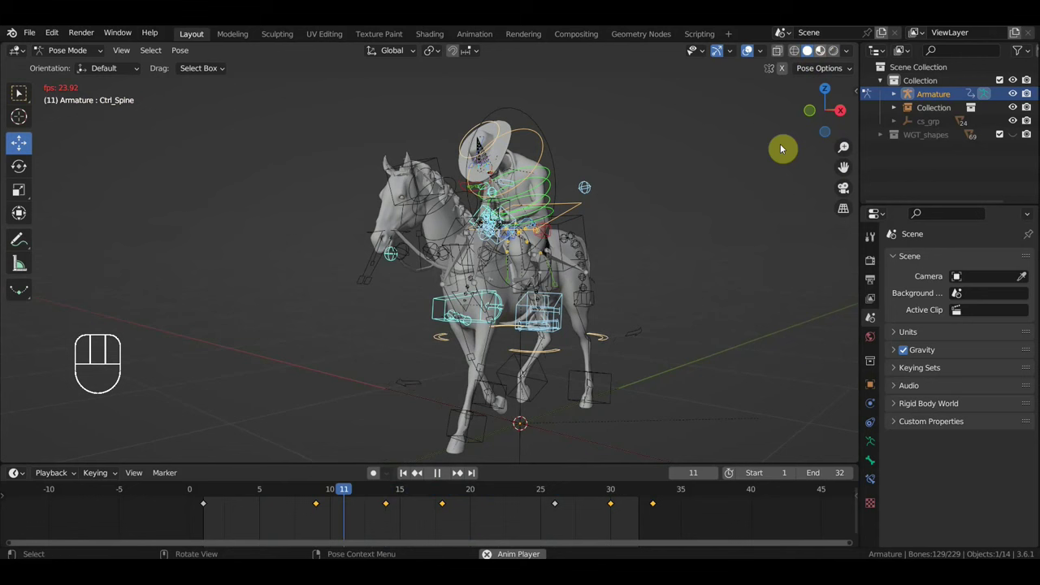
Step: Watch the gallop in Material Preview shading, stop at frame 12 and orbit toward the holster
click(734, 260)
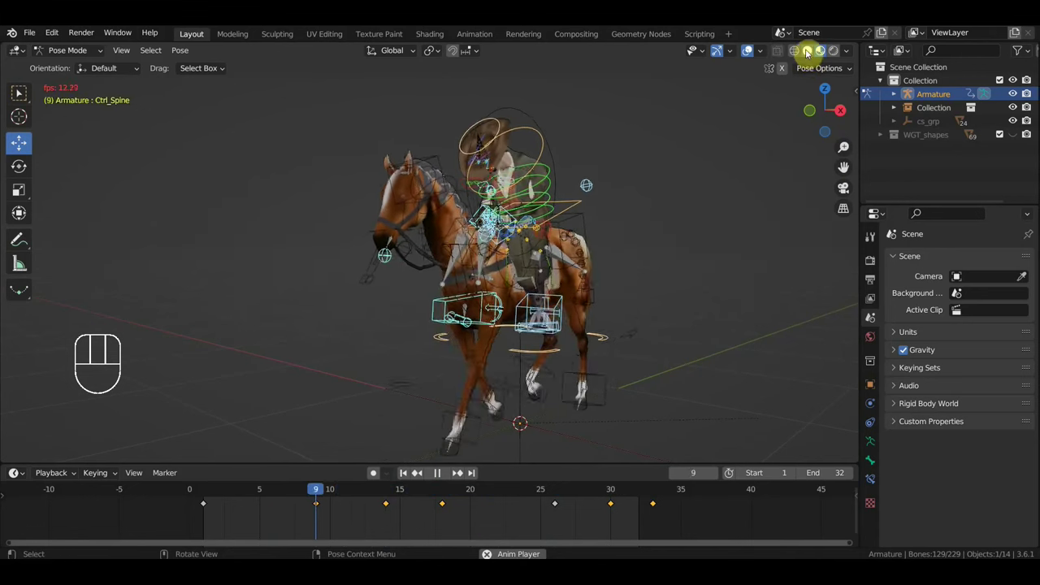
key(space)
middle_click(569, 254)
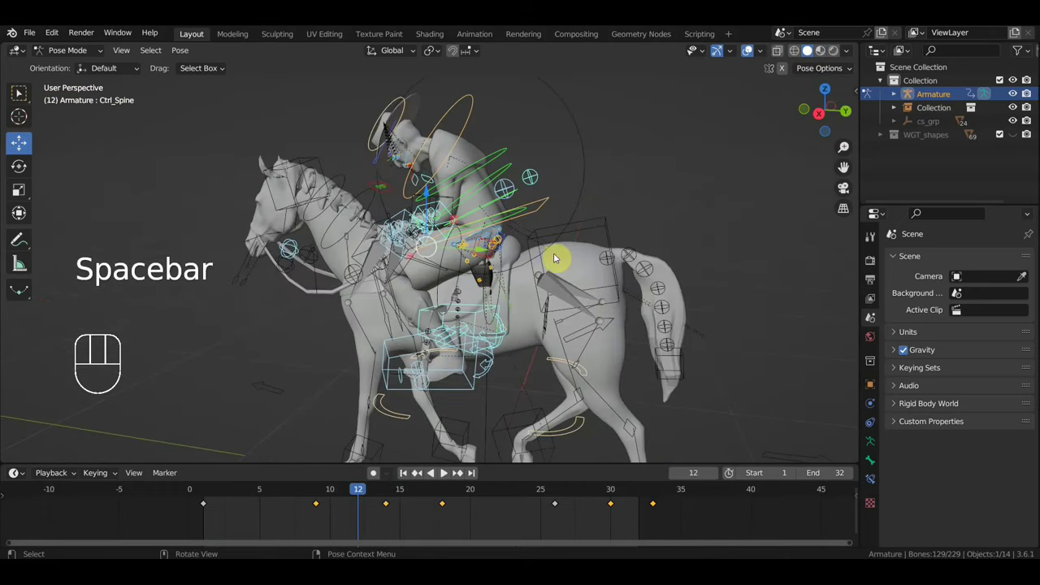
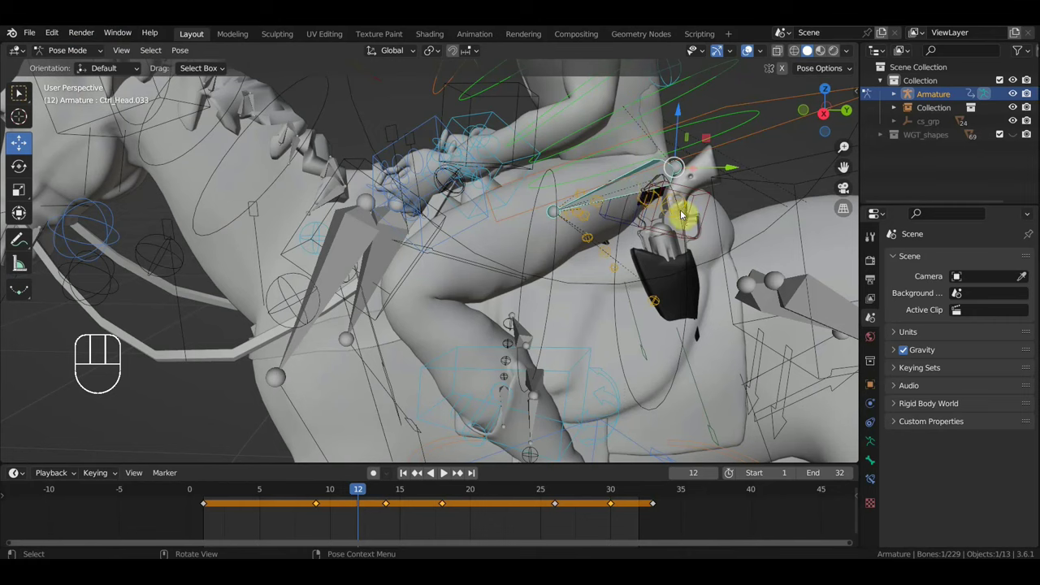
Step: Rotate the revolver control down into the holster and return to Solid shading
key(r)
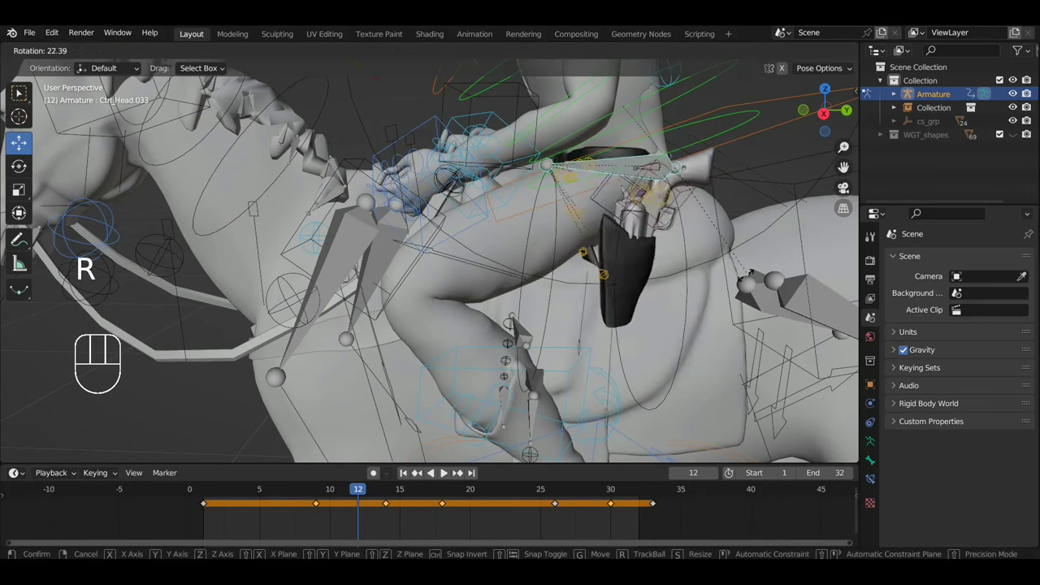
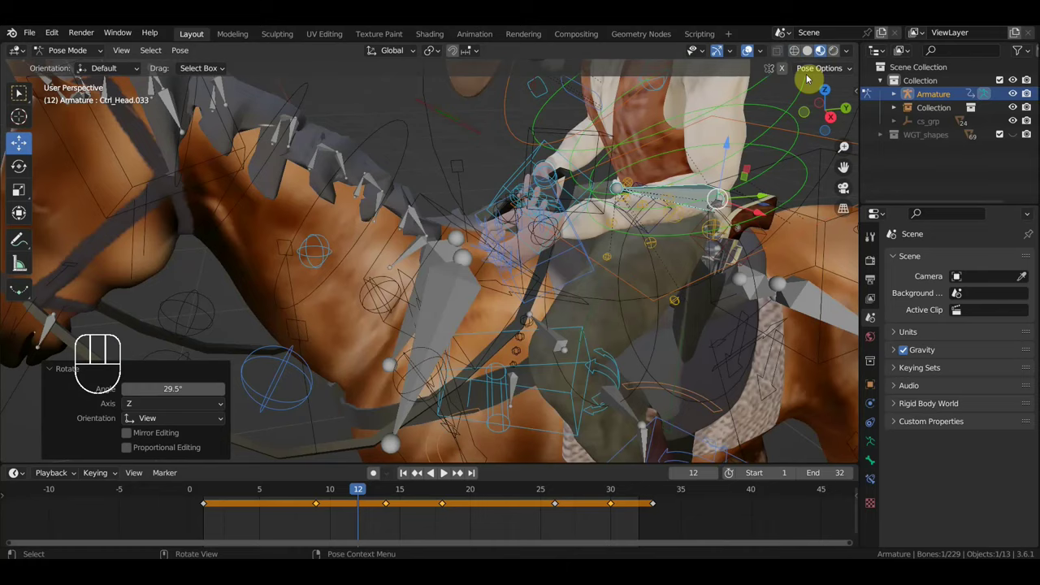
click(808, 54)
drag(667, 321, 640, 306)
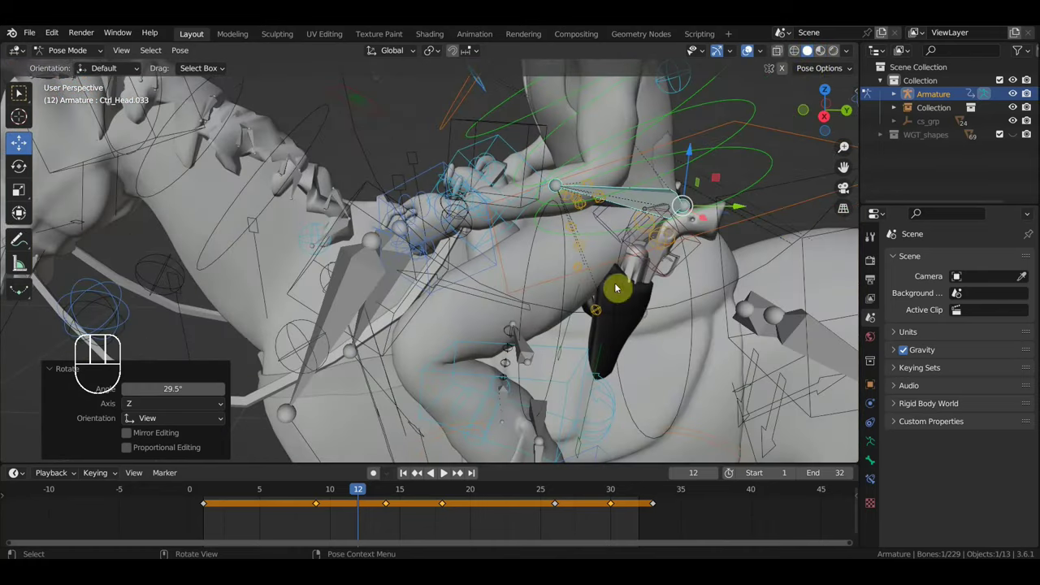
Step: Select Ctrl_Head.049 beside the saddle and start moving it
click(579, 250)
drag(600, 273, 680, 261)
key(g)
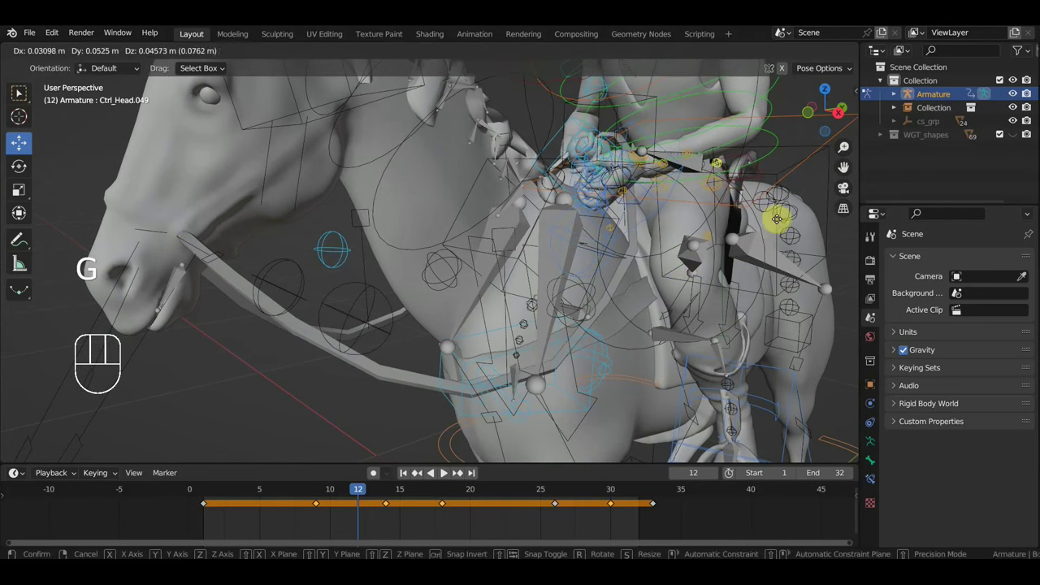
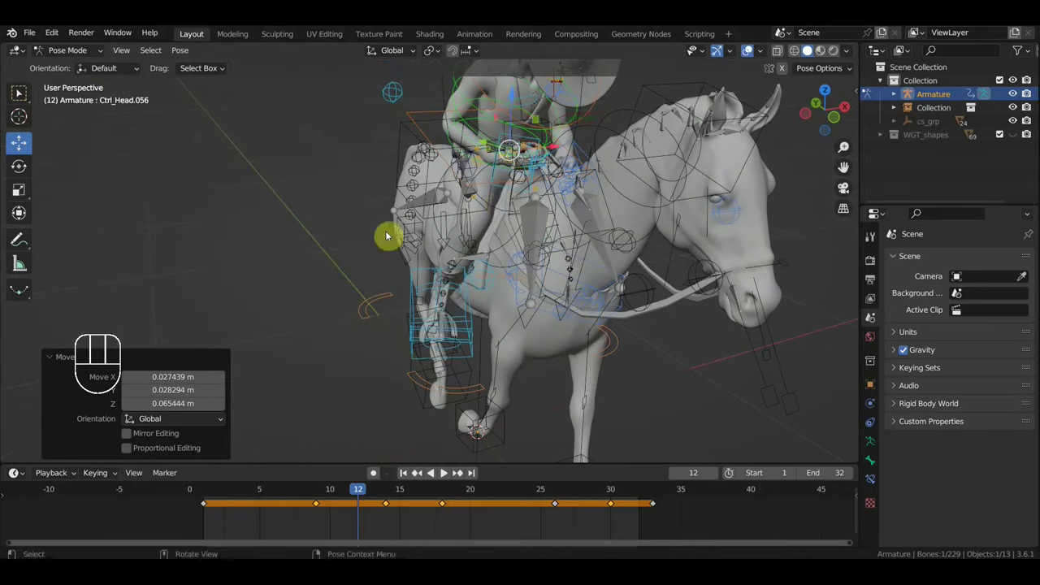
Step: Shift the control near the horse's neck slightly at frame 12
key(g)
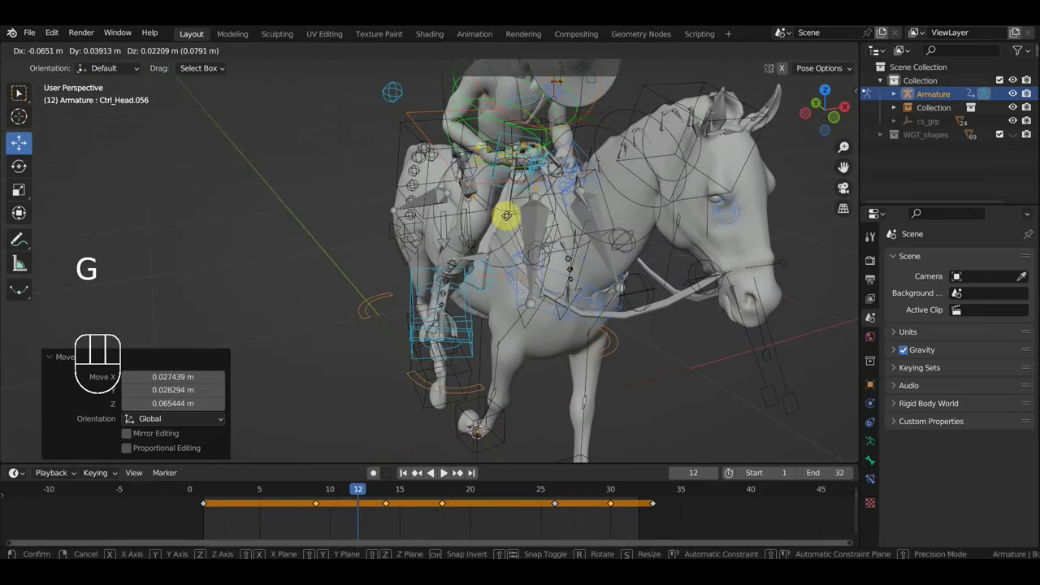
drag(597, 220, 576, 218)
drag(470, 208, 595, 217)
key(g)
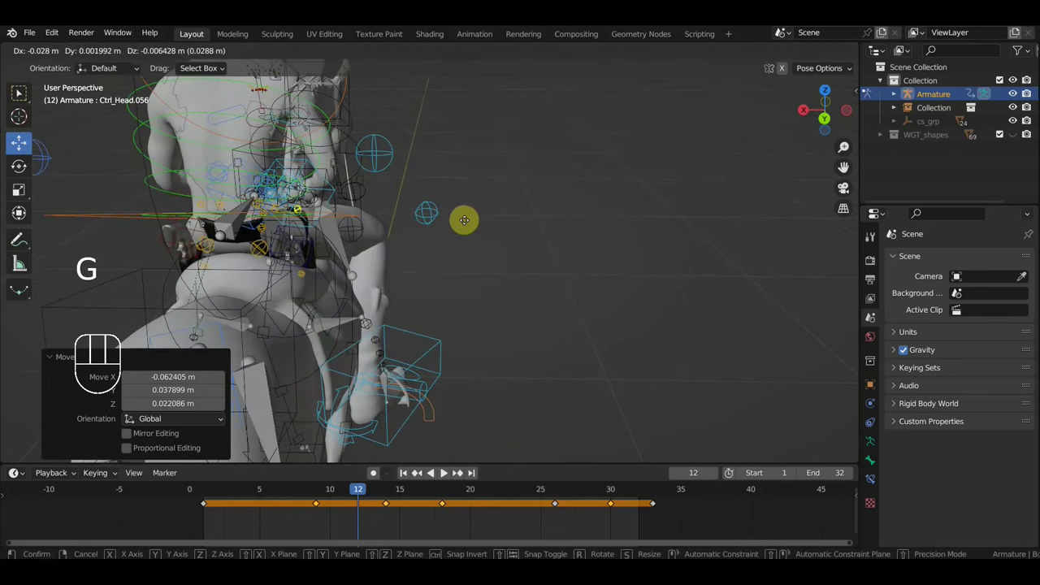
Step: Inspect the reins, then rotate Ctrl_Head.050 and begin moving it at frame 12
click(154, 242)
drag(171, 253, 135, 233)
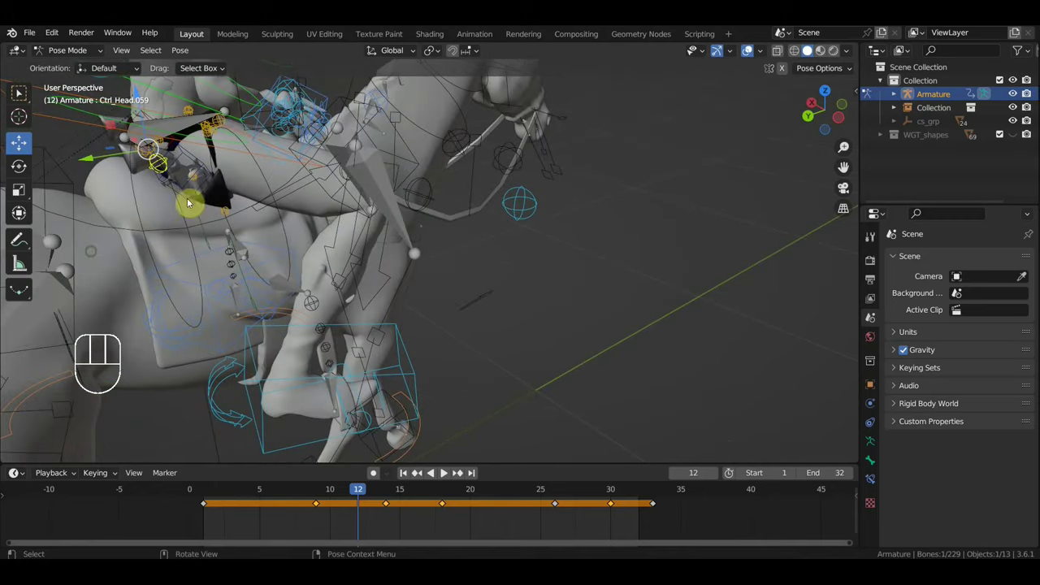
drag(234, 181, 213, 187)
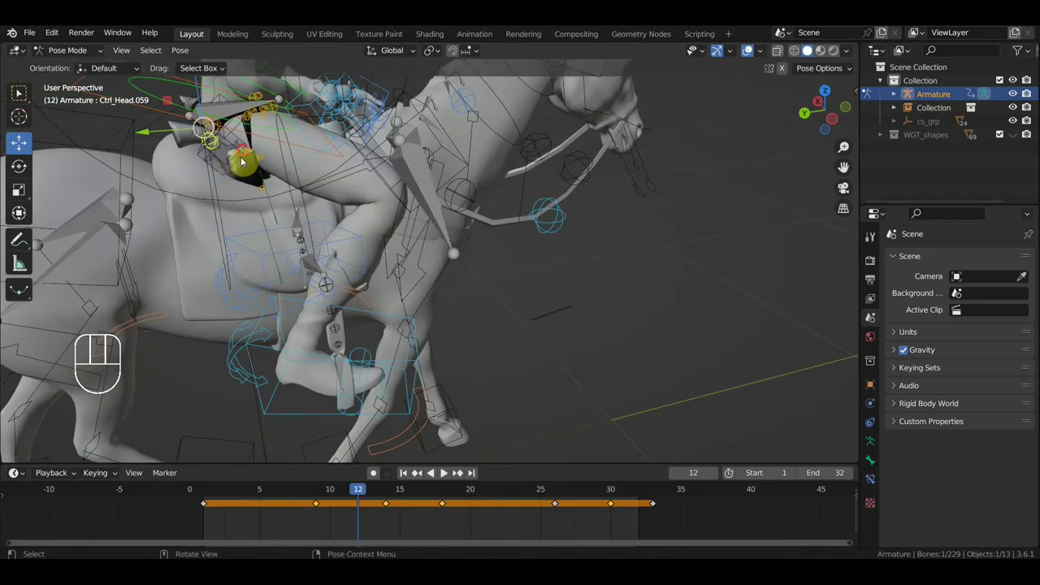
drag(256, 181, 316, 160)
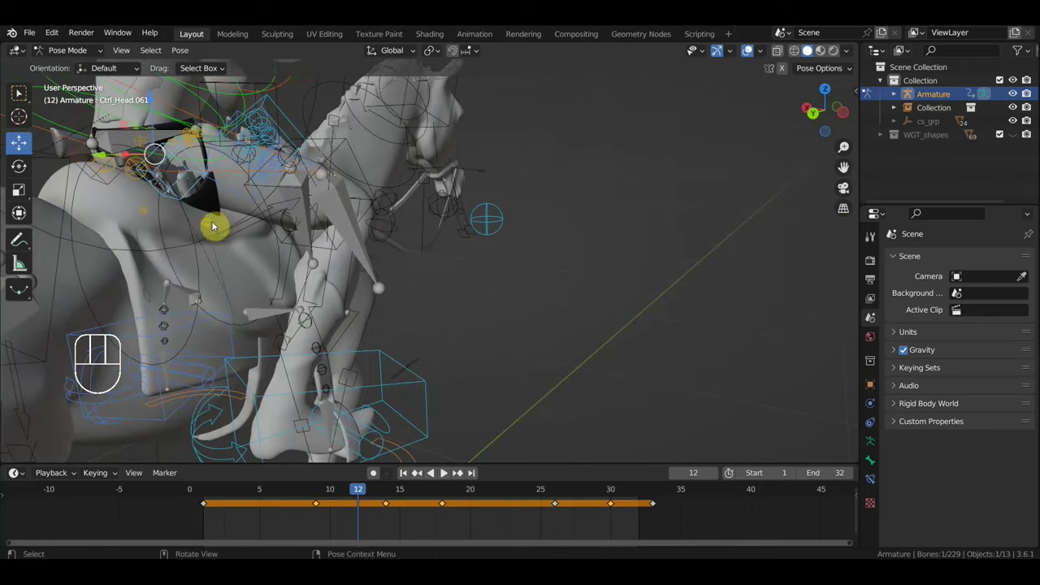
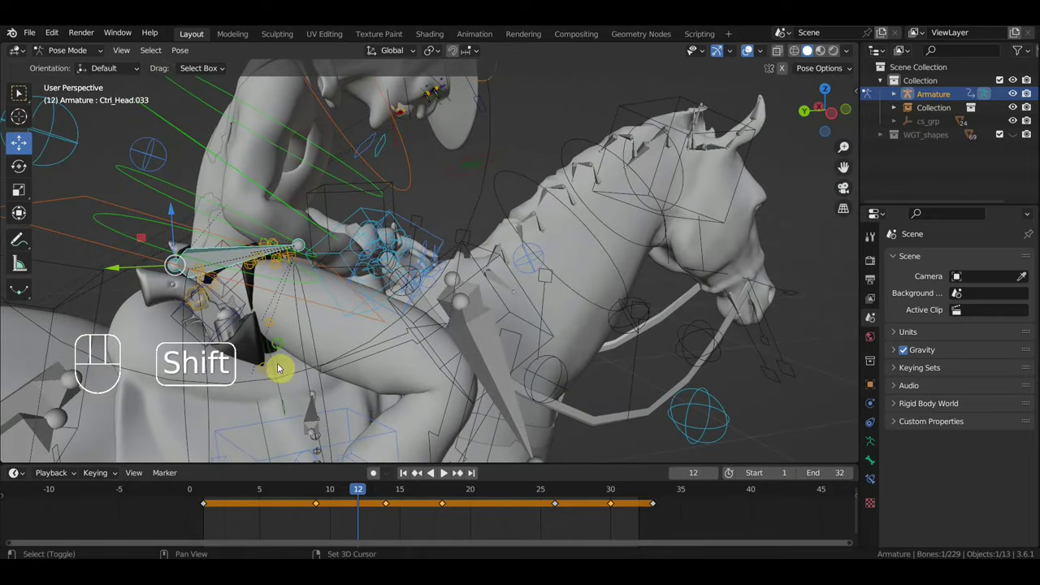
drag(276, 315, 273, 333)
drag(274, 357, 280, 278)
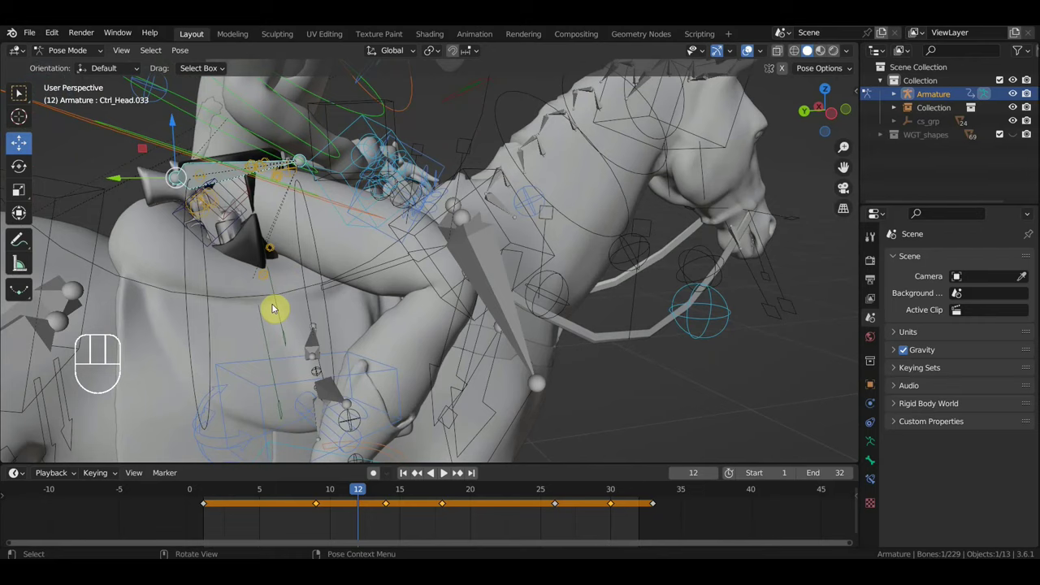
drag(314, 327, 446, 312)
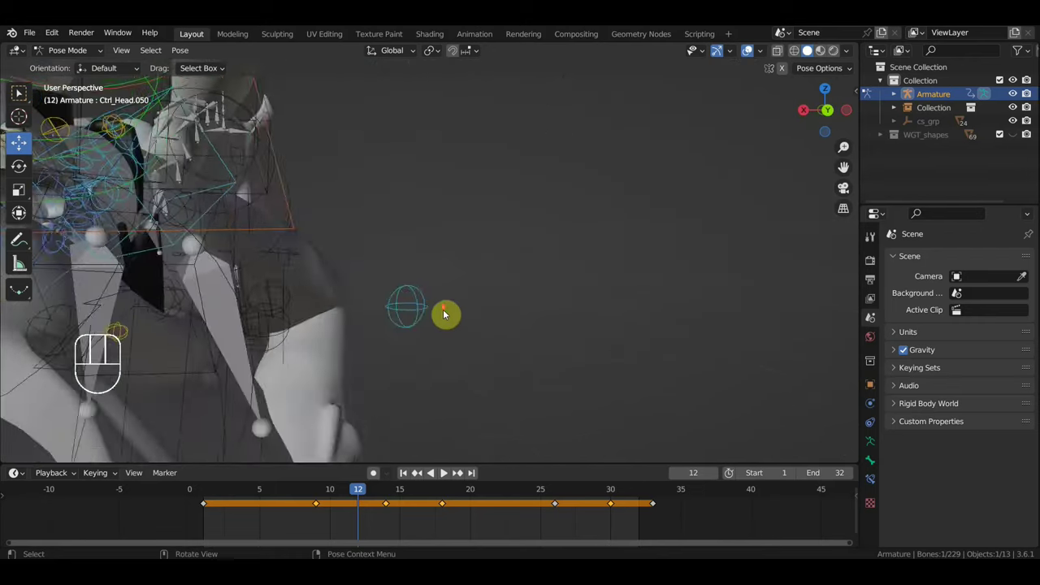
middle_click(425, 321)
key(r)
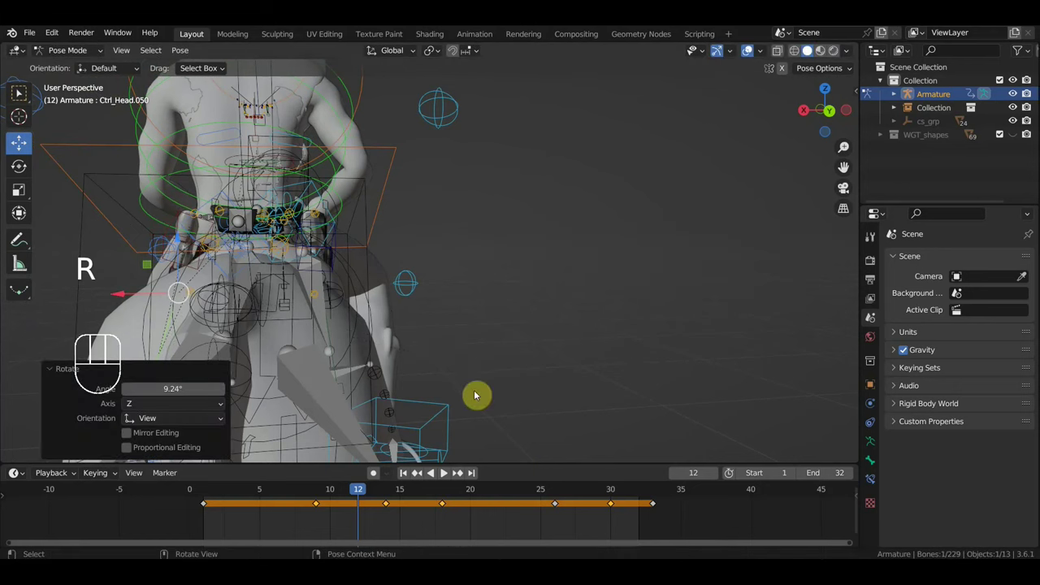
key(g)
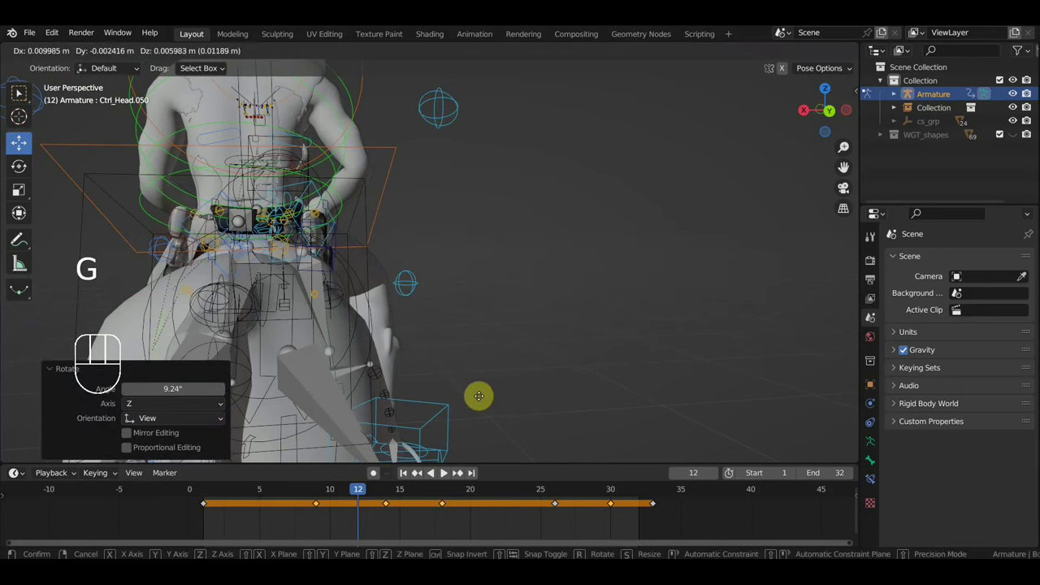
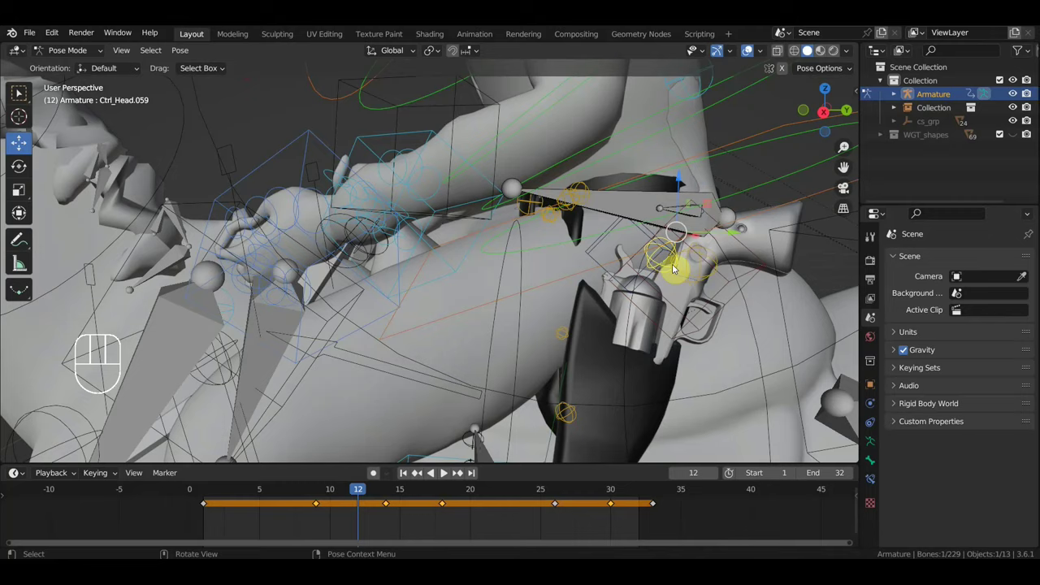
Step: Reposition the revolver, holster-strap and holster-top controls at frame 12 against the horse
click(700, 272)
middle_click(701, 288)
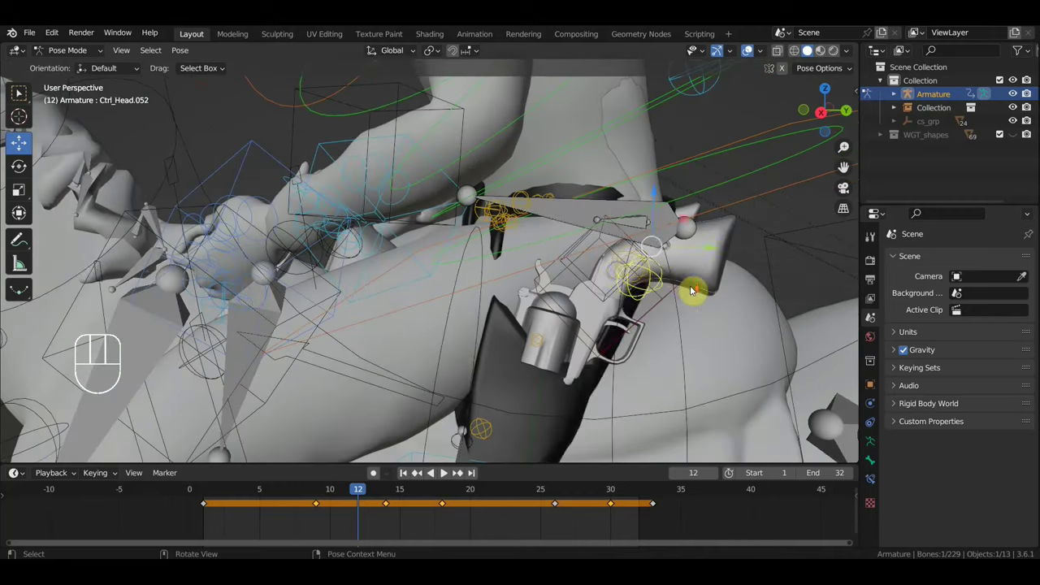
key(g)
middle_click(634, 288)
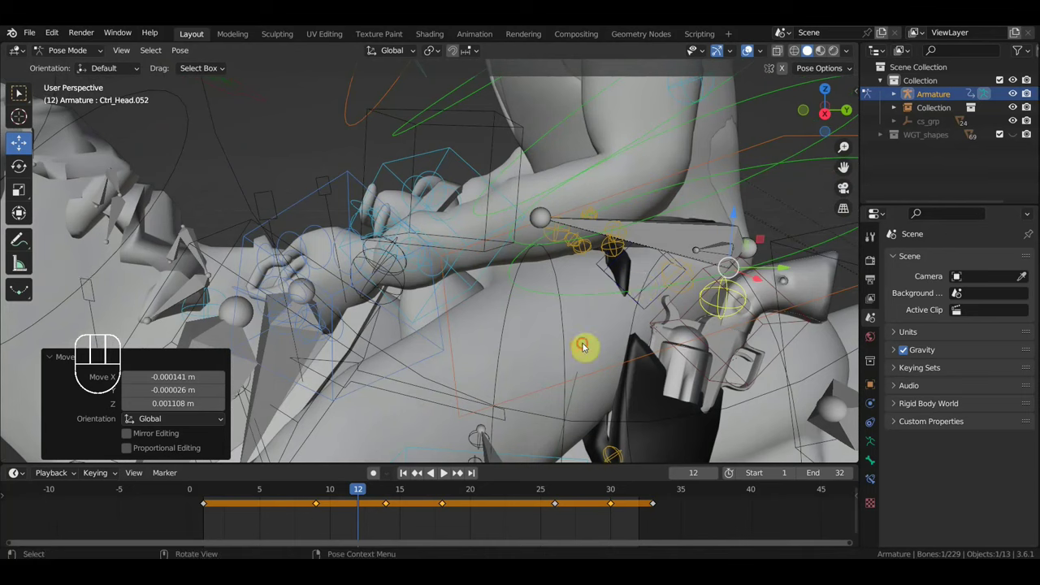
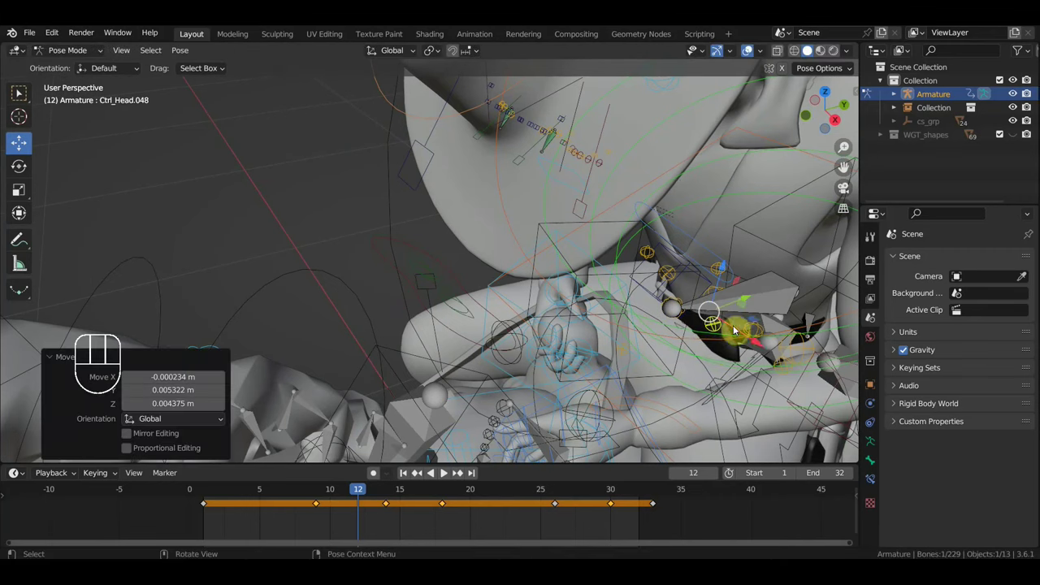
key(g)
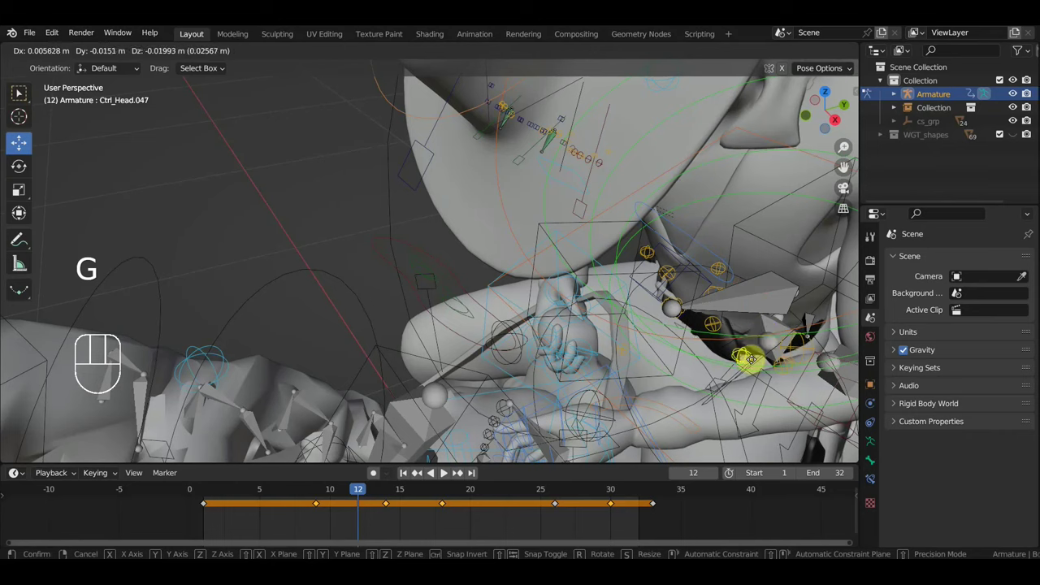
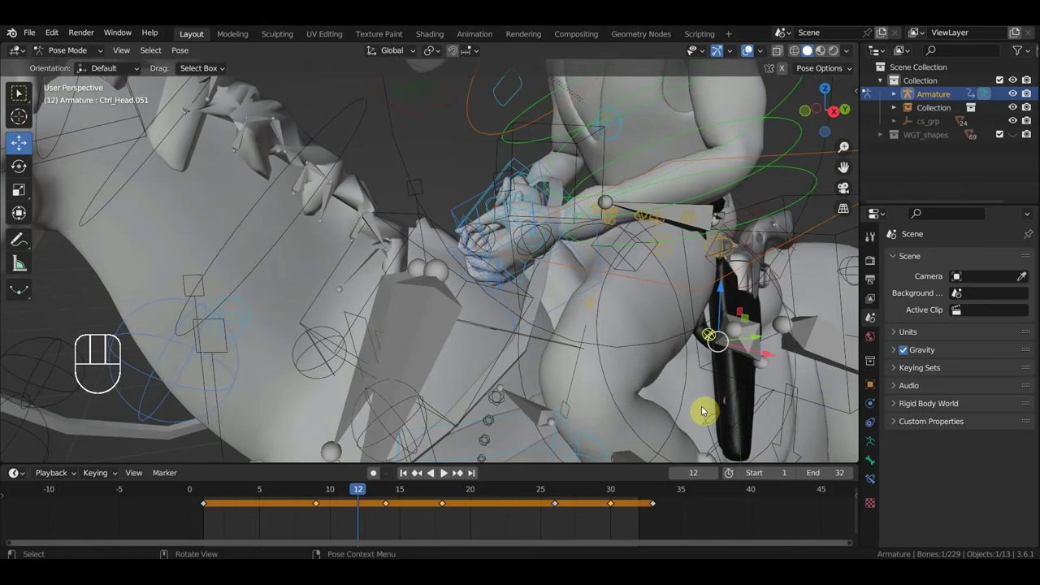
key(g)
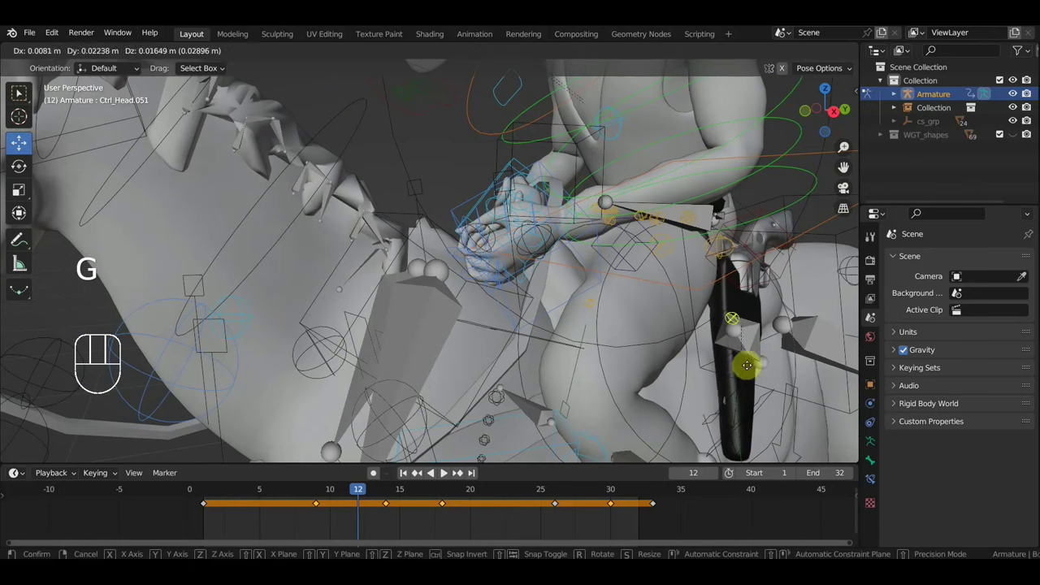
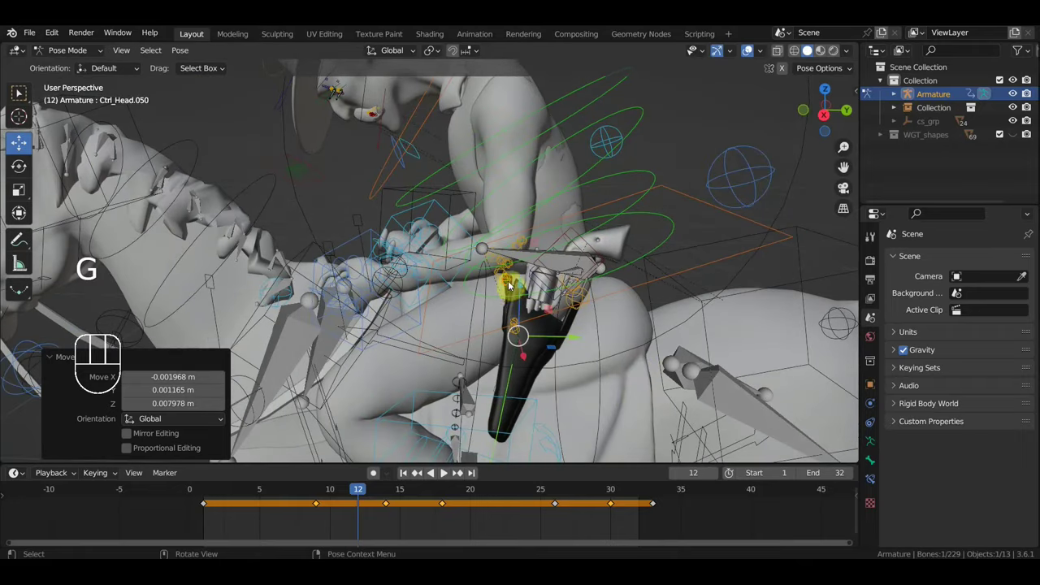
key(g)
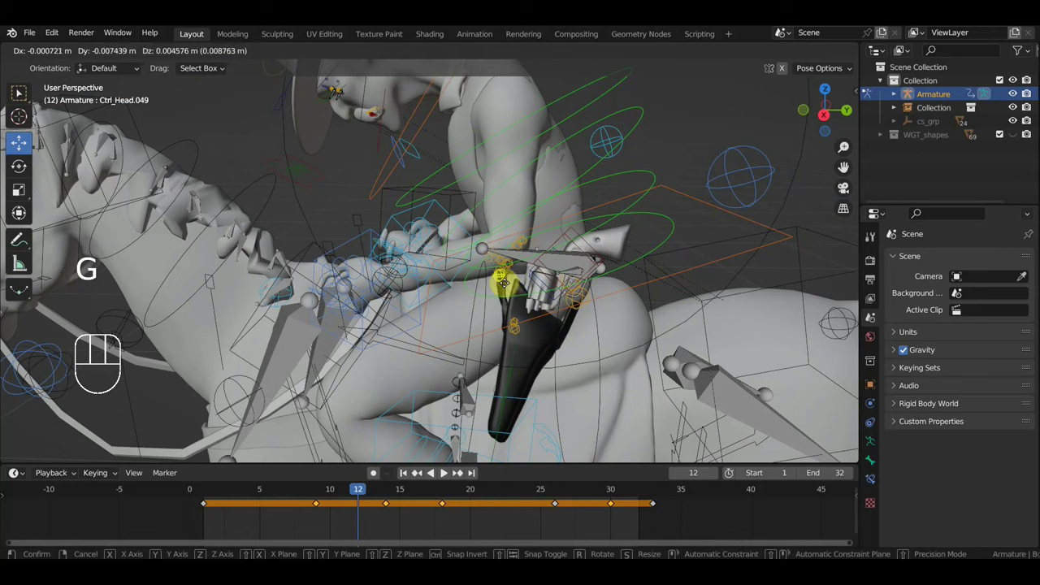
Step: Orbit around the rider's hip to check the holster and bring the reins into view
drag(540, 293, 579, 290)
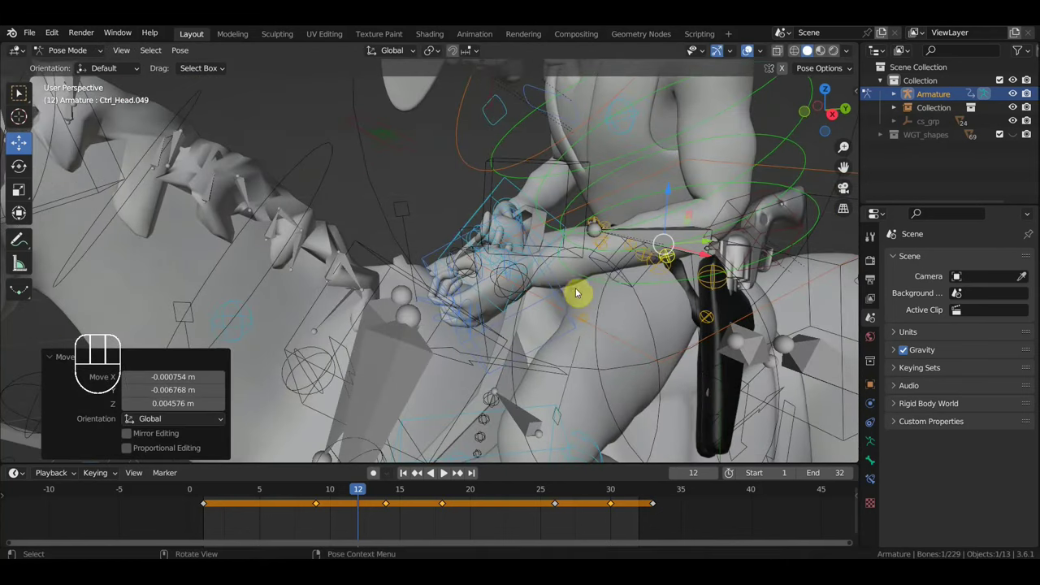
scroll(up, 3)
drag(653, 305, 638, 302)
drag(623, 306, 605, 313)
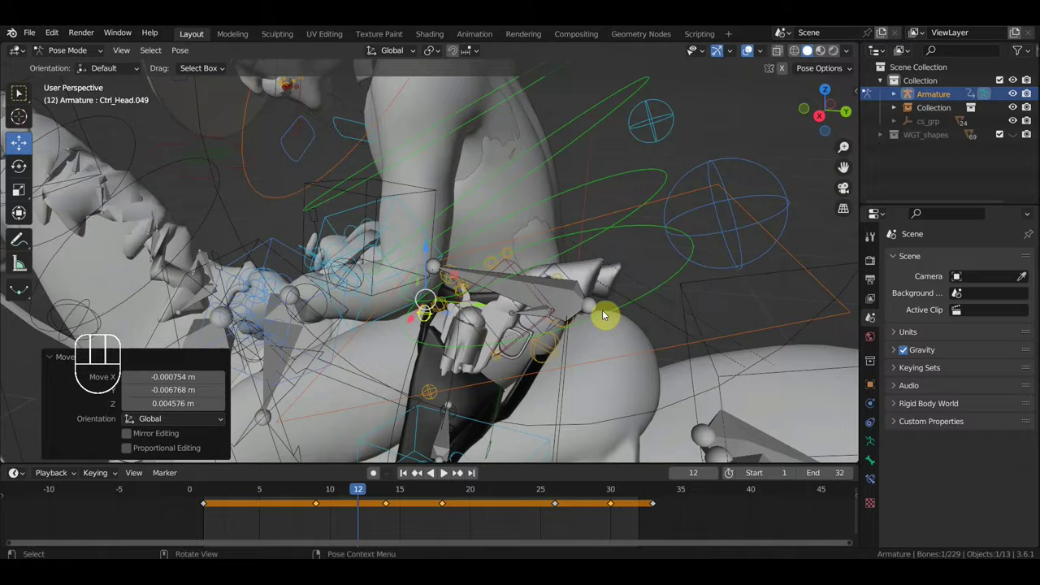
drag(582, 318, 520, 291)
scroll(up, 3)
drag(419, 317, 323, 295)
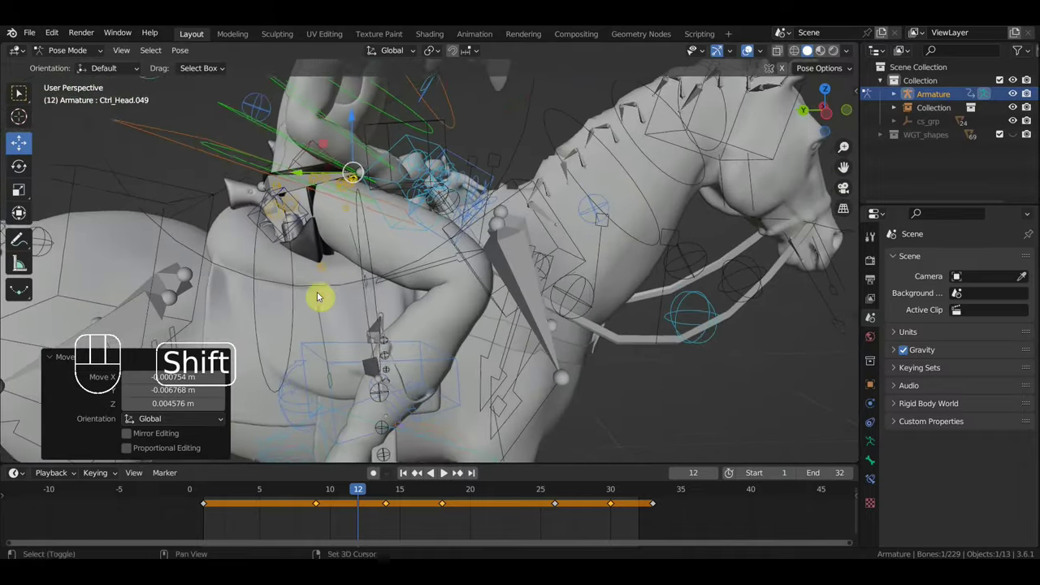
Step: Move rein control Ctrl_Head.057 along the neck and rotate it about -5.8° at frame 12
middle_click(345, 273)
click(325, 322)
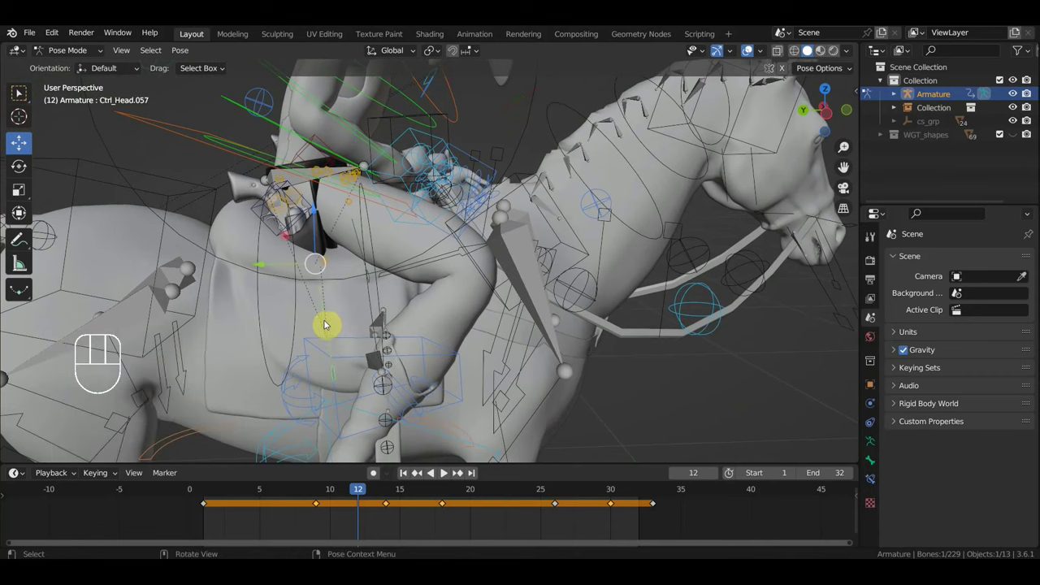
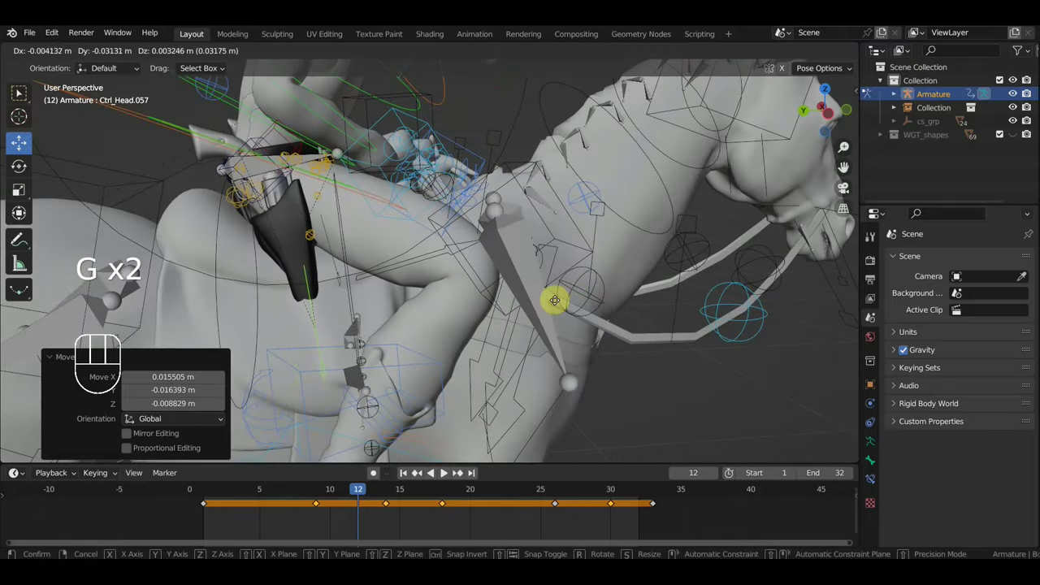
drag(538, 312, 510, 355)
scroll(up, 3)
drag(489, 350, 534, 339)
key(r)
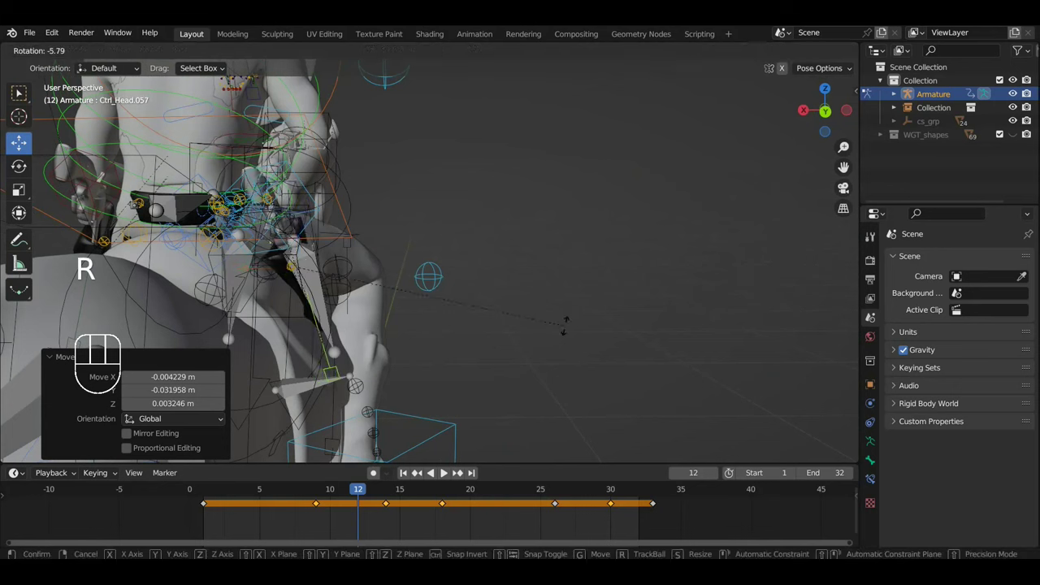
key(g)
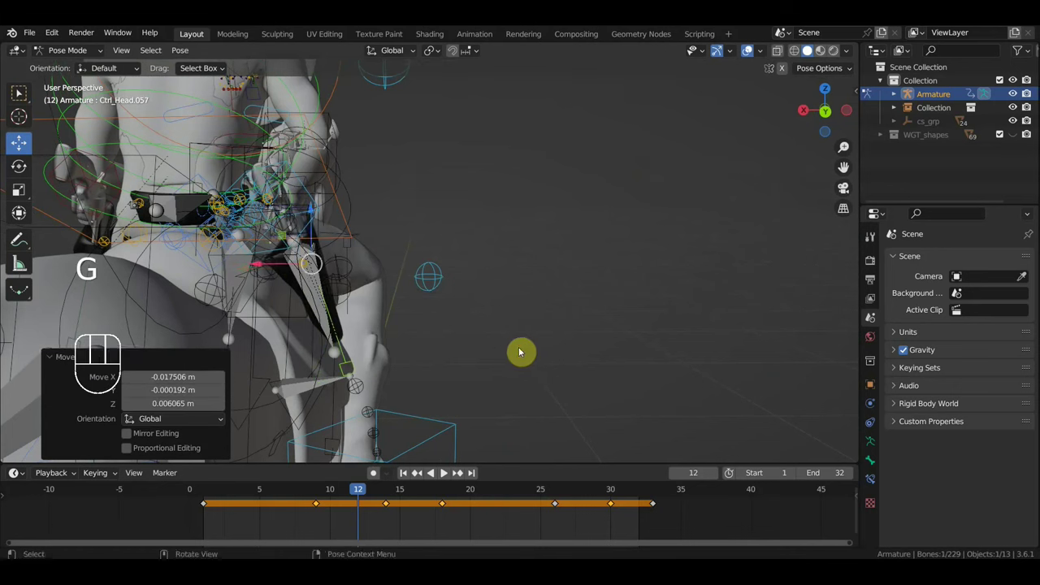
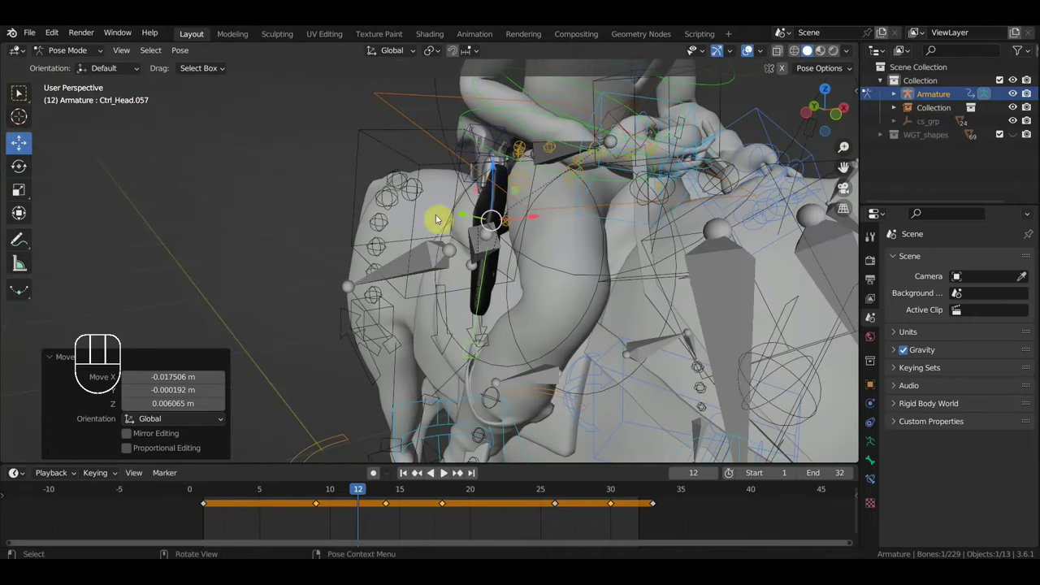
Step: Adjust hand controls Ctrl_Head.051 and .059, then move Ctrl_Head.055 at frame 12
drag(564, 184, 618, 225)
middle_click(575, 176)
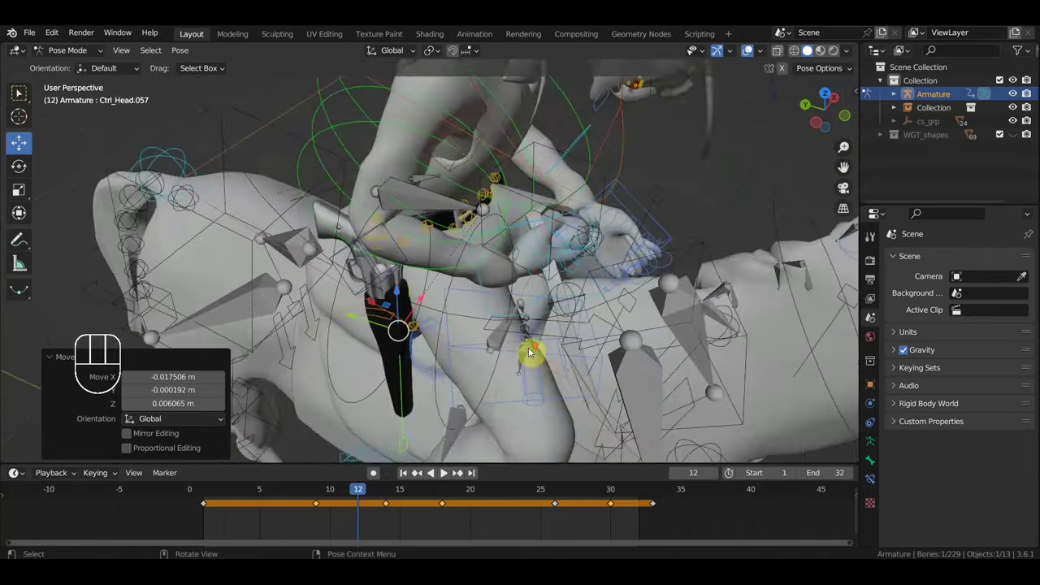
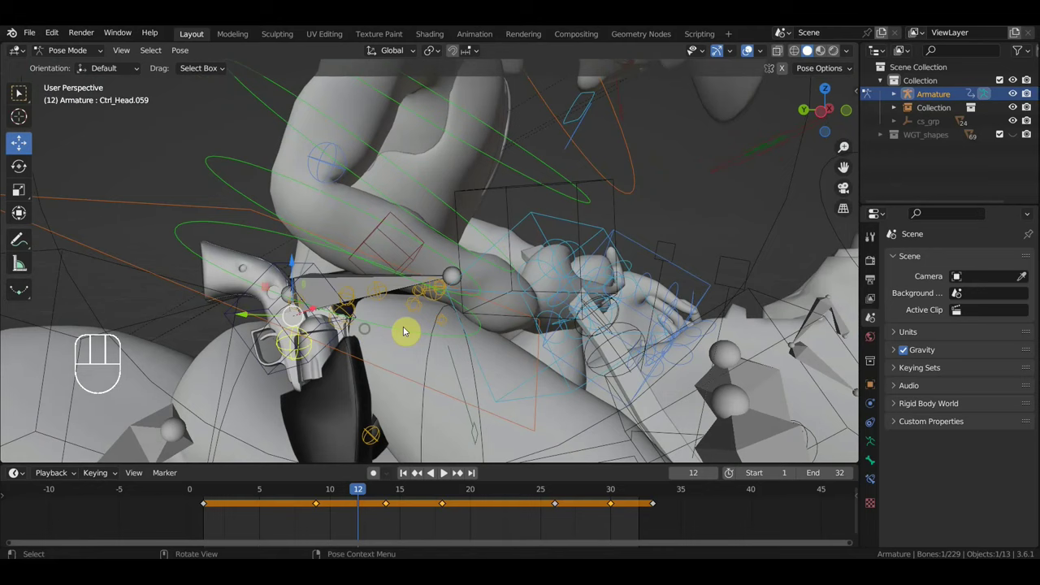
click(448, 326)
drag(446, 345, 334, 382)
middle_click(499, 370)
drag(635, 351, 656, 345)
click(685, 311)
key(g)
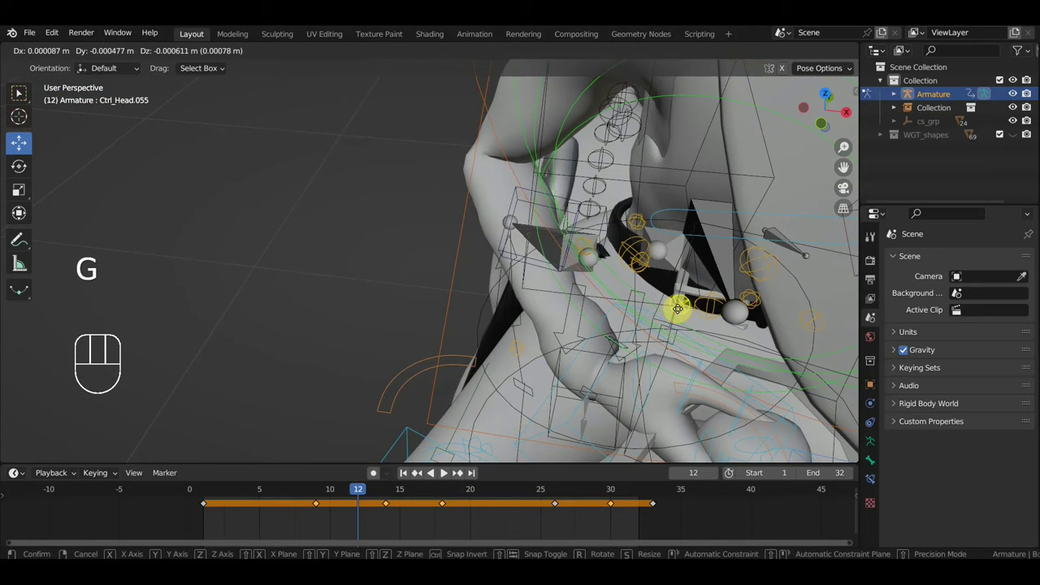
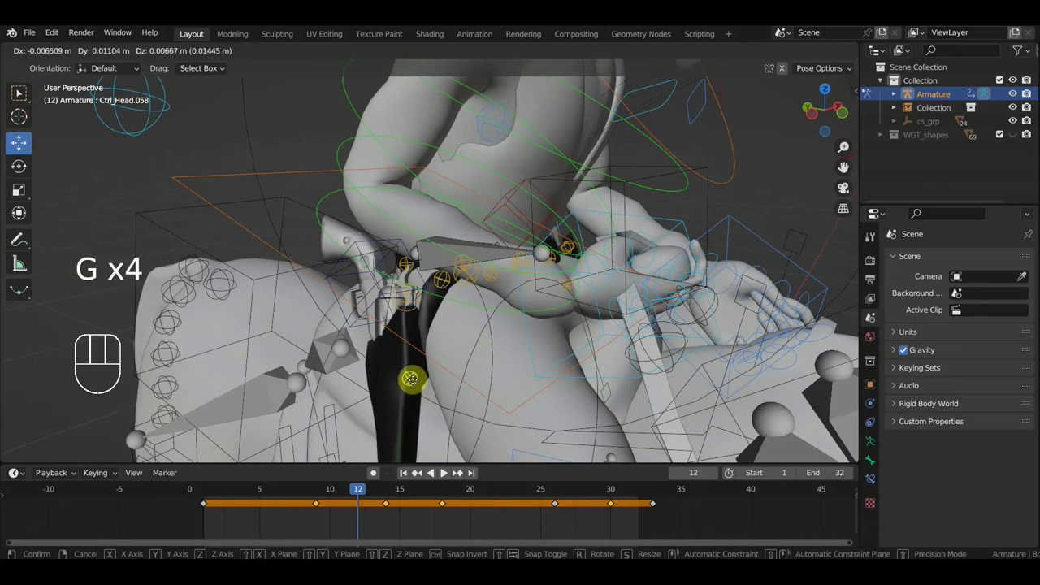
Step: Orbit to the rider's thigh and nudge Ctrl_Head.052 at frame 12
middle_click(422, 383)
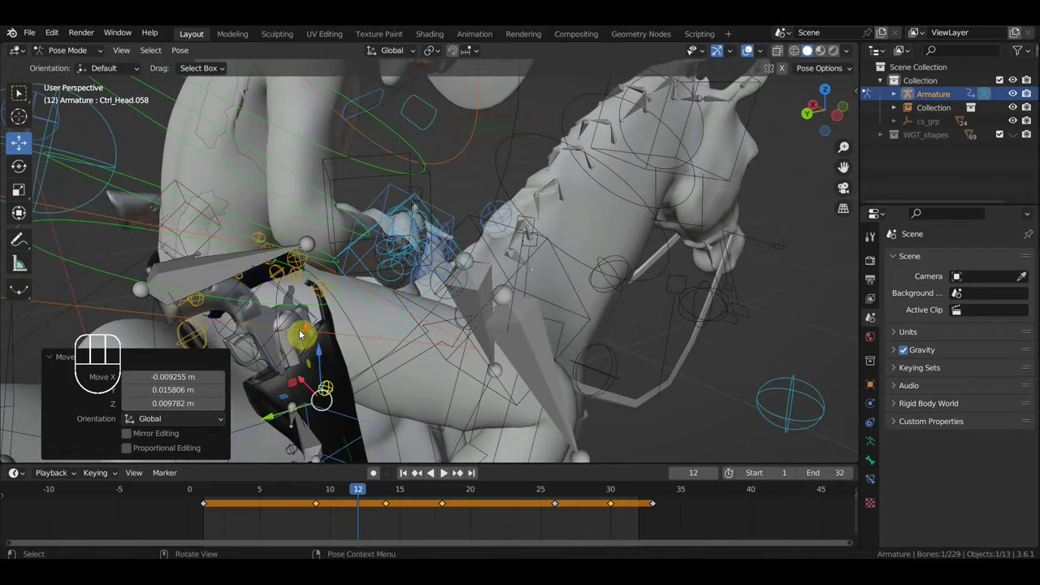
scroll(up, 3)
drag(397, 312, 422, 311)
scroll(up, 3)
drag(492, 313, 535, 315)
middle_click(534, 316)
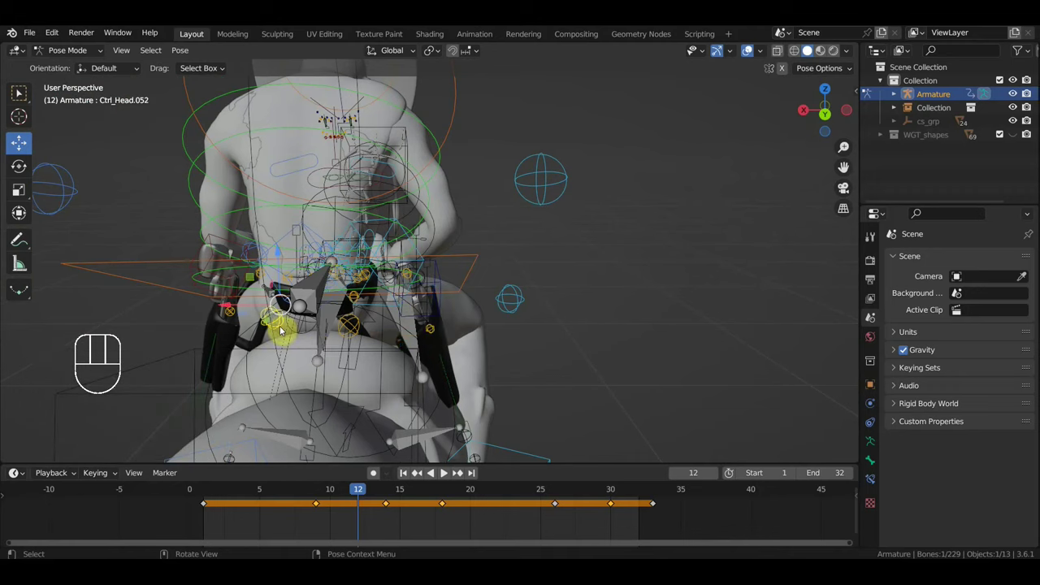
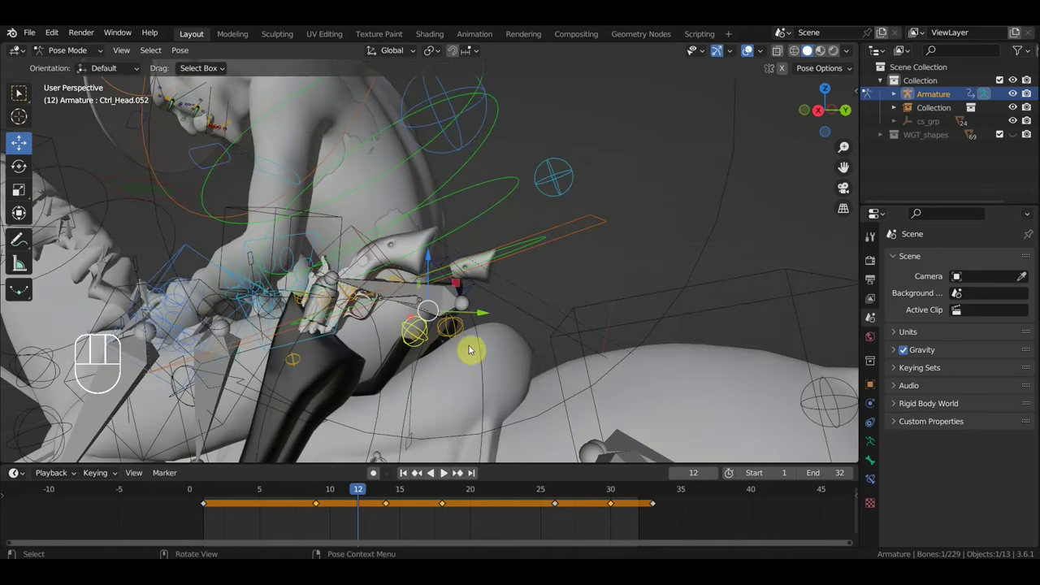
key(g)
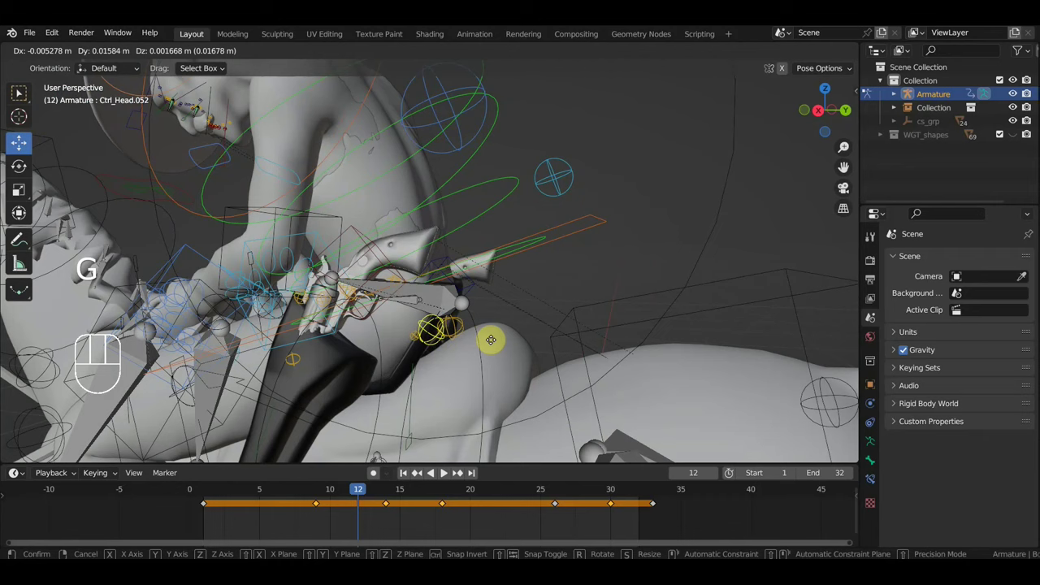
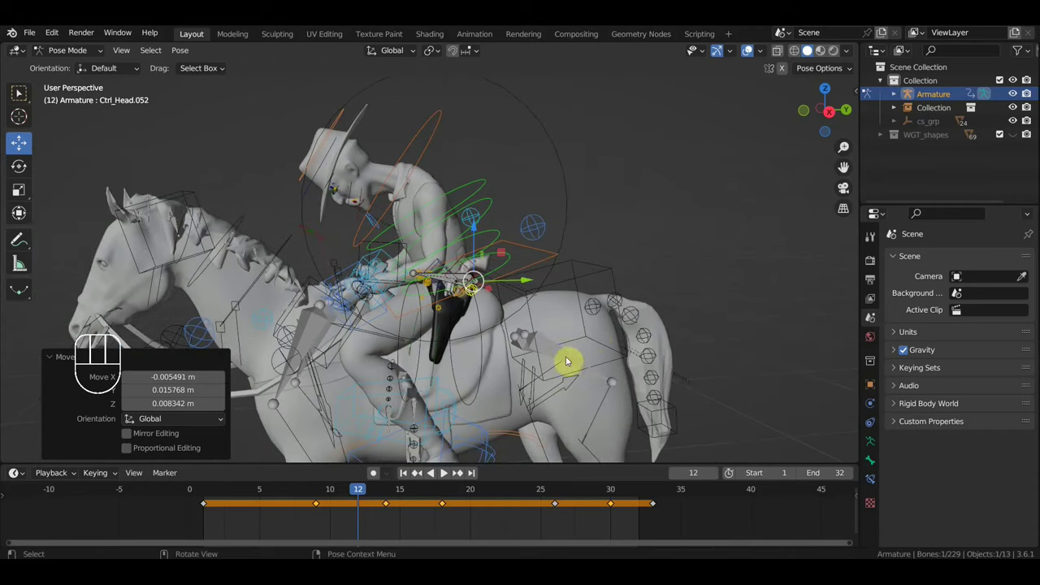
Step: Key location and rotation on all controls at frame 12 and delete the in-between timeline keys
key(a)
key(i)
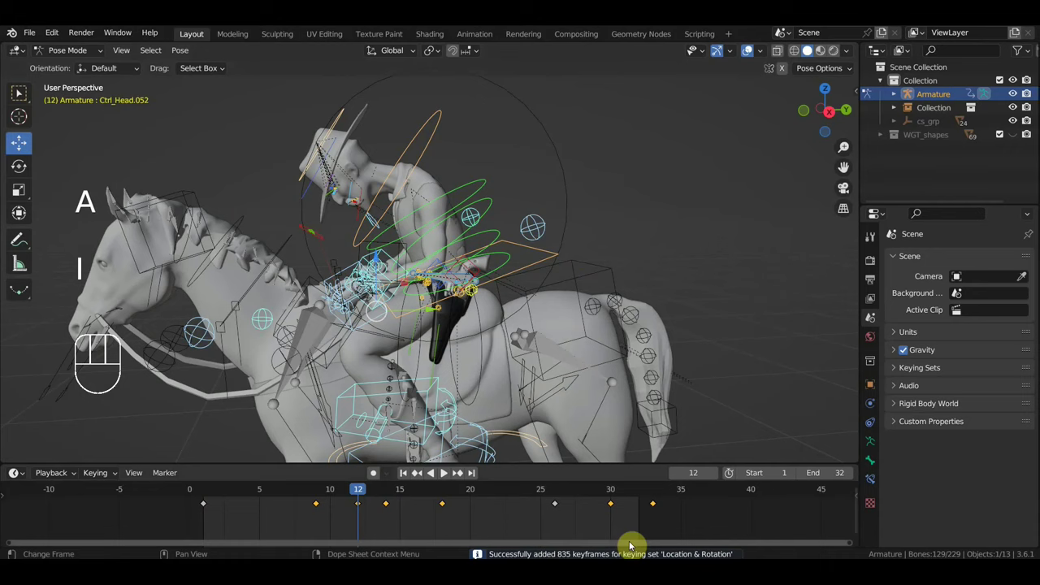
drag(596, 516, 383, 499)
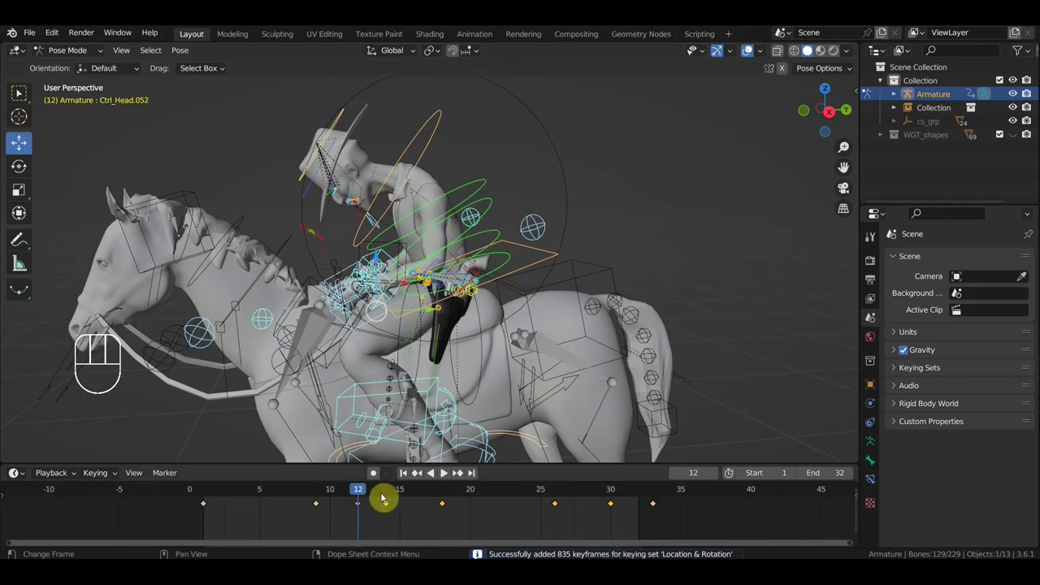
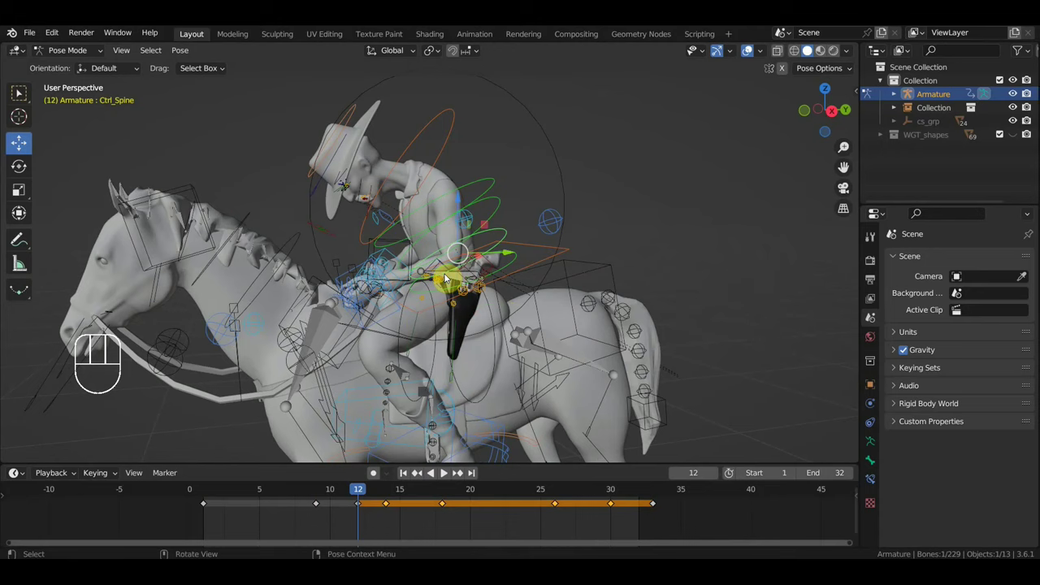
drag(618, 525, 387, 492)
key(Delete)
drag(332, 526, 247, 500)
key(Delete)
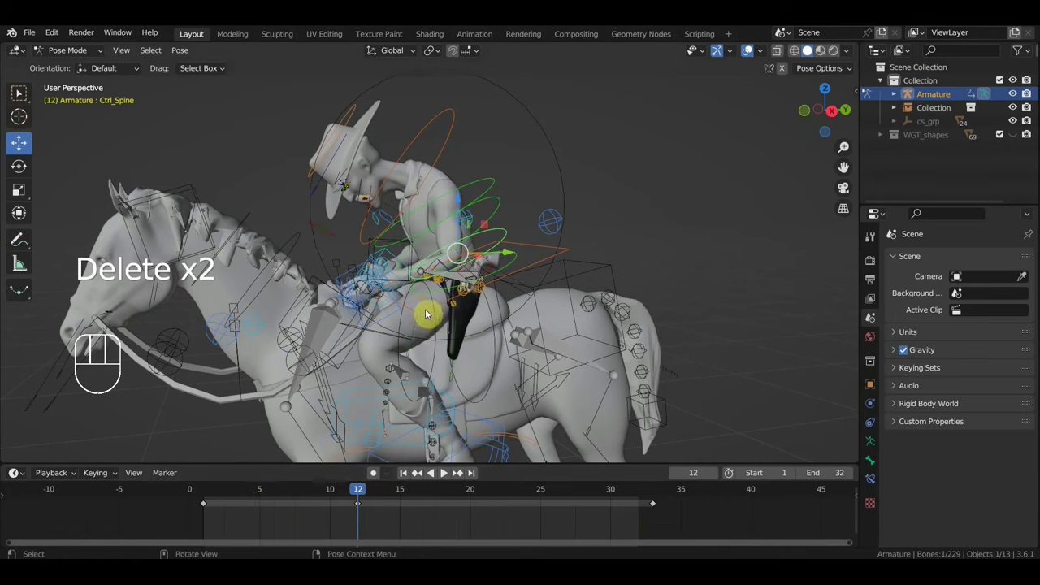
Step: Play back, undo, then re-delete the in-between timeline keys
key(space)
key(space)
key(ctrl+z)
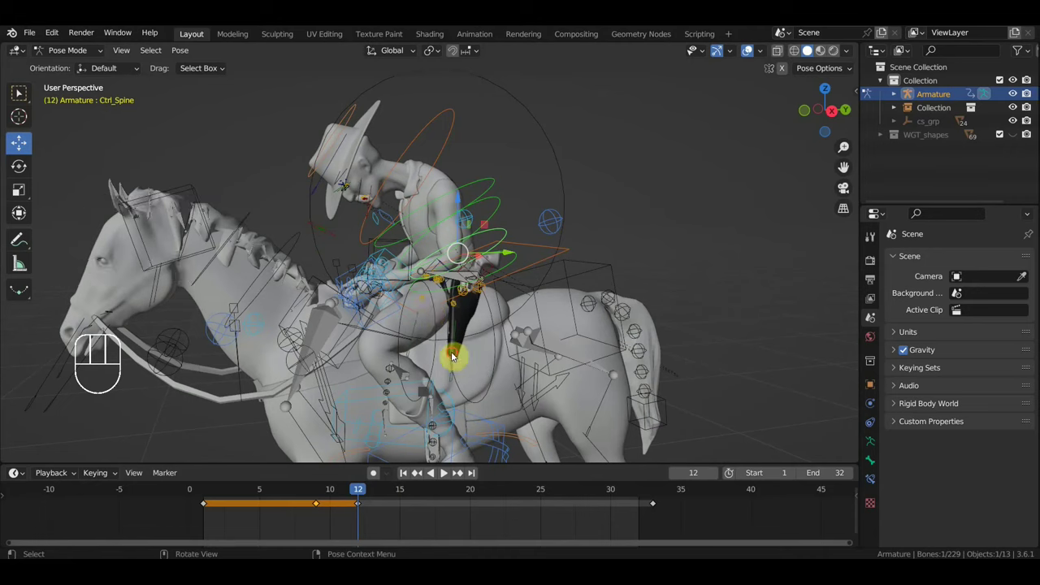
drag(365, 495, 374, 501)
drag(624, 536, 384, 504)
key(Delete)
drag(334, 527, 276, 492)
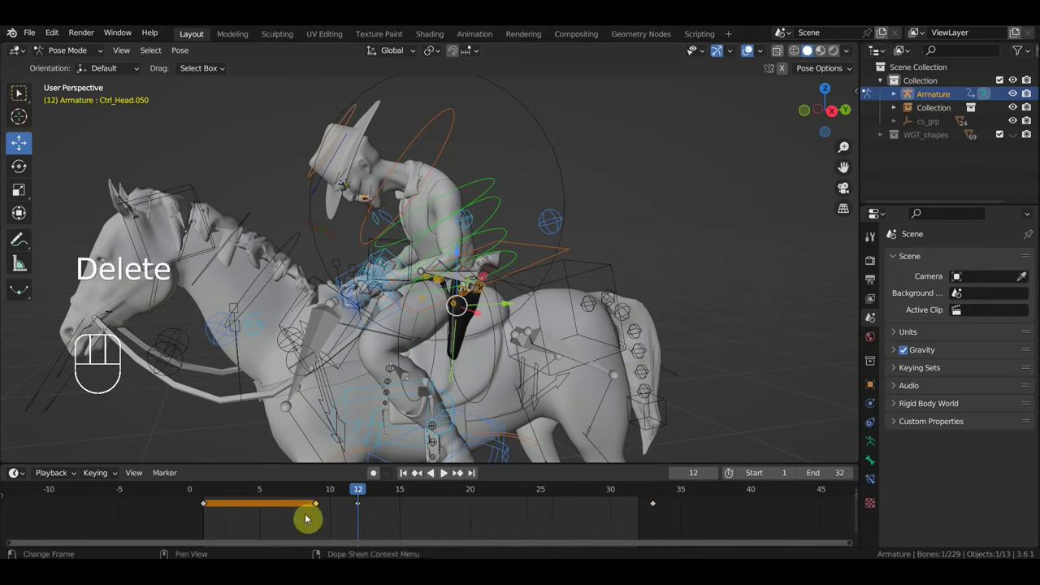
key(Delete)
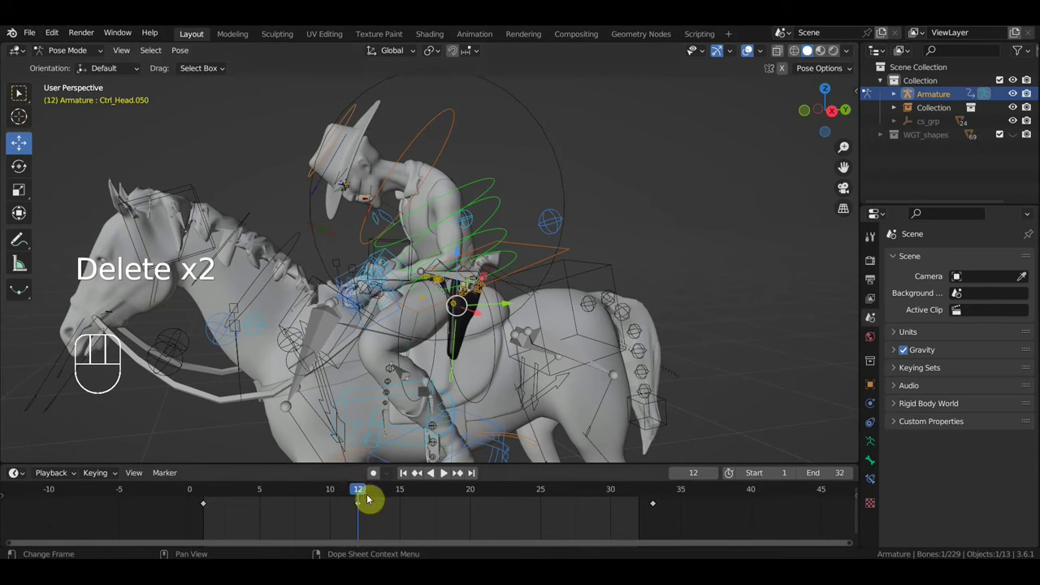
Step: Duplicate the frame-1 keys onto frame 12 and select the frame 12–32 span
drag(345, 497, 357, 516)
drag(377, 519, 355, 508)
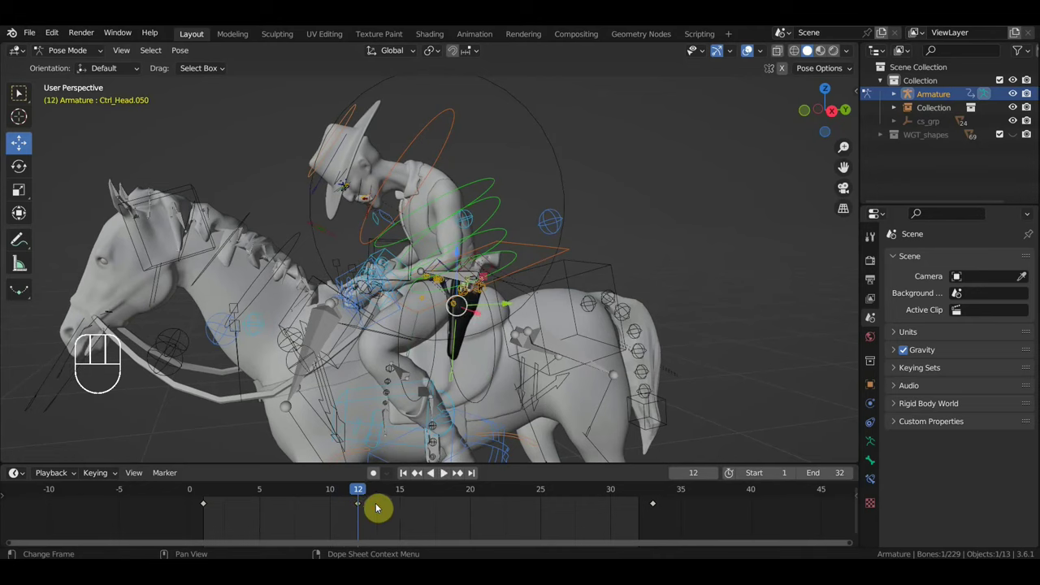
key(shift+d)
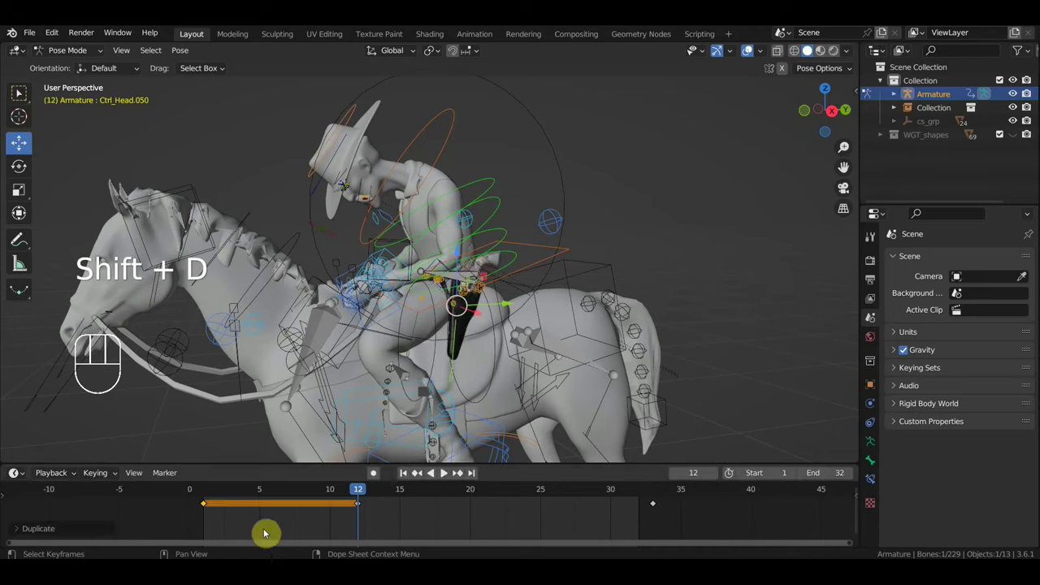
key(shift+d)
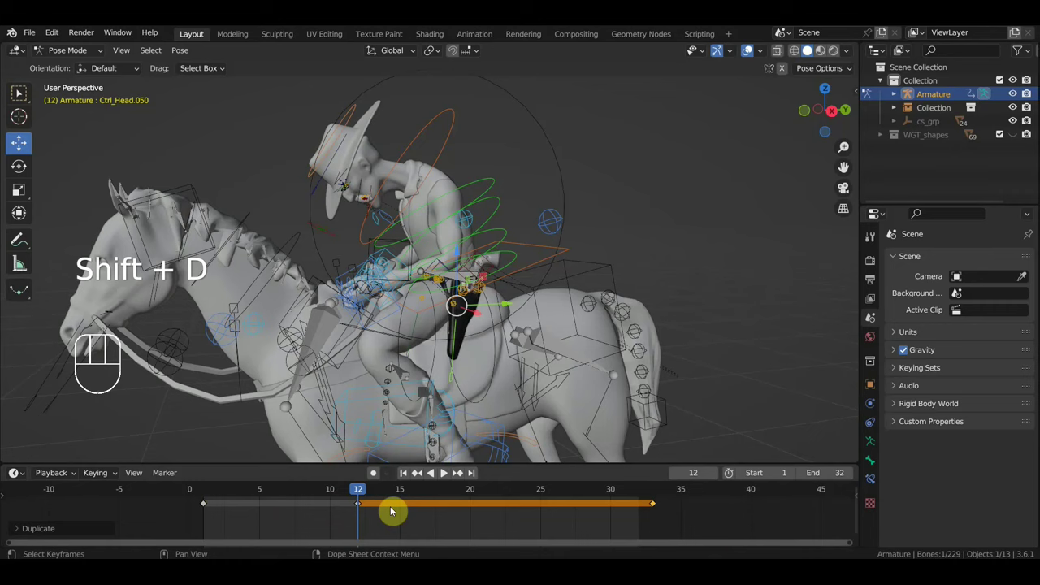
drag(365, 492, 356, 509)
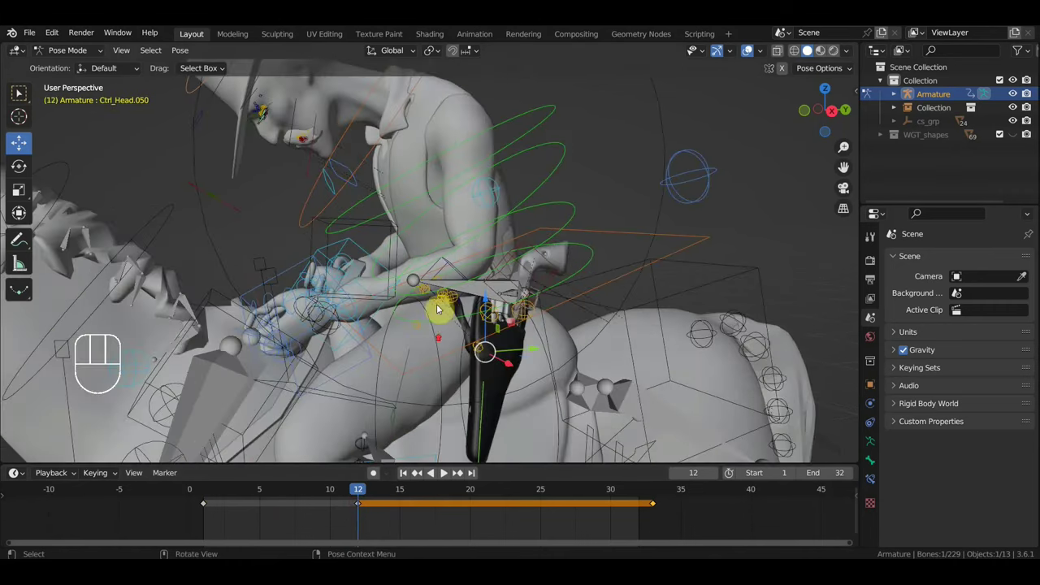
Step: Shift-select eight rider controls, starting with Ctrl_Head.049 and ending with the spine control
click(457, 299)
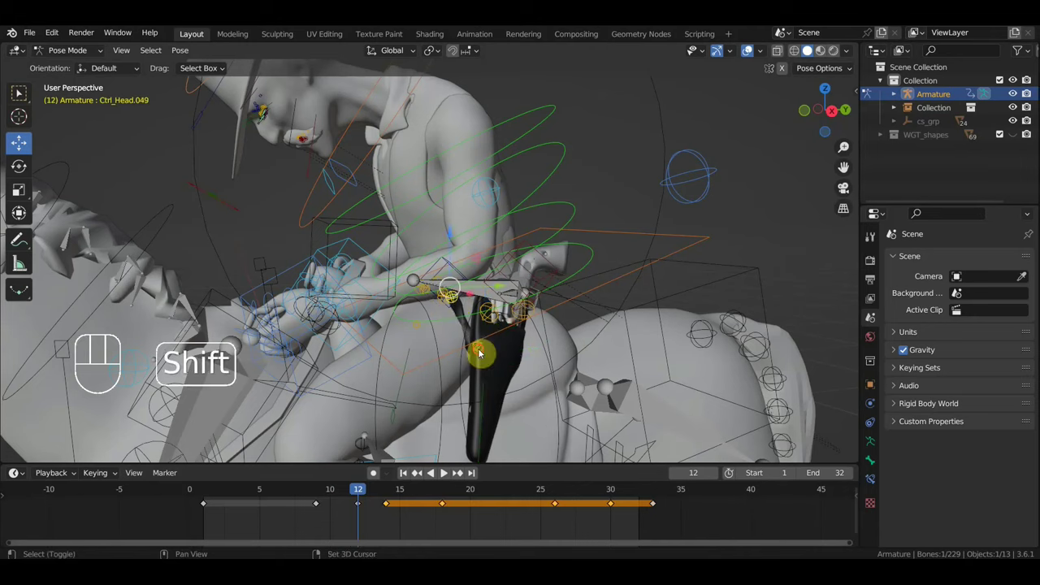
drag(504, 362, 452, 364)
click(440, 323)
click(461, 317)
middle_click(476, 325)
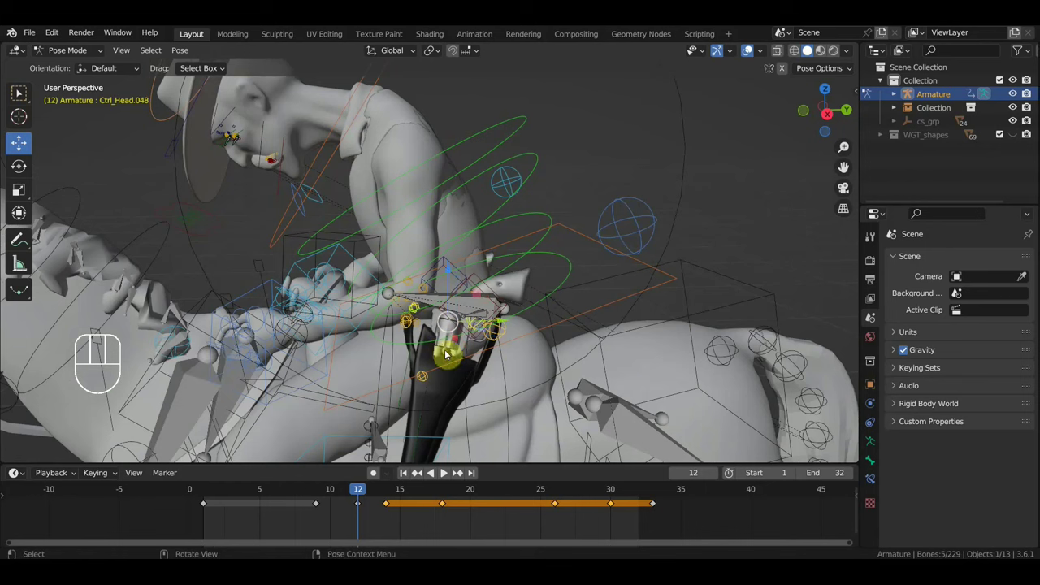
drag(523, 342, 801, 323)
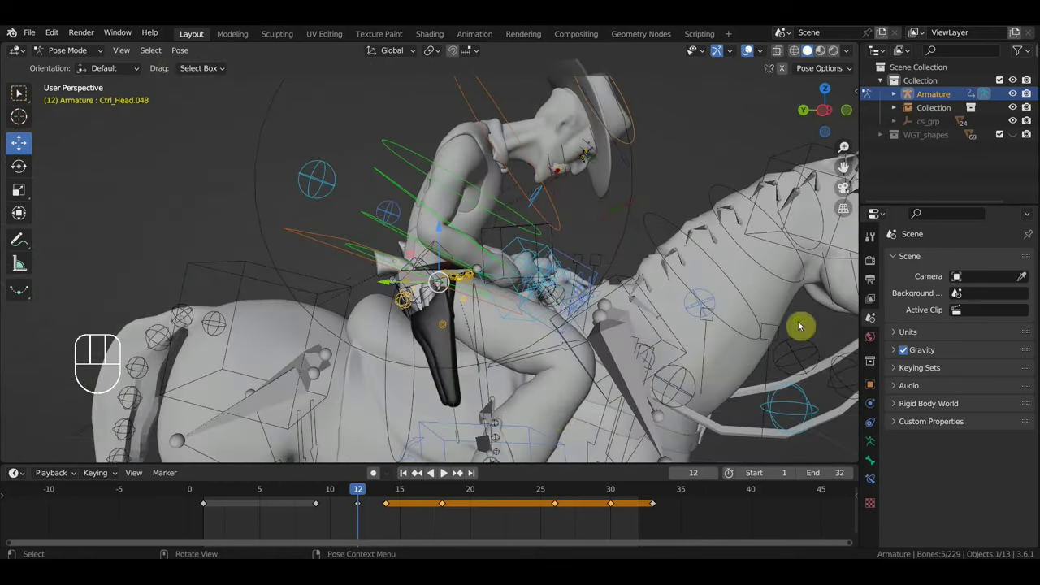
click(459, 411)
click(408, 304)
drag(432, 320, 426, 334)
click(462, 275)
click(477, 269)
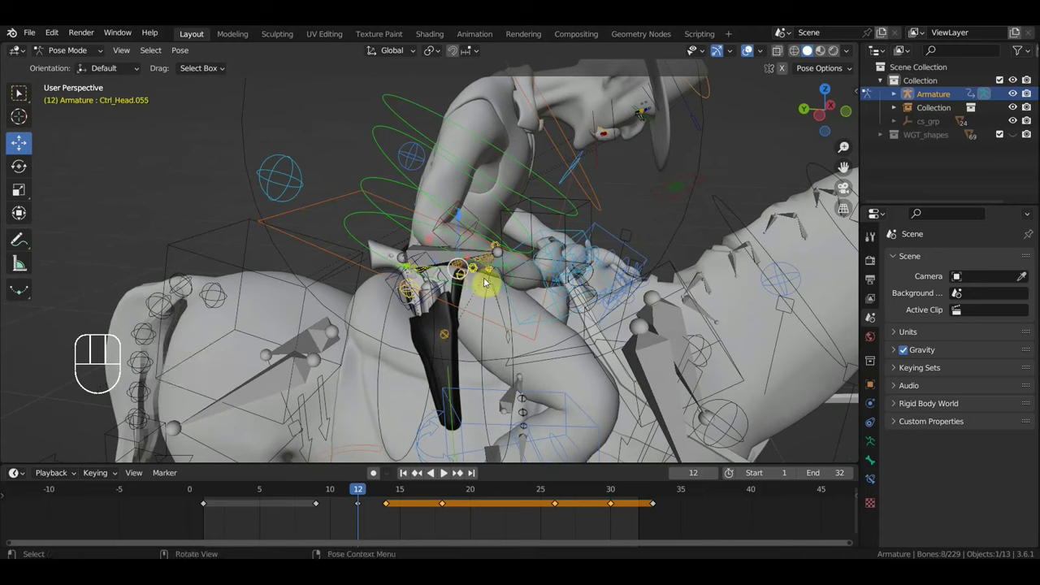
click(492, 269)
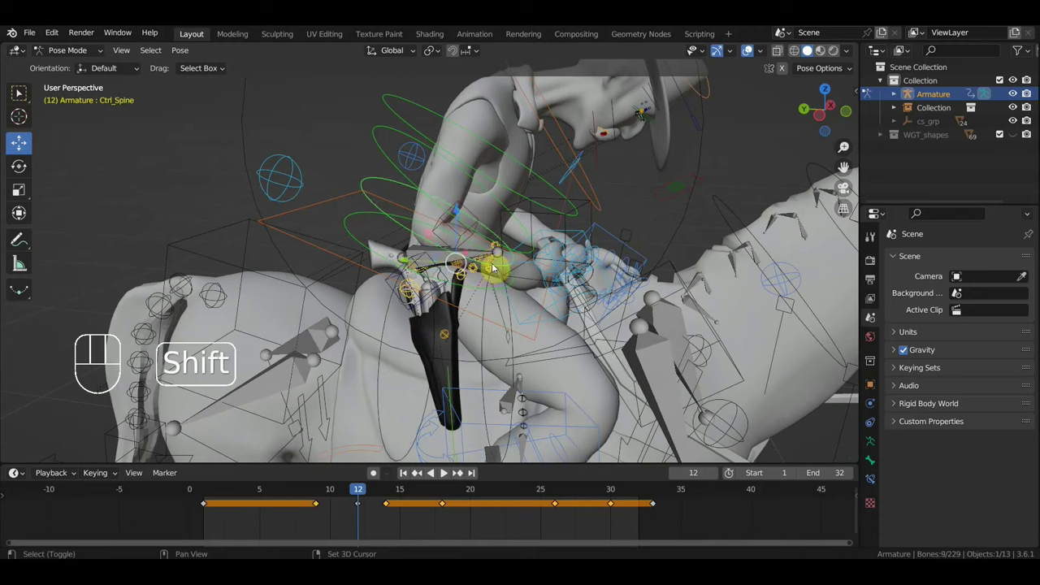
Step: Key location and rotation on the group and delete in-between keys, leaving frames 1, 12 and 33
key(ctrl+z)
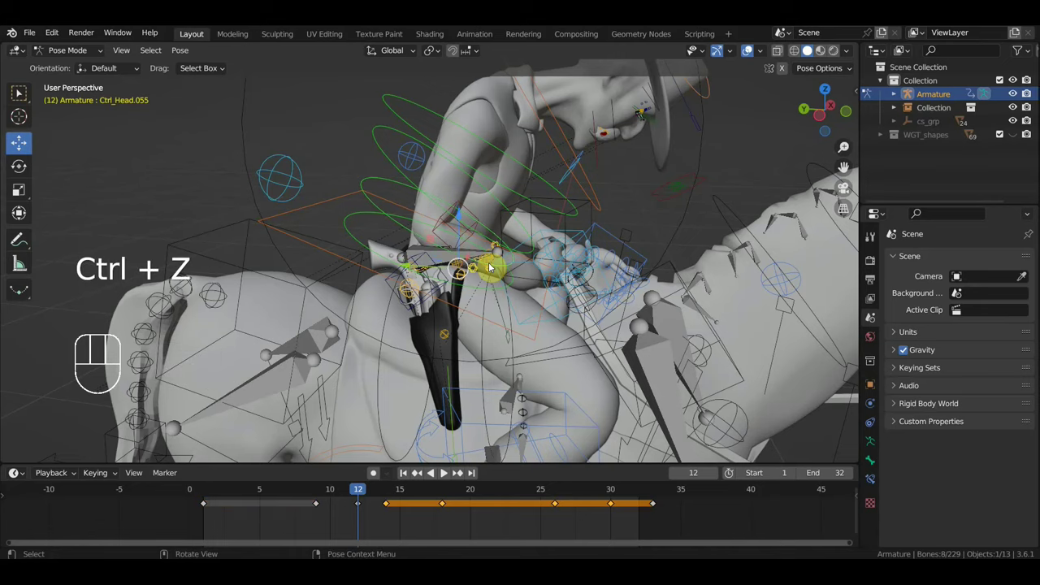
key(i)
drag(611, 518, 384, 498)
key(Delete)
drag(335, 529, 296, 502)
key(Delete)
Step: Duplicate the group's frame-1 keys onto frame 12 and select the keys from frame 12 onward
key(space)
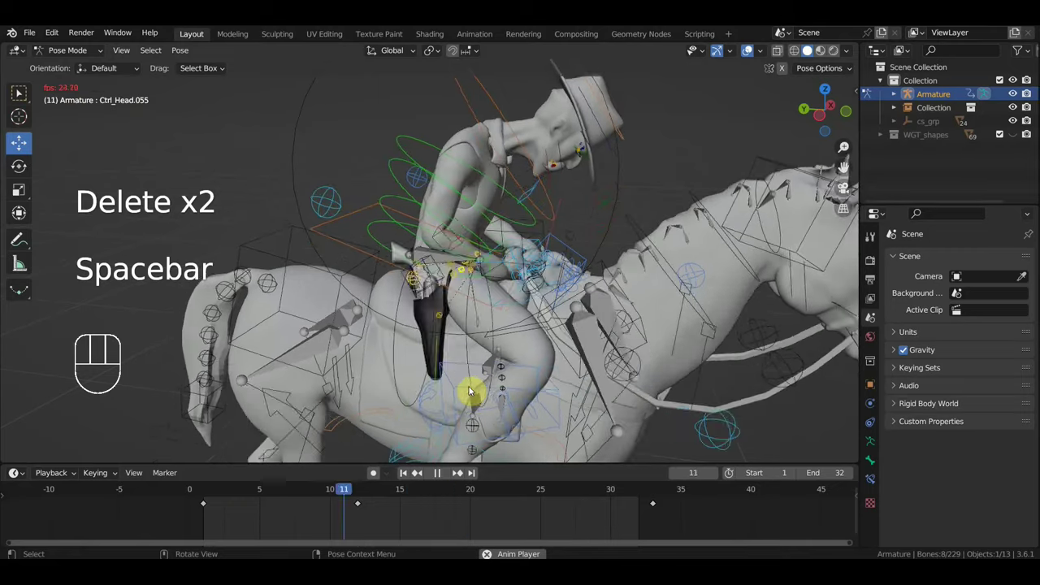
key(space)
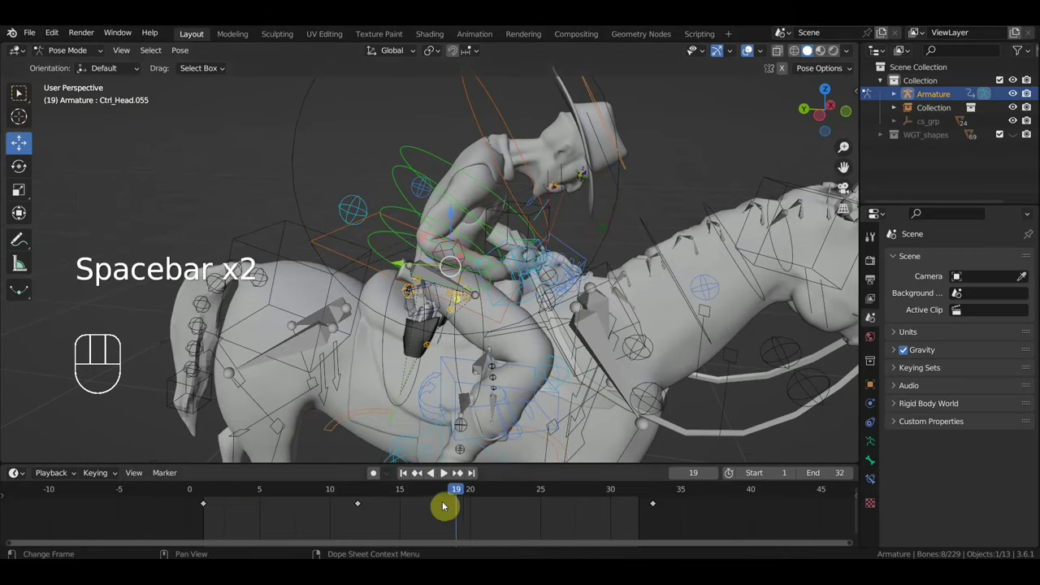
drag(425, 501, 366, 502)
drag(386, 528, 350, 506)
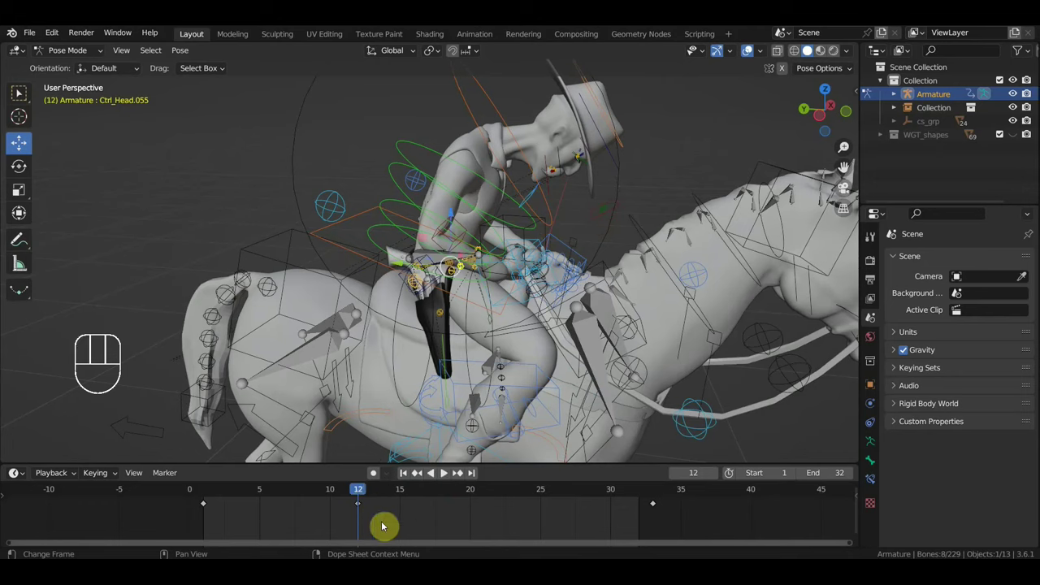
key(shift+d)
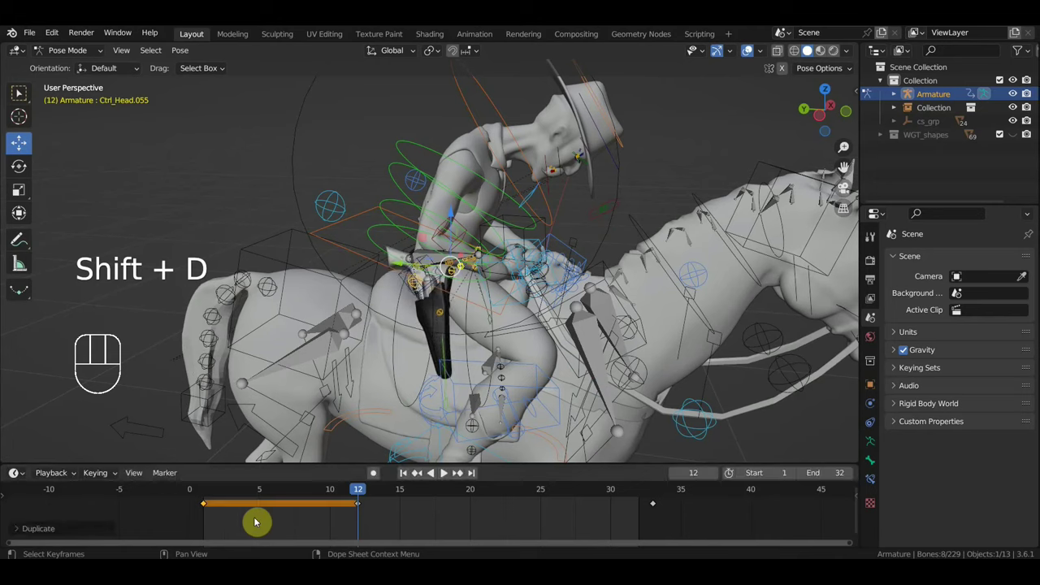
key(shift+d)
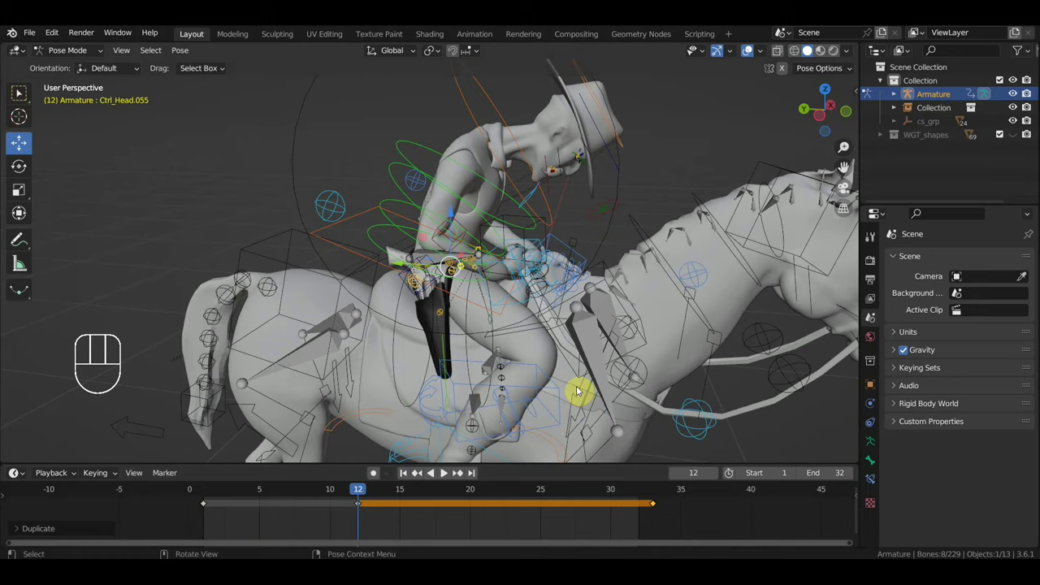
Step: Play the gallop back to review it, stopping at frame 24, and select Ctrl_Hips_Free
key(space)
key(space)
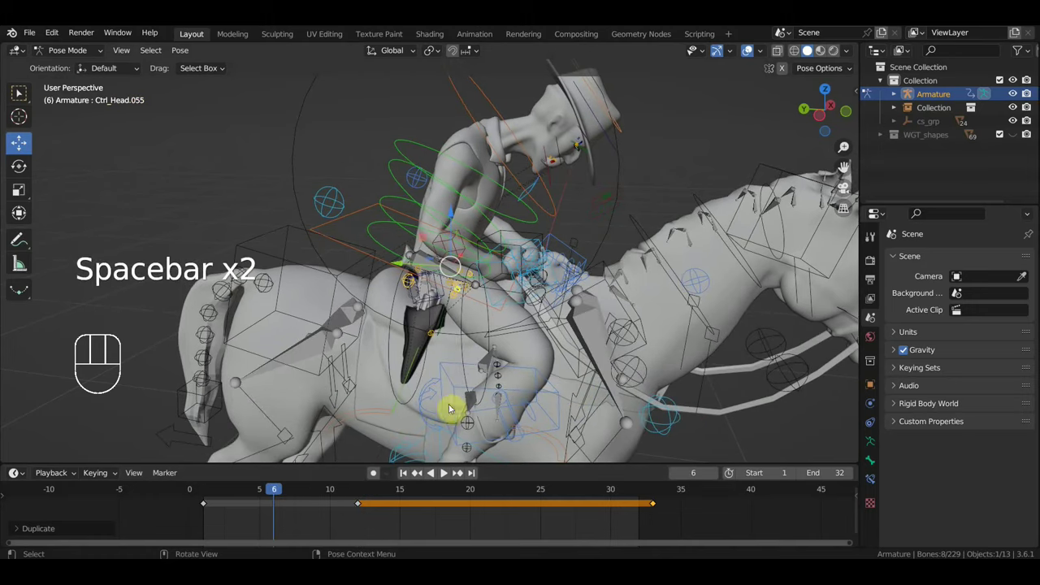
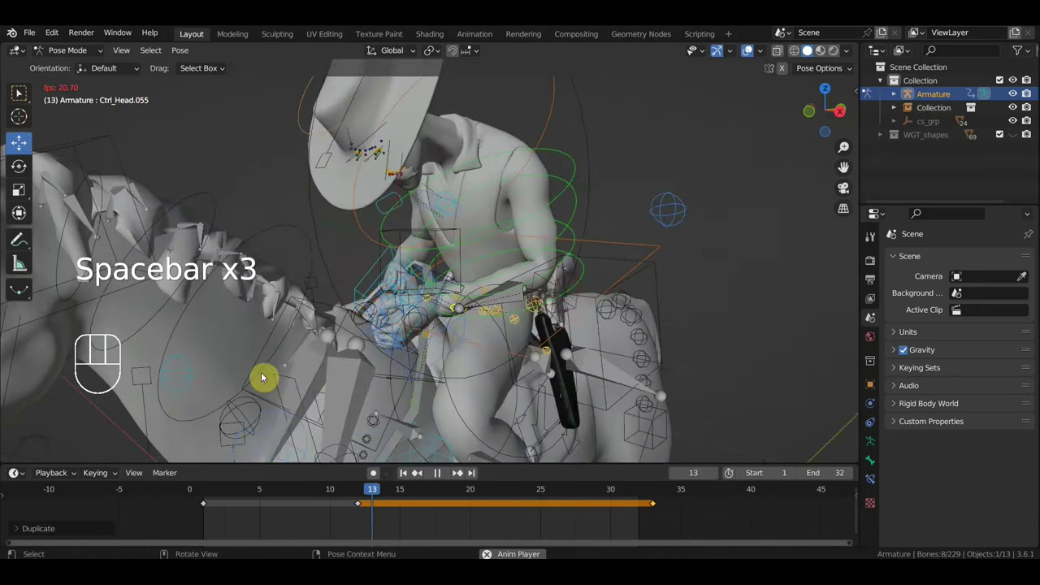
key(space)
drag(552, 371, 482, 372)
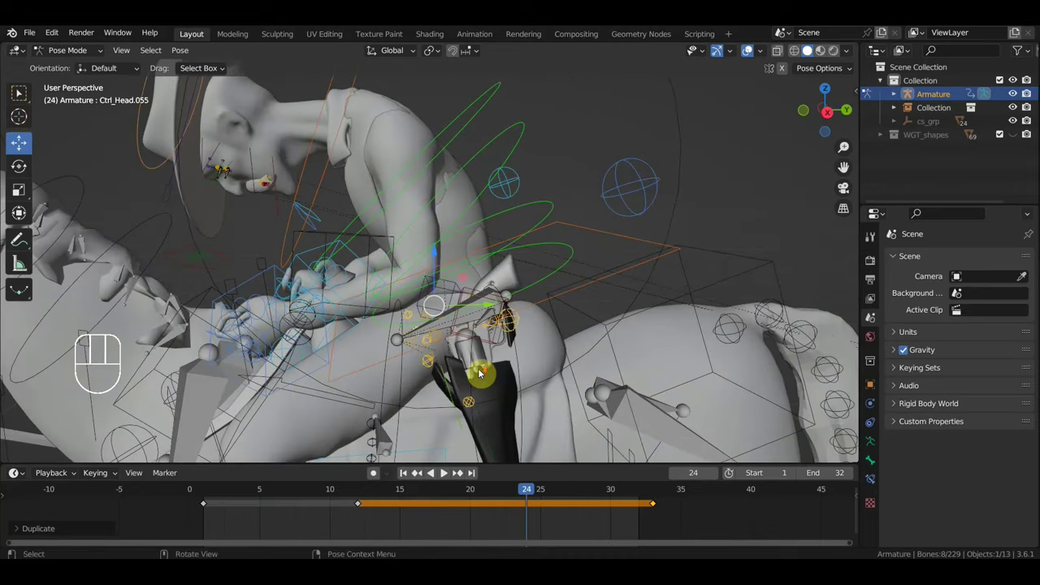
click(430, 325)
Step: Select Ctrl_Head.033 in Right Ortho view and key its rotation at frame 24
click(490, 298)
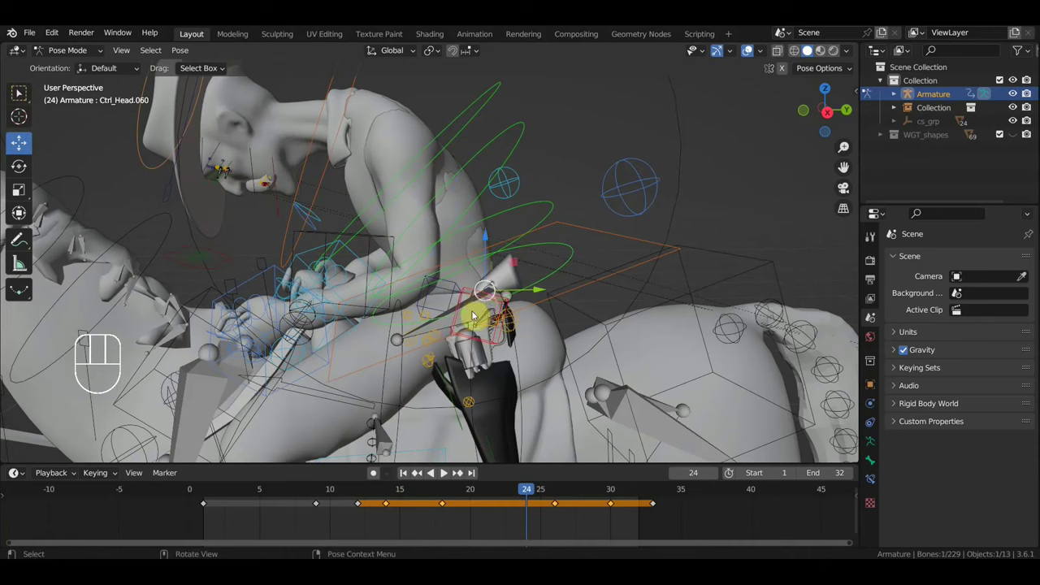
click(475, 316)
middle_click(519, 344)
key(KP_3)
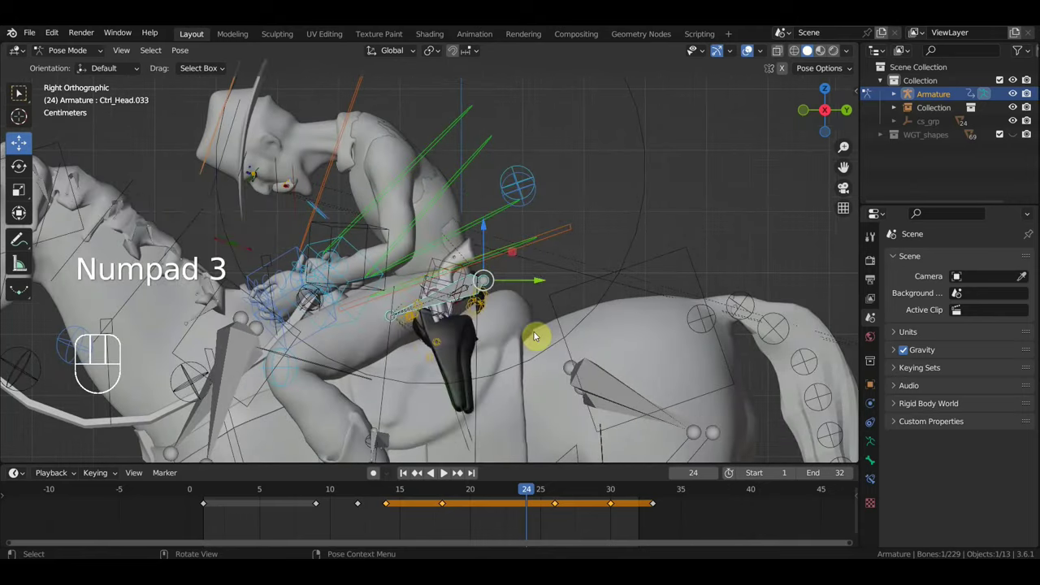
key(r)
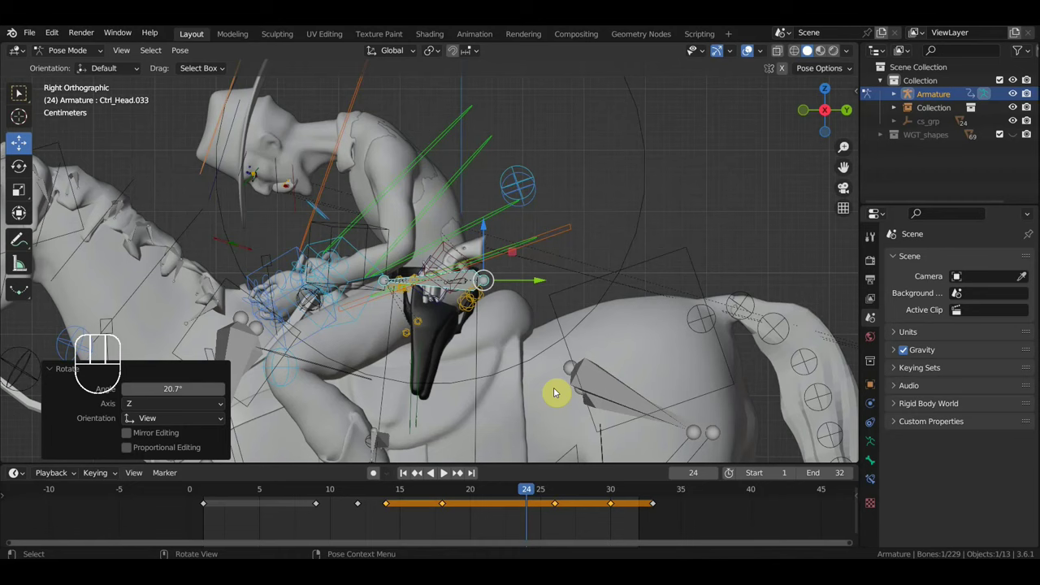
key(i)
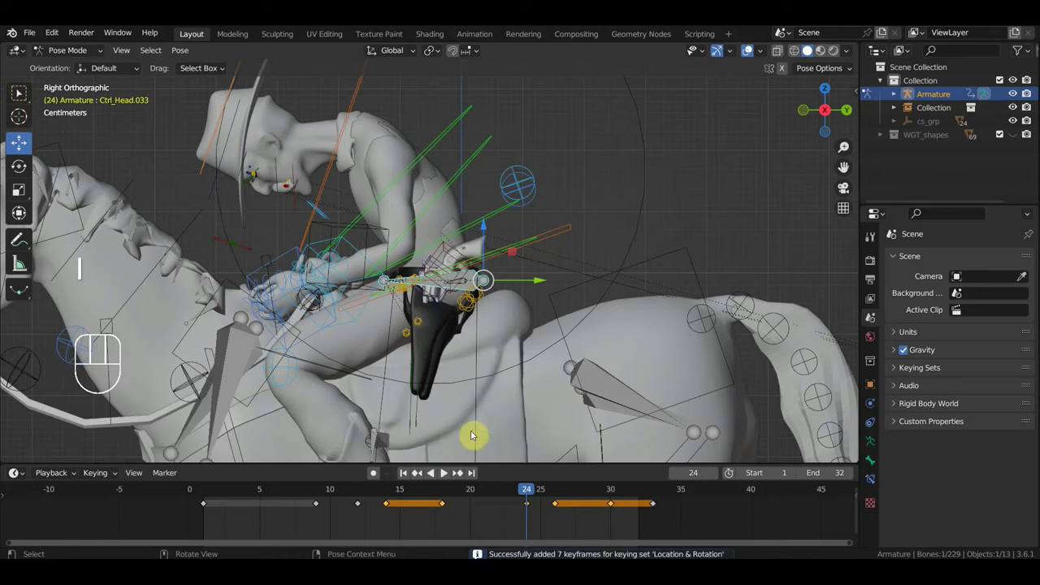
Step: Tilt and key Ctrl_Head.033 at frames 18, 9 and 1, then select the end-of-loop keys at frame 30
drag(511, 493, 449, 491)
key(i)
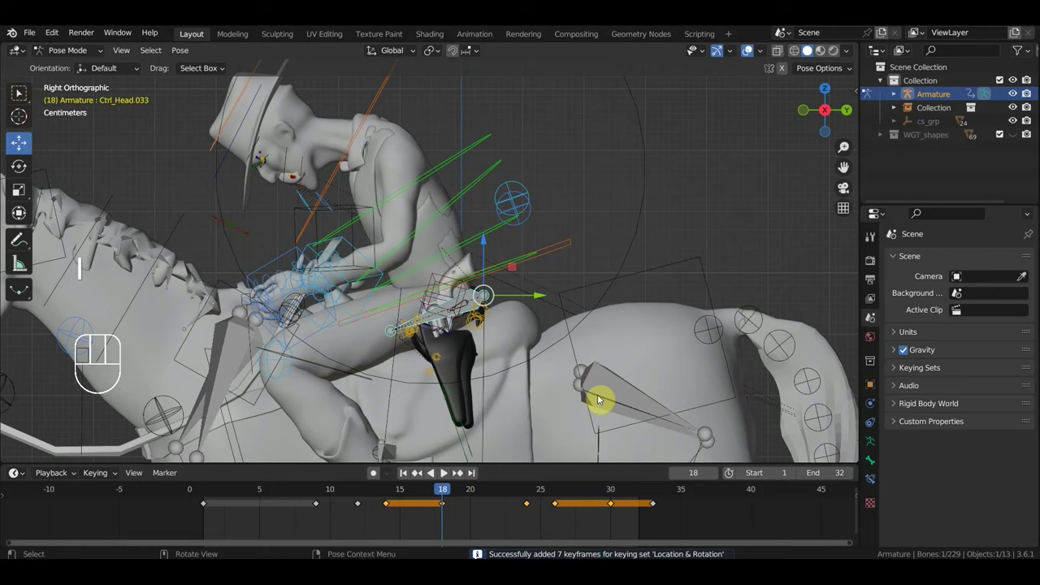
key(r)
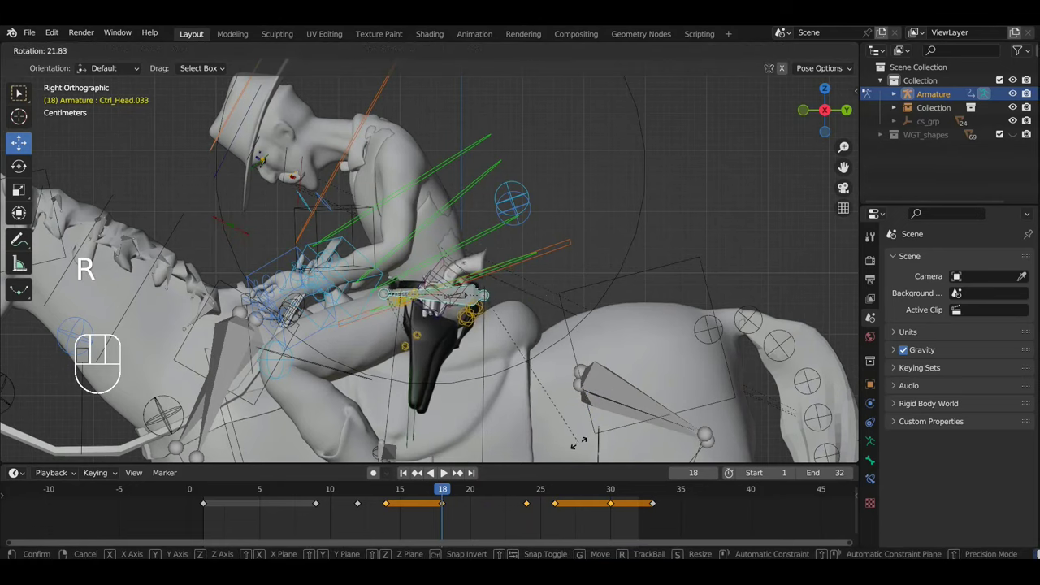
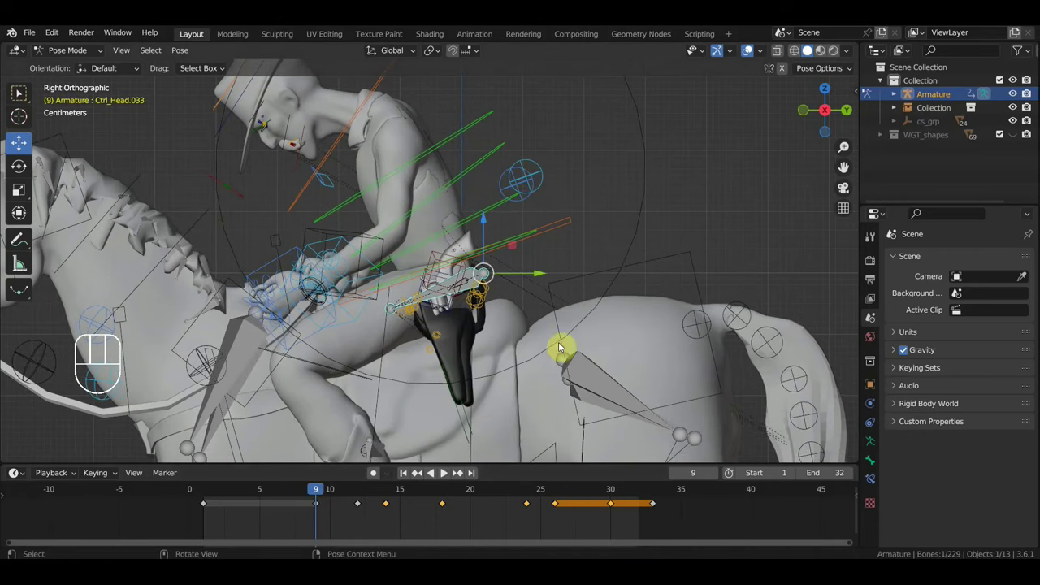
key(r)
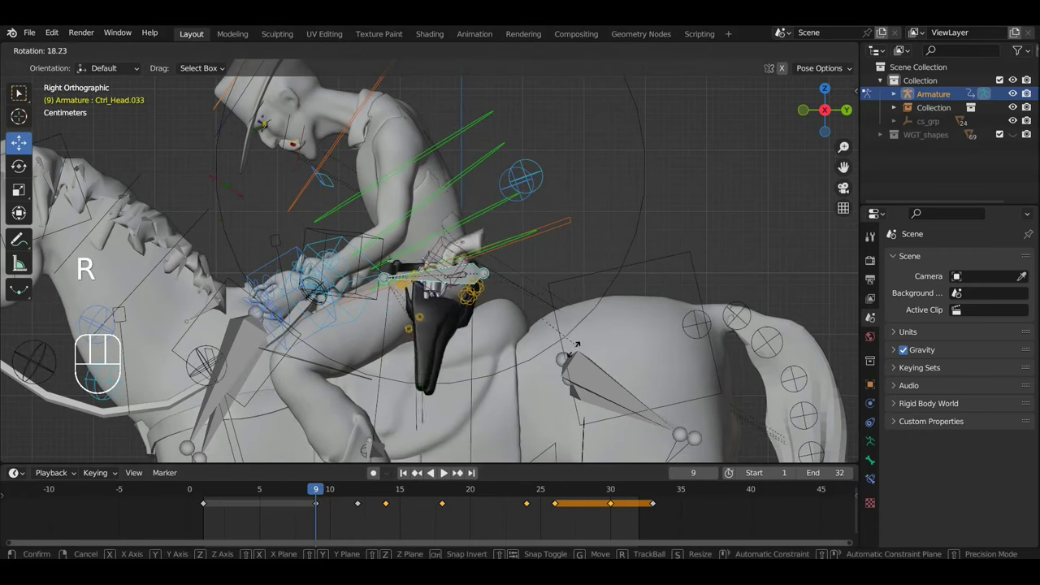
key(i)
drag(233, 503, 245, 489)
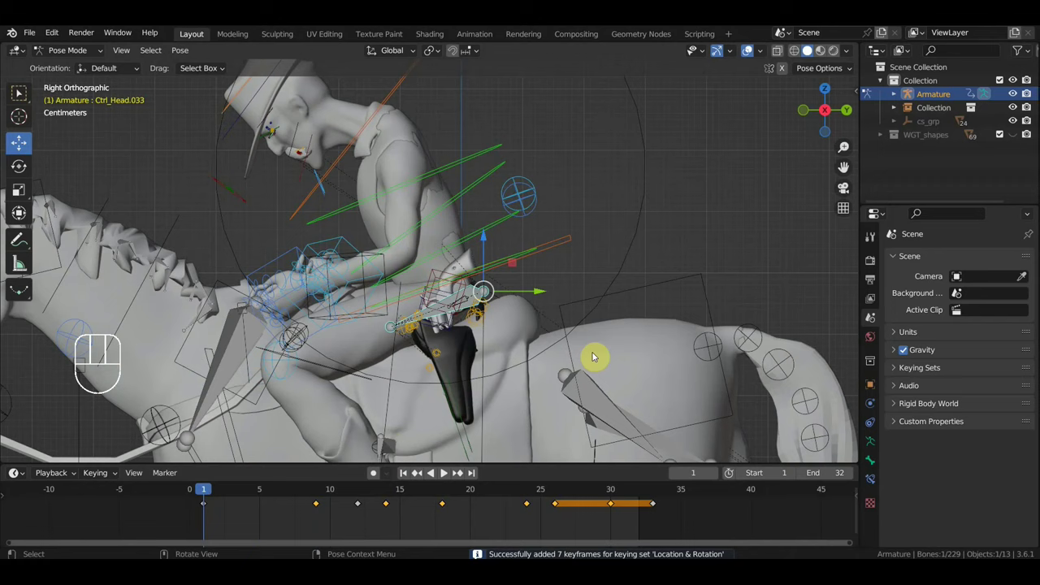
key(r)
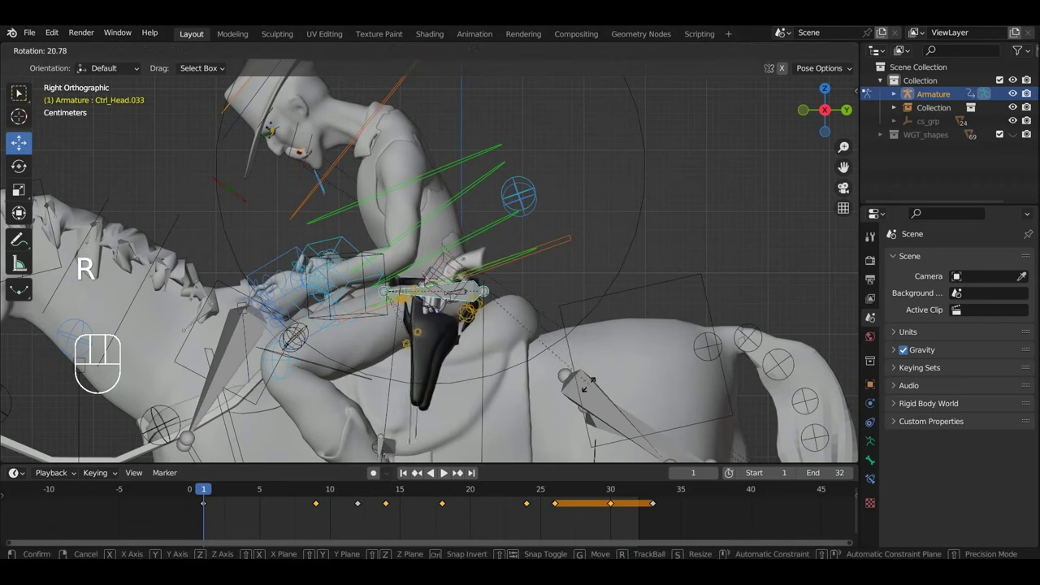
key(i)
click(613, 494)
click(606, 504)
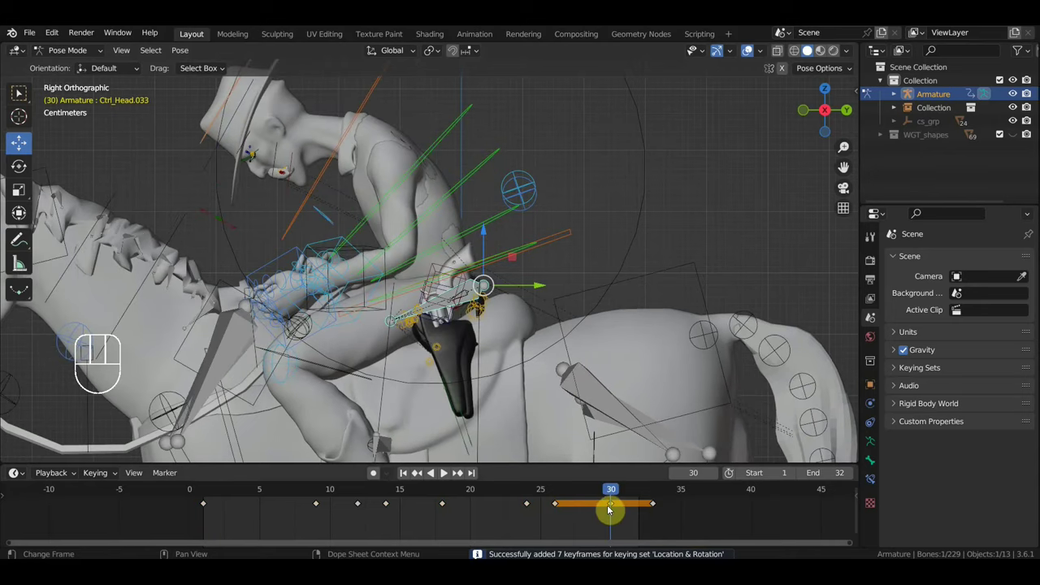
Step: Duplicate the end-of-loop keys later in the loop and go to frame 26
key(Delete)
drag(235, 520, 203, 510)
key(shift+d)
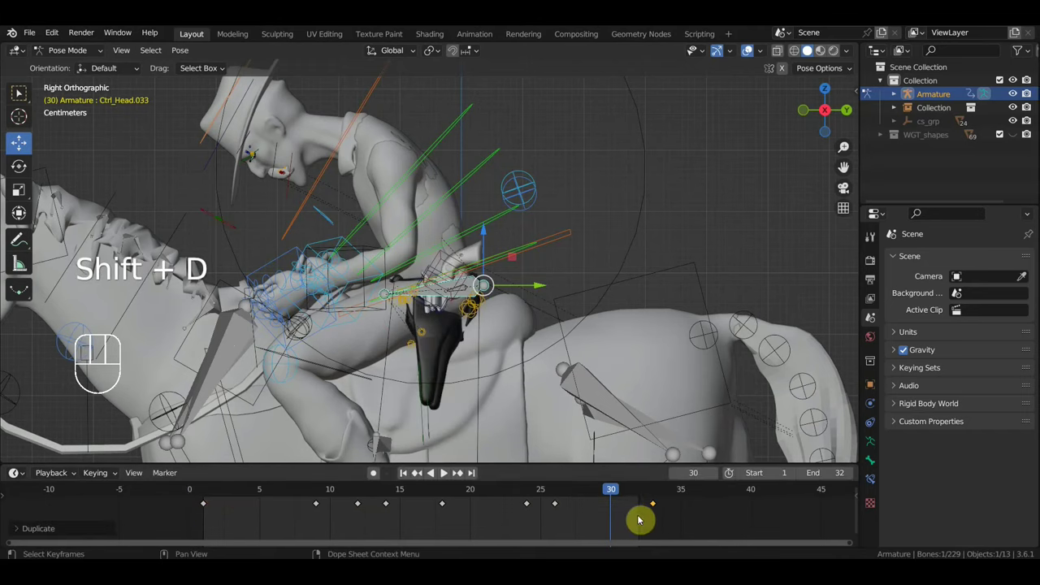
click(559, 494)
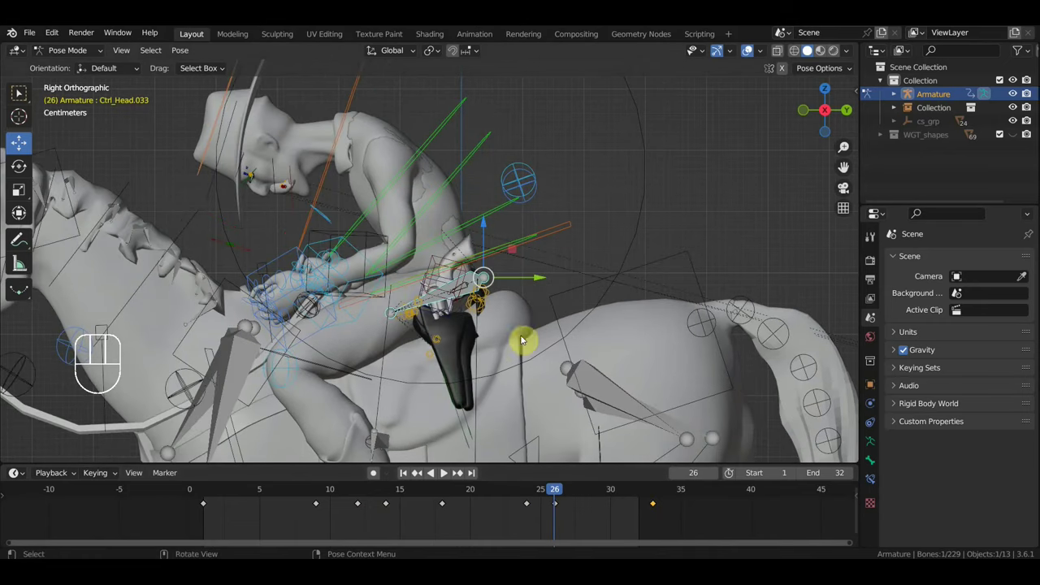
Step: Move and rotate the rider controls at frame 26 and key the pose
key(r)
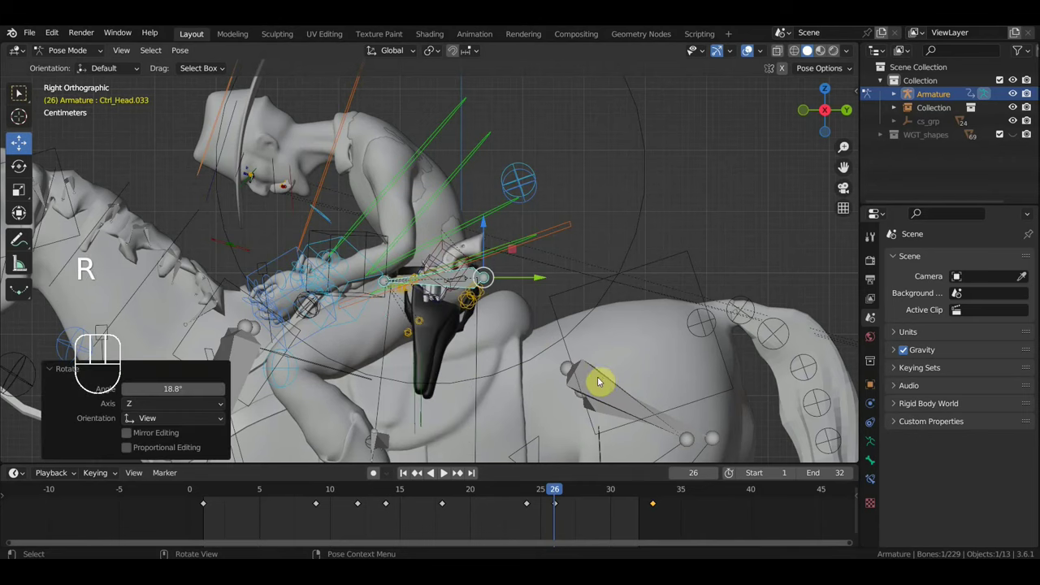
key(h)
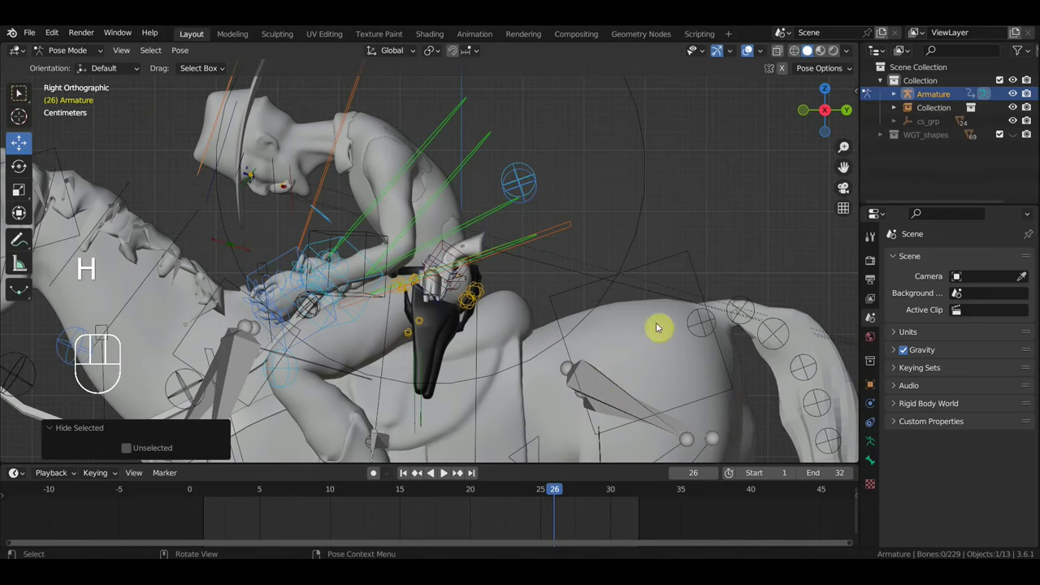
key(alt+h)
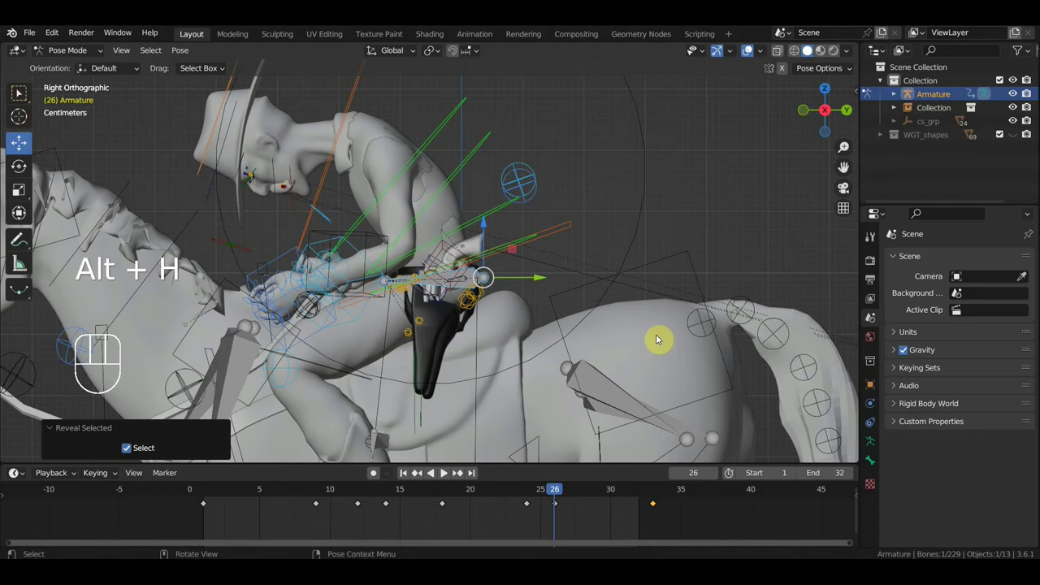
key(g)
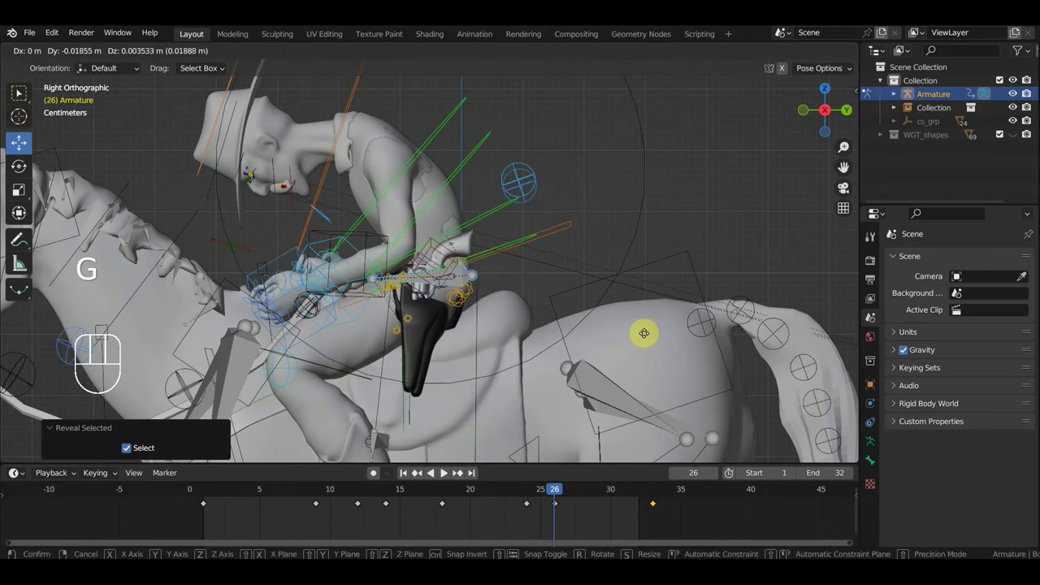
key(r)
key(g)
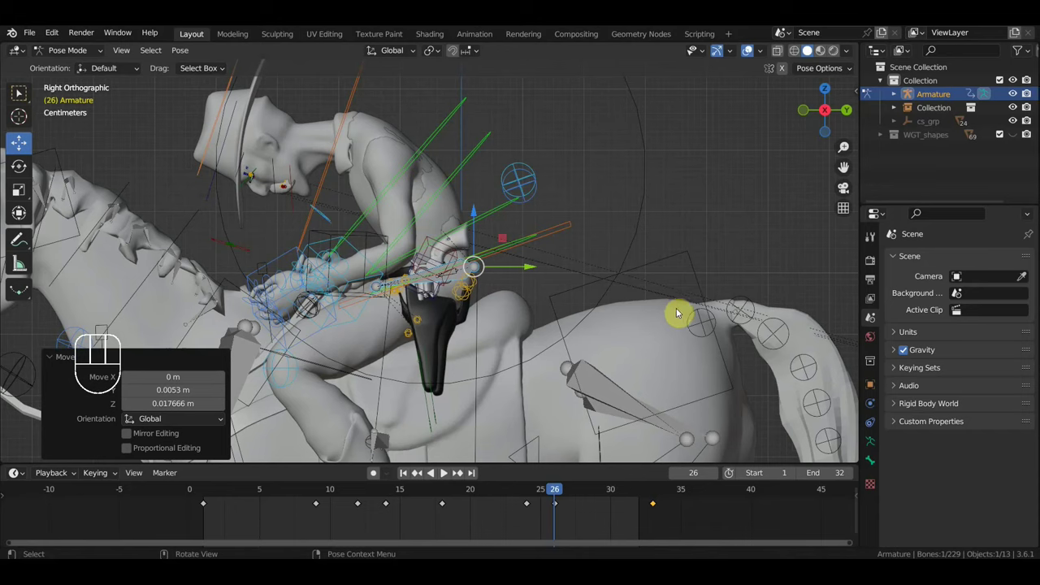
key(i)
Step: Delete the keys at frames 9, 12, 18 and 24 and play the gallop to review it
drag(542, 520, 441, 499)
key(Delete)
drag(328, 501, 292, 492)
key(Delete)
key(space)
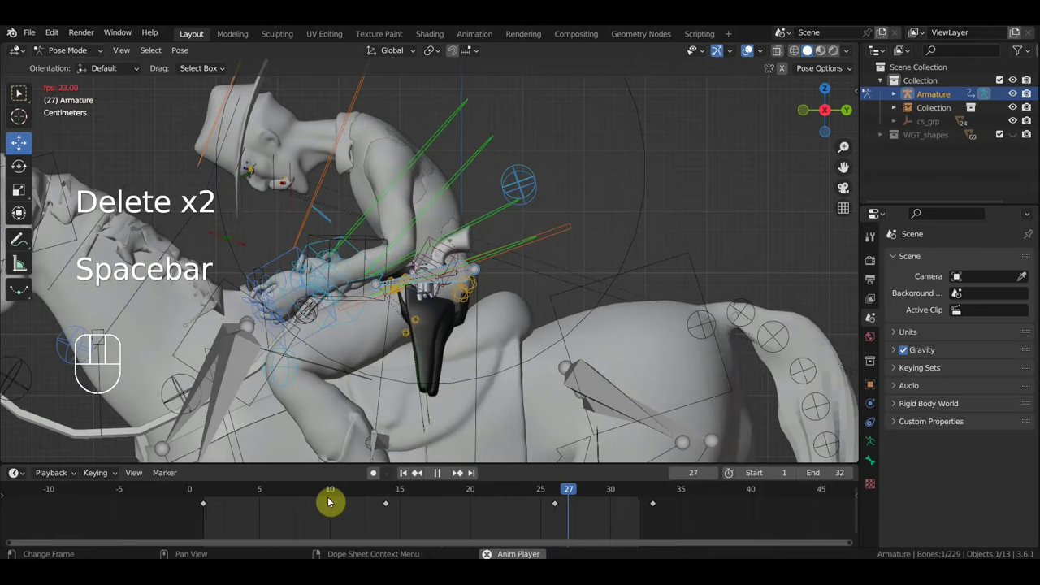
Step: Stop playback and scrub the Timeline to frame 14
key(space)
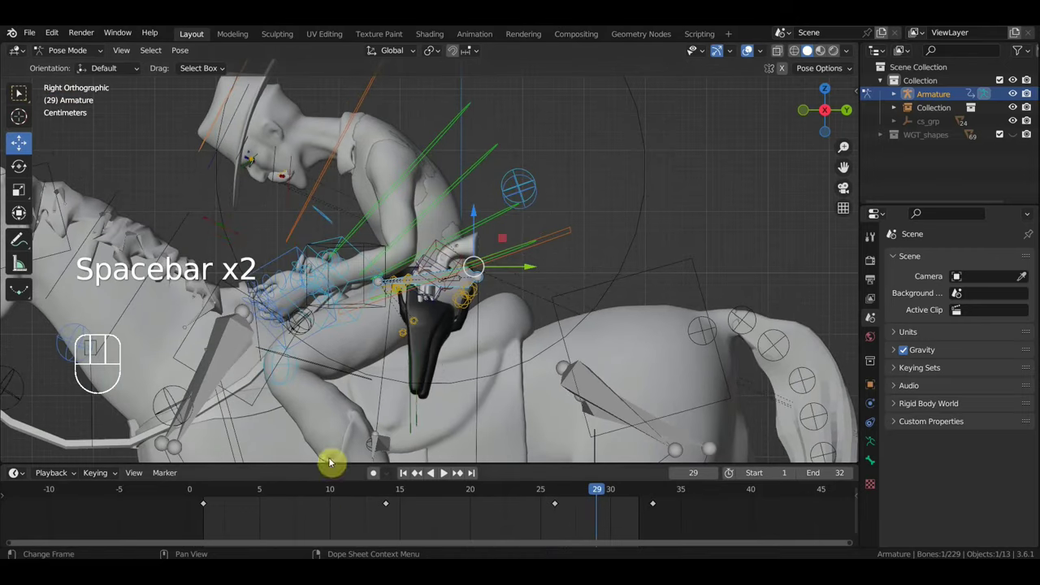
click(656, 494)
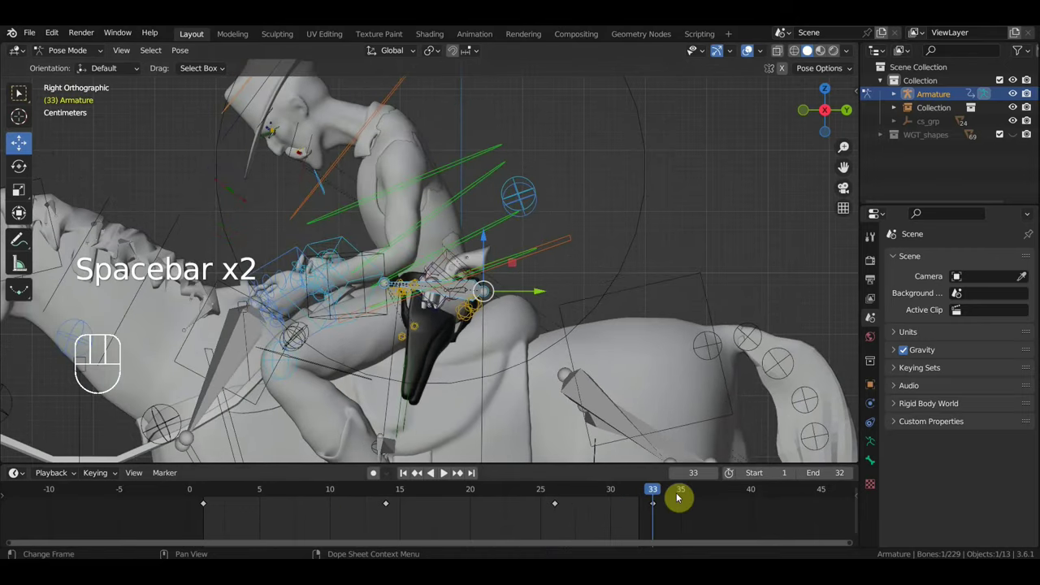
click(554, 491)
drag(553, 496, 389, 500)
Step: Move and rotate the rider control at frame 14, key its location and rotation, and replay
key(g)
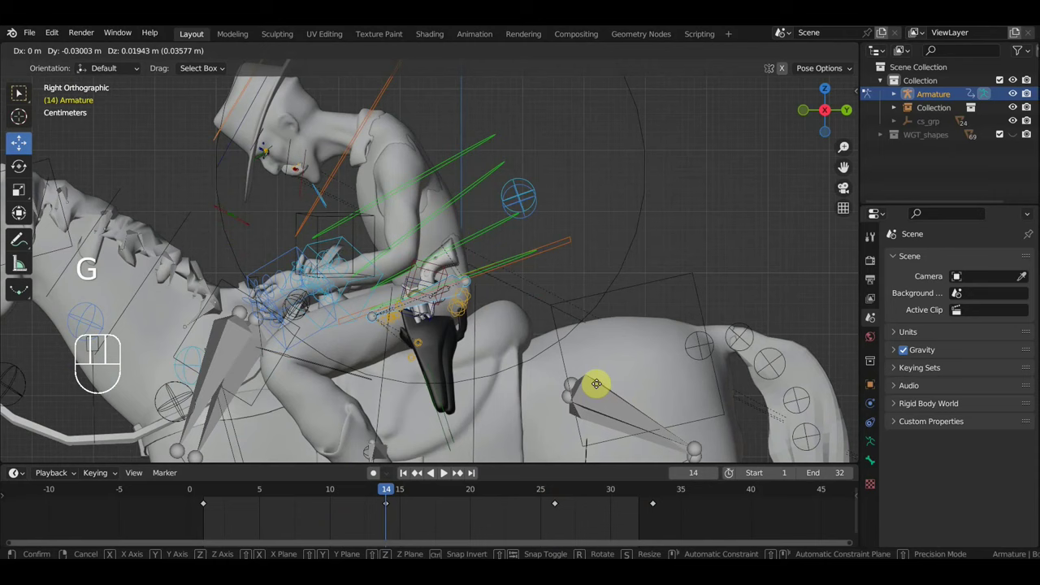
key(r)
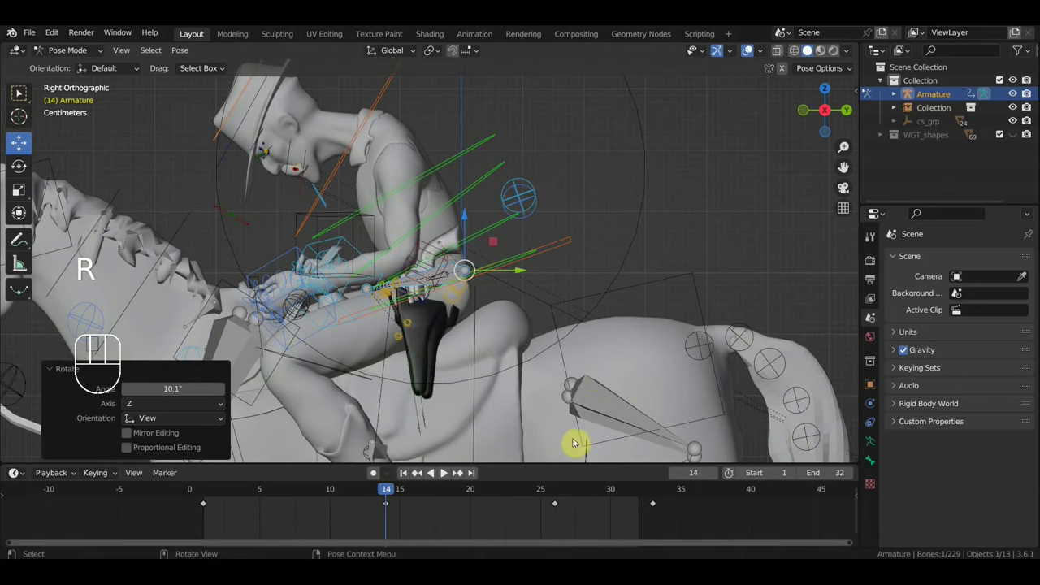
key(g)
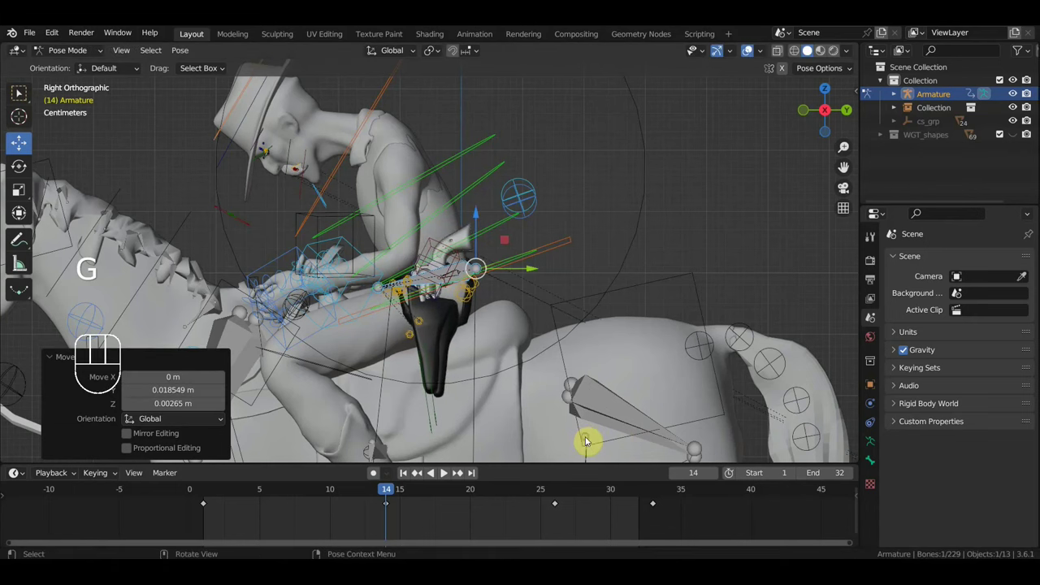
key(i)
key(space)
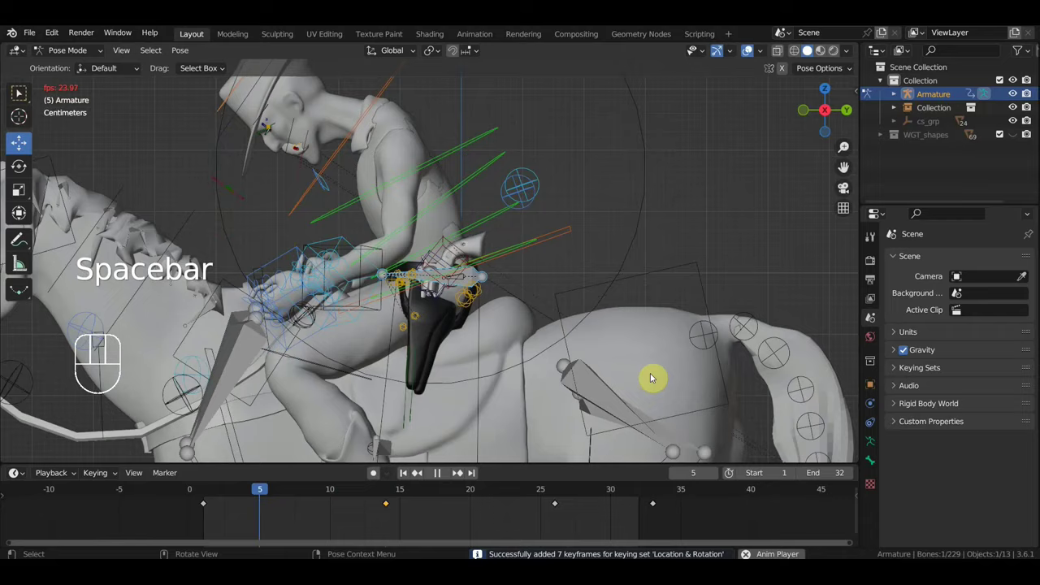
key(space)
middle_click(542, 417)
middle_click(518, 405)
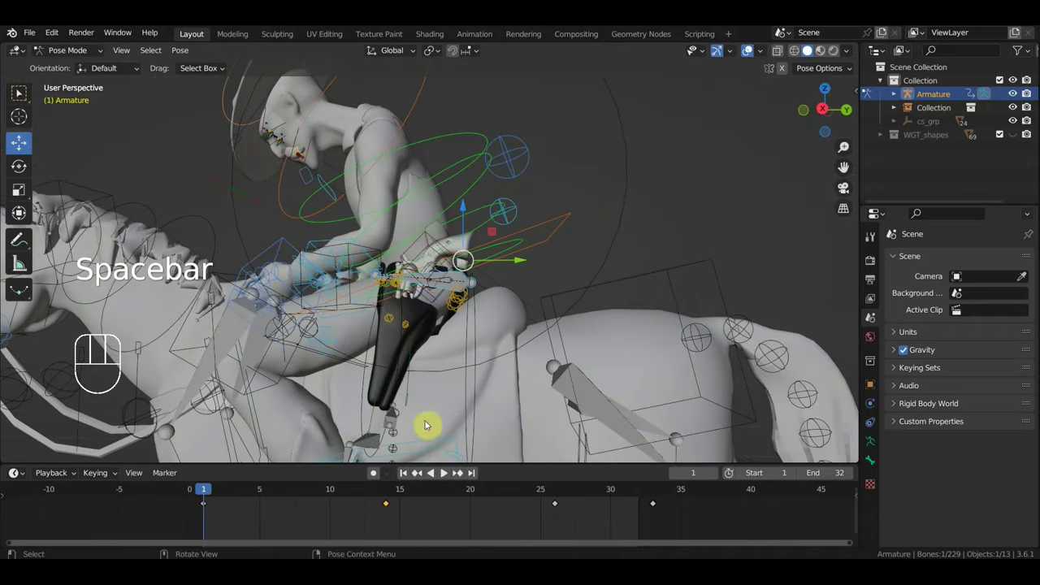
Step: Select another rider control and go to frame 12
click(373, 424)
drag(442, 424, 690, 421)
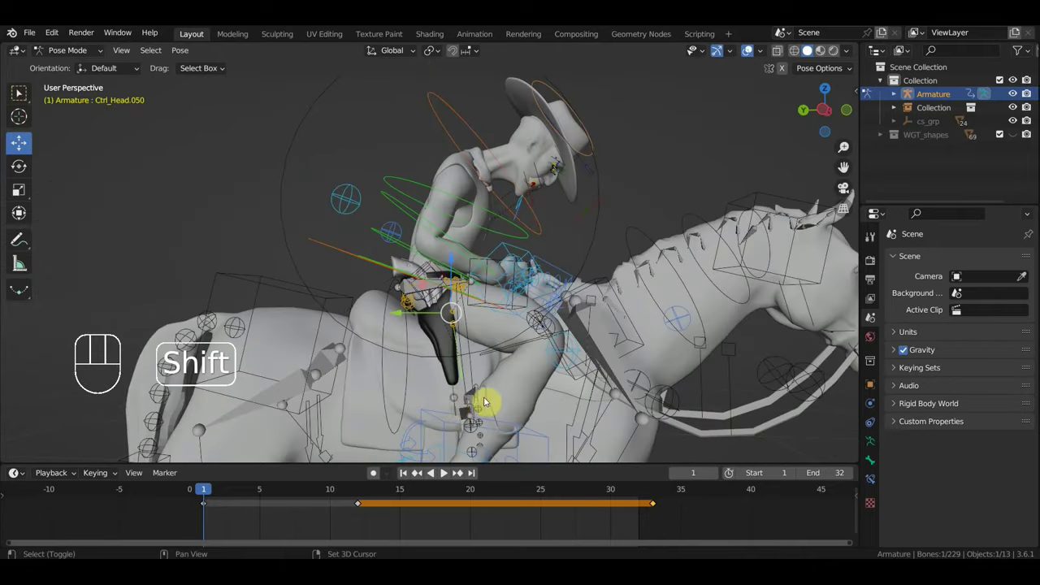
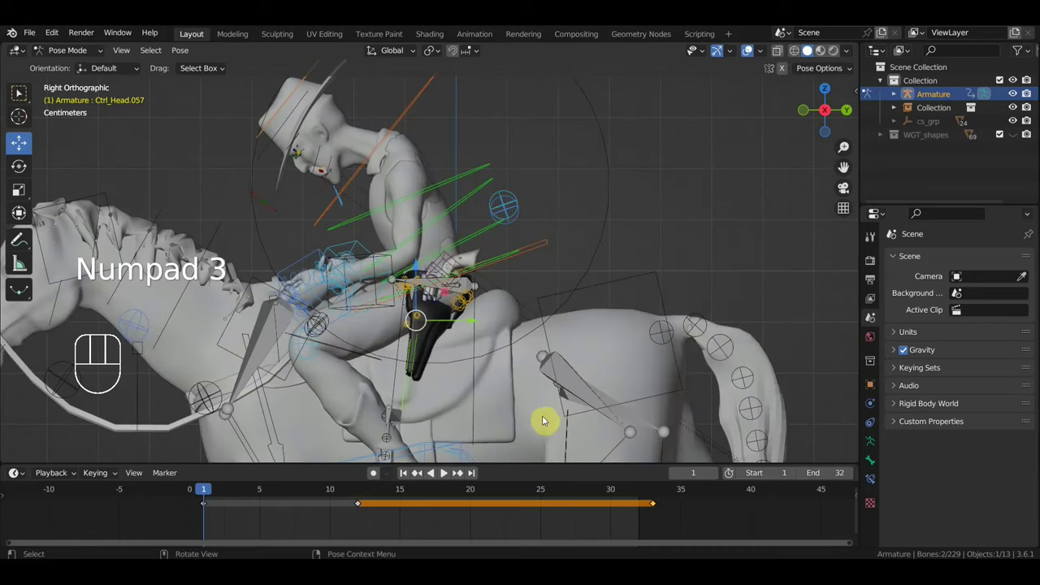
key(r)
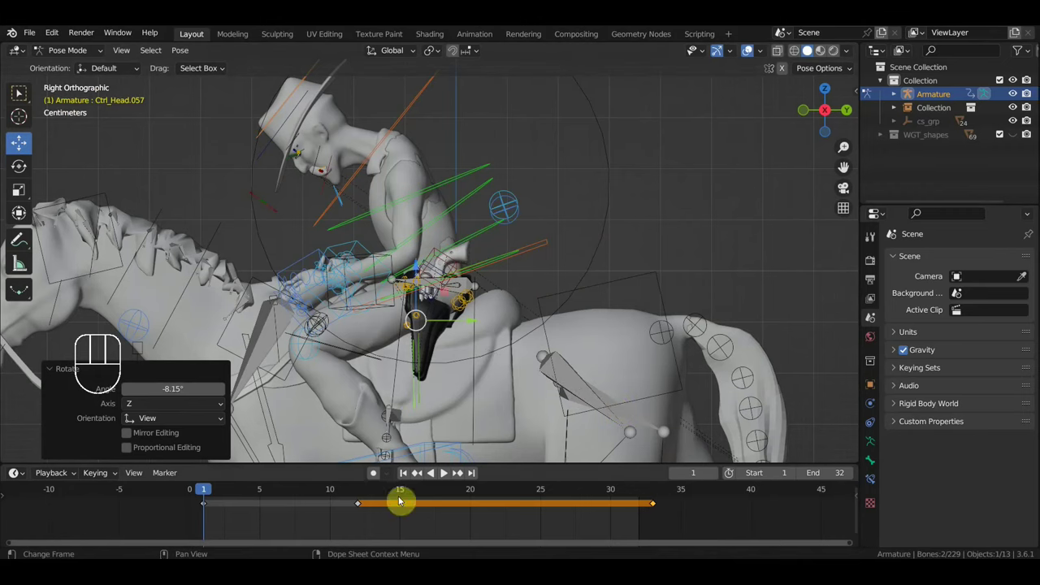
click(361, 492)
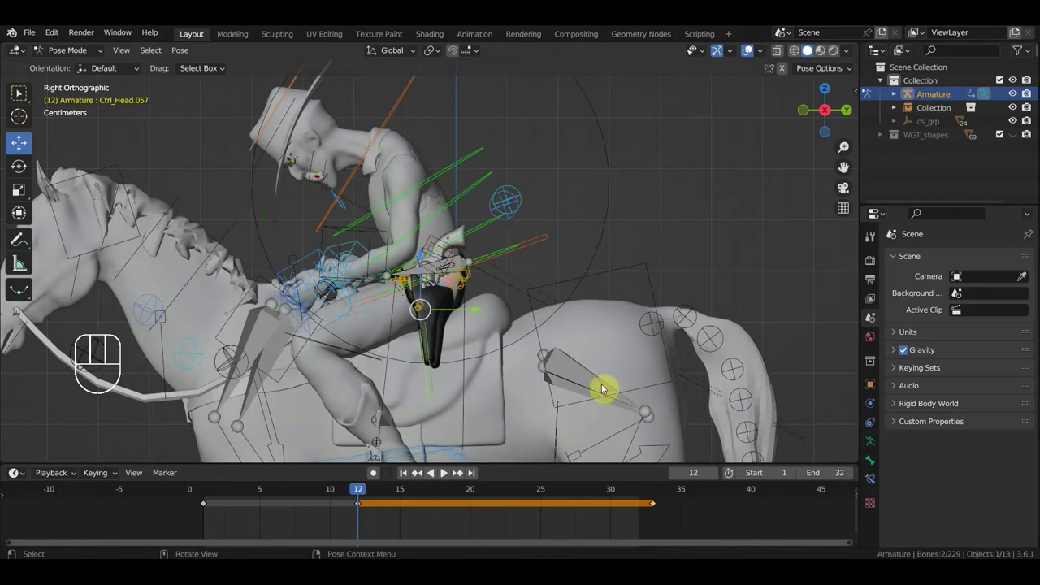
Step: Rotate the two rider controls at frame 12, key location and rotation, replay and return to frame 1
key(r)
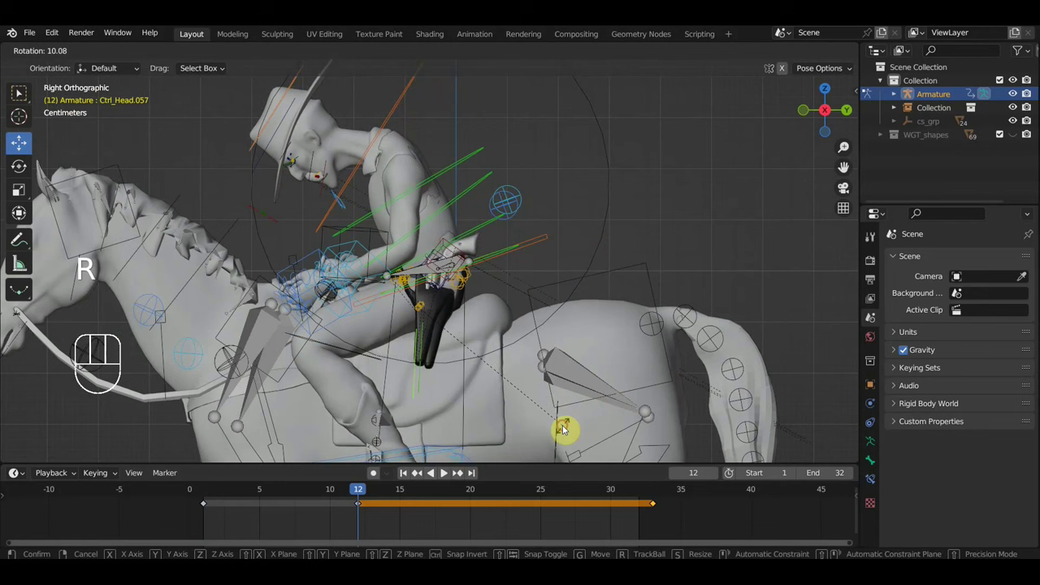
key(i)
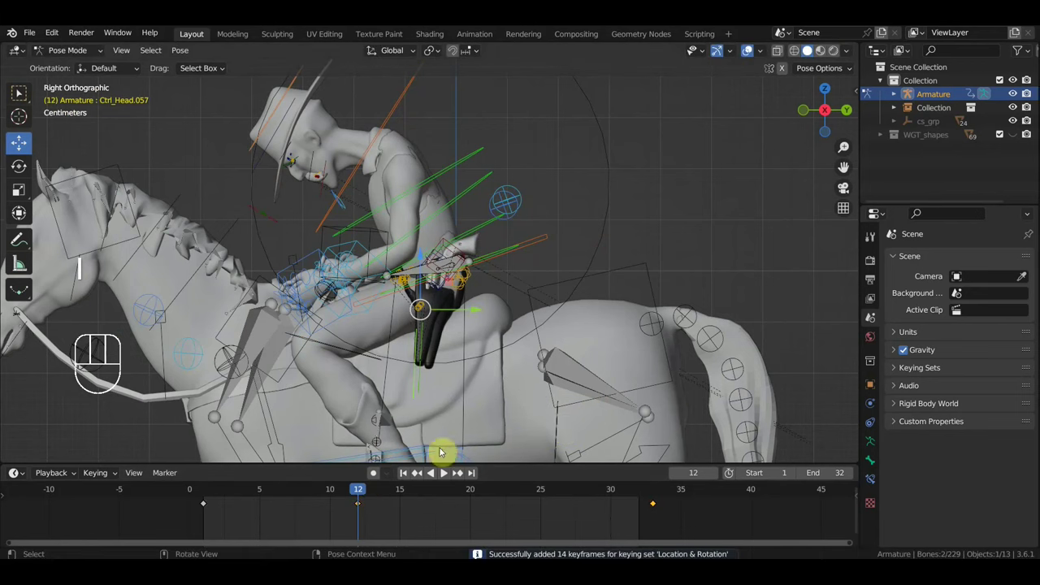
key(space)
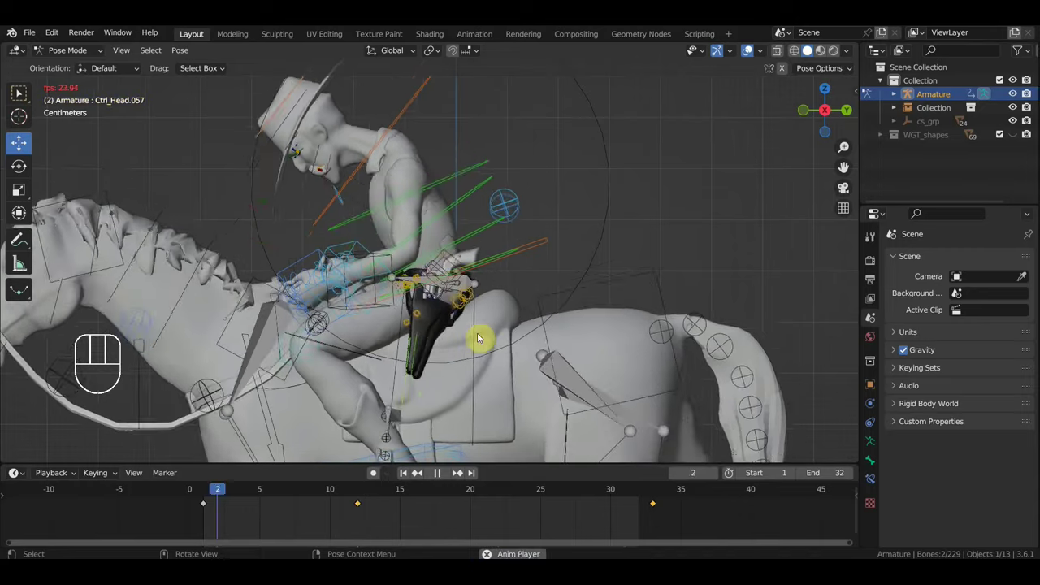
key(space)
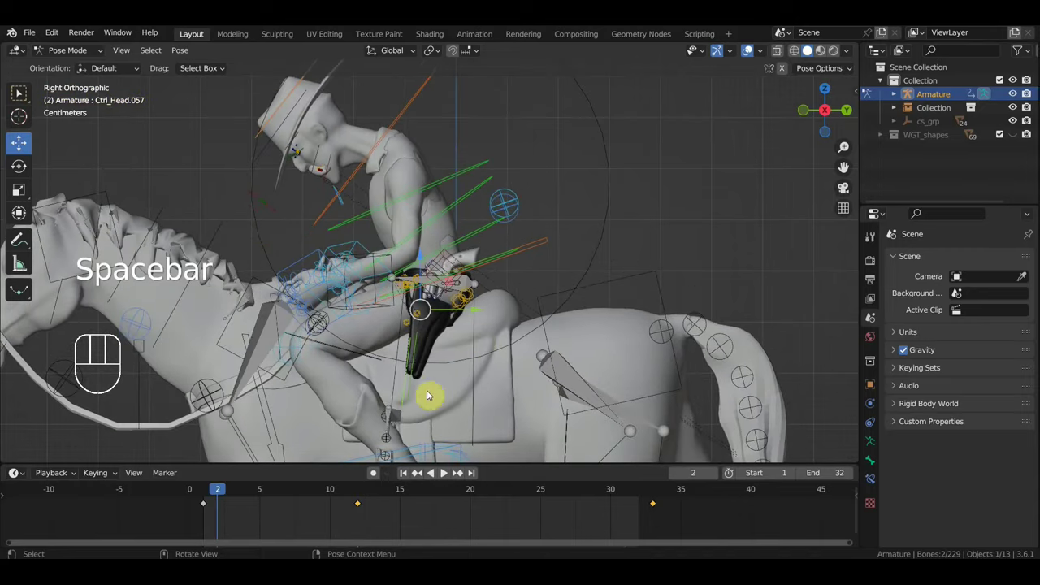
drag(213, 497, 200, 494)
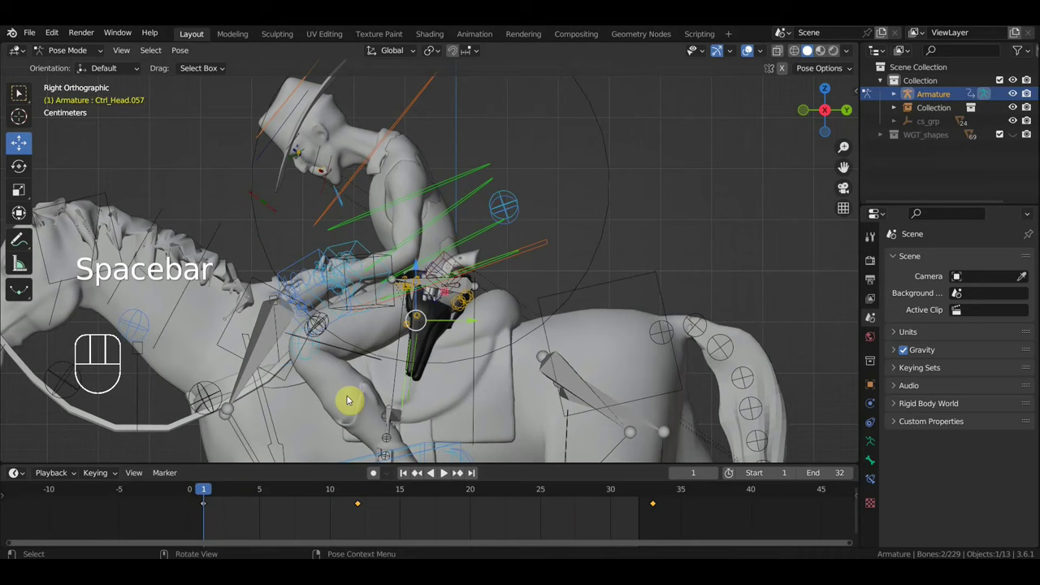
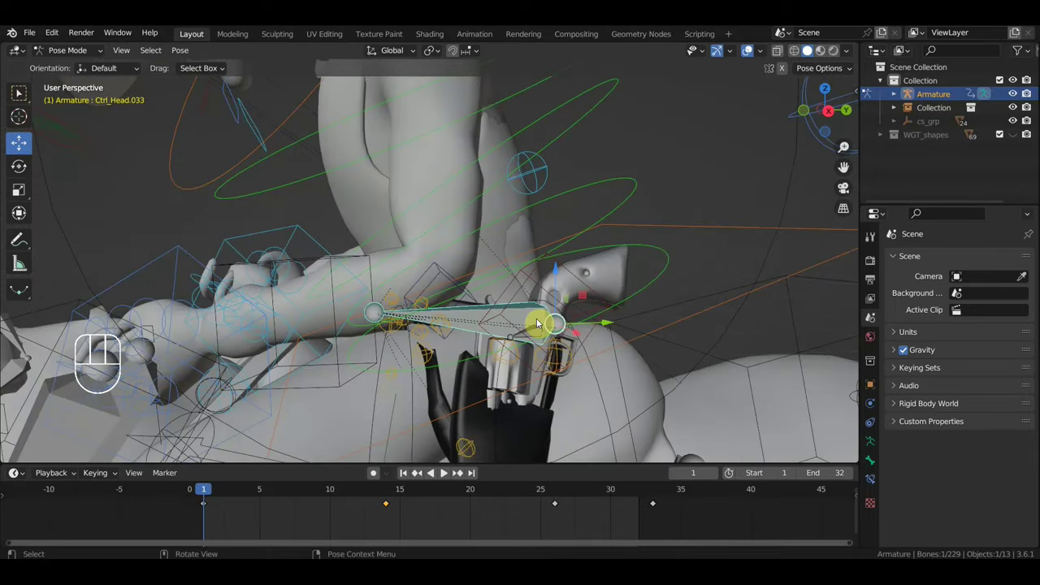
Step: Inspect the rider from the side view and orbit toward the holstered gun
key(KP_3)
drag(541, 337, 562, 330)
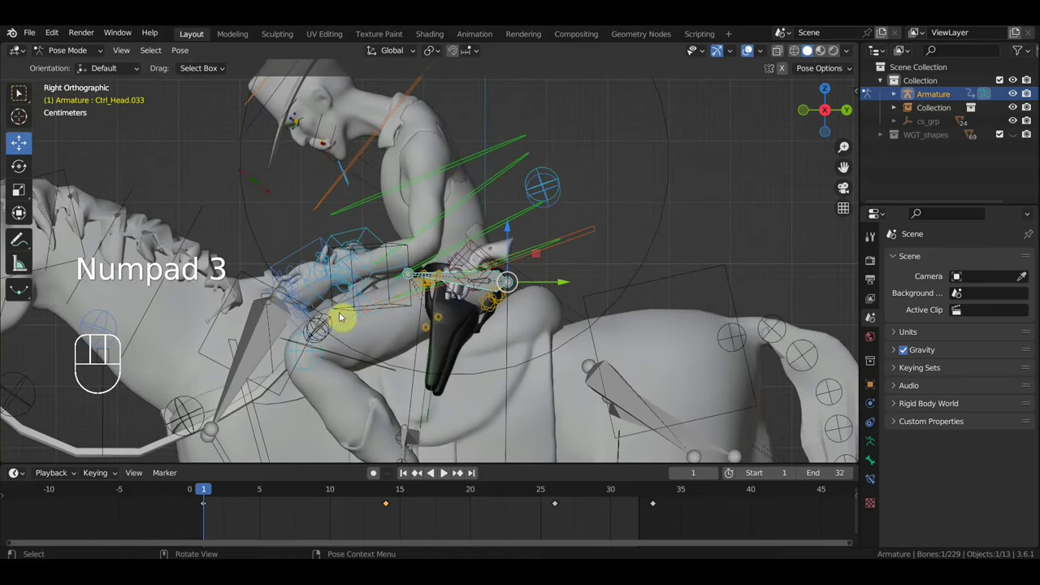
drag(311, 282, 359, 274)
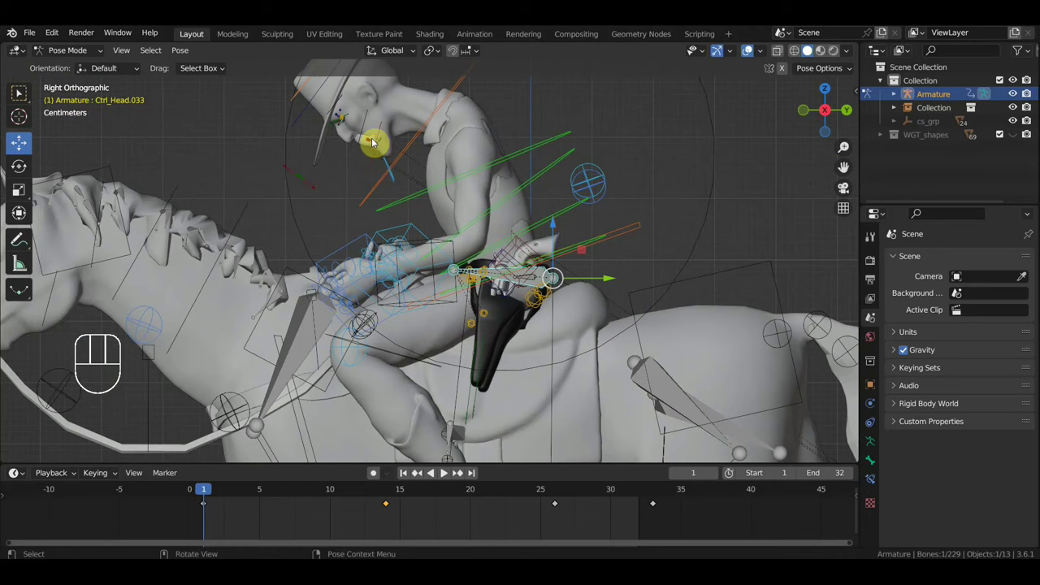
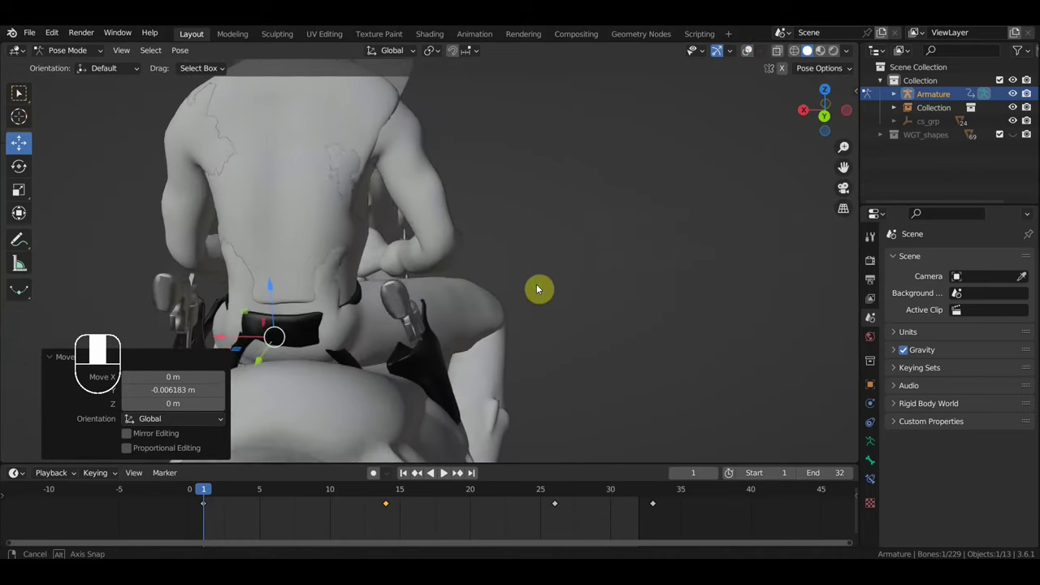
key(g)
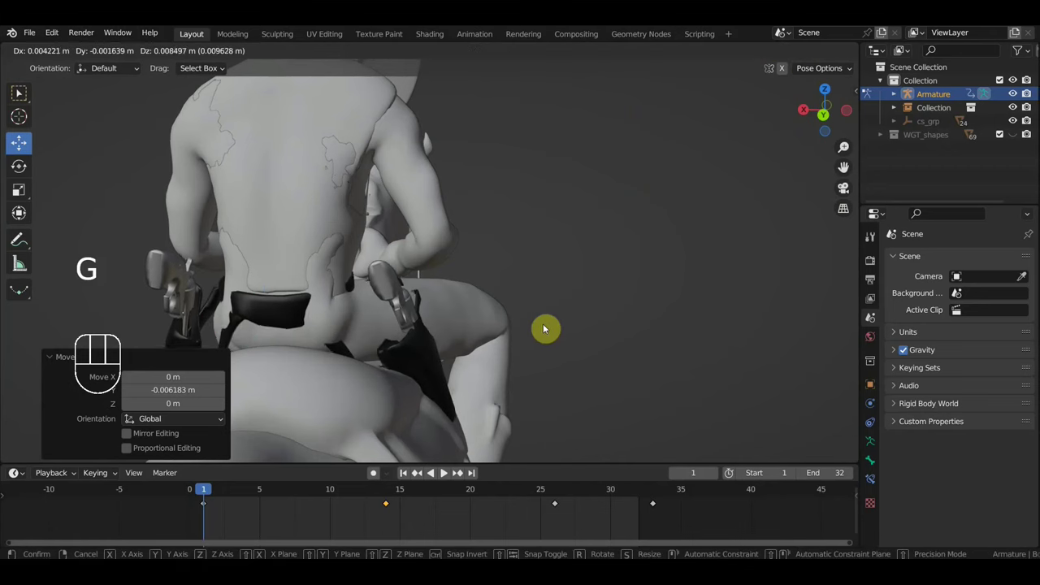
scroll(up, 3)
drag(553, 329, 672, 311)
drag(692, 313, 700, 315)
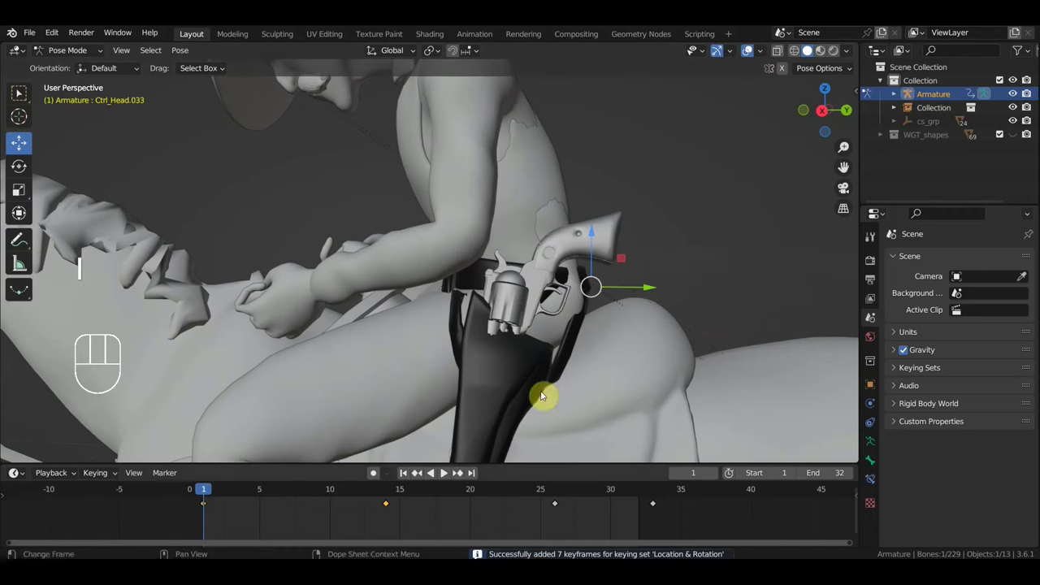
Step: Duplicate the frame 1 keys onto frame 33 to close the loop, replay, and stop on frame 12
click(242, 529)
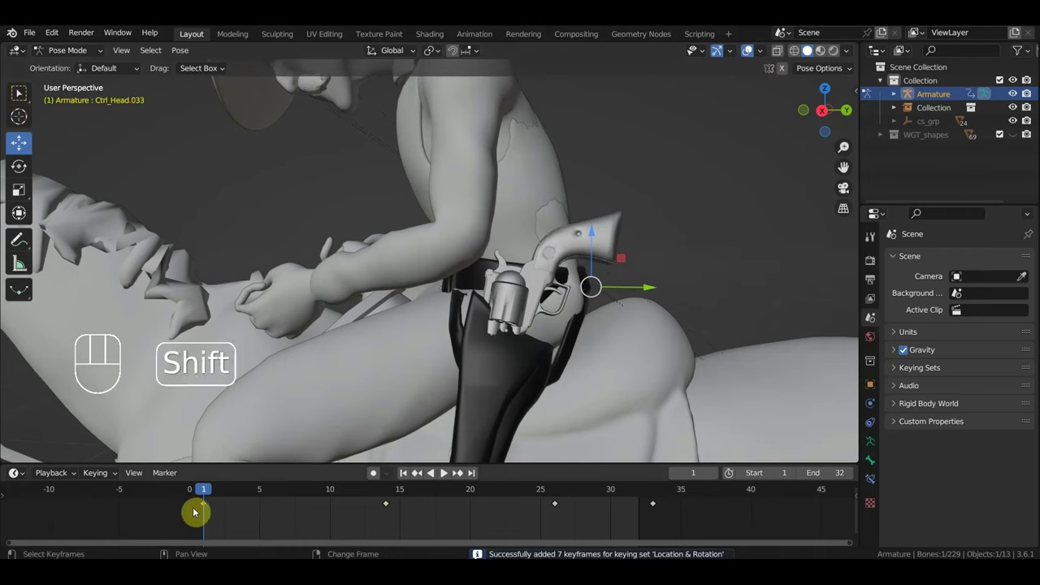
key(shift+d)
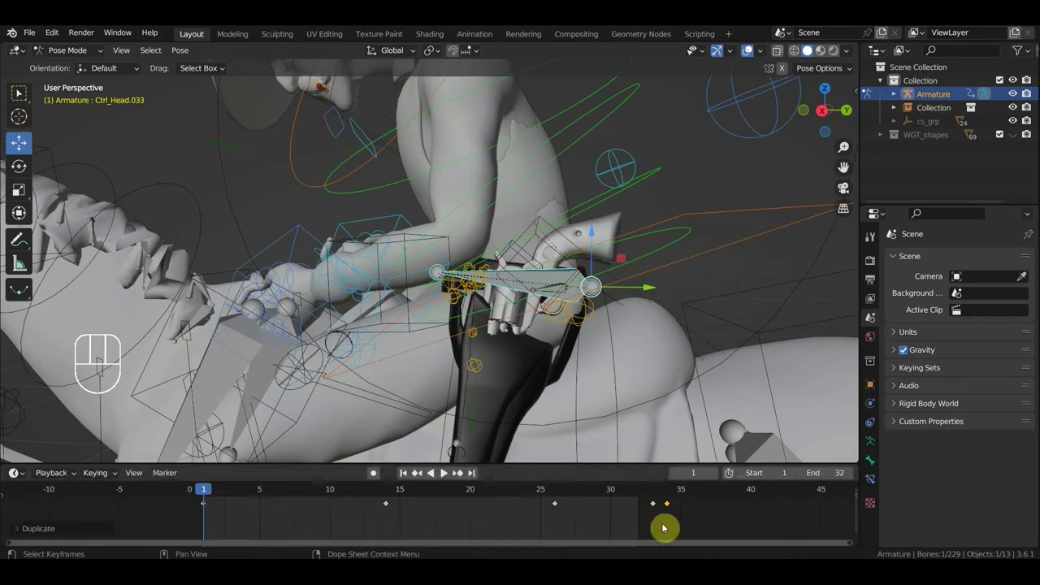
key(g)
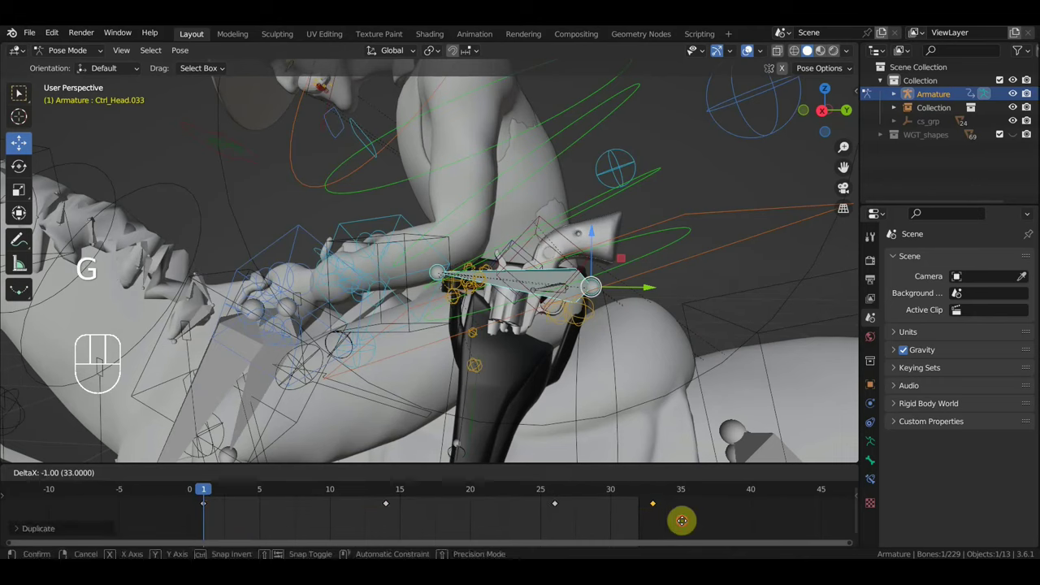
key(space)
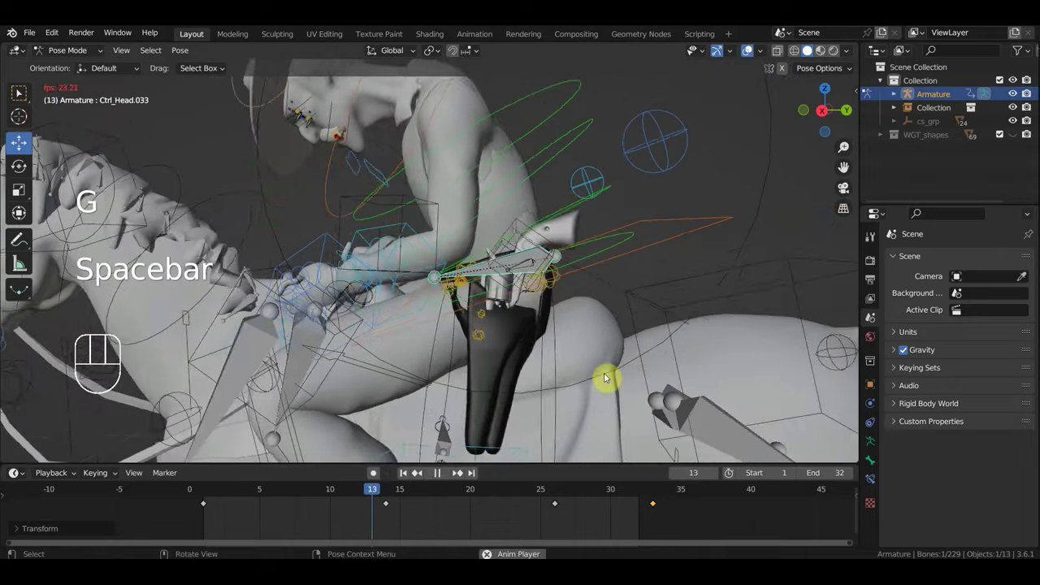
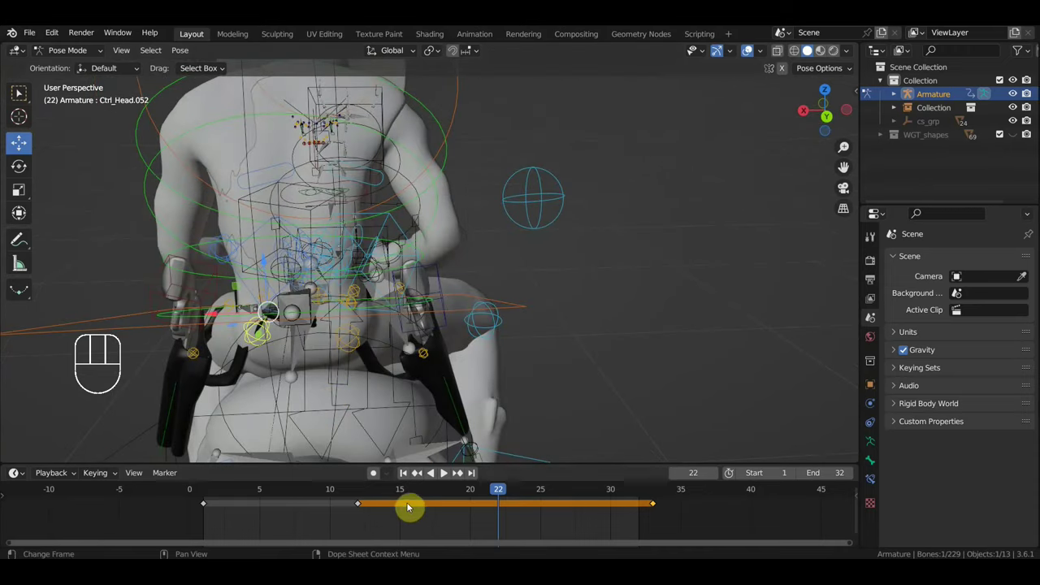
click(363, 493)
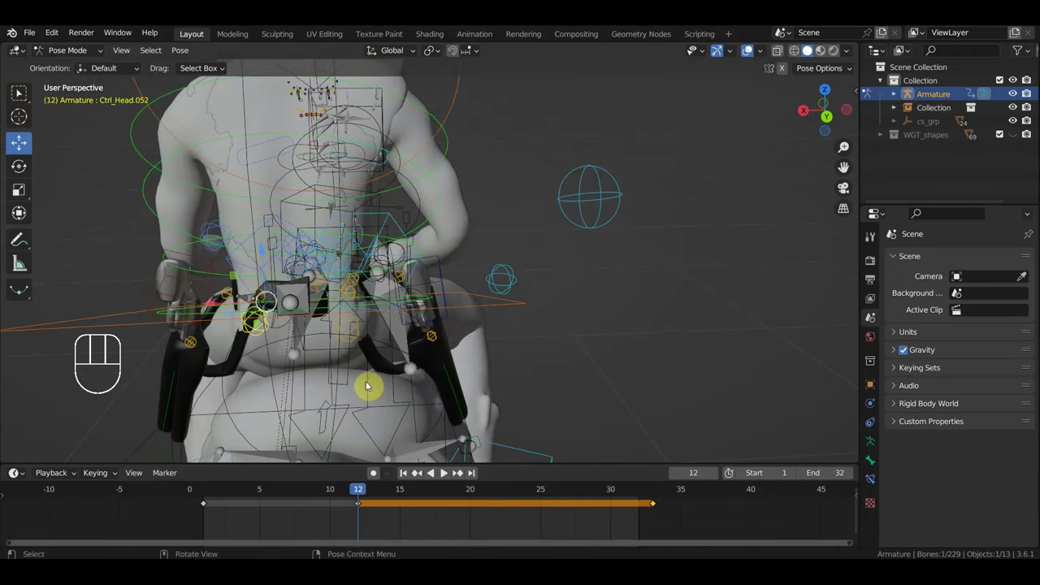
Step: Nudge two of the rider's upper-body controls into new positions at frame 12
key(g)
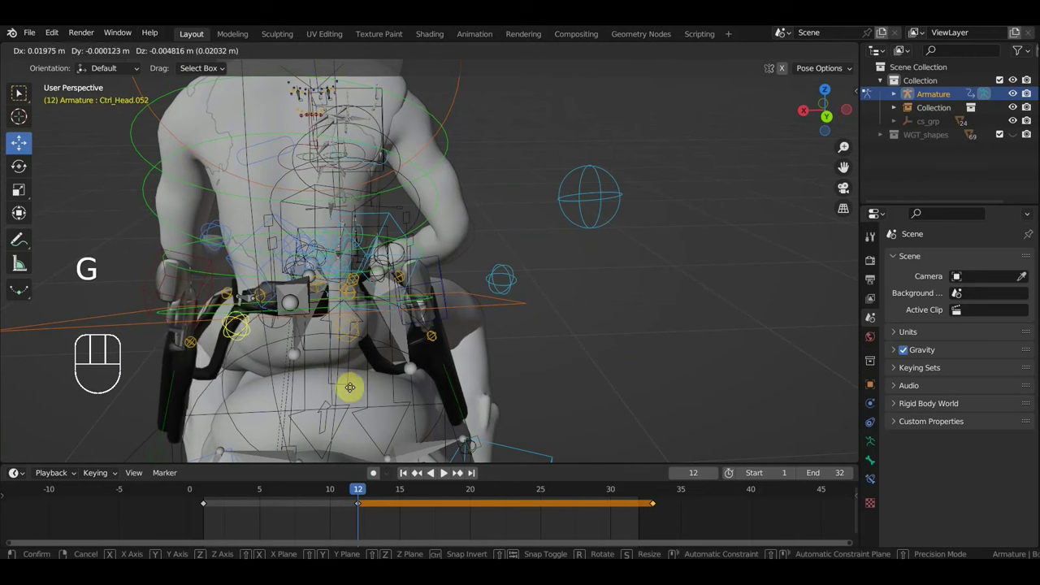
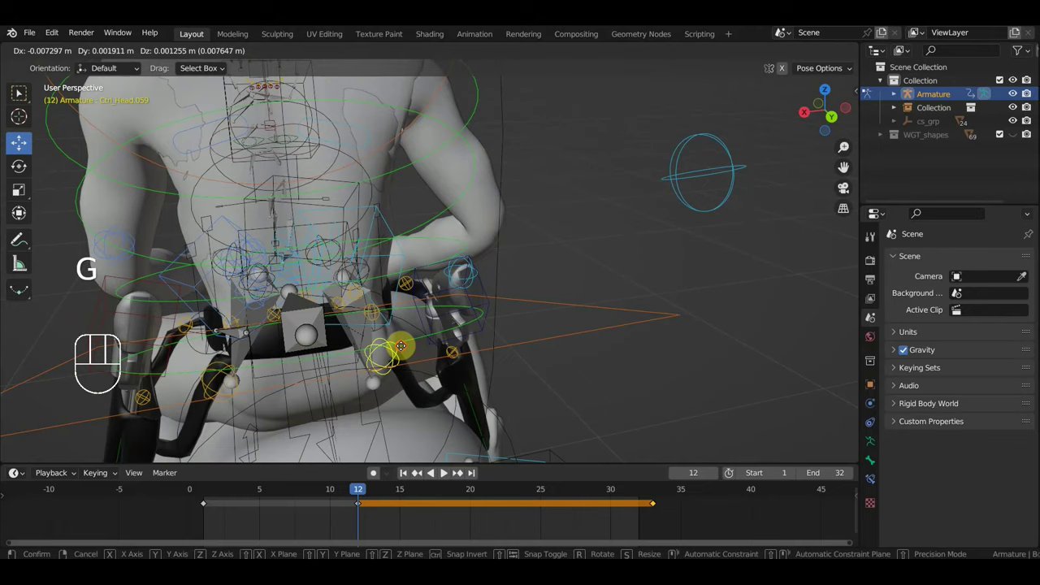
drag(401, 353, 376, 337)
key(g)
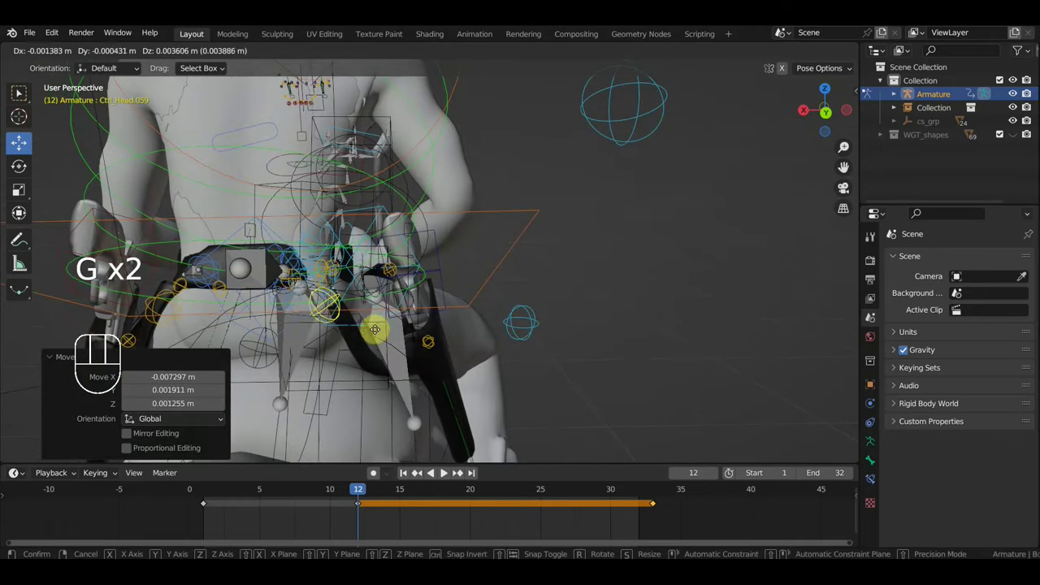
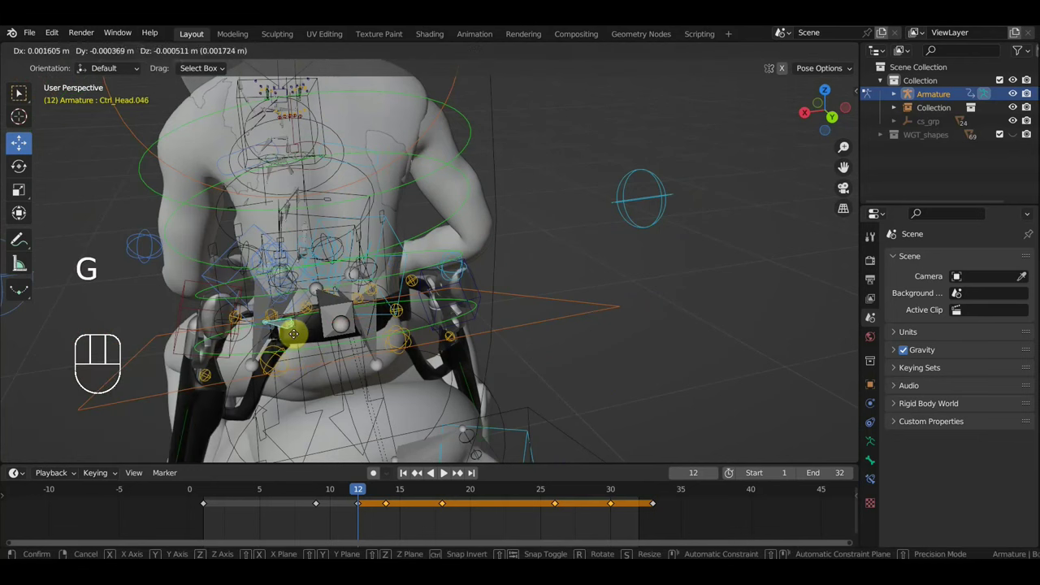
drag(324, 339, 358, 330)
key(a)
Step: Key location and rotation for all rider controls at frame 12 and refine the pose
key(i)
drag(469, 396, 448, 389)
drag(379, 332, 386, 342)
click(383, 356)
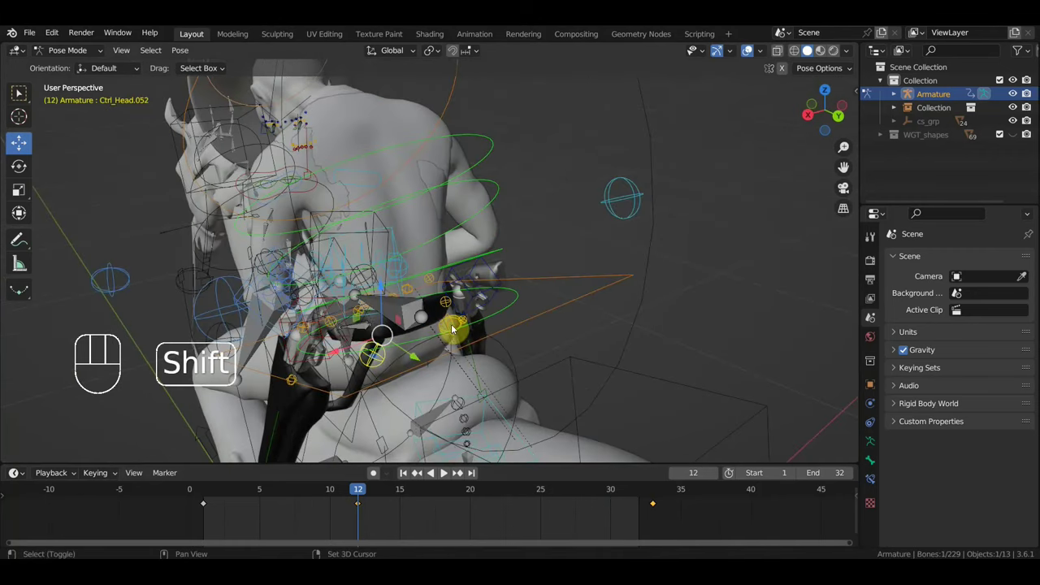
click(456, 327)
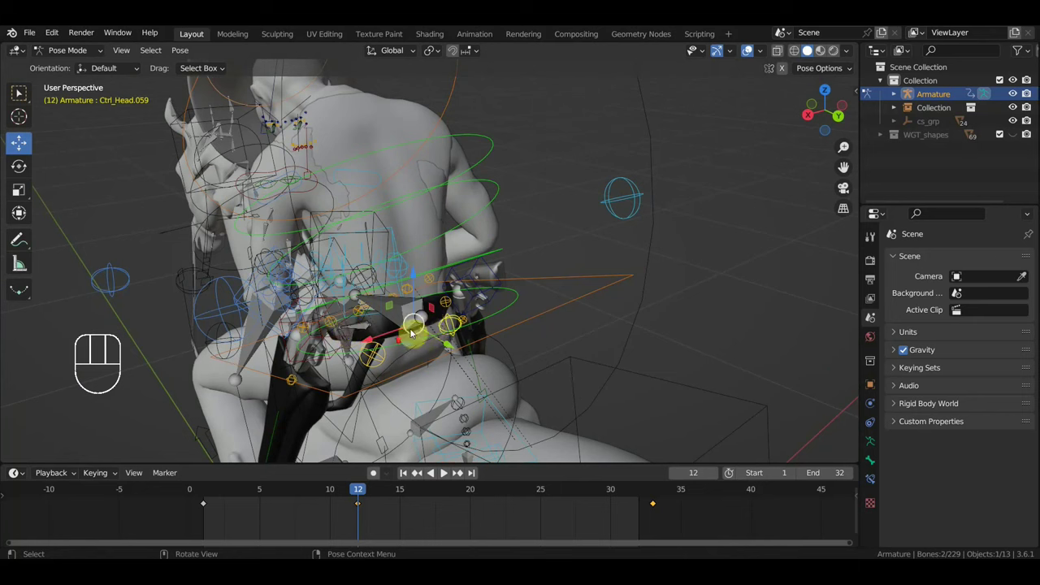
middle_click(335, 363)
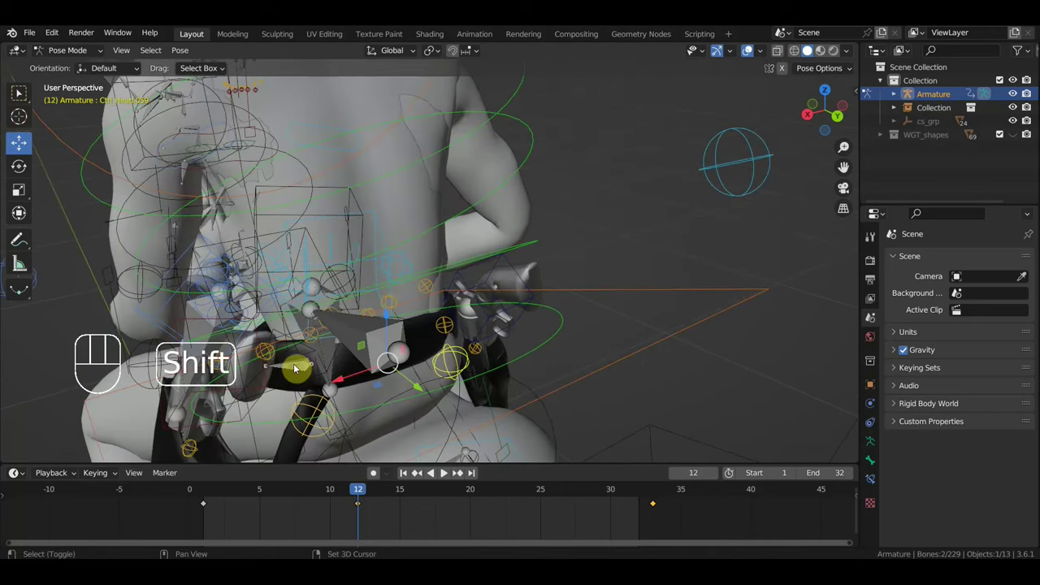
drag(307, 377, 279, 381)
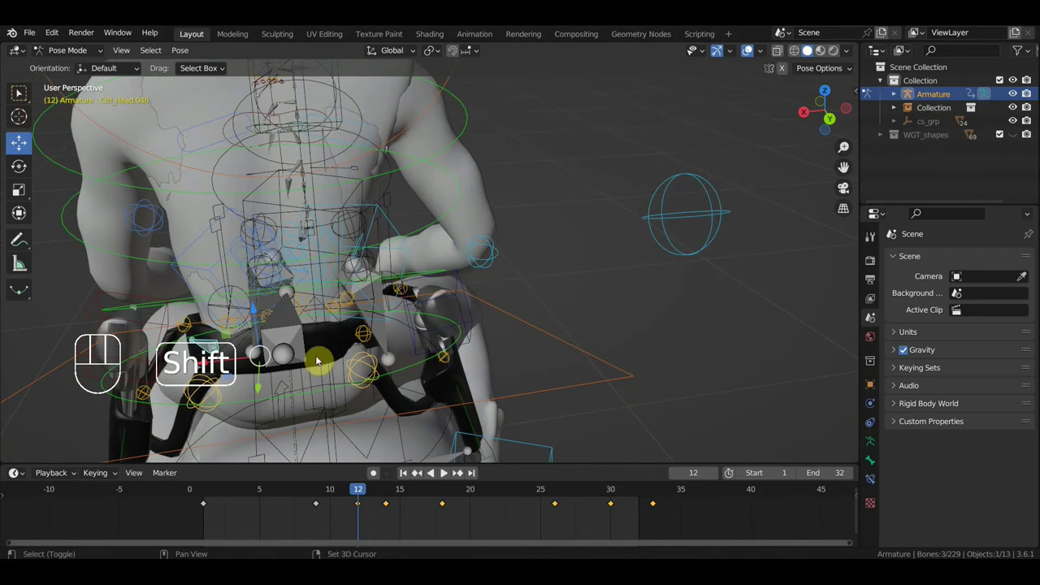
drag(332, 348, 358, 333)
drag(358, 500, 349, 489)
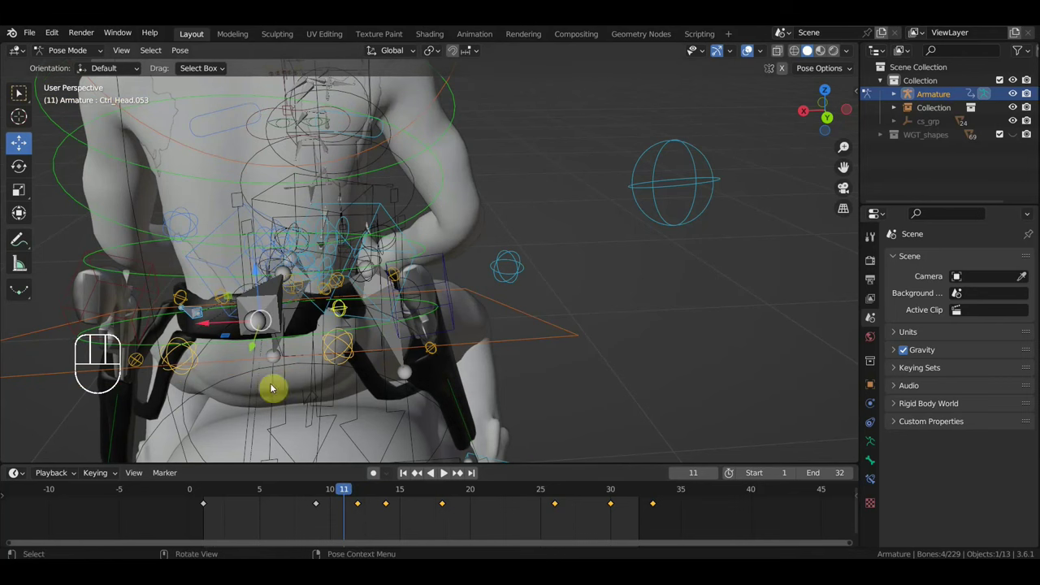
drag(392, 364, 389, 353)
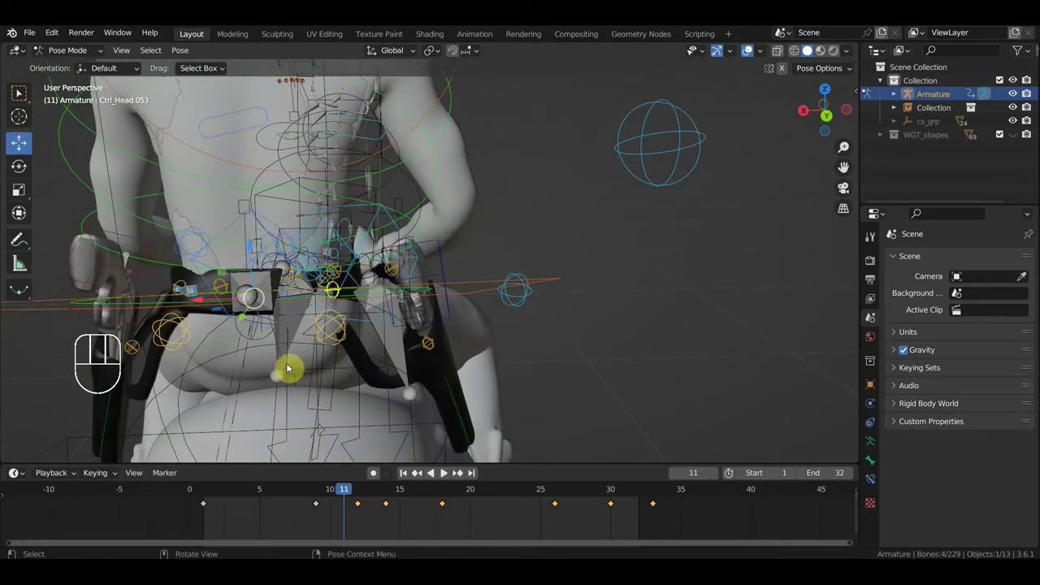
click(181, 329)
click(336, 336)
drag(262, 366, 271, 355)
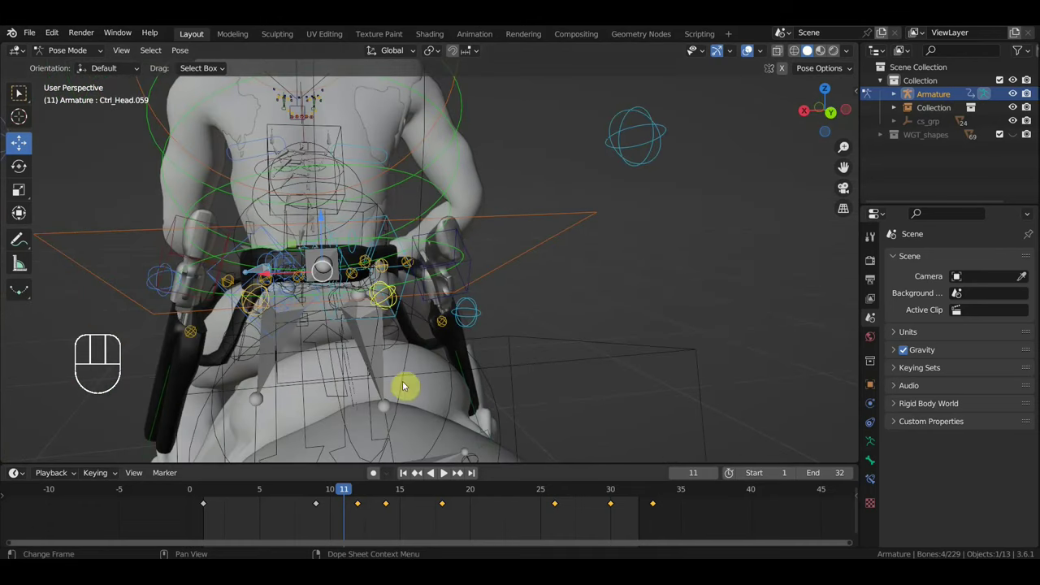
drag(342, 498, 219, 514)
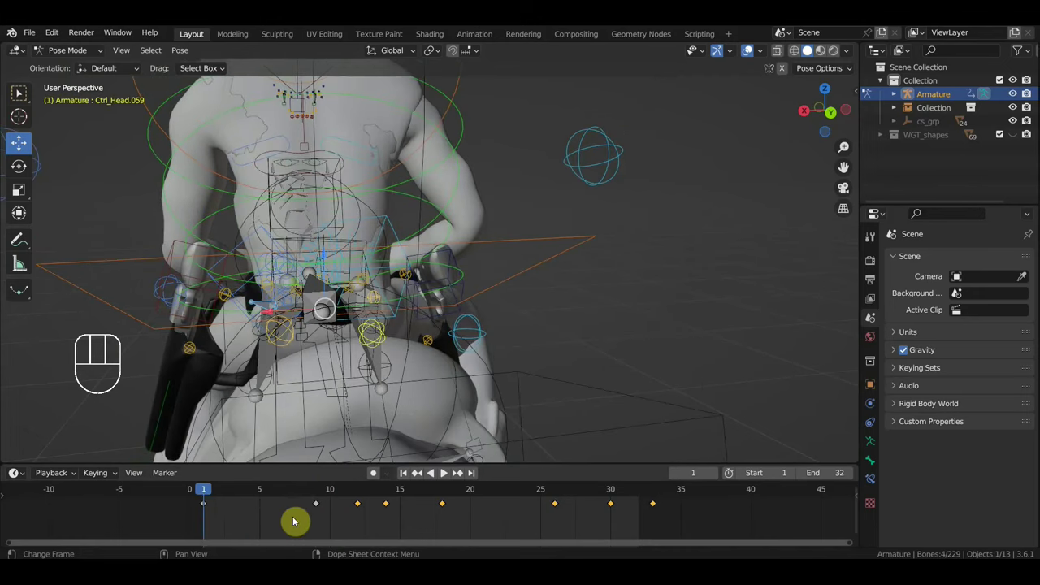
Step: Duplicate the frame 12 key, slide the copy toward frame 1, then delete it
click(358, 495)
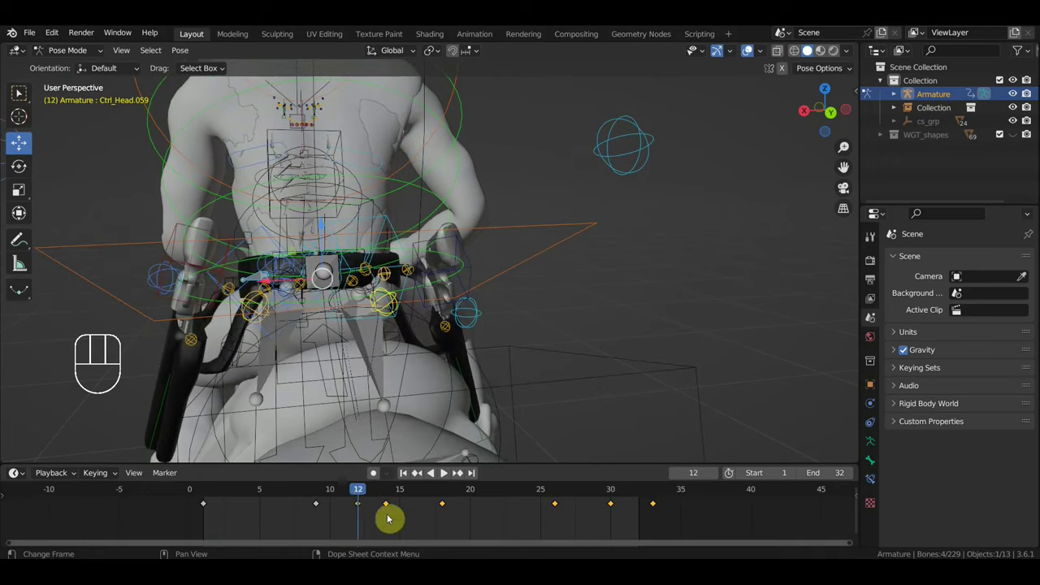
drag(369, 529, 347, 499)
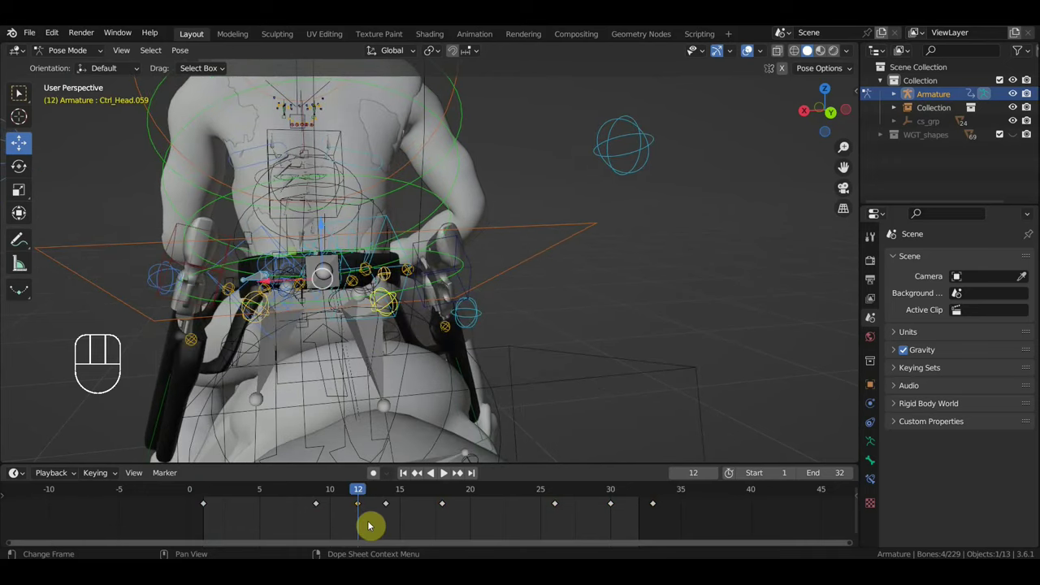
key(shift+d)
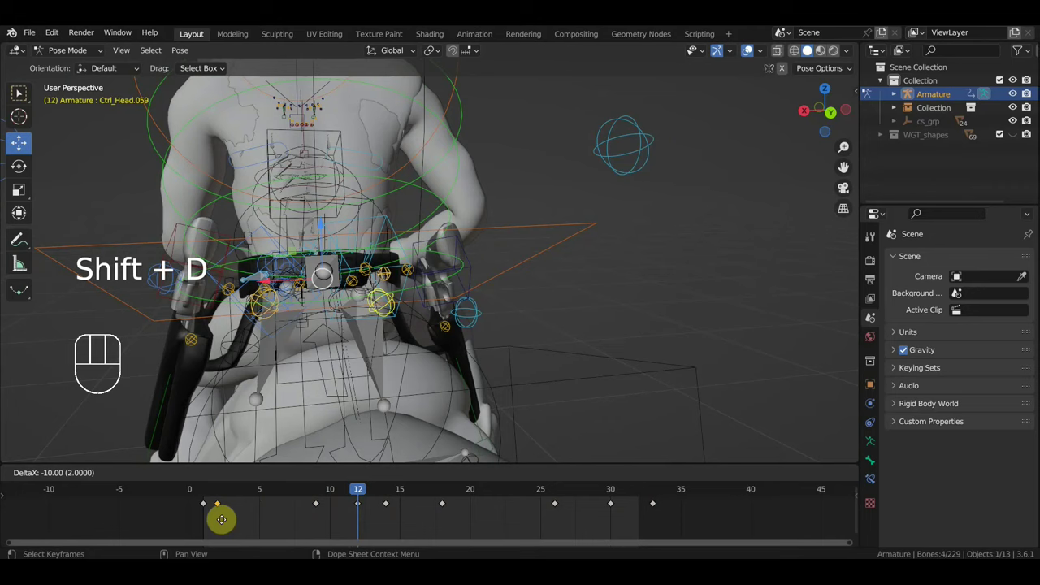
drag(331, 525, 296, 506)
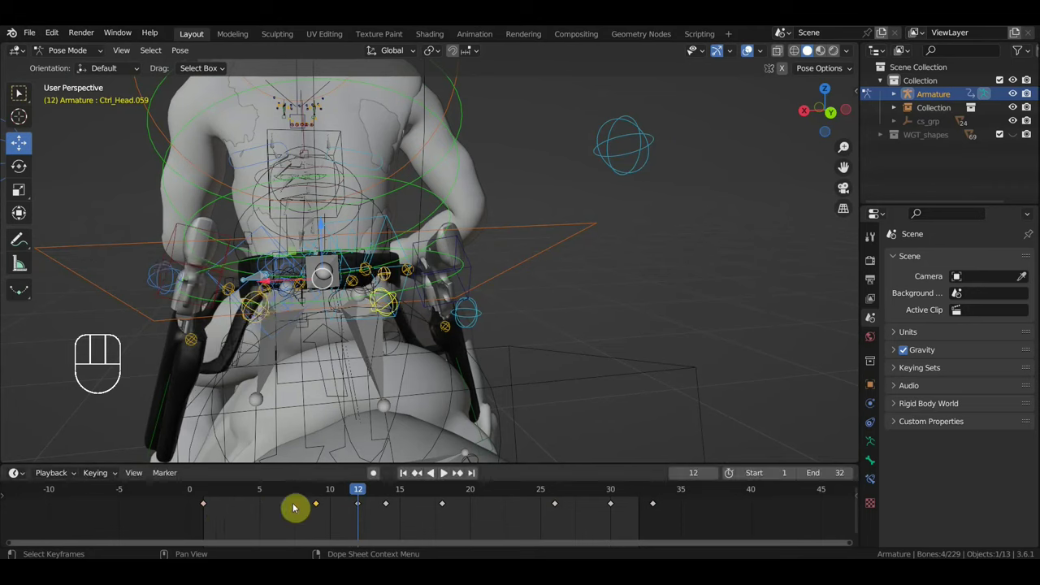
key(Delete)
Step: Delete the in-between rider keys, leaving frames 1, 12 and 33, and select frames 1 and 12
drag(592, 521, 383, 499)
key(Delete)
drag(397, 500, 490, 518)
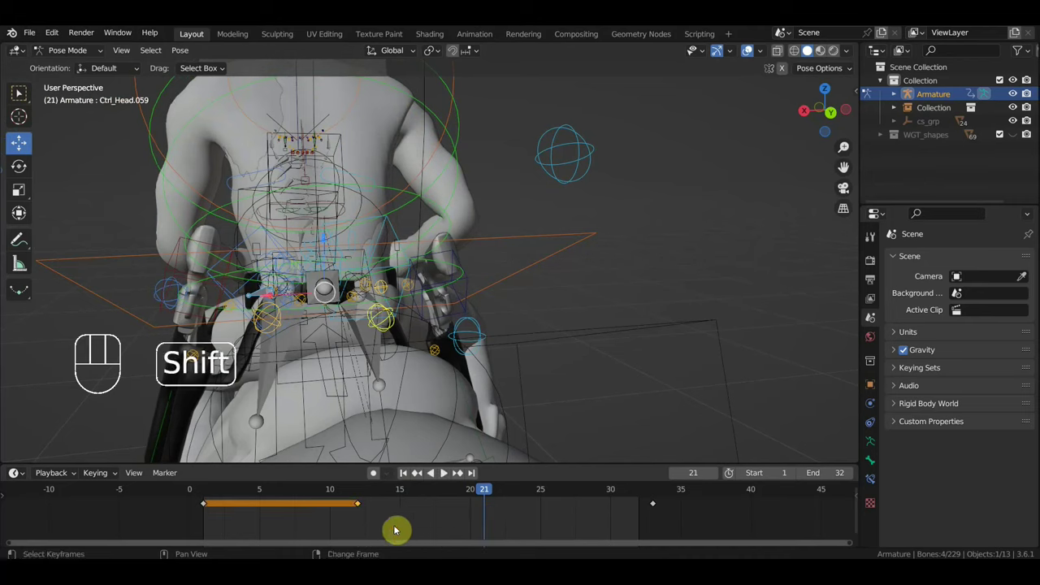
Step: Duplicate the frame 12 key onto frame 21 and select a rider control there
key(shift+d)
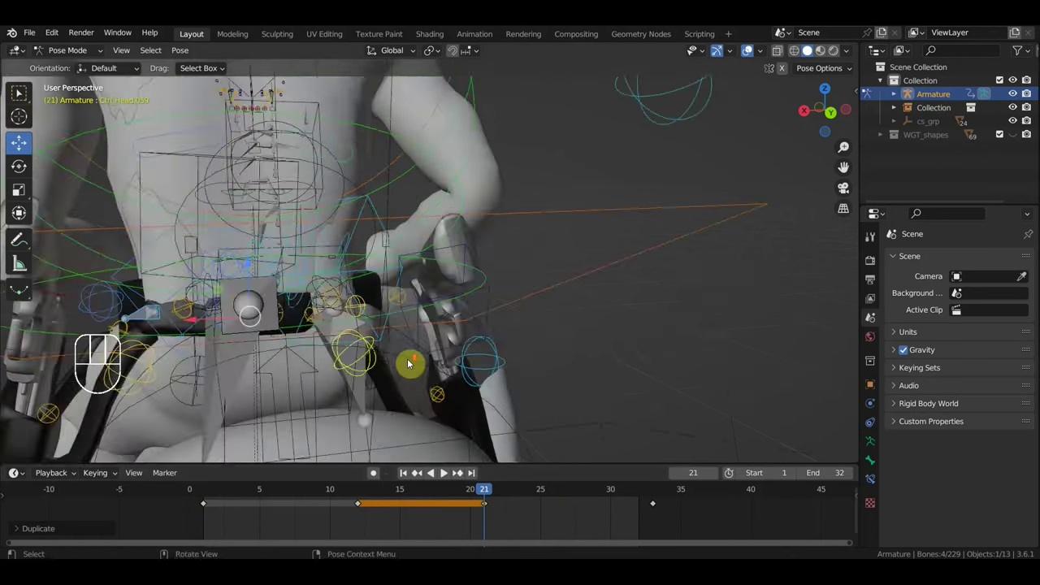
drag(411, 389, 410, 414)
drag(442, 374, 451, 350)
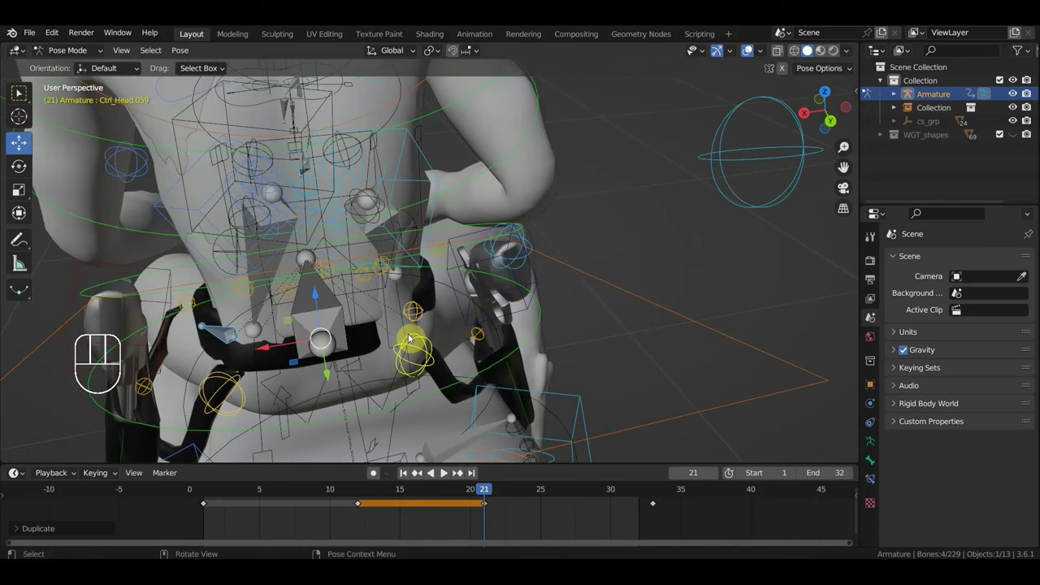
click(418, 319)
middle_click(418, 318)
Step: Move rider controls at frame 21, then key location and rotation for all controls
key(g)
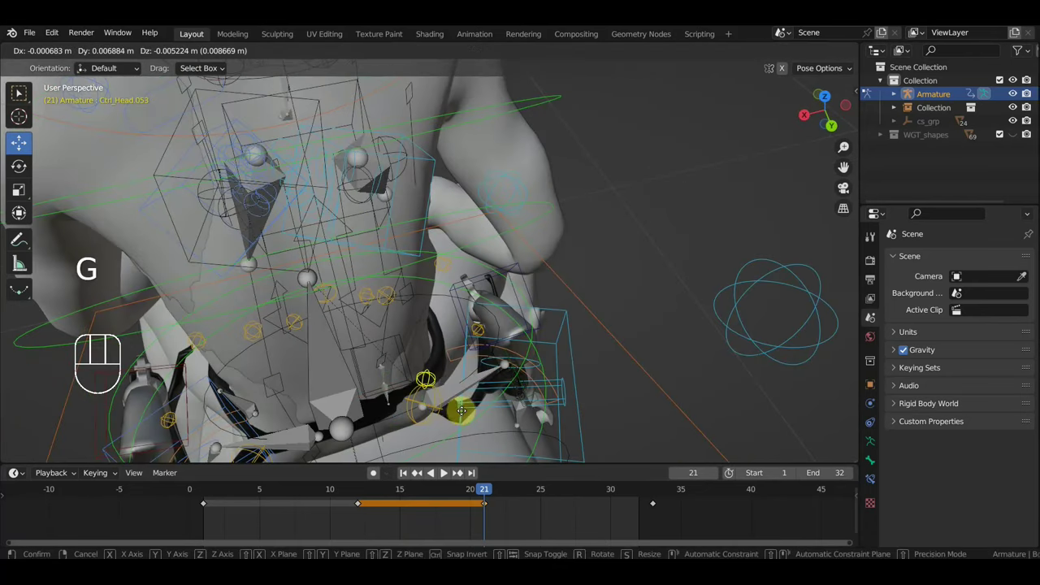
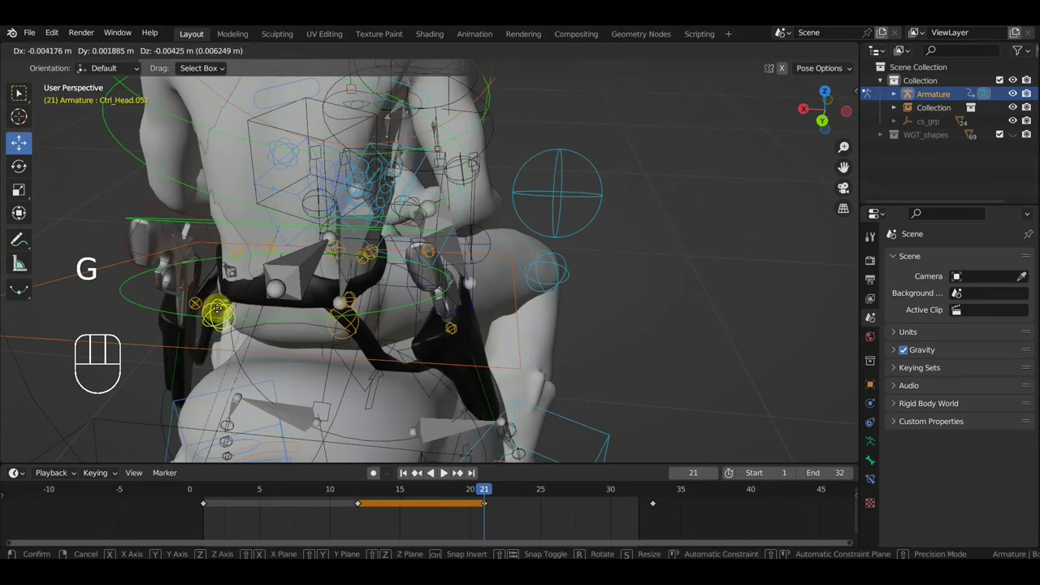
key(g)
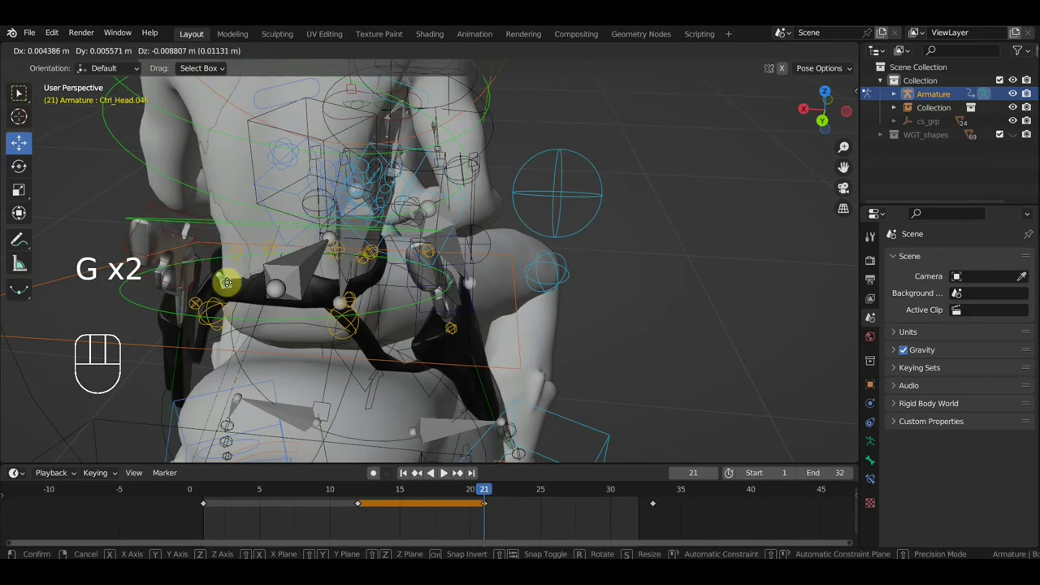
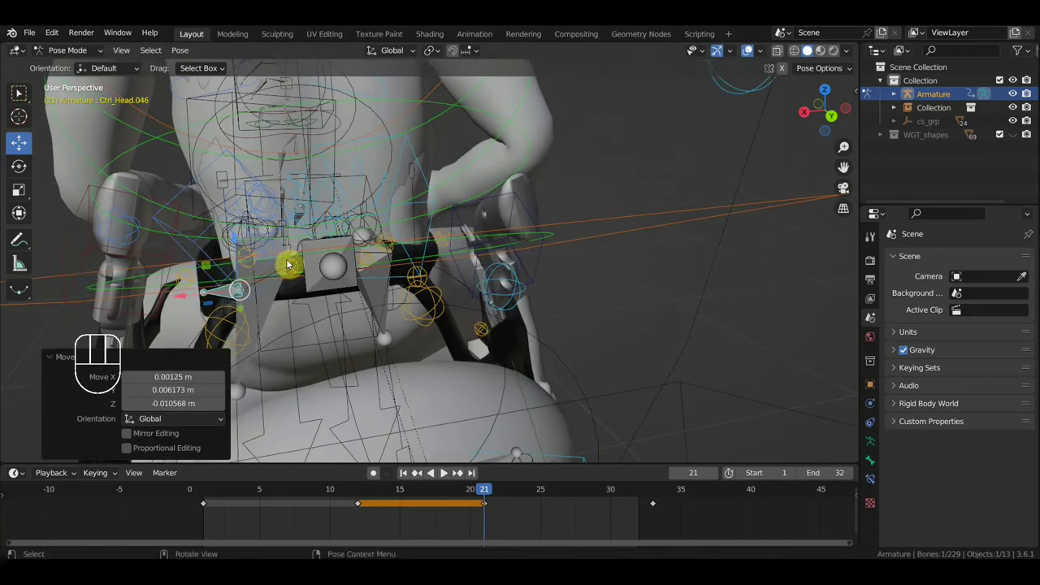
key(g)
key(g)
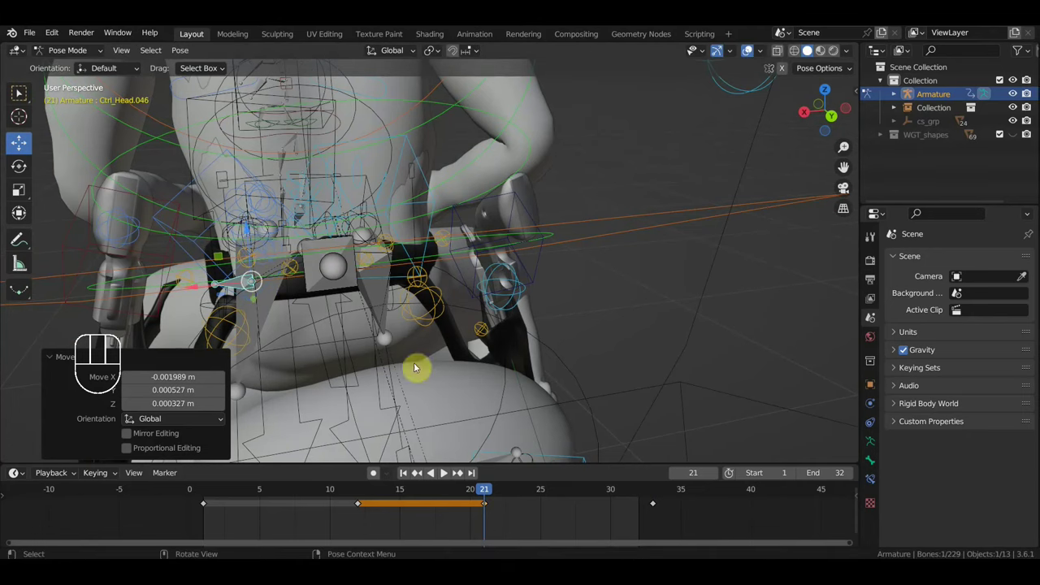
key(a)
key(i)
drag(553, 349, 612, 345)
key(space)
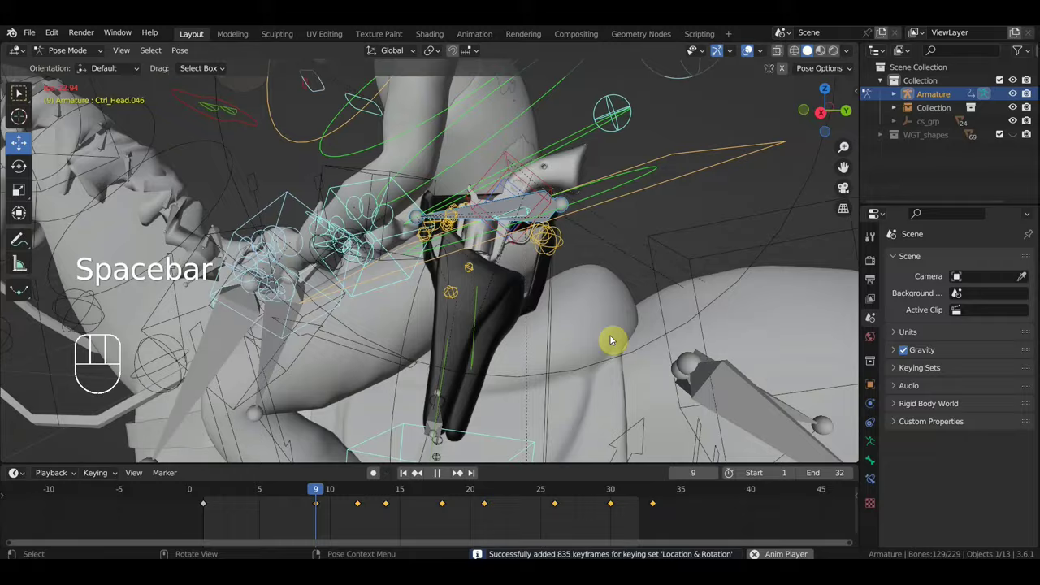
drag(570, 336, 634, 338)
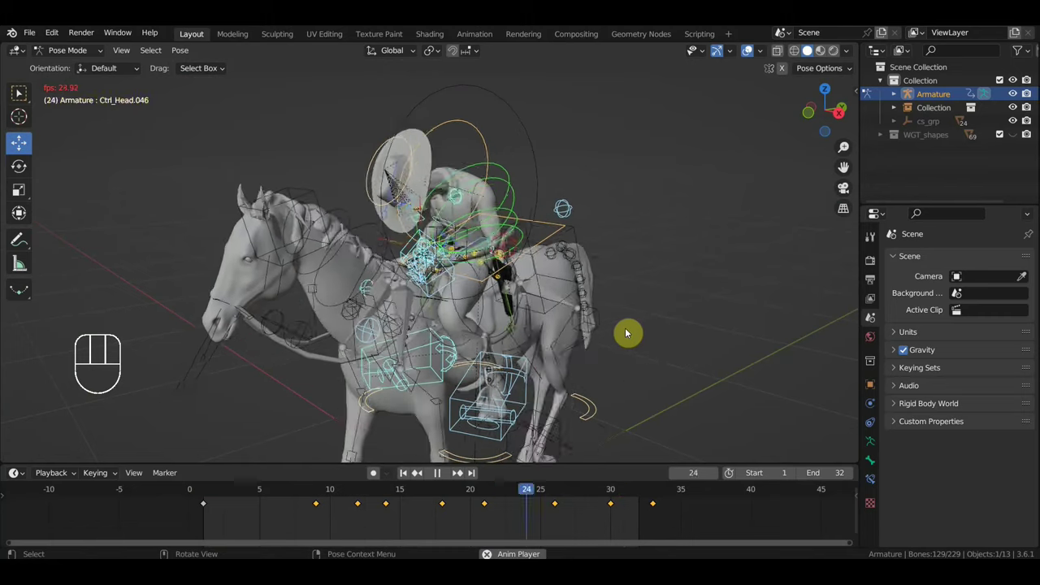
key(space)
click(201, 493)
drag(339, 389, 486, 411)
click(432, 314)
drag(457, 331, 502, 325)
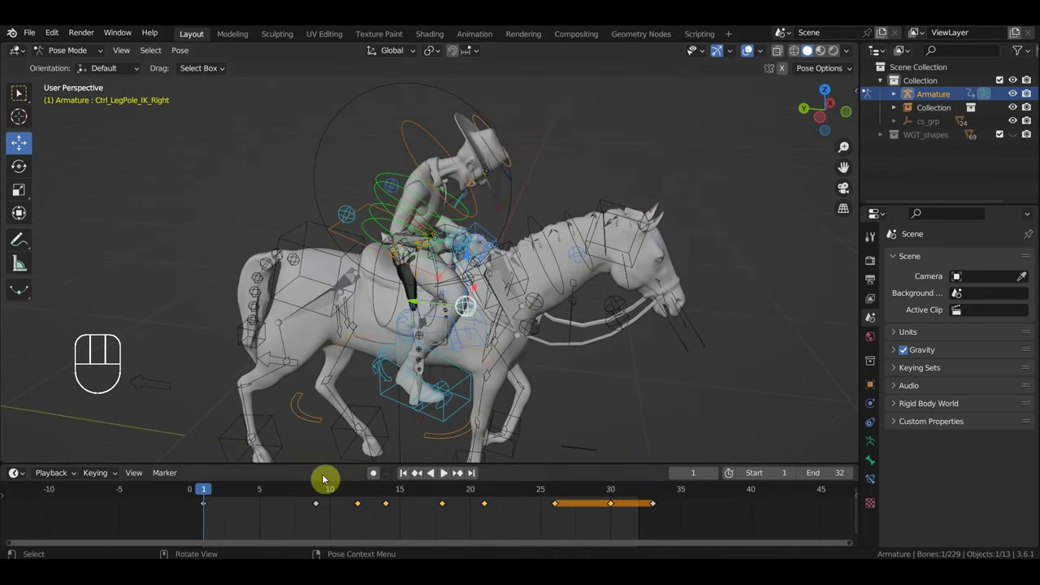
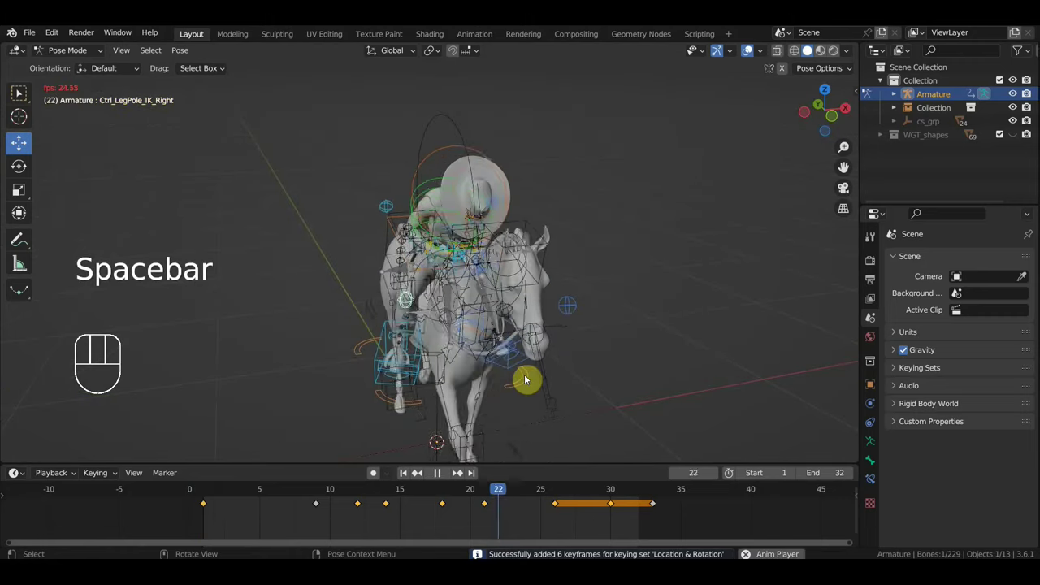
Step: Stop playback, duplicate the frame 1 keyframe onto the loop's final frame
key(space)
drag(343, 492, 299, 511)
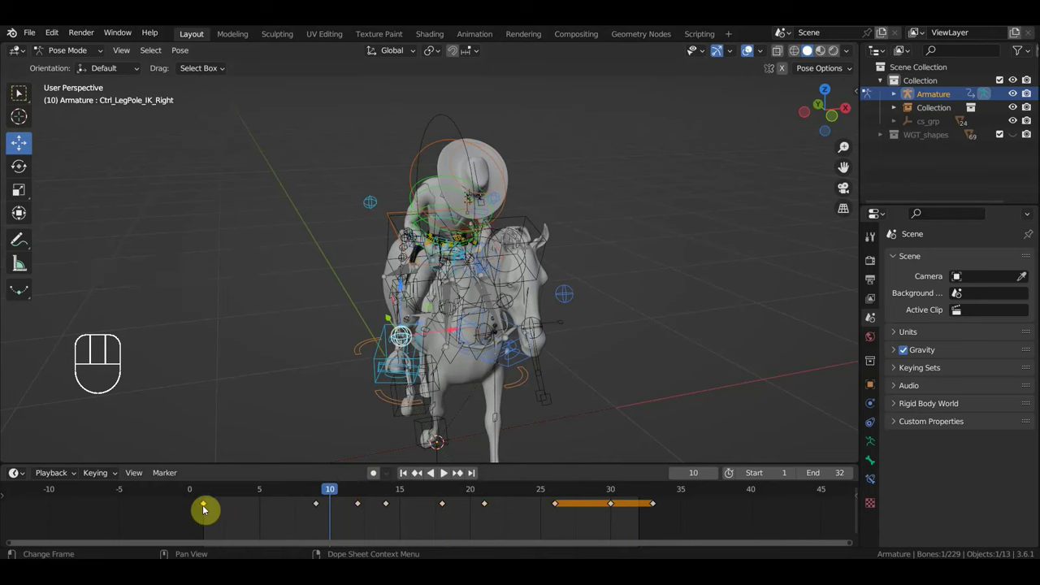
click(207, 507)
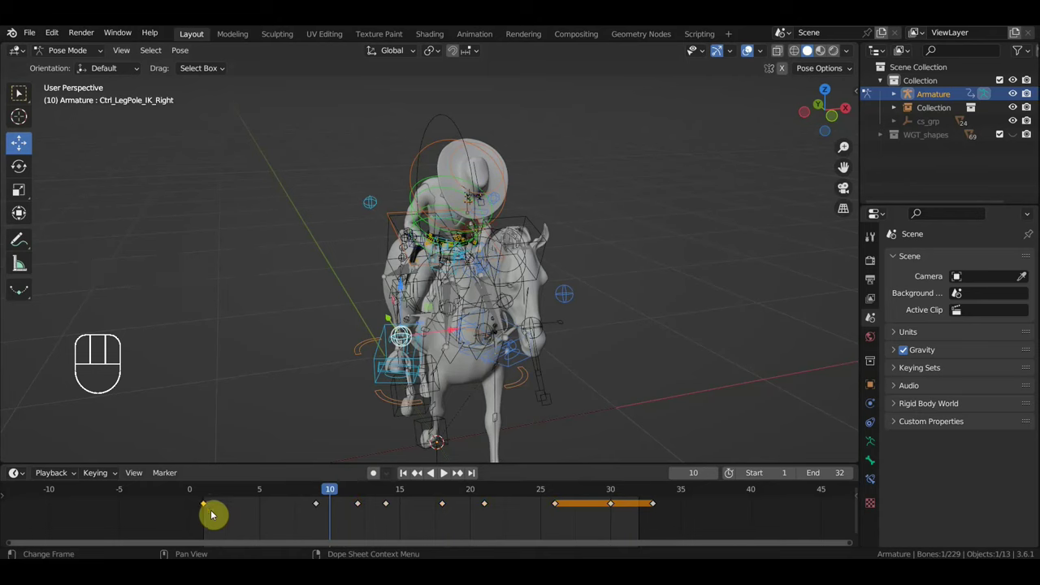
key(shift+d)
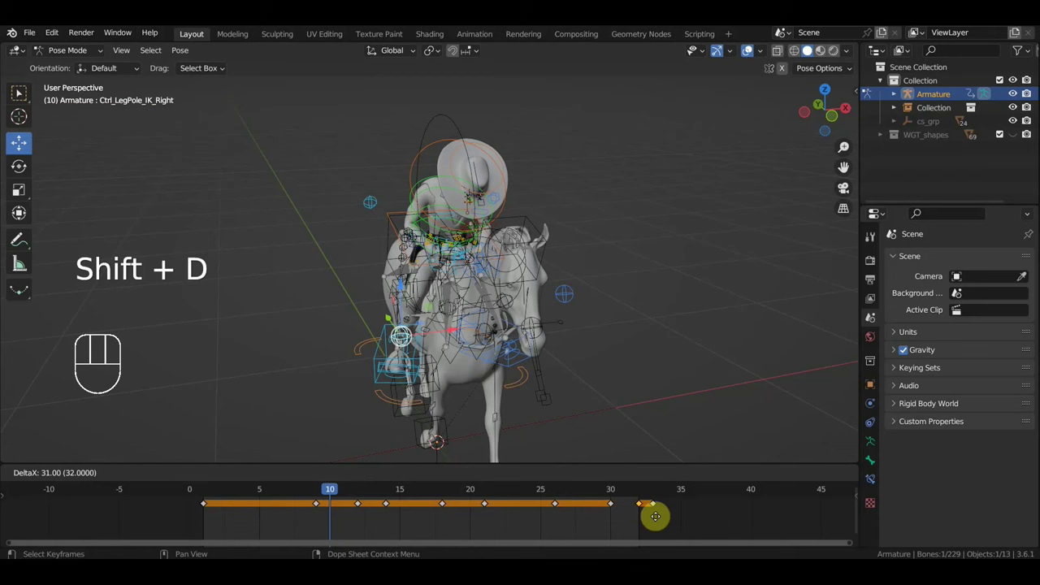
key(space)
drag(685, 323, 765, 308)
key(space)
Step: Adjust the right leg pole control's pose at frame 14, then jump to frame 18
drag(544, 504, 394, 521)
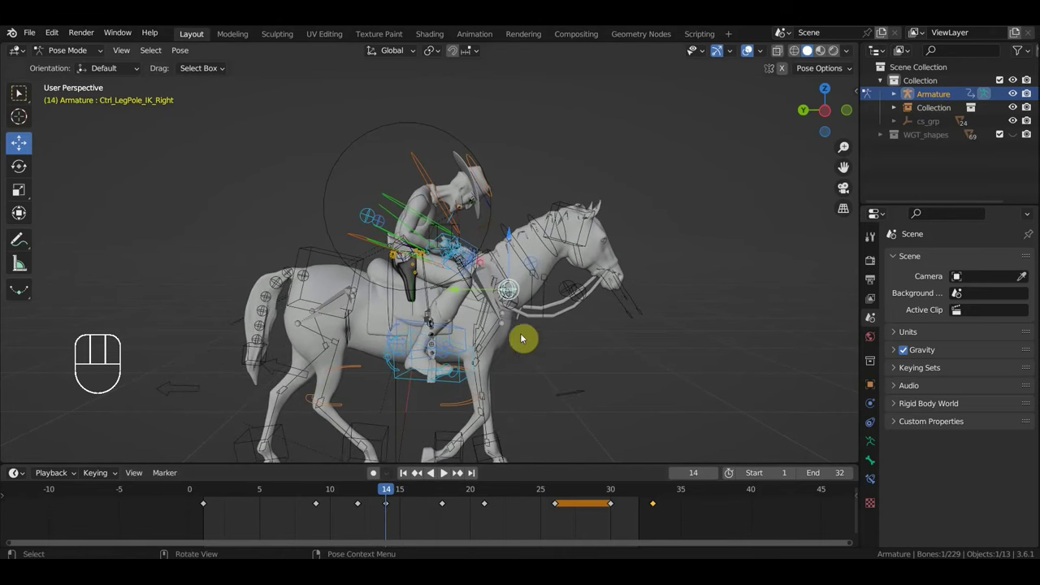
drag(453, 289, 525, 307)
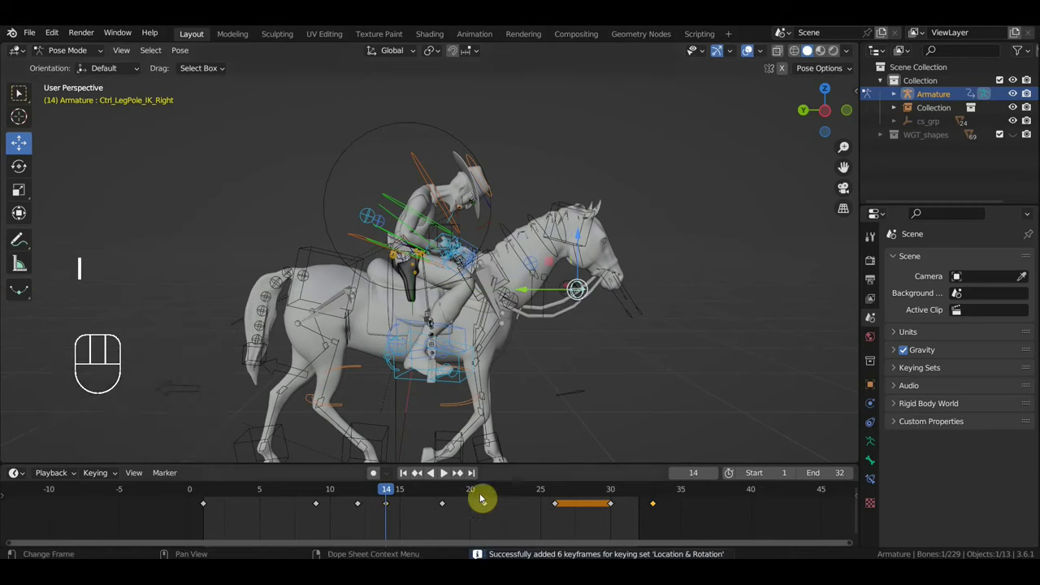
click(448, 497)
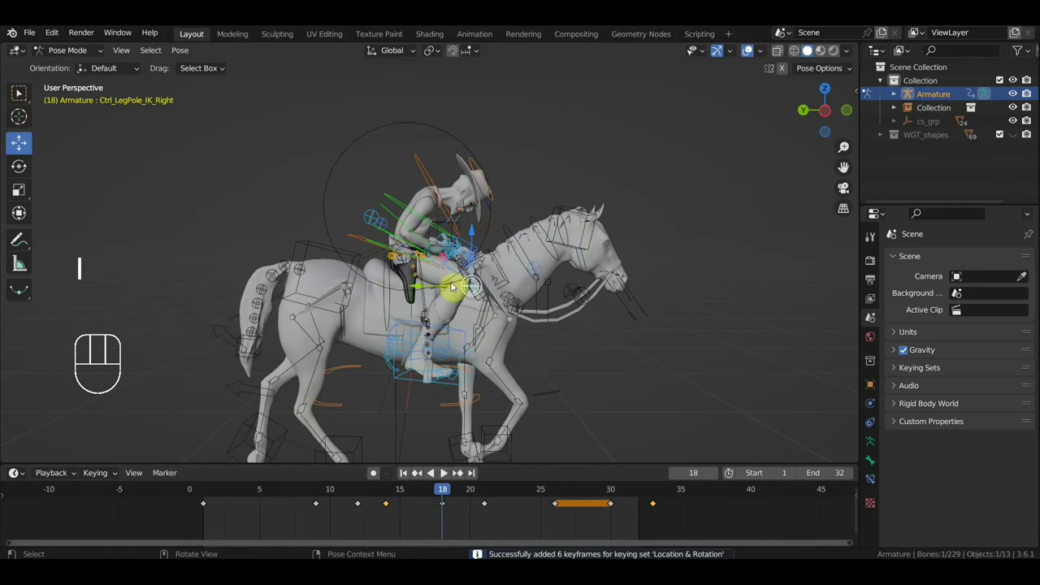
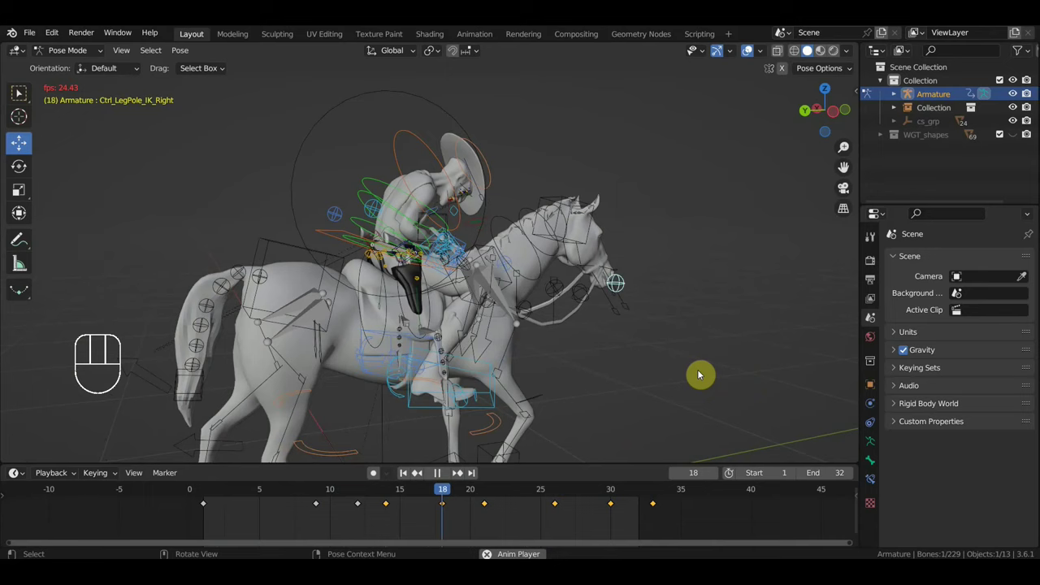
Step: Orbit around the galloping horse from front, side and behind, then stop playback
drag(695, 376, 619, 372)
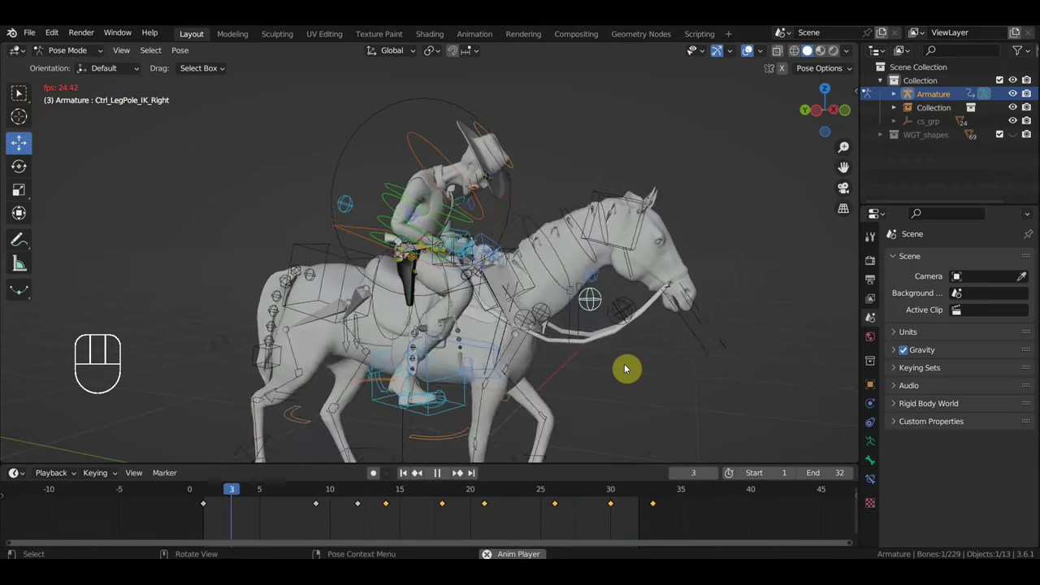
drag(579, 391, 453, 385)
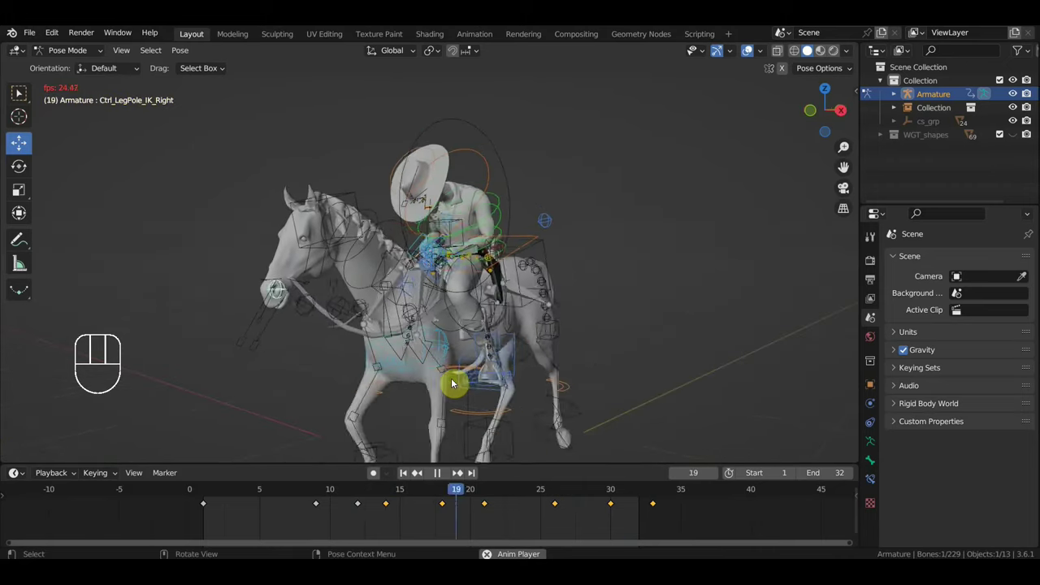
drag(527, 369, 641, 369)
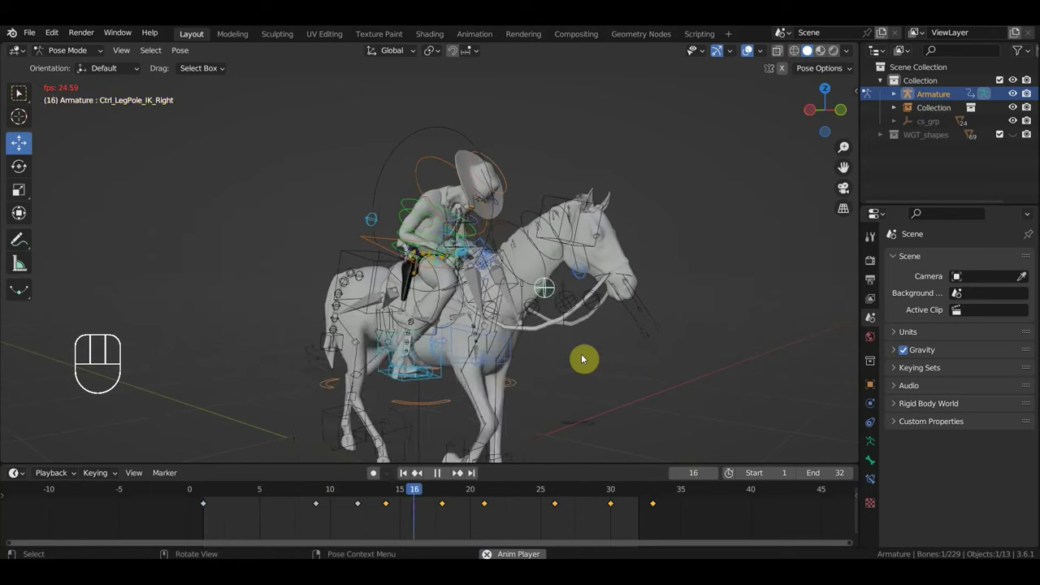
key(space)
drag(581, 374, 438, 363)
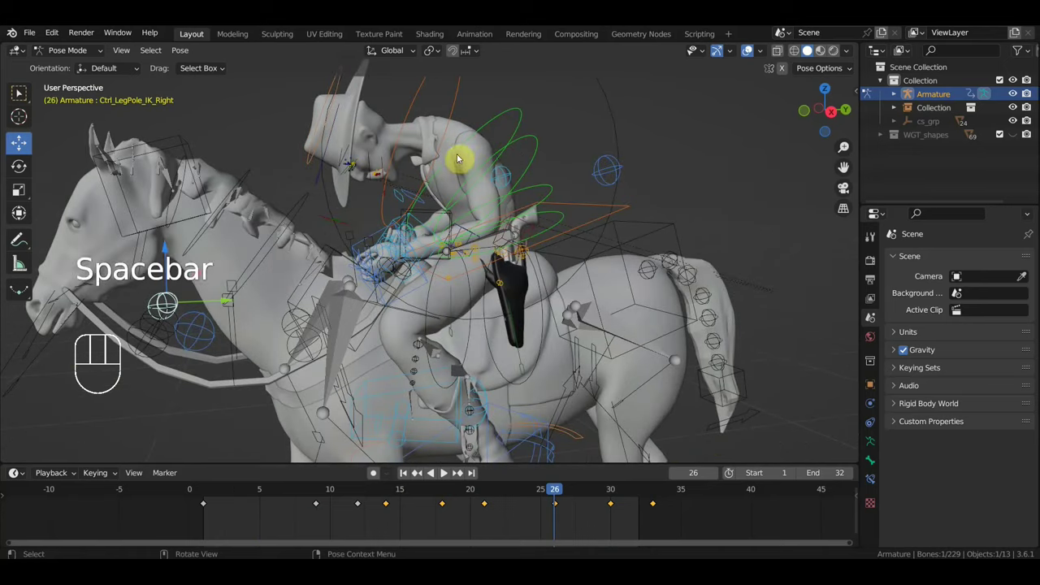
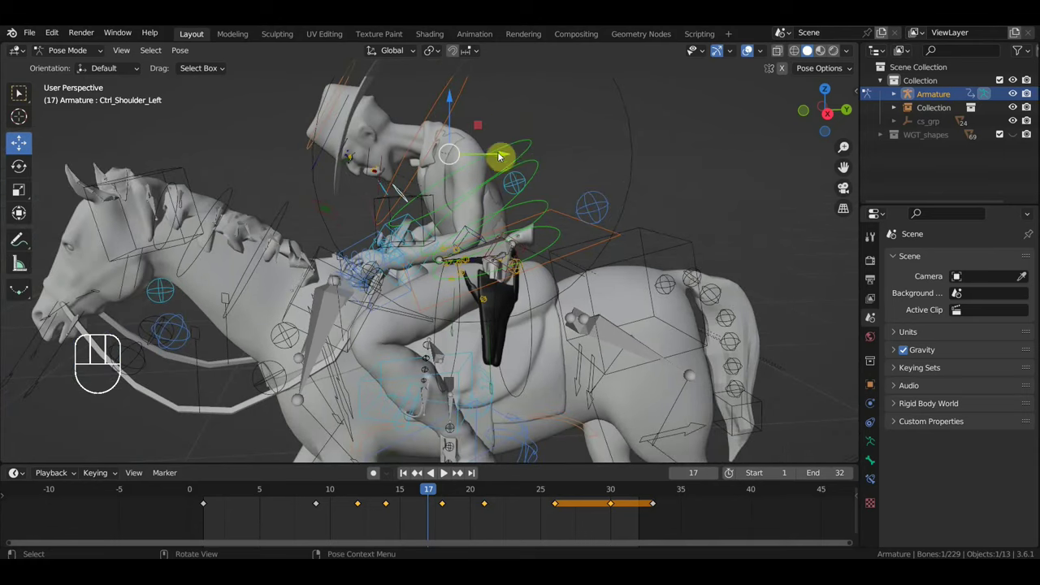
Step: Move Ctrl_Shoulder_Left at frame 17 and key its pose
key(g)
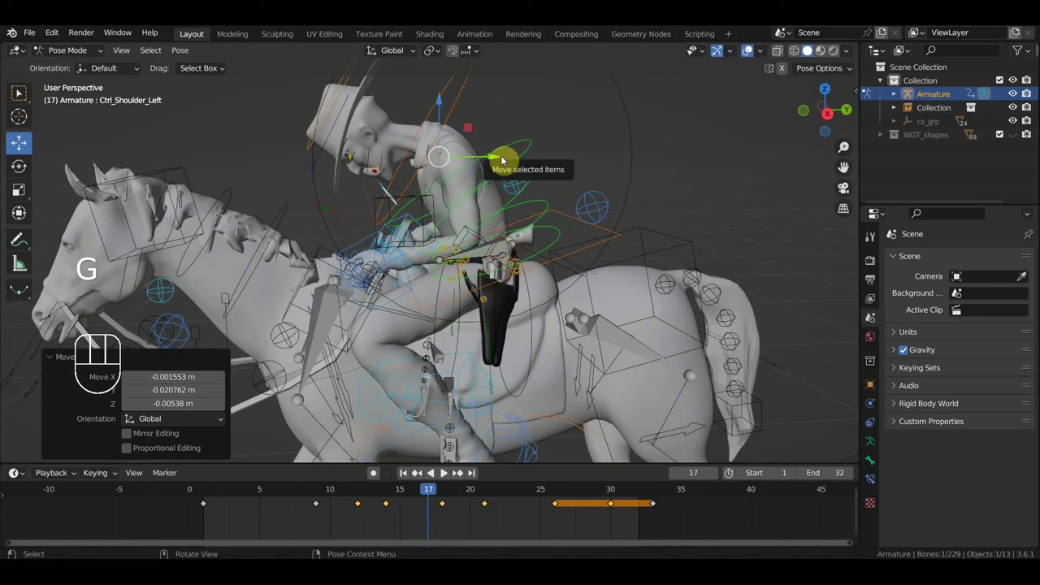
key(i)
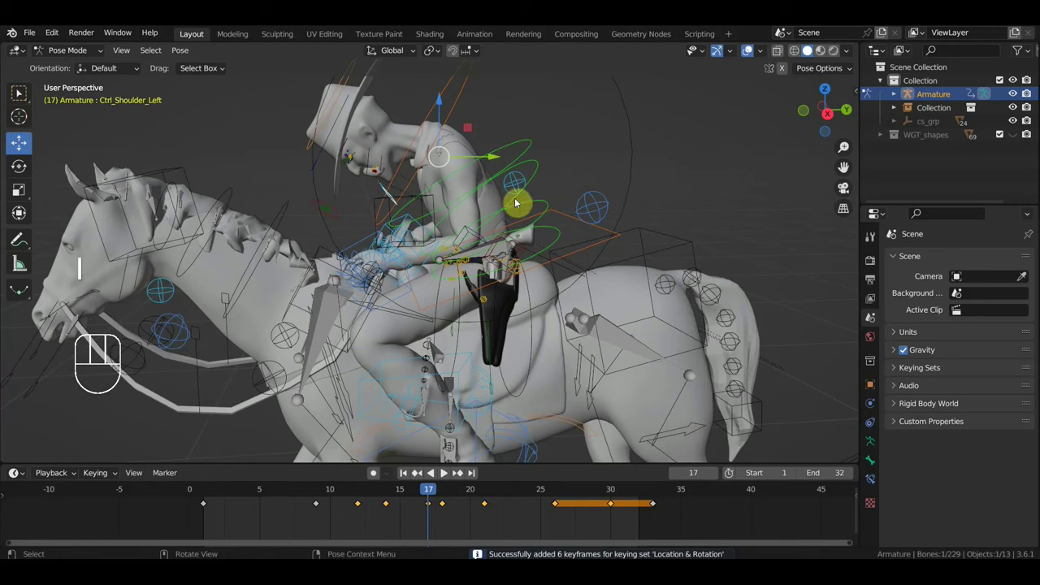
key(space)
key(space)
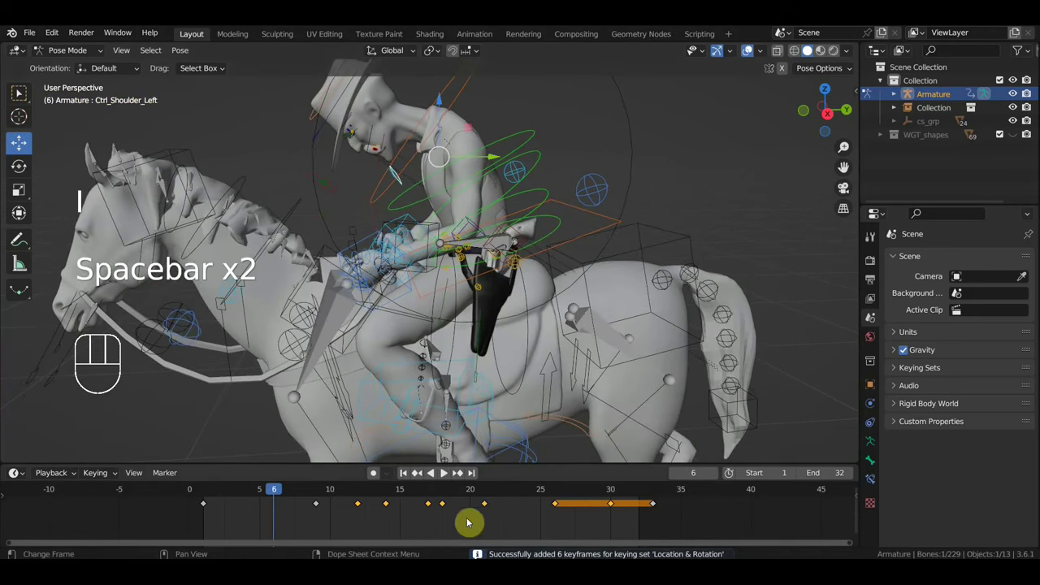
click(430, 495)
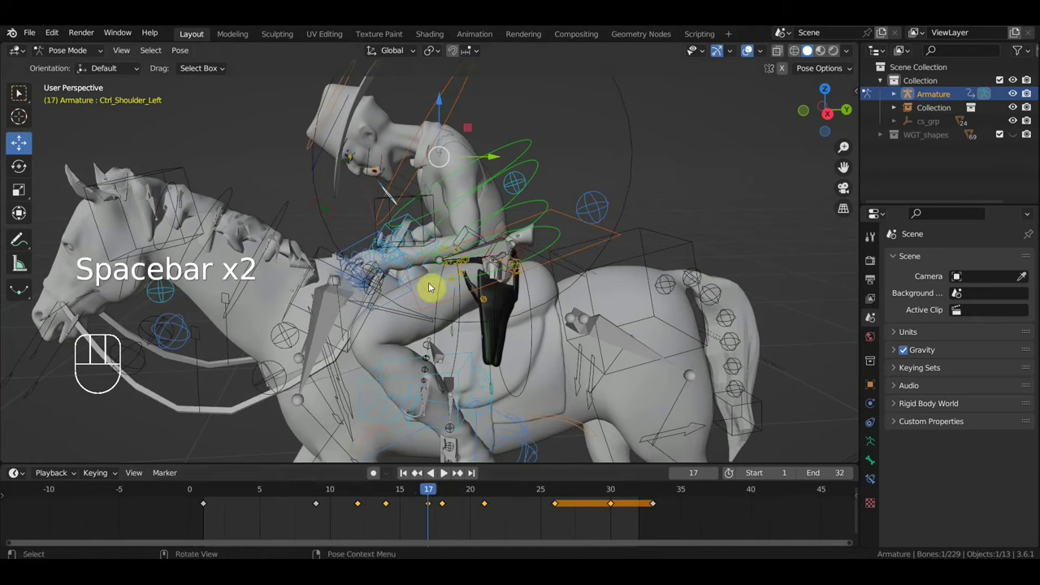
Step: Delete the shoulder's extra in-between keys and replay the gallop from several angles
drag(487, 520, 443, 498)
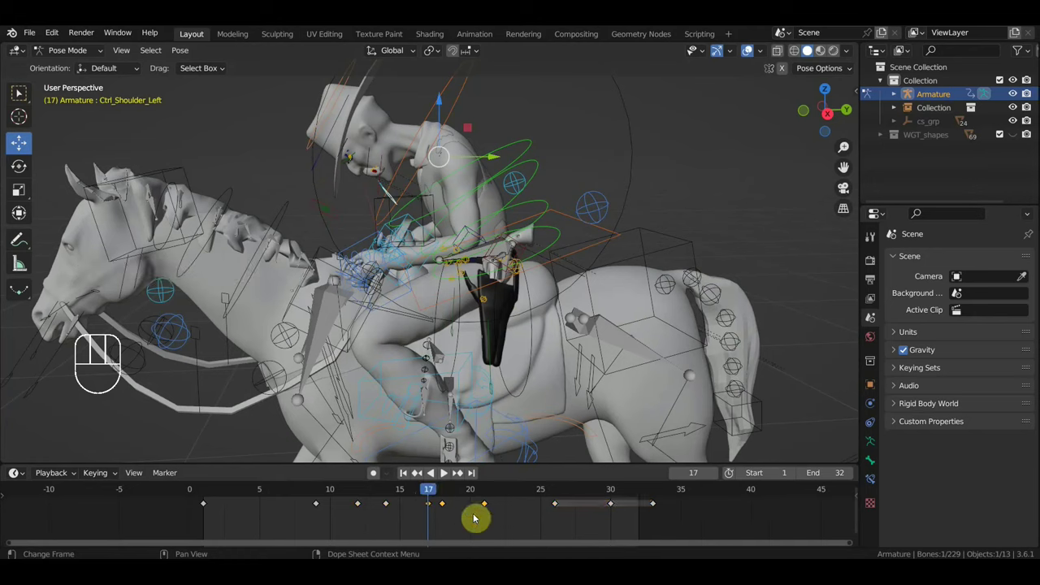
key(Delete)
drag(407, 526, 349, 501)
key(Delete)
key(space)
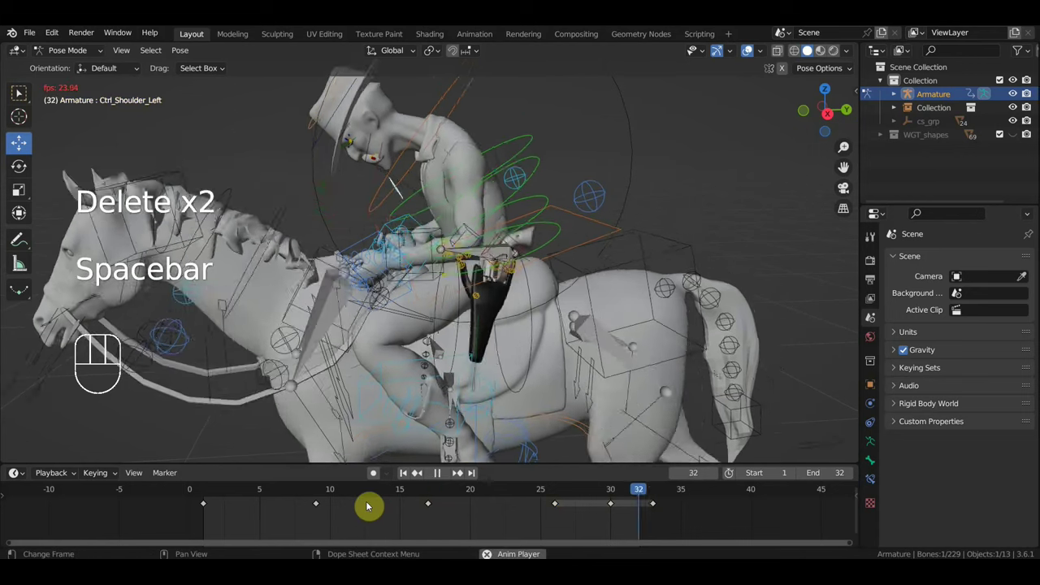
drag(539, 390, 746, 370)
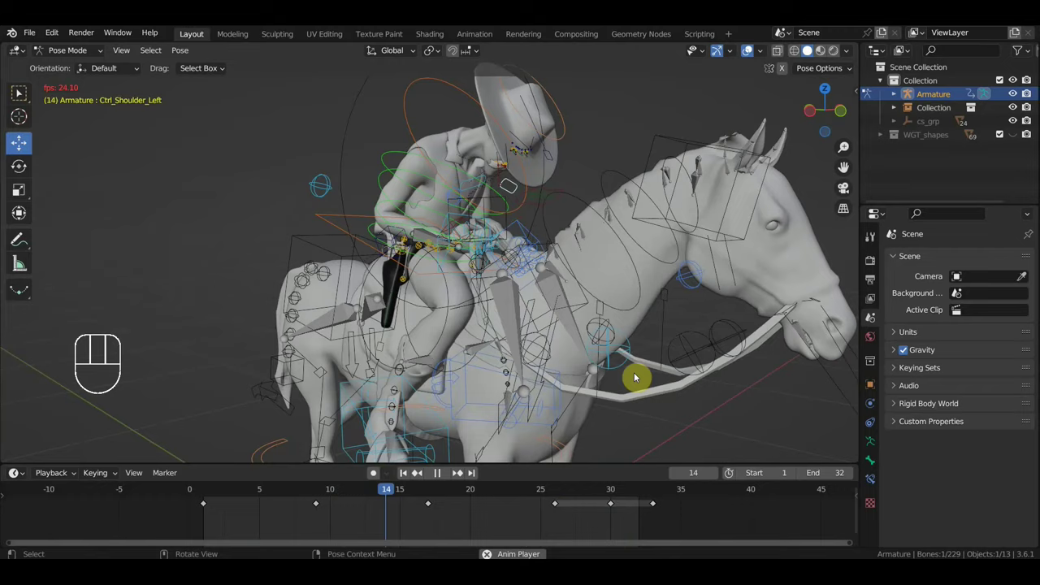
drag(635, 387, 438, 403)
Step: Orbit the view during playback and stop the animation at frame 24
drag(504, 383, 549, 373)
drag(543, 368, 546, 320)
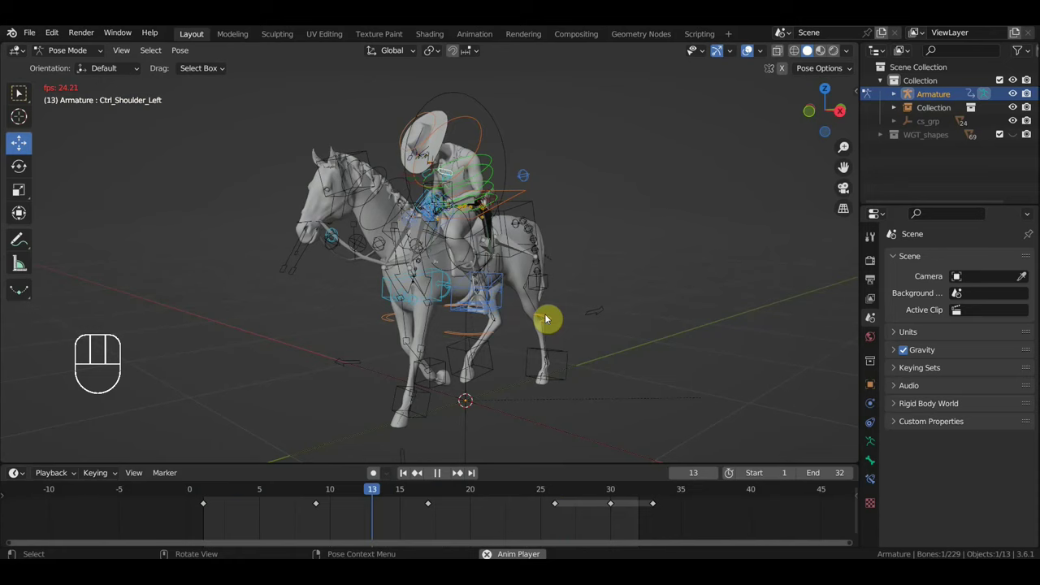
key(space)
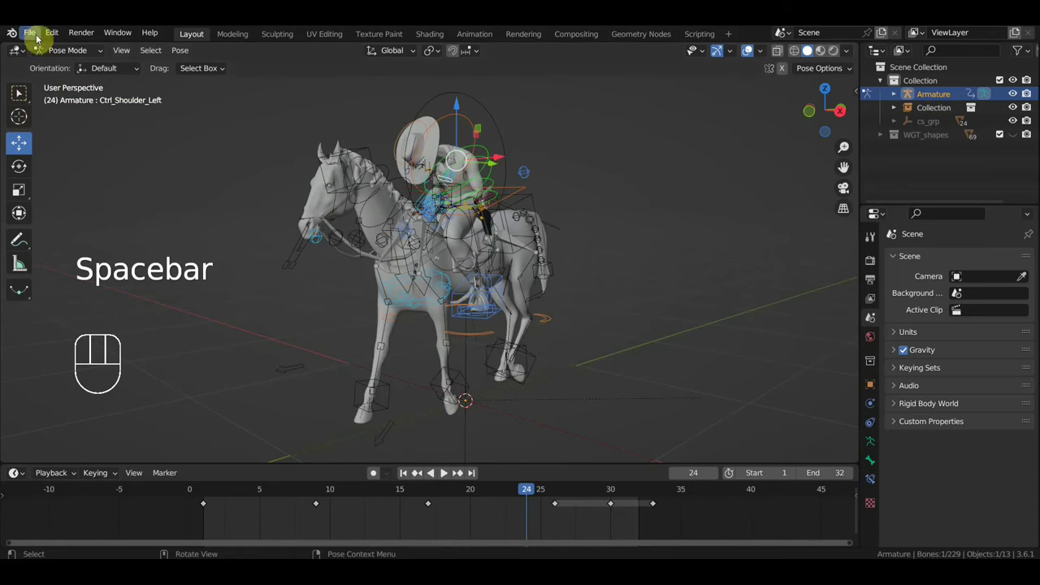
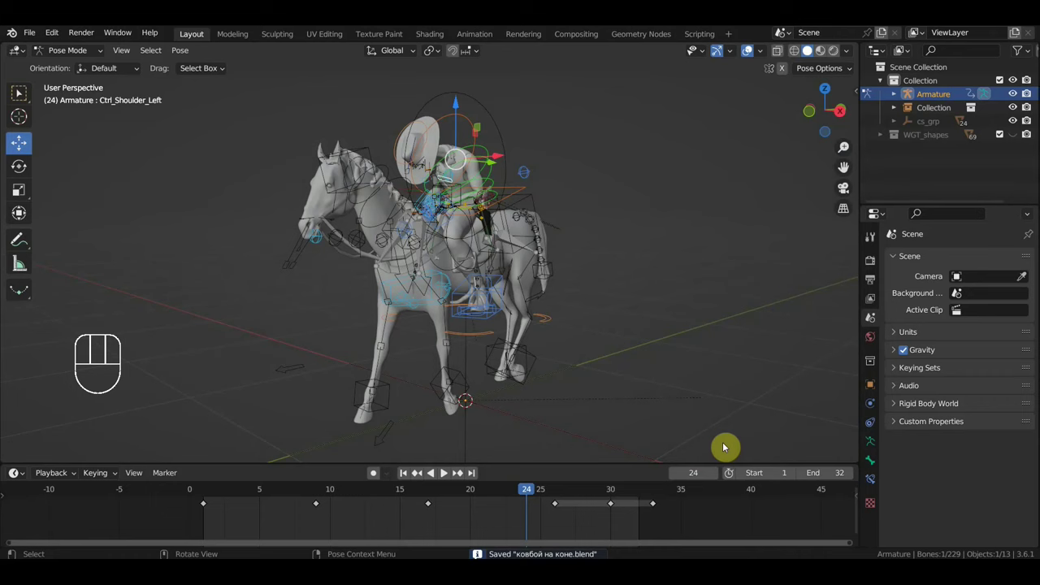
Step: Leave Pose Mode for Object Mode and orbit to view the horse's hindquarters
drag(678, 389, 667, 398)
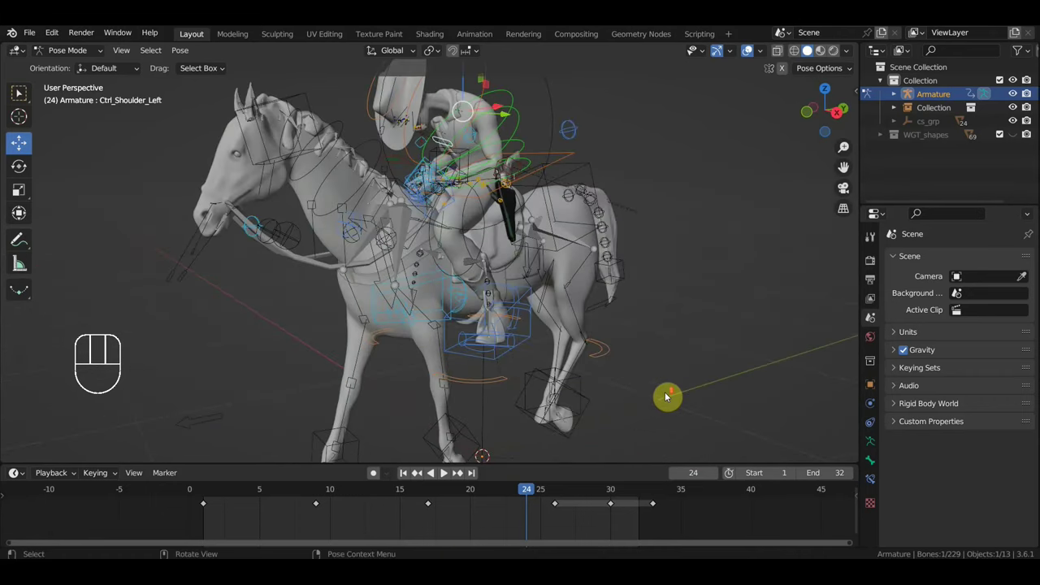
drag(65, 52, 73, 65)
drag(520, 247, 492, 252)
middle_click(546, 262)
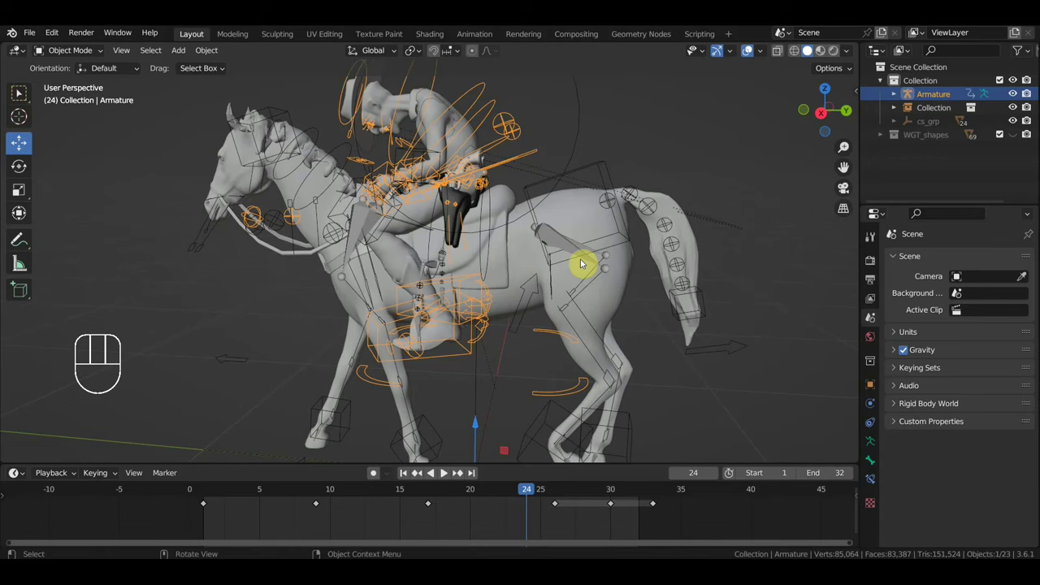
Step: Switch to the Right side view and unhide everything with Alt+H, selecting the horse Collection
key(KP_3)
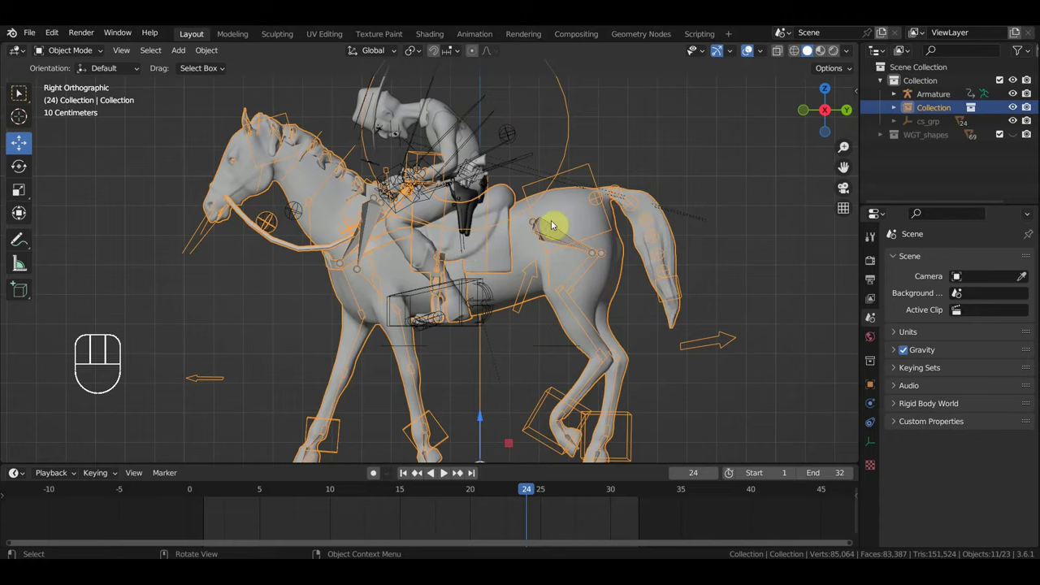
drag(562, 273, 563, 293)
drag(563, 291, 568, 252)
key(alt+h)
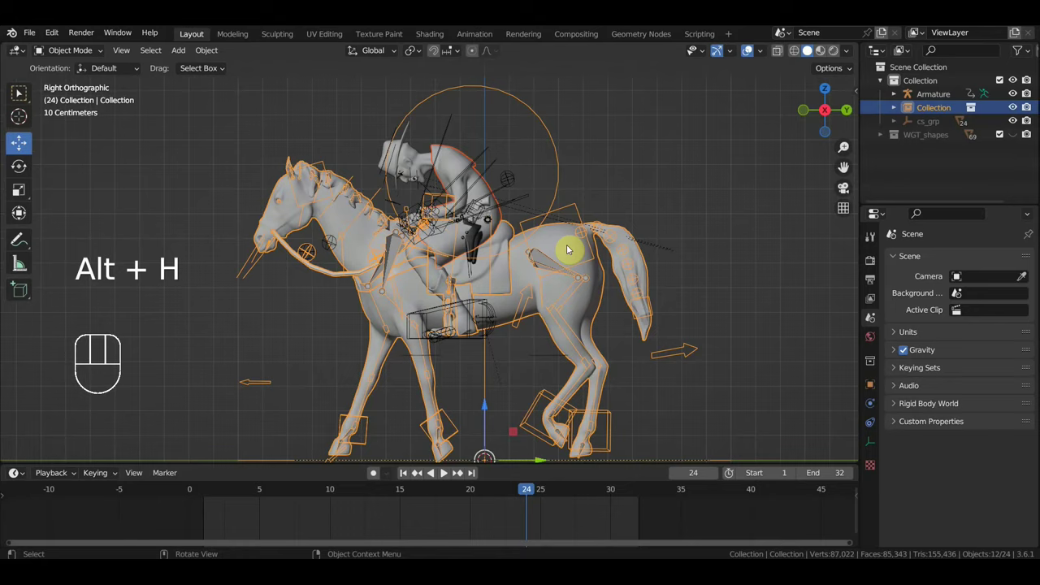
Step: Select PM3D_Cylinder3D_3, add Basis and Key 1 shape keys, and enter Sculpt Mode
click(550, 196)
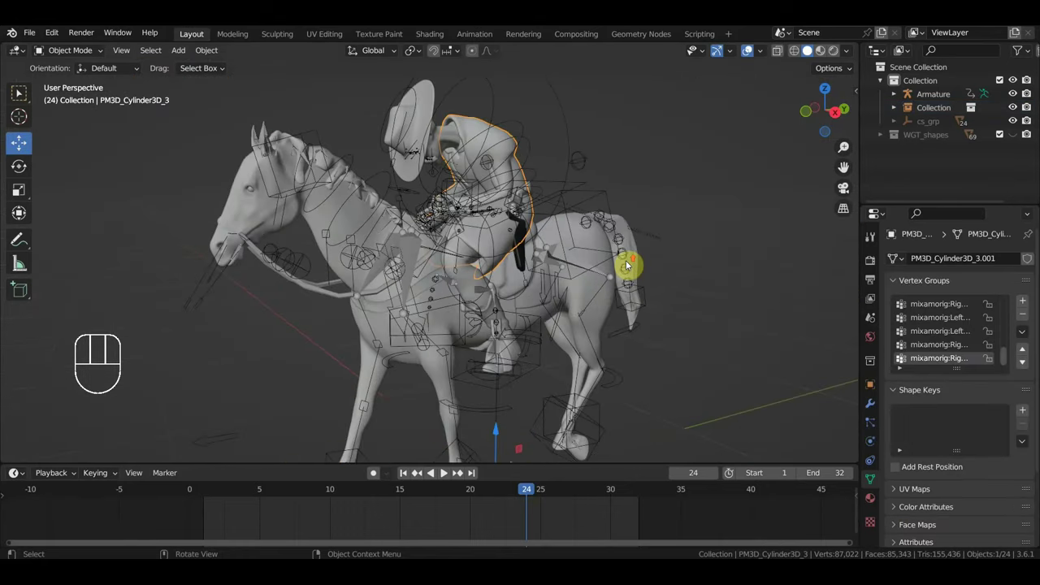
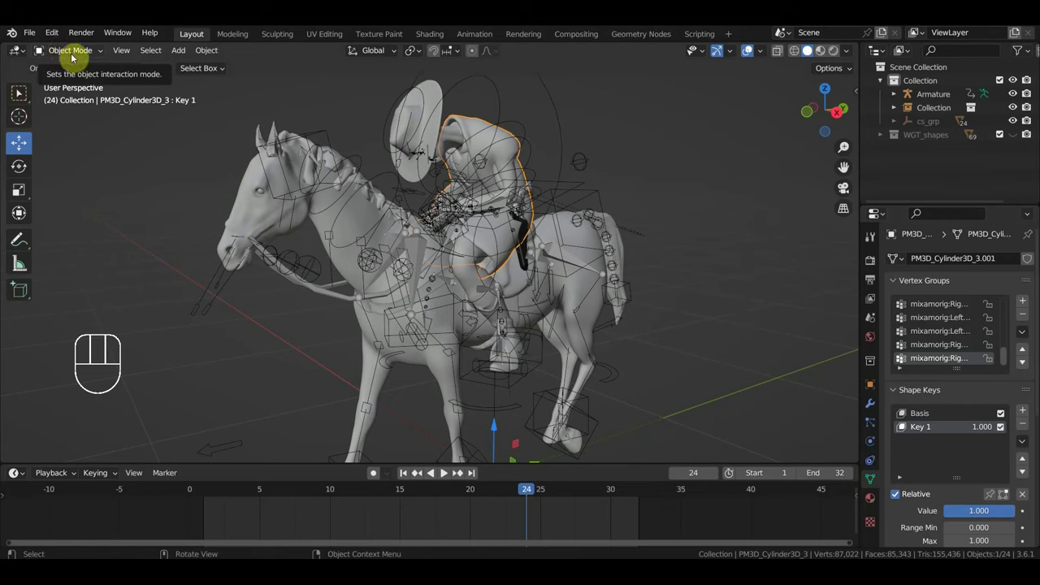
drag(66, 53, 74, 98)
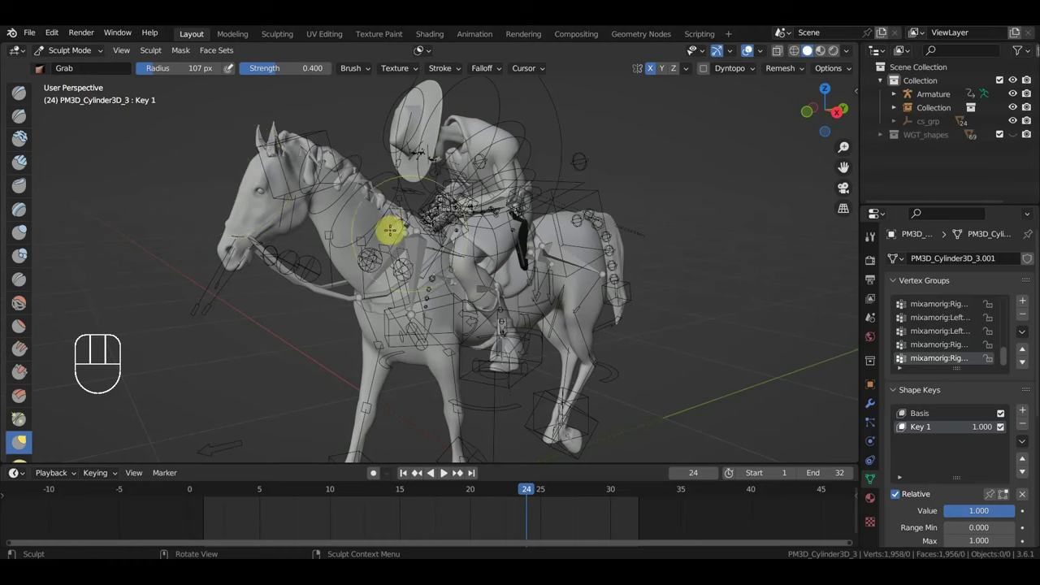
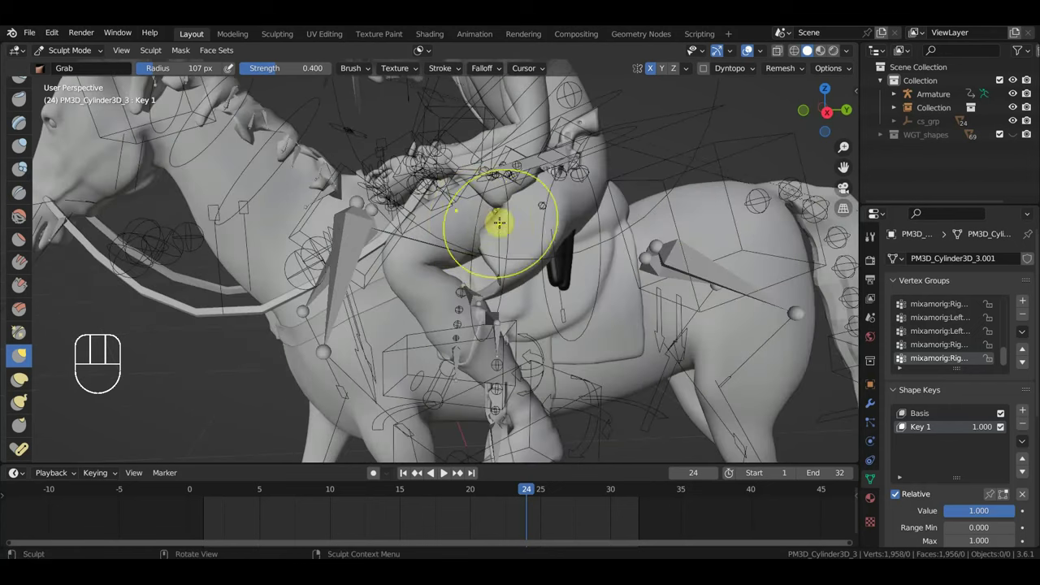
Step: Undo unwanted Grab strokes while reshaping the rider's holster area on Key 1
key(ctrl+z)
key(ctrl+z)
key(ctrl+z)
key(ctrl+z)
key(ctrl+z)
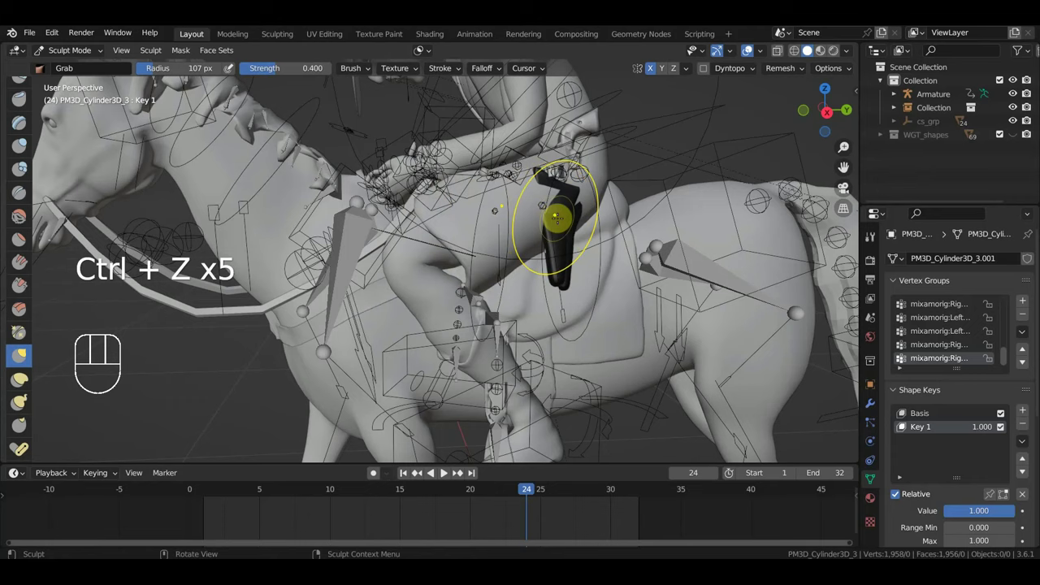
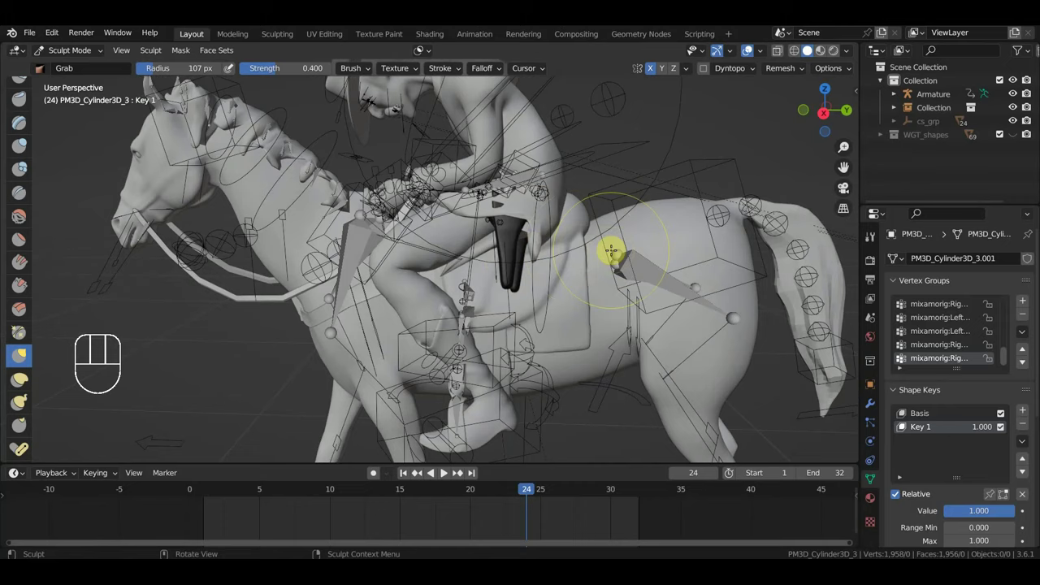
Step: Undo a run of Grab strokes on Key 1 to push the holster shape back inside the mesh
key(ctrl+z)
key(ctrl+z)
key(ctrl+z)
key(ctrl+z)
key(ctrl+z)
key(ctrl+z)
key(ctrl+z)
key(ctrl+z)
key(ctrl+z)
key(ctrl+z)
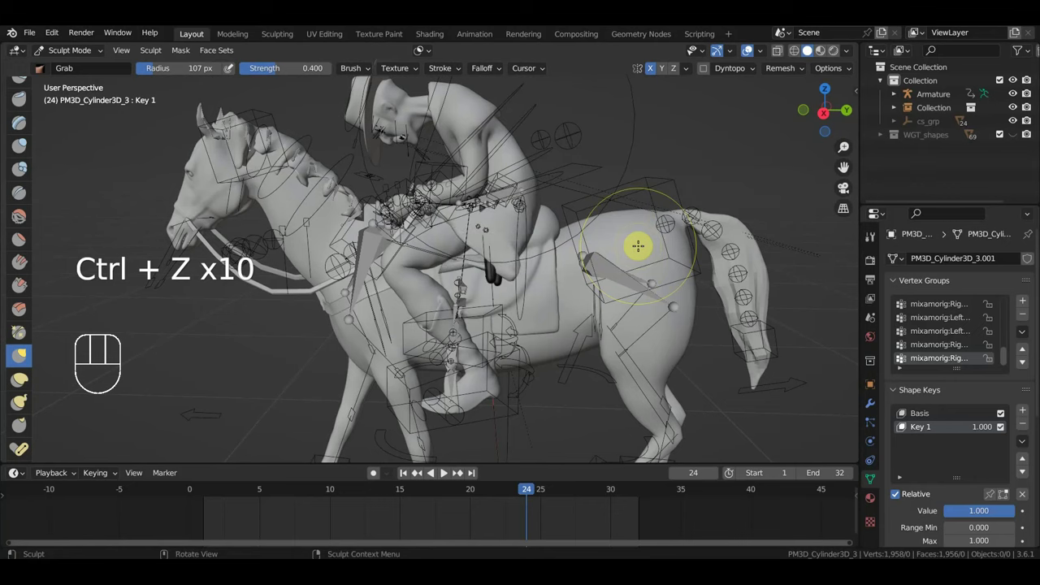
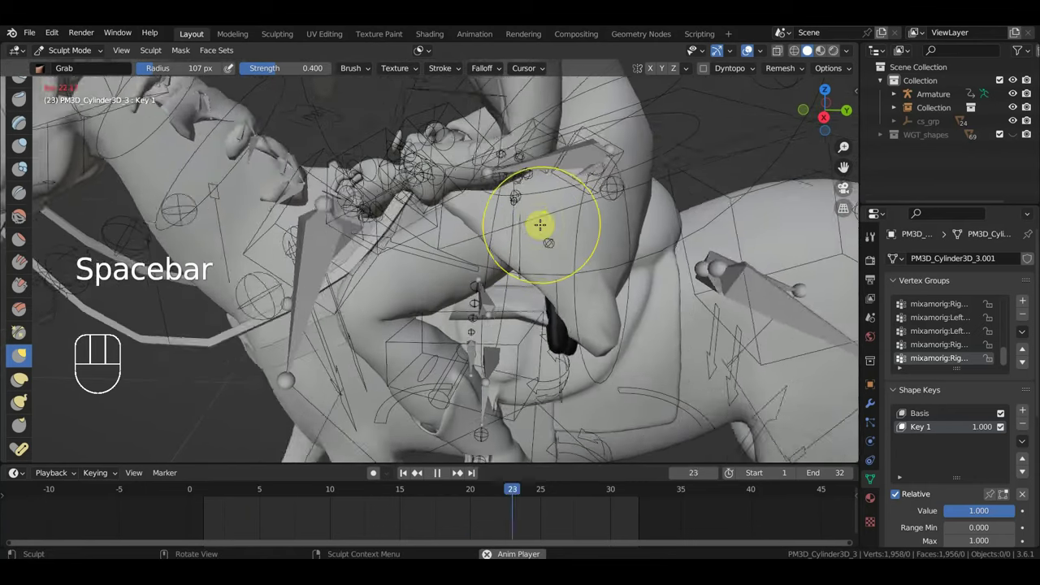
Step: Stop playback before keyframing Key 1 at frame 6 and adding Key 2
key(space)
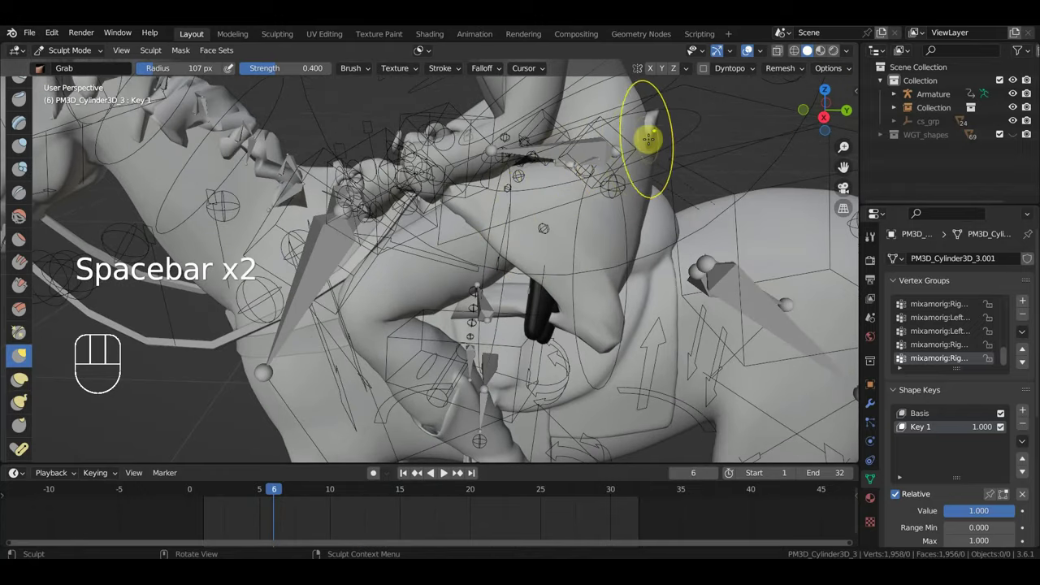
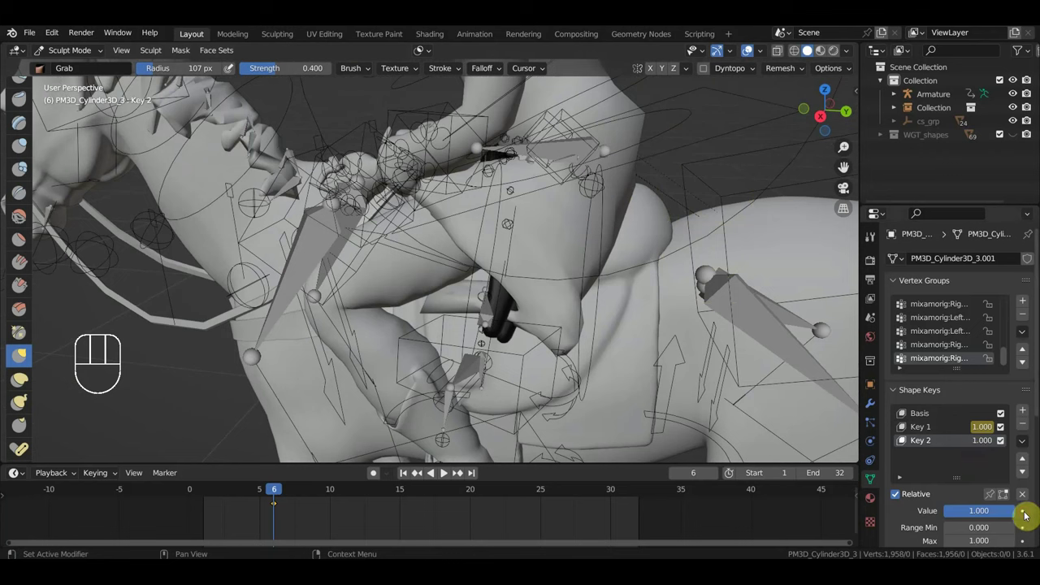
Step: Keyframe Key 2's value at frames 6, 10 and 15, then scrub back to frame 3
click(1027, 514)
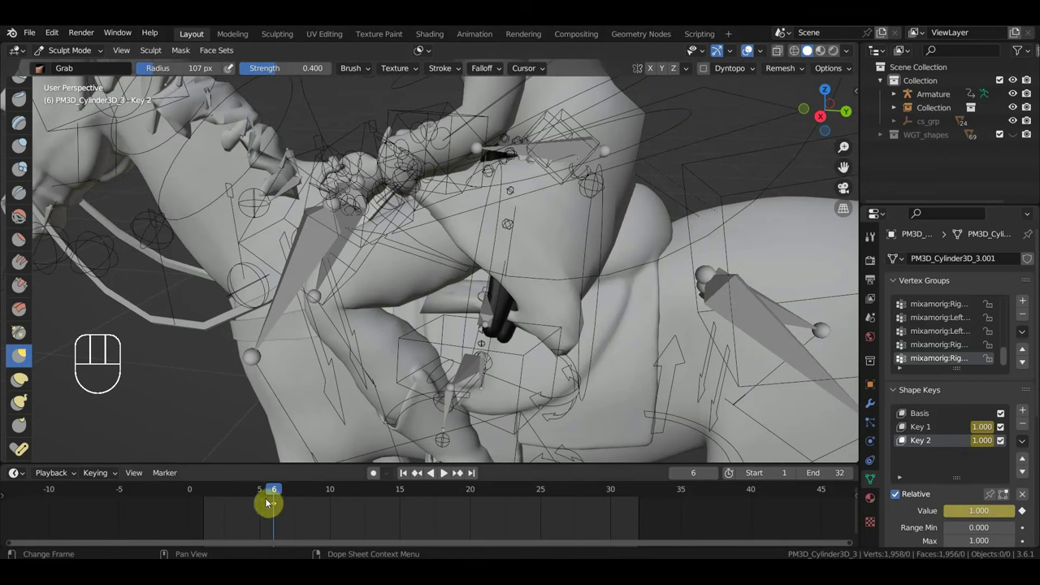
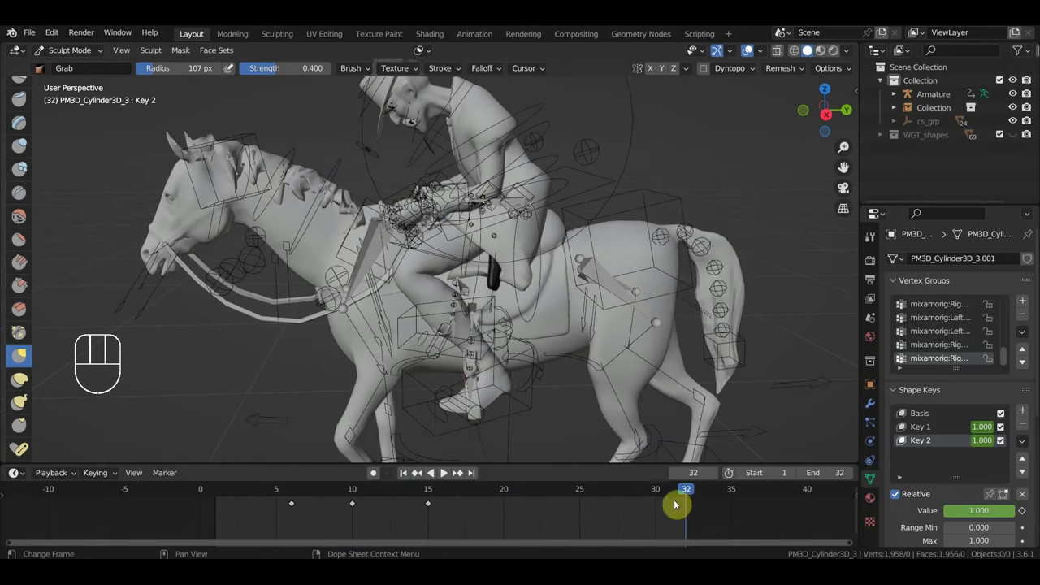
drag(679, 496, 261, 504)
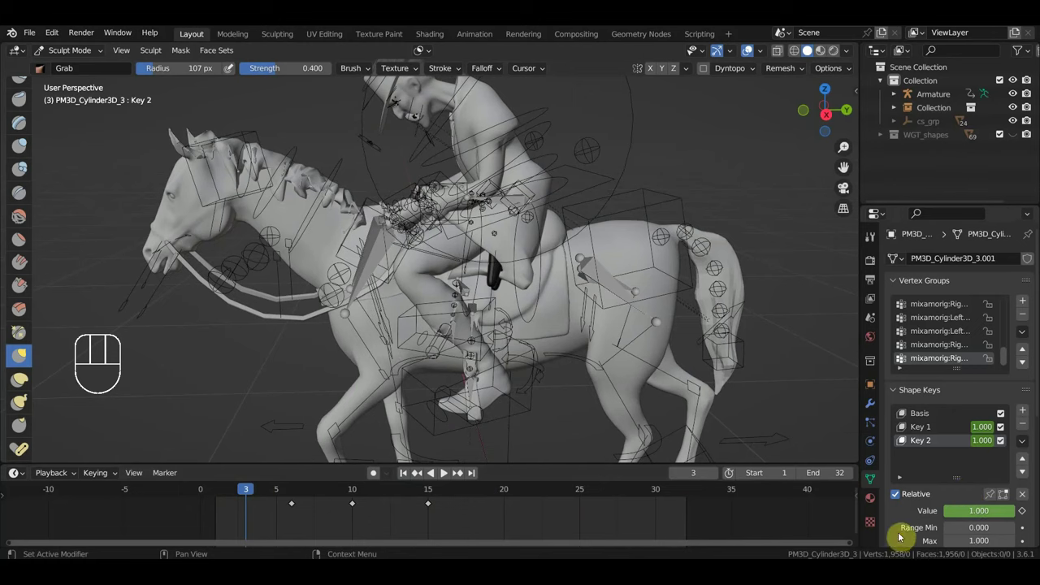
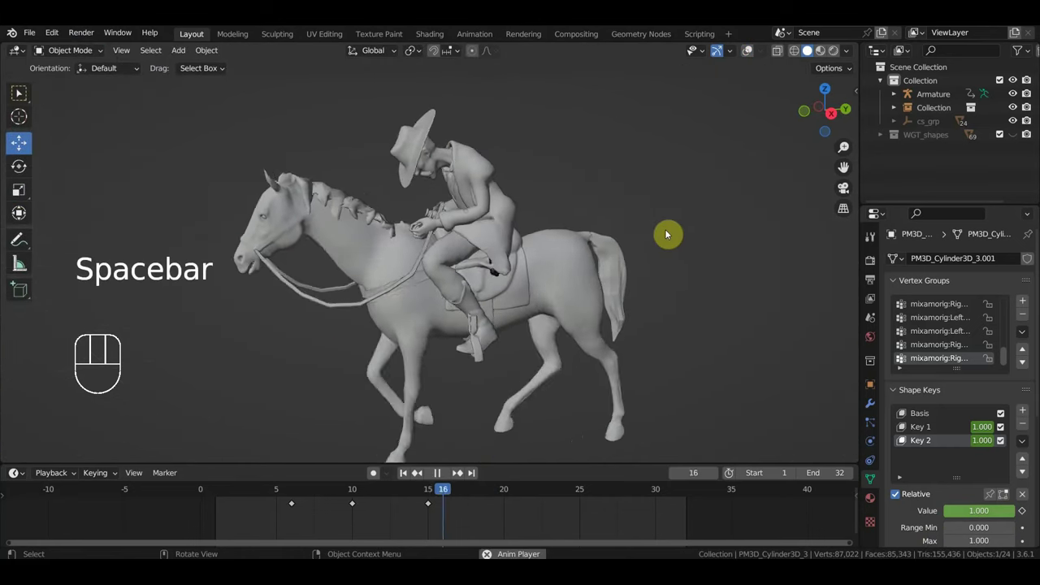
Step: Orbit around the horse and rider during loop playback to inspect head, front and rear
drag(645, 270, 317, 275)
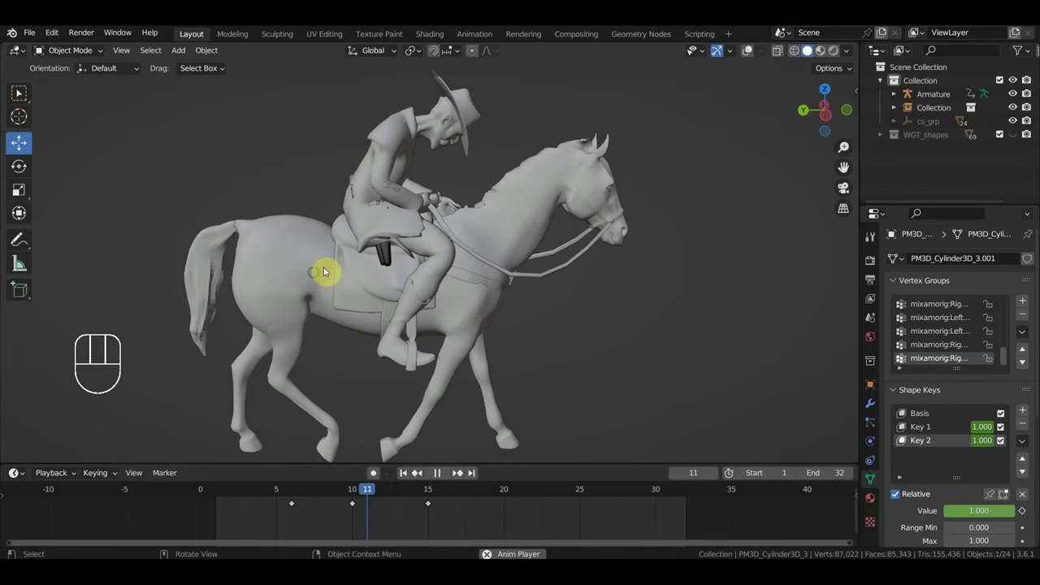
drag(365, 212, 295, 214)
drag(394, 246, 292, 235)
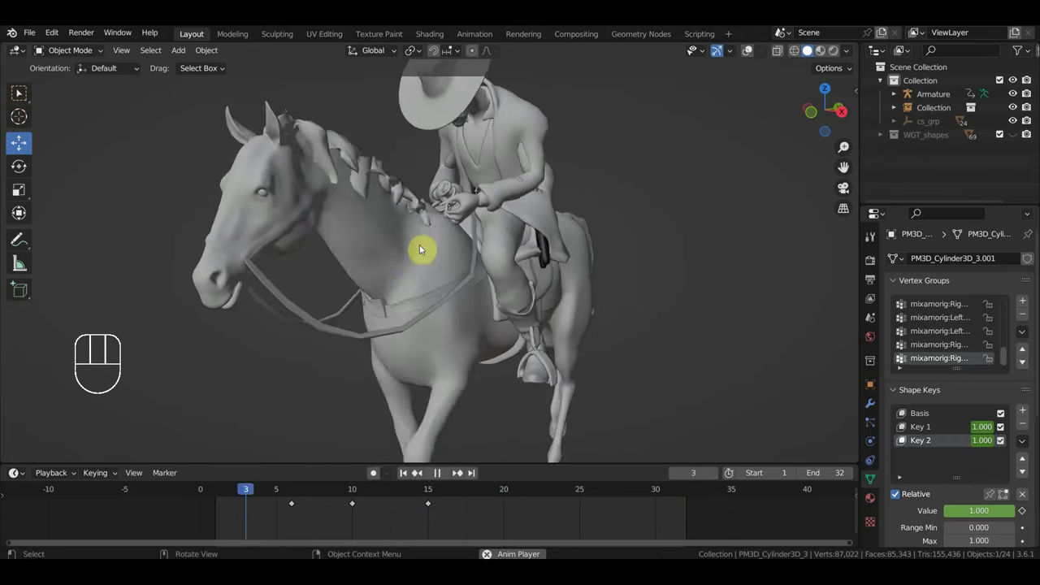
drag(508, 221, 513, 218)
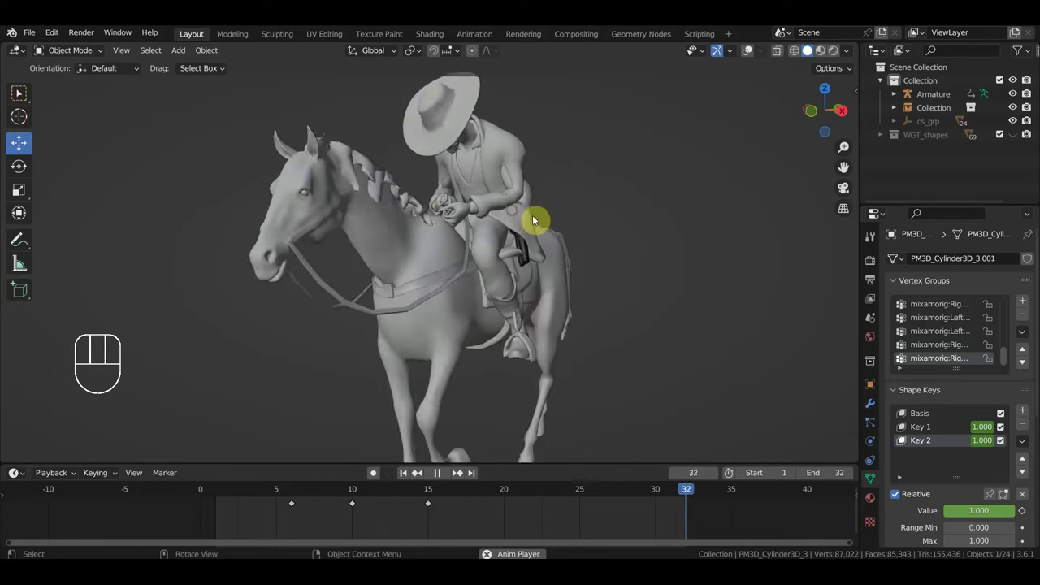
drag(537, 248, 499, 255)
middle_click(546, 252)
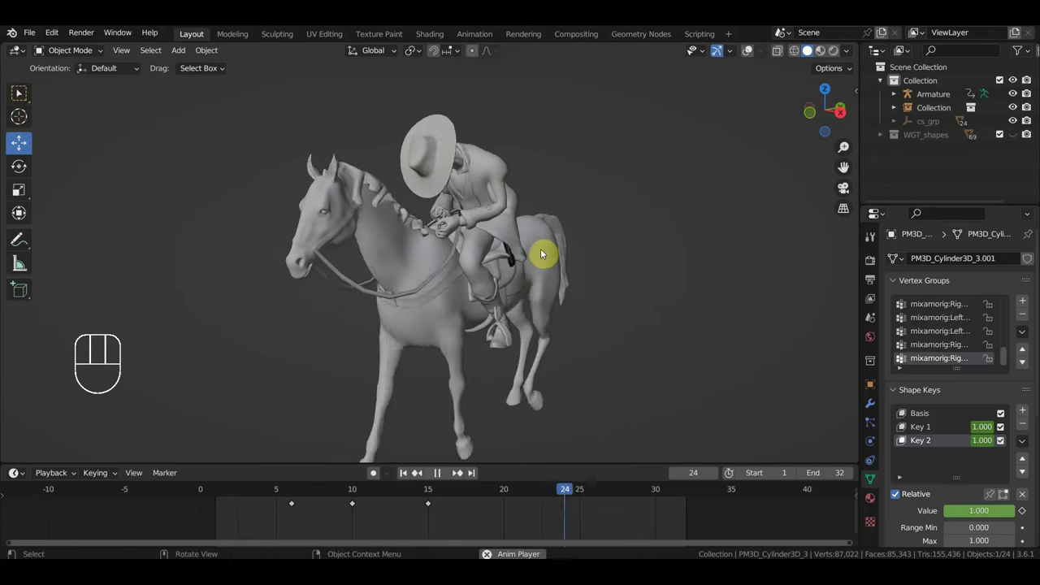
Step: Stop playback at frame 17 and re-enable Viewport Overlays to show the rig bones
key(space)
drag(528, 252, 683, 119)
click(751, 52)
middle_click(638, 205)
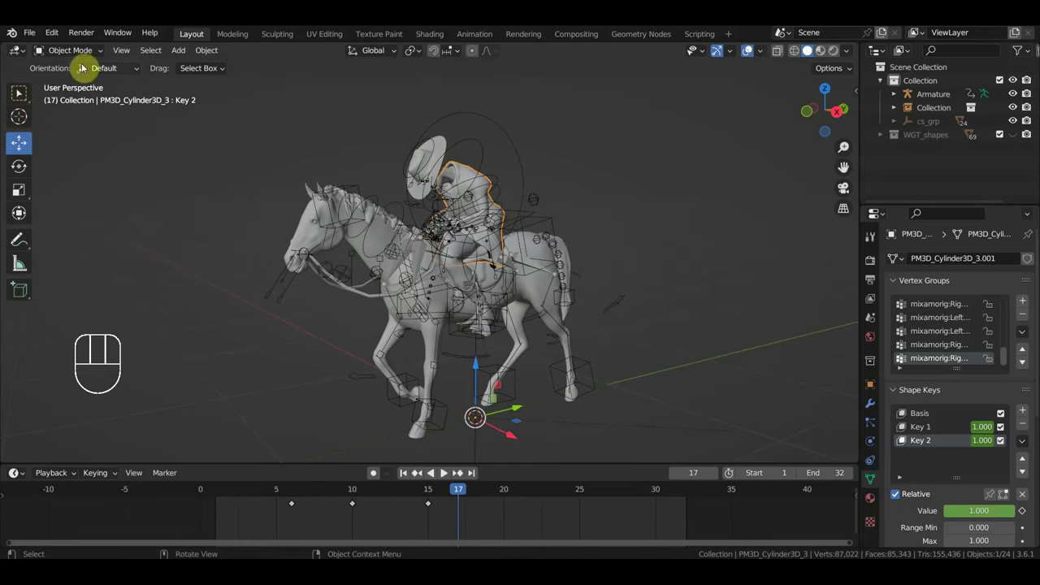
Step: Delete the stray Collection empty, replay the animation and save the cowboy-on-horse file
click(284, 288)
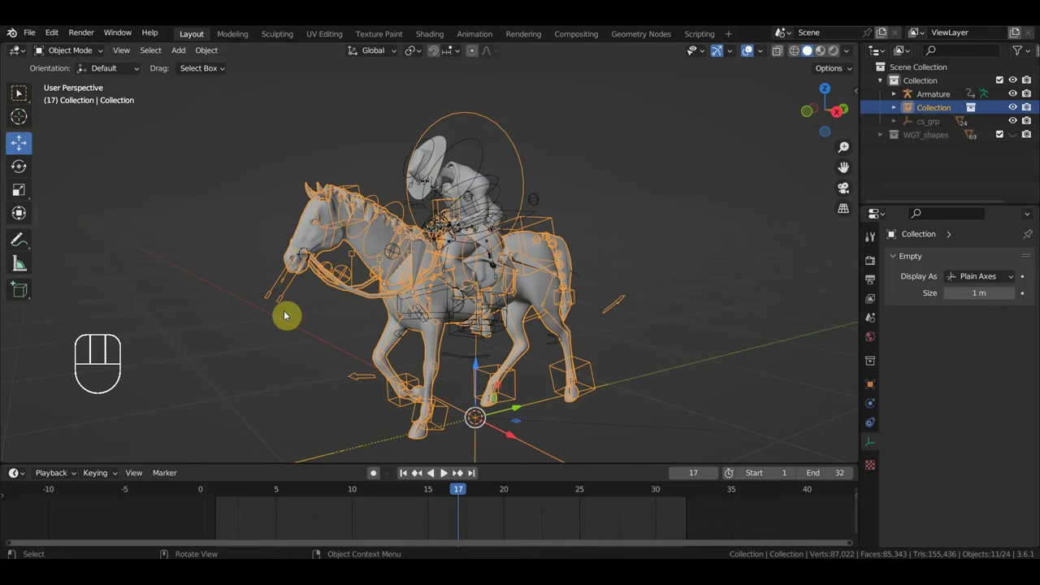
key(Delete)
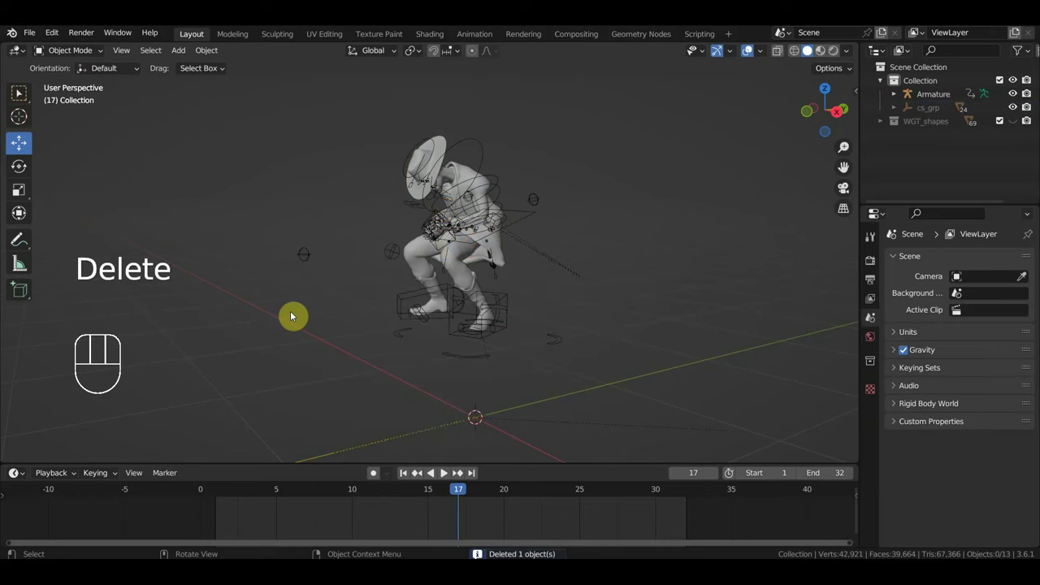
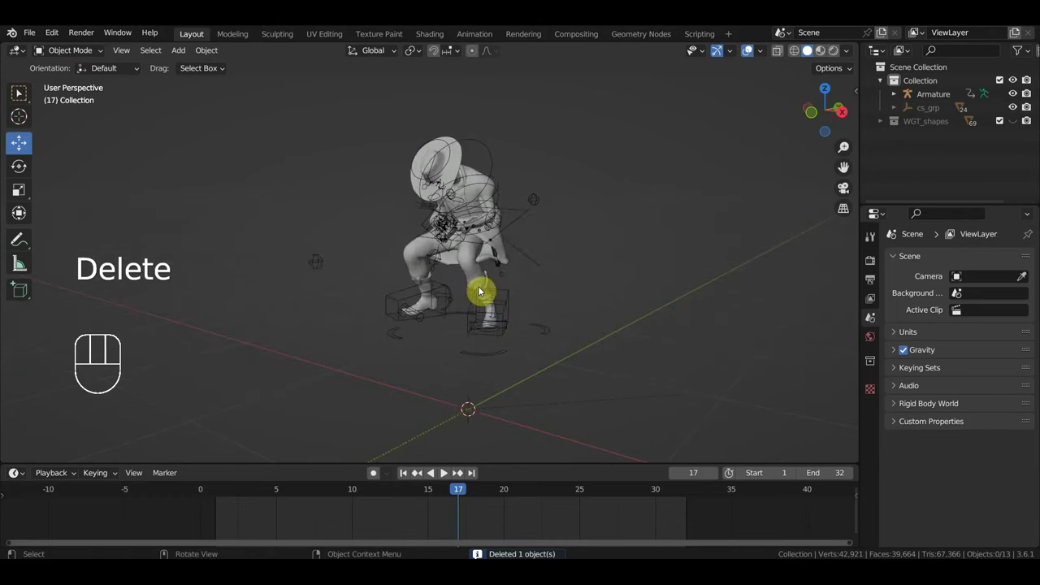
key(space)
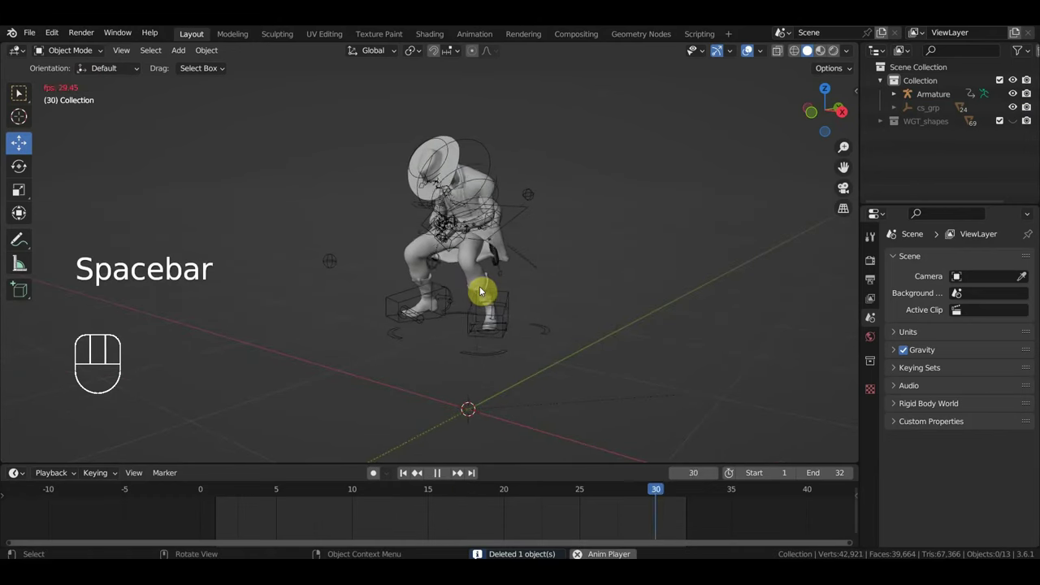
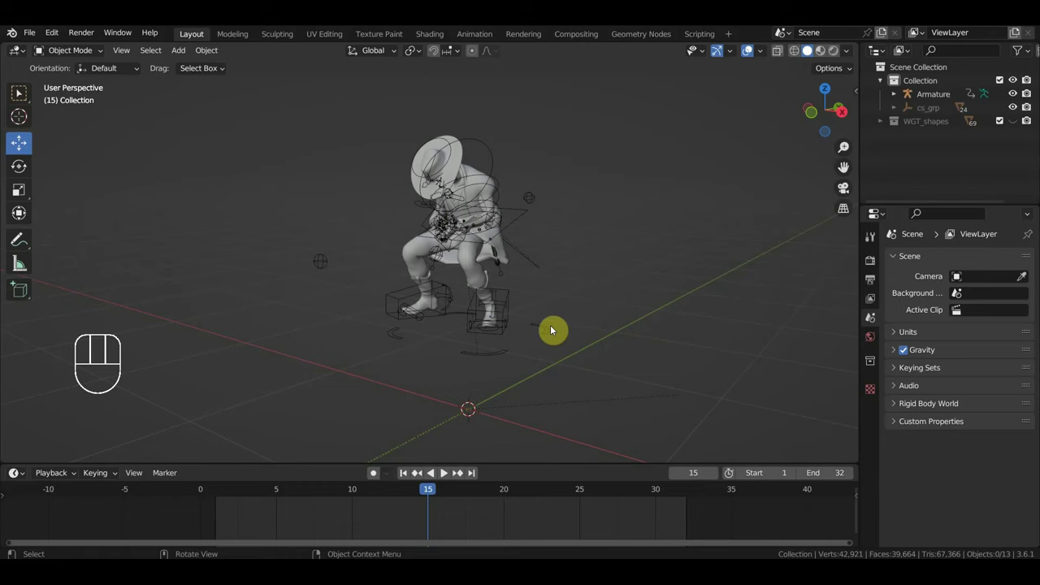
middle_click(547, 323)
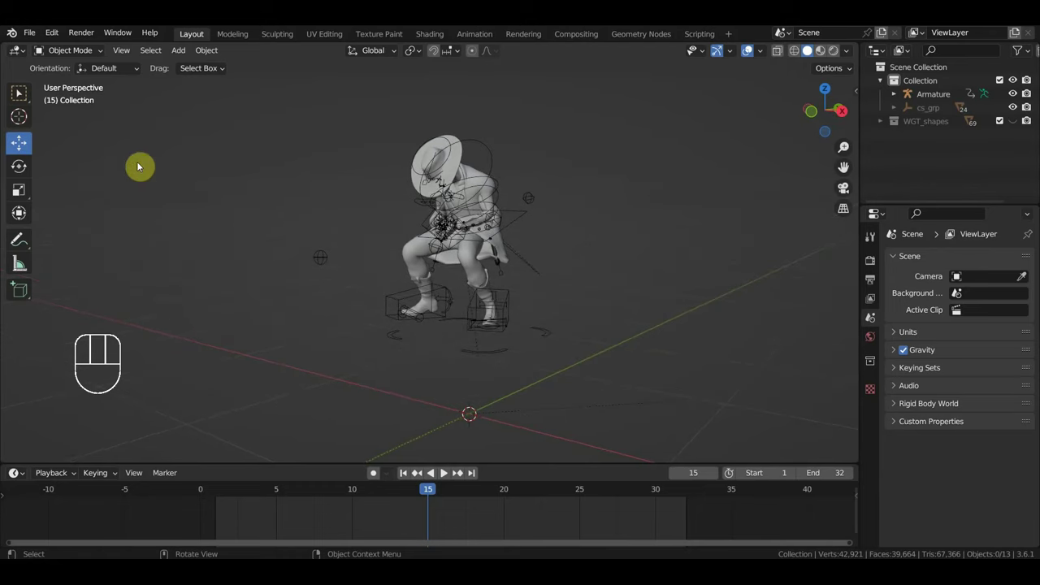
Step: Open the other horse running .blend showing конь3_1 and orbit around the magenta horse
drag(34, 35, 58, 70)
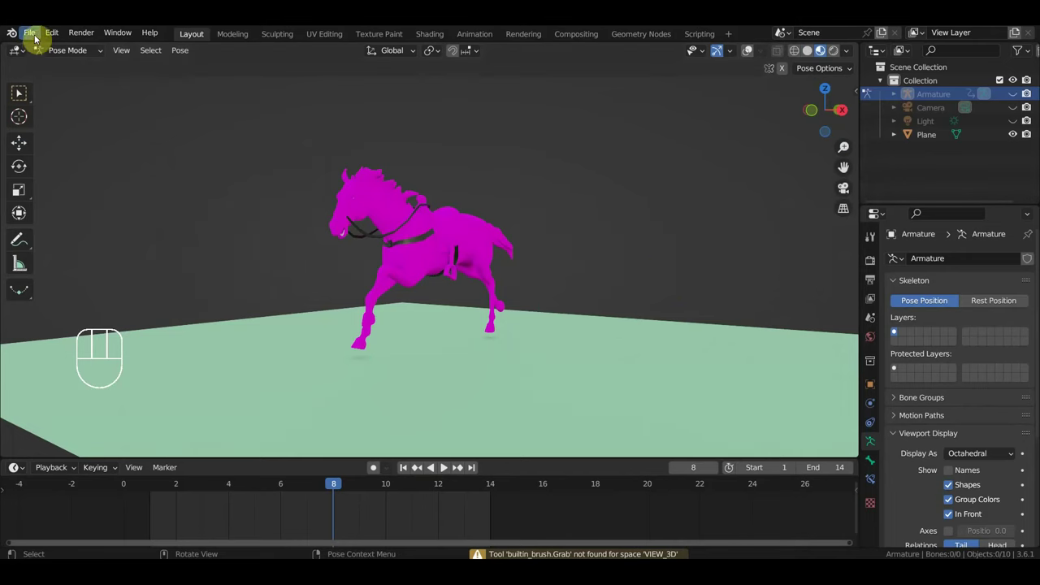
click(468, 245)
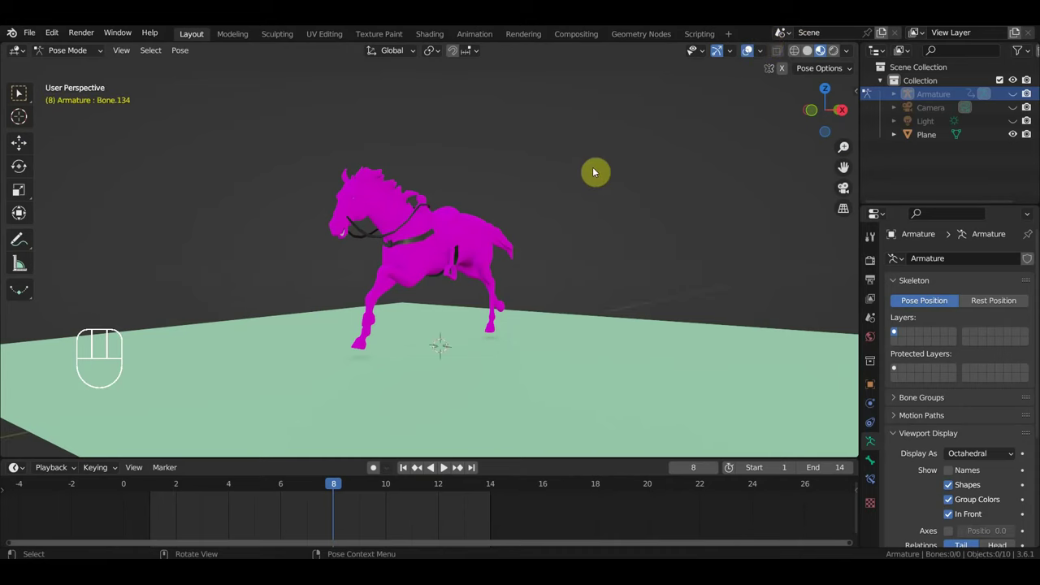
middle_click(539, 191)
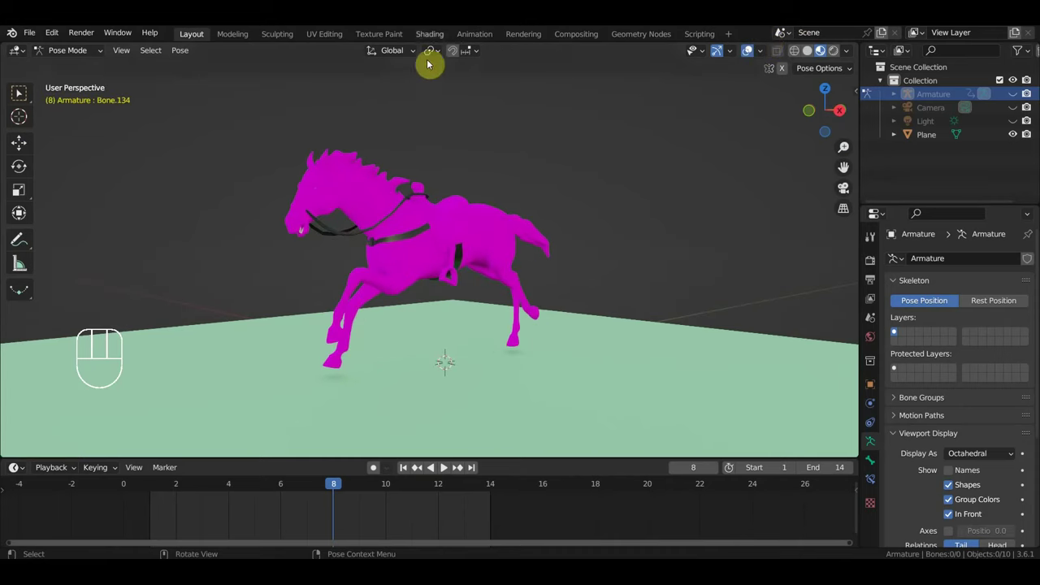
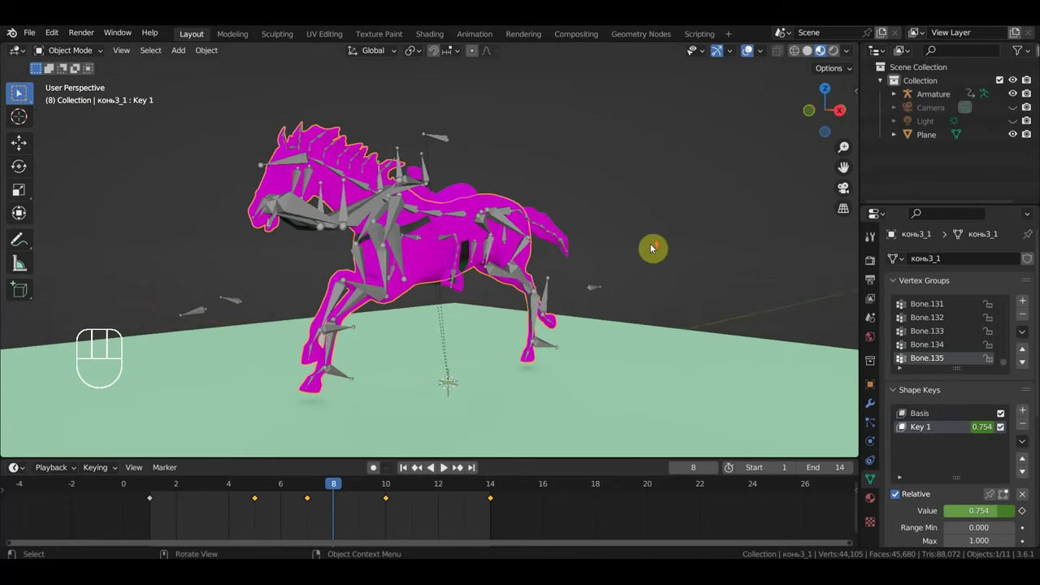
drag(652, 250, 639, 259)
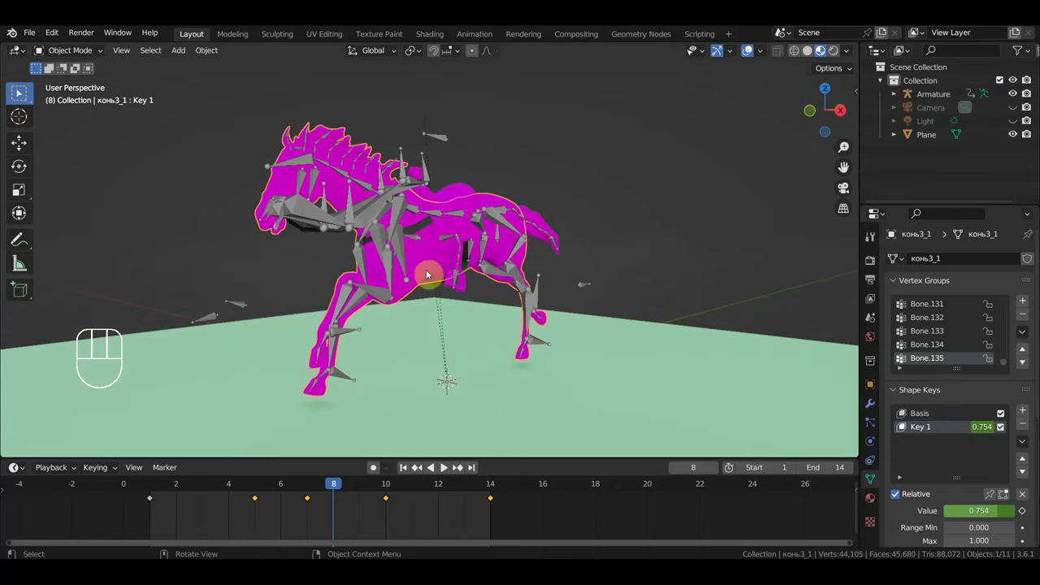
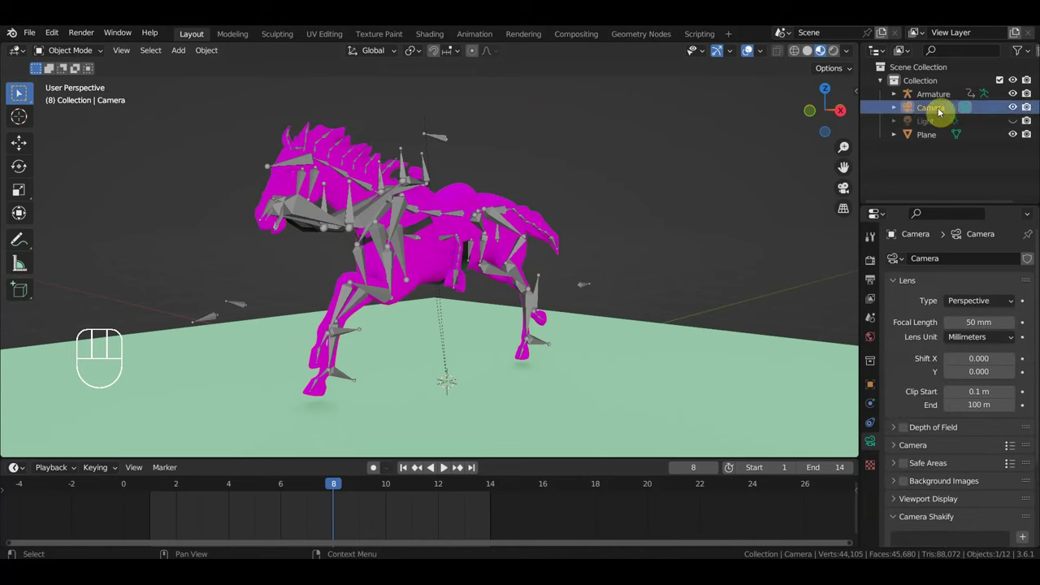
Step: Delete the Camera, Light and Plane, then select the horse body mesh конь3_1
click(408, 278)
key(Delete)
click(408, 278)
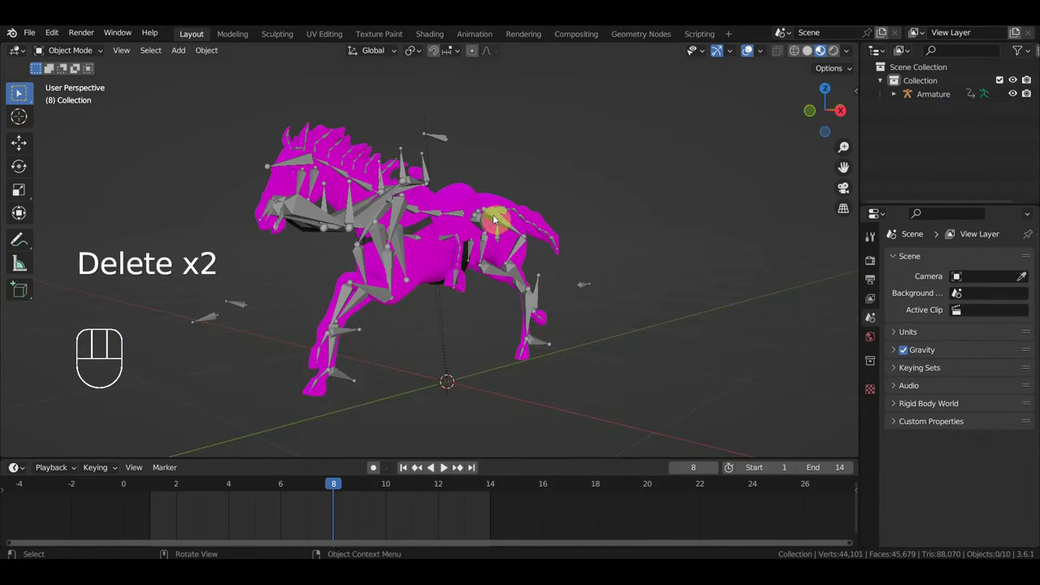
click(493, 201)
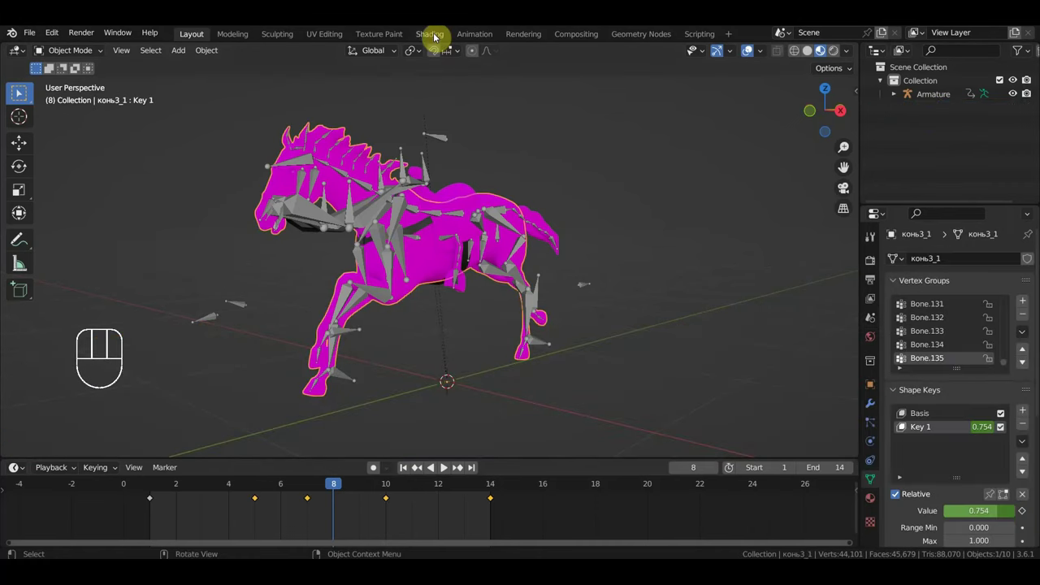
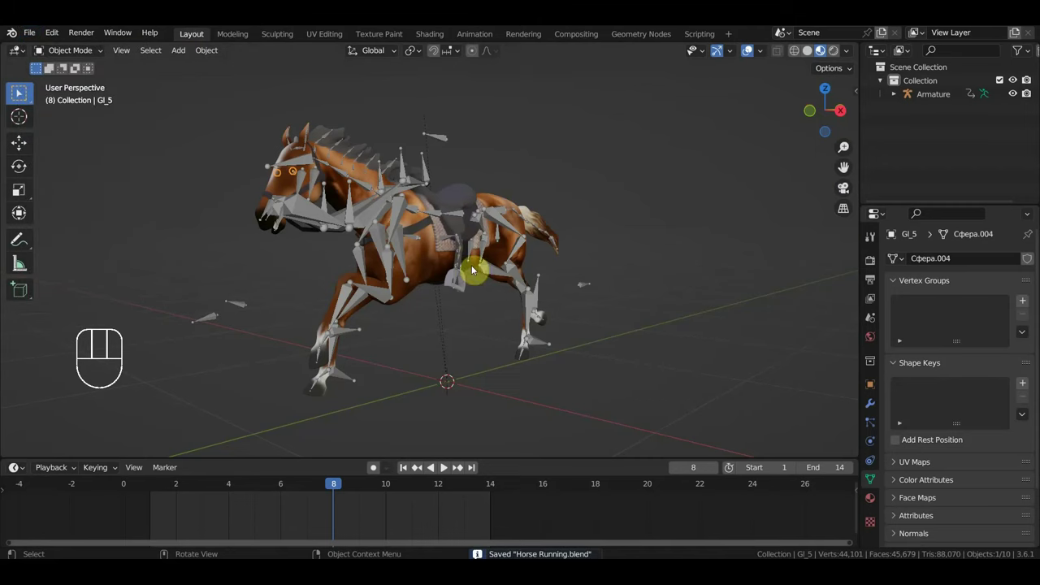
Step: Adjust the viewport to frame the horse and rider rig at frame 15
drag(34, 36, 61, 72)
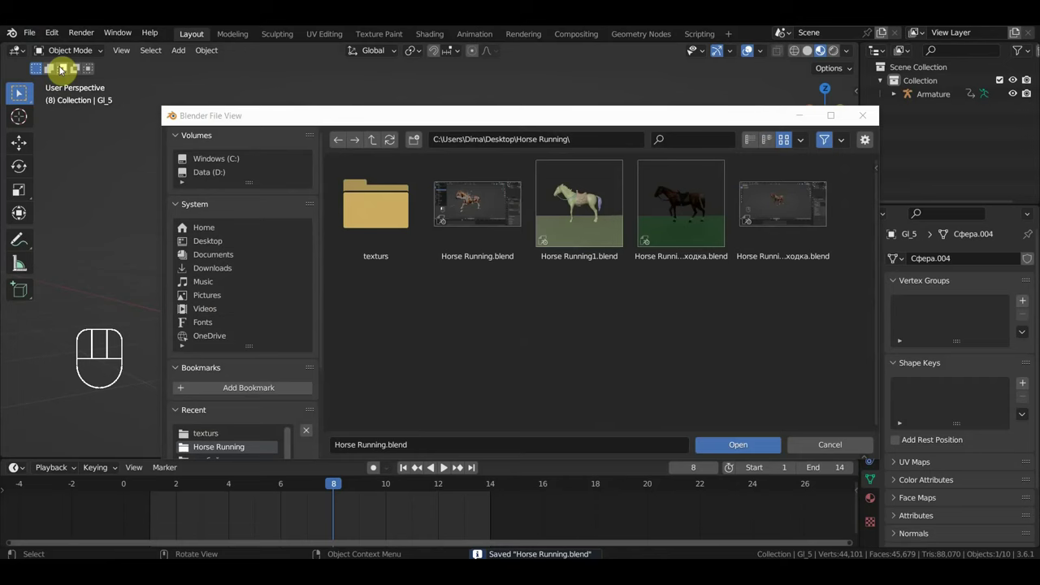
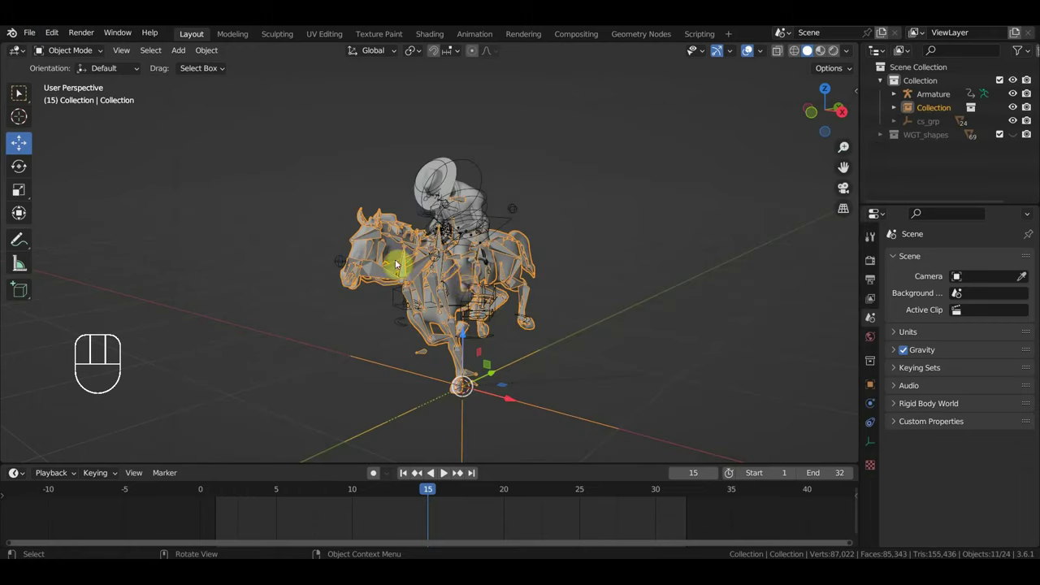
Step: Play back the shortened 1–14 gallop loop, orbiting around the rig between playbacks
drag(522, 302, 507, 300)
key(space)
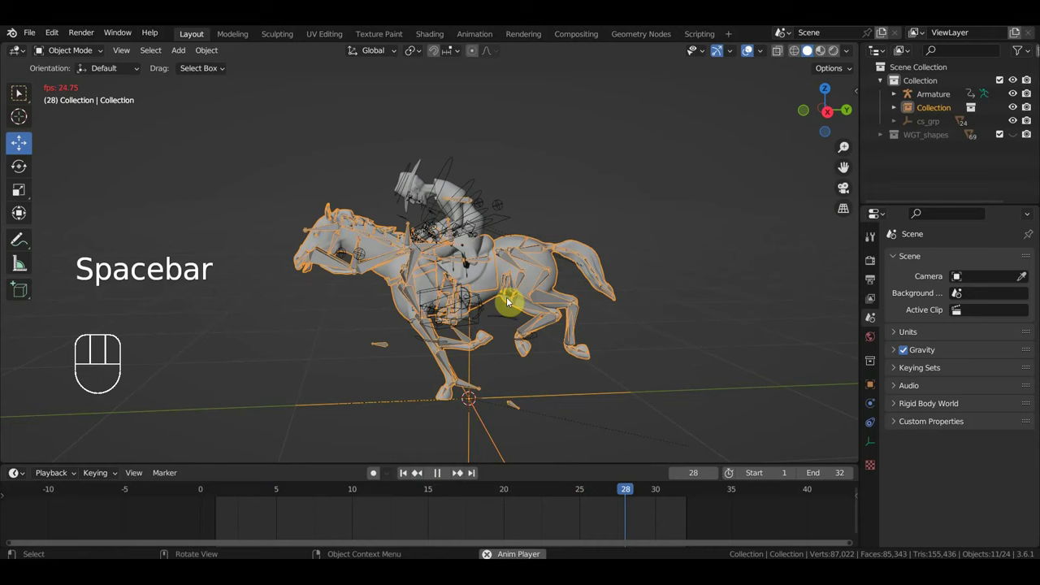
key(space)
drag(258, 493, 412, 518)
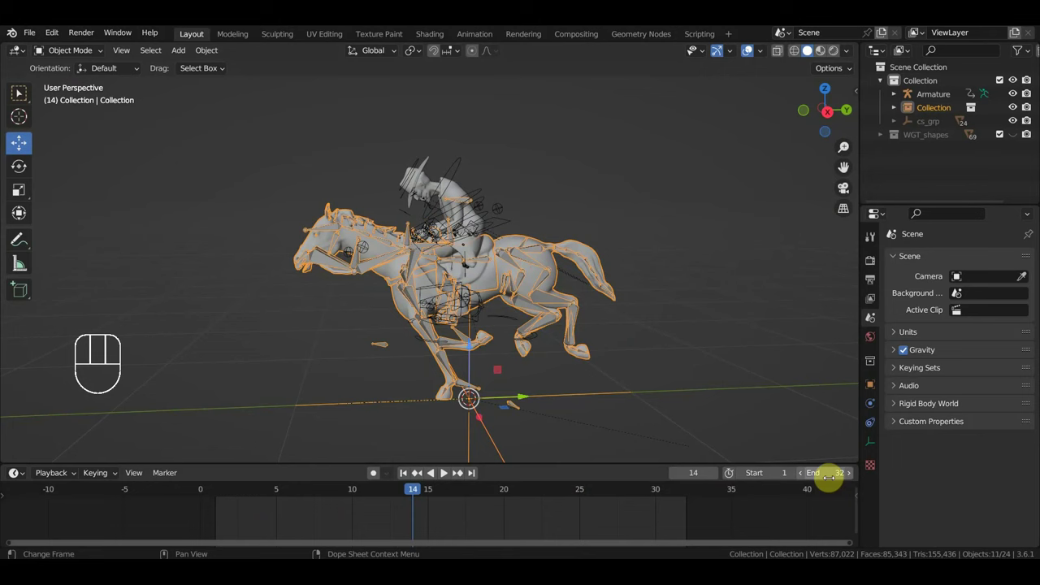
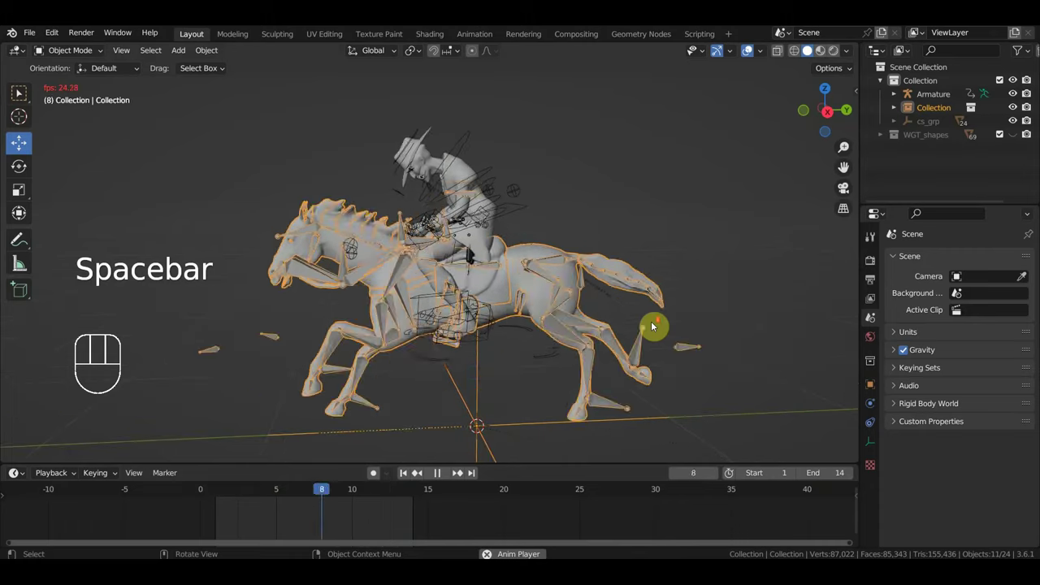
key(space)
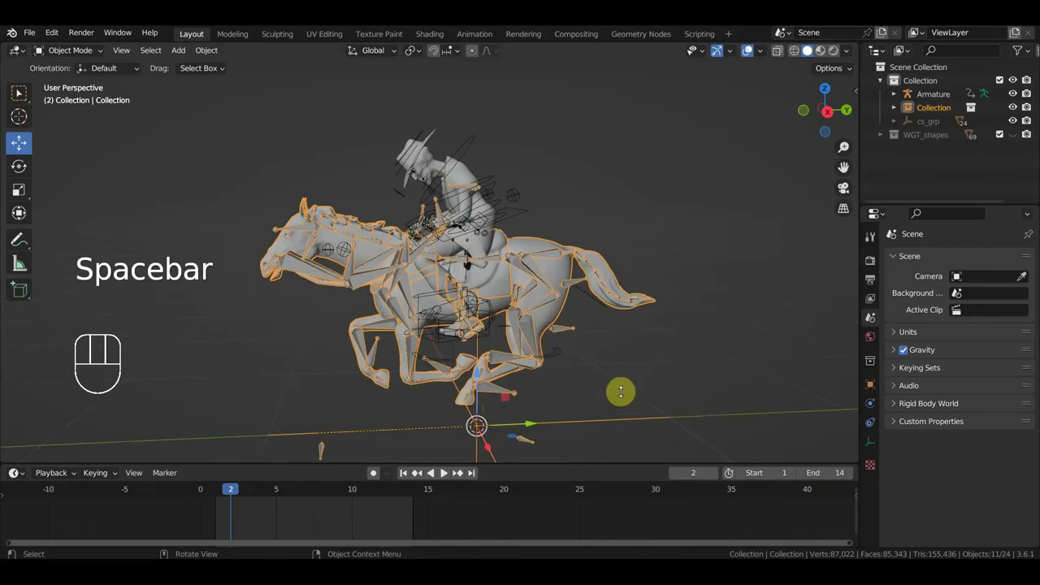
drag(232, 494, 400, 532)
Step: Stop playback, select the rider's rig control in side view and return to frame 1
key(KP_3)
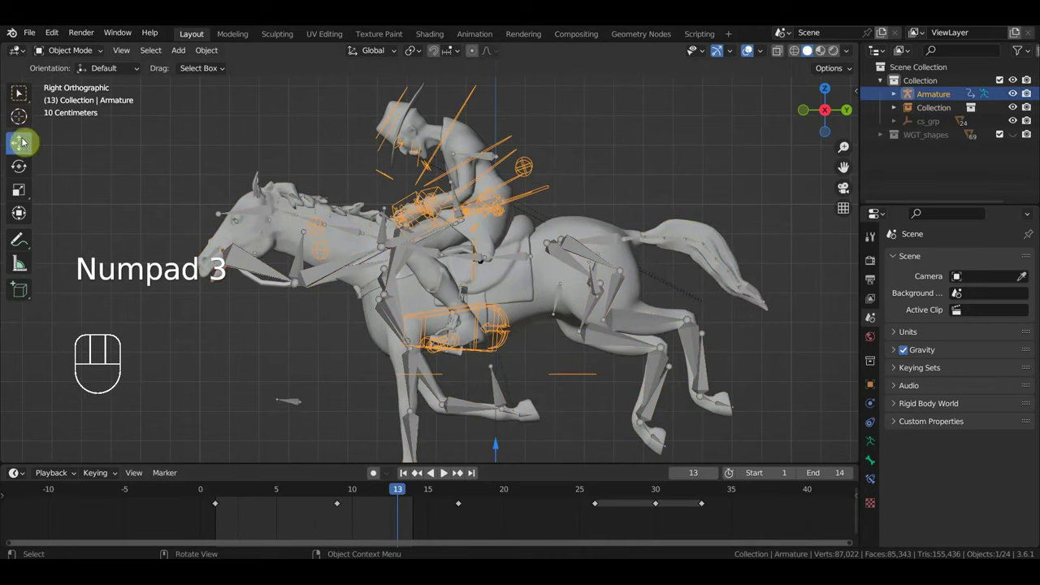
drag(65, 47, 179, 149)
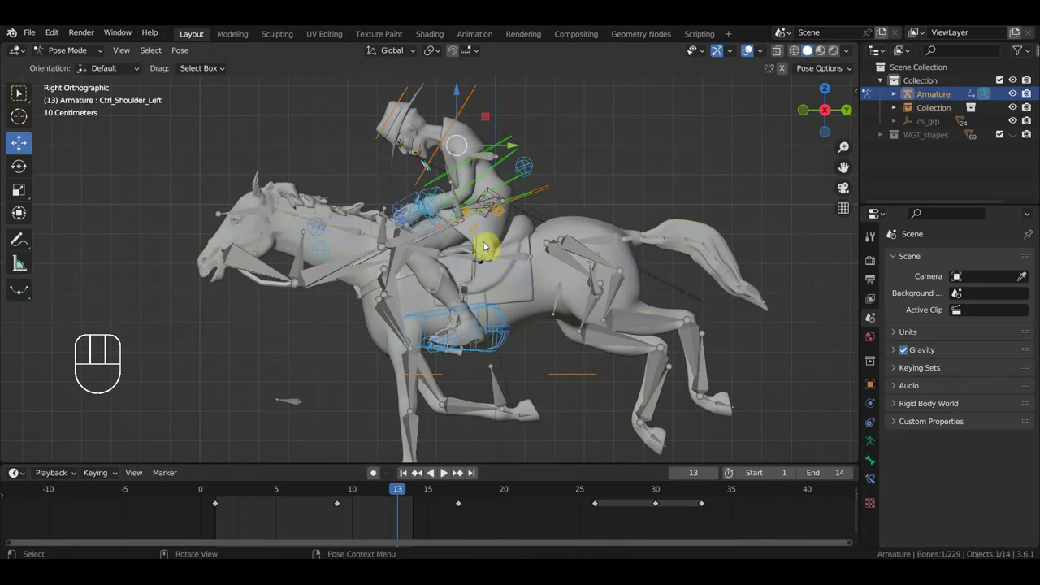
drag(401, 492, 221, 483)
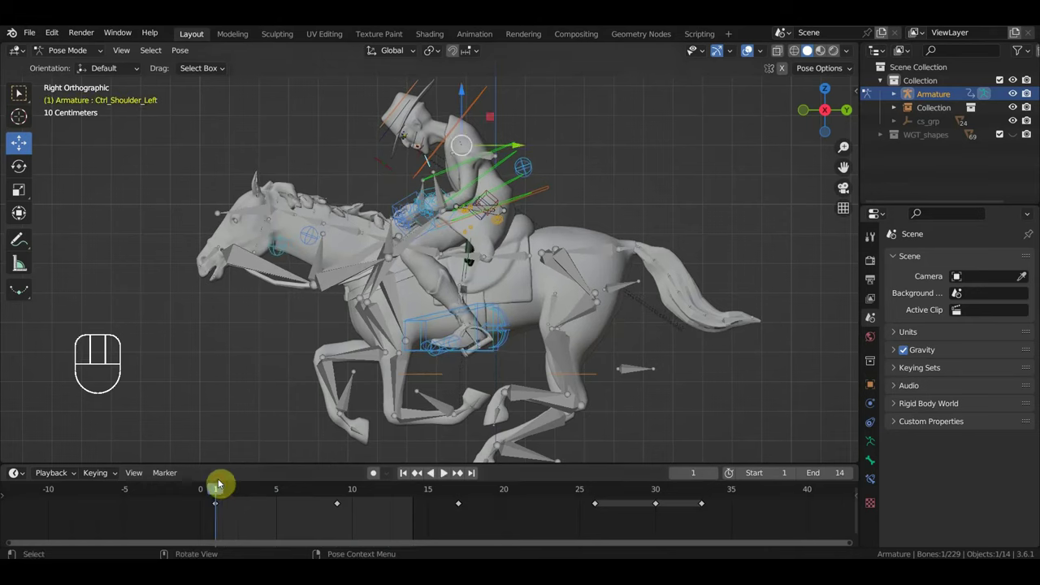
Step: Rotate the Ctrl_Hips, spine and Ctrl_Neck controls to tilt the rider at frame 1
click(551, 187)
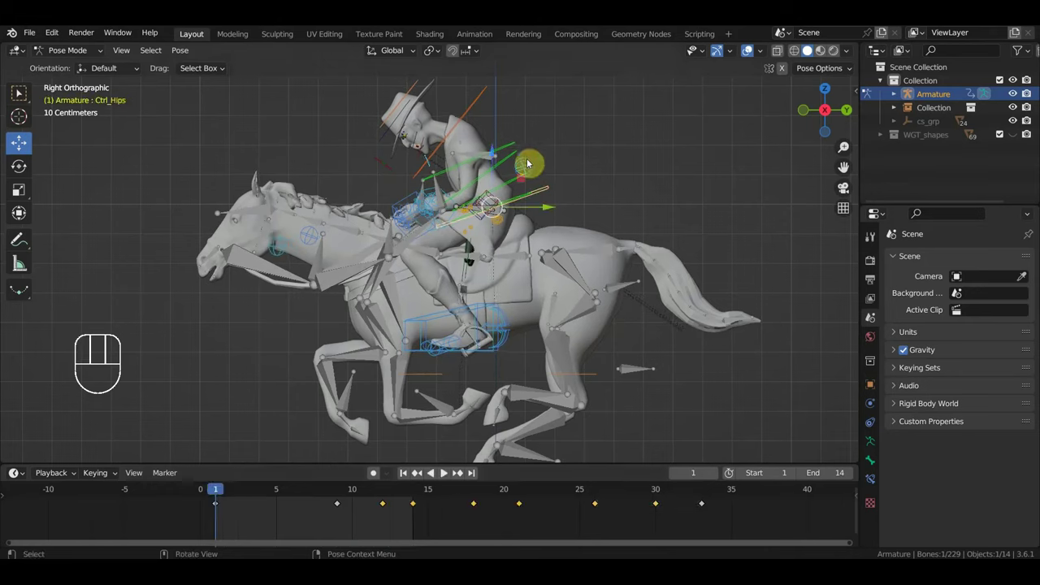
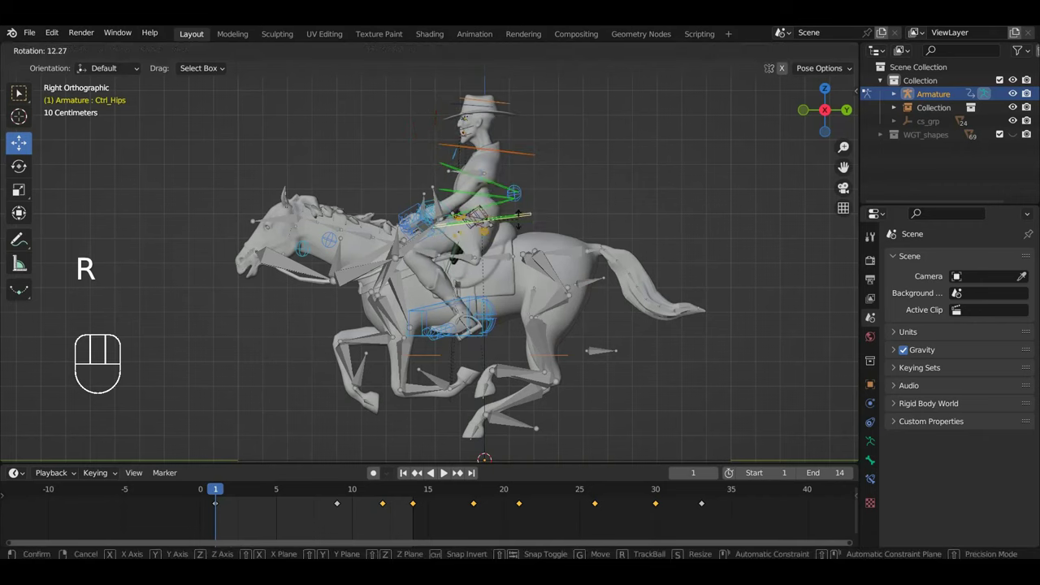
key(r)
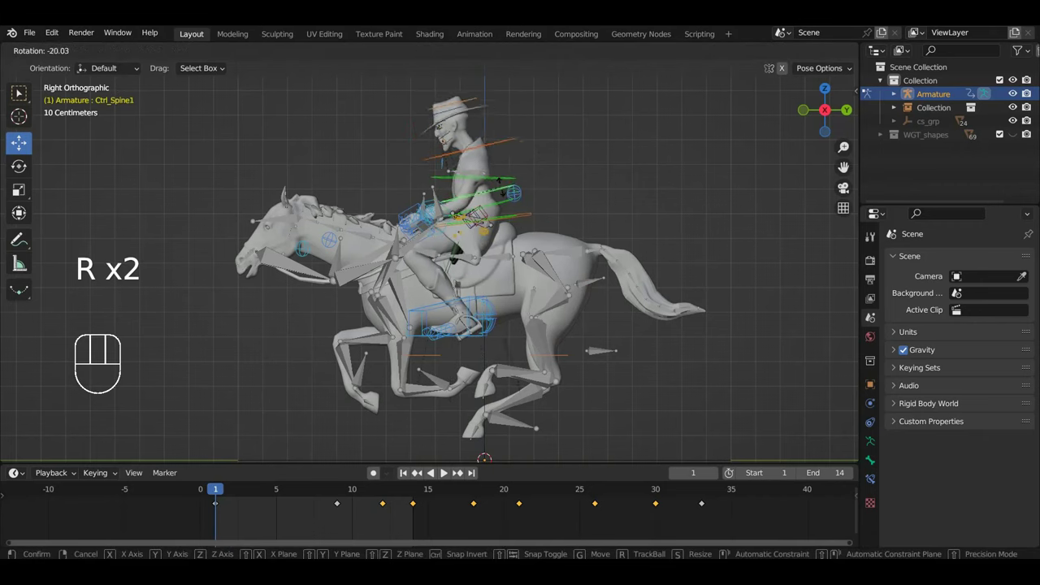
click(498, 179)
key(r)
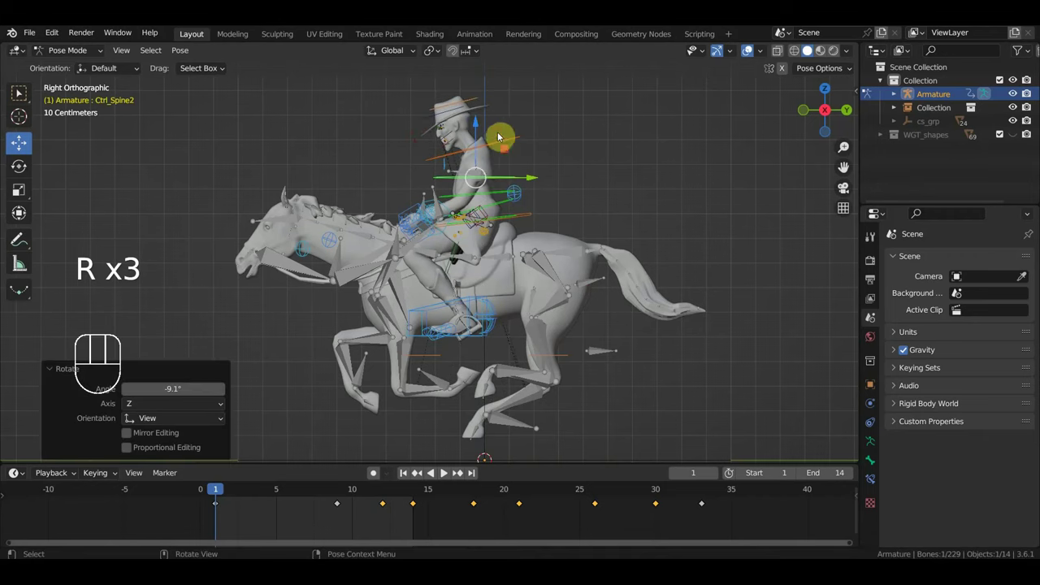
key(r)
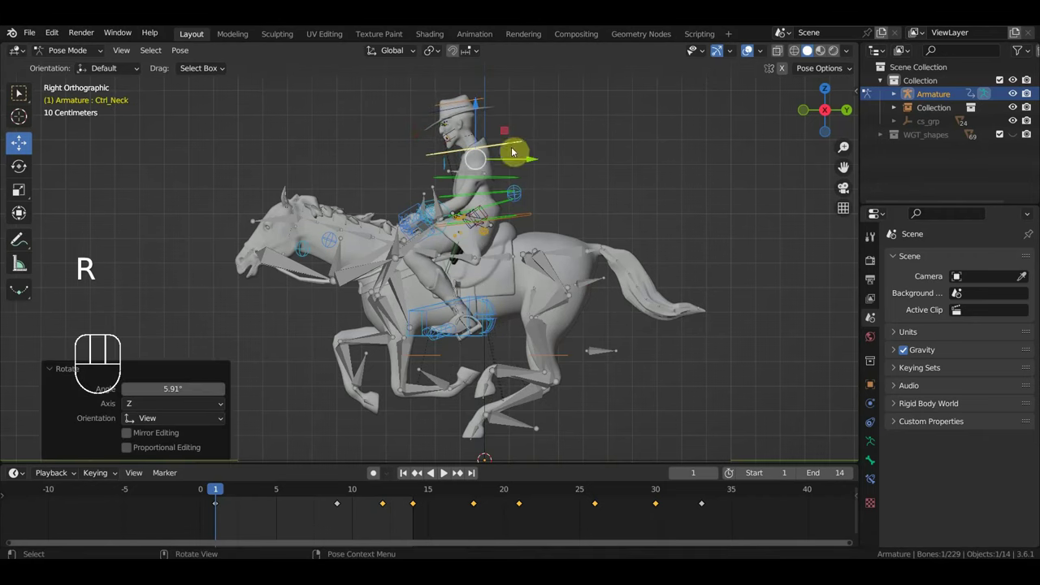
Step: Orbit the view around the rig to inspect the rider's new pose
drag(491, 235, 751, 246)
drag(654, 271, 407, 260)
middle_click(530, 251)
drag(486, 325, 484, 263)
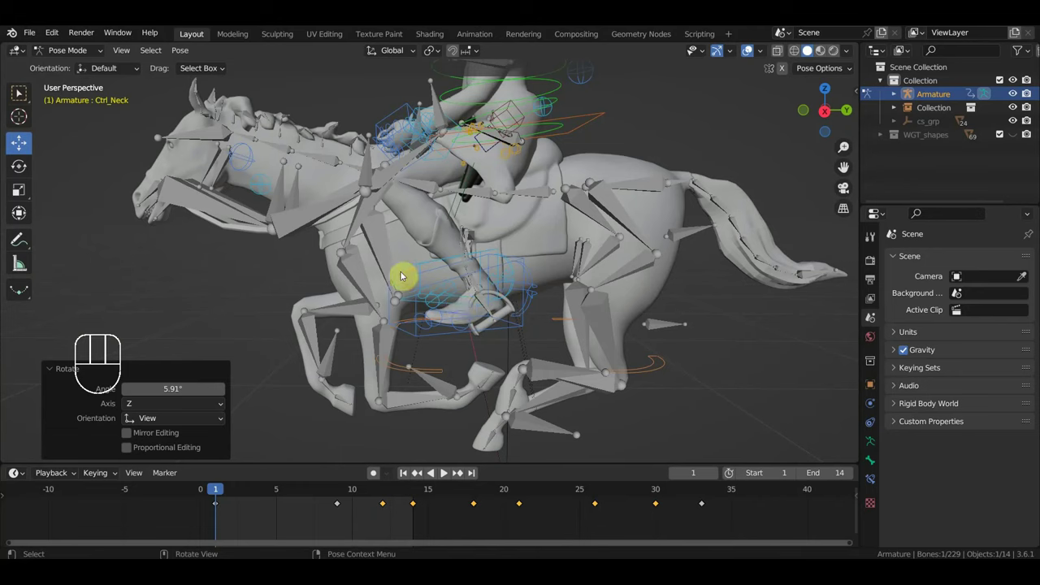
Step: Select all 129 bones and insert Location & Rotation keyframes at frame 1
drag(399, 263, 411, 291)
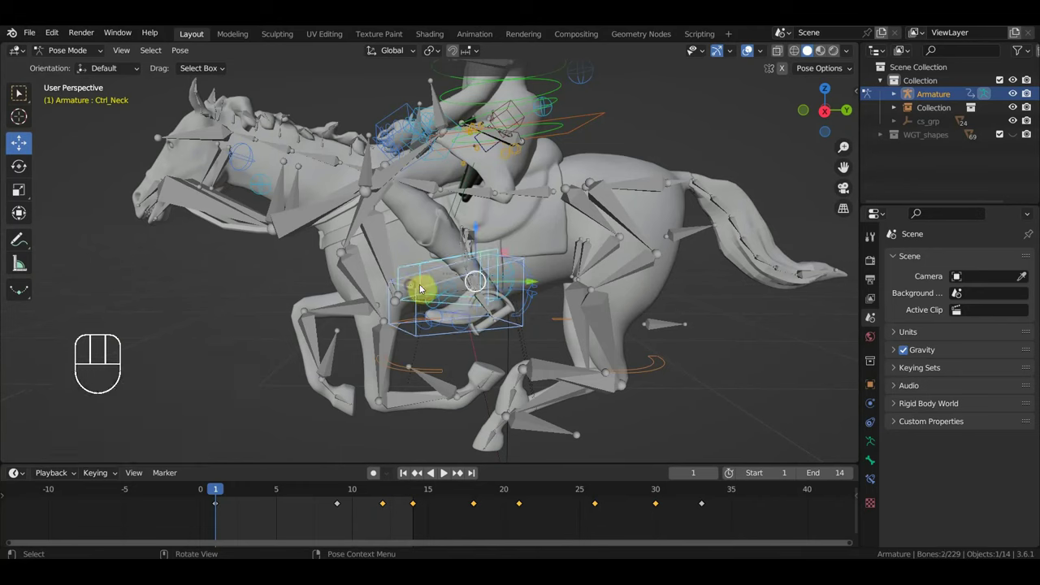
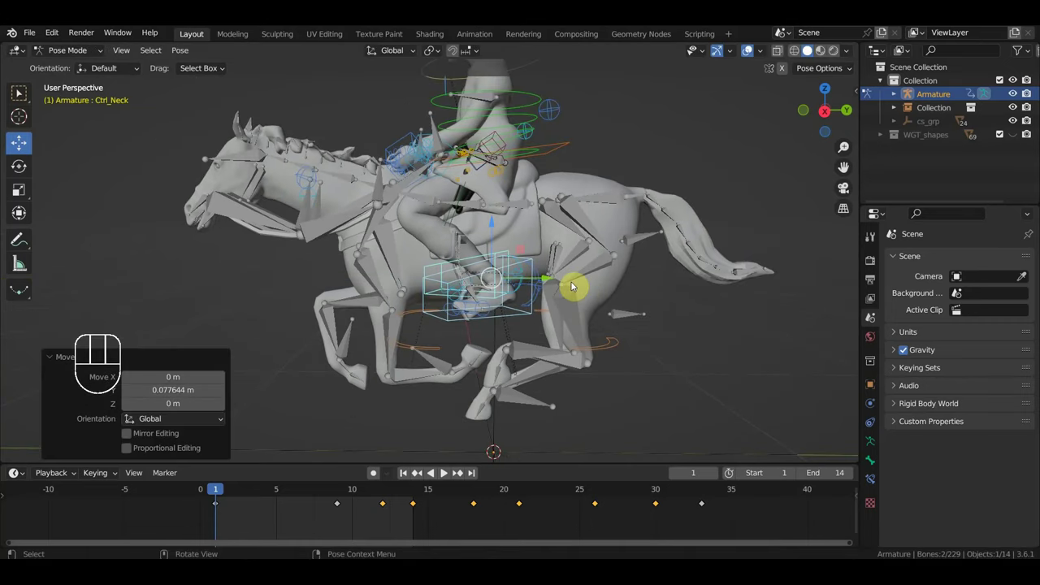
key(a)
key(i)
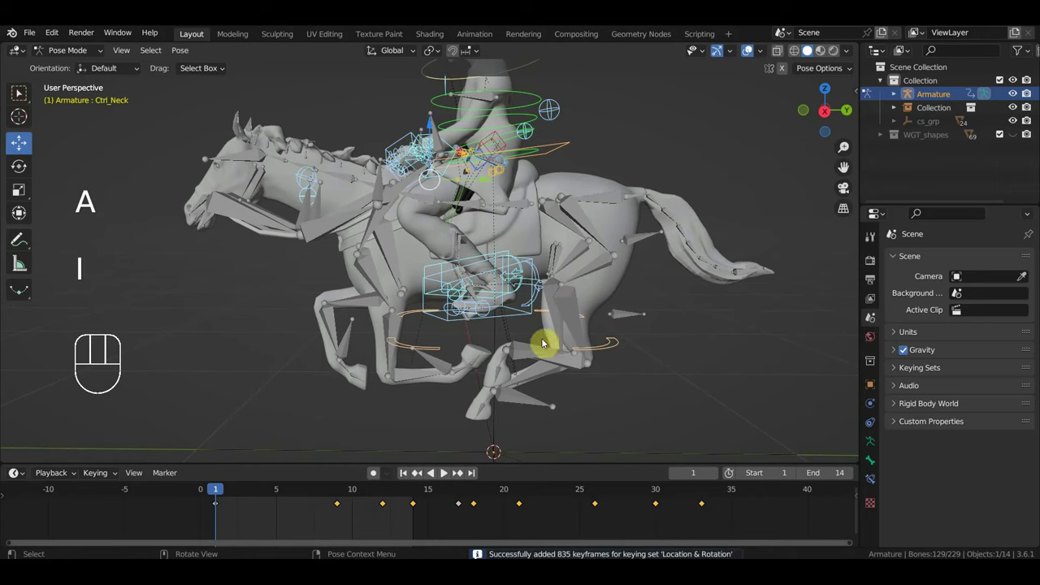
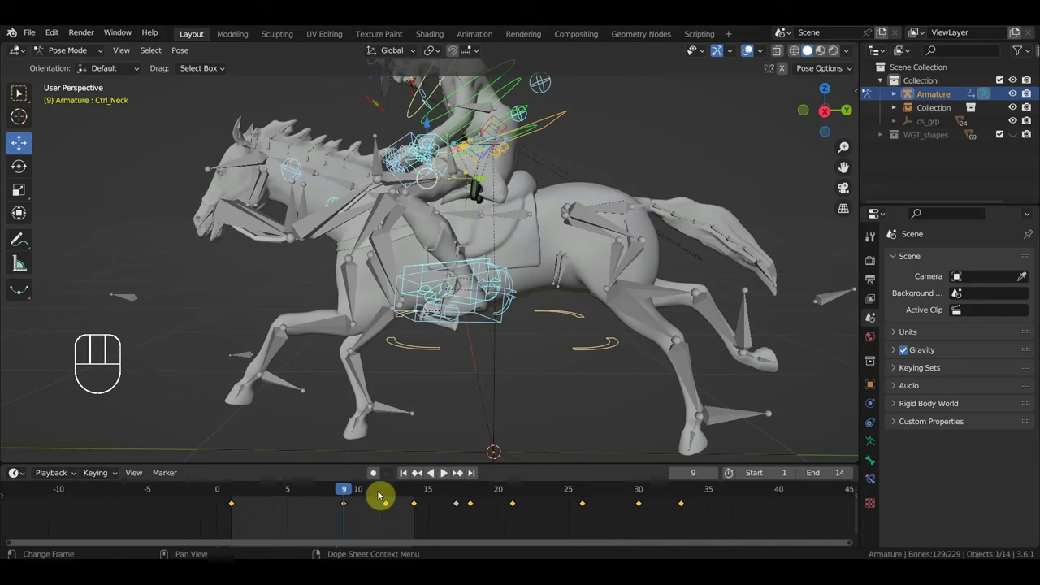
Step: Move the key from frame 9 to frame 5 and scrub through the gallop from side view
click(349, 509)
key(g)
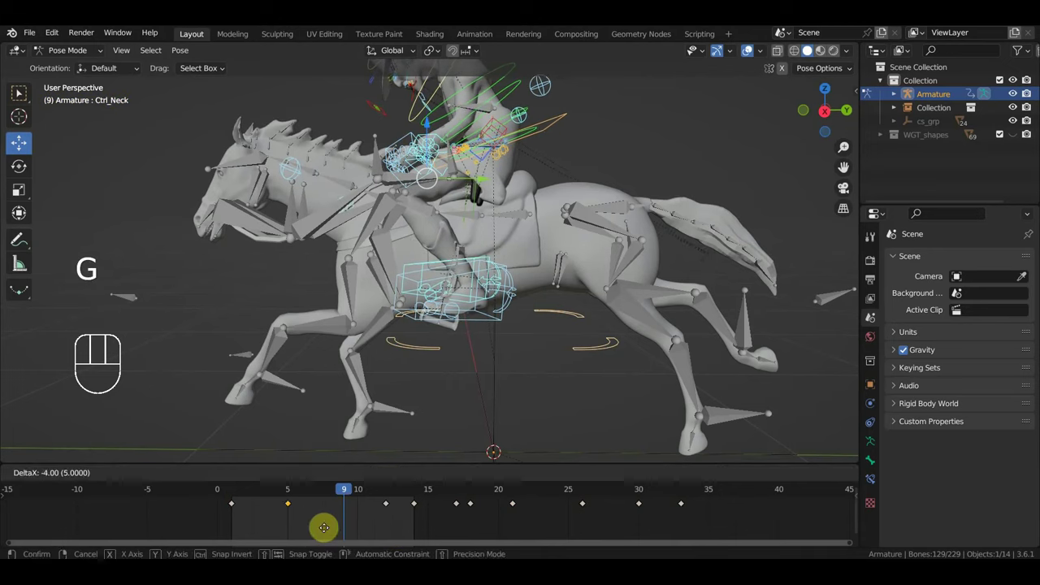
click(285, 491)
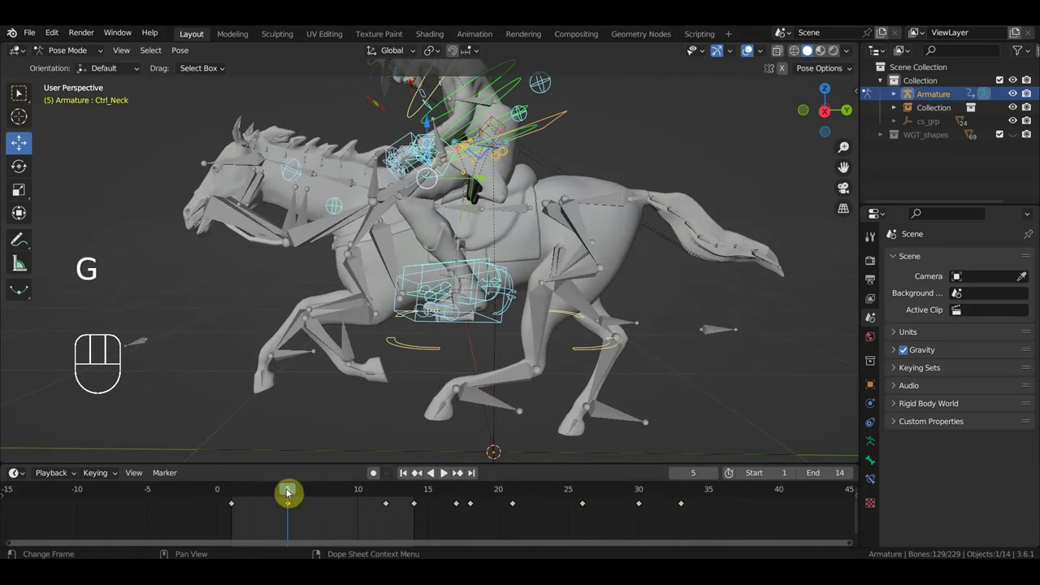
drag(259, 493, 439, 415)
key(KP_3)
drag(505, 391, 486, 420)
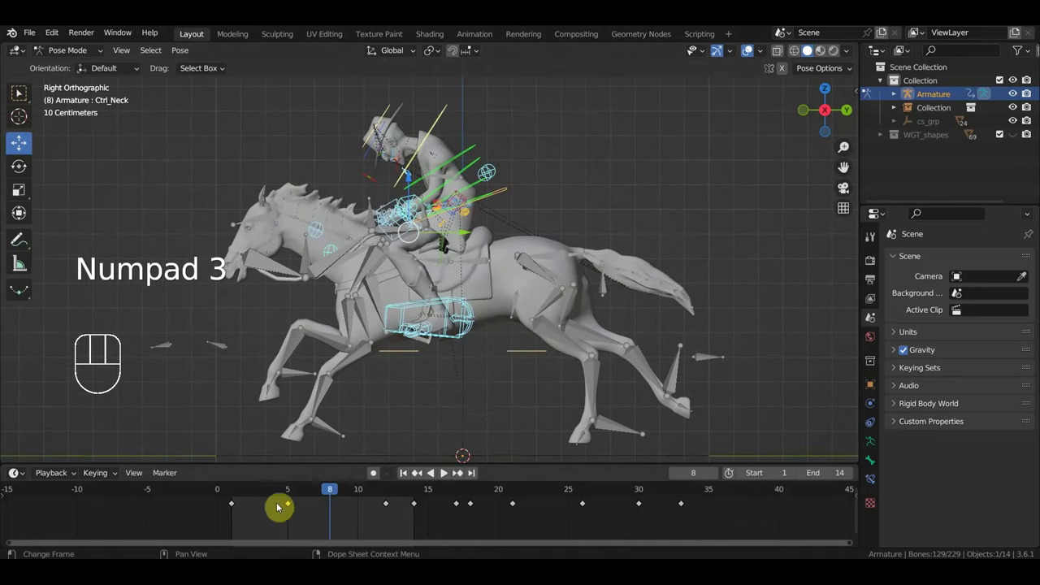
Step: At frame 5 delete the later keyframes, then undo the deletion
click(291, 495)
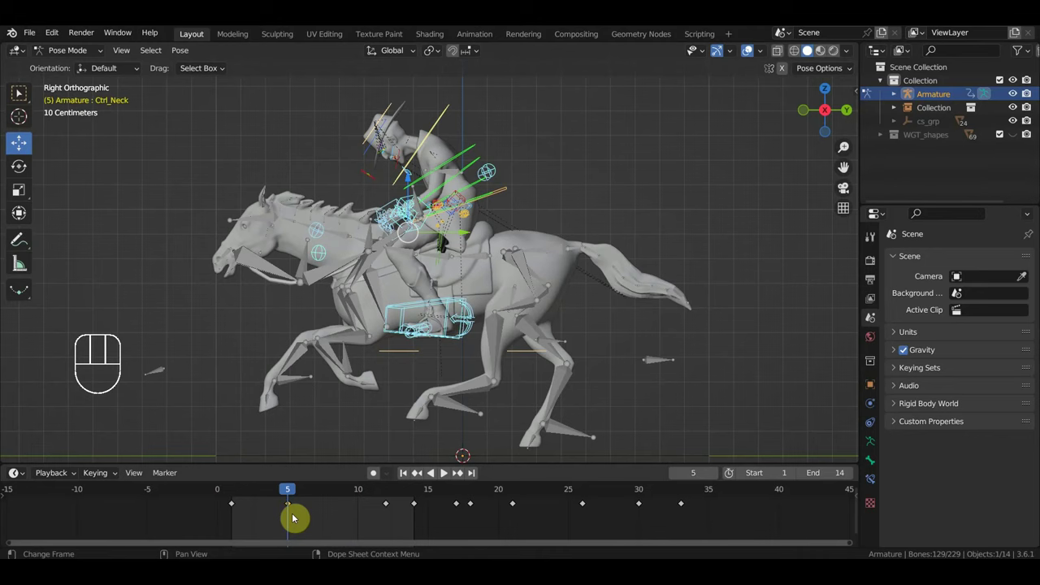
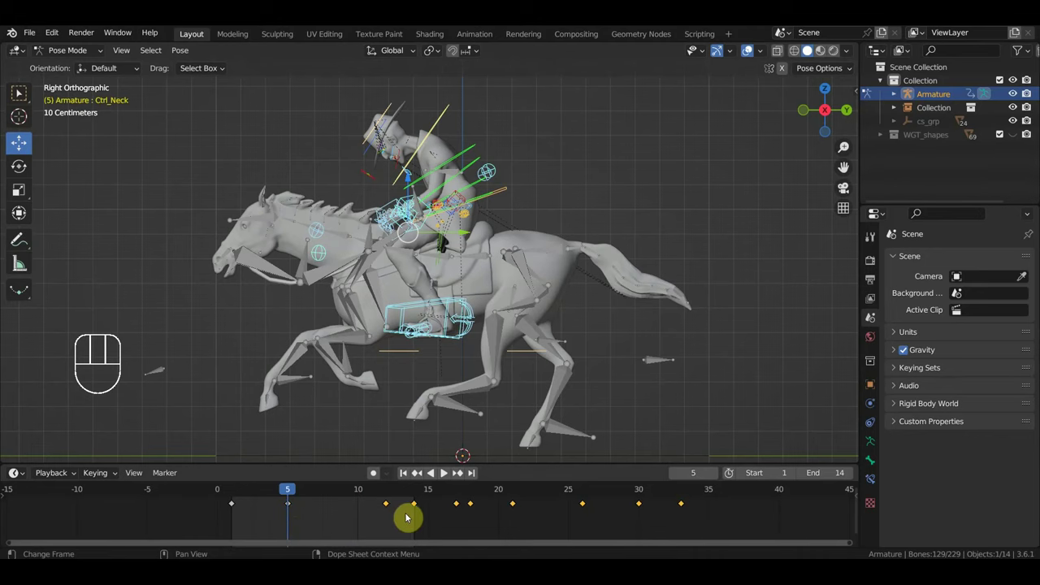
key(Delete)
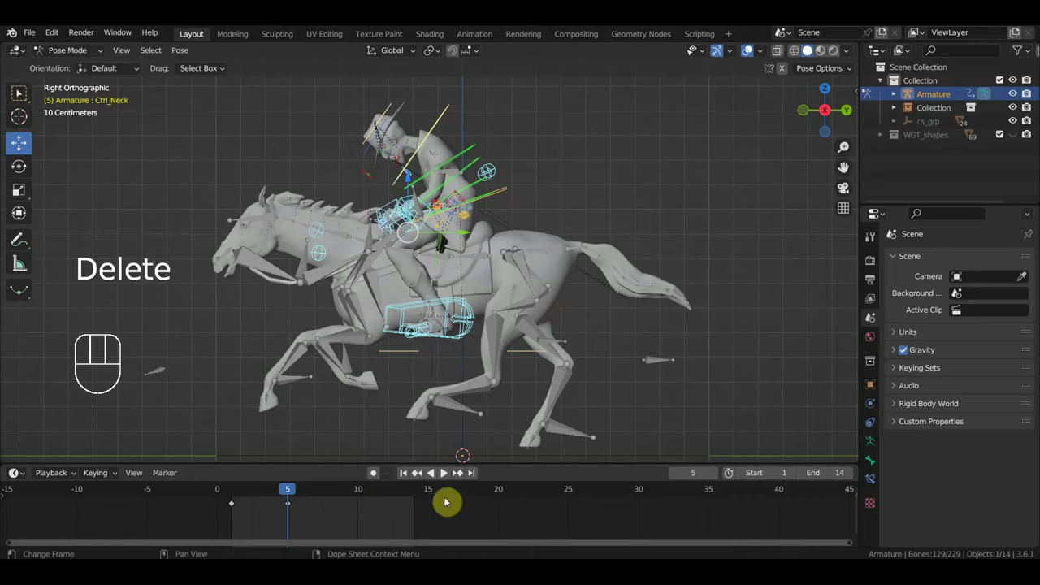
key(ctrl+z)
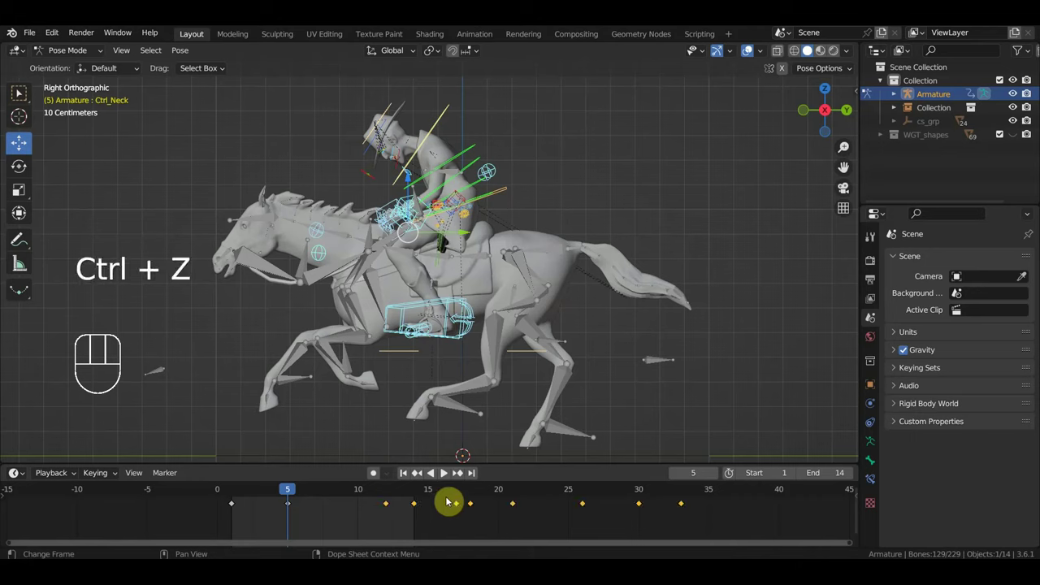
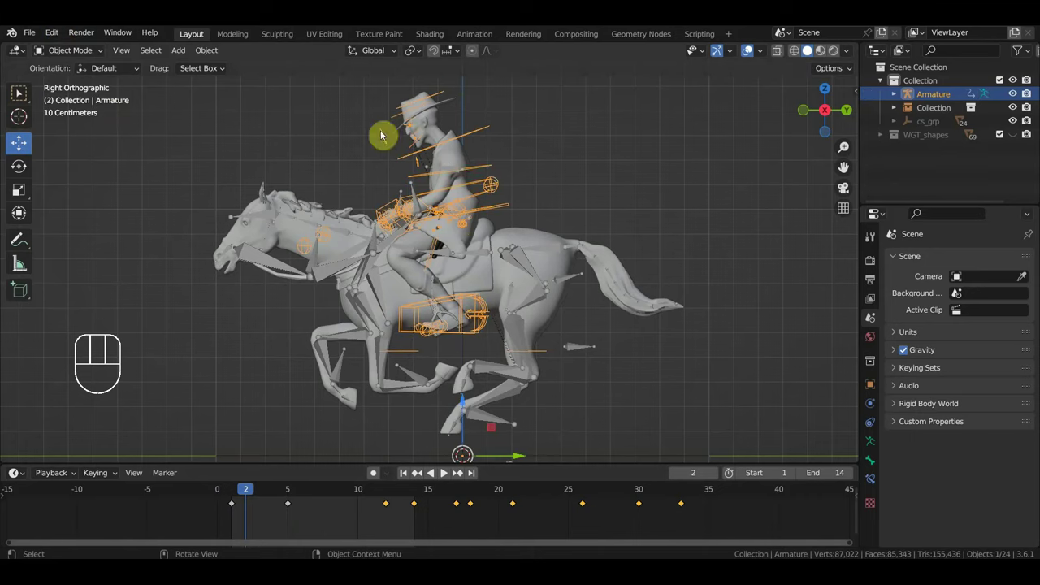
Step: Box-select the rider's control bones in Pose Mode
key(h)
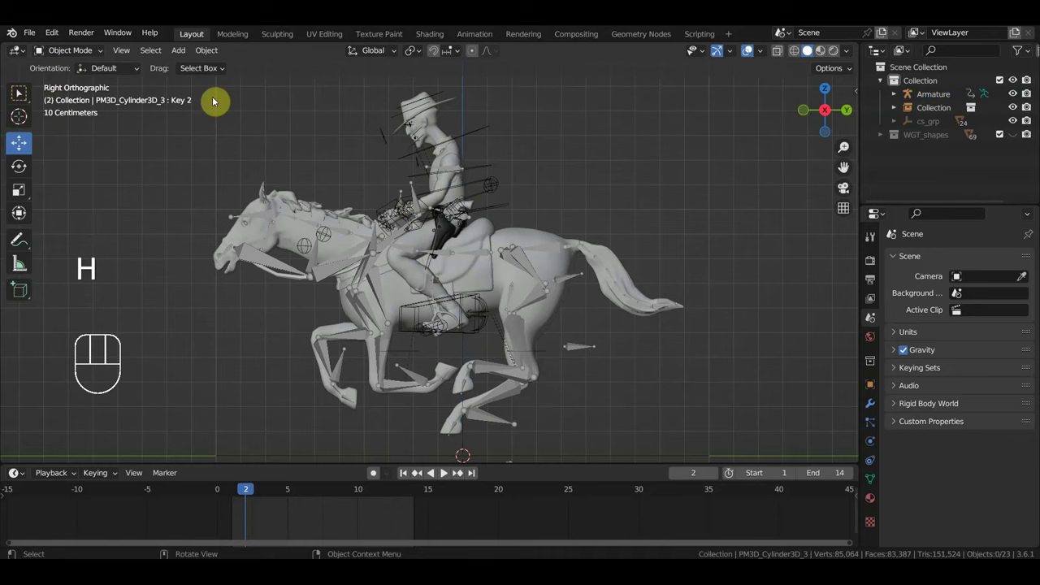
drag(78, 55, 117, 125)
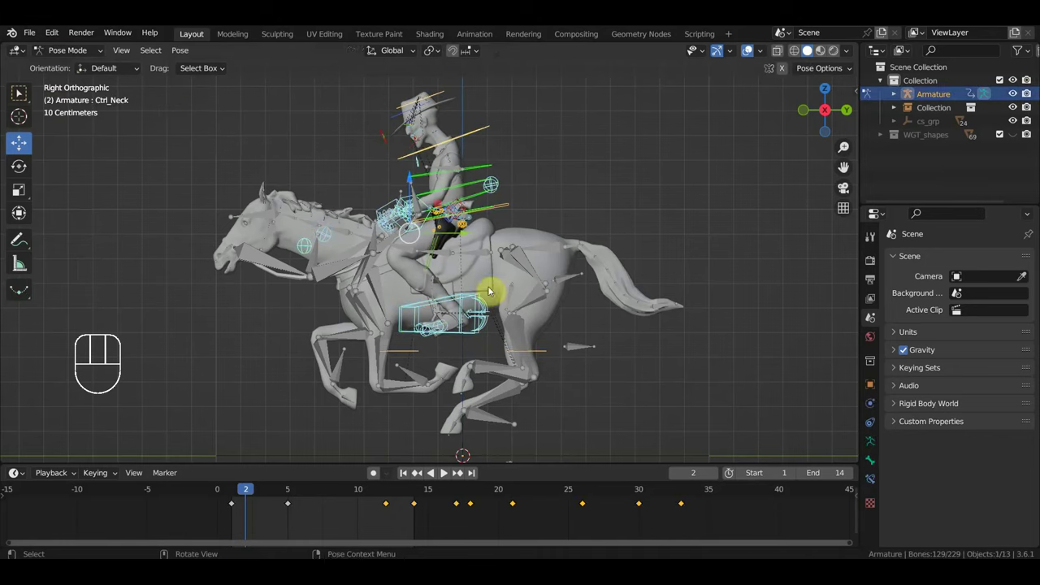
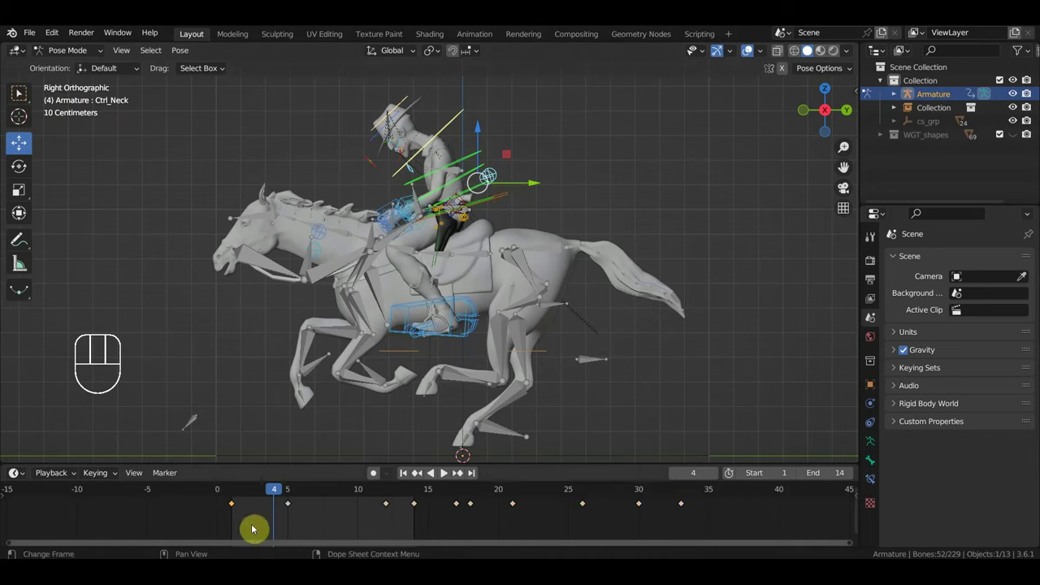
Step: Go to frame 9 and rotate the spine control to adjust the rider's pose
key(shift+d)
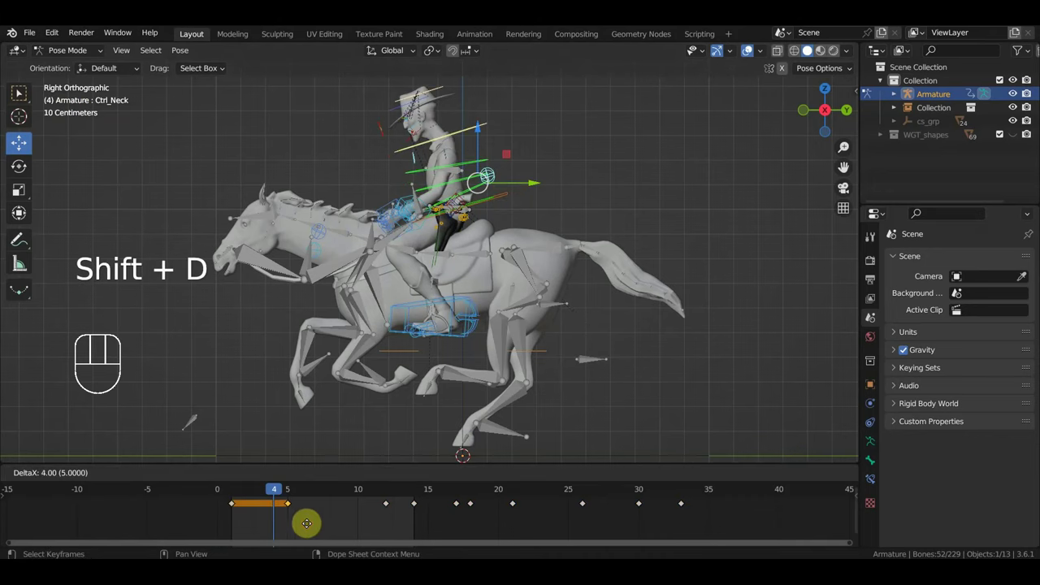
drag(272, 492, 347, 521)
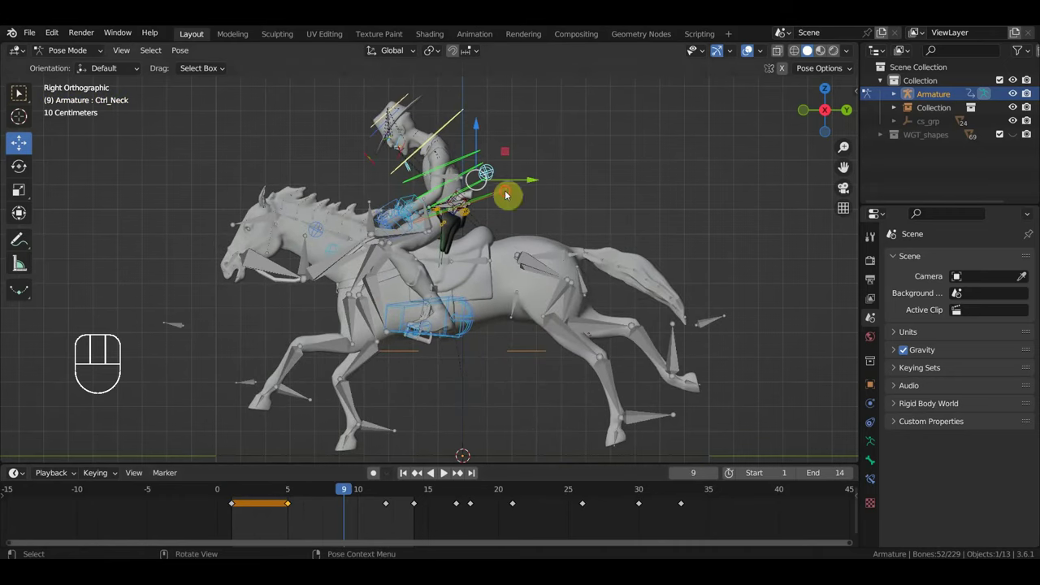
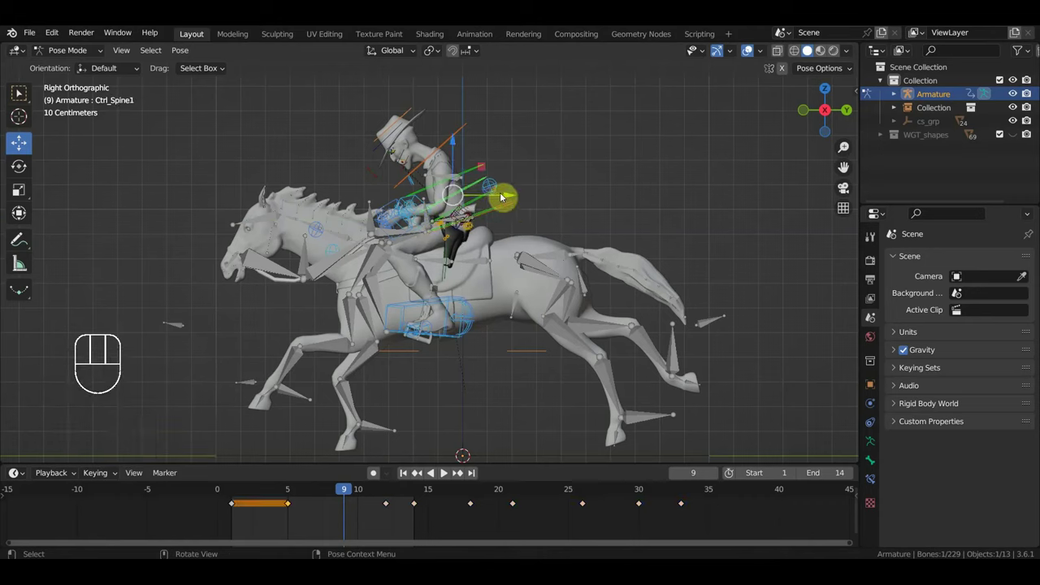
key(r)
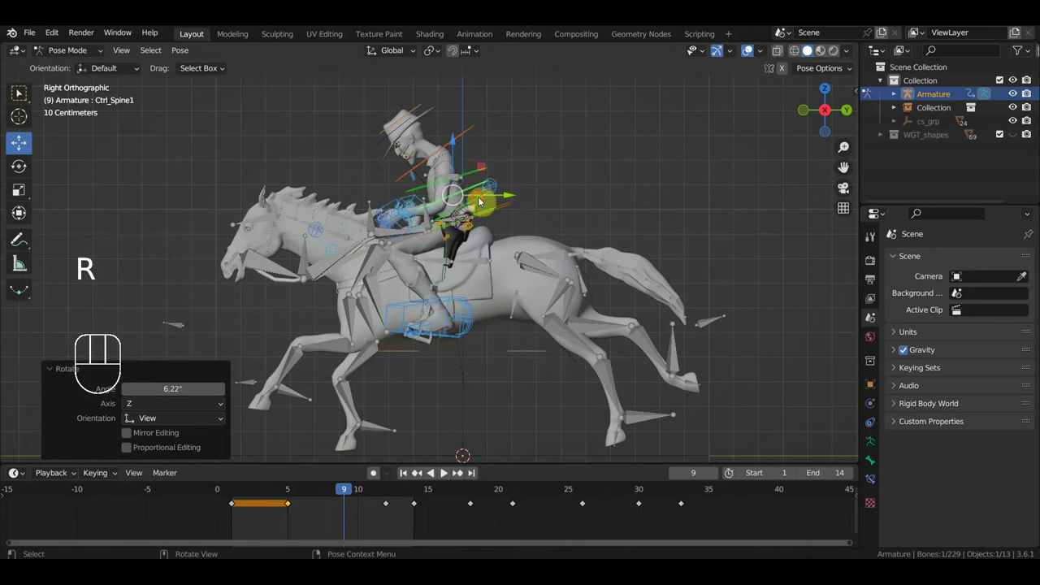
key(r)
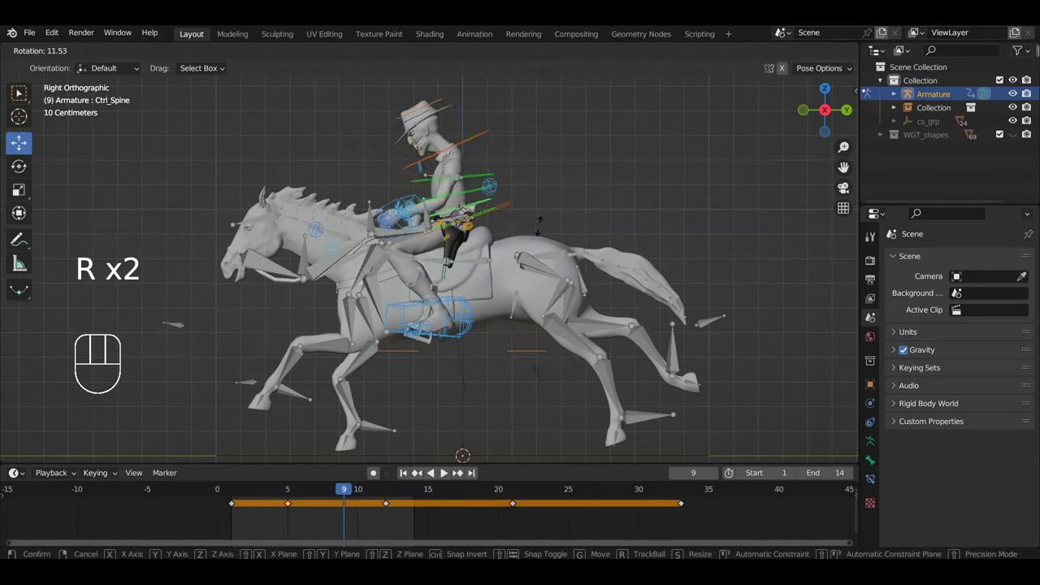
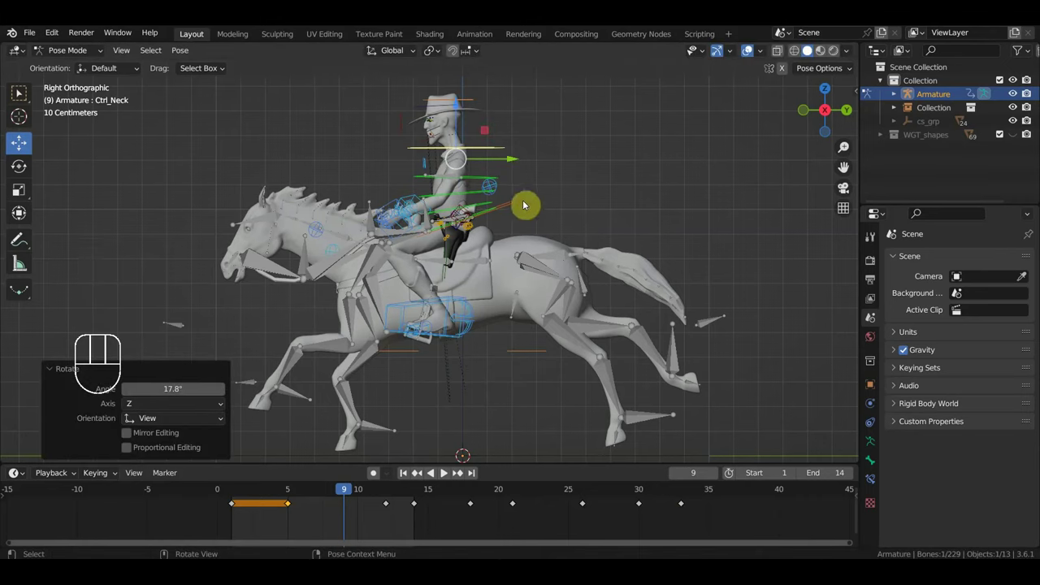
Step: Select all bones and insert Location & Rotation keyframes at frame 9
key(a)
key(i)
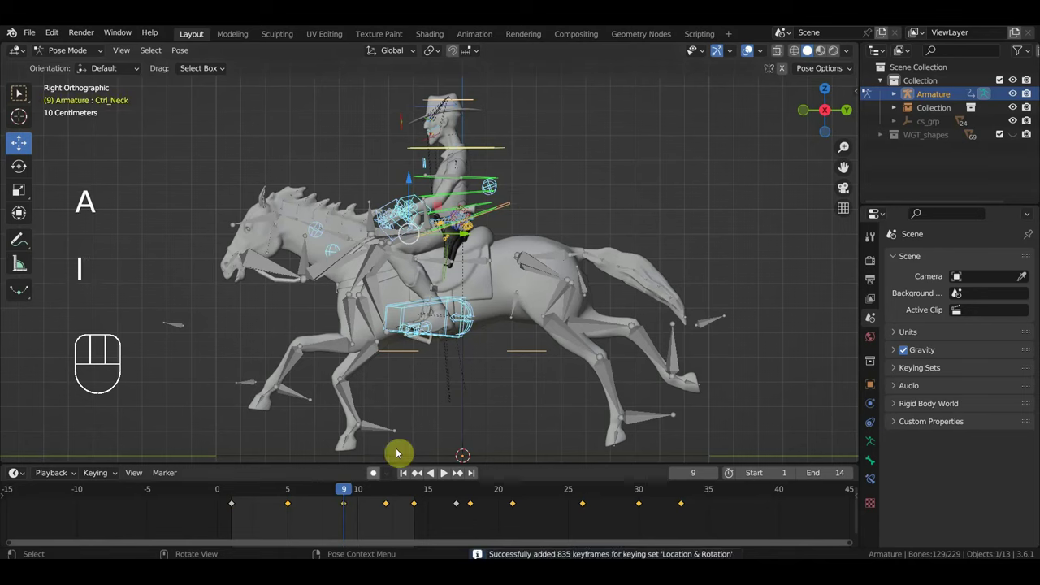
Step: Scrub to frame 12, orbit around the horse and extend the bone selection with Ctrl+I
drag(338, 496, 394, 509)
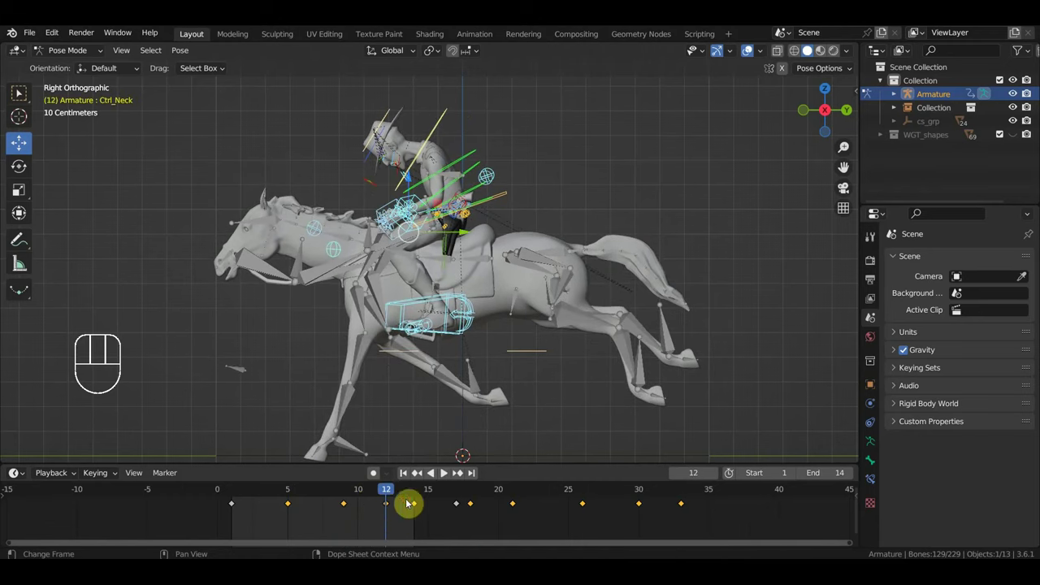
drag(484, 342, 542, 312)
drag(578, 239, 582, 239)
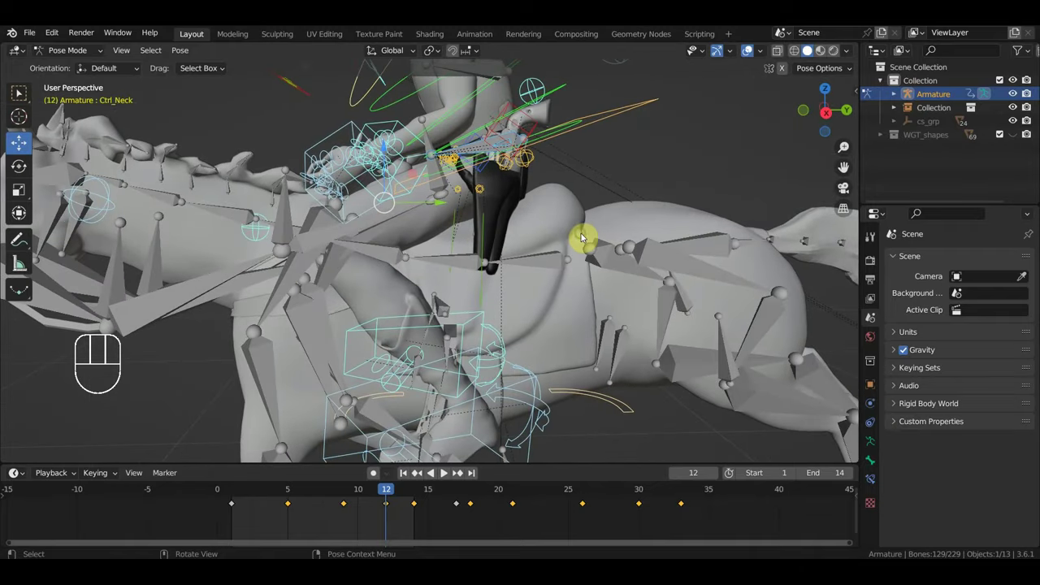
drag(558, 198, 356, 129)
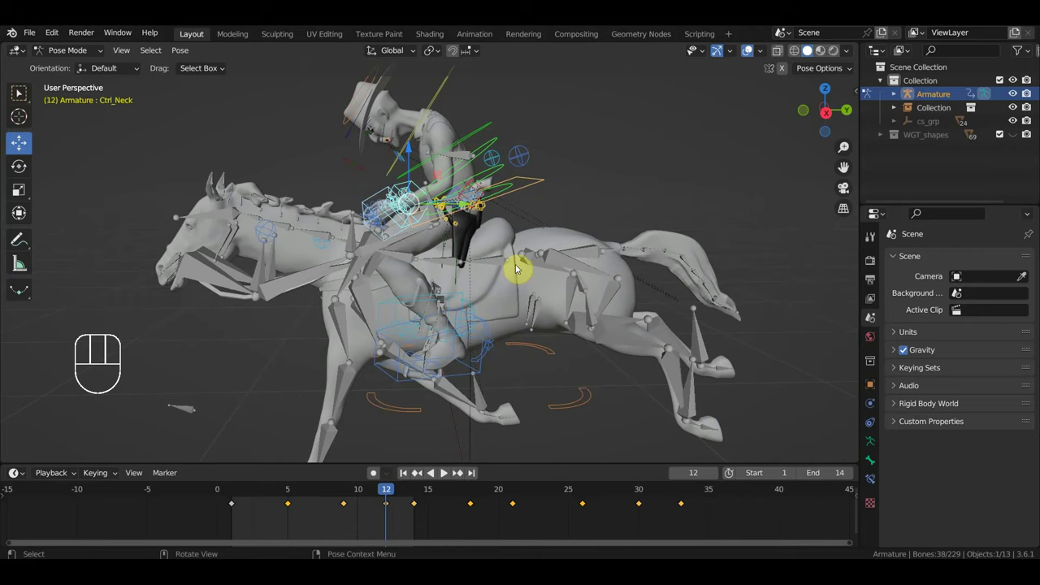
key(ctrl+i)
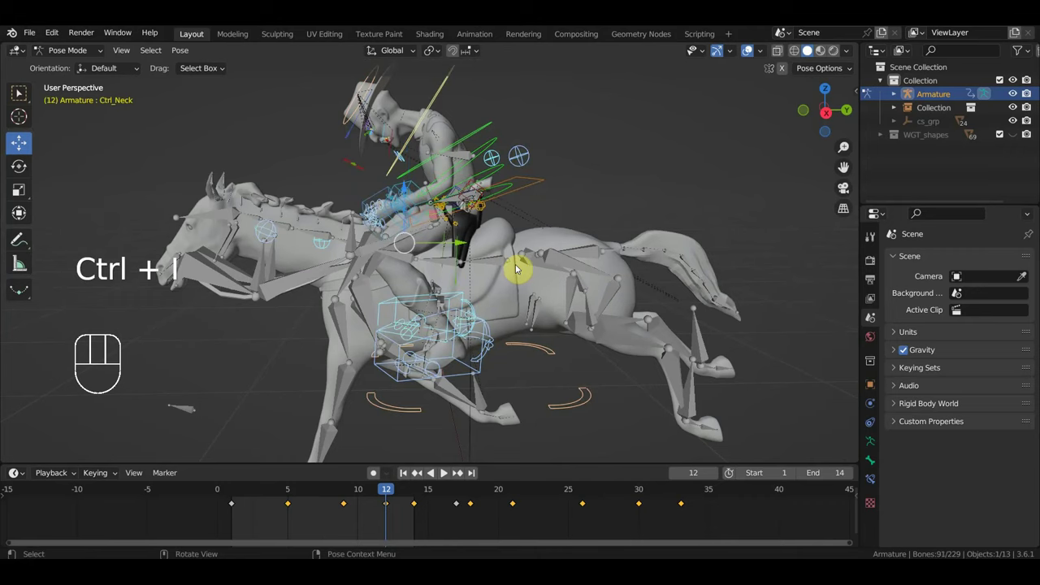
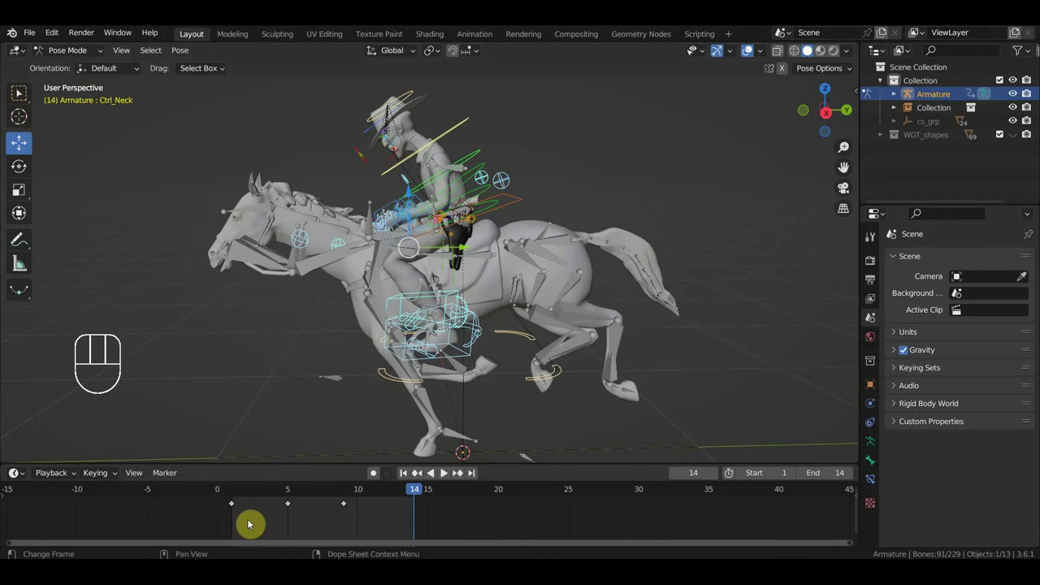
Step: Select all bones and delete the keys from frame 15 onward
drag(252, 523, 245, 508)
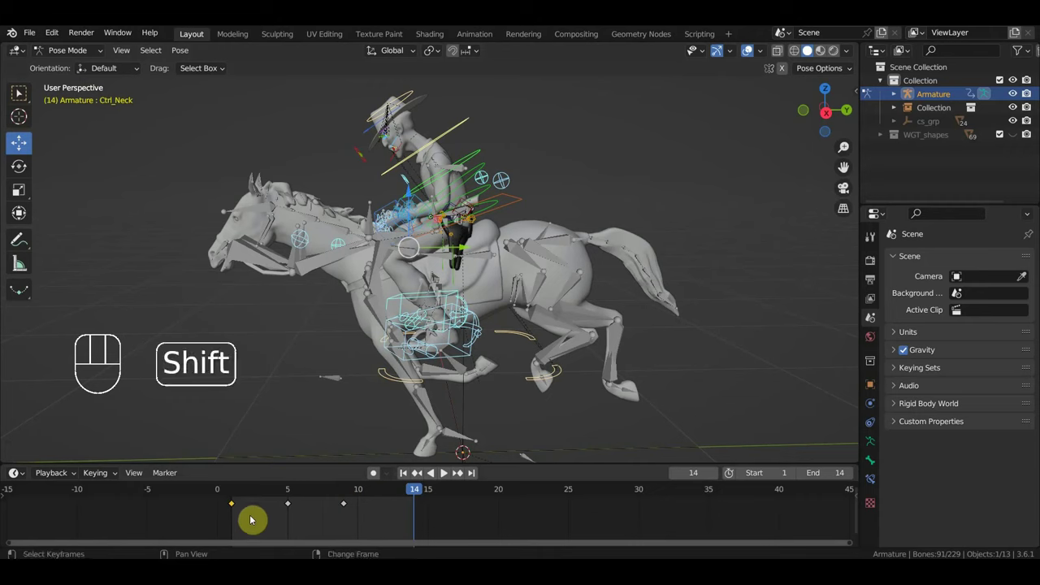
key(a)
drag(244, 521, 223, 511)
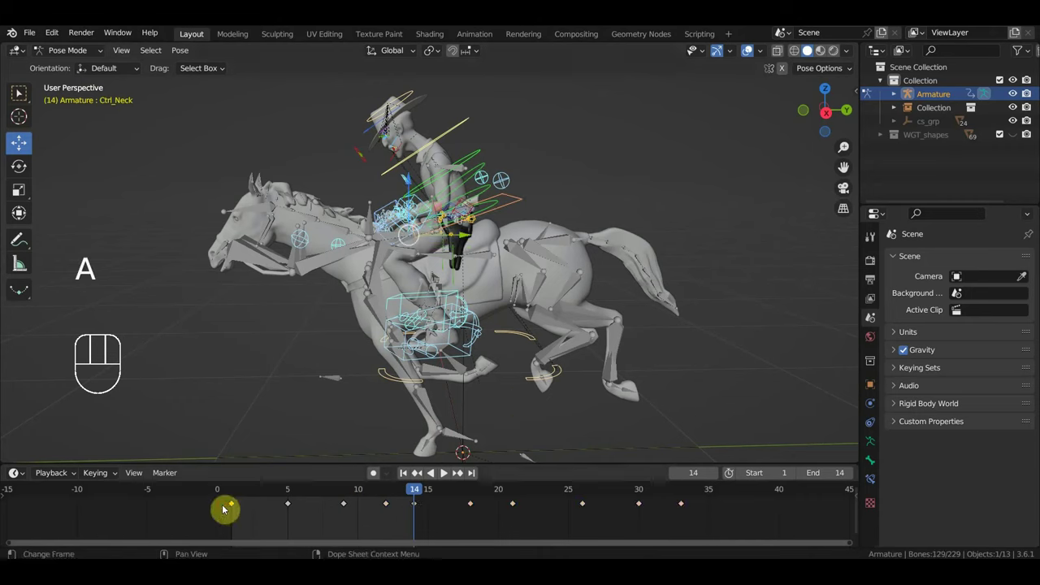
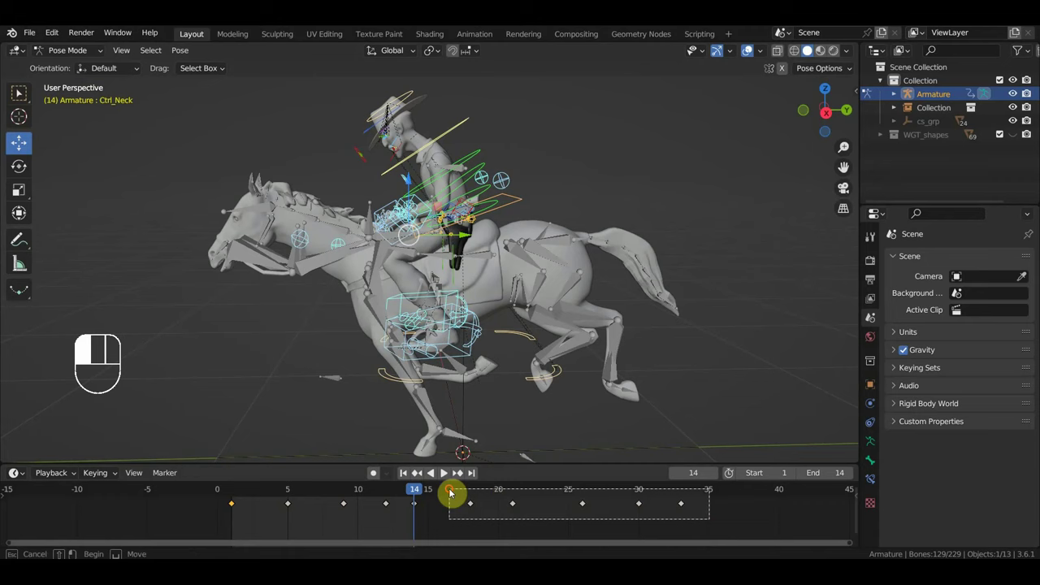
key(Delete)
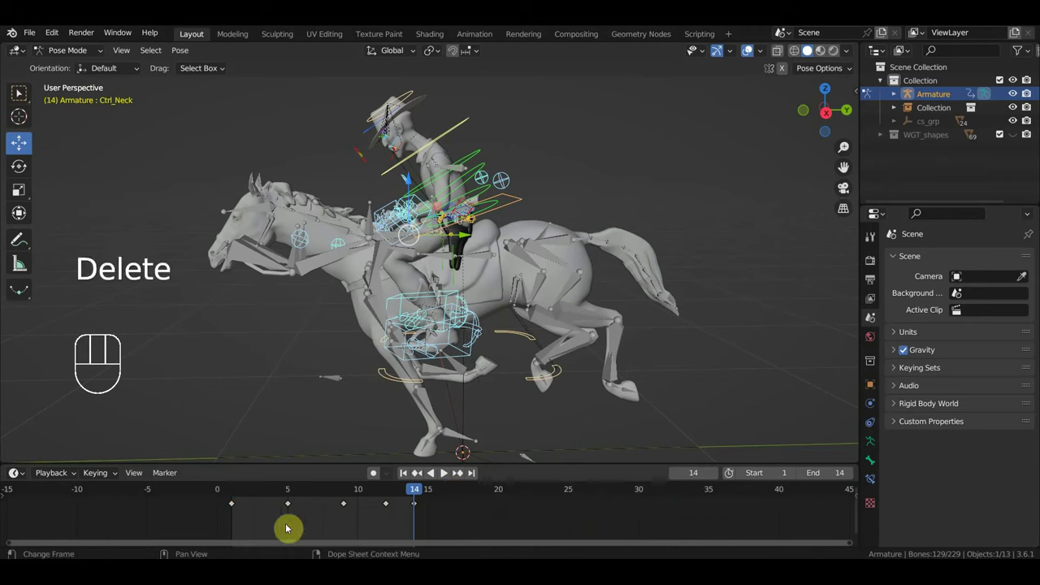
Step: Duplicate the frame 1 keys onto frame 14 to close the loop and return to frame 1
drag(250, 523, 222, 501)
key(shift+d)
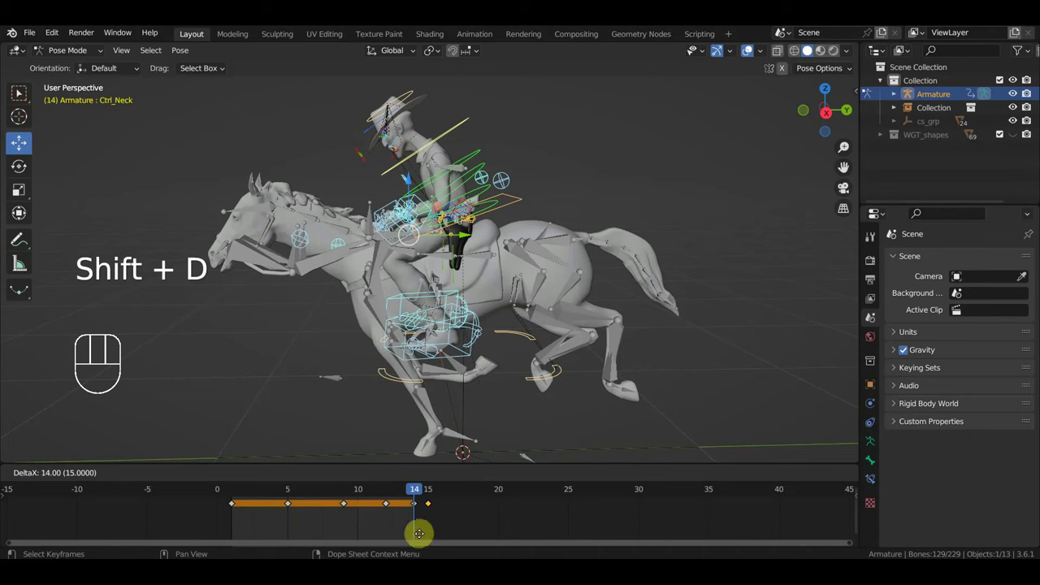
key(space)
key(space)
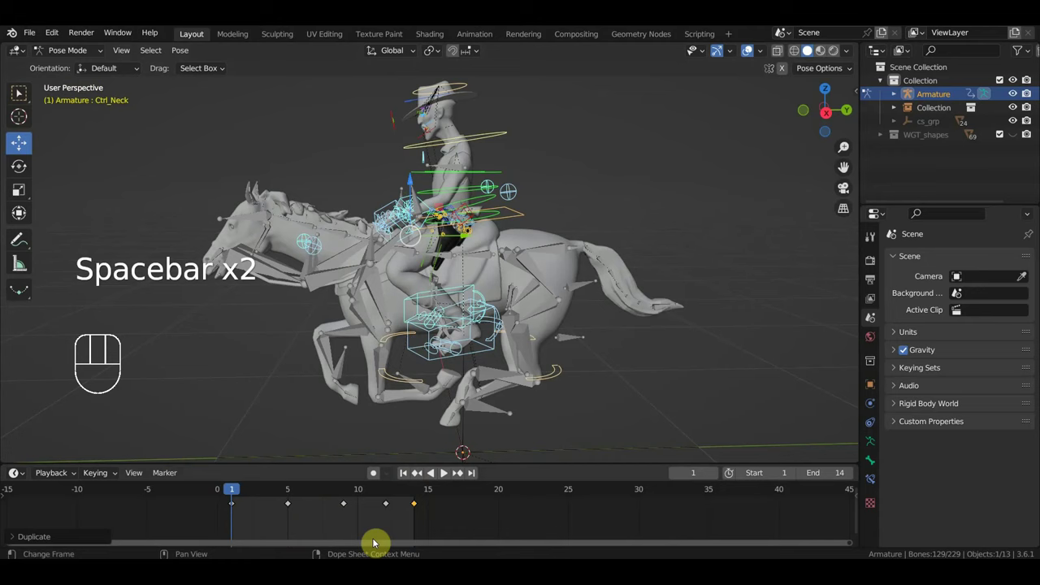
Step: Play the gallop loop, stop it and park the playhead on frame 14
drag(240, 492, 395, 534)
drag(388, 510, 381, 517)
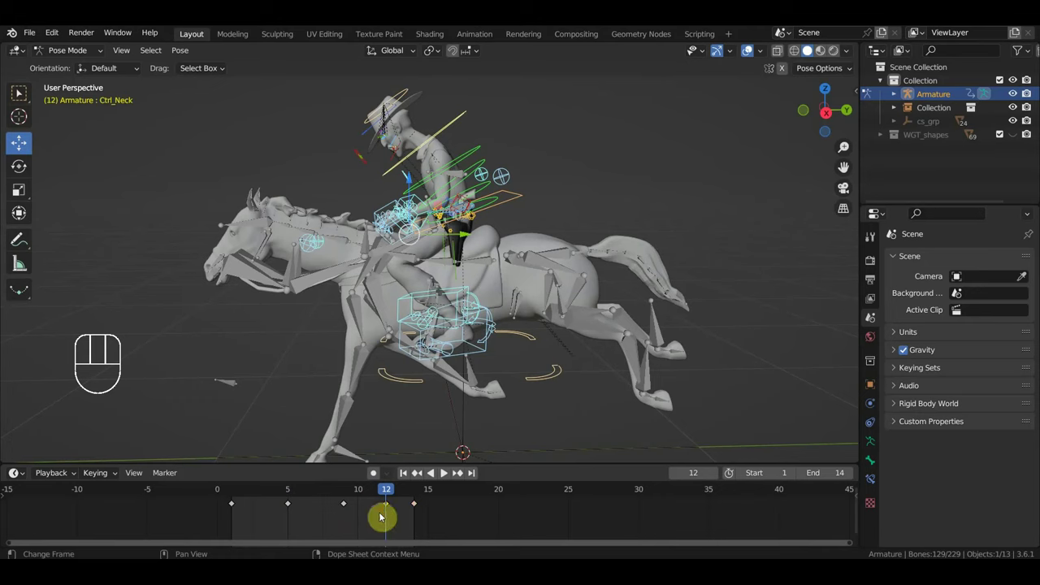
key(Delete)
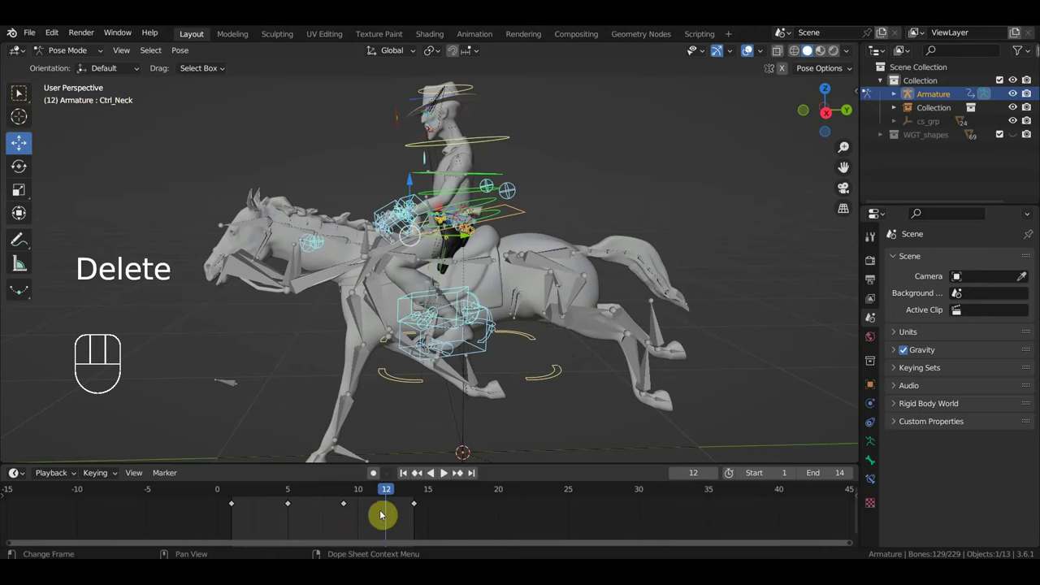
key(space)
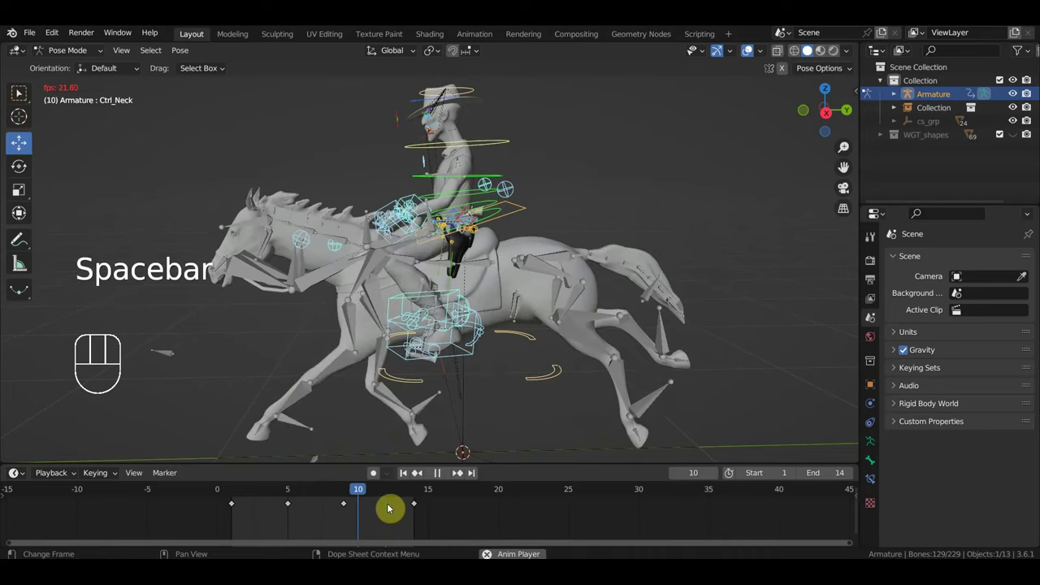
key(space)
drag(369, 491, 413, 516)
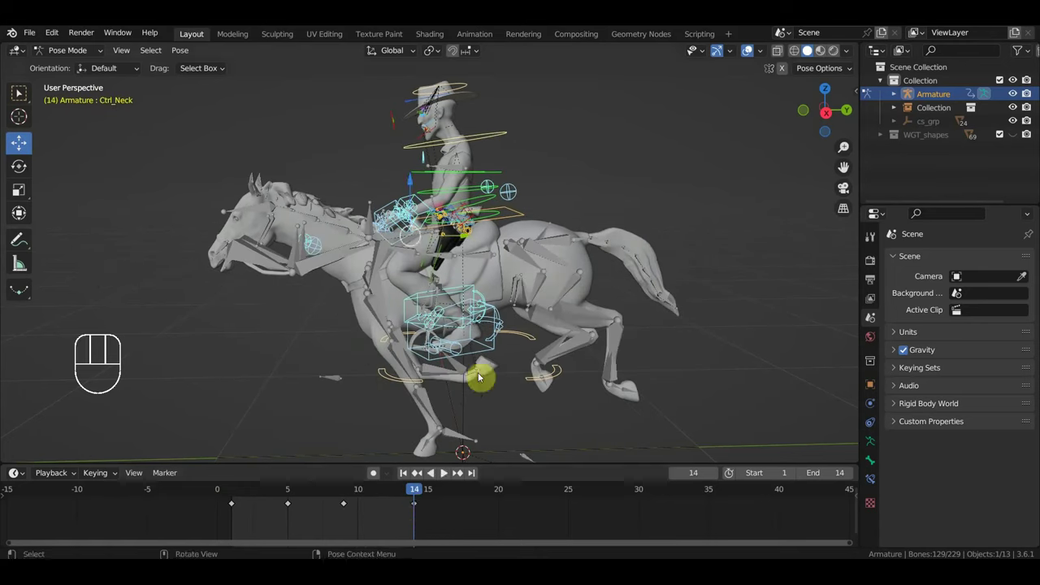
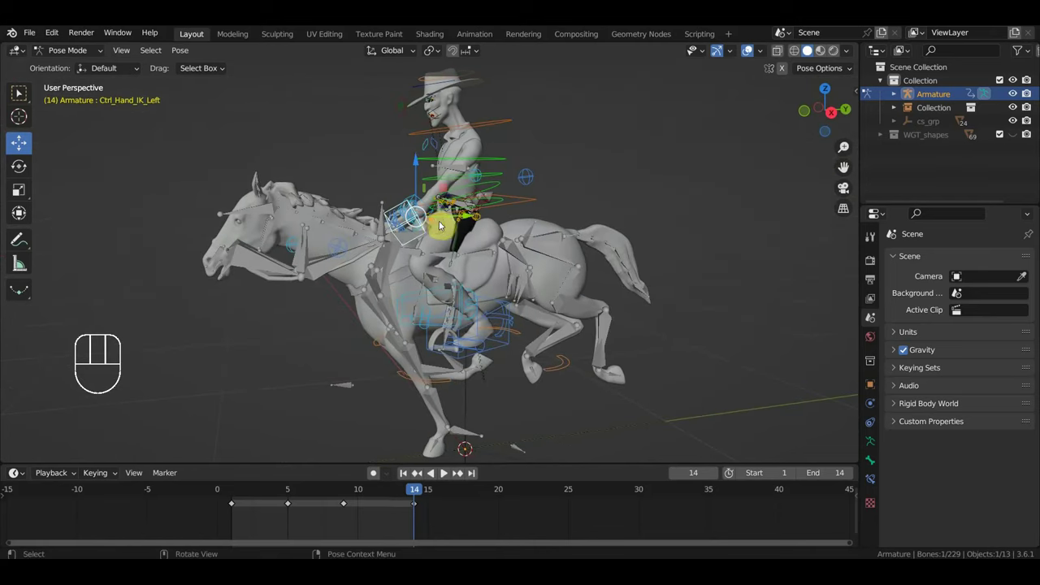
Step: Move Ctrl_Hand_IK_Left at frame 14, key the rig's bones, duplicate the frame 14 key and scrub back to frame 3
key(g)
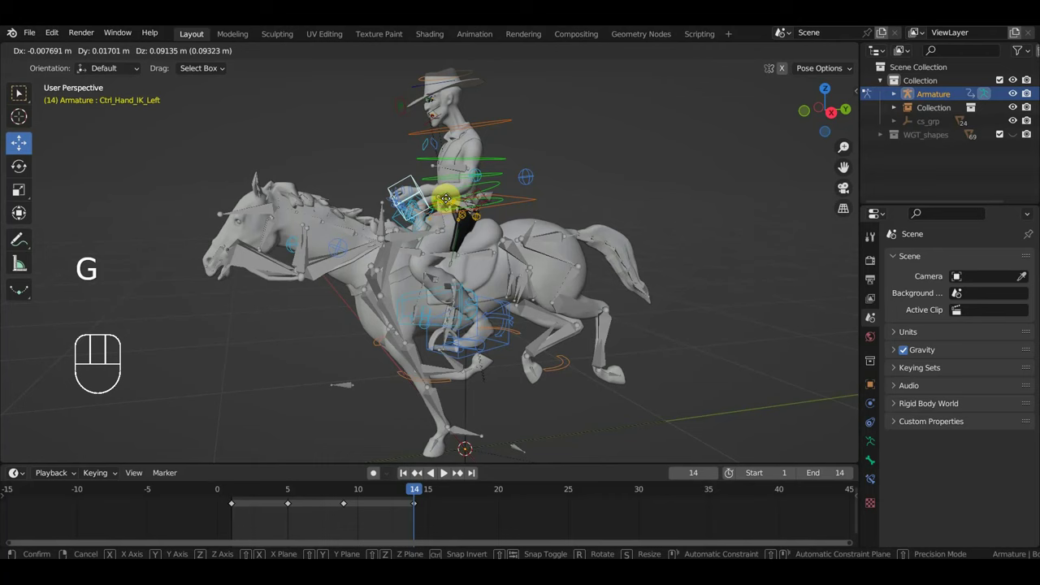
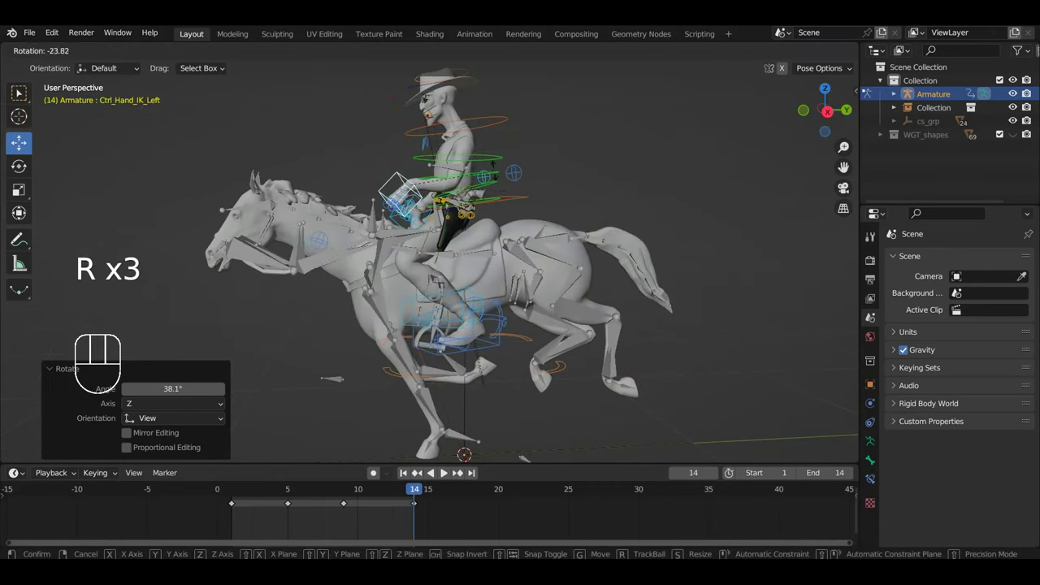
middle_click(470, 231)
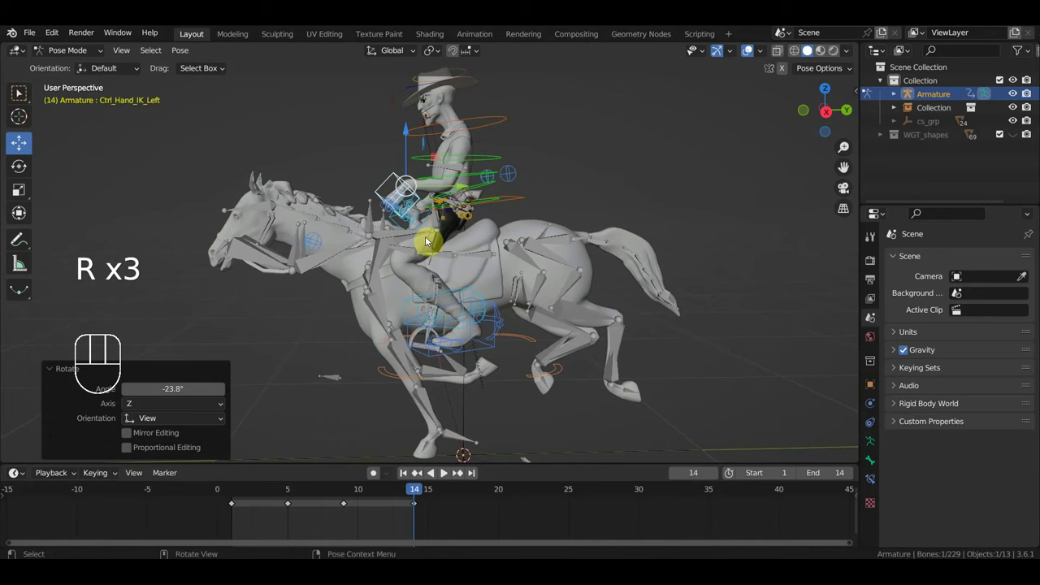
key(a)
key(i)
drag(418, 493, 243, 497)
click(414, 510)
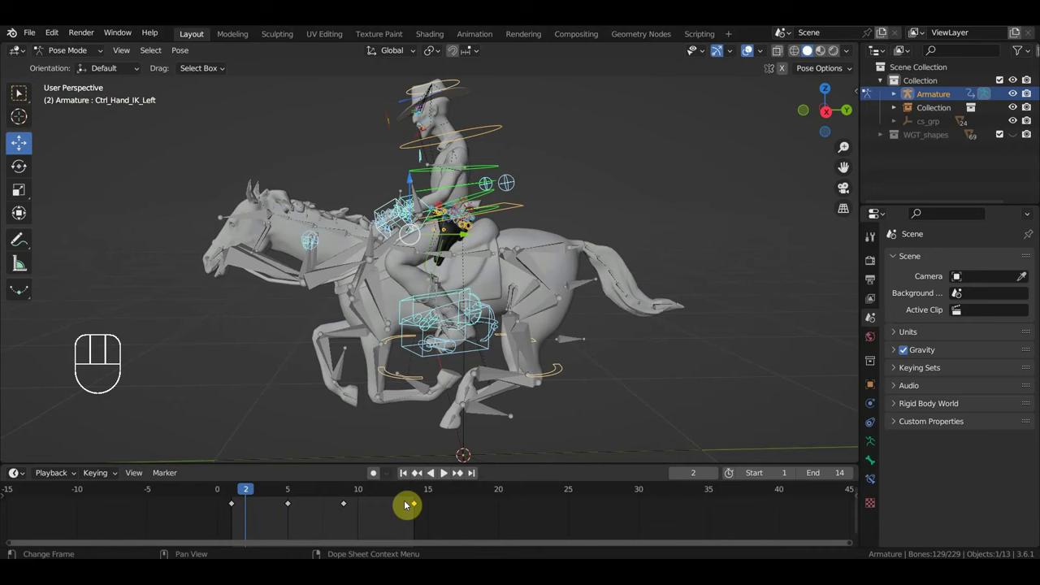
key(shift+d)
drag(234, 493, 270, 508)
drag(400, 414, 408, 410)
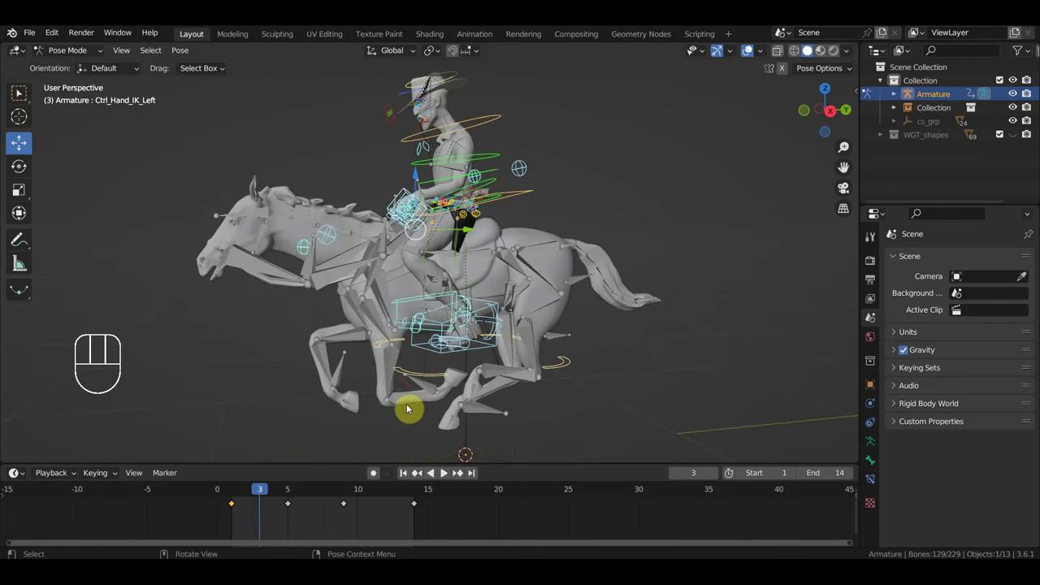
key(space)
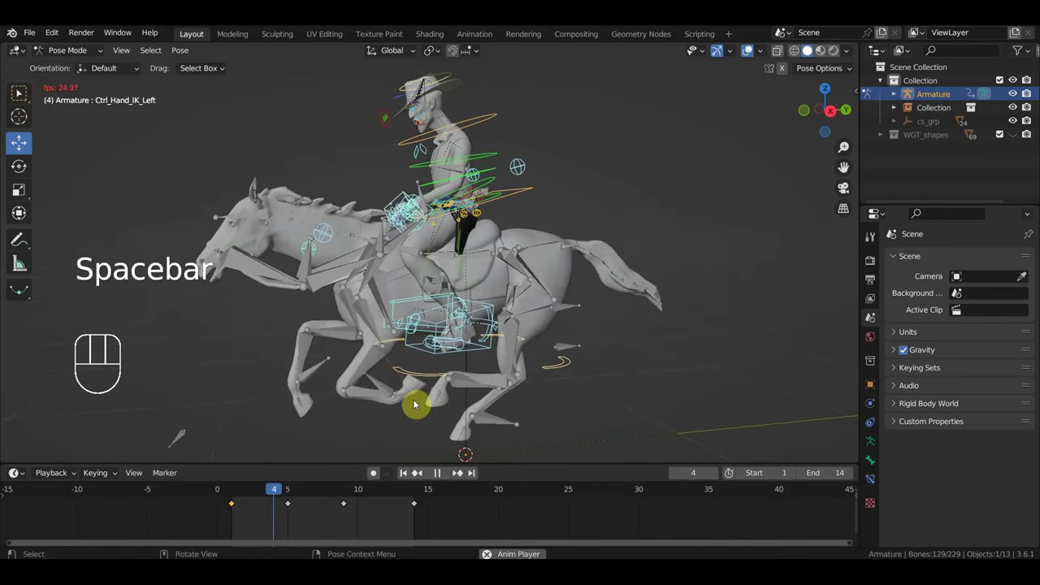
drag(520, 399, 556, 396)
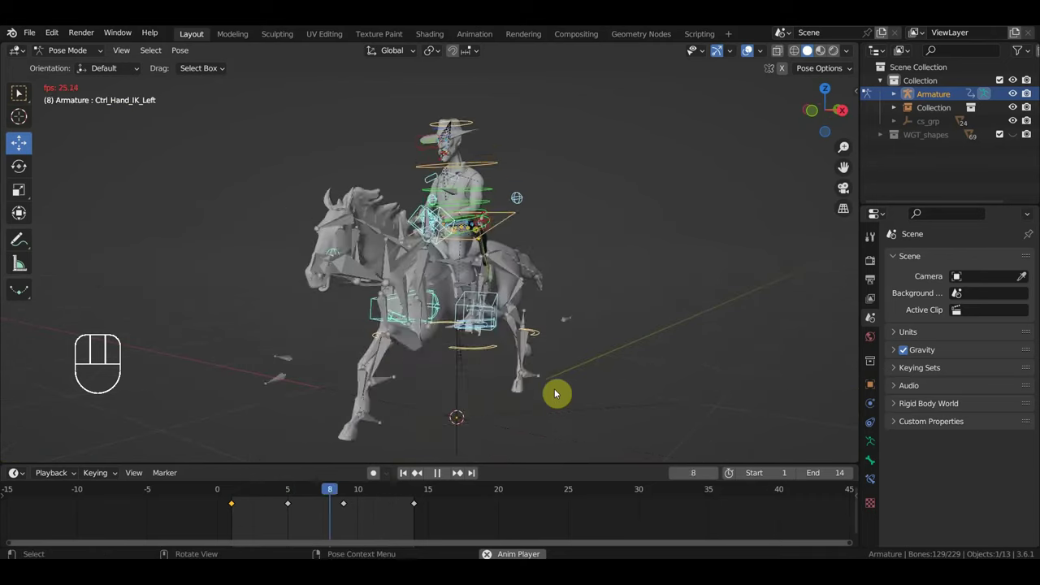
drag(535, 399, 375, 397)
key(space)
drag(386, 399, 418, 448)
drag(374, 493, 287, 496)
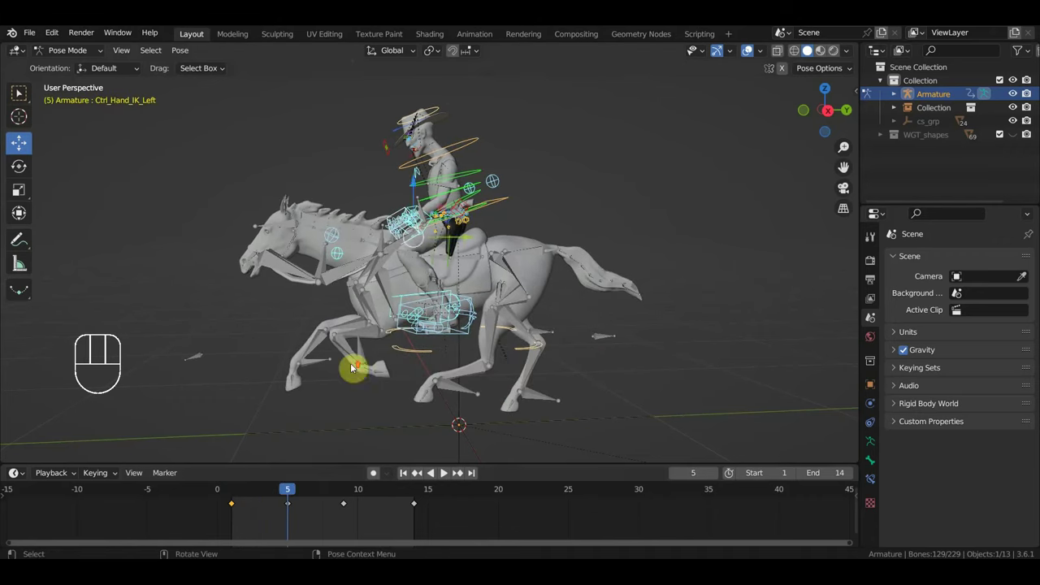
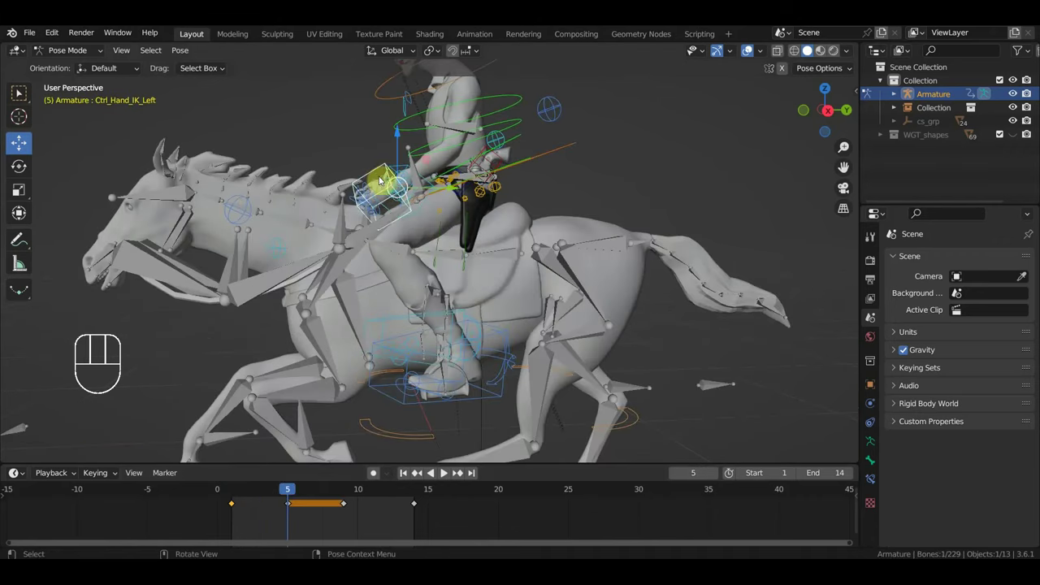
Step: Duplicate the left hand control's frame 1 key onto frame 5
key(g)
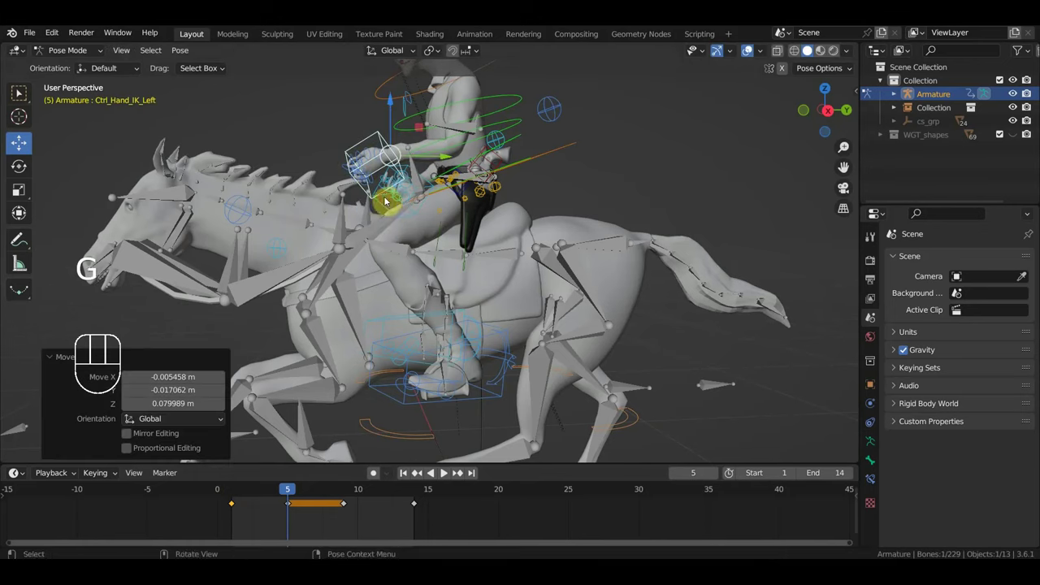
click(236, 507)
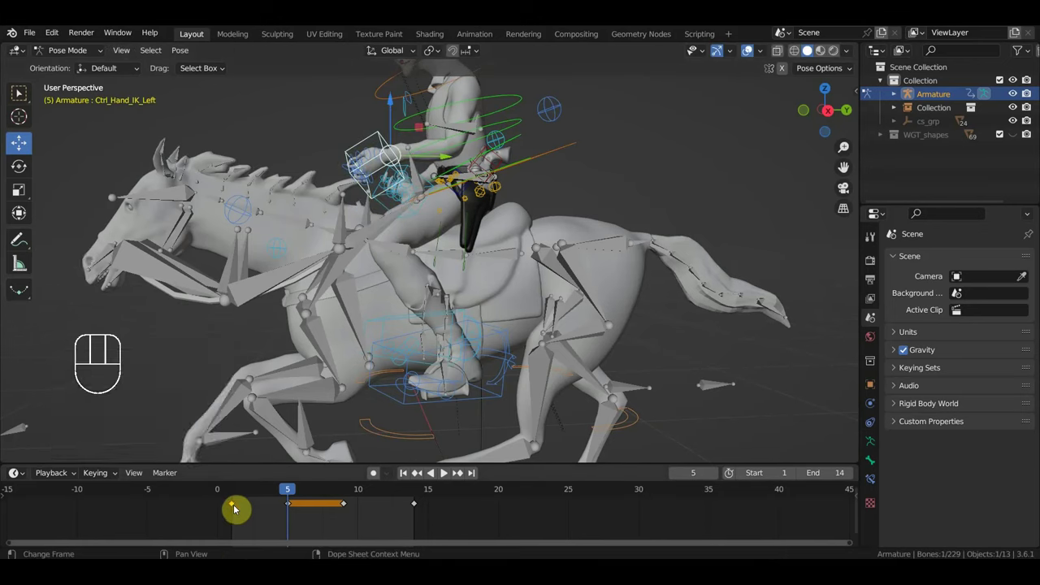
key(shift+d)
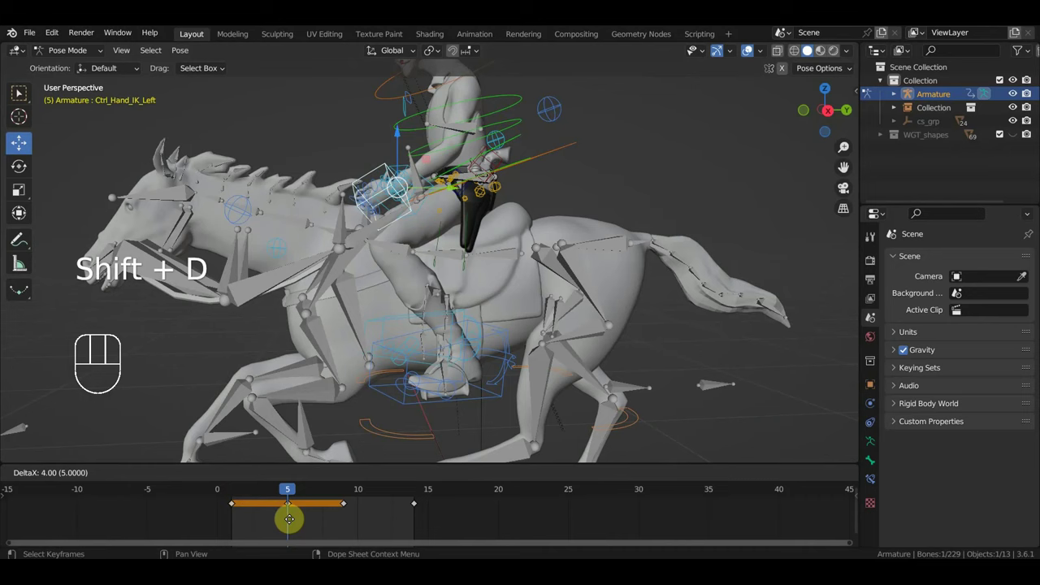
drag(277, 490, 334, 445)
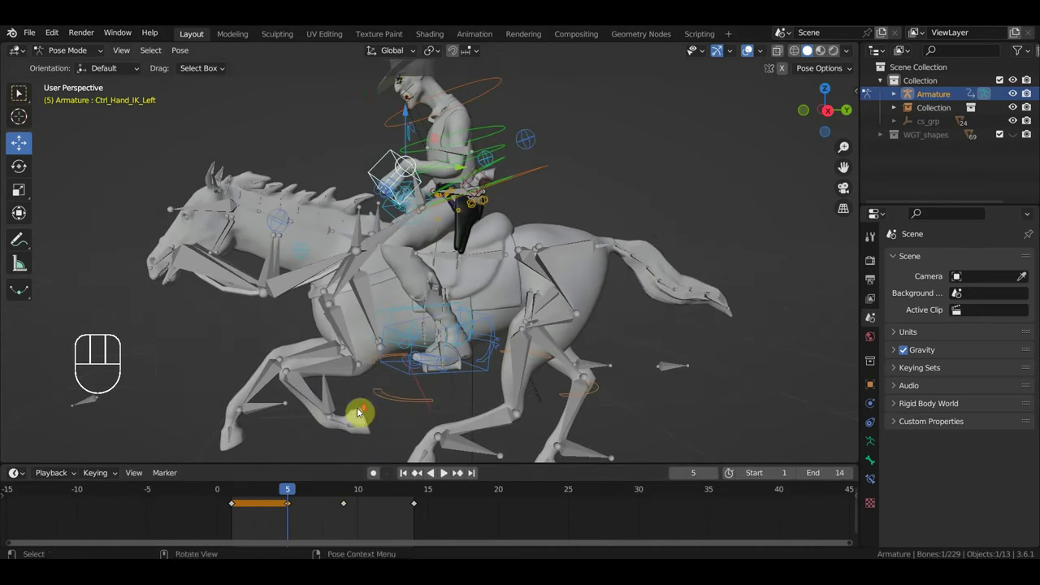
drag(377, 397, 373, 413)
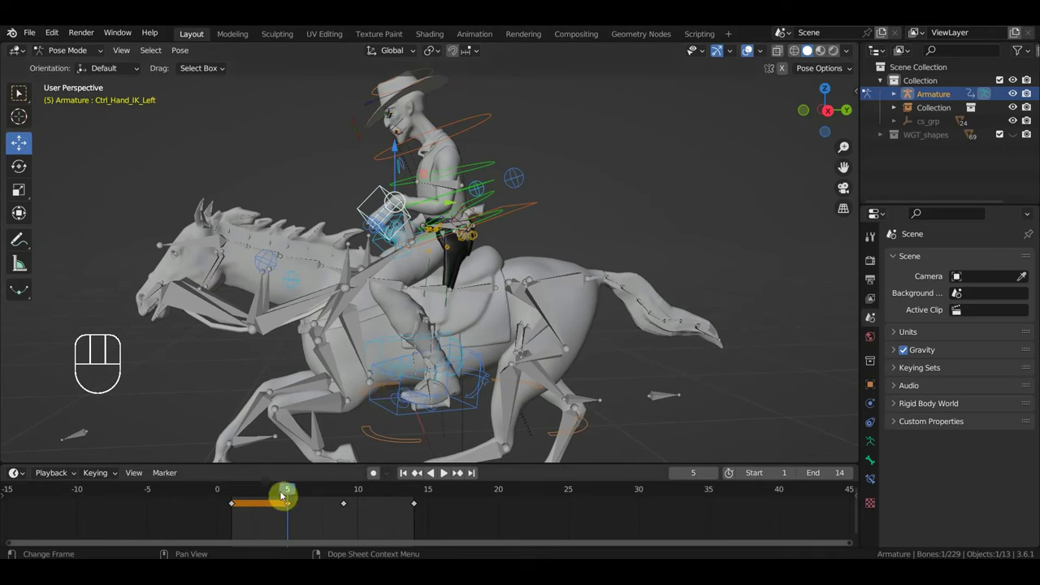
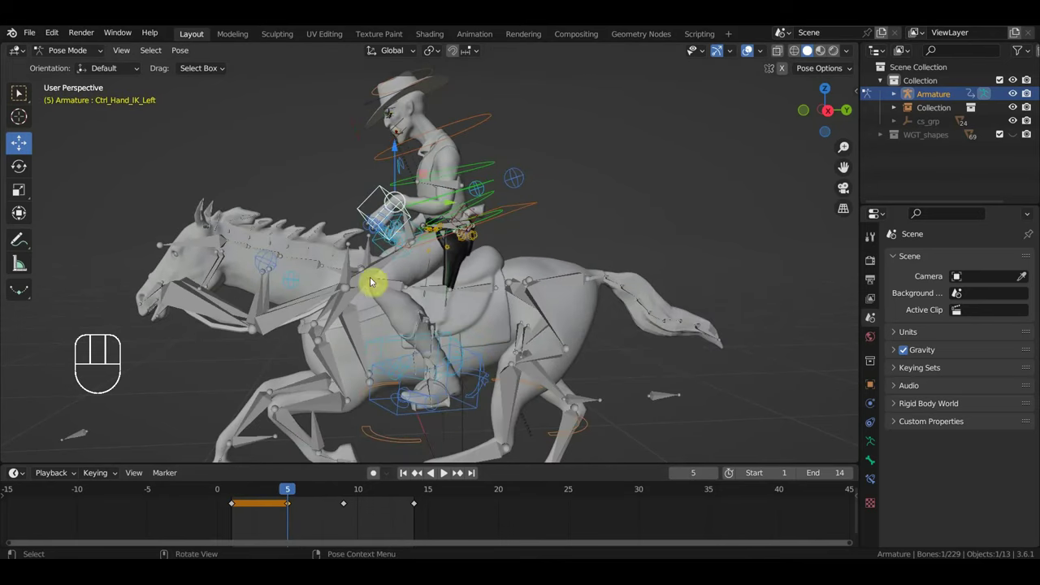
Step: Move and rotate Ctrl_Hand_IK_Left at frame 5, then insert Location & Rotation keys on all 129 bones
key(g)
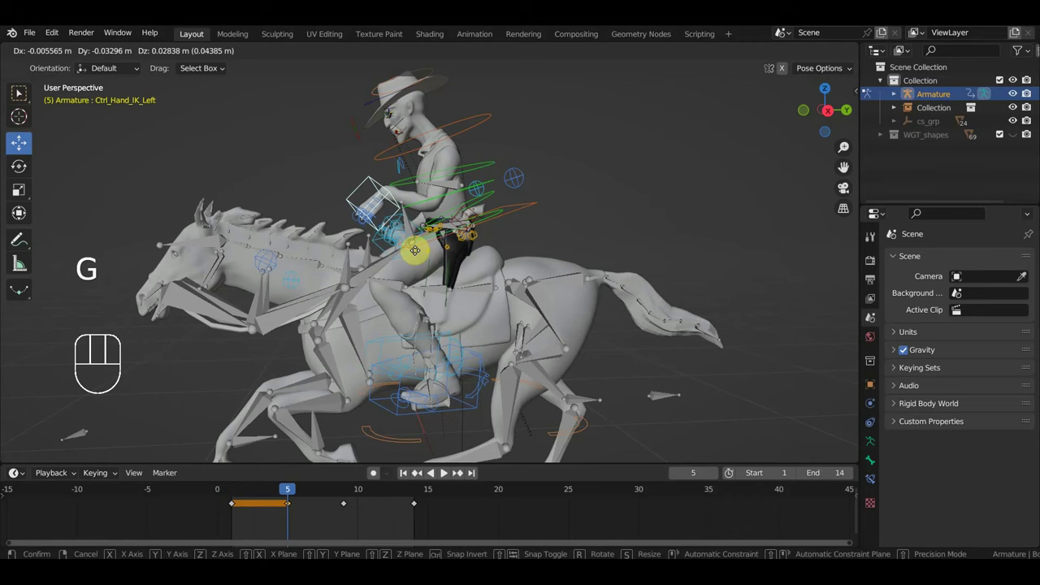
key(g)
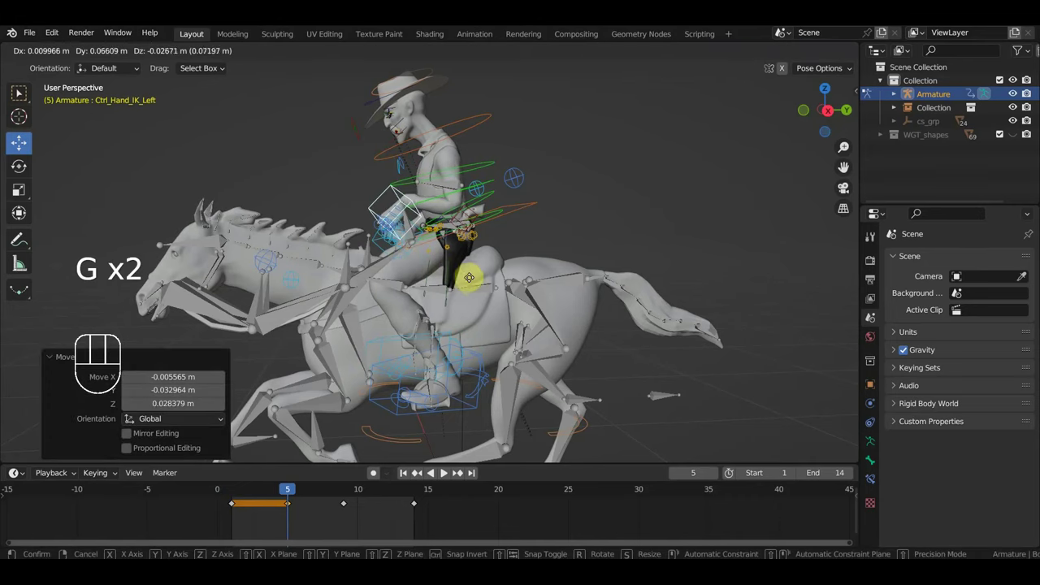
key(r)
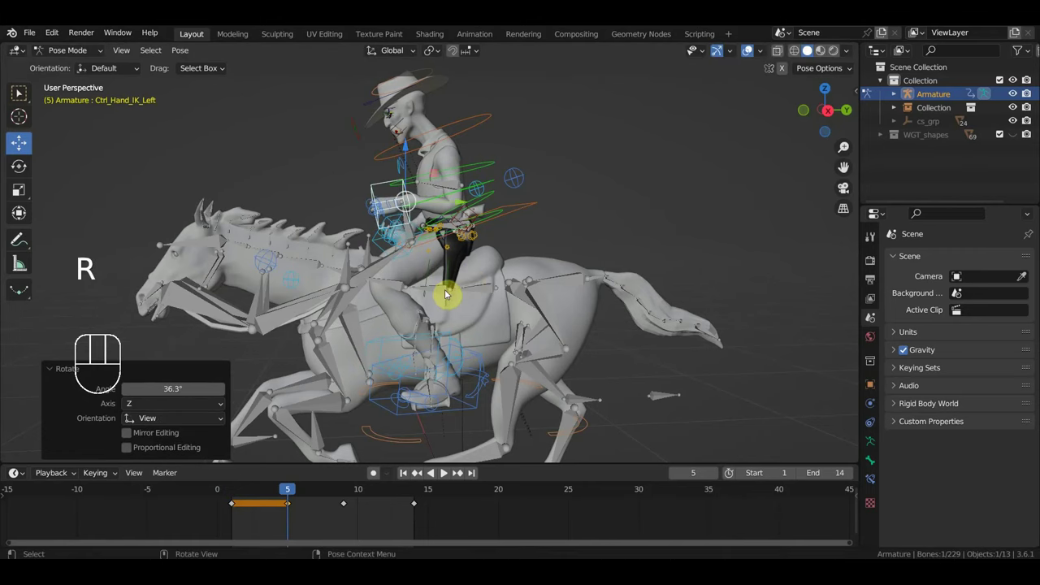
key(a)
key(i)
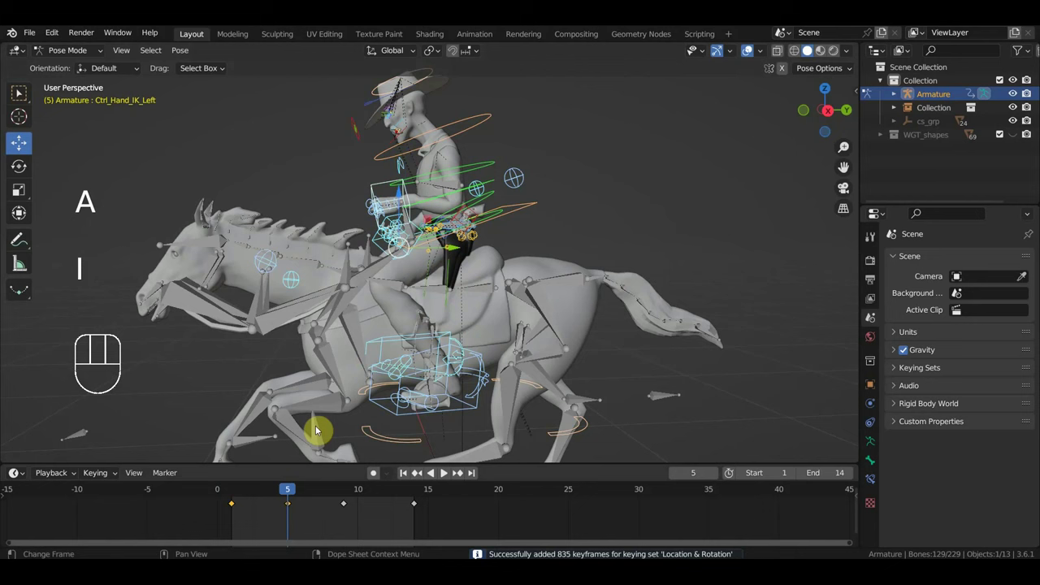
Step: Scrub the playhead forward to frame 9 to review the rider and horse pose
drag(276, 492, 348, 535)
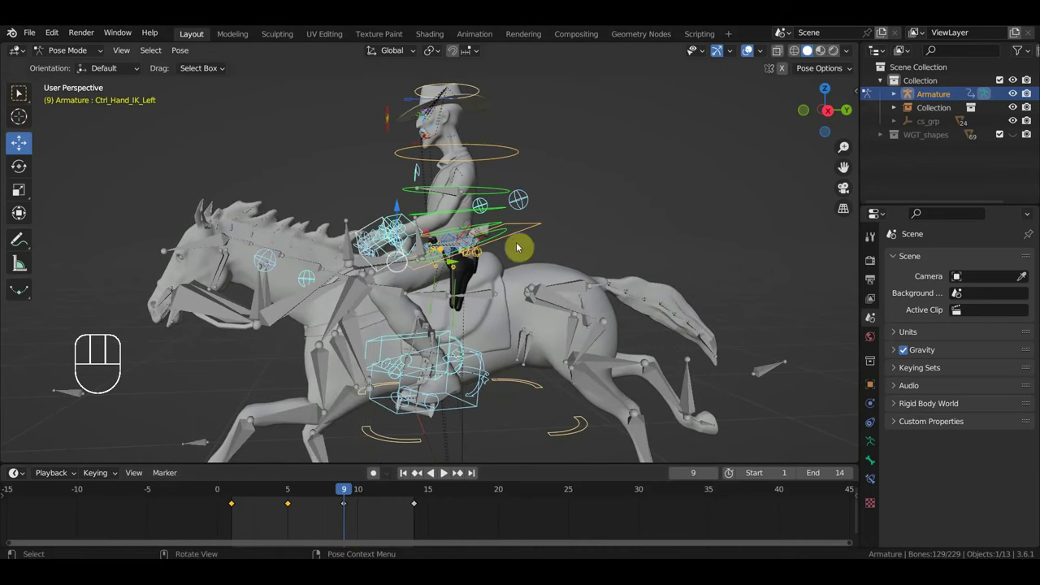
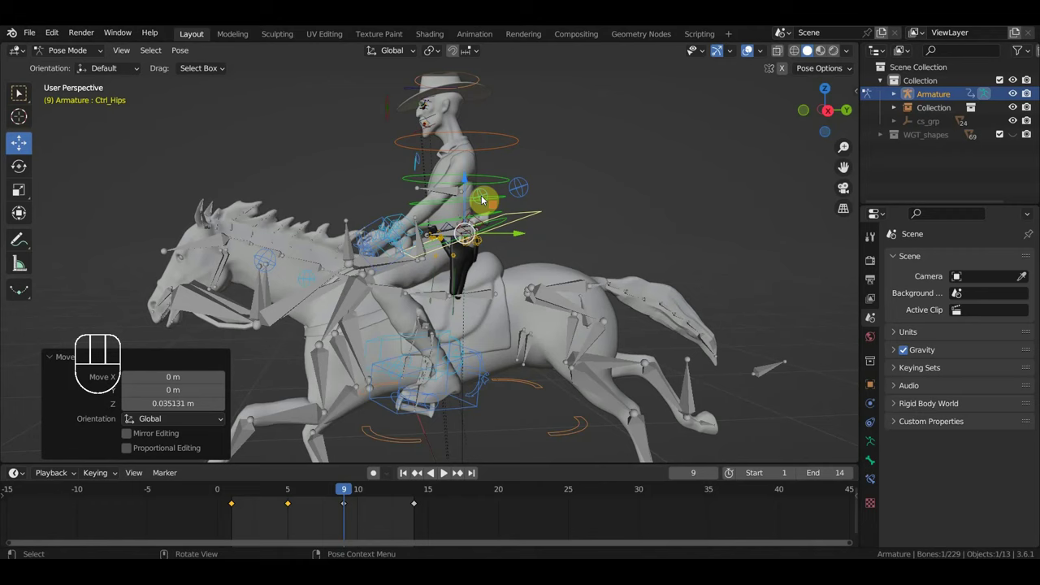
Step: Check the loop's end pose at frame 14, cancelling a stray duplicate of its key
key(i)
drag(350, 491, 424, 515)
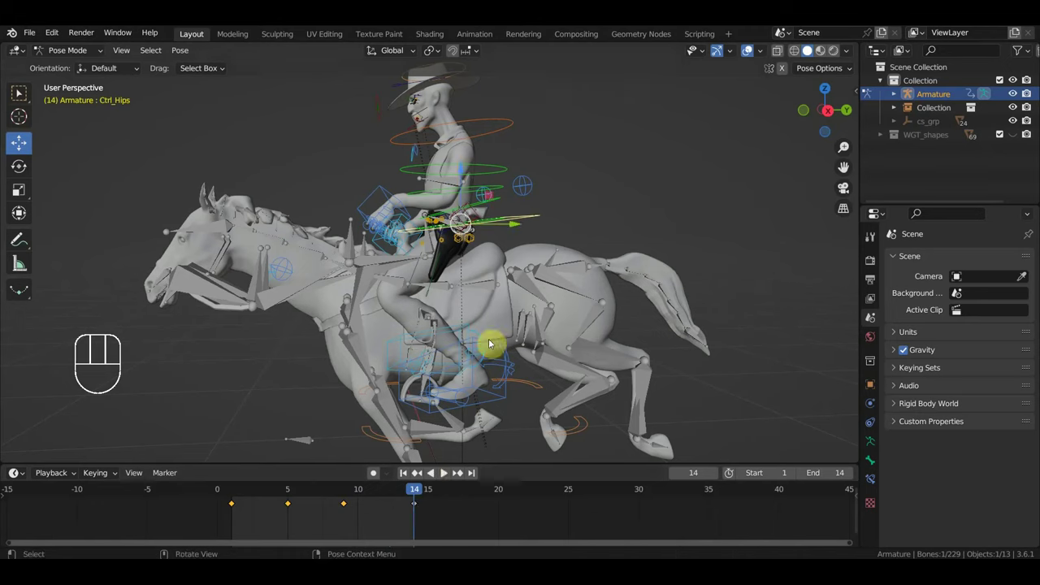
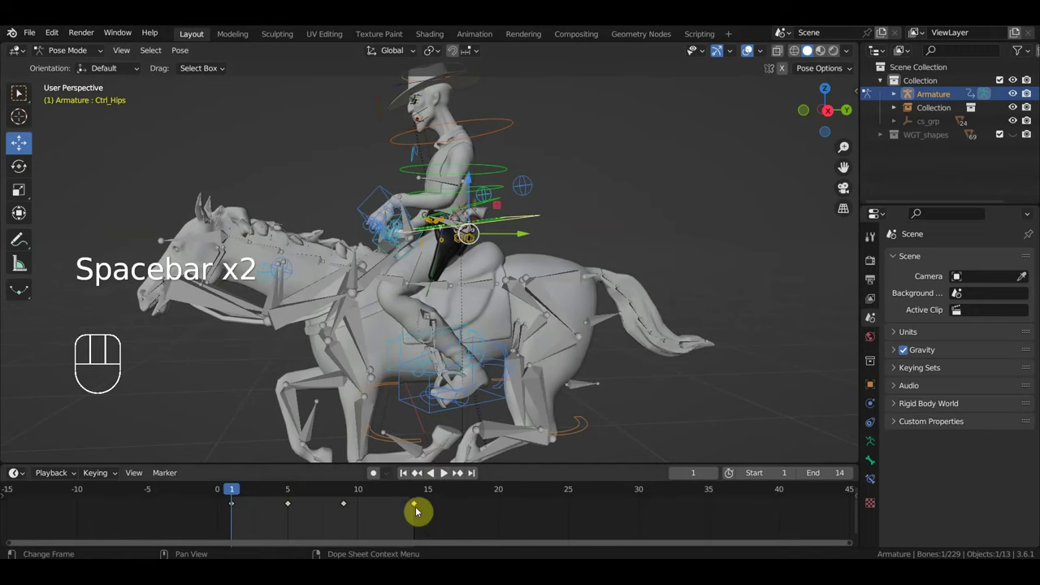
key(shift+d)
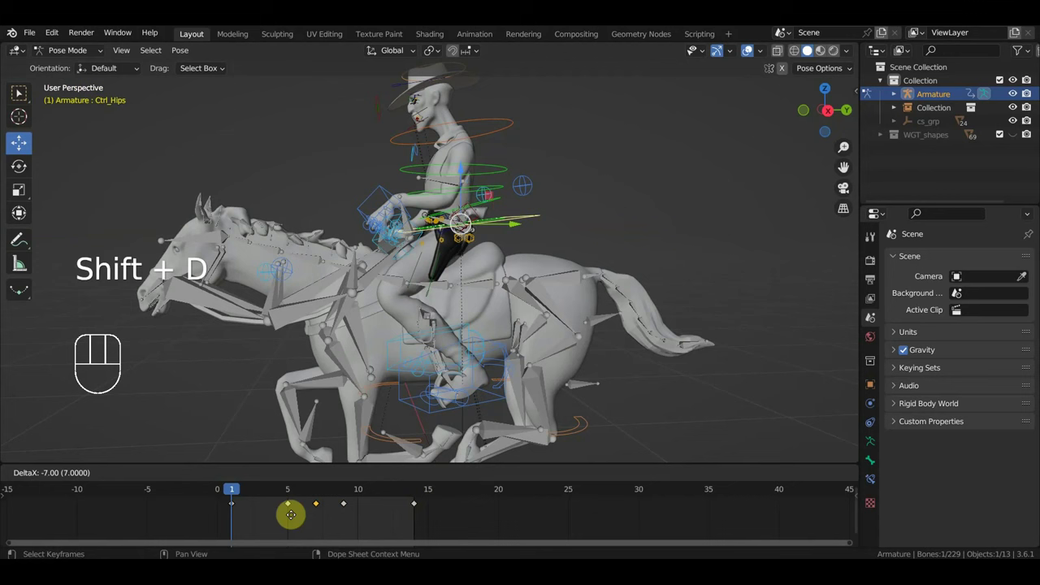
key(space)
drag(452, 360, 485, 365)
key(space)
Step: Delete Ctrl_Hand_IK_Left's key at frame 9, leaving keys at 1, 5 and 14, and play the loop
click(291, 490)
drag(298, 493, 347, 485)
drag(474, 379, 442, 378)
click(291, 495)
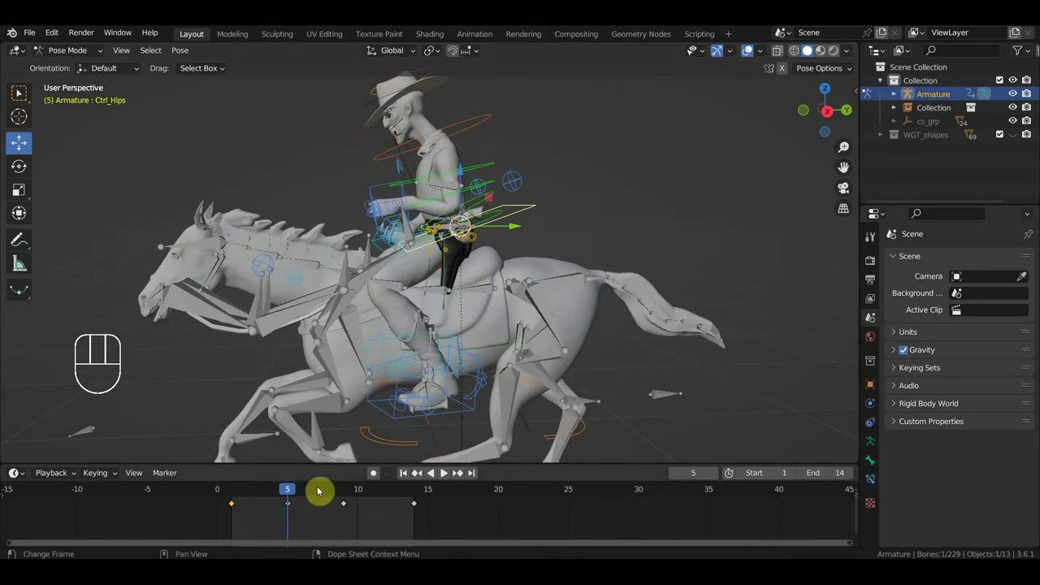
drag(354, 519, 336, 500)
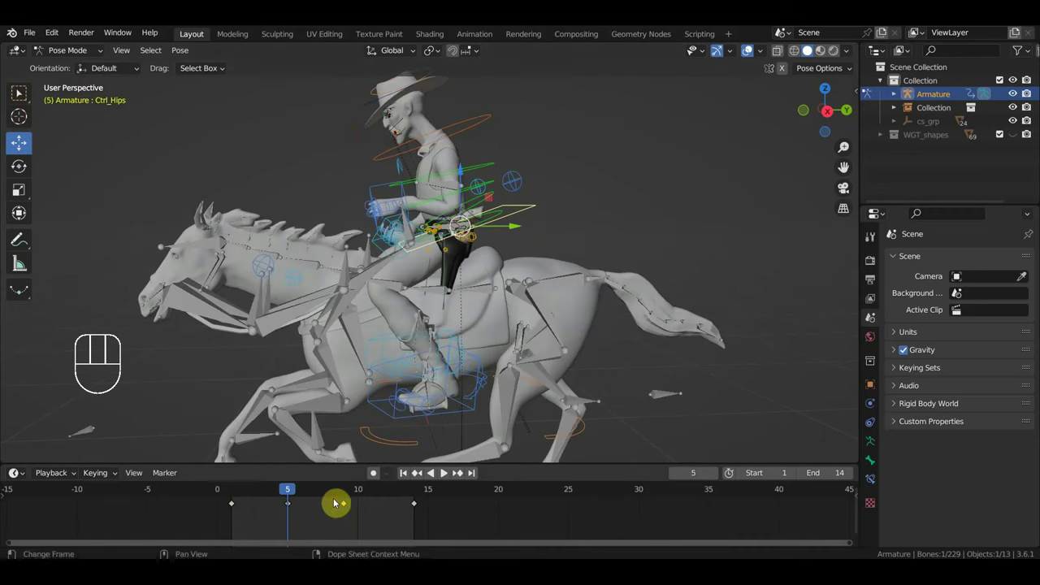
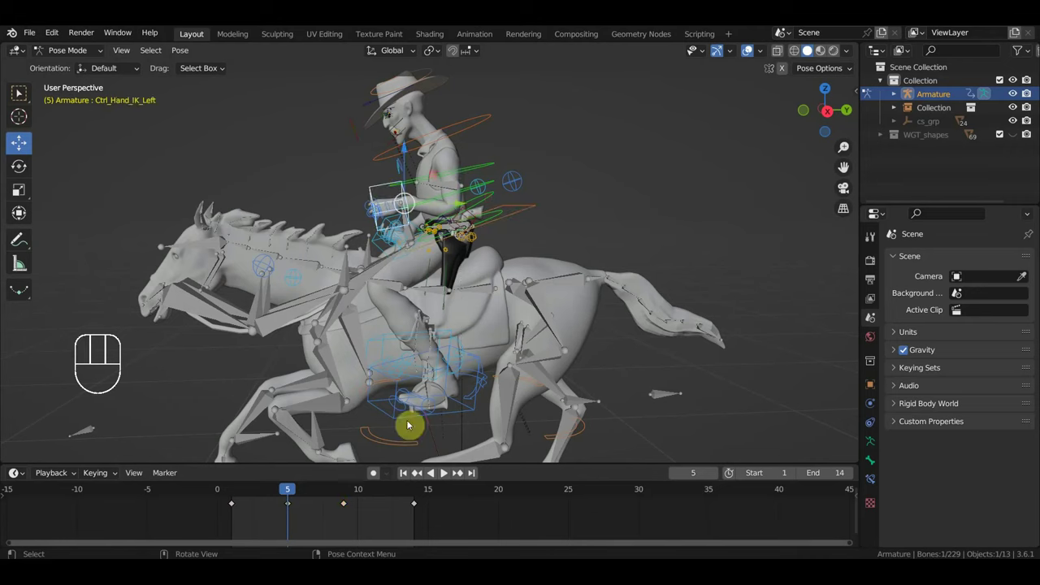
drag(369, 524, 342, 503)
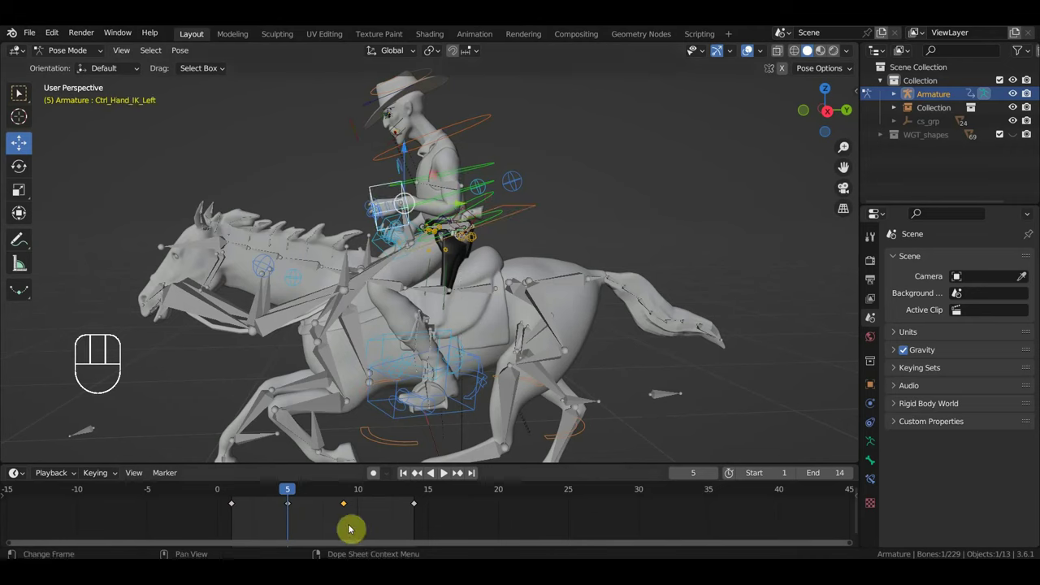
key(Delete)
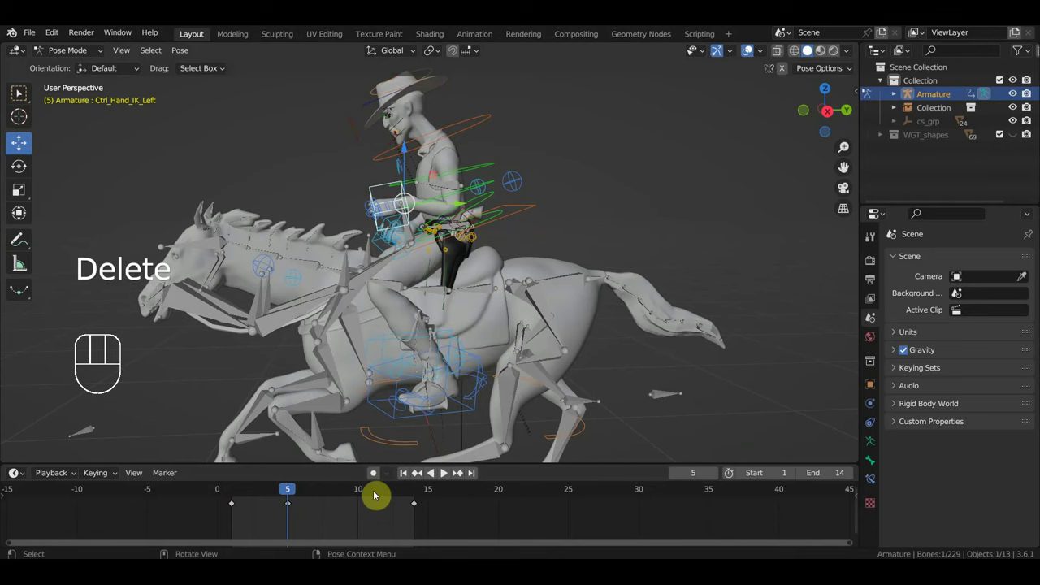
key(space)
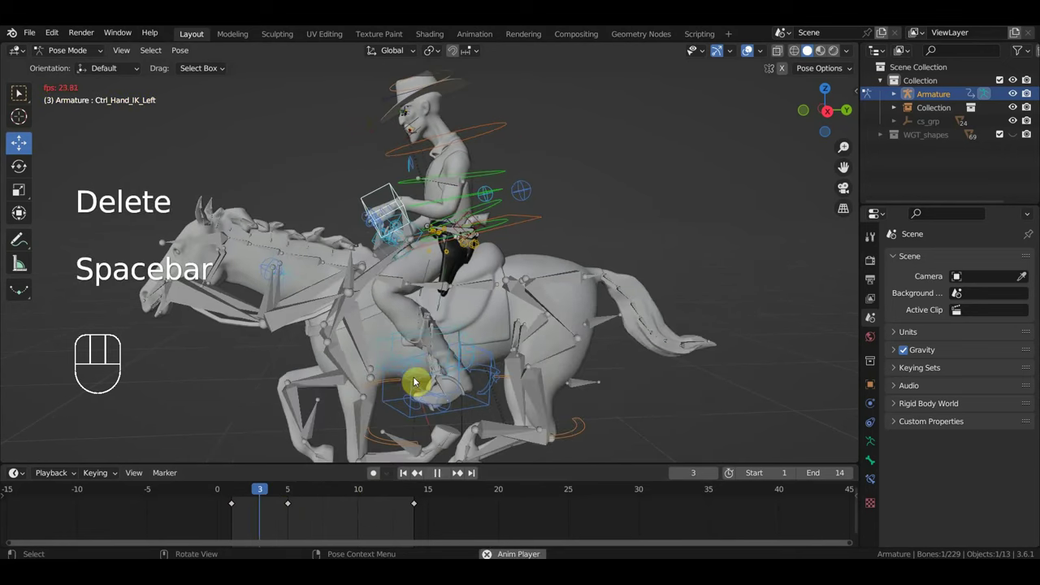
Step: Stop playback and shift the left hand's frame 5 key two frames later to frame 7
key(space)
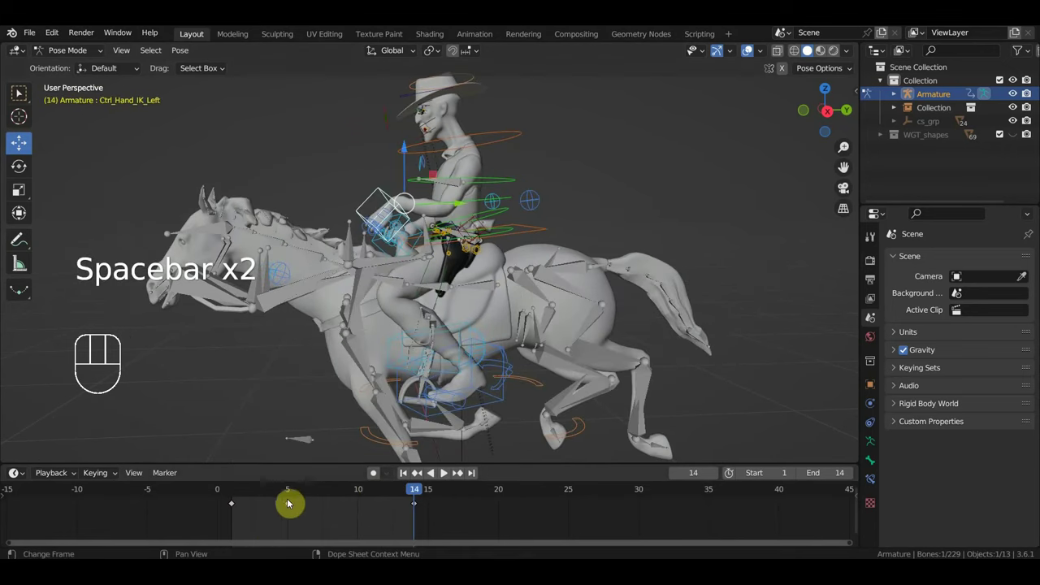
click(295, 494)
drag(294, 510, 283, 497)
key(g)
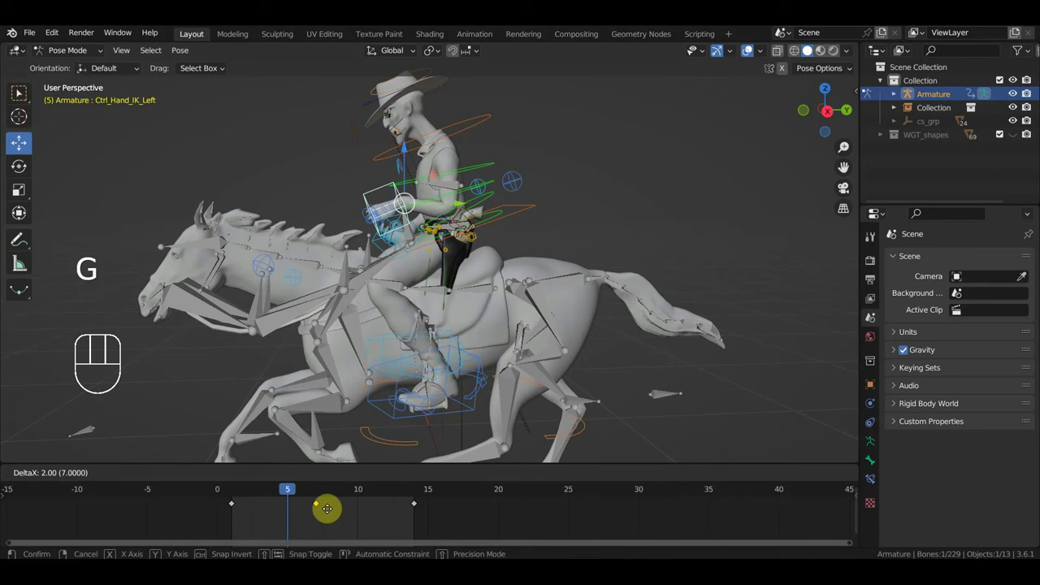
click(318, 499)
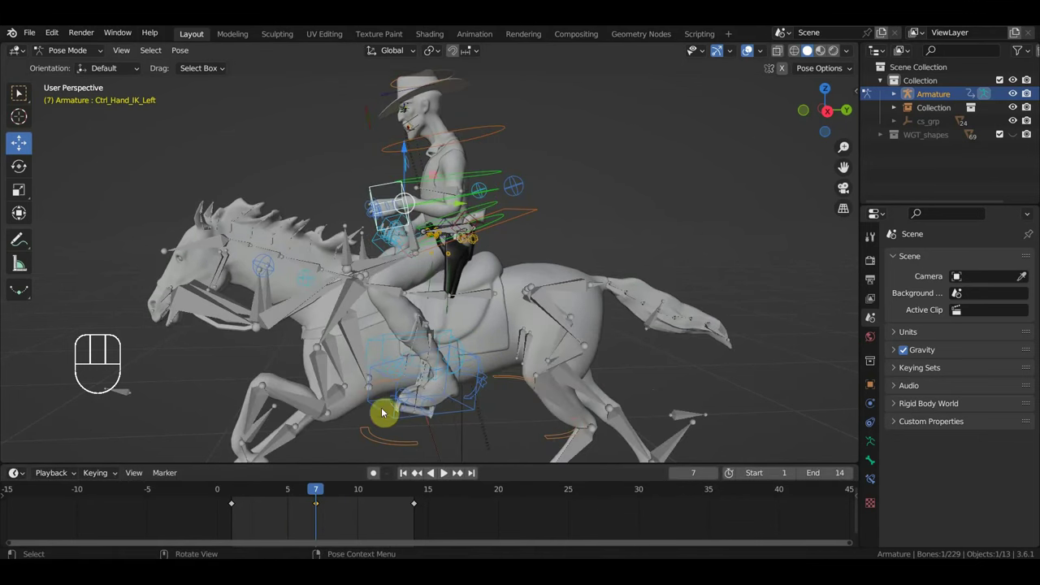
key(space)
key(space)
Step: Reposition Ctrl_Hand_IK_Left at frame 7 and key its new position there
click(391, 187)
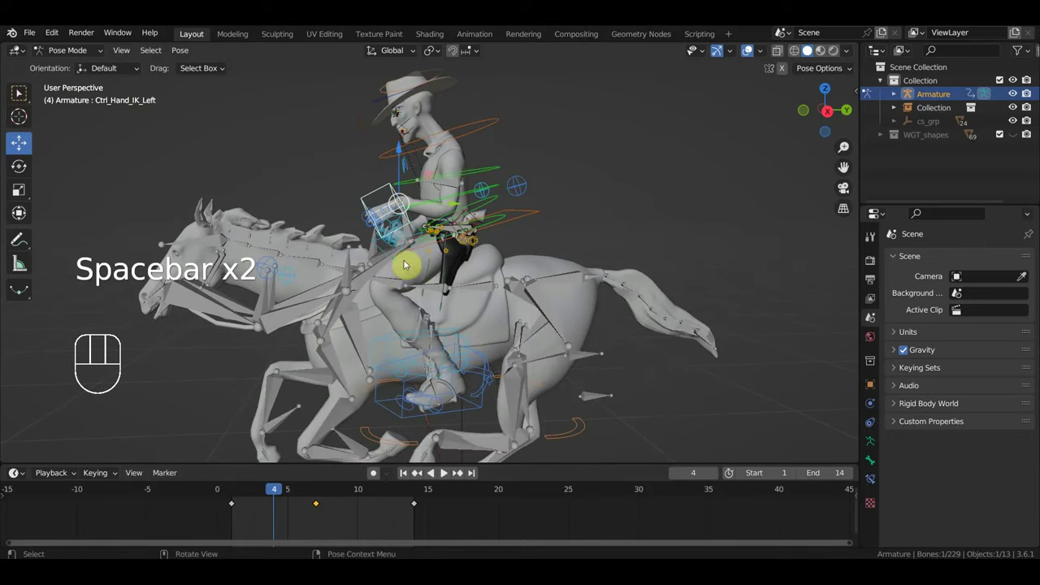
click(319, 490)
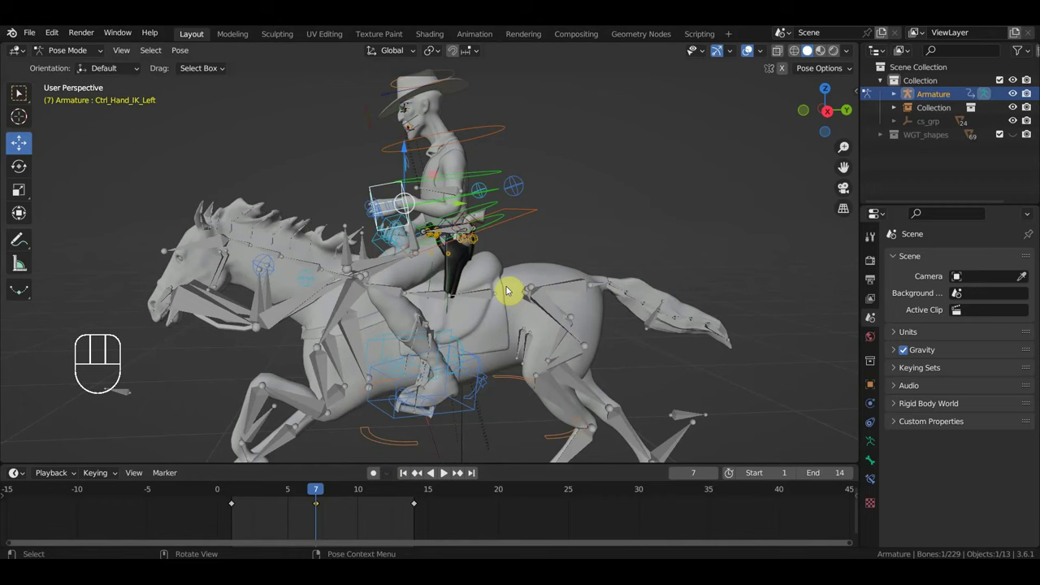
key(g)
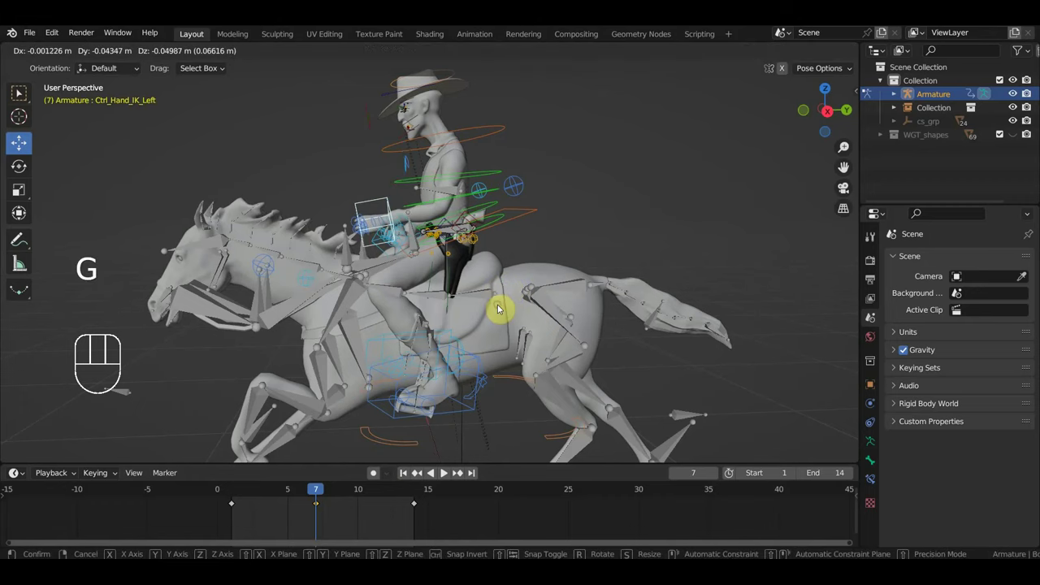
key(i)
key(space)
key(space)
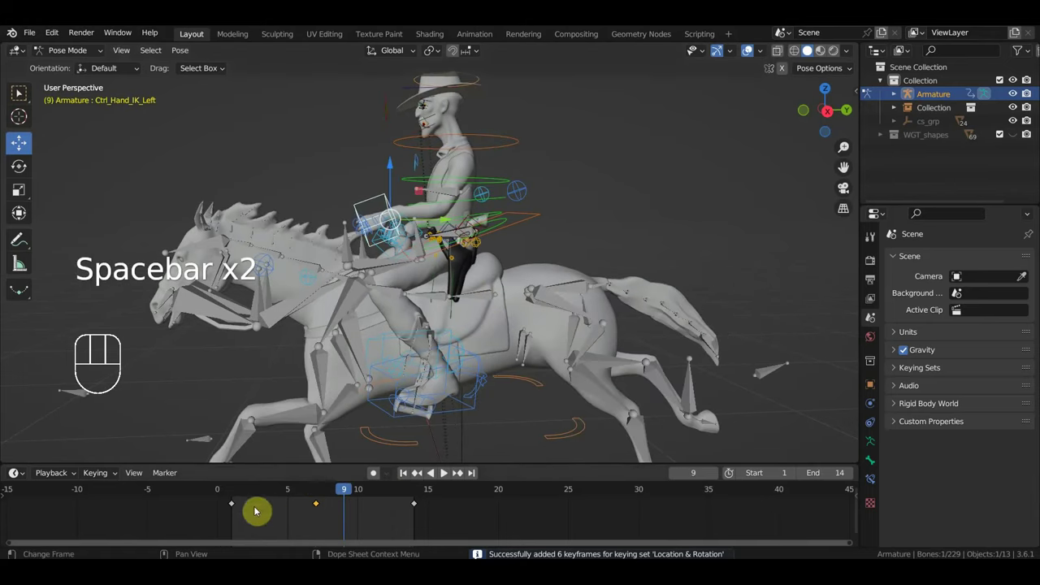
click(318, 494)
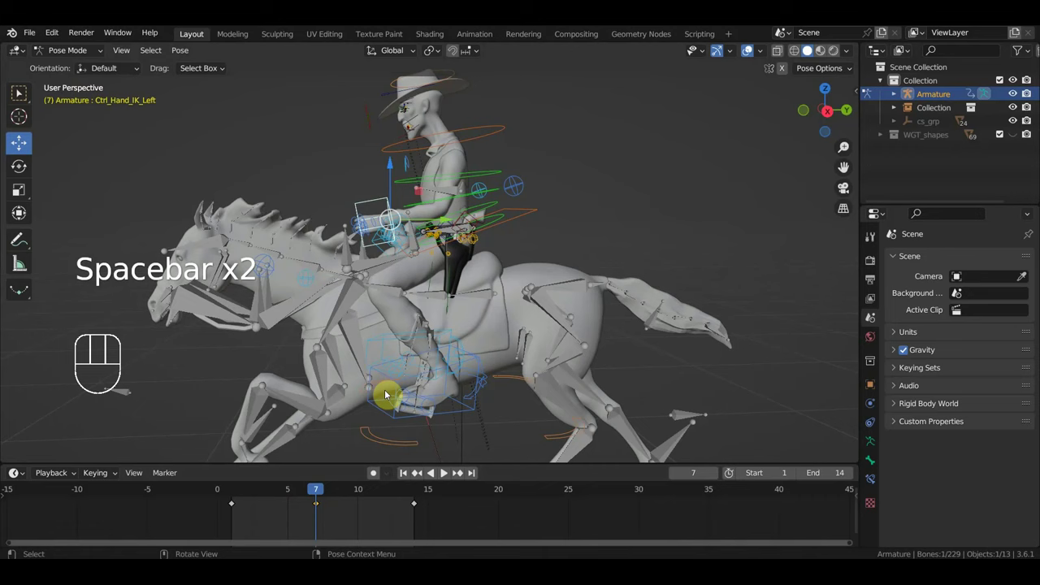
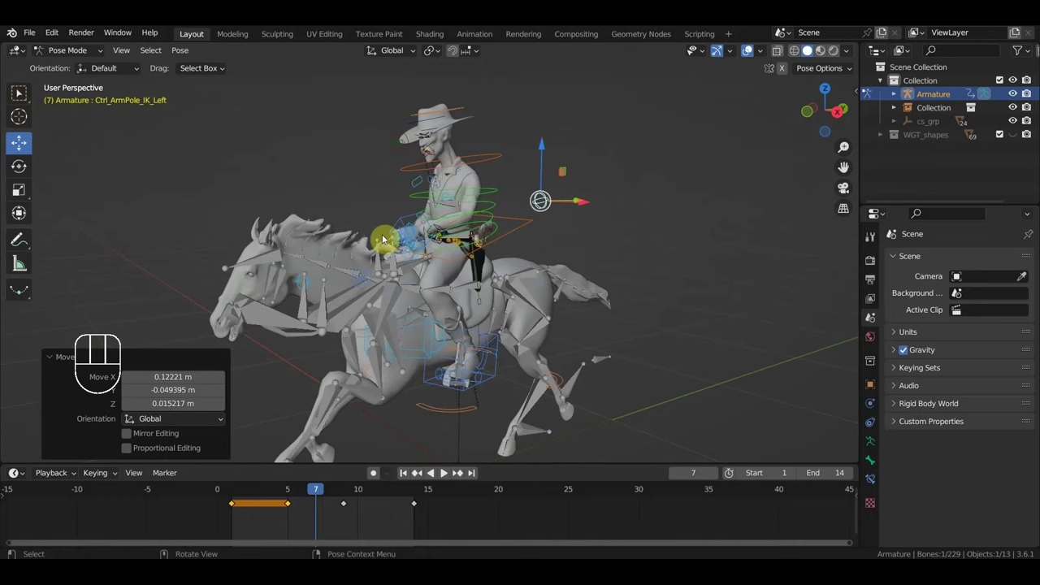
Step: Key the whole rig pose at frame 7, then play the loop with viewport overlays hidden and stop at frame 2
key(a)
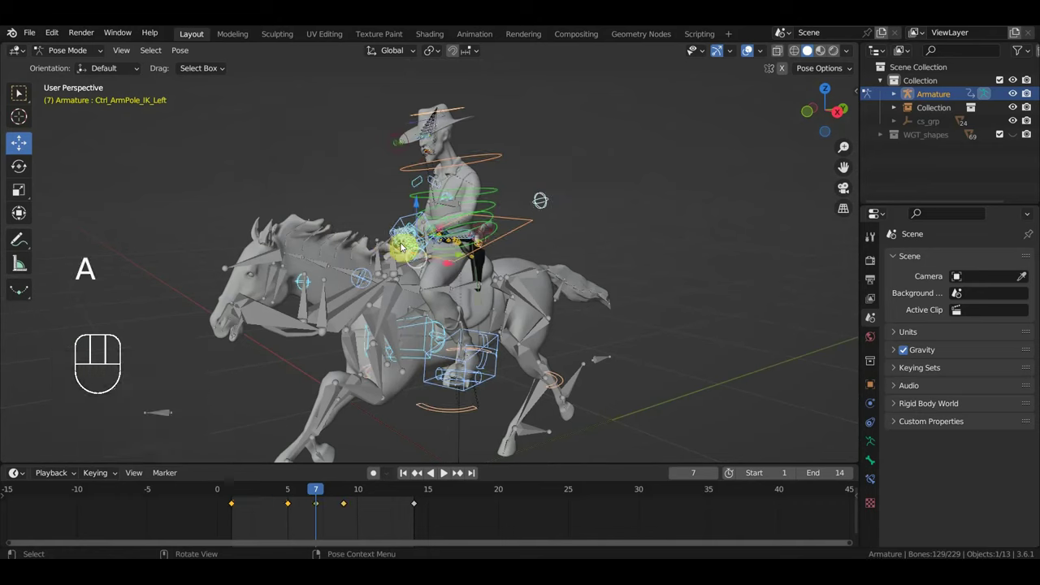
key(i)
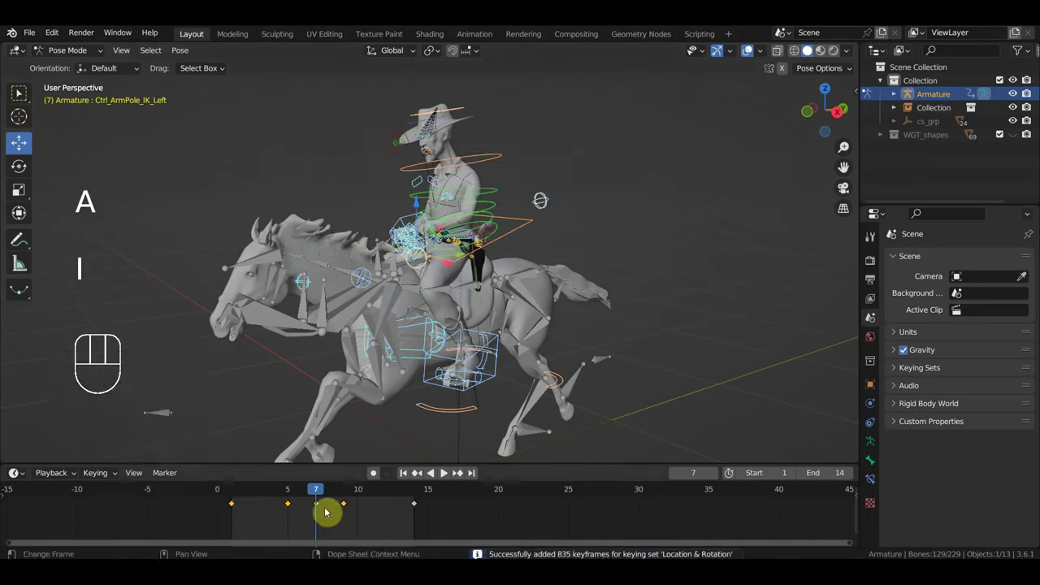
click(291, 489)
drag(293, 490, 385, 449)
key(space)
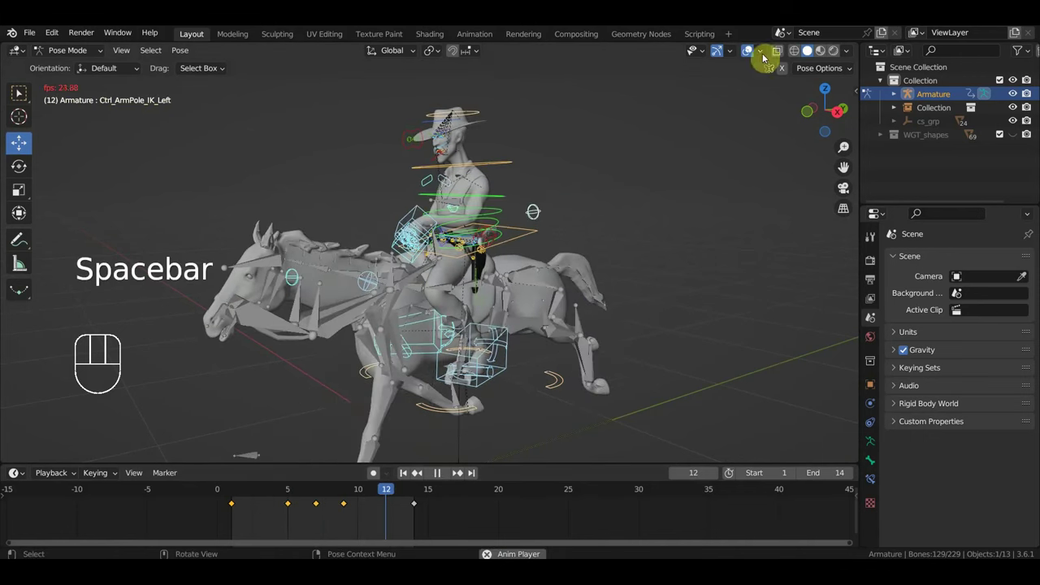
click(750, 53)
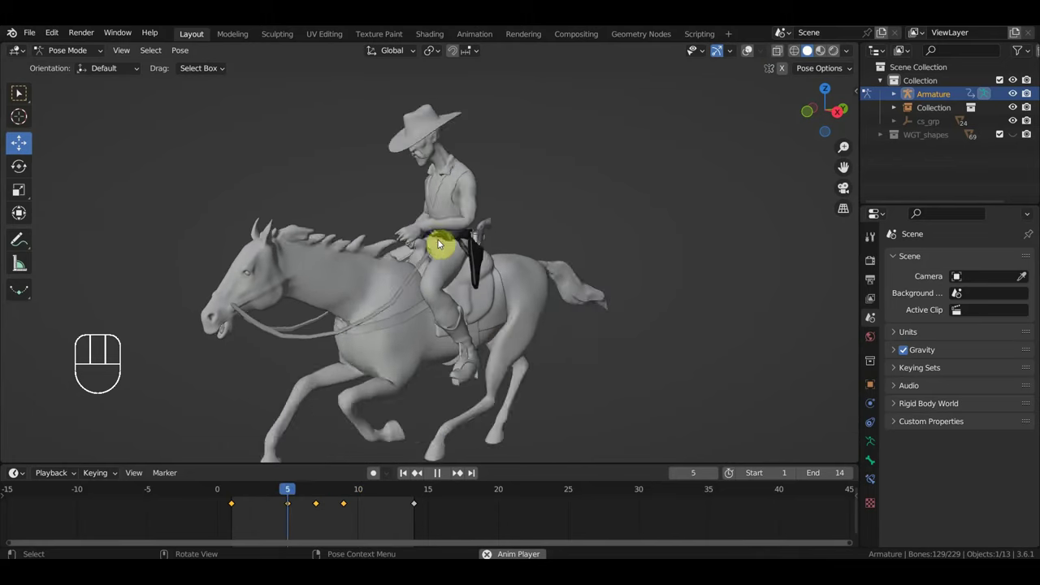
key(space)
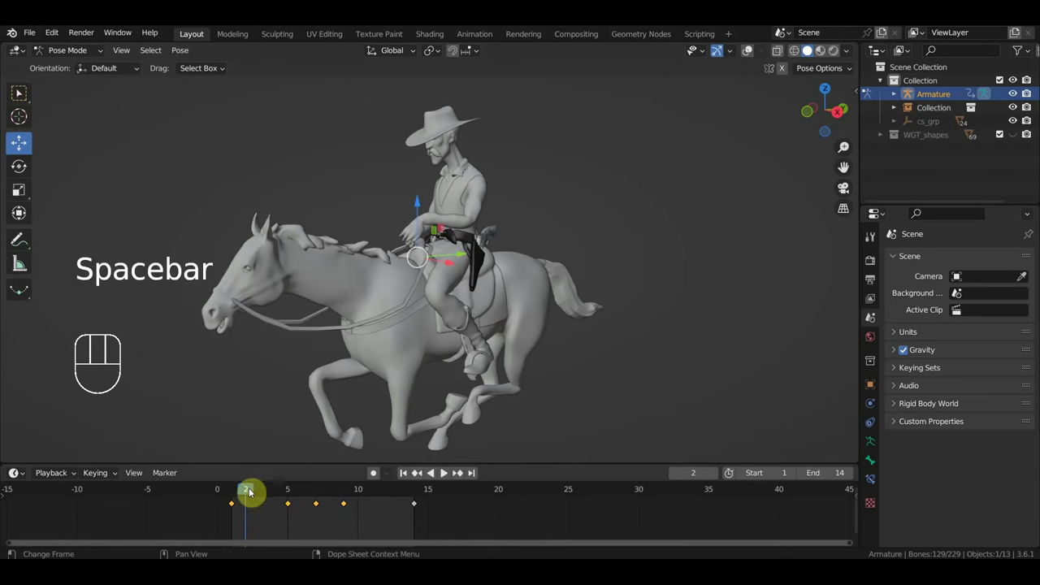
Step: From a side view, delete intermediate Ctrl_Hips keys and replay the gallop between deletions
drag(627, 265, 610, 259)
key(KP_3)
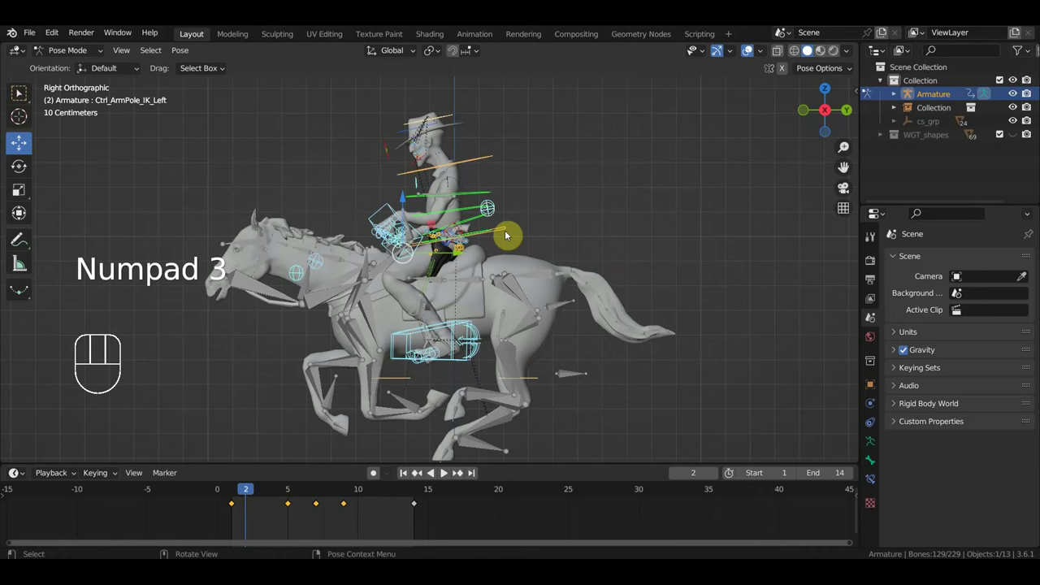
click(273, 493)
key(Delete)
key(space)
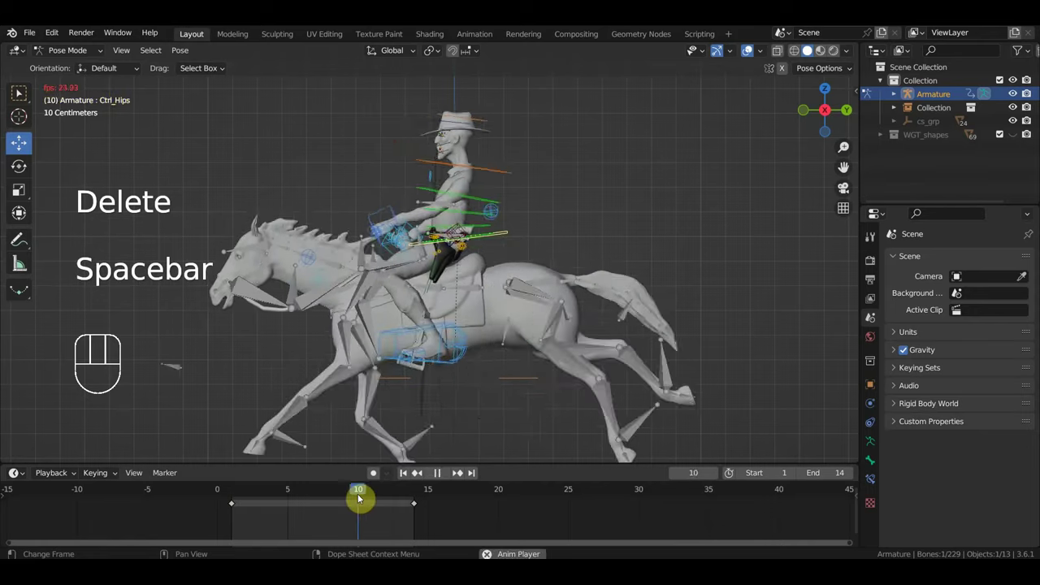
key(space)
drag(540, 204, 439, 137)
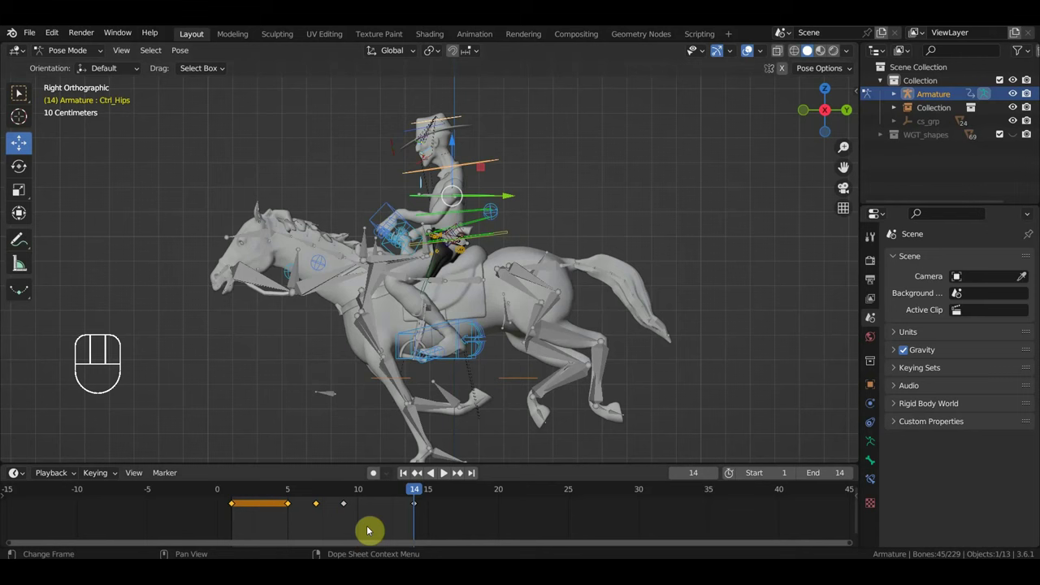
drag(341, 518, 277, 501)
key(Delete)
key(space)
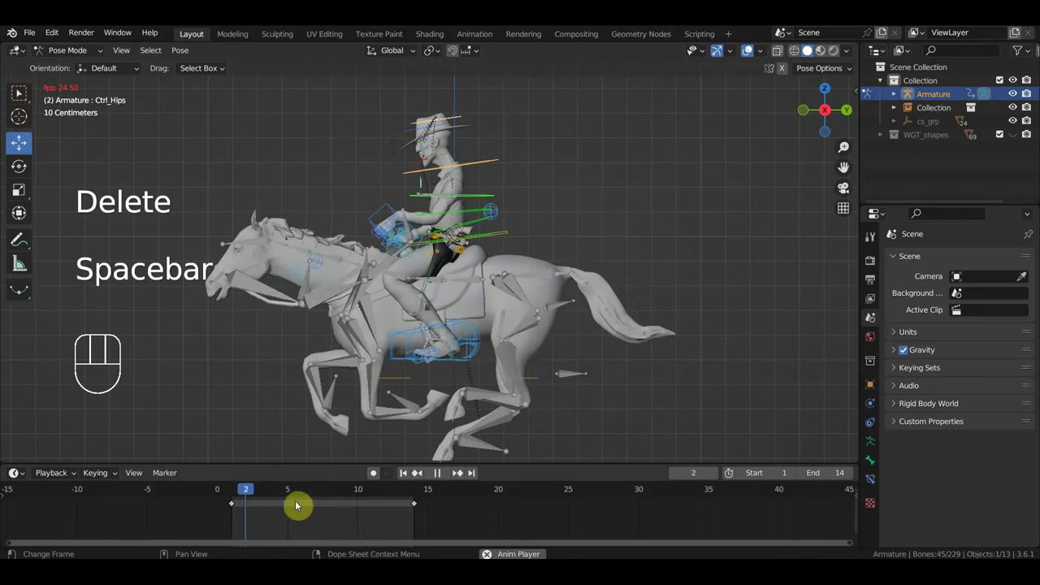
key(space)
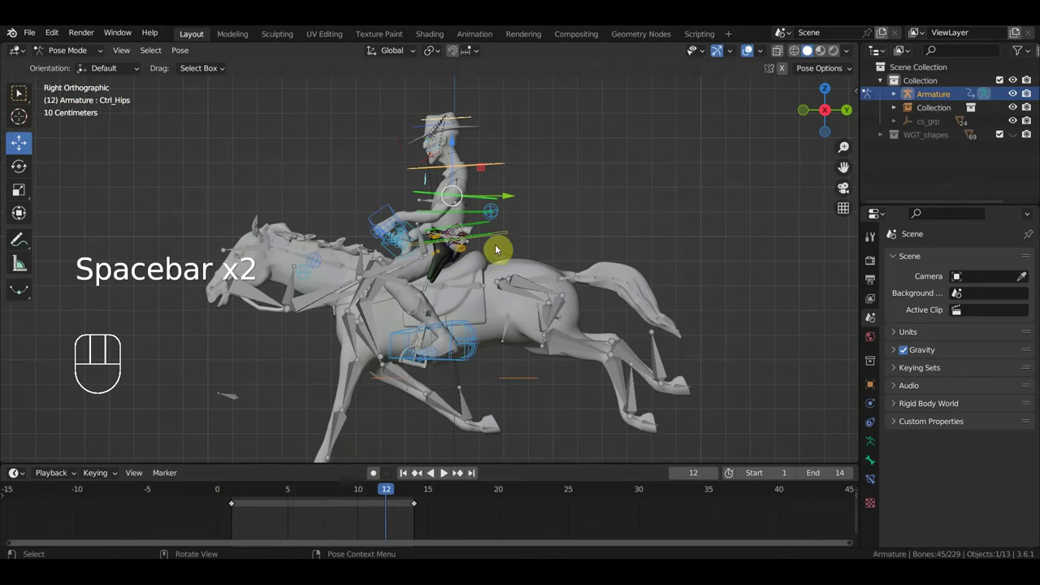
Step: Select Ctrl_Hips_Free and Ctrl_Spine, delete their middle keys leaving frames 1 and 14, and replay
drag(514, 236, 480, 221)
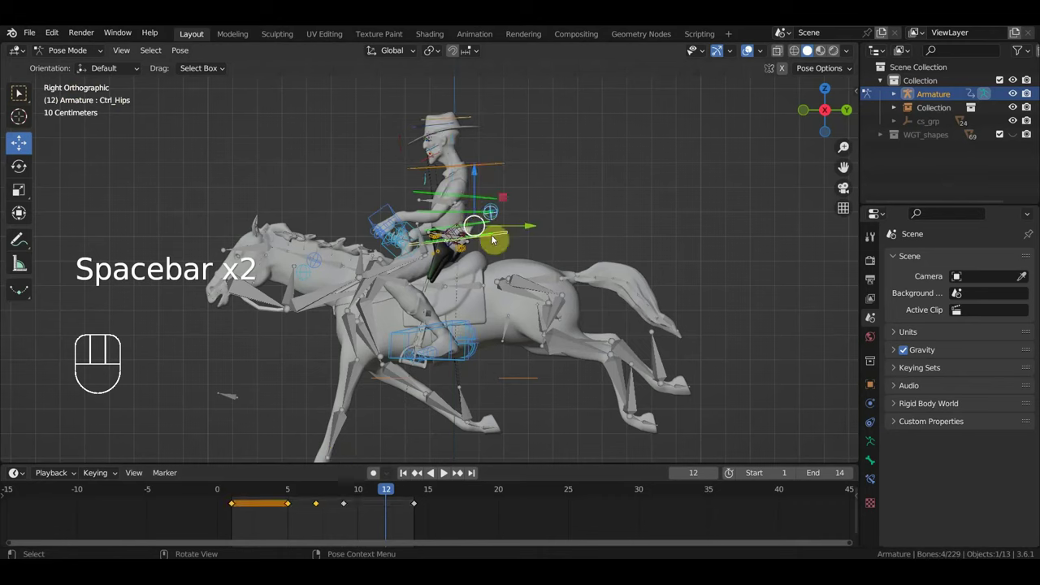
drag(353, 523, 290, 498)
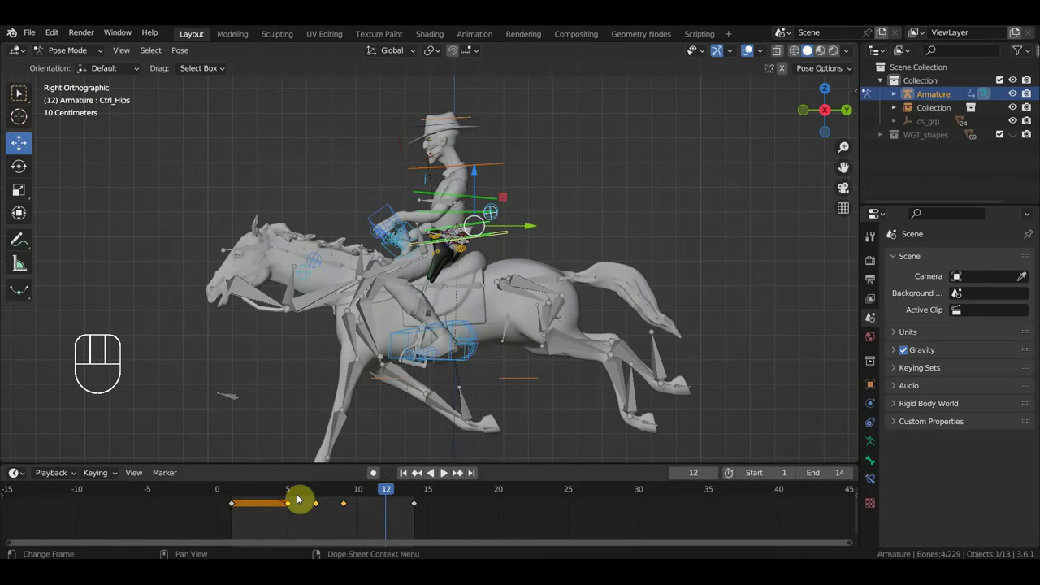
click(582, 243)
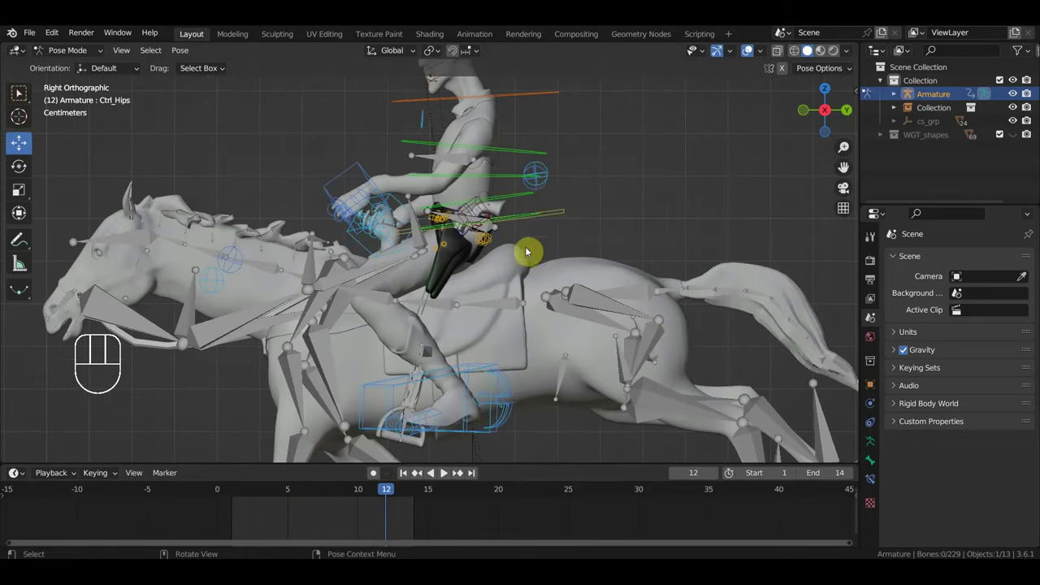
click(523, 215)
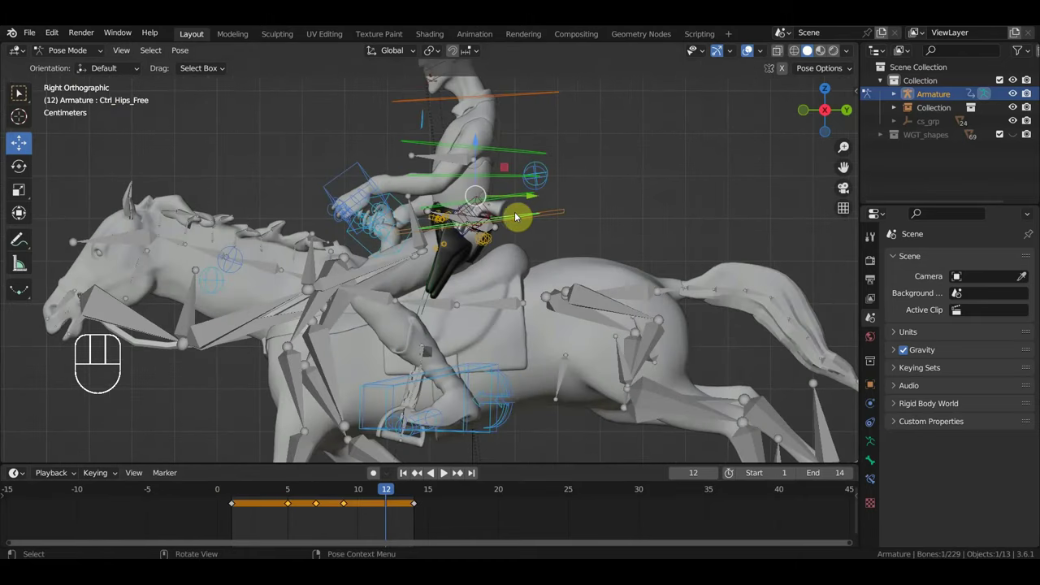
click(511, 199)
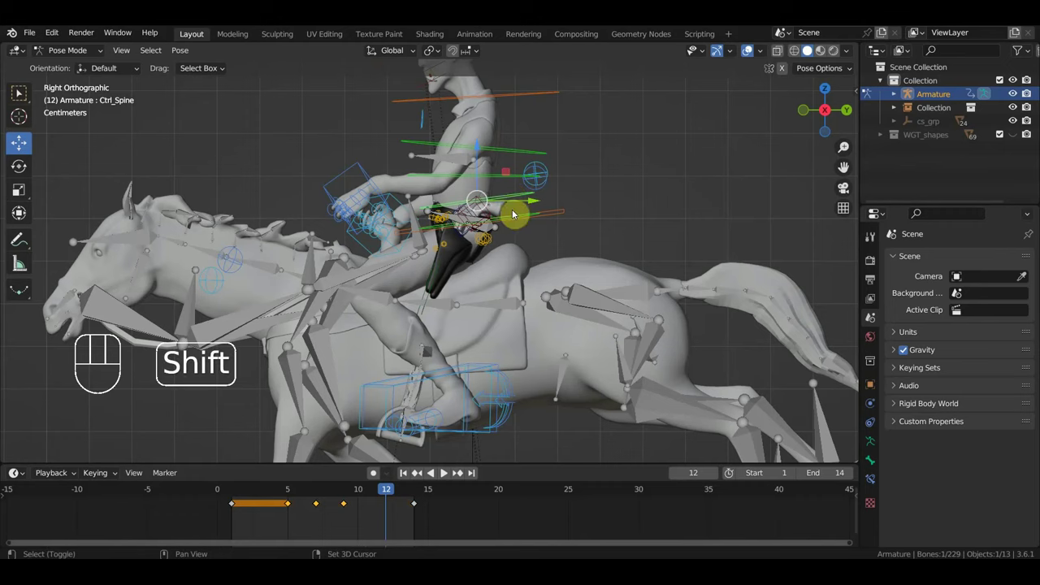
click(516, 218)
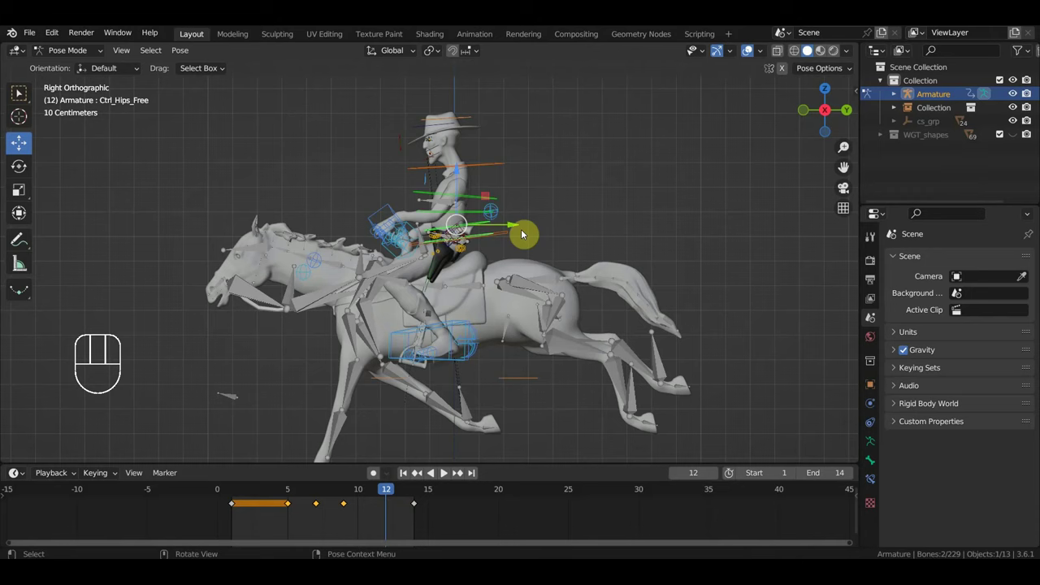
drag(369, 536, 286, 499)
key(Delete)
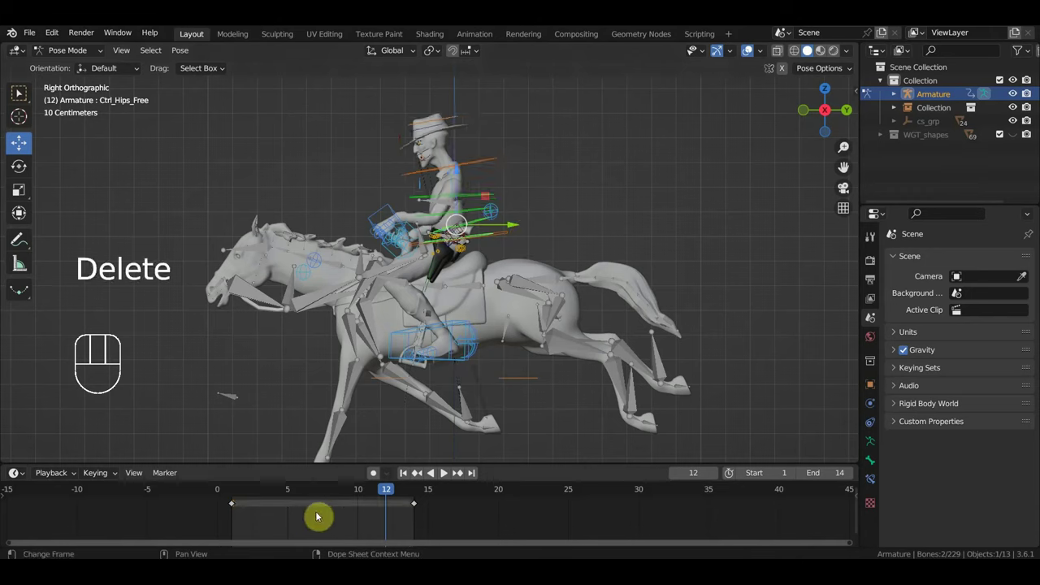
key(space)
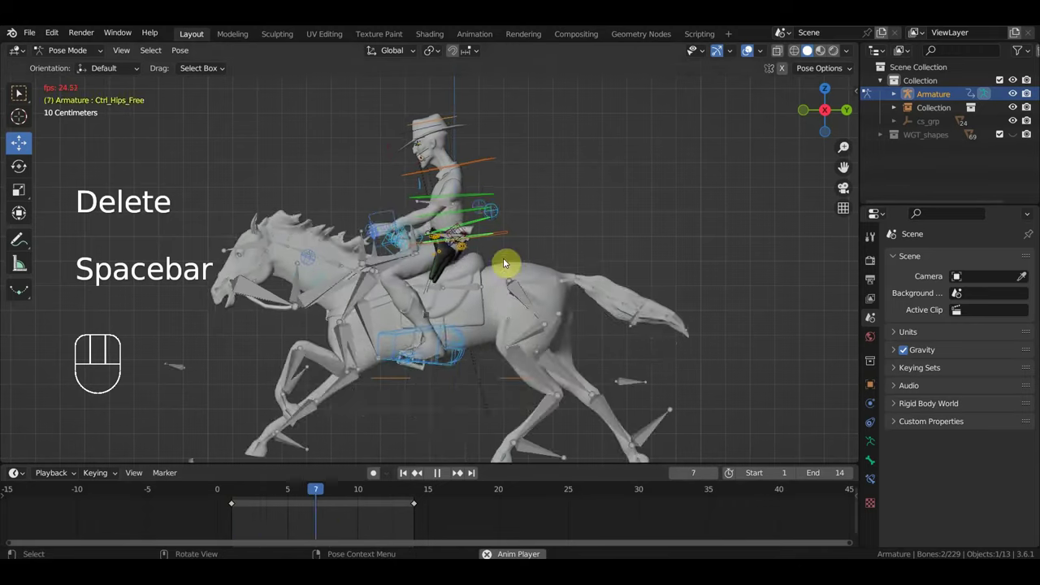
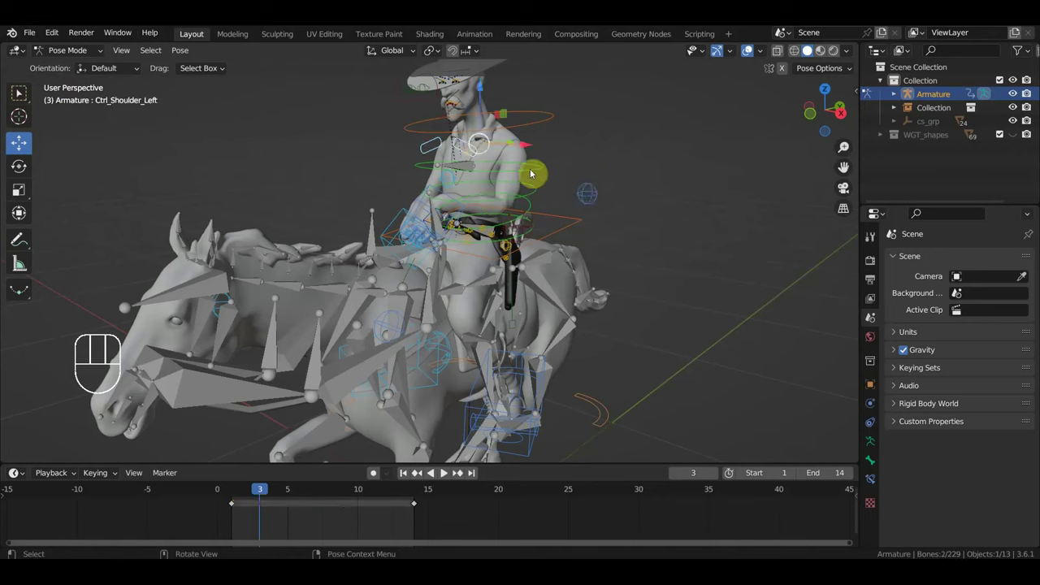
drag(380, 521, 277, 502)
key(Delete)
drag(397, 377, 354, 377)
key(space)
drag(418, 343, 405, 337)
key(KP_3)
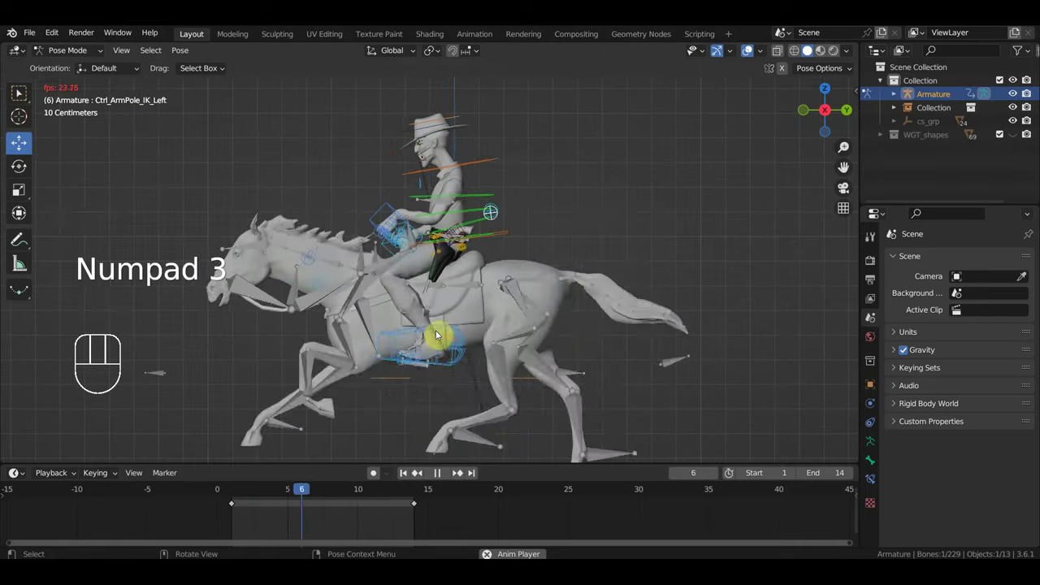
key(space)
click(232, 491)
drag(235, 494, 344, 472)
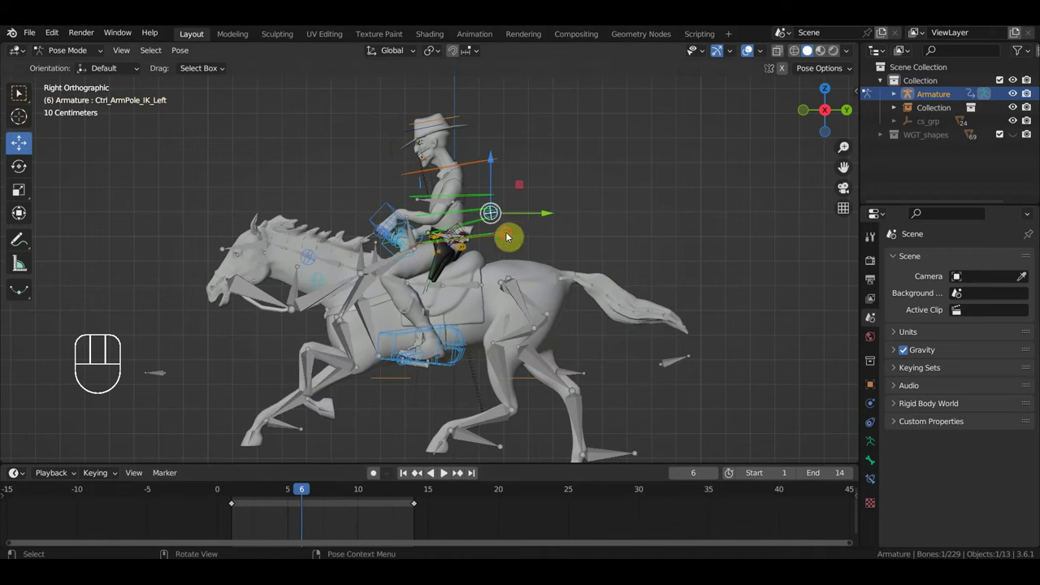
click(509, 235)
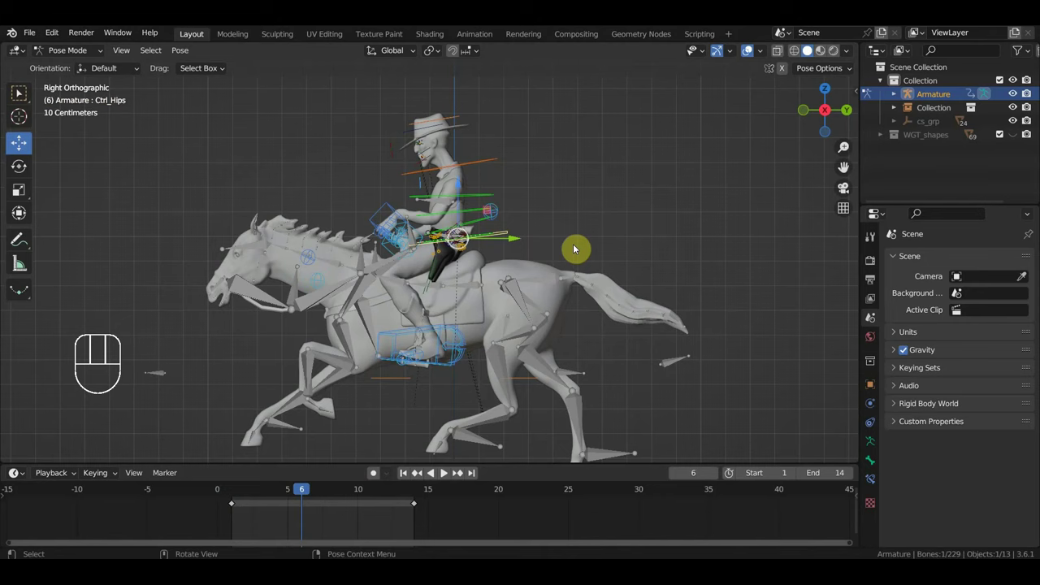
key(g)
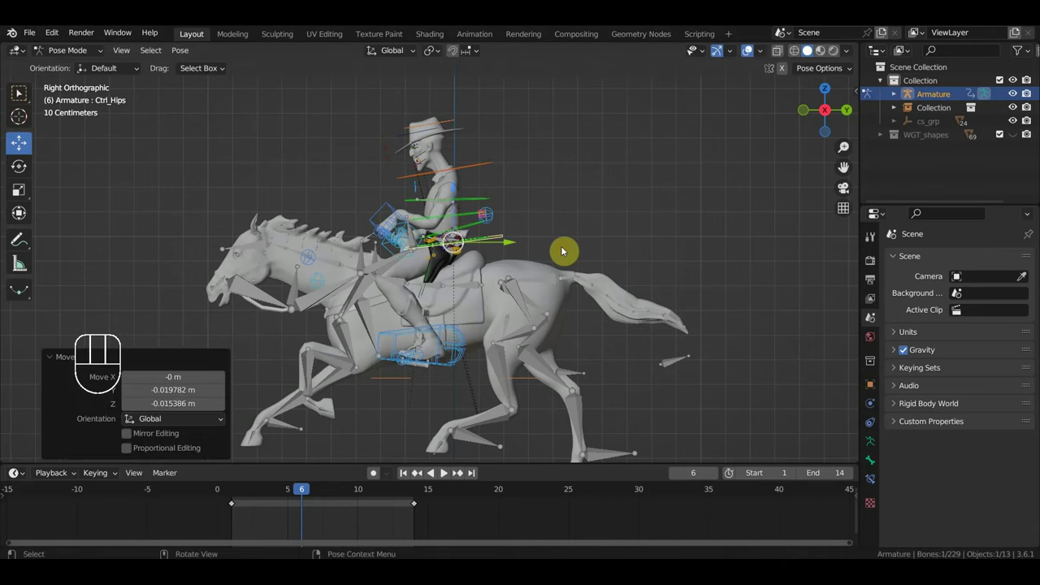
drag(291, 495, 241, 489)
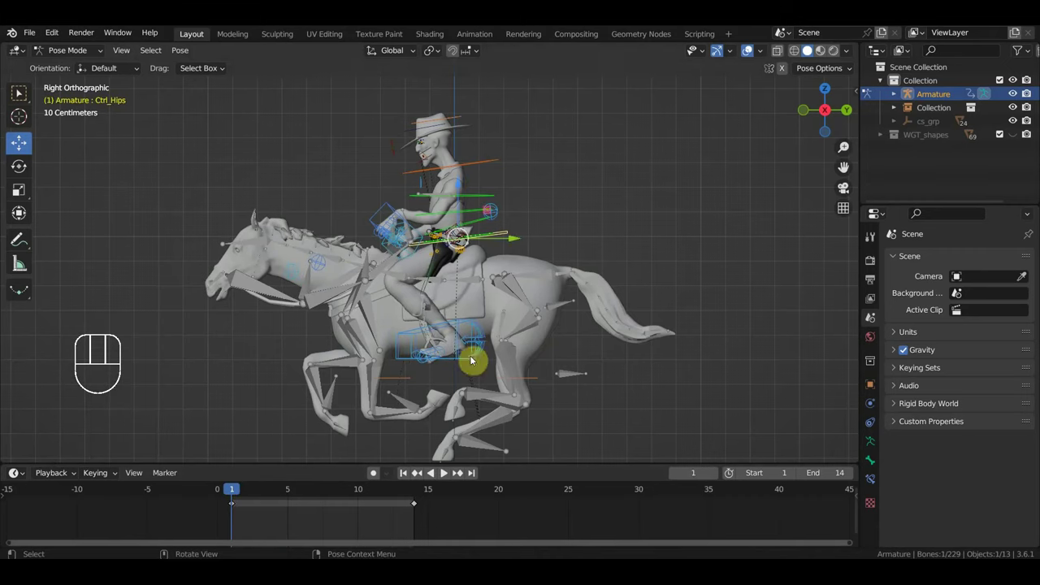
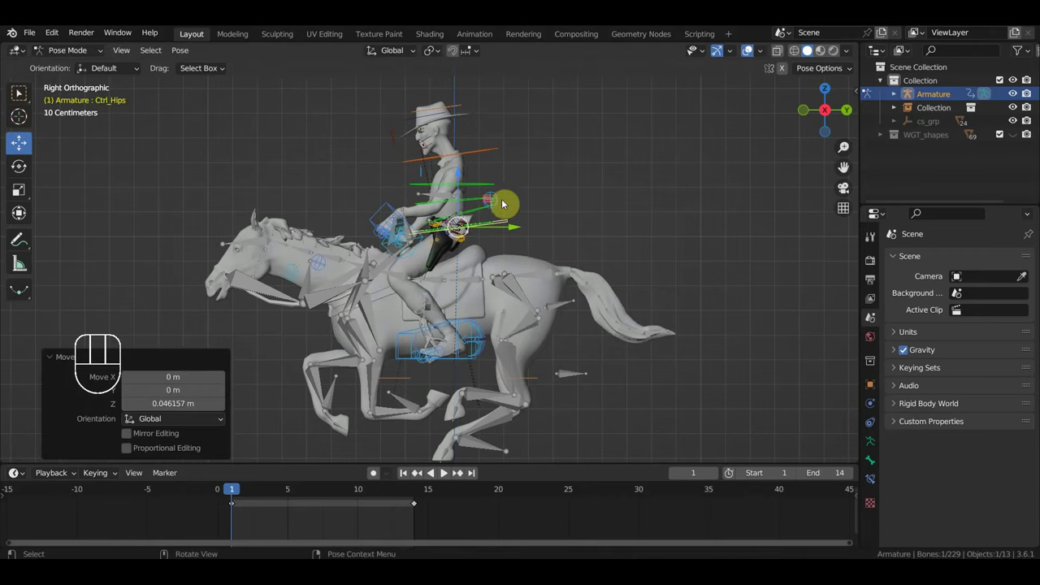
Step: Key Ctrl_Hips Location & Rotation at frame 1 and duplicate that key toward the loop's end at frame 7
key(i)
drag(251, 513, 226, 504)
key(shift+d)
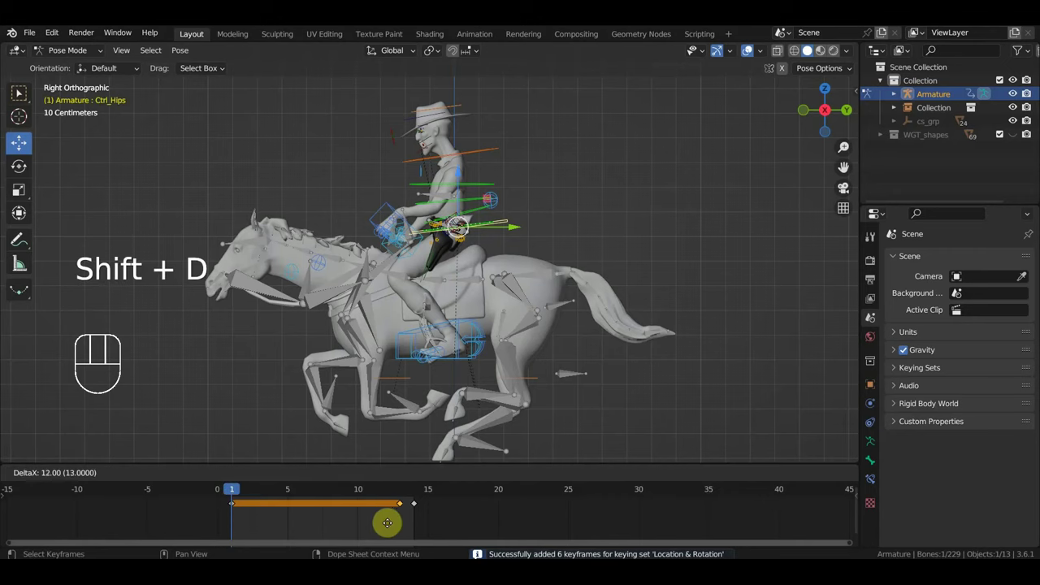
click(321, 492)
drag(462, 177, 461, 206)
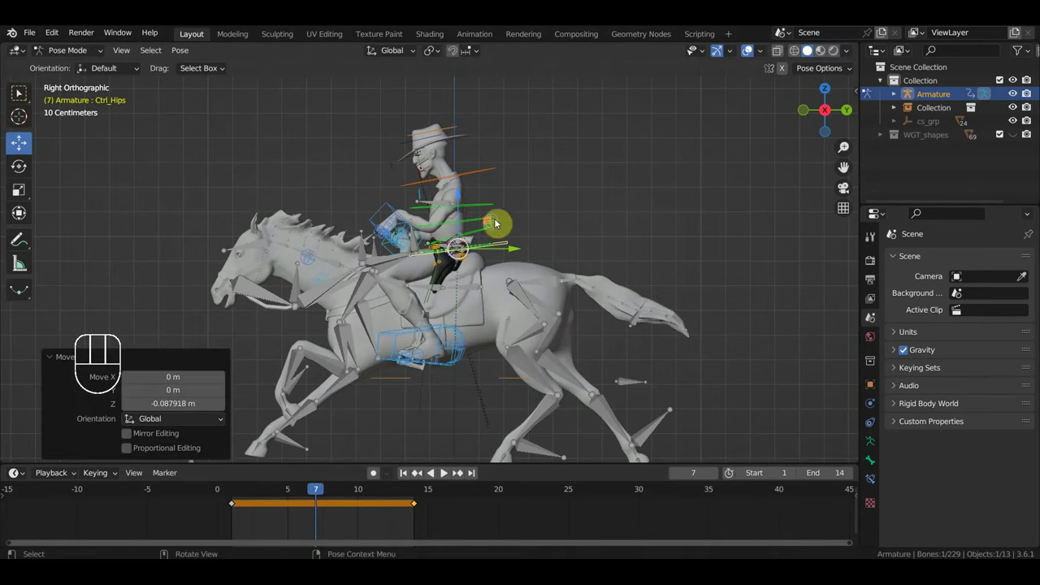
Step: Key the hips mid-loop, then play and stop the gallop, ending on frame 5
key(i)
key(space)
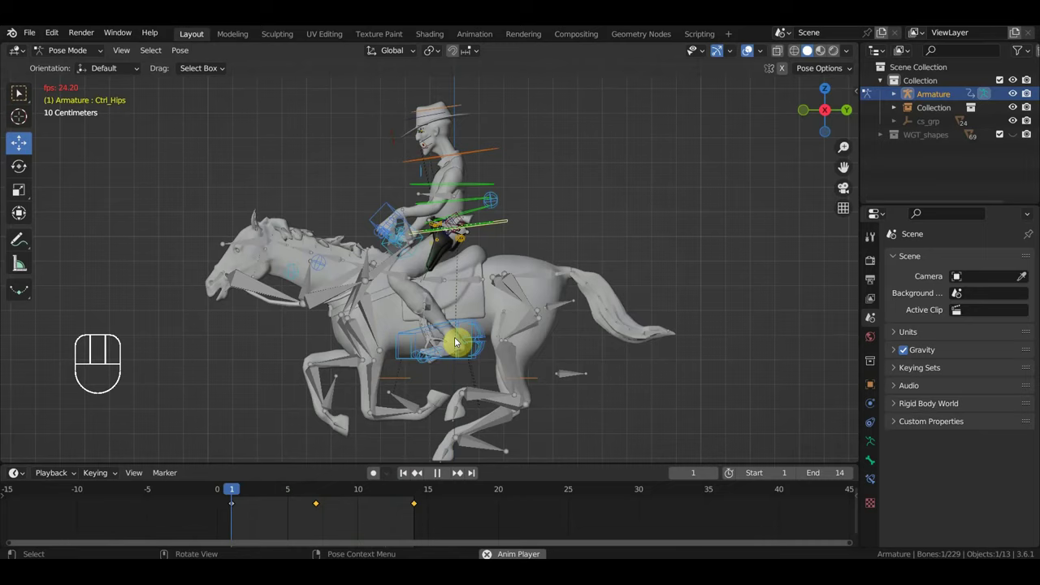
key(space)
key(space)
key(space)
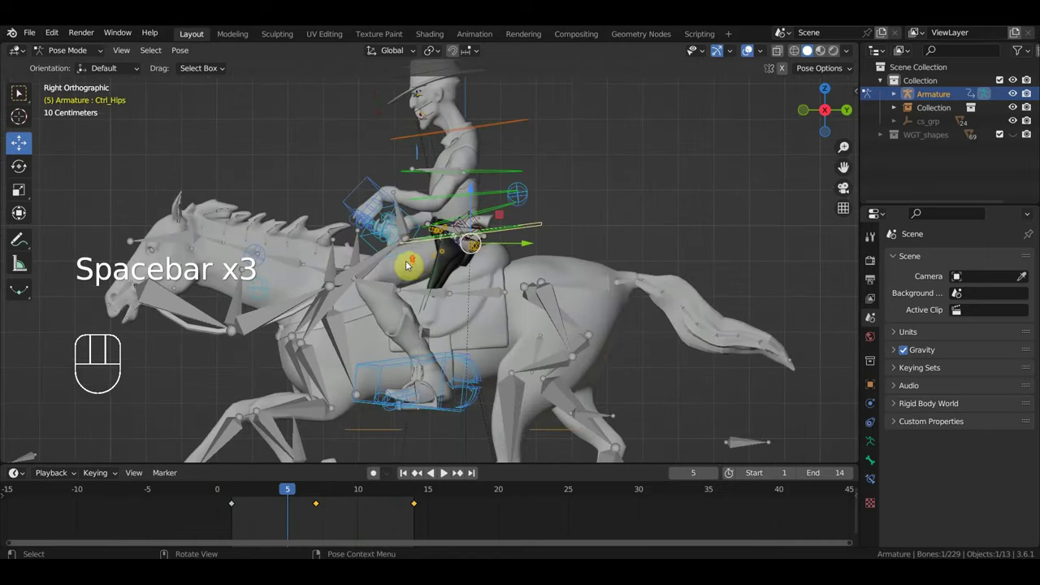
Step: Clear a key on the rider's right hand control and orbit to view the rider from the side at frame 7
click(411, 215)
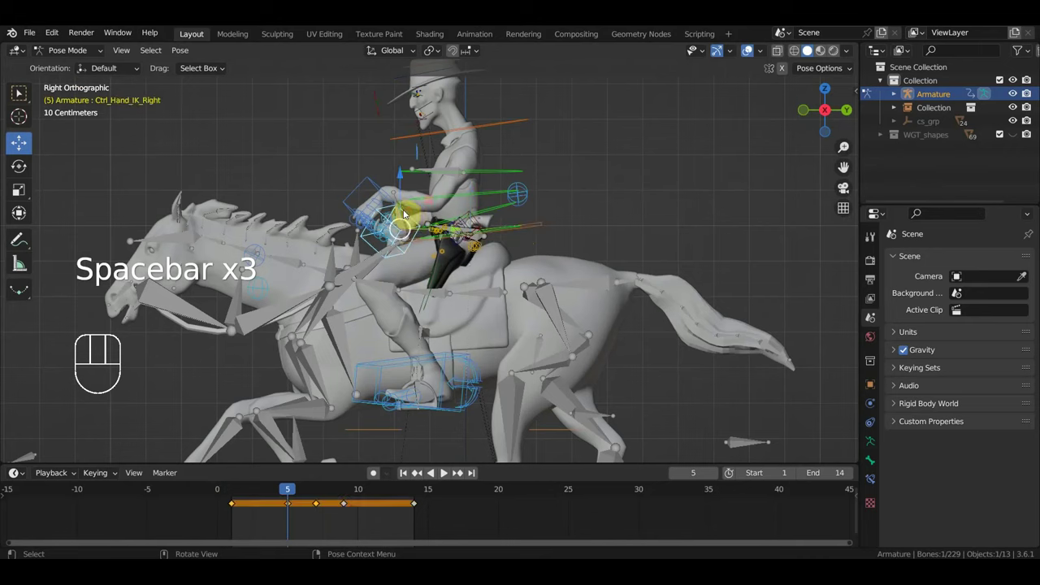
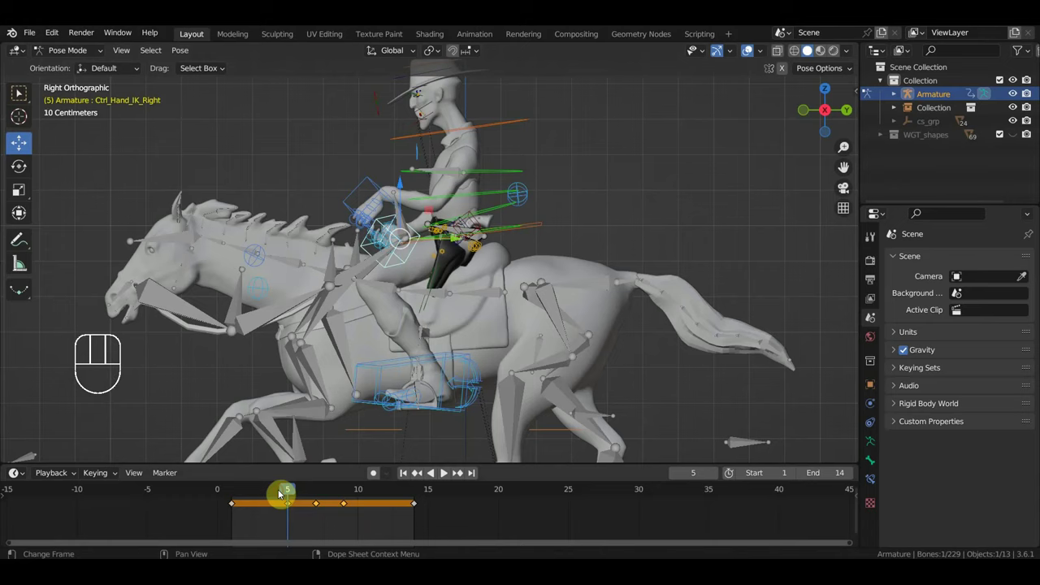
key(Delete)
drag(459, 401, 626, 411)
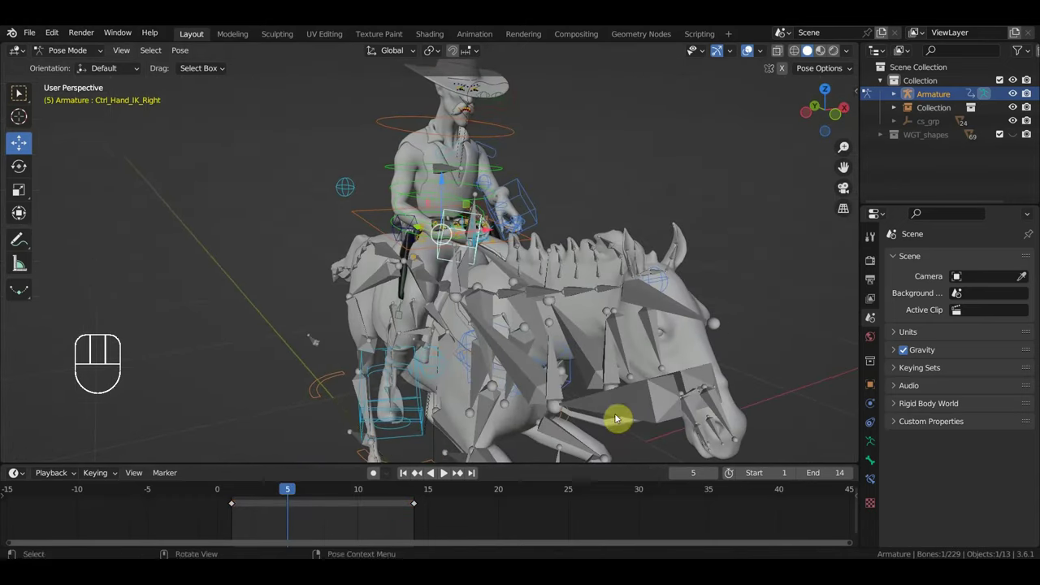
drag(517, 339, 331, 333)
drag(293, 498, 328, 510)
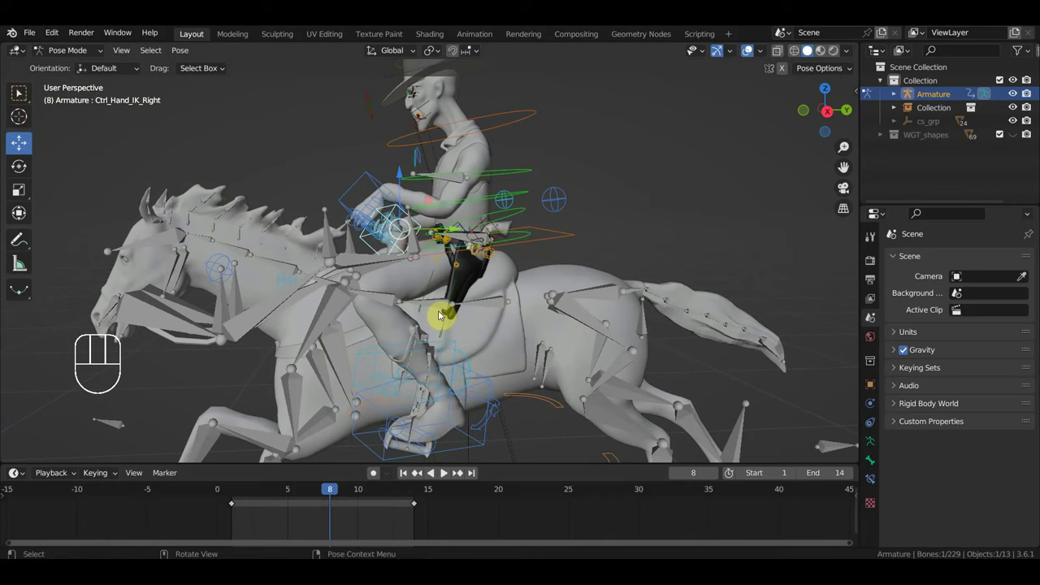
middle_click(397, 308)
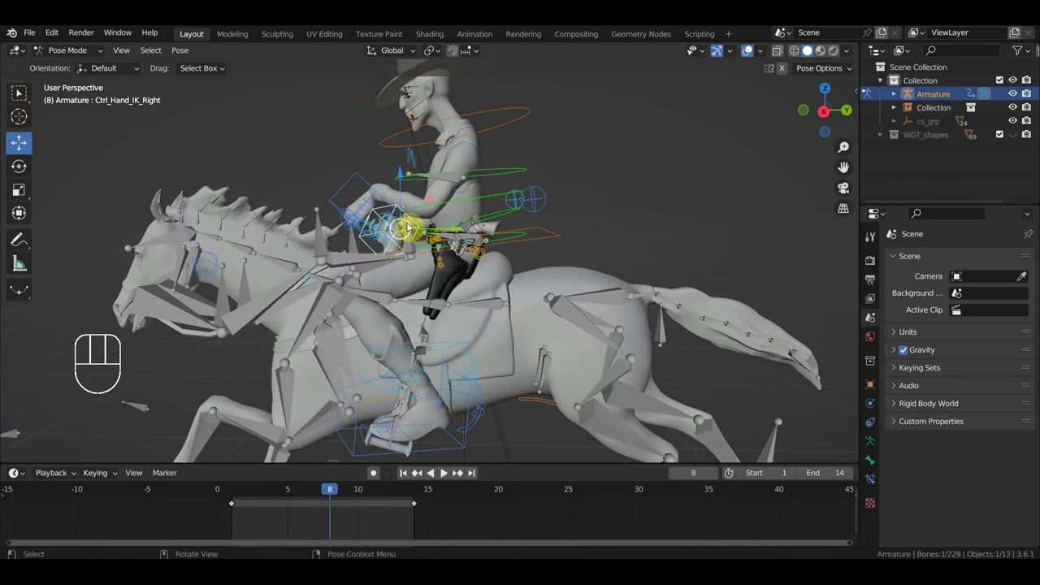
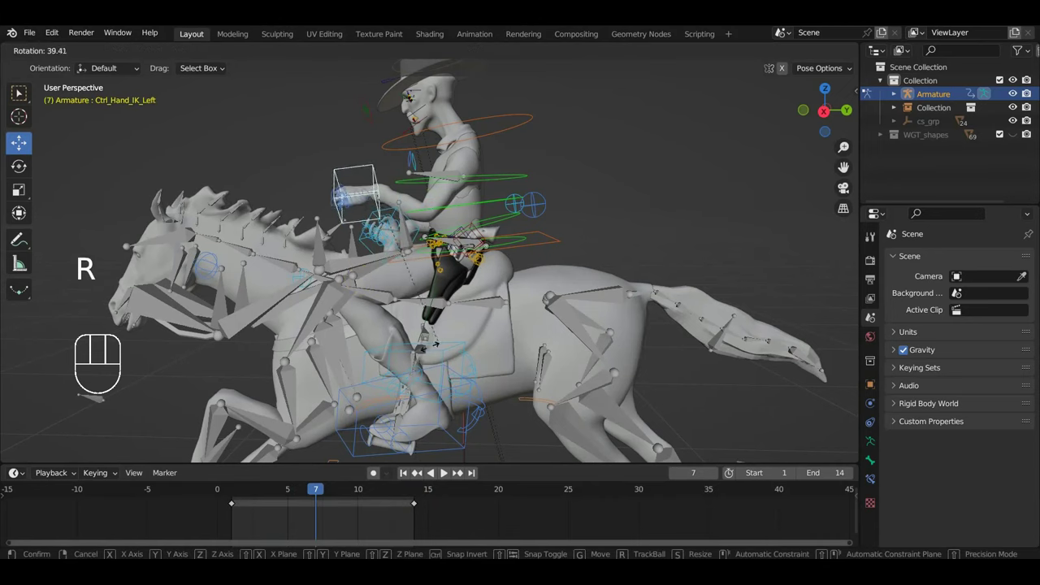
Step: Move and rotate Ctrl_Hand_IK_Left at frame 7, key its Location & Rotation, and replay
key(g)
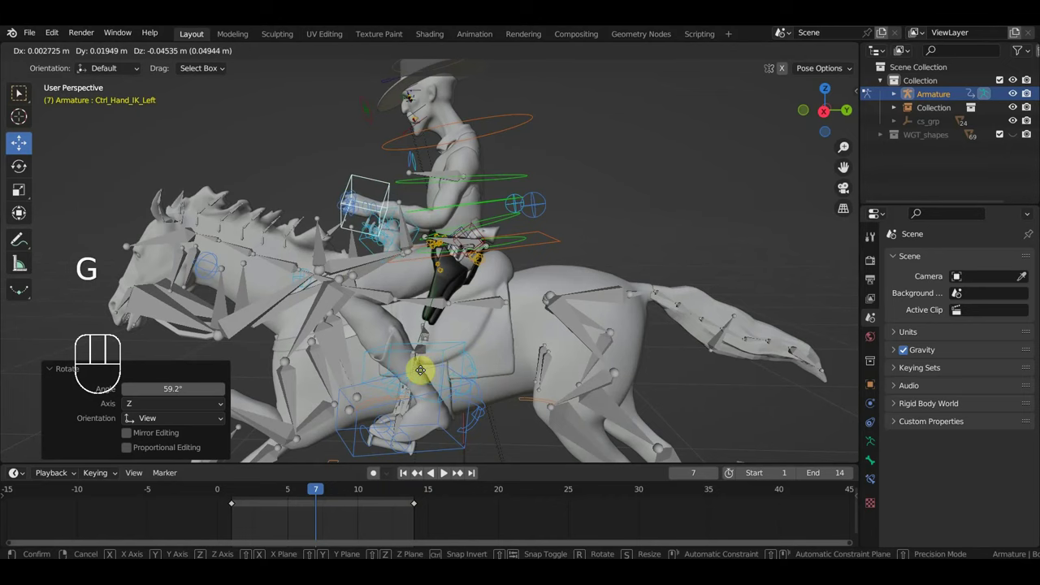
key(r)
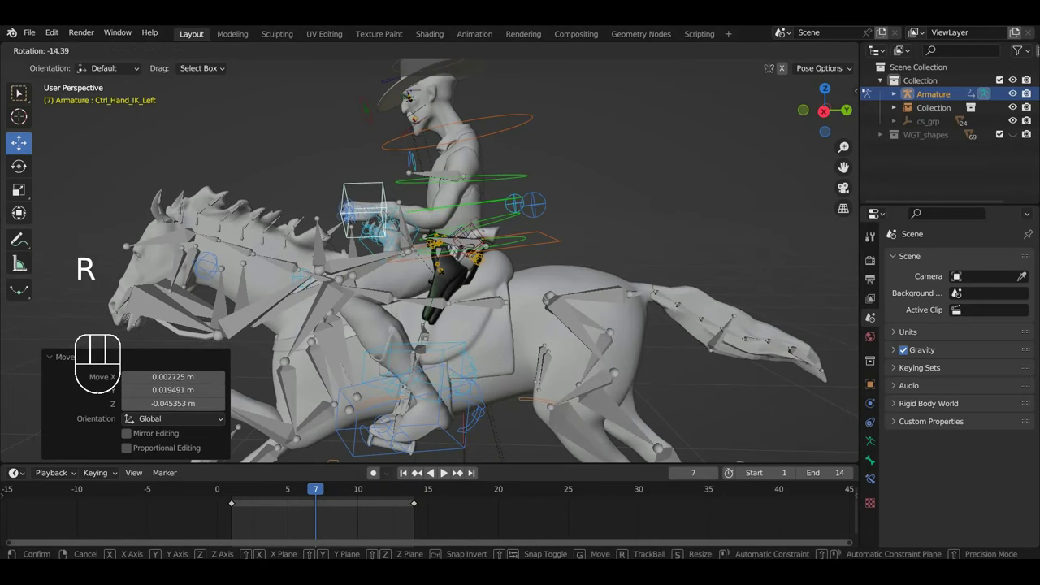
key(i)
key(space)
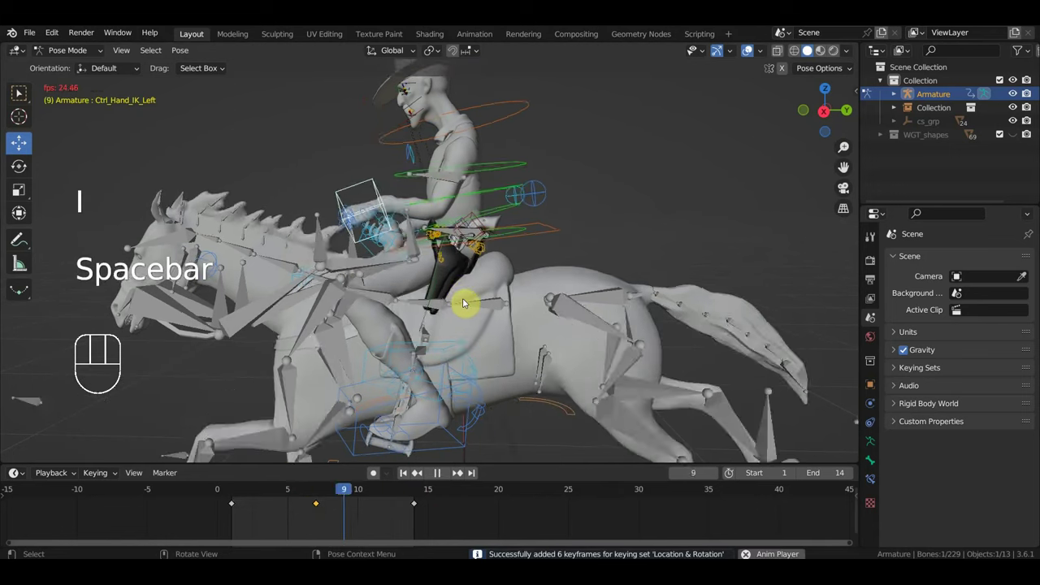
Step: Review the playing gallop from the front, stop it and set the timeline End frame to 13
drag(491, 297, 597, 287)
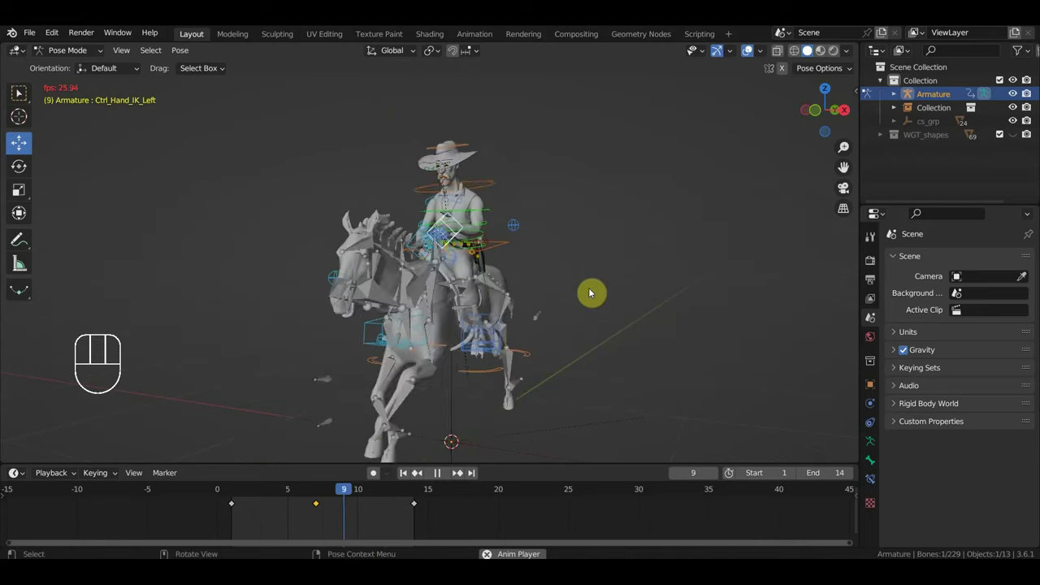
drag(597, 285, 603, 260)
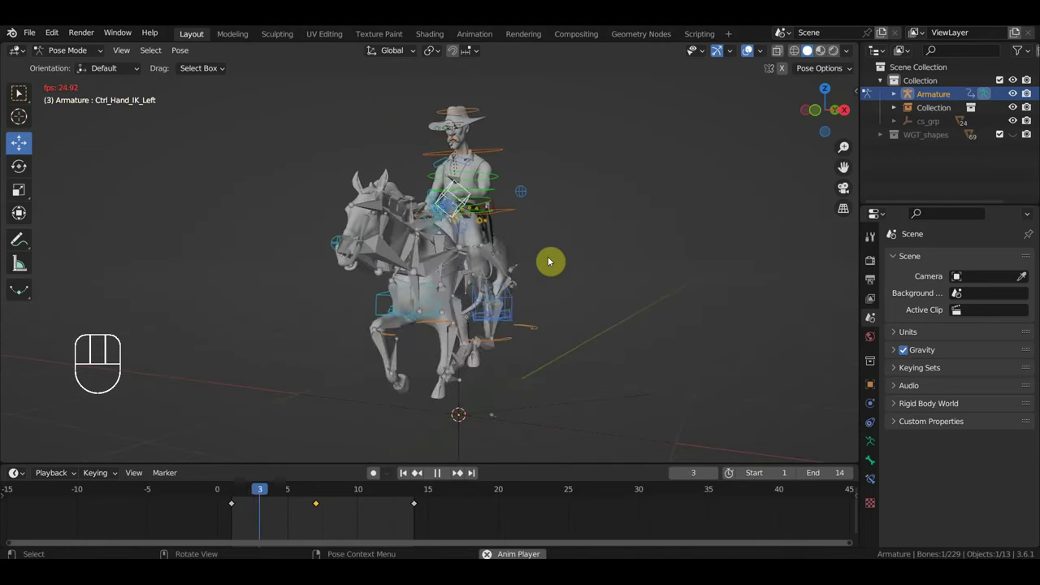
drag(556, 277, 540, 281)
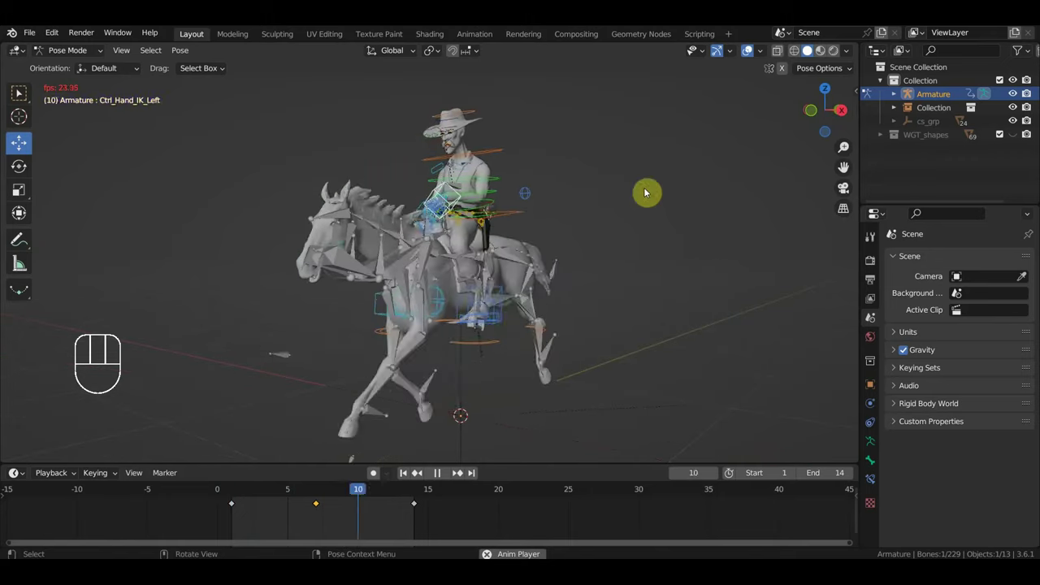
drag(670, 250, 677, 250)
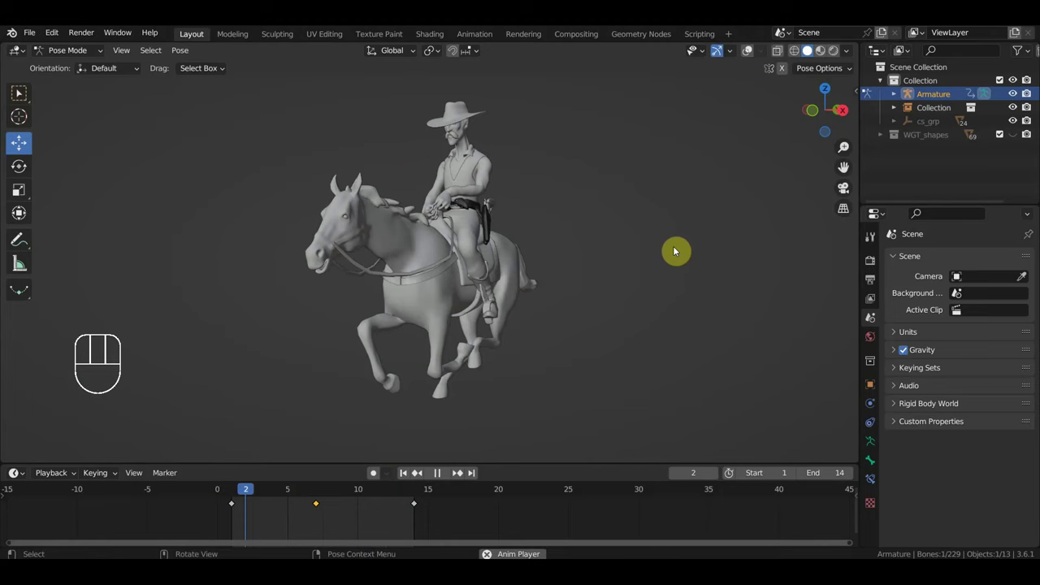
key(space)
click(403, 498)
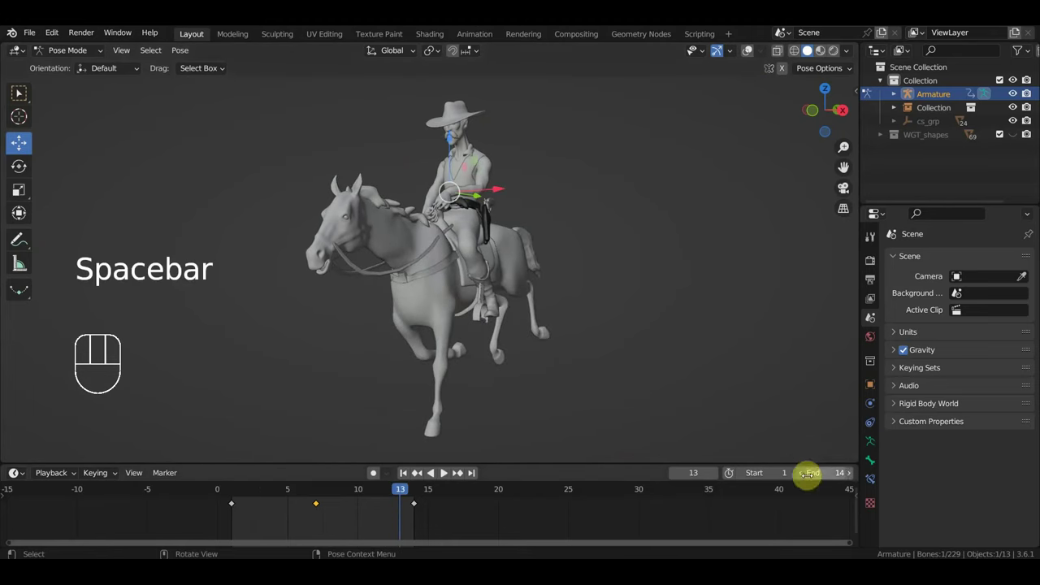
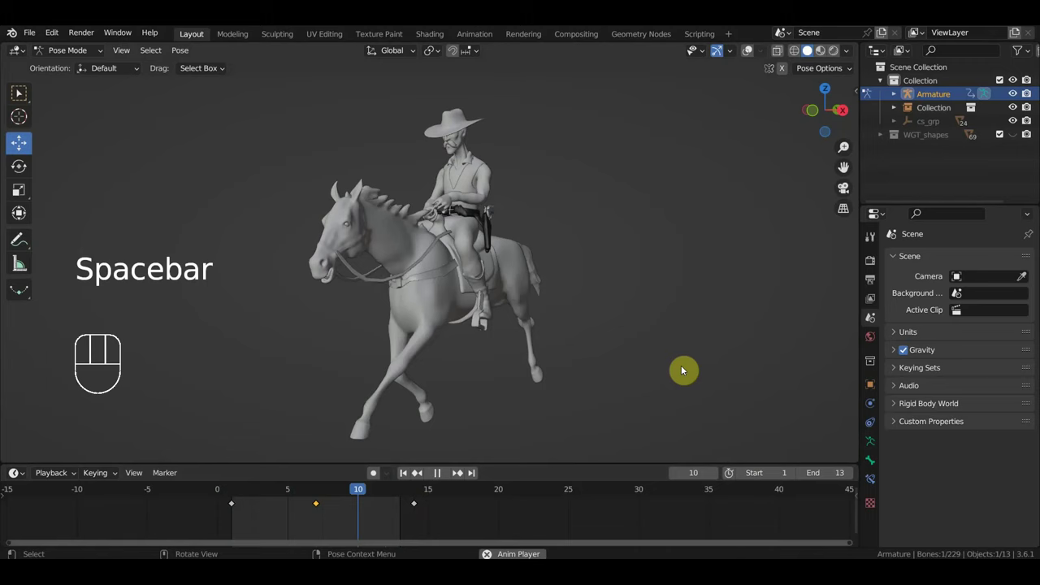
Step: Orbit around to the horse's head to inspect the replaying loop up close
drag(697, 368, 376, 366)
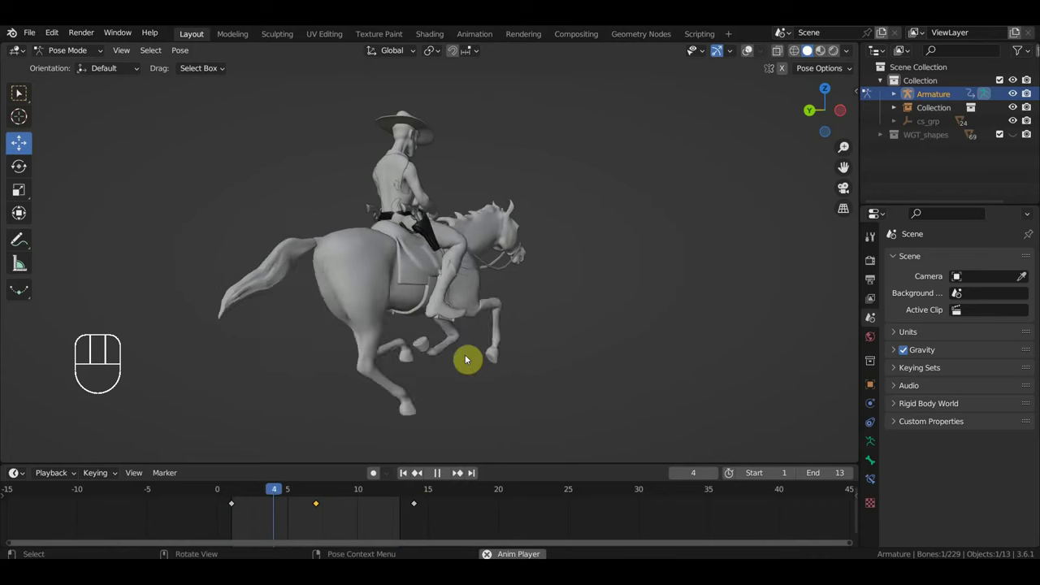
drag(590, 364, 423, 369)
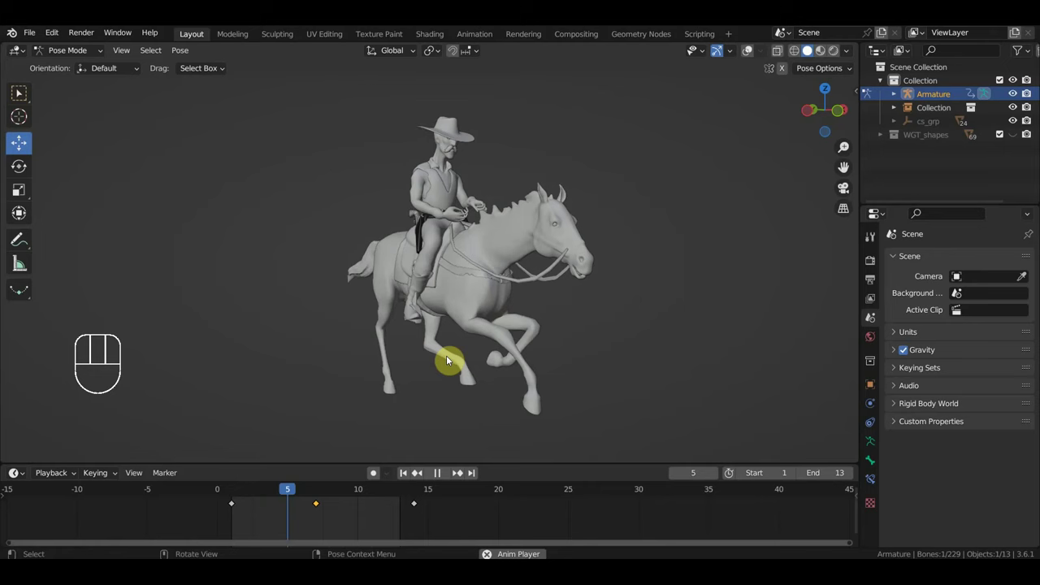
middle_click(598, 349)
drag(610, 349, 529, 335)
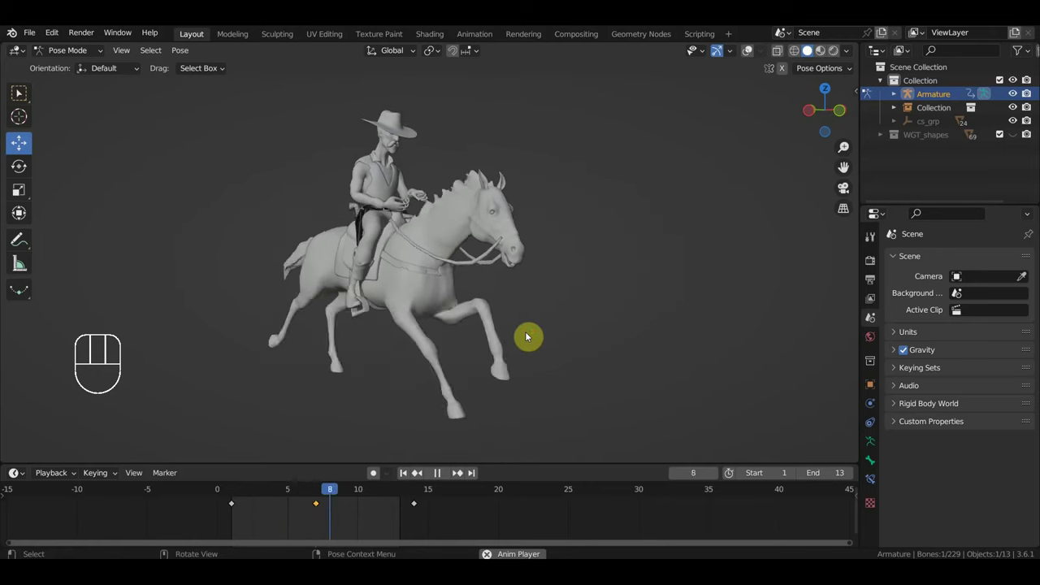
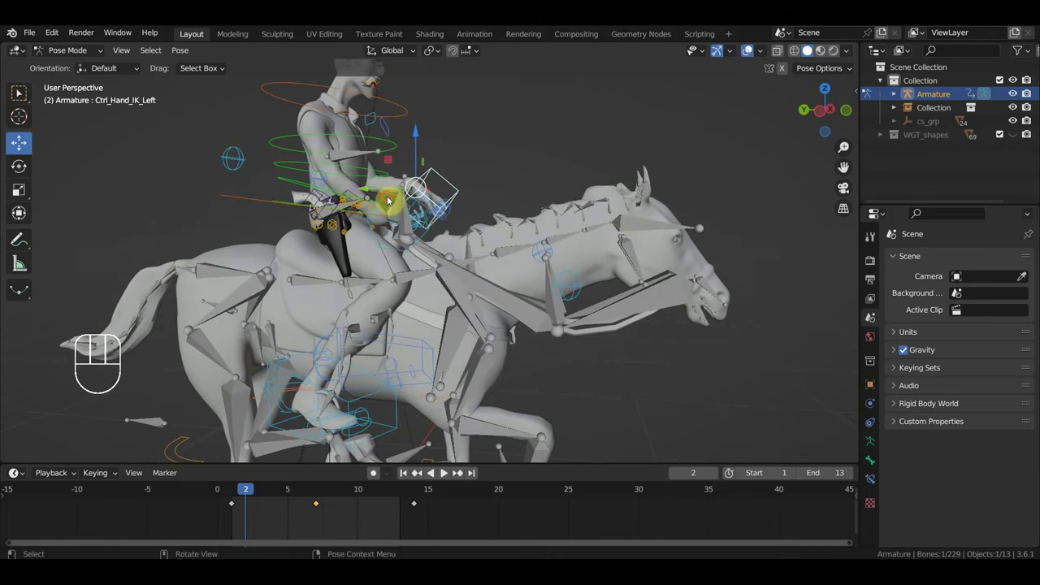
Step: Repose Ctrl_Hand_IK_Right and key its Location & Rotation
click(388, 202)
drag(751, 51, 709, 150)
drag(608, 217, 526, 278)
key(r)
key(g)
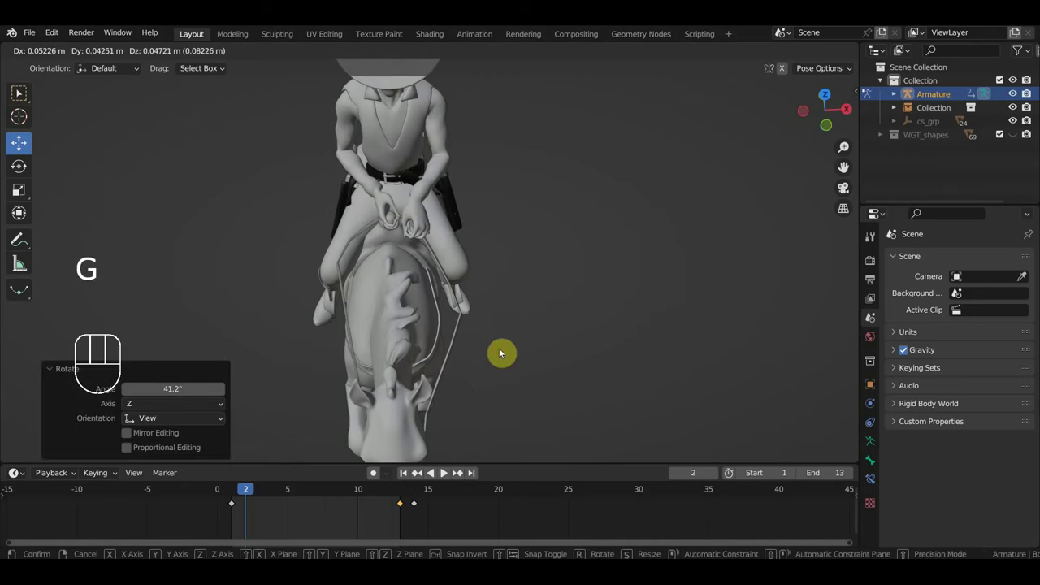
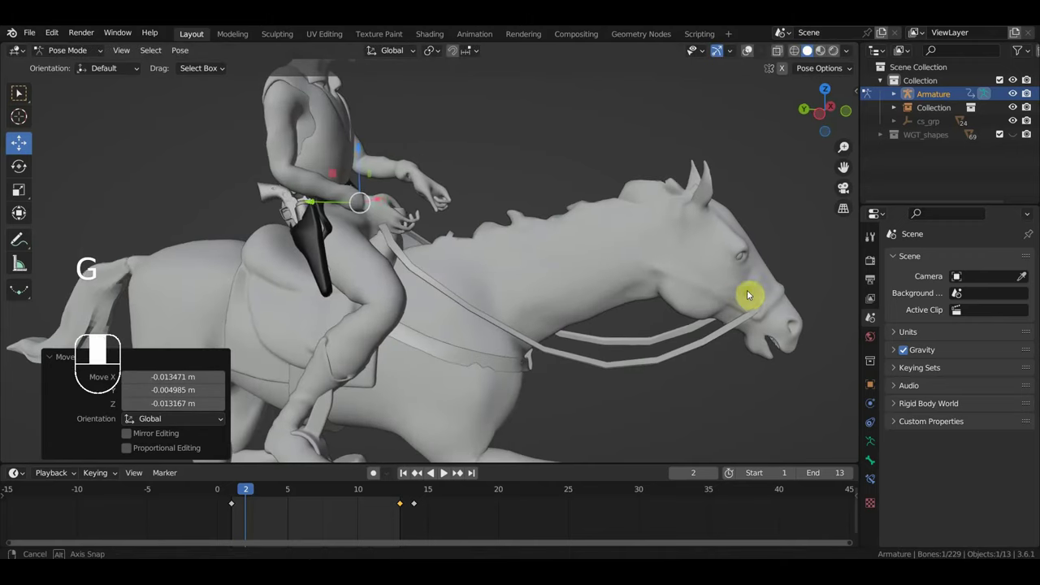
key(g)
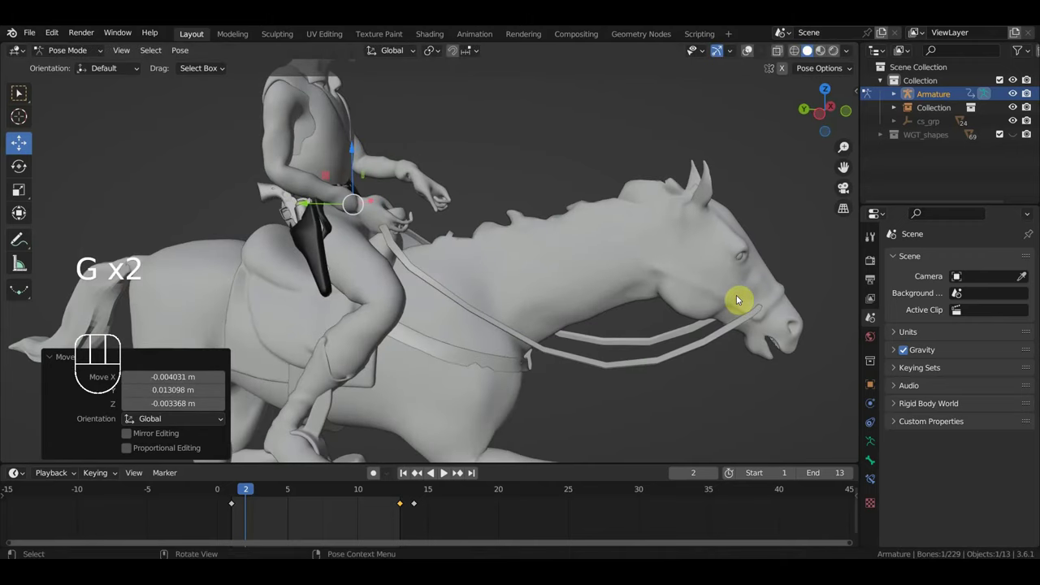
key(i)
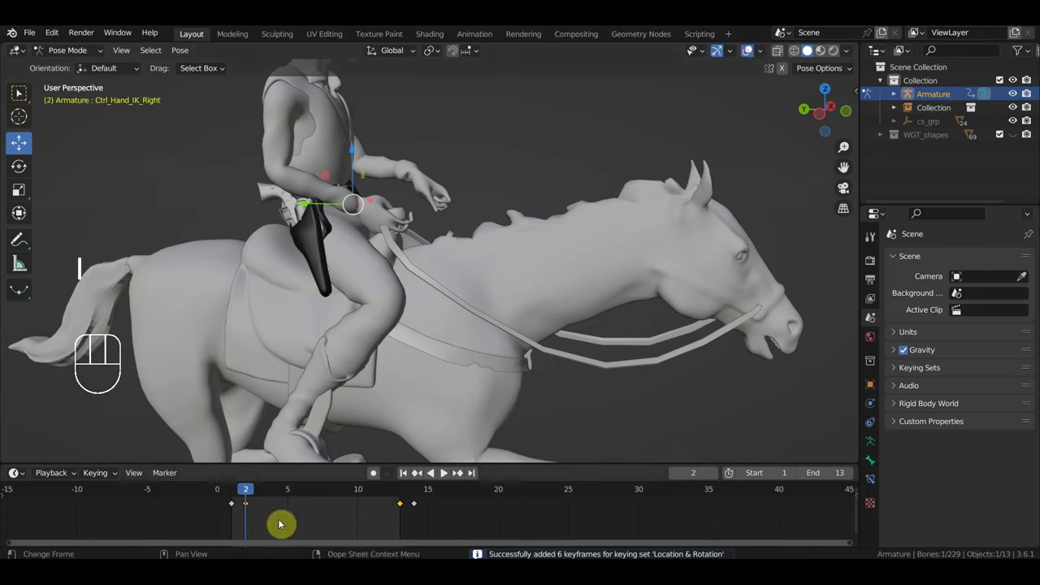
Step: Delete the old hand keys near frame 13 and replay the gallop to check
click(235, 506)
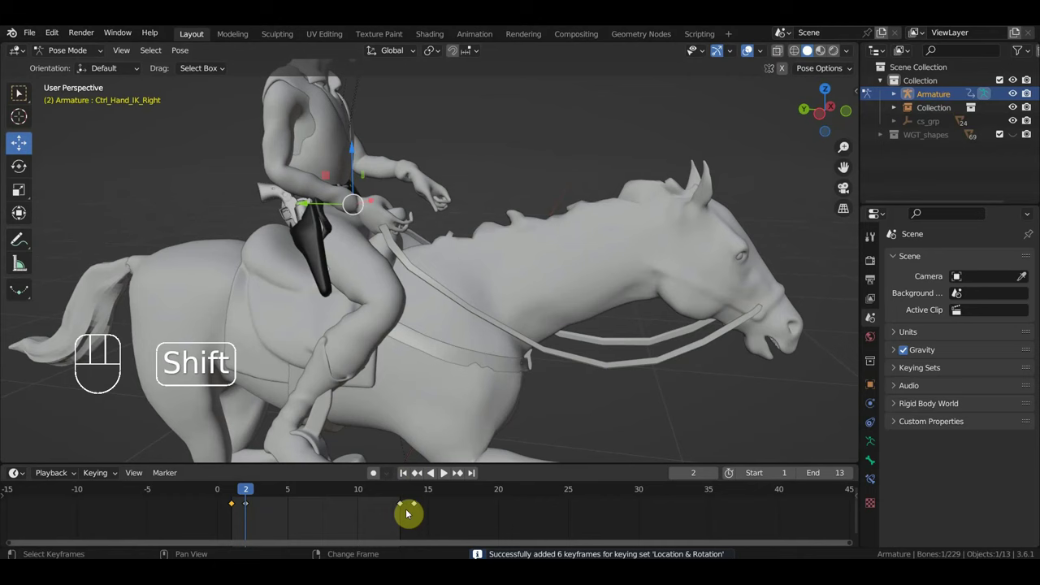
drag(427, 516, 399, 504)
key(Delete)
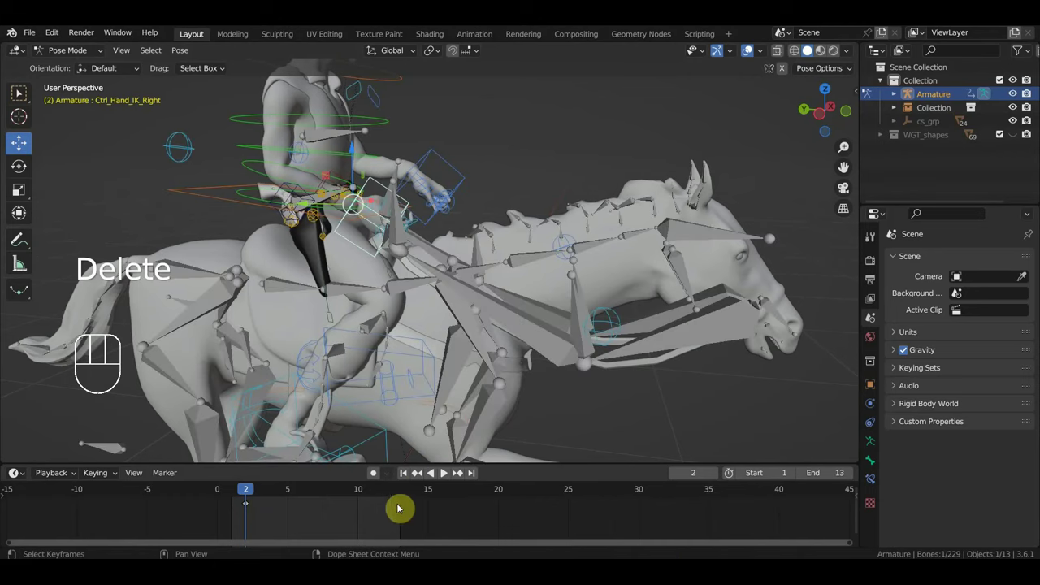
key(space)
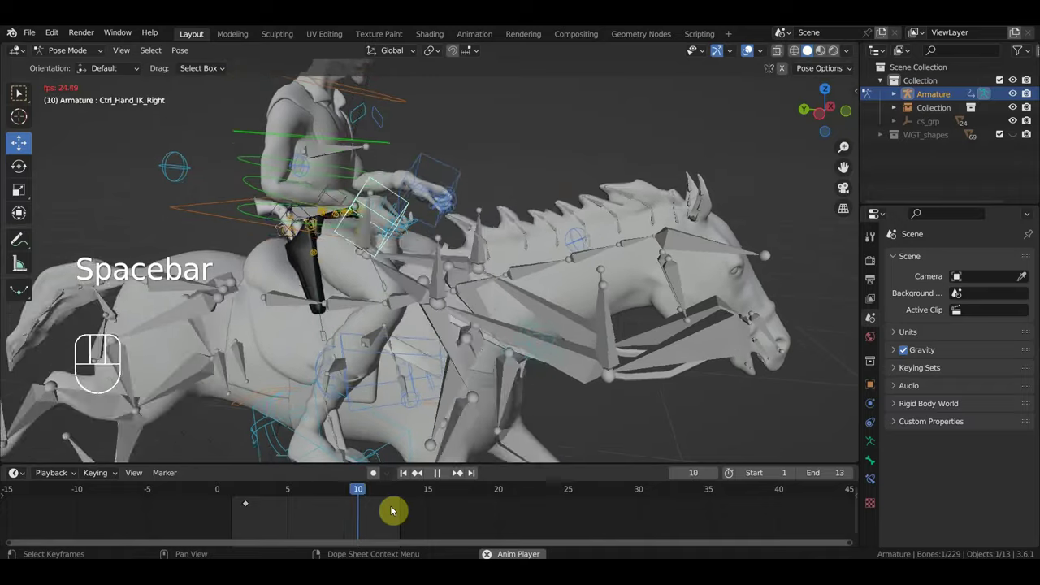
key(space)
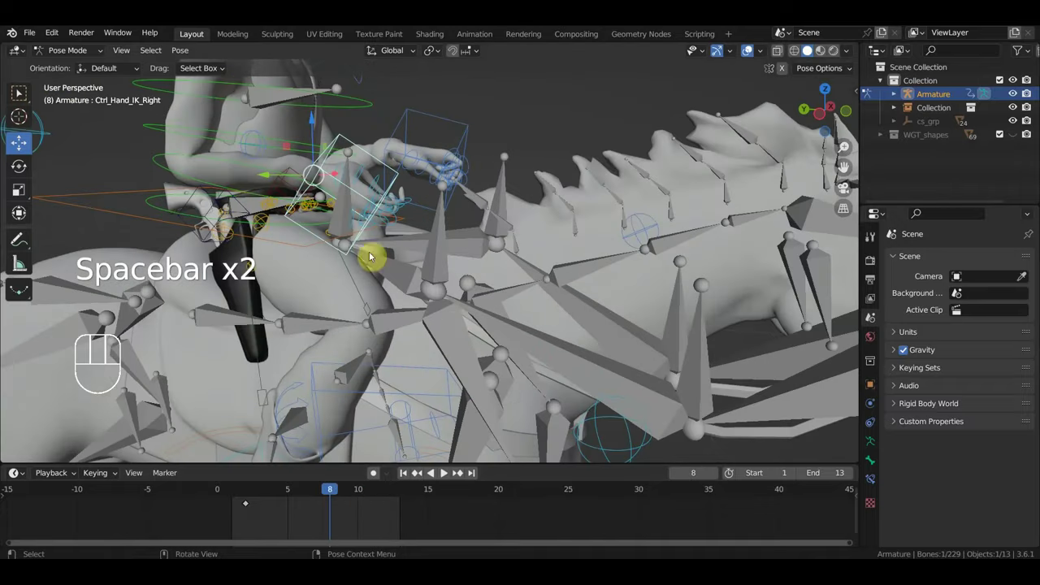
middle_click(418, 345)
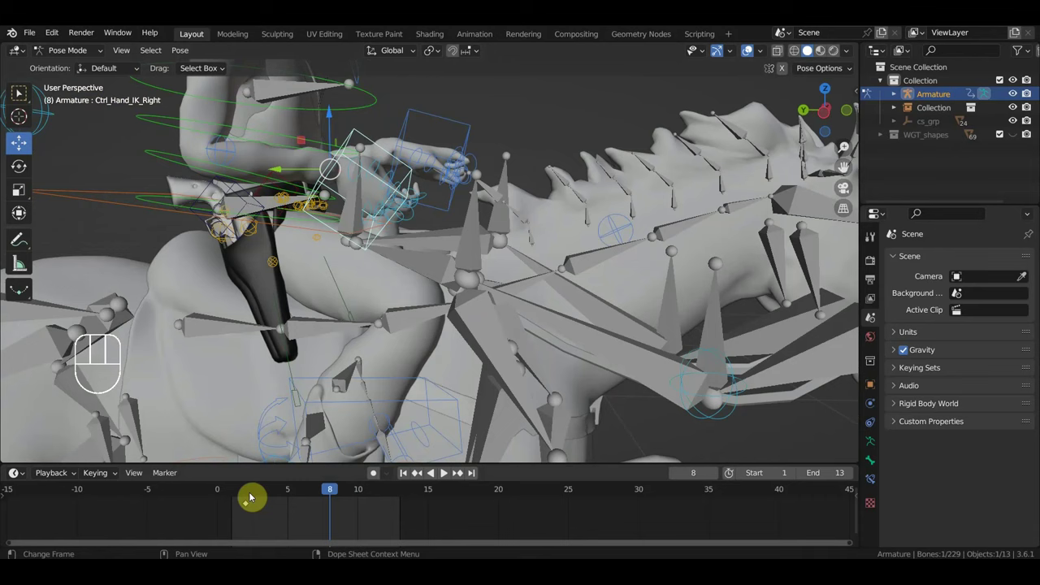
Step: Adjust the hand key around frame 7 and review playback up to frame 13
click(249, 506)
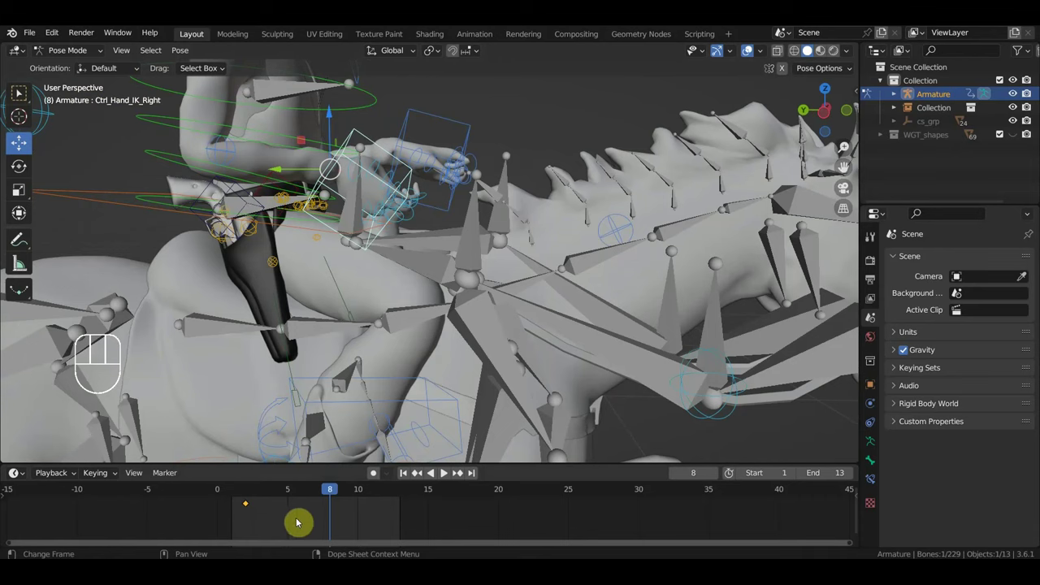
drag(278, 491, 327, 500)
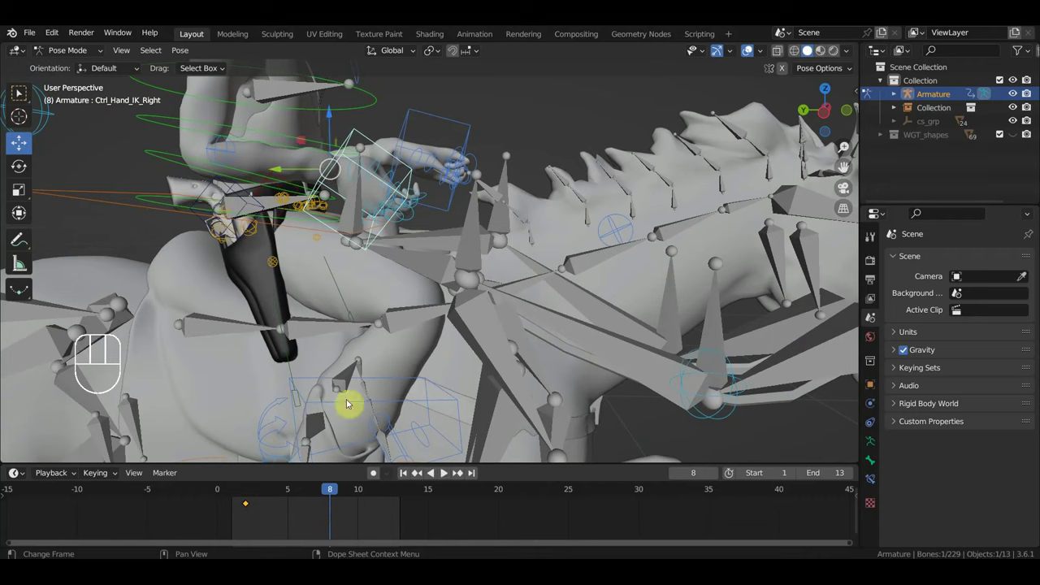
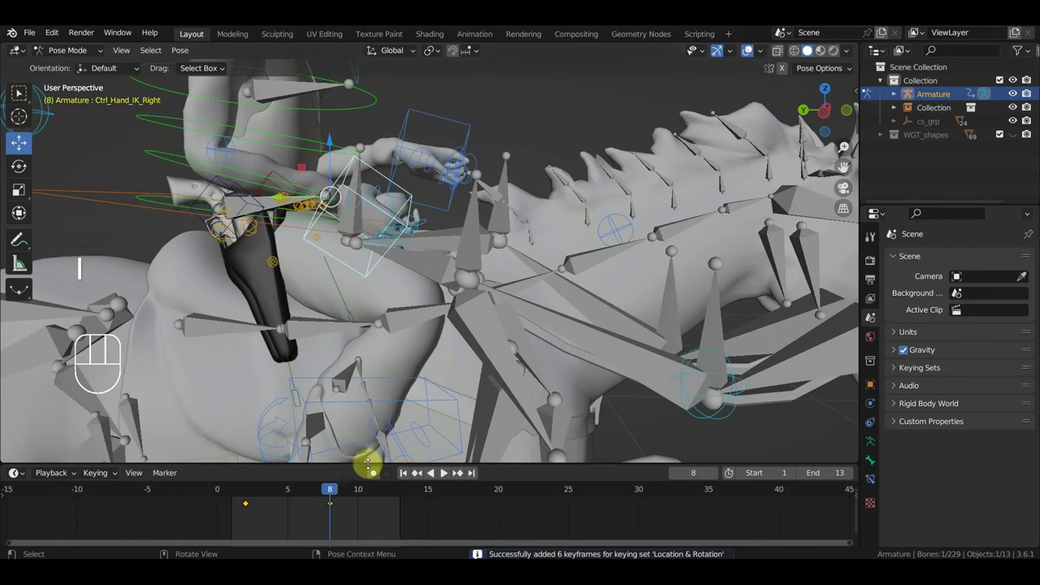
key(space)
key(space)
drag(277, 493, 408, 516)
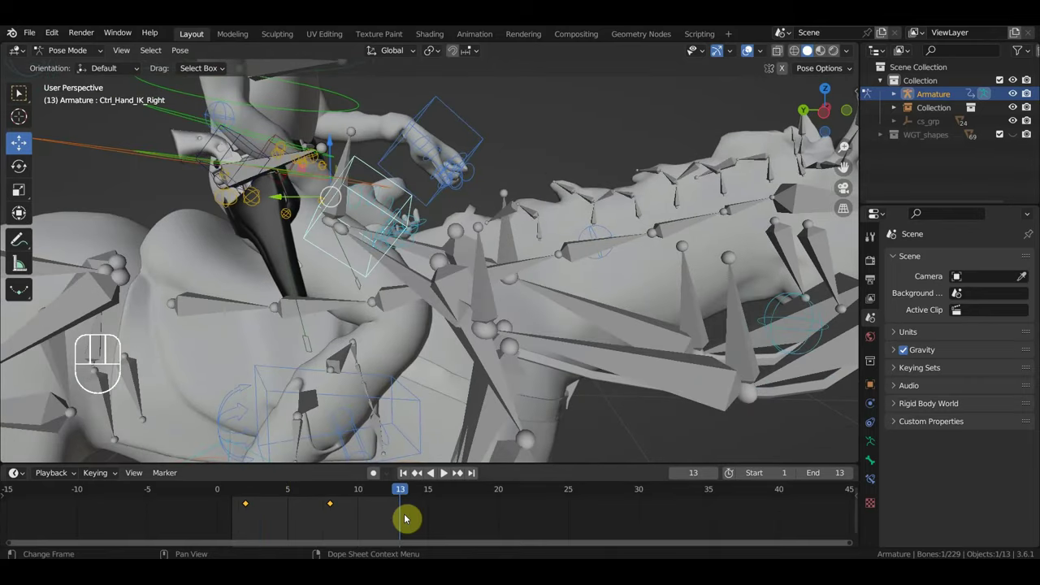
Step: Copy the first hand key to frame 13 with Shift+D and seat the first key on frame 1
drag(265, 520, 234, 505)
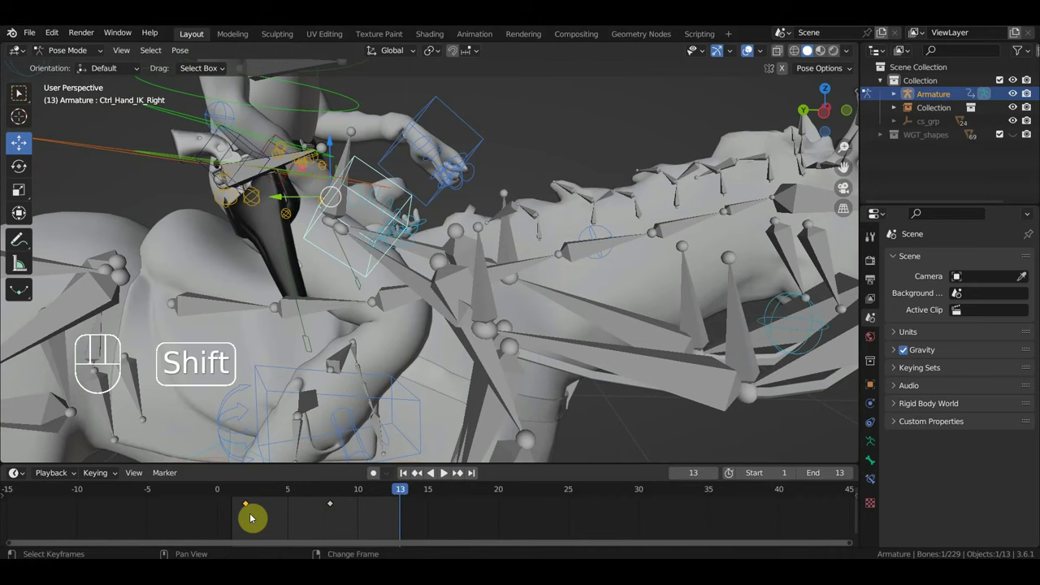
key(shift+d)
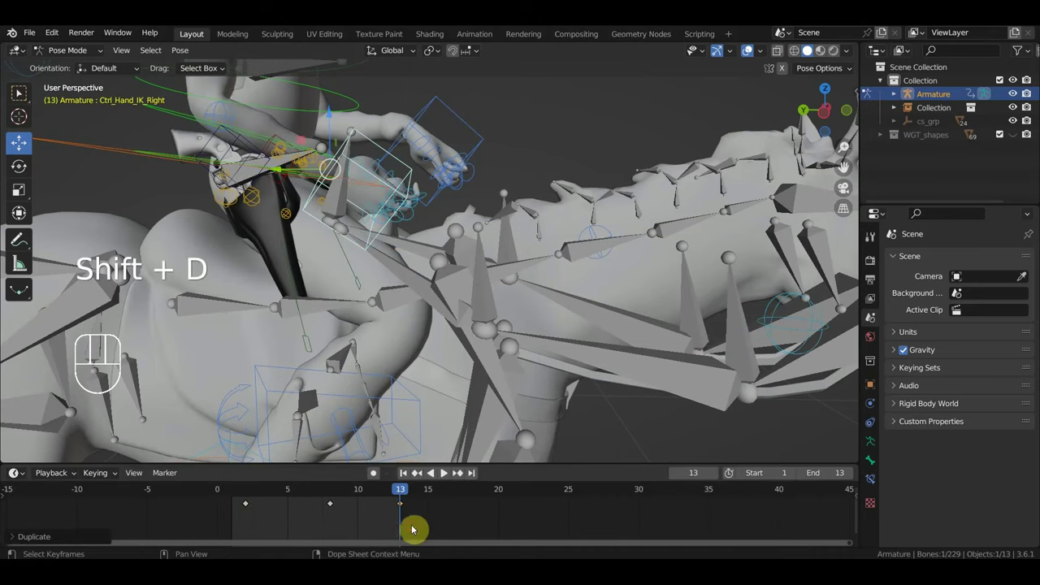
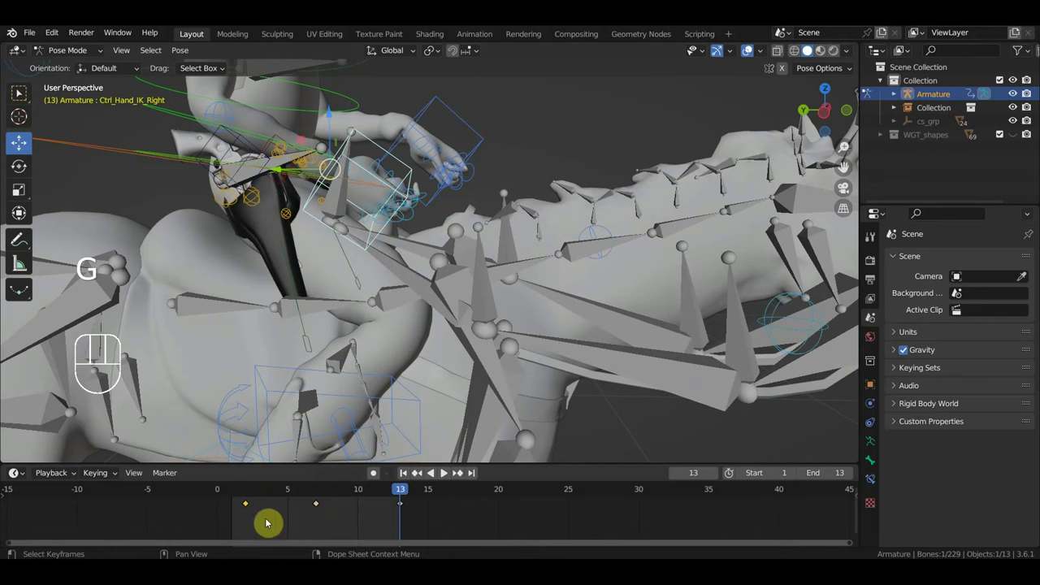
key(g)
key(space)
drag(490, 371, 367, 390)
drag(454, 371, 378, 341)
drag(424, 349, 431, 332)
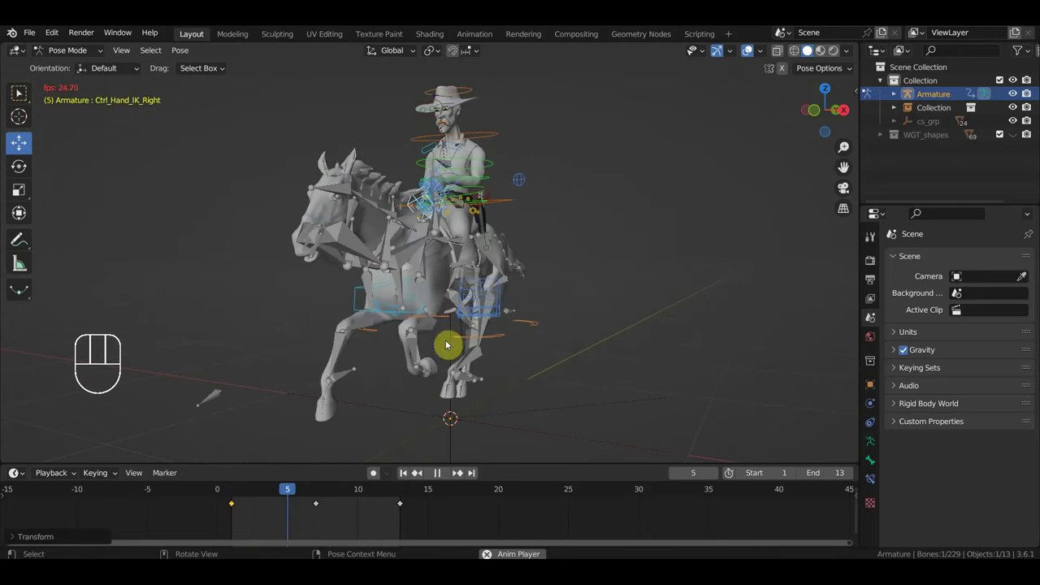
Step: Hide the rig helpers, turn to the horse's side view and stop playback
click(751, 52)
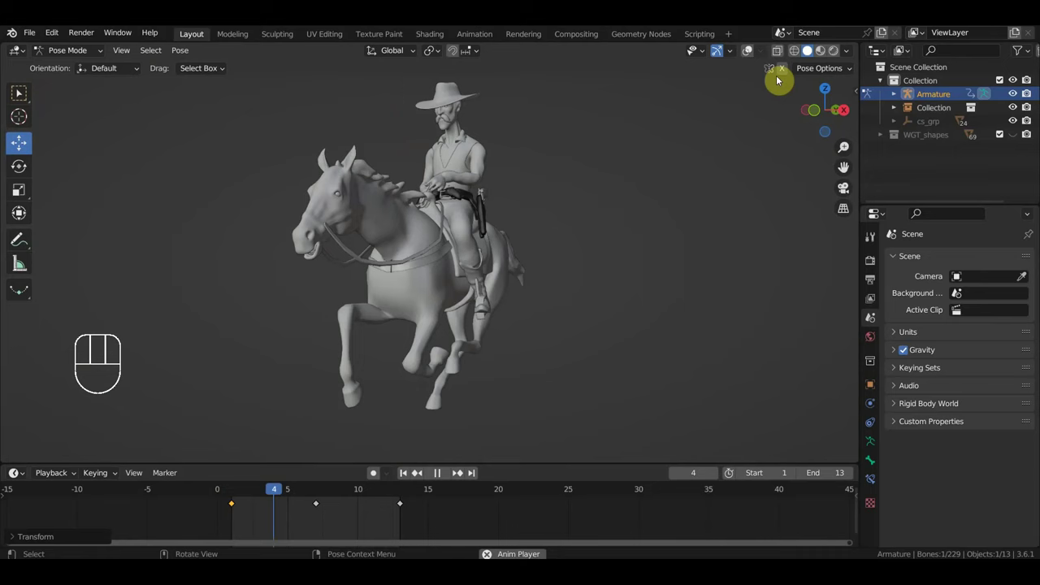
drag(642, 303, 518, 326)
key(space)
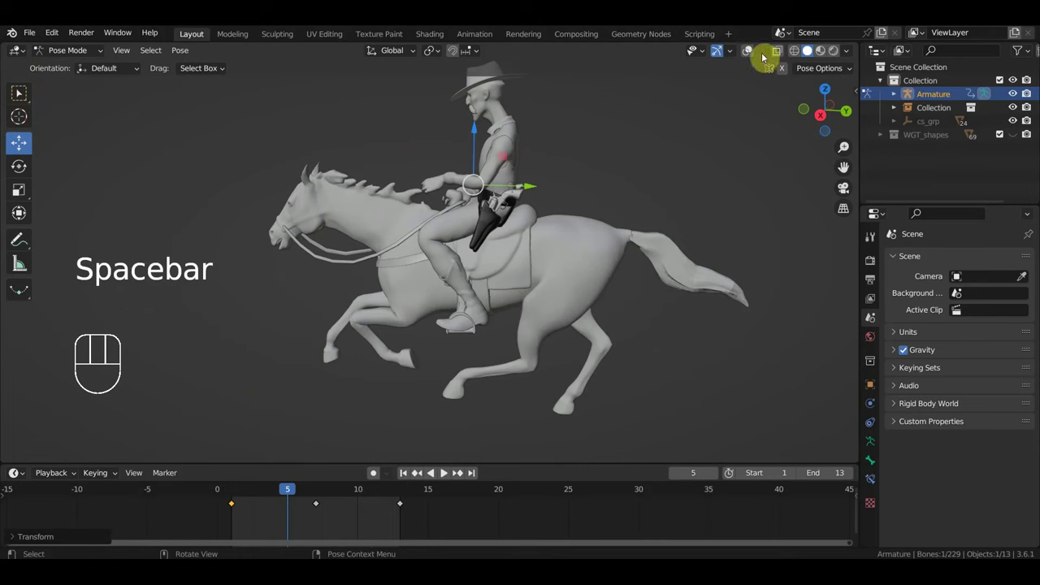
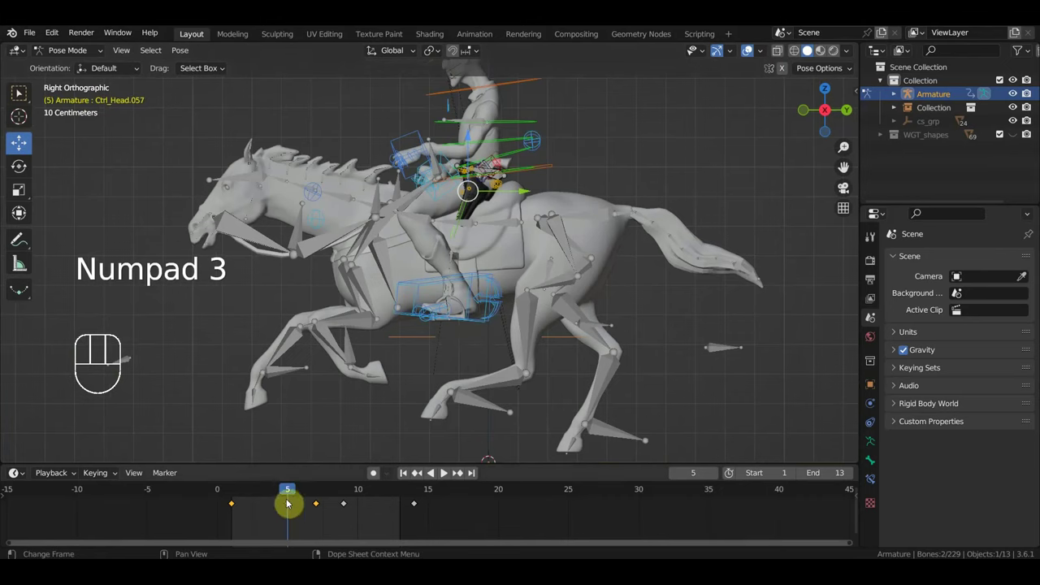
Step: Rotate and move the control at frame 10, key it, then delete the misplaced key and replay
drag(294, 494, 364, 503)
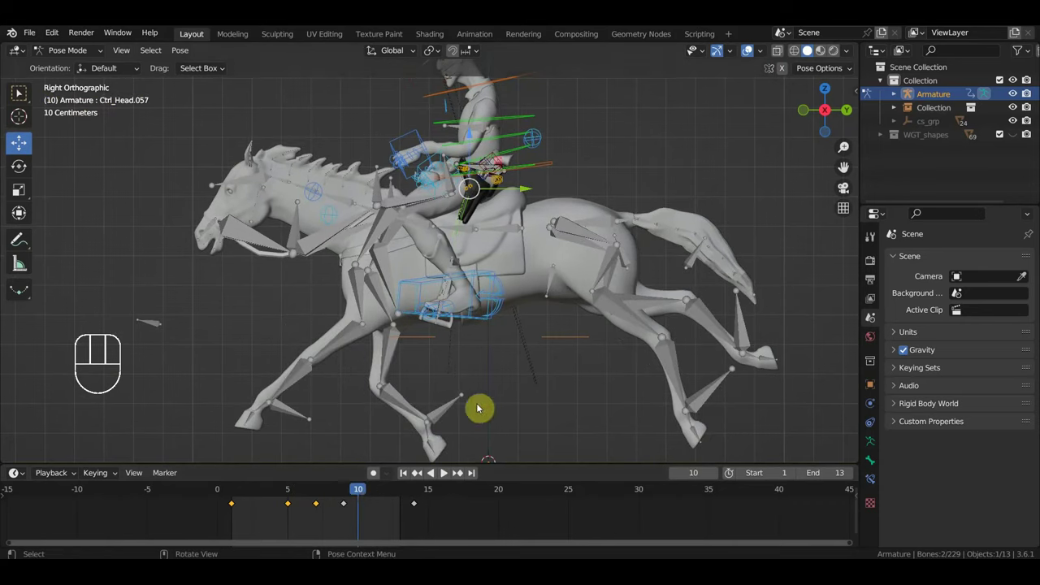
key(r)
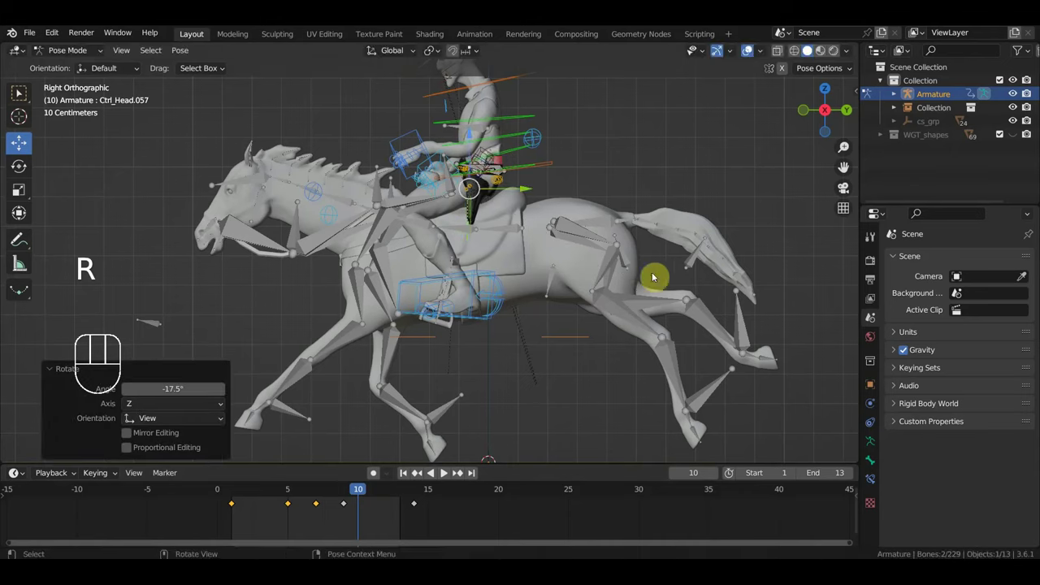
key(g)
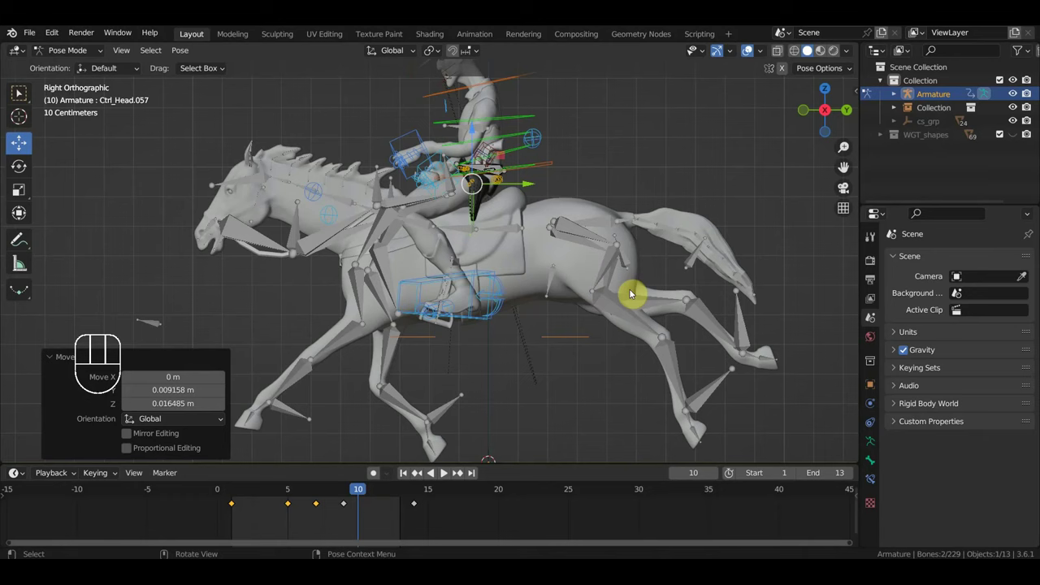
key(i)
key(space)
key(space)
drag(349, 521, 342, 499)
key(Delete)
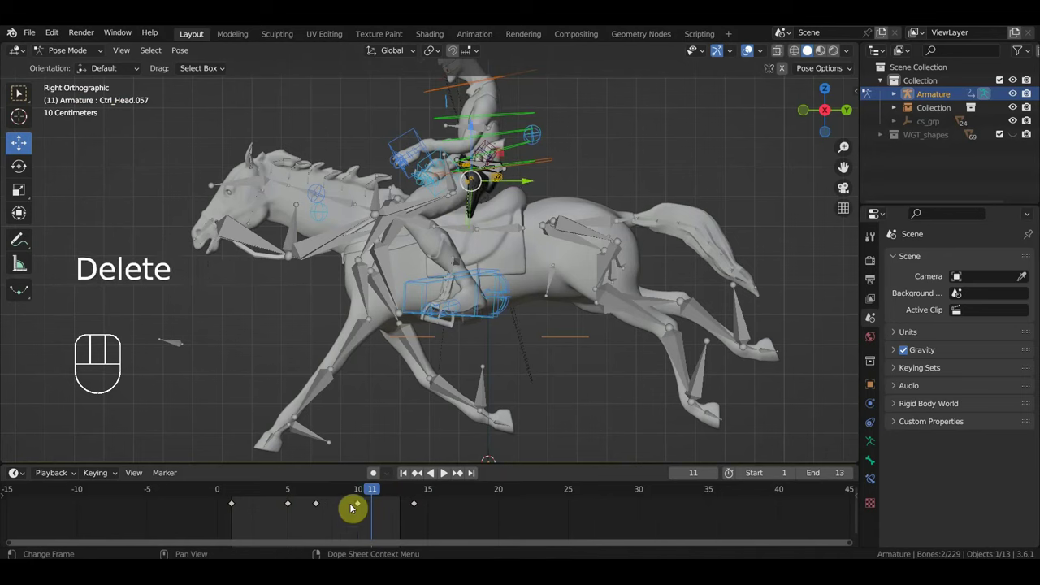
key(space)
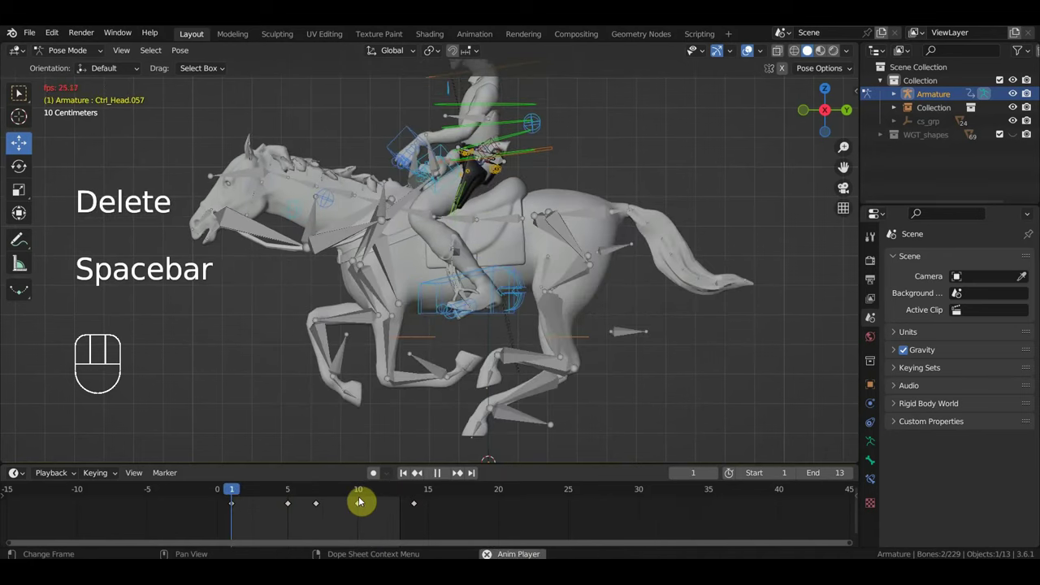
key(space)
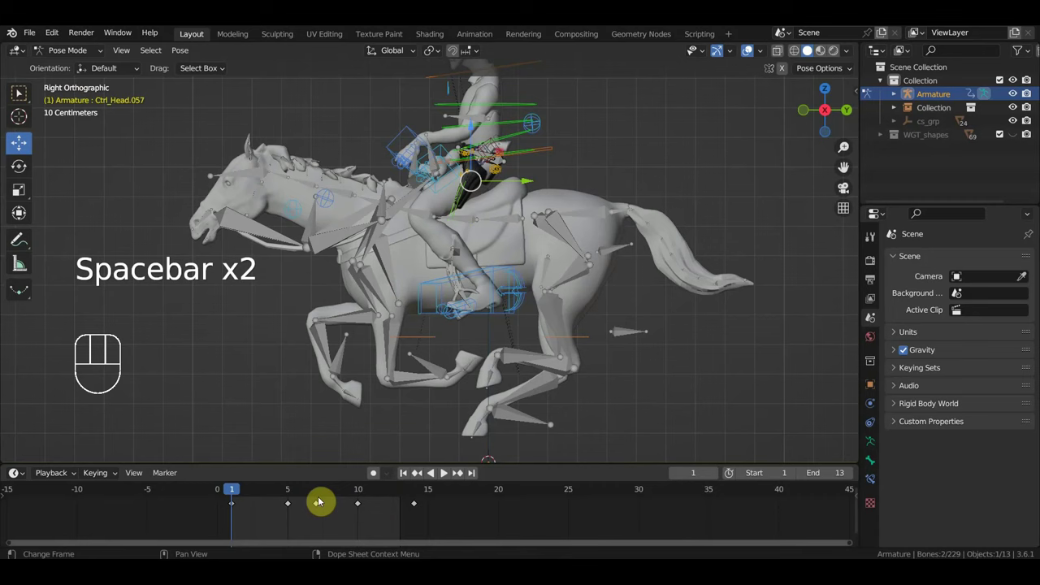
Step: Rotate Ctrl_Head.057 at frame 5, then key Location & Rotation for the 14 controls on frame 1
click(285, 495)
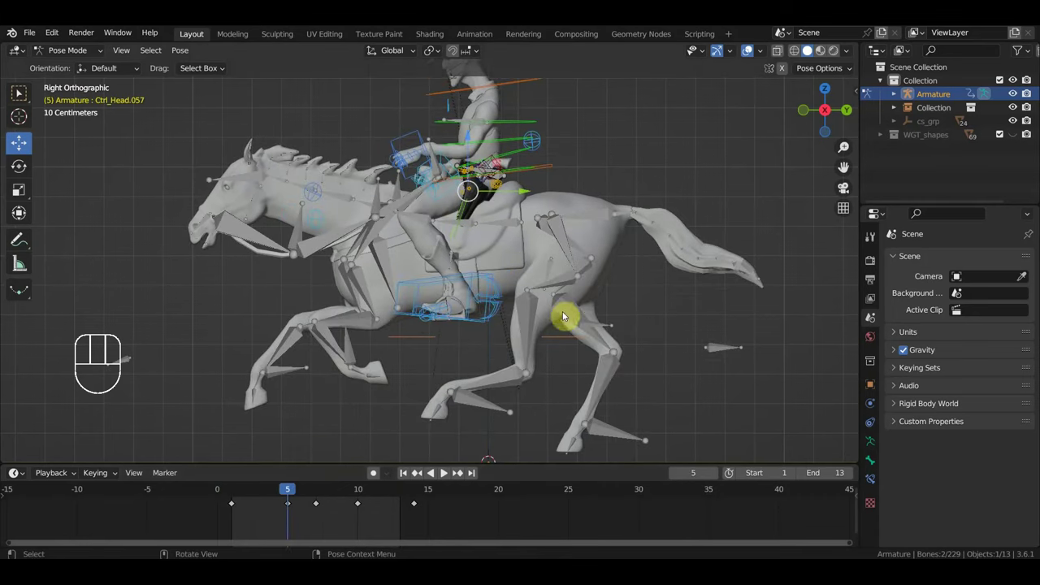
key(r)
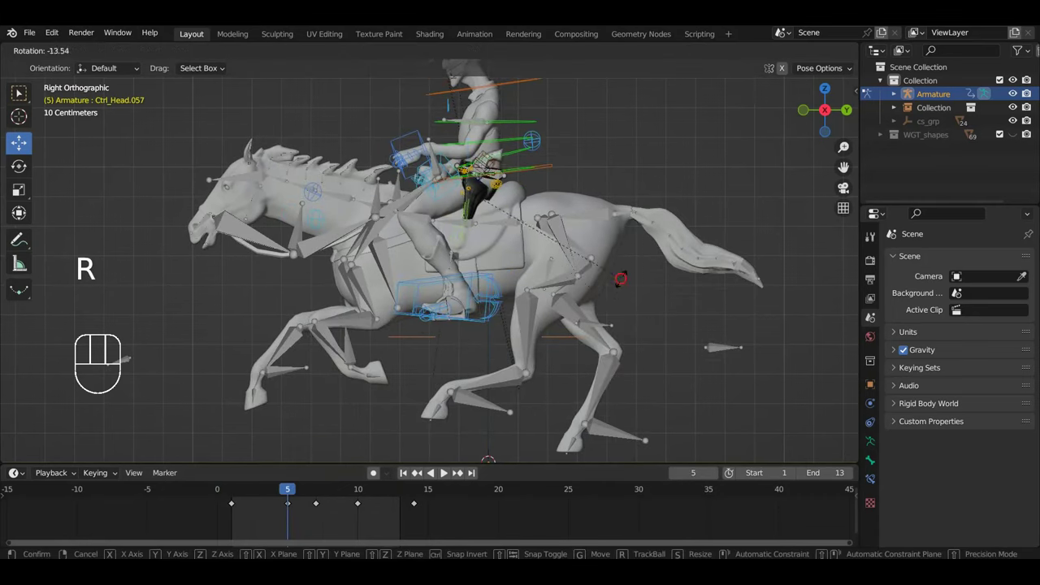
drag(610, 307, 607, 314)
drag(287, 492, 235, 498)
key(r)
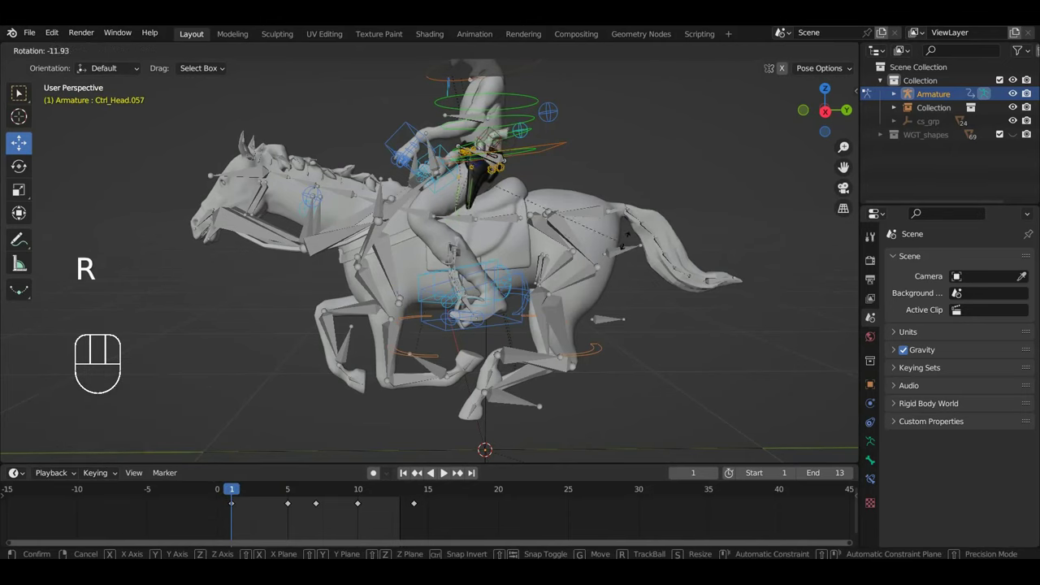
key(g)
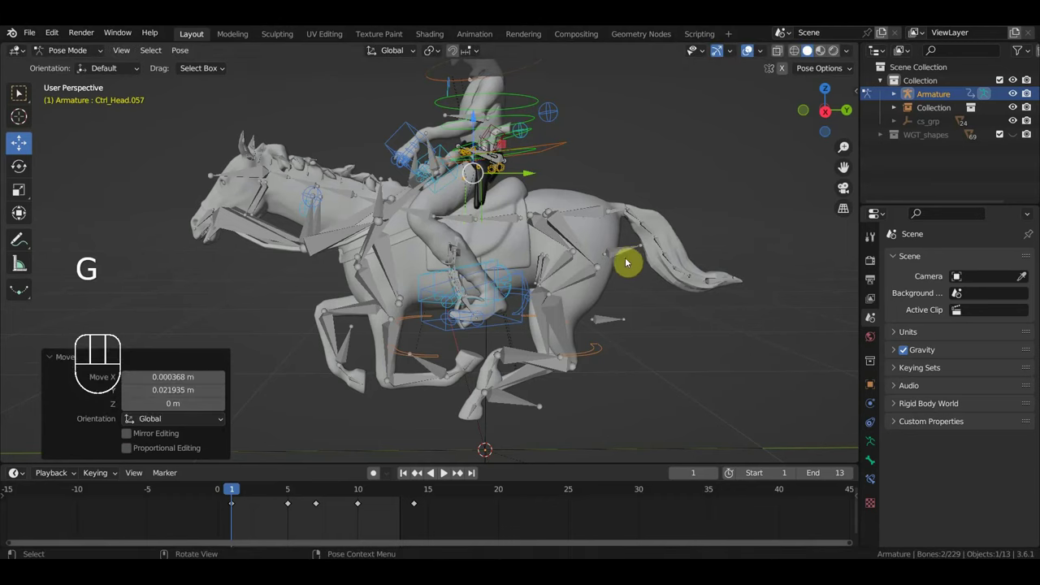
key(i)
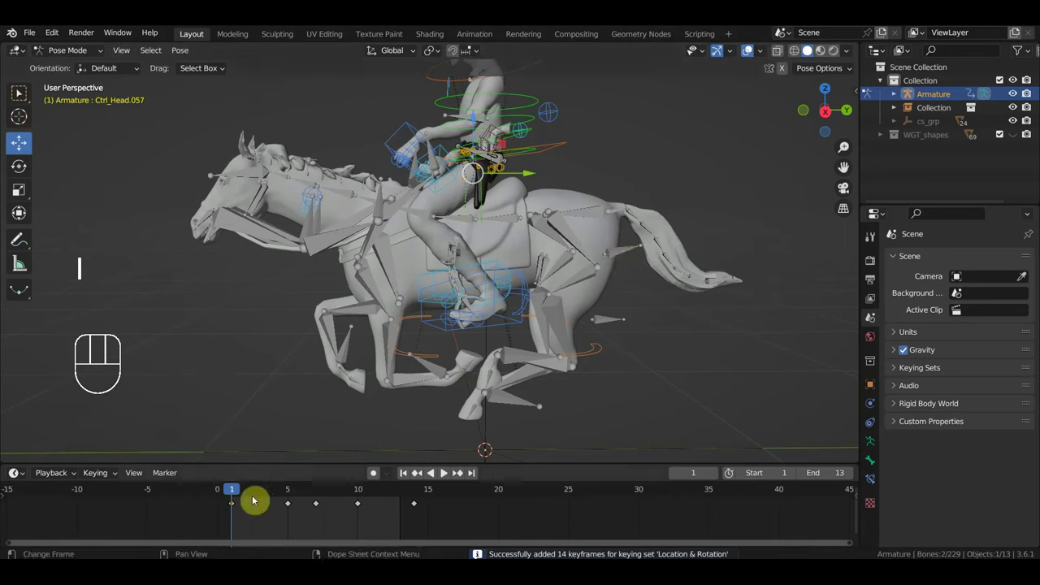
drag(236, 490, 419, 505)
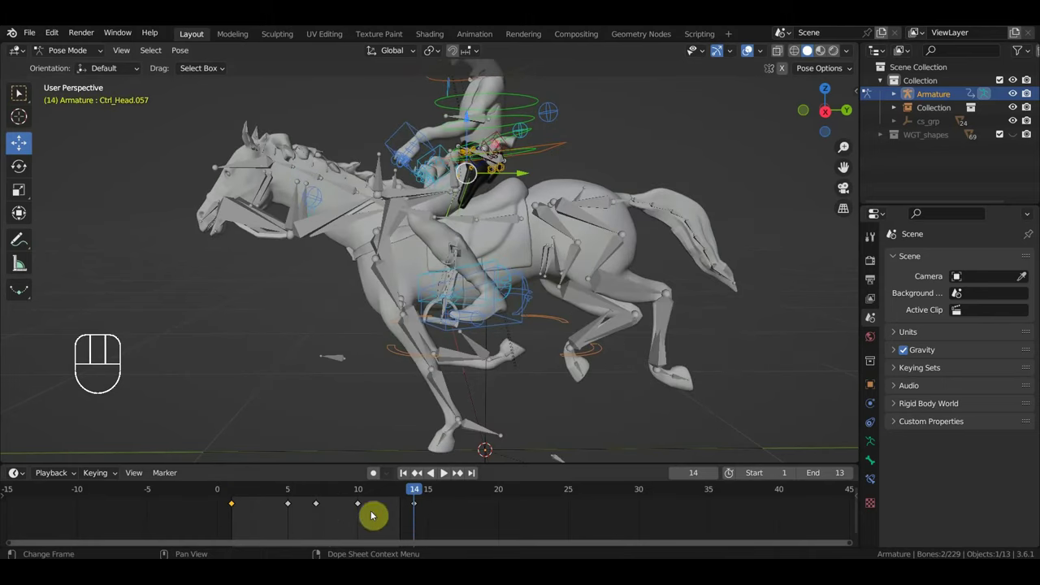
Step: Duplicate the frame 1 keys onto frame 14 and play the loop while orbiting the rider
click(229, 498)
key(shift+d)
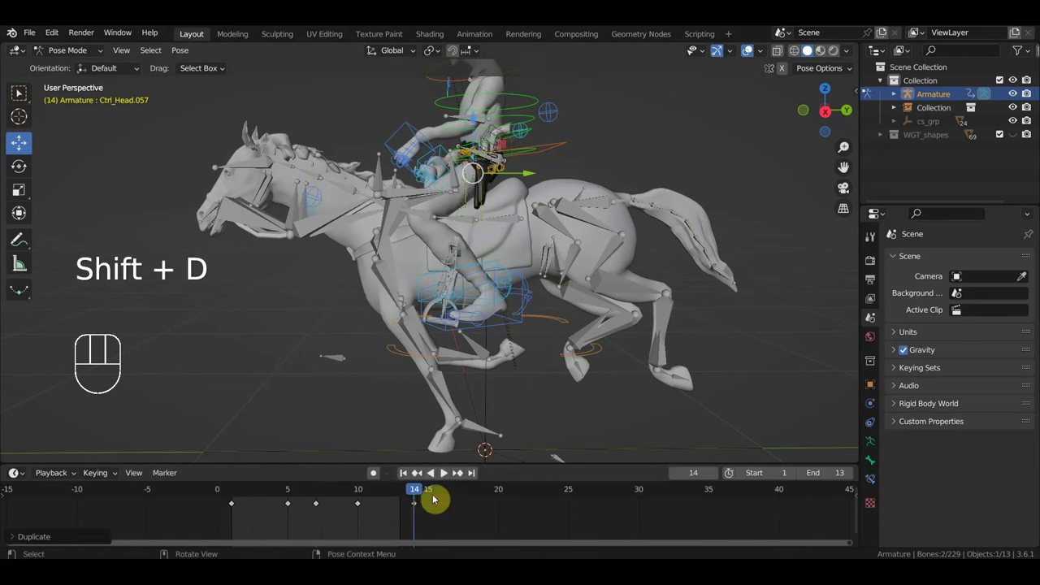
key(space)
drag(565, 356, 630, 356)
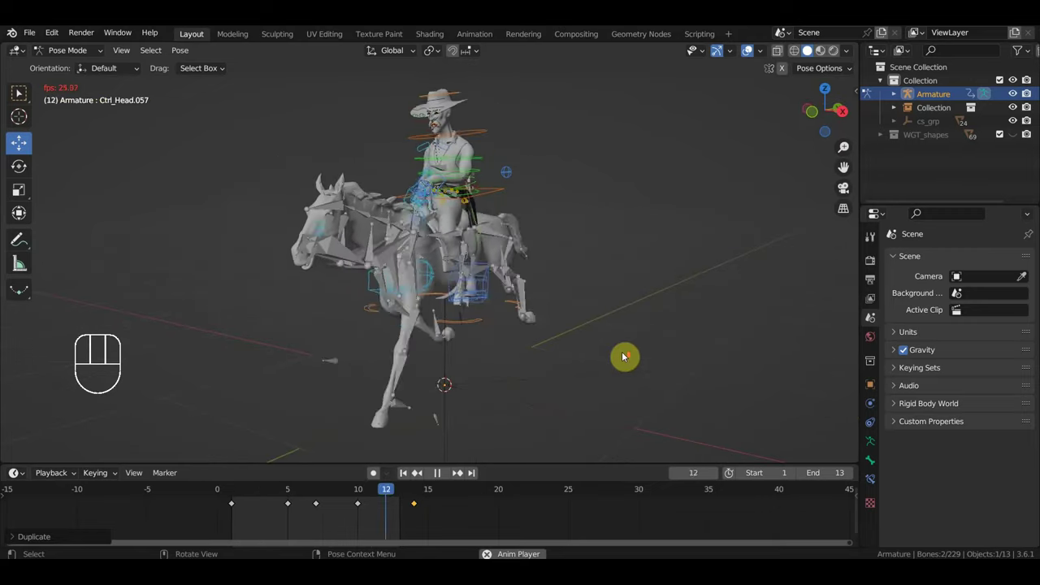
drag(640, 319, 474, 319)
drag(596, 307, 637, 308)
key(space)
Step: Deselect the controls and review the gallop from side and front angles, stopping at frame 7
click(670, 278)
key(space)
drag(638, 299, 655, 301)
drag(589, 323, 622, 322)
drag(601, 313, 613, 314)
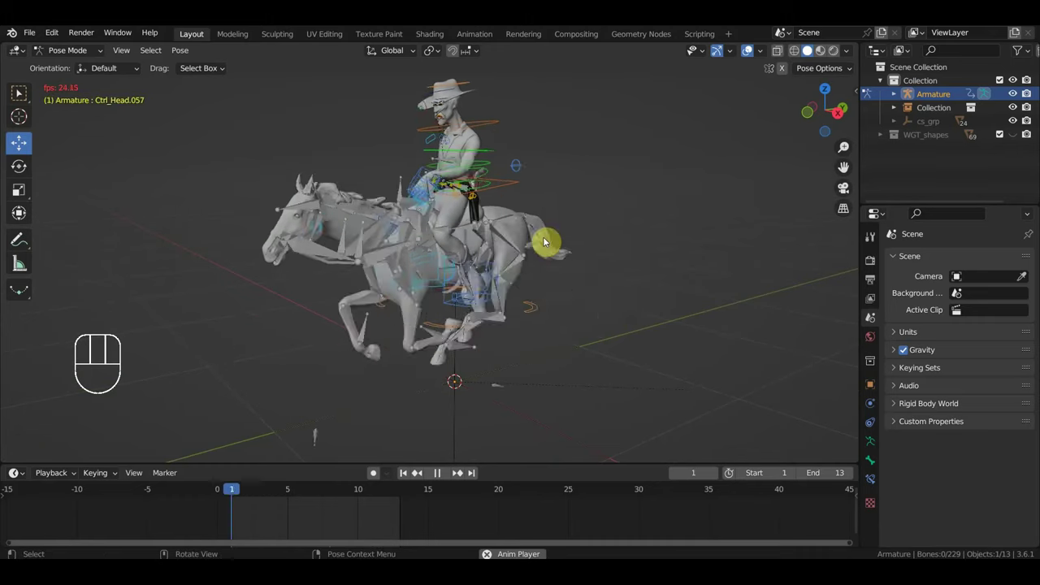
drag(618, 265, 652, 256)
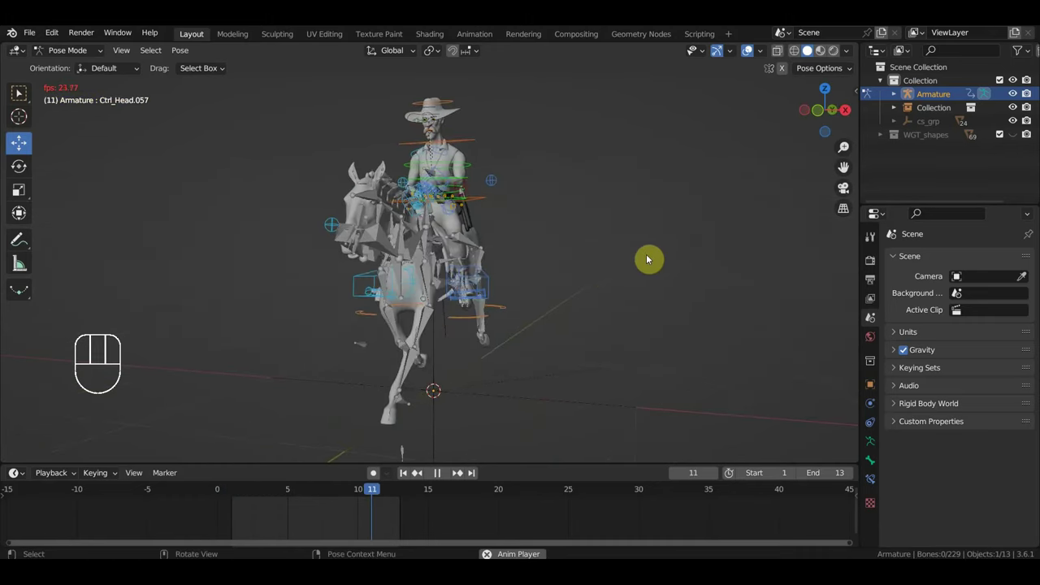
drag(559, 292, 542, 295)
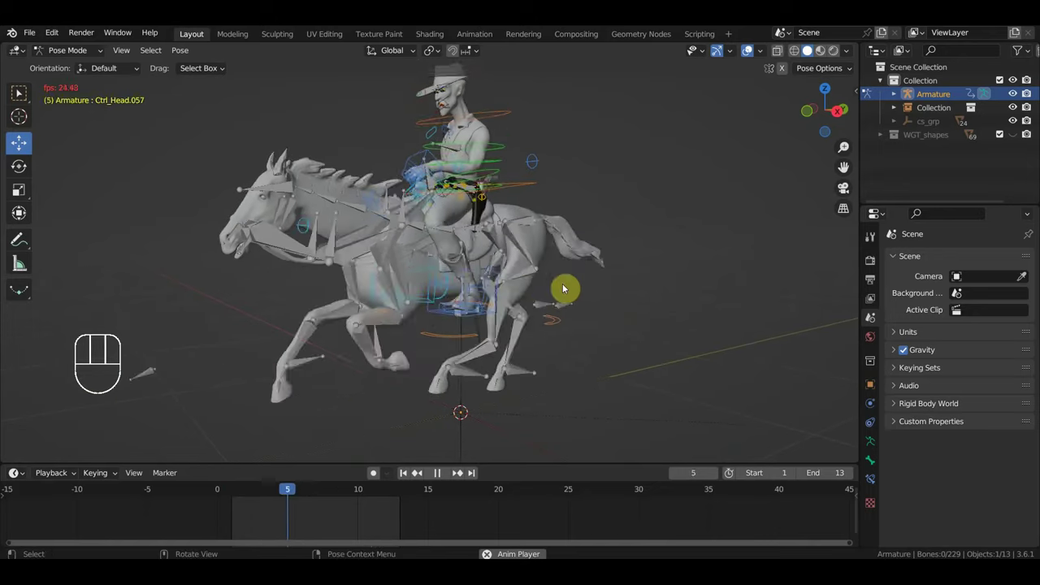
key(space)
drag(651, 303, 676, 301)
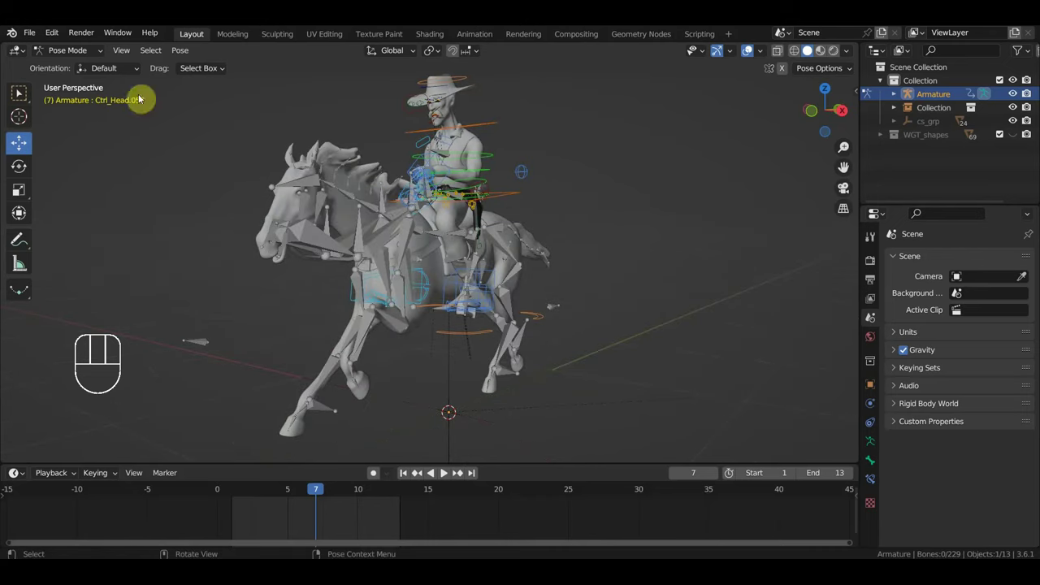
drag(65, 56, 69, 68)
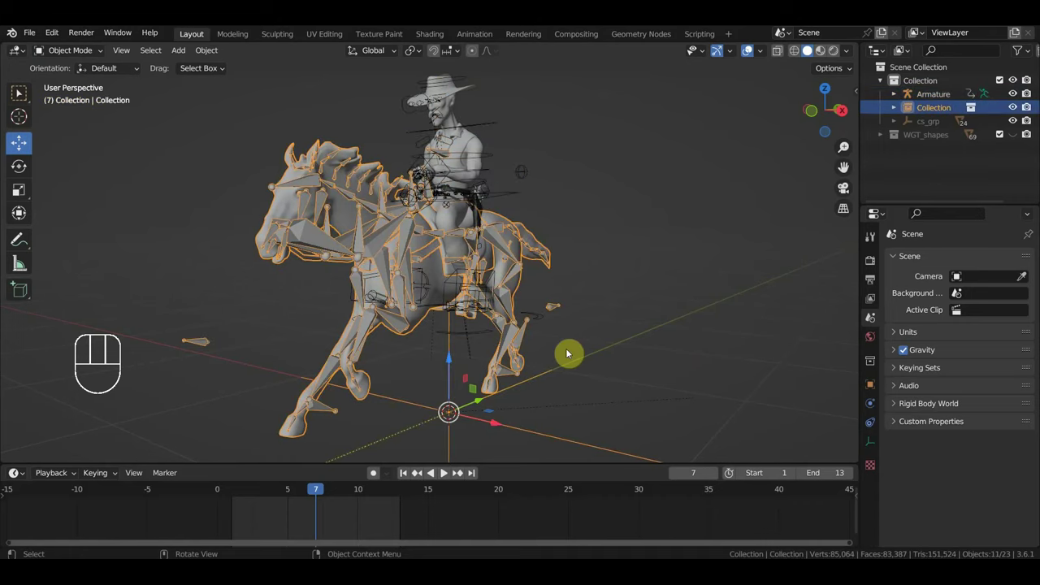
Step: Delete the stray Collection object, unhide everything and save as "ковбой на коне голоп.blend"
key(Delete)
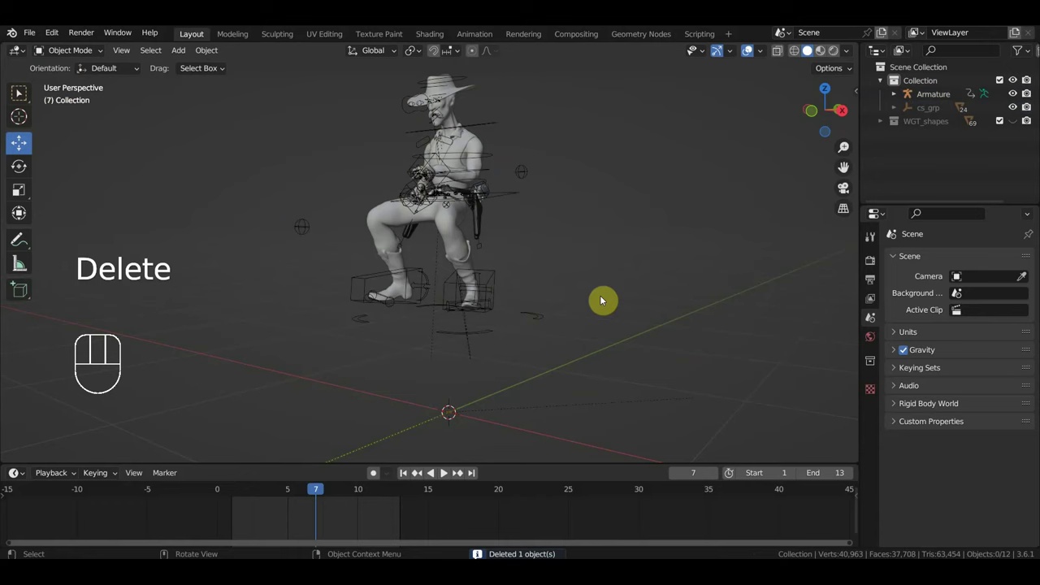
key(alt+h)
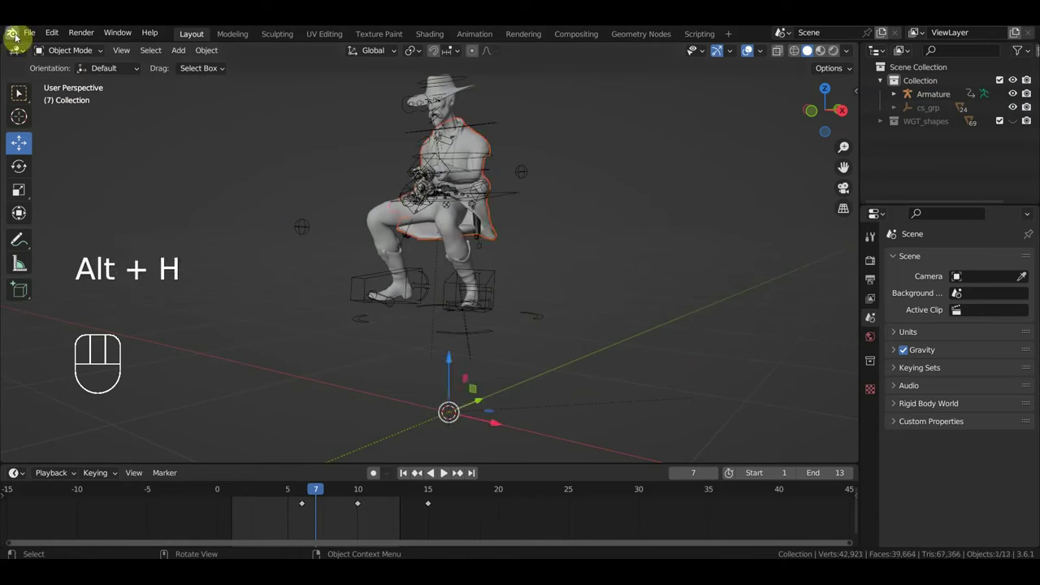
drag(33, 36, 212, 184)
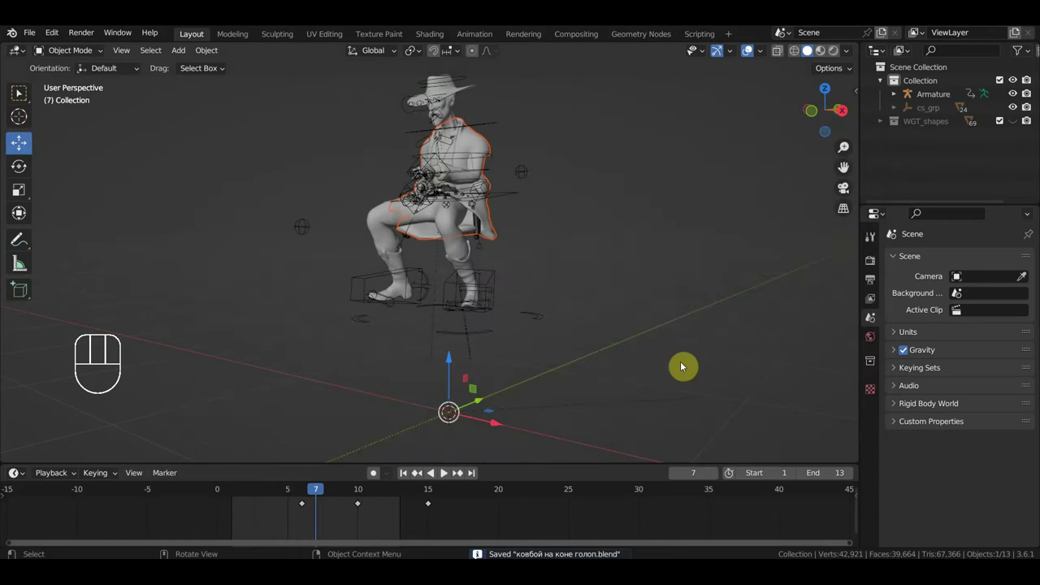
key(space)
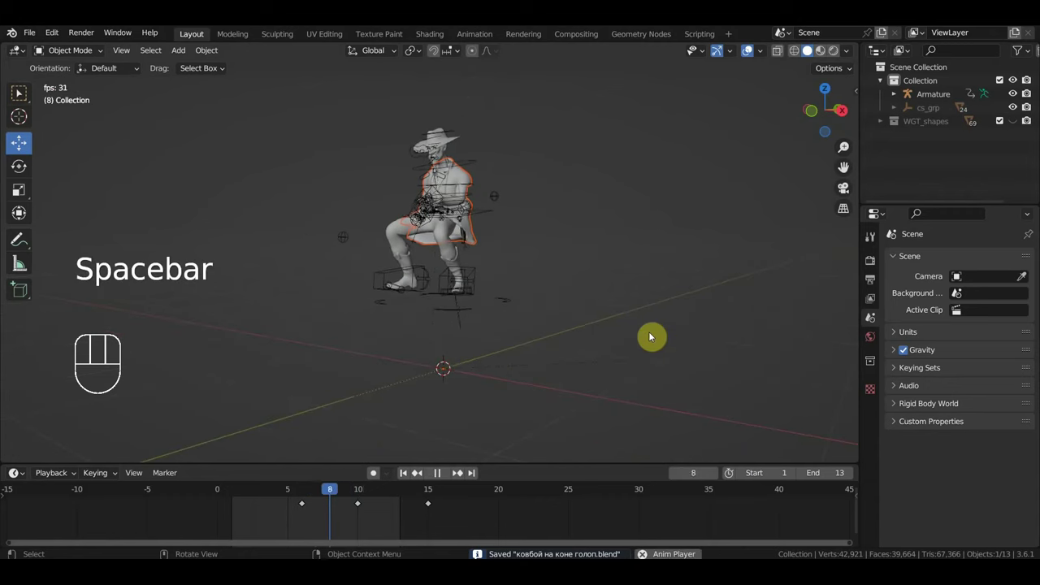
drag(651, 338, 728, 338)
drag(603, 355, 707, 353)
drag(678, 361, 415, 353)
drag(422, 353, 480, 364)
drag(522, 374, 547, 380)
middle_click(561, 376)
key(space)
drag(489, 319, 529, 321)
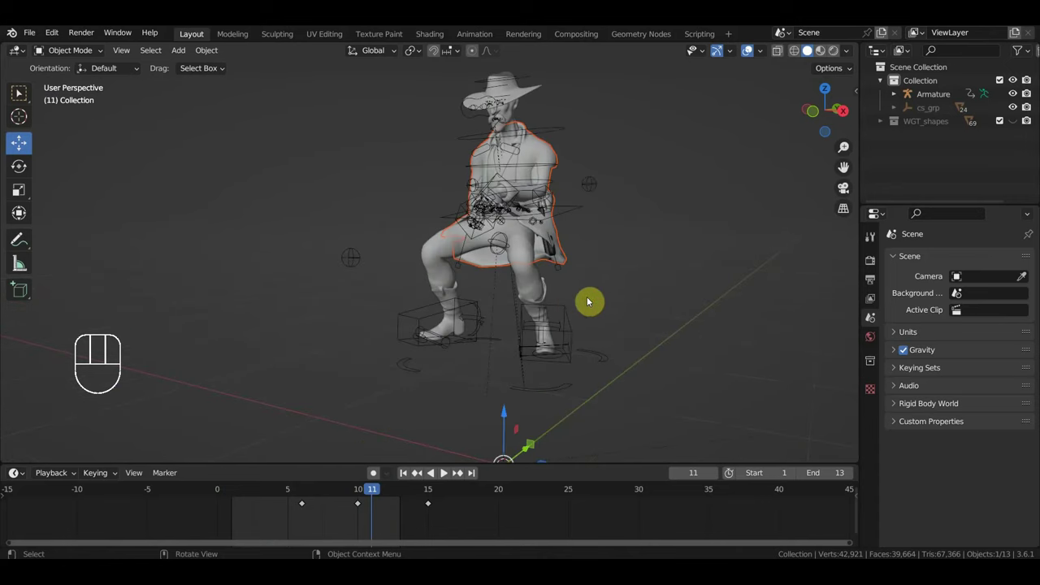
drag(572, 307, 549, 316)
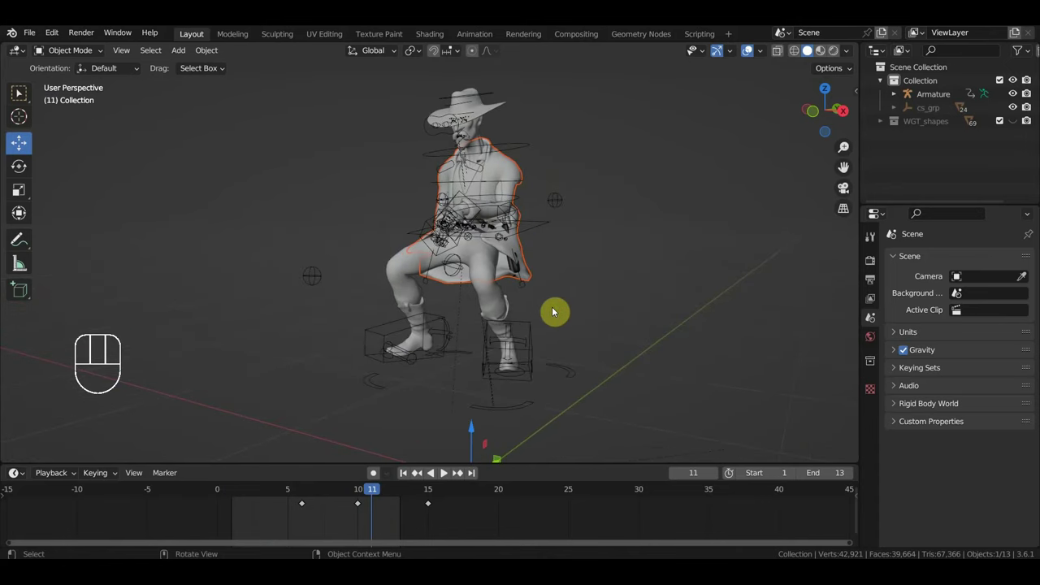